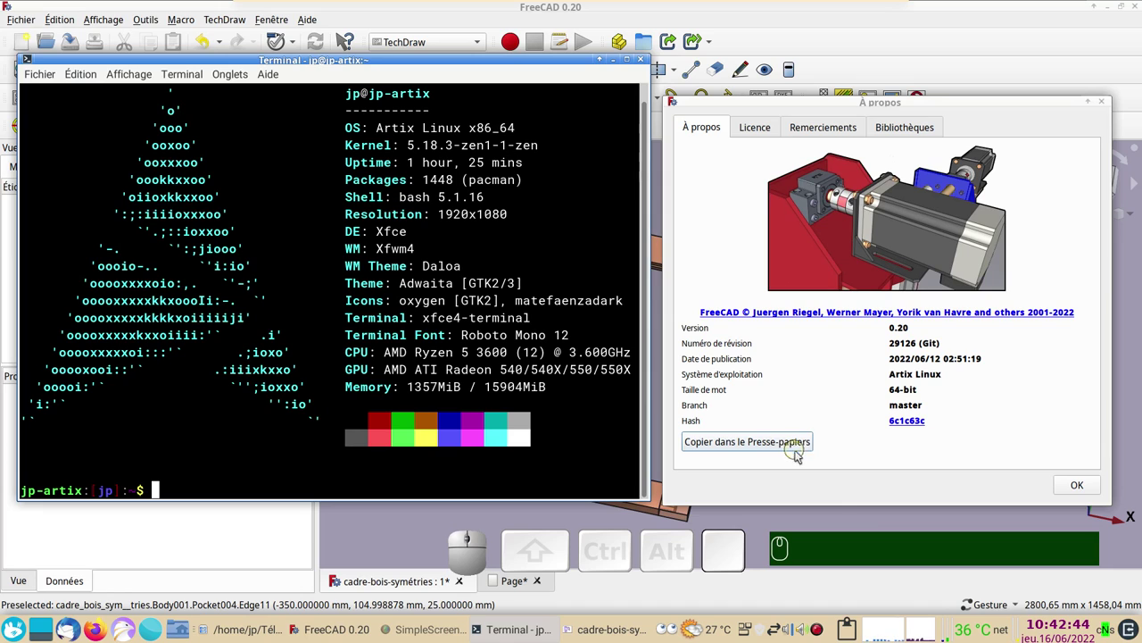
Step: Bring the 3D frame model back into view and orbit it to inspect it in perspective
click(1083, 486)
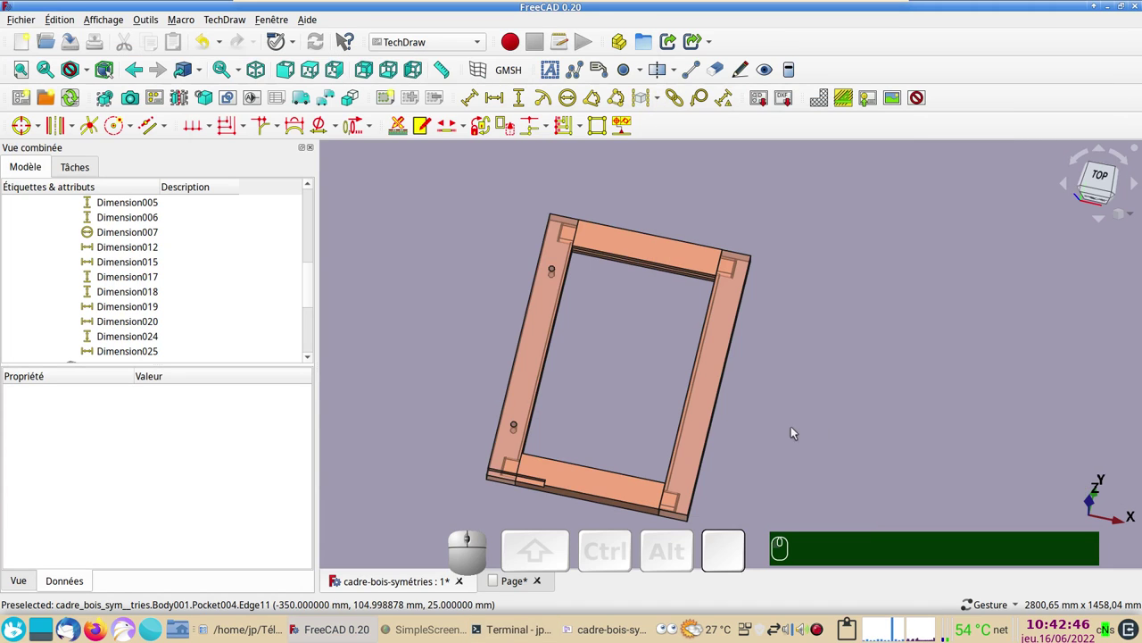
scroll(up, 3)
drag(799, 443, 851, 414)
scroll(up, 3)
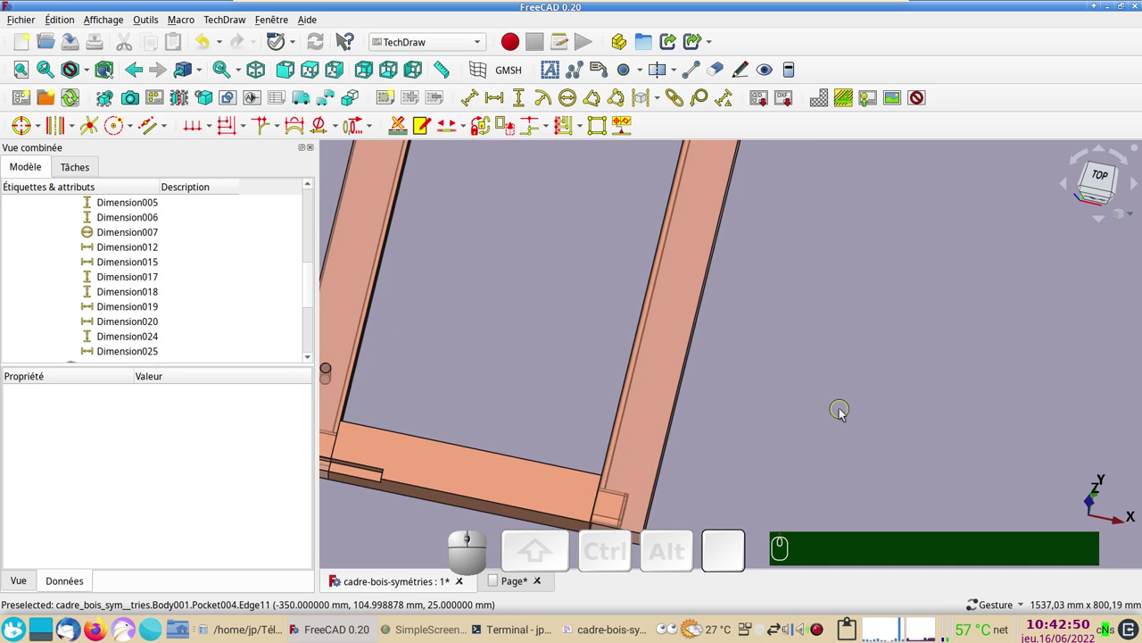
scroll(down, 3)
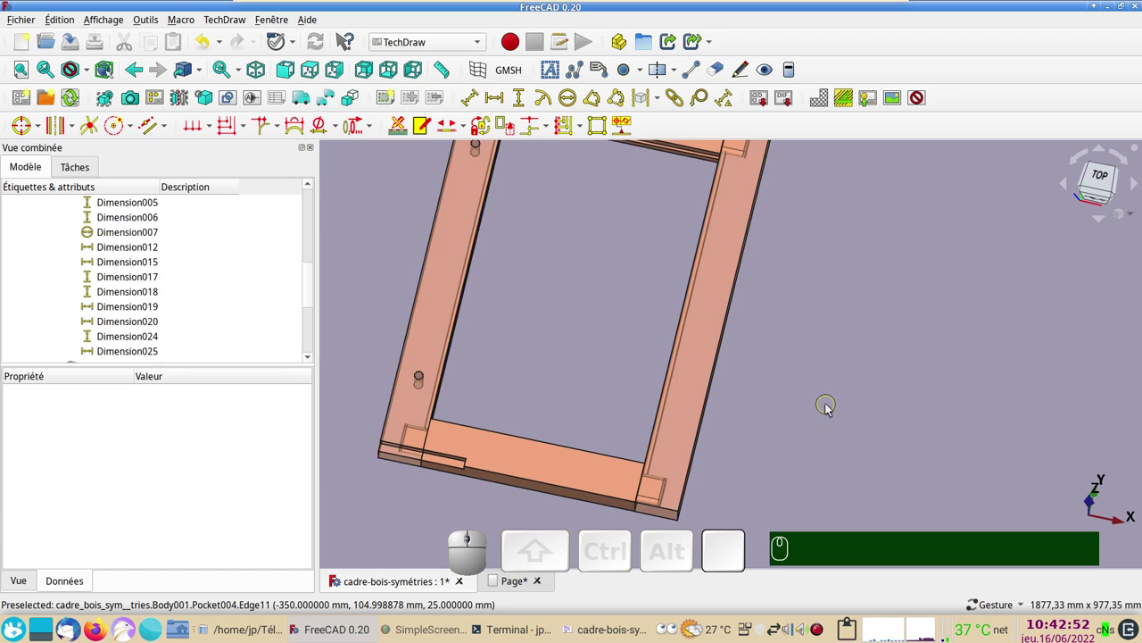
scroll(down, 3)
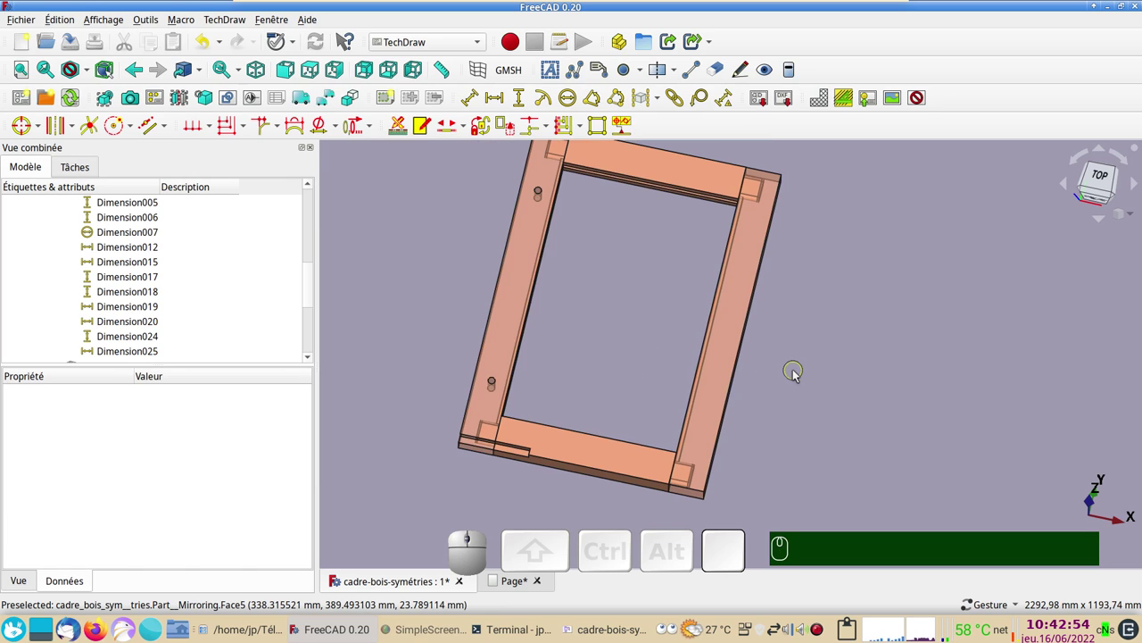
drag(798, 371, 408, 341)
drag(311, 290, 317, 271)
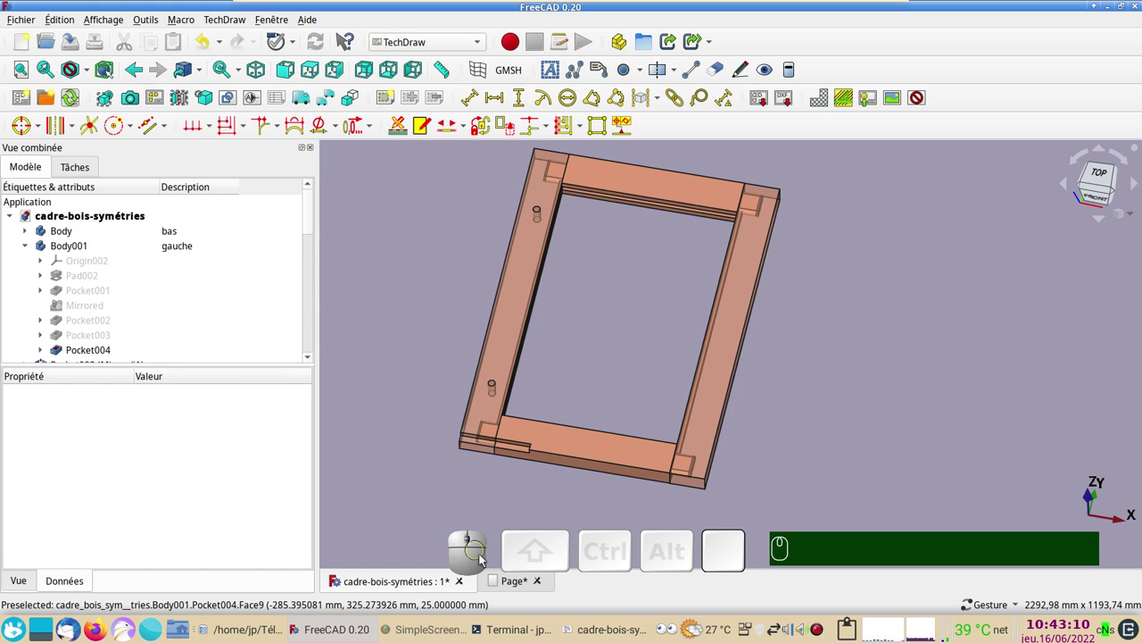
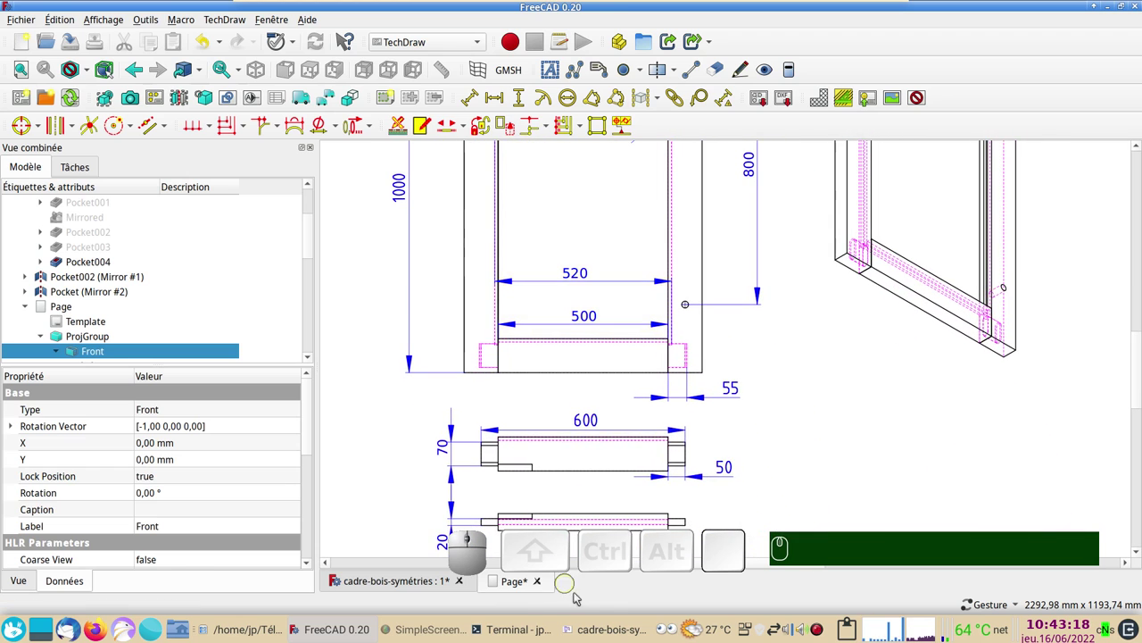
Step: Check the exported drawing PDF in the viewer, then return to the TechDraw page in FreeCAD
click(601, 630)
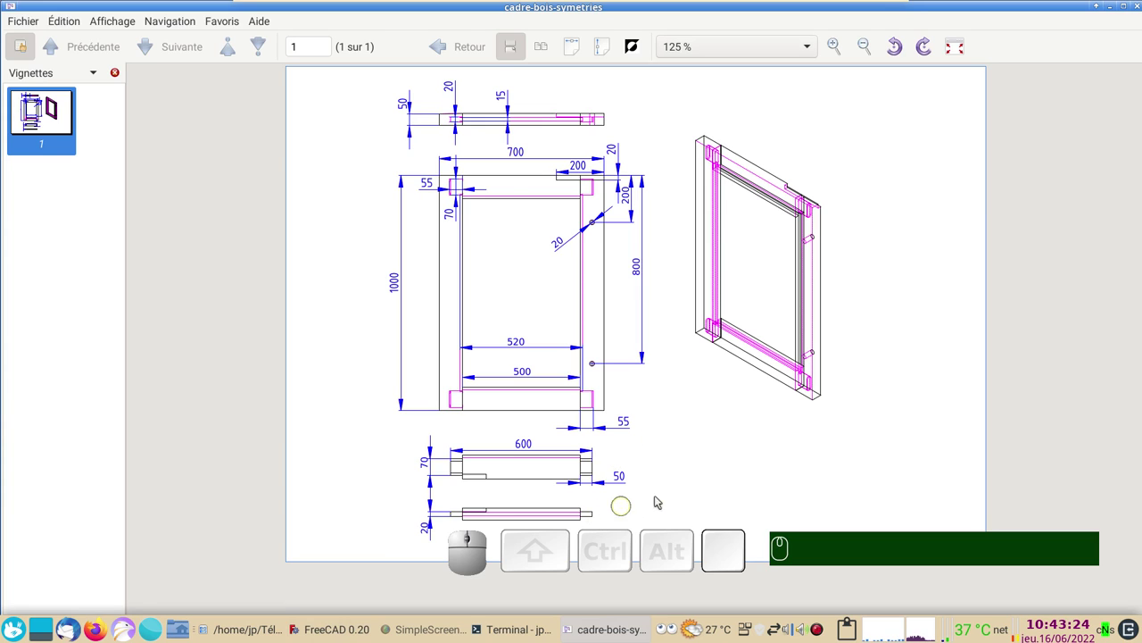
click(352, 631)
scroll(down, 3)
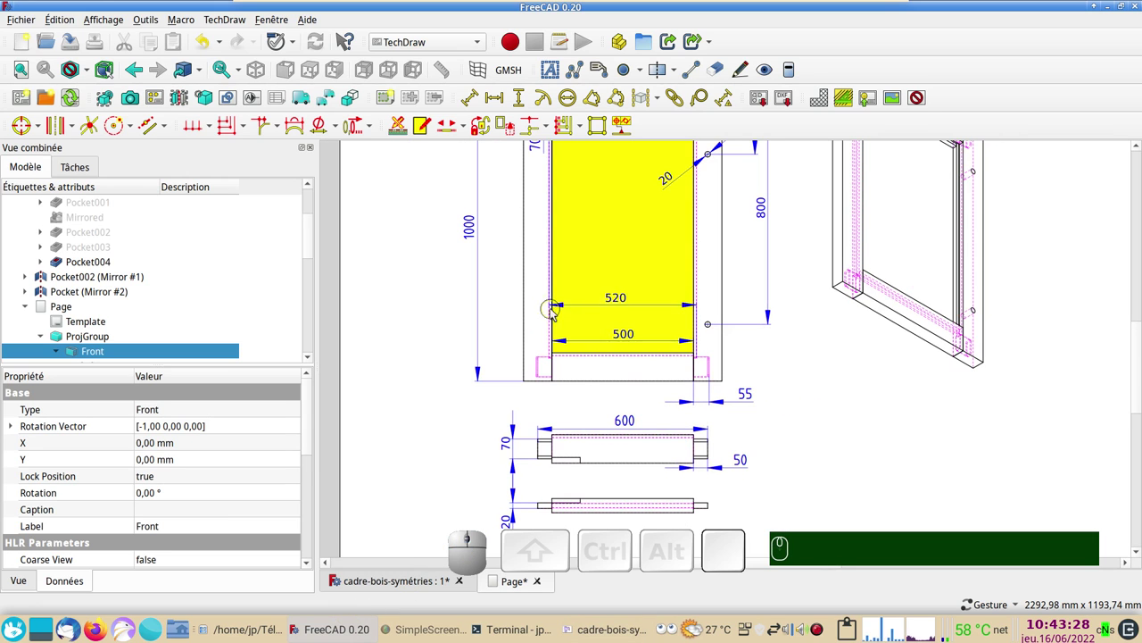
Step: Centre the front view on the page, then close the frame document
drag(439, 262, 596, 231)
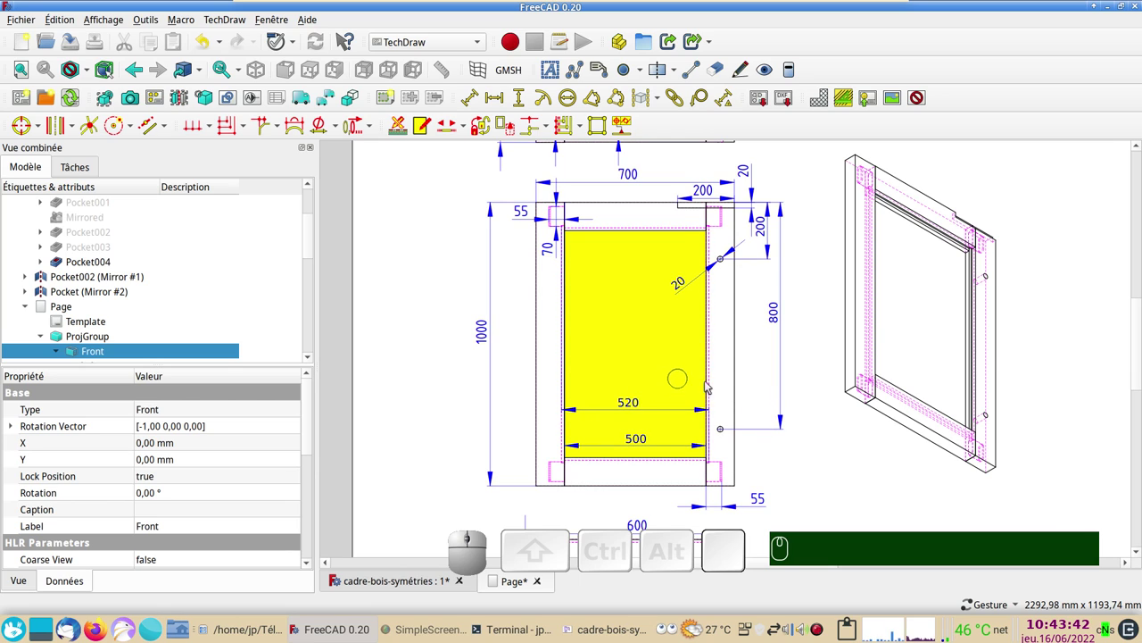
scroll(down, 3)
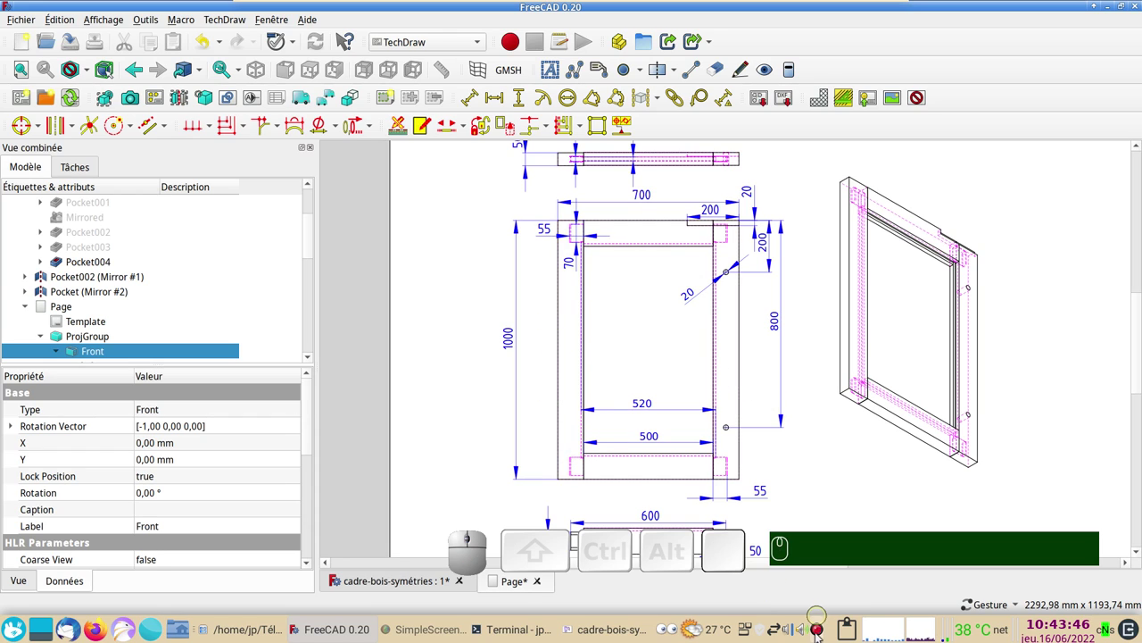
click(763, 514)
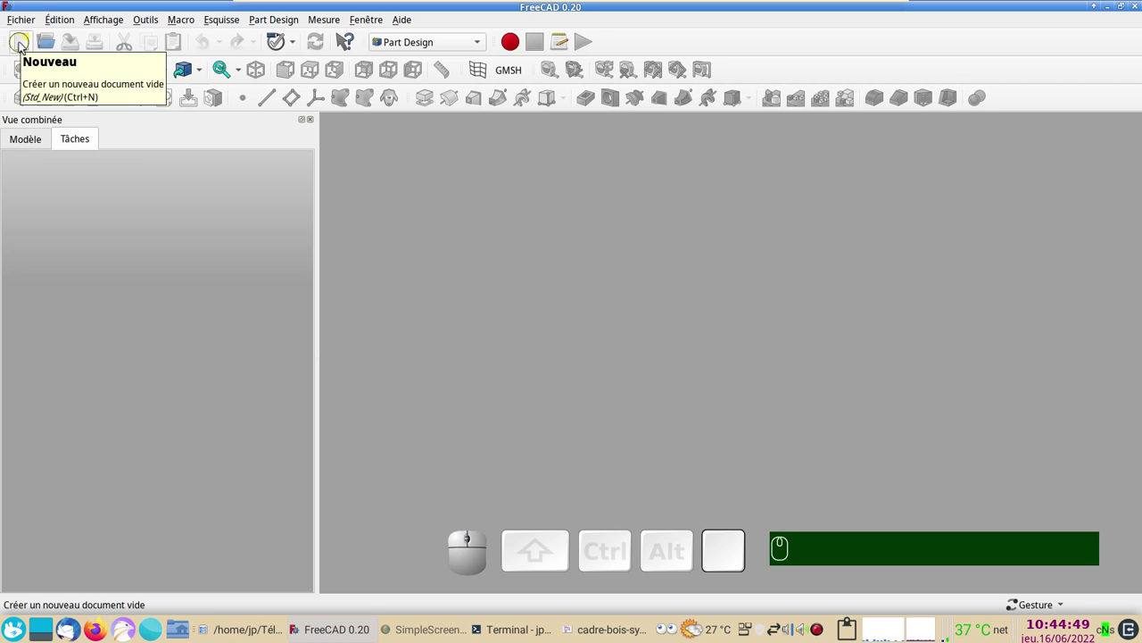
Step: Create a new document with a Body and set the Body's description to 'bas'
click(26, 47)
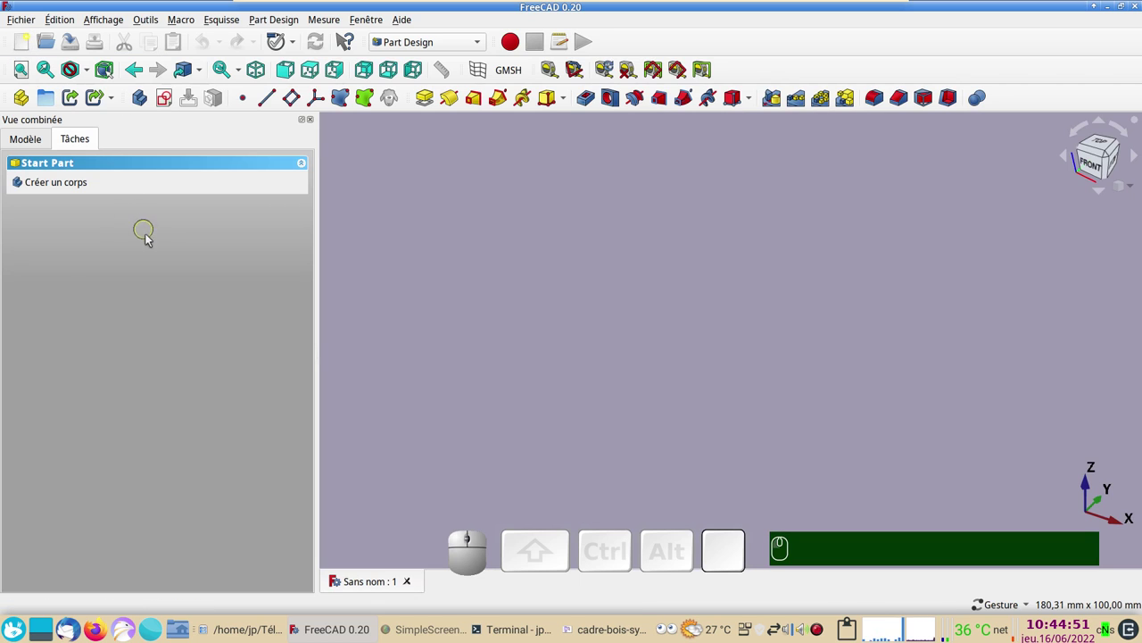
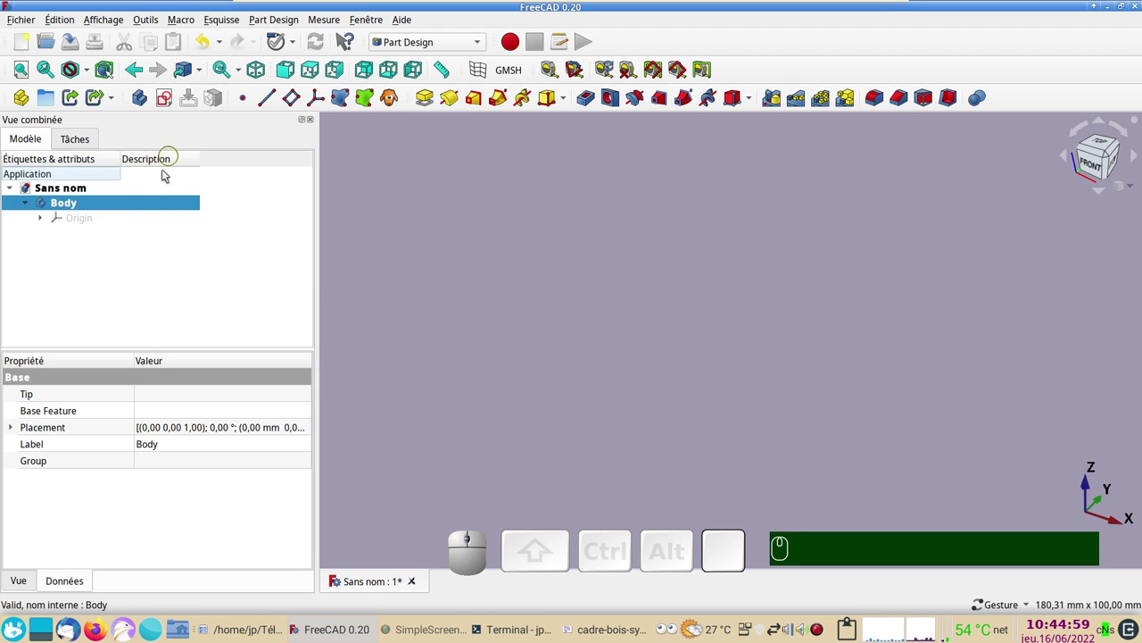
click(164, 208)
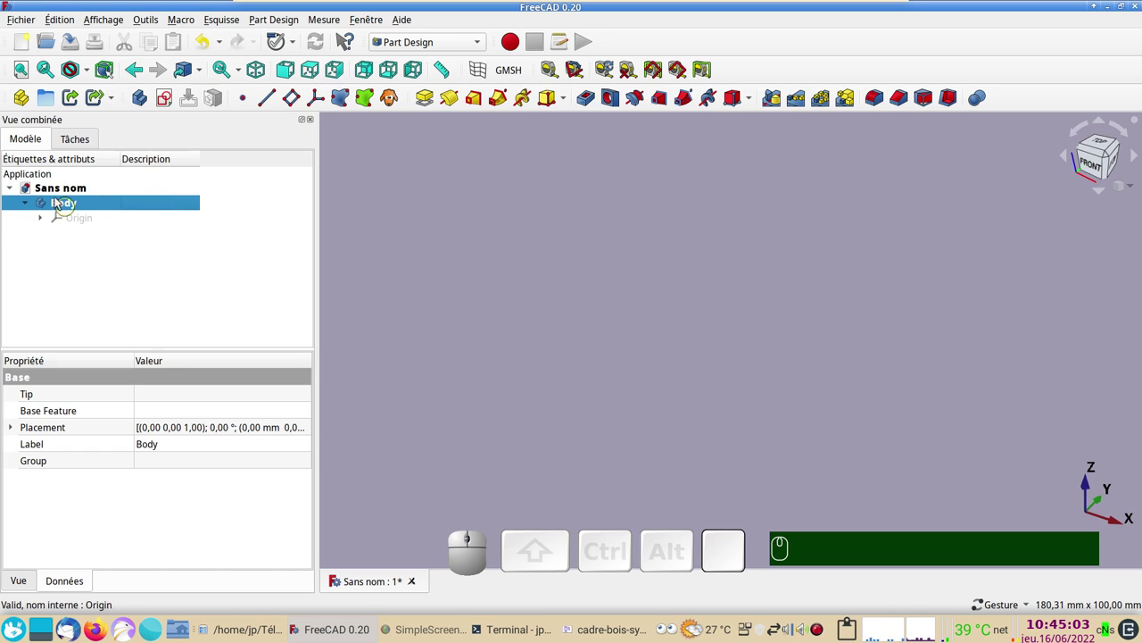
click(147, 205)
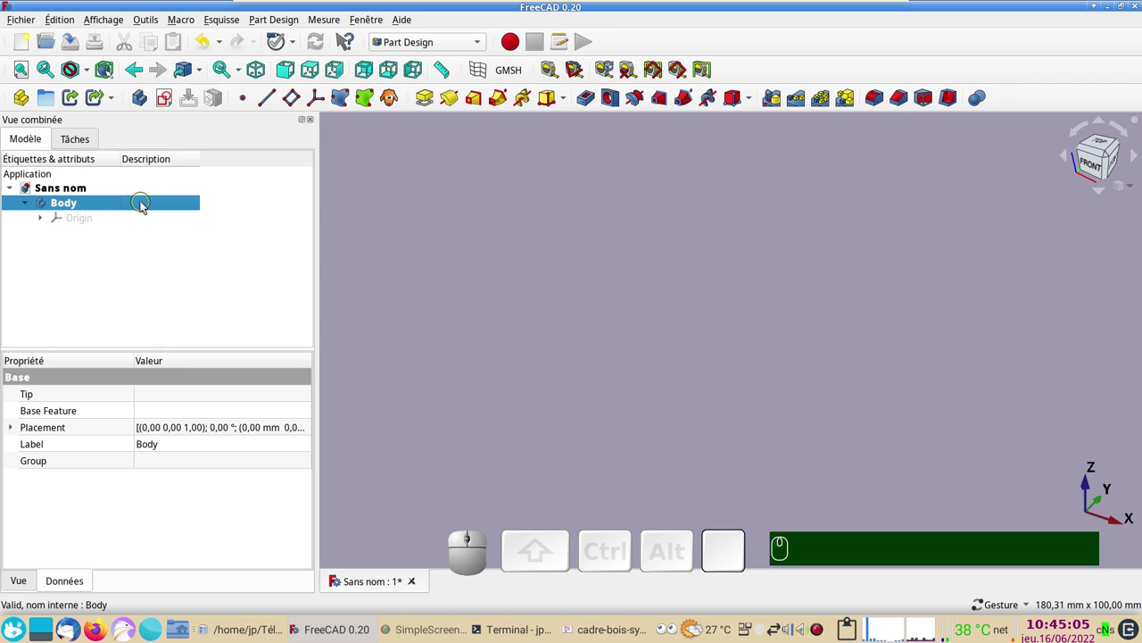
key(F2)
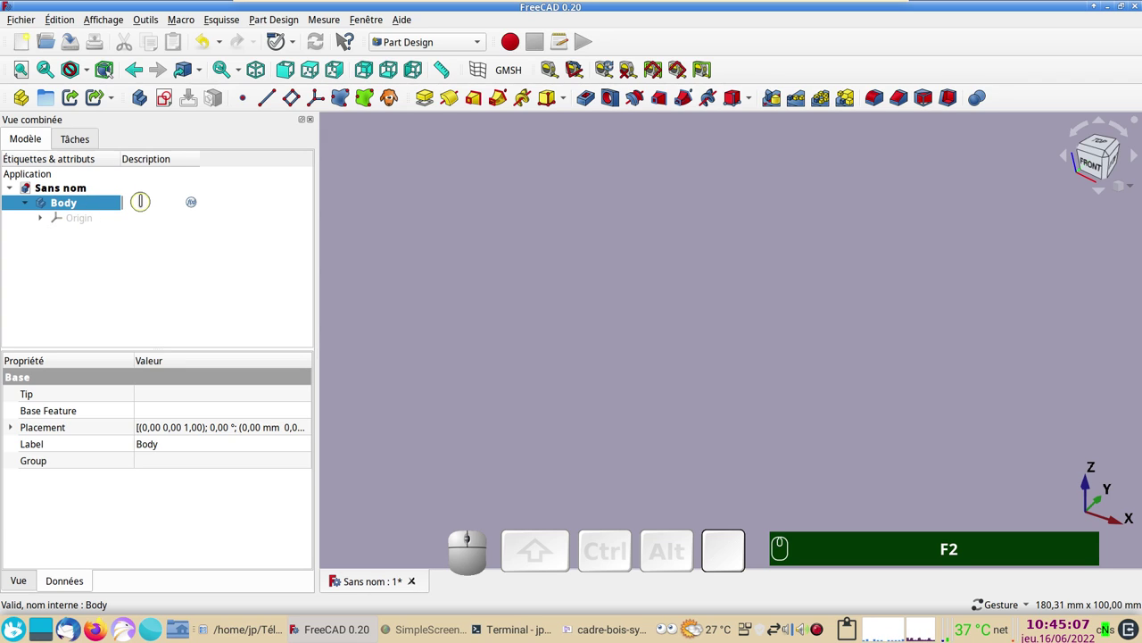
key(b)
key(a)
key(s)
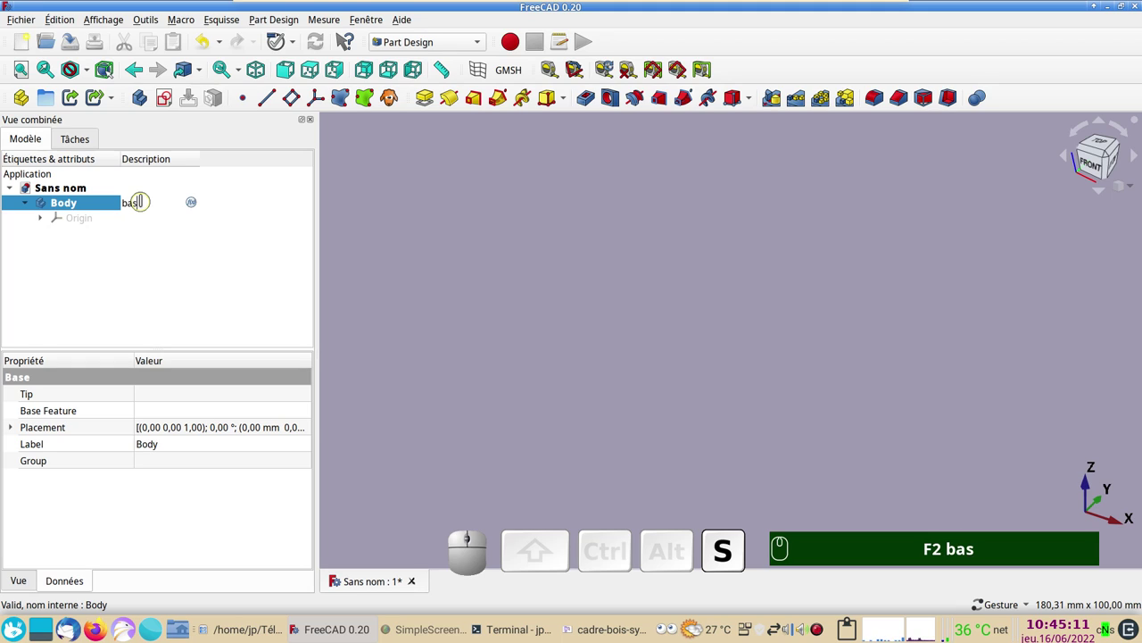
key(Return)
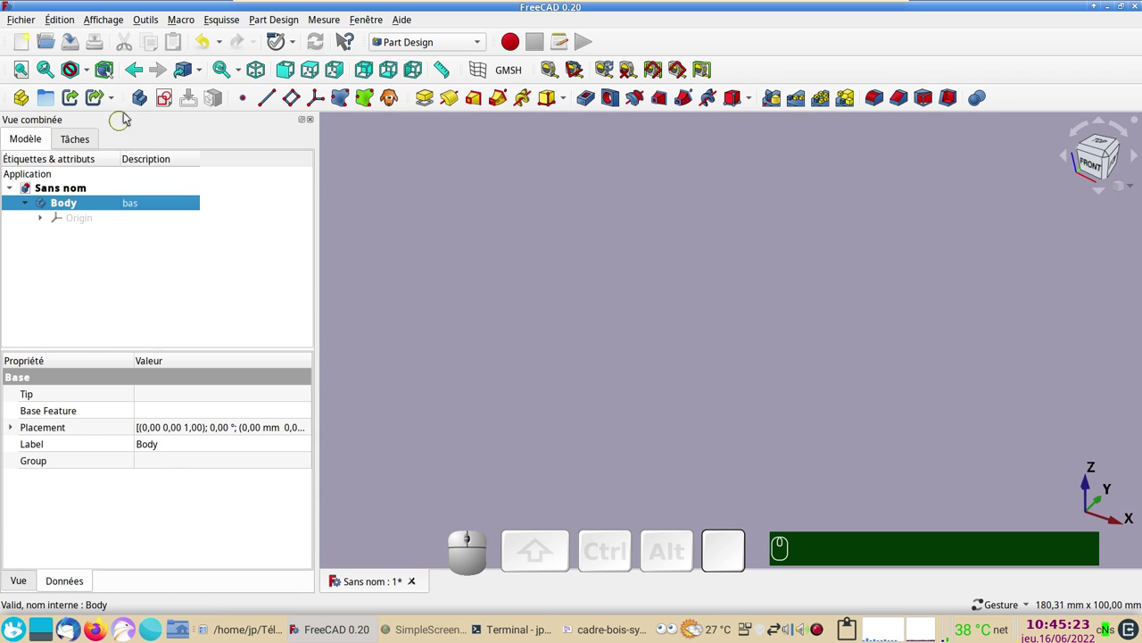
Step: Start a new sketch in the Body on the XY plane
click(166, 106)
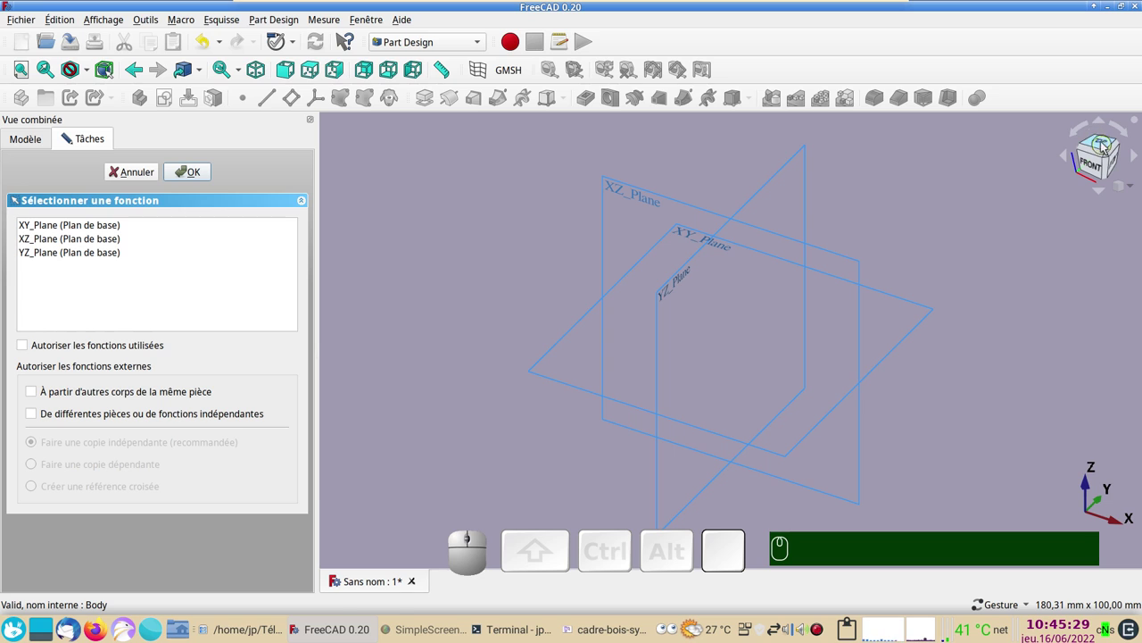
click(69, 228)
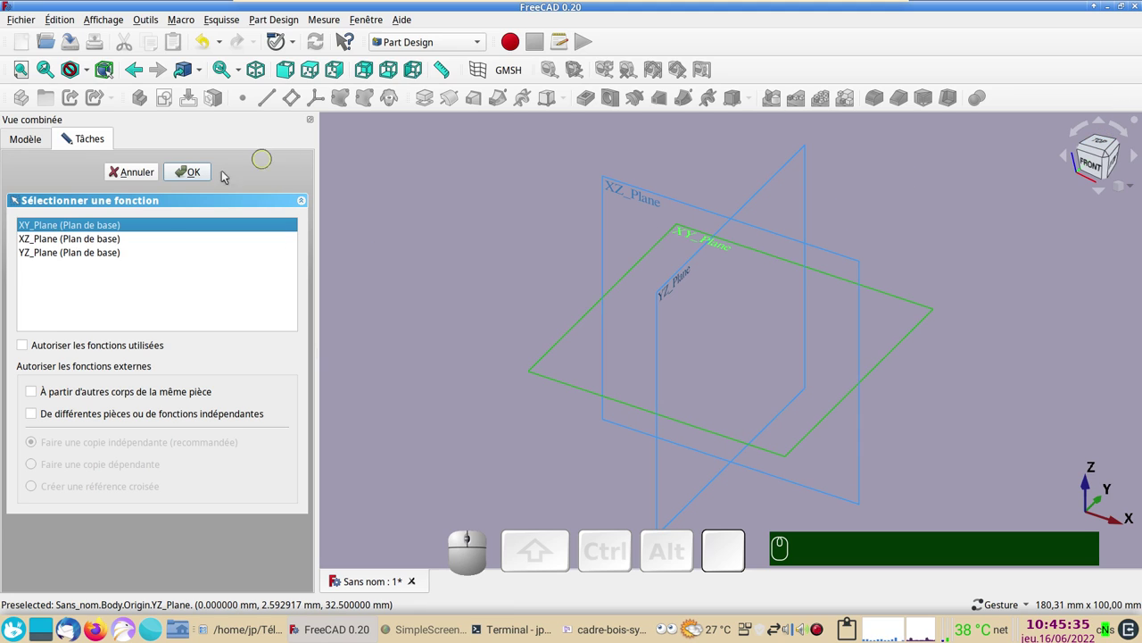
click(196, 177)
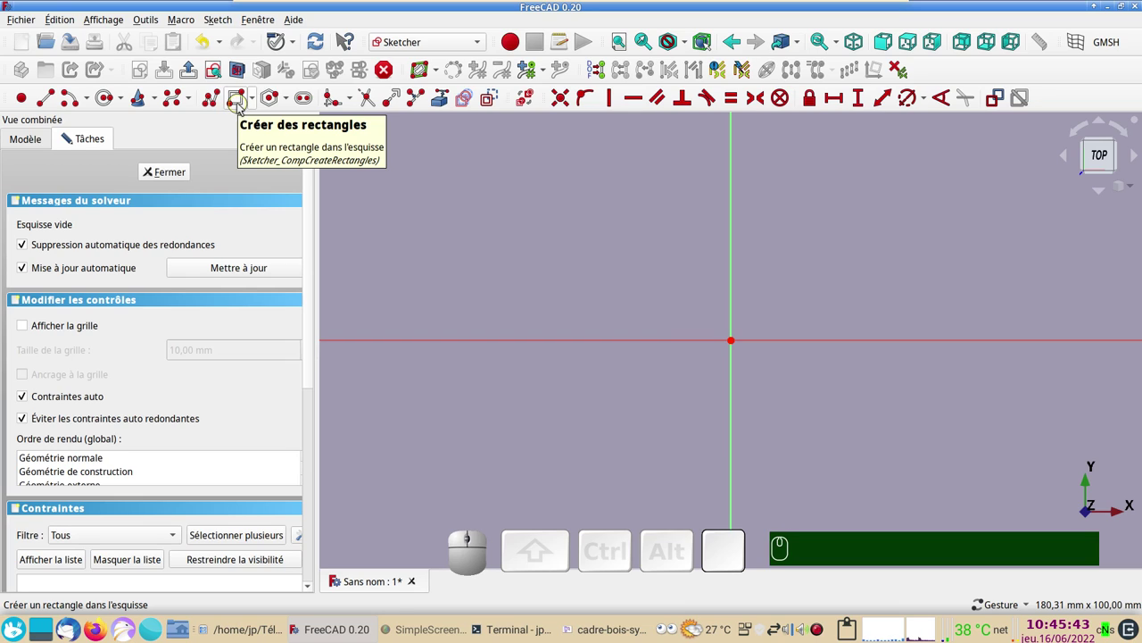
Step: Draw a rectangle on the horizontal axis and select its bottom corners plus the vertical axis
click(242, 107)
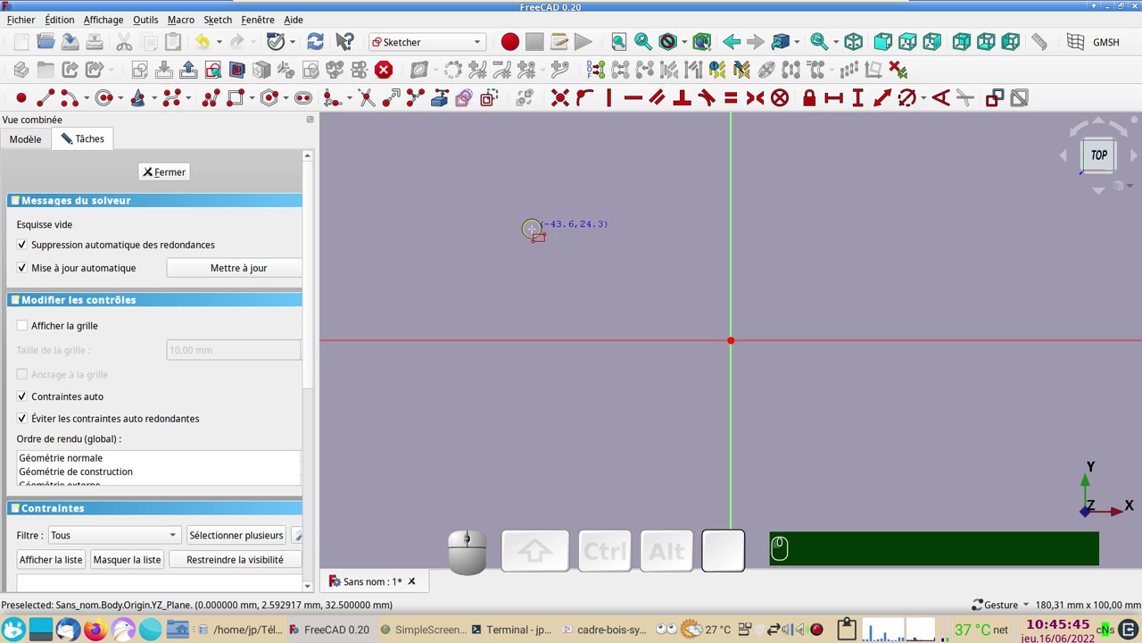
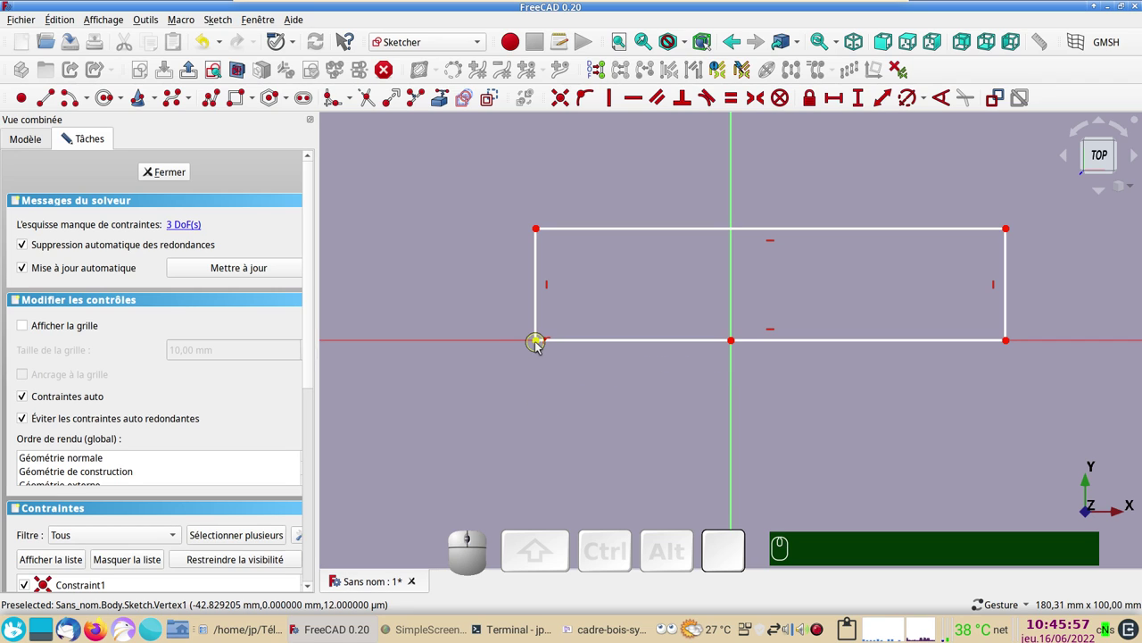
click(543, 344)
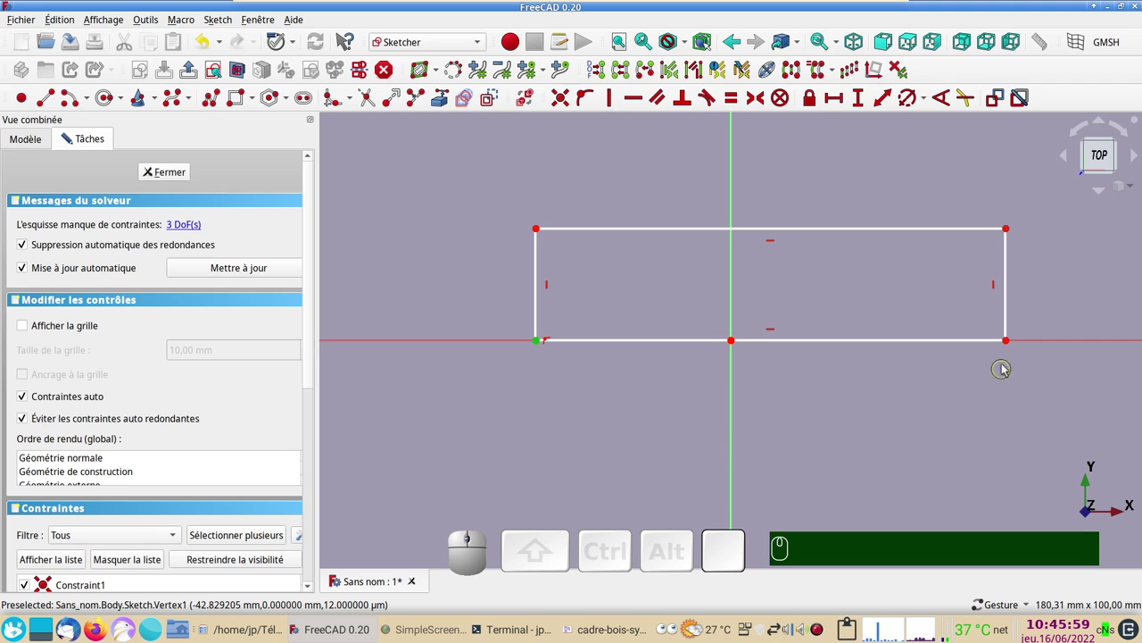
click(1010, 347)
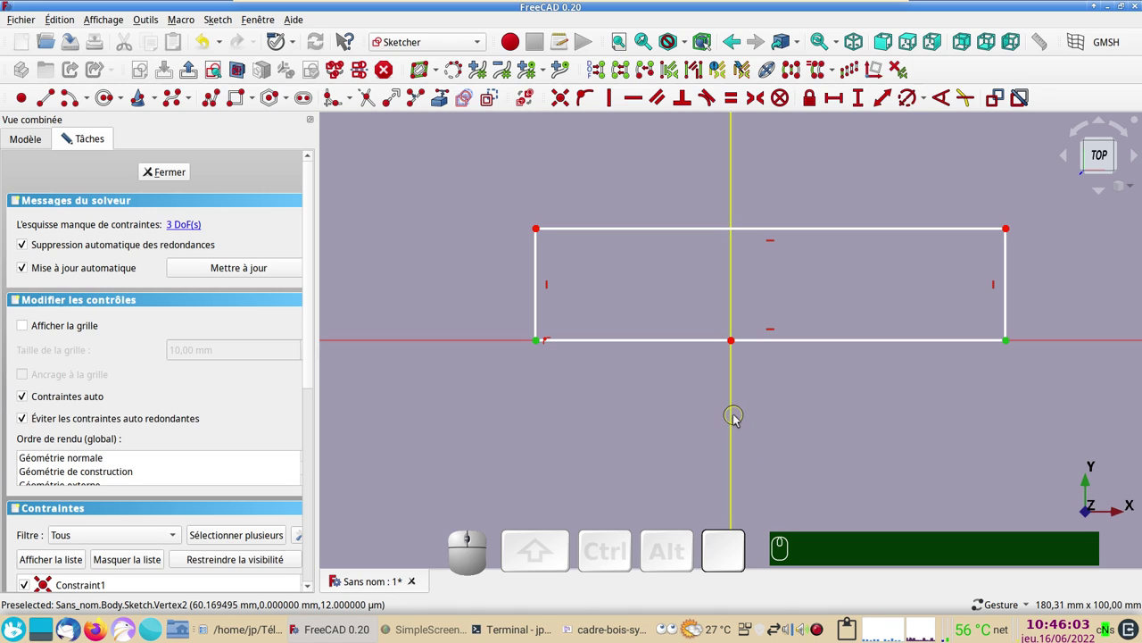
click(737, 417)
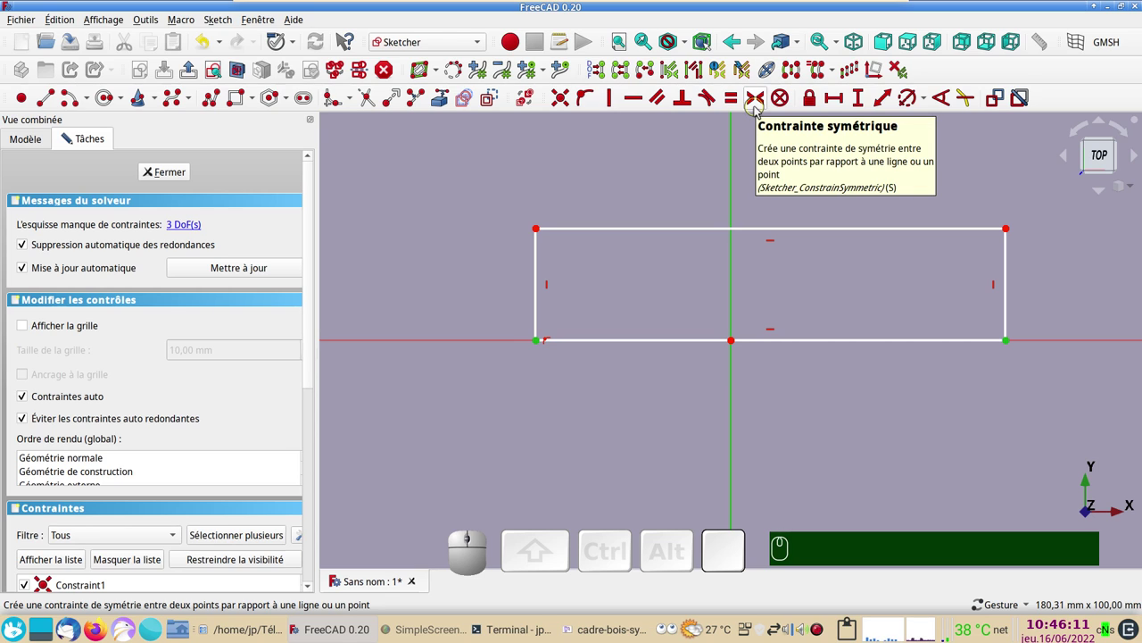
Step: Make the bottom corners symmetric about the vertical axis and constrain the top edge to 500 mm
key(y)
click(759, 113)
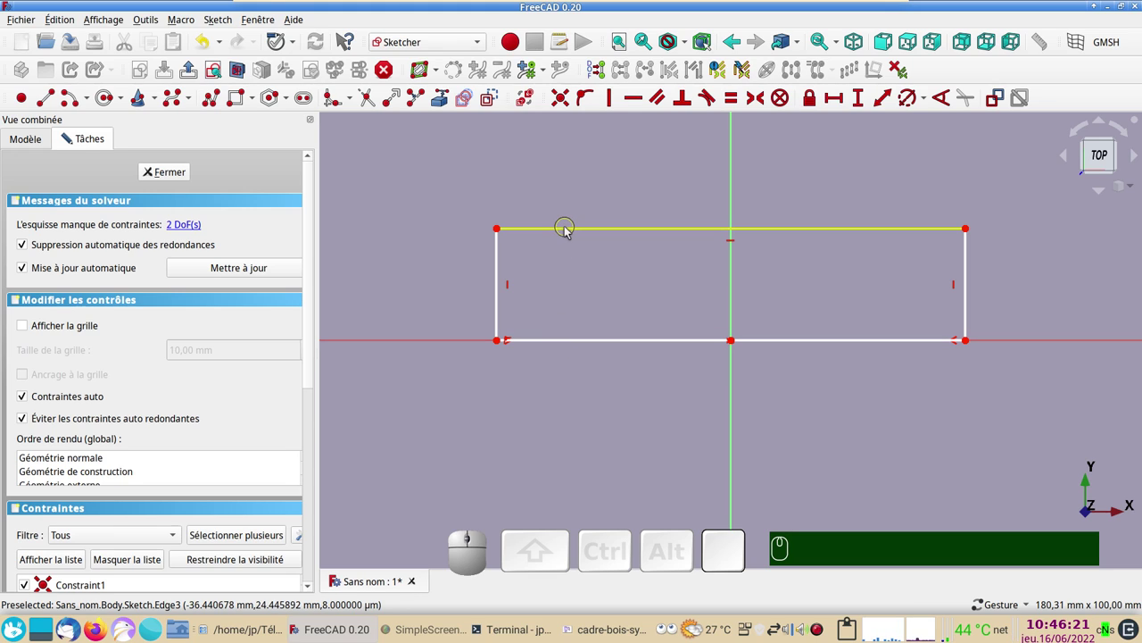
click(570, 230)
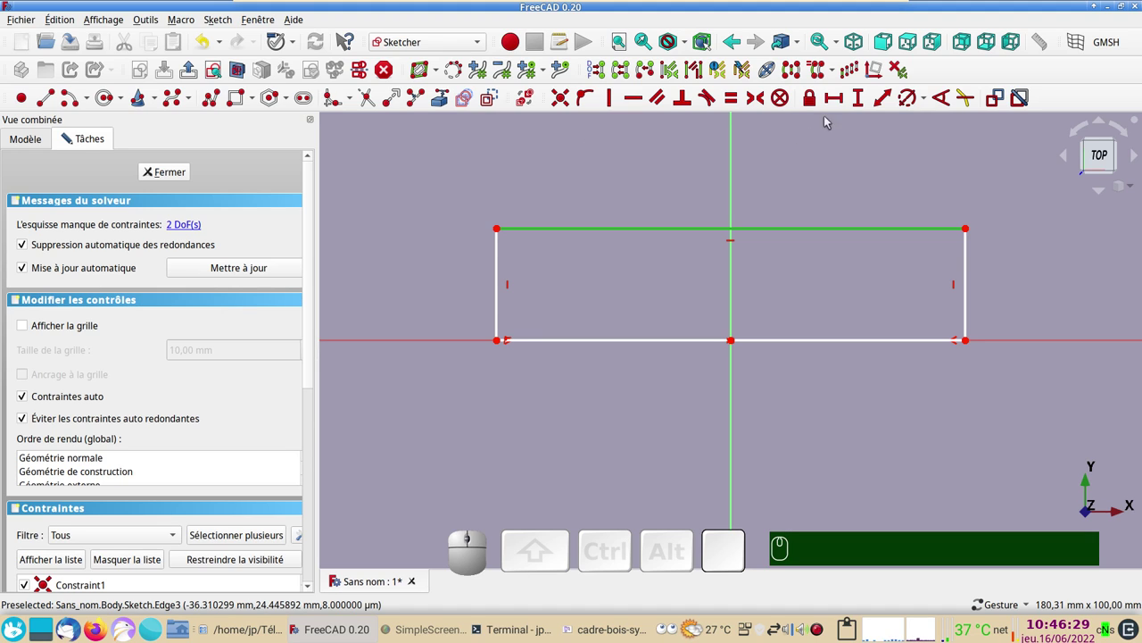
click(838, 106)
key(KP_5)
key(KP_0)
key(KP_0)
key(KP_Enter)
scroll(down, 3)
scroll(down, 3)
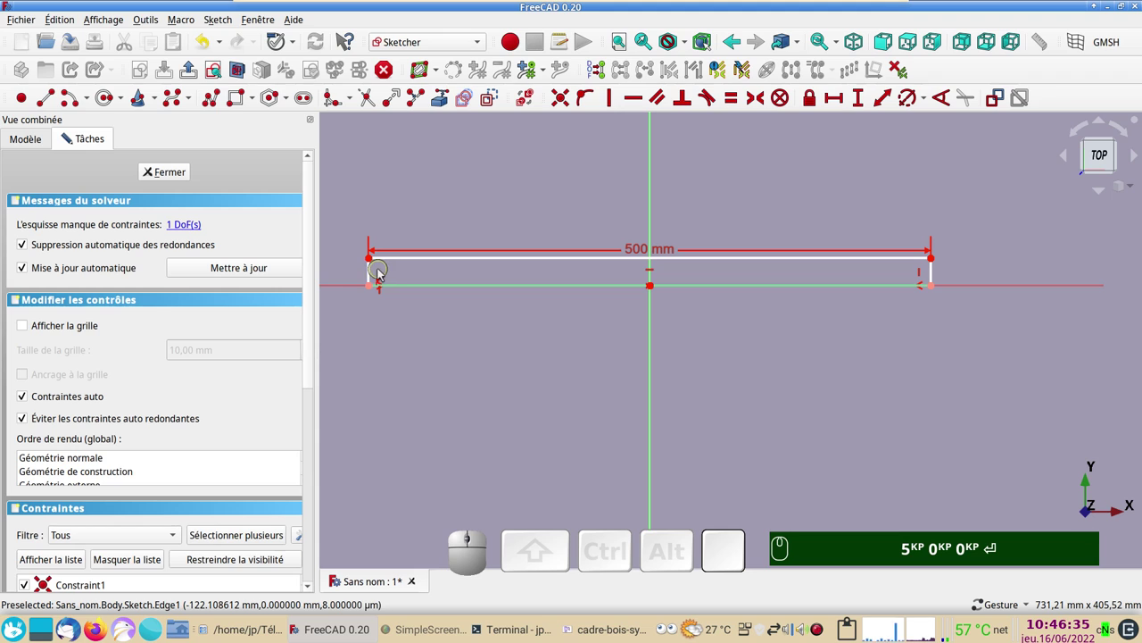
Step: Constrain the left edge to 100 mm height and place the 500 mm dimension above the rectangle
click(375, 272)
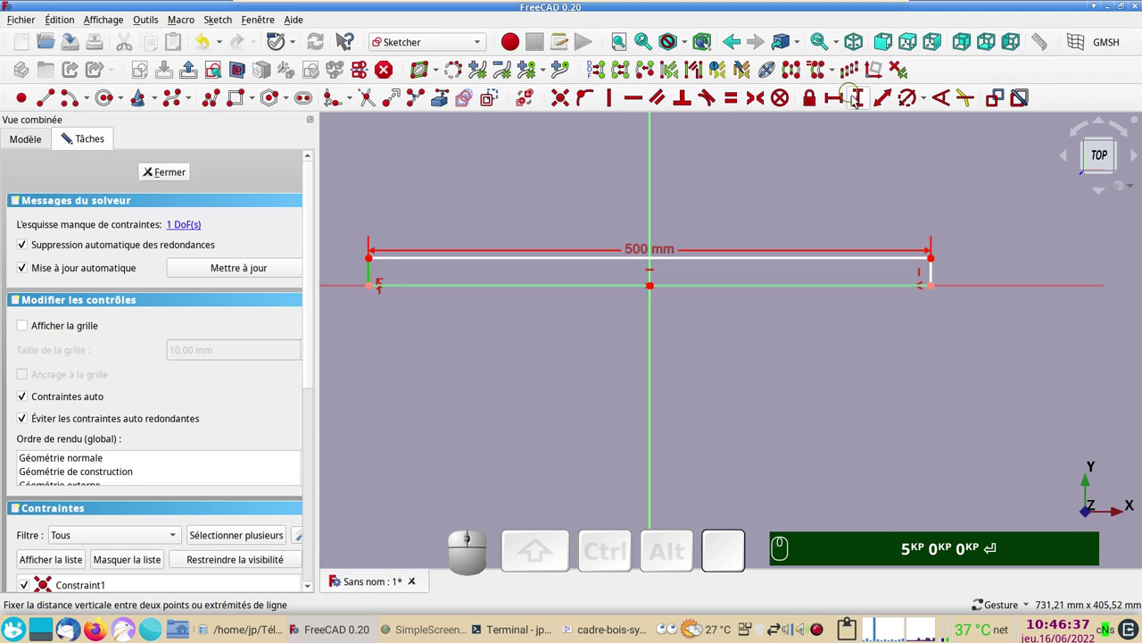
click(863, 102)
key(KP_1)
key(KP_0)
key(KP_0)
key(KP_5)
key(KP_0)
key(Return)
key(KP_1)
key(Return)
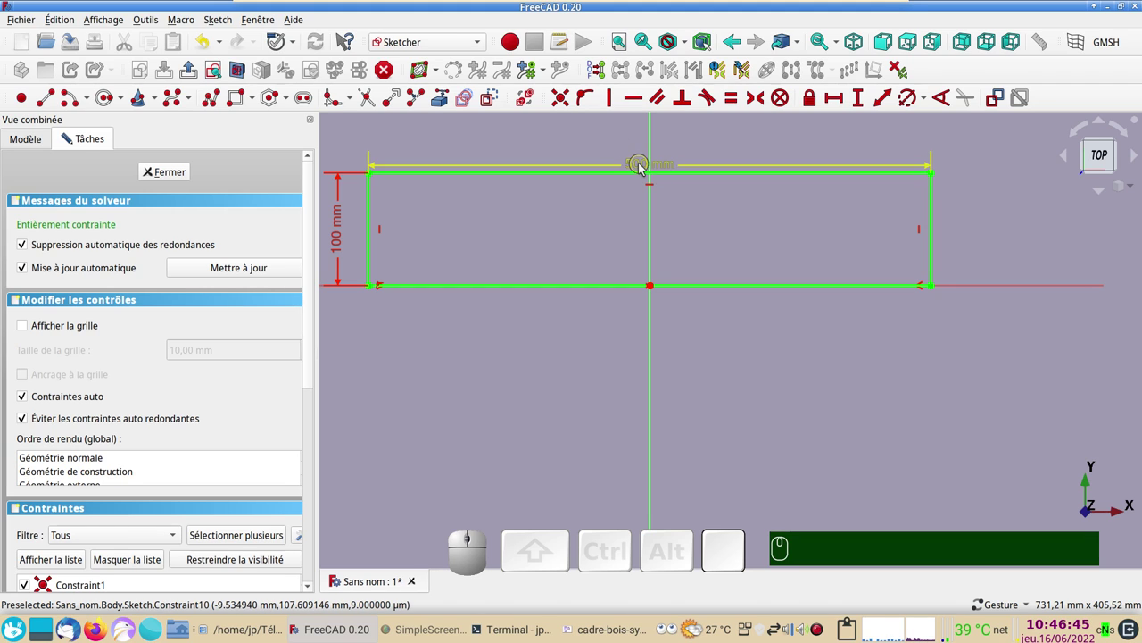
drag(646, 166, 454, 240)
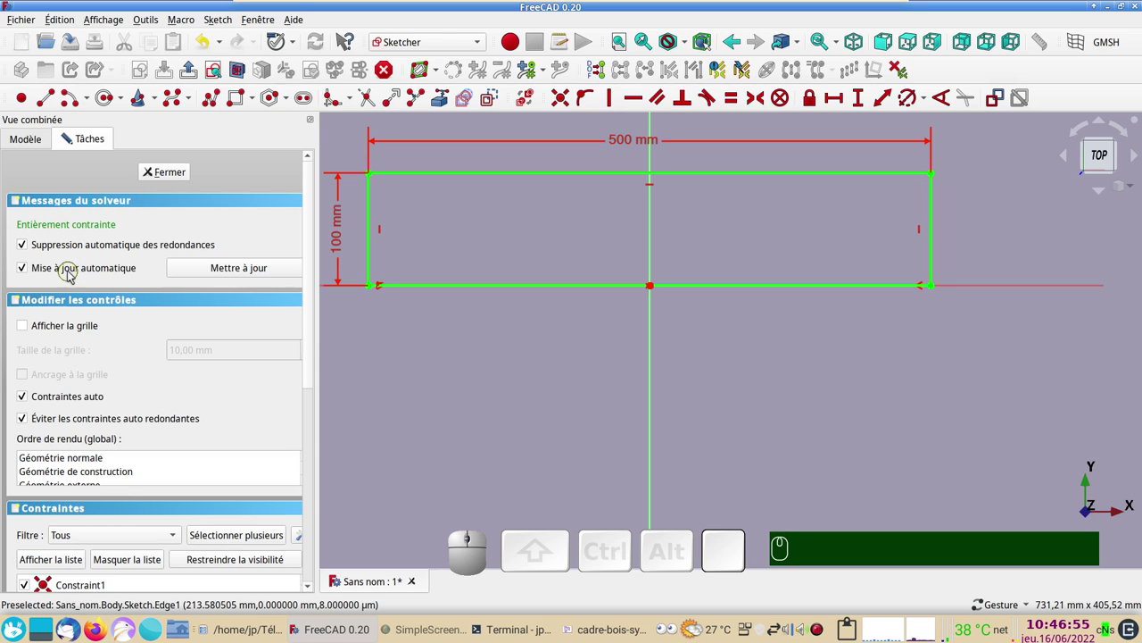
Step: Leave the sketch, fit it all in the view and look straight down on it from the top
click(166, 175)
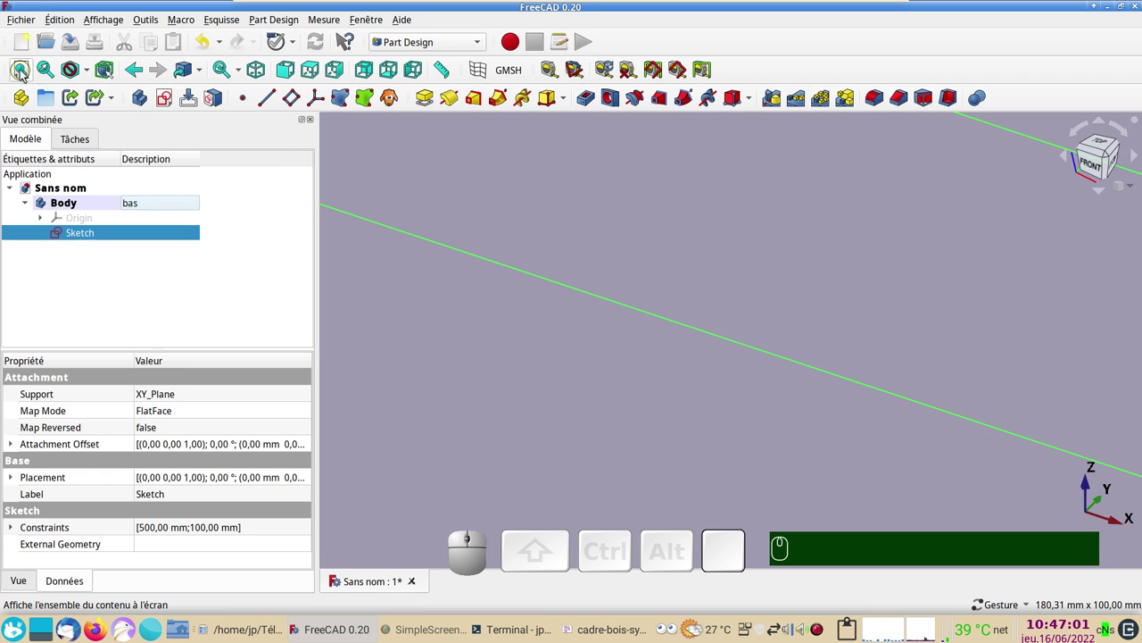
click(27, 72)
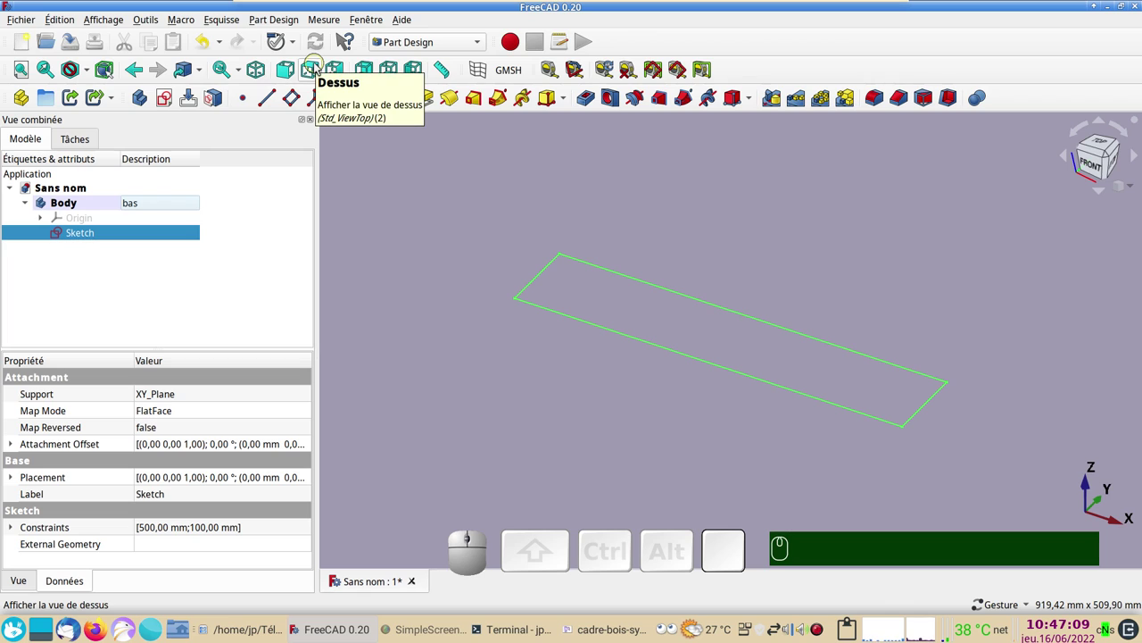
key(KP_2)
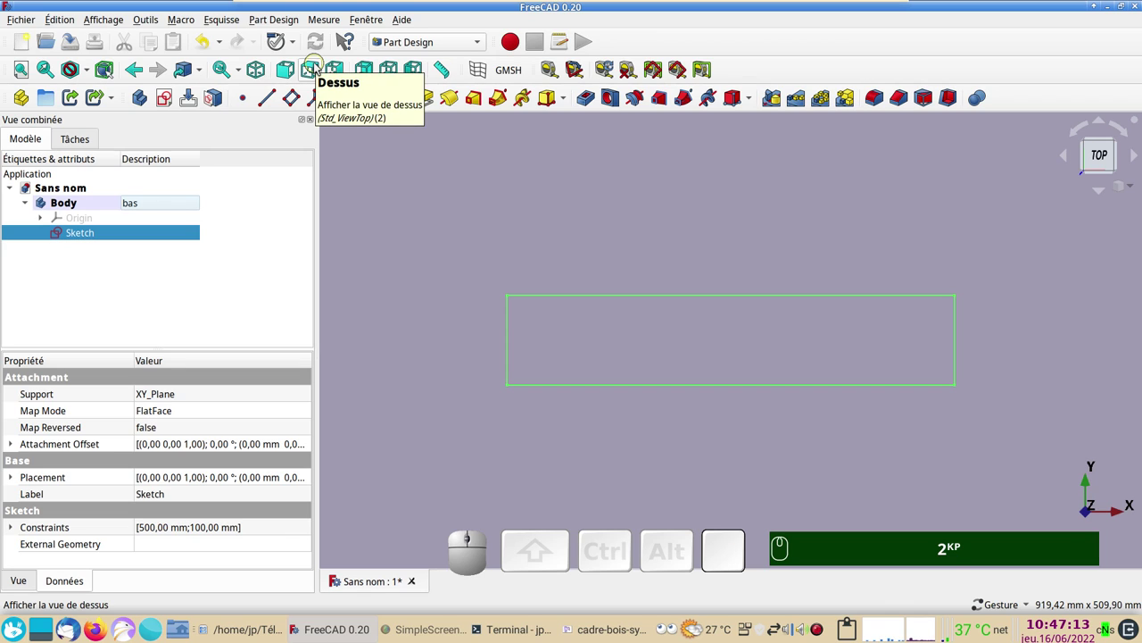
scroll(up, 3)
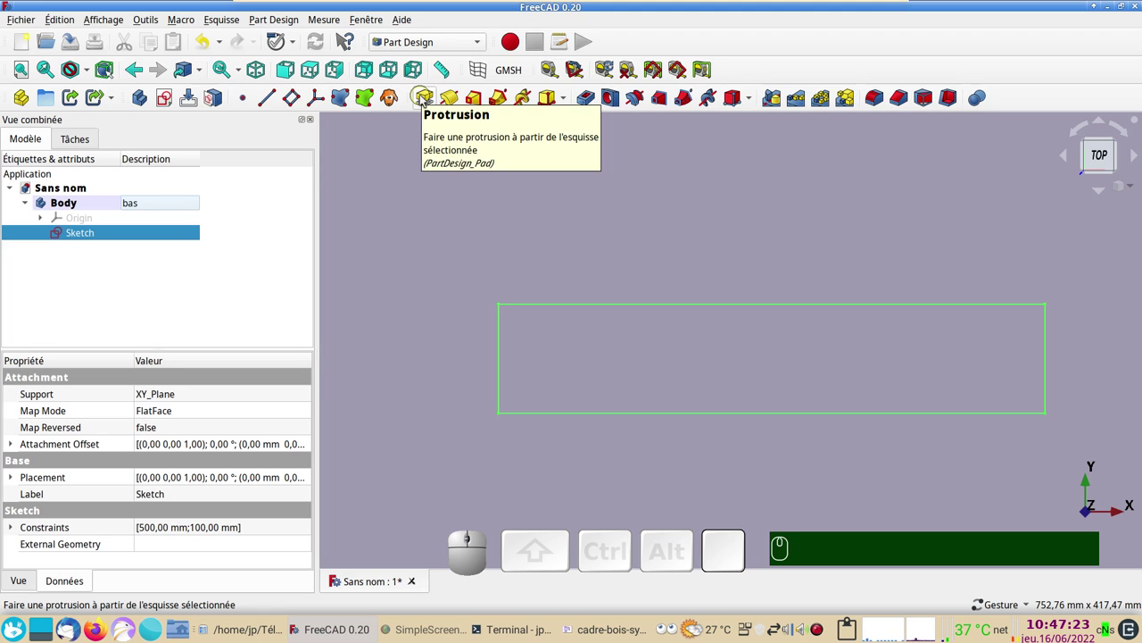
Step: Pad the rectangle sketch 50 mm into a solid bar
click(427, 97)
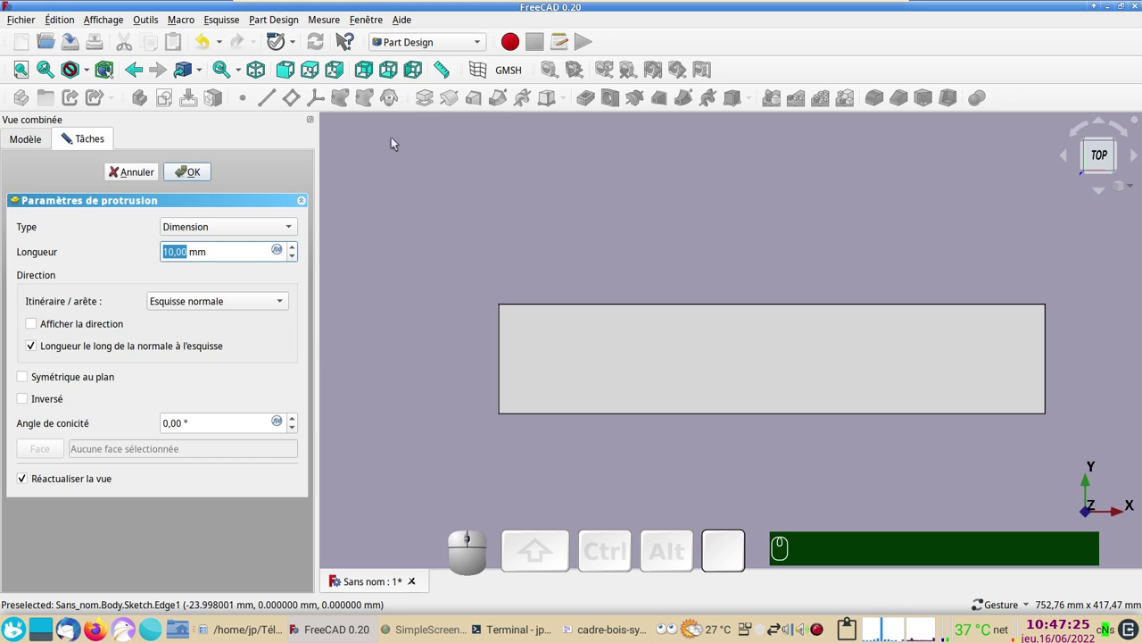
key(KP_5)
key(KP_0)
click(203, 170)
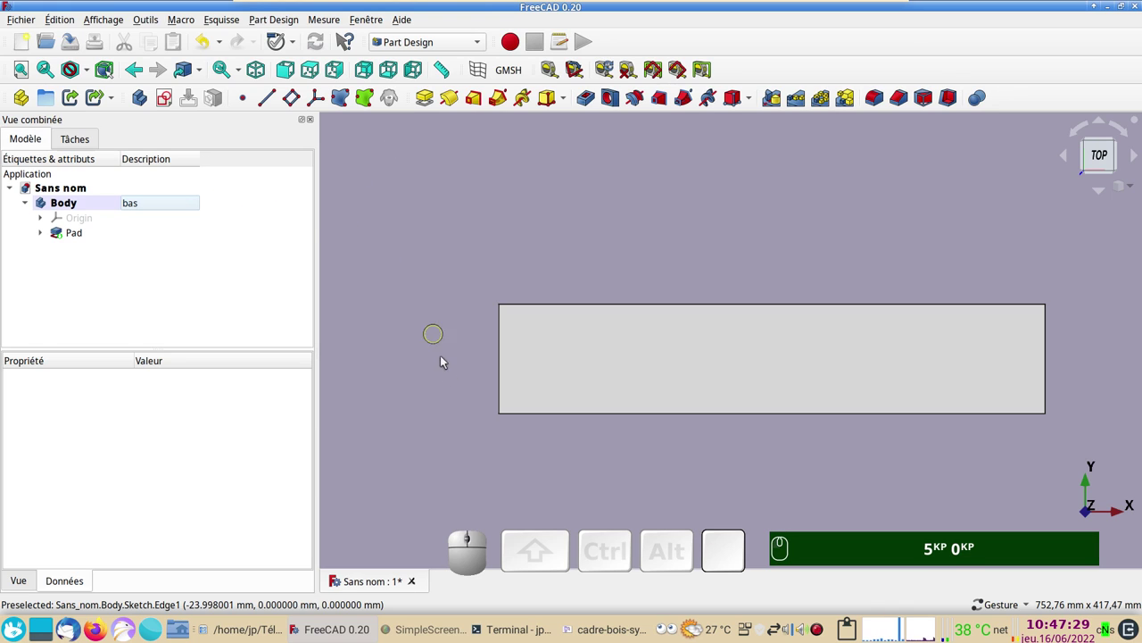
key(KP_5)
key(KP_0)
drag(474, 446, 539, 390)
key(KP_5)
key(KP_0)
key(KP_5)
key(KP_0)
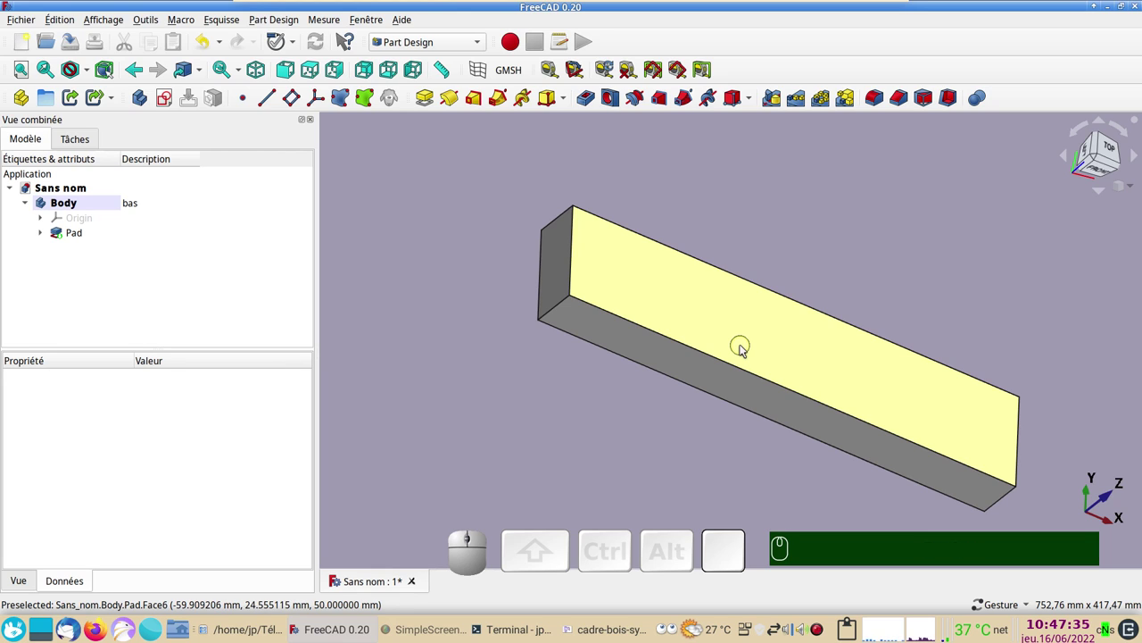
click(1032, 612)
click(968, 335)
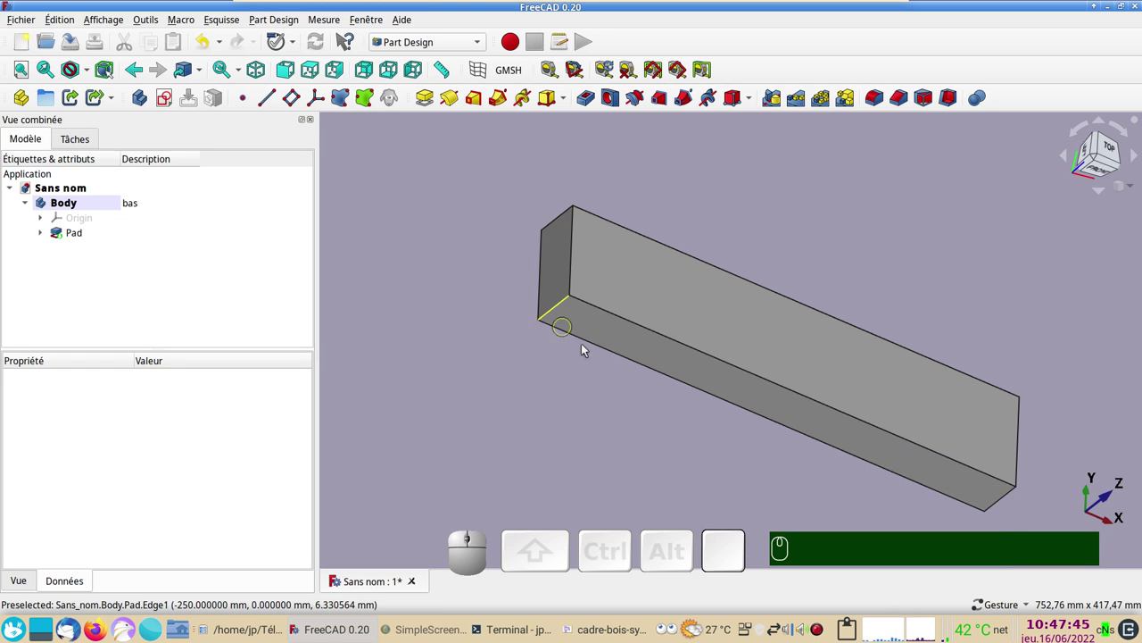
Step: Orbit around the padded bar to inspect it, then return to the top view
drag(588, 391, 576, 413)
drag(575, 412, 578, 364)
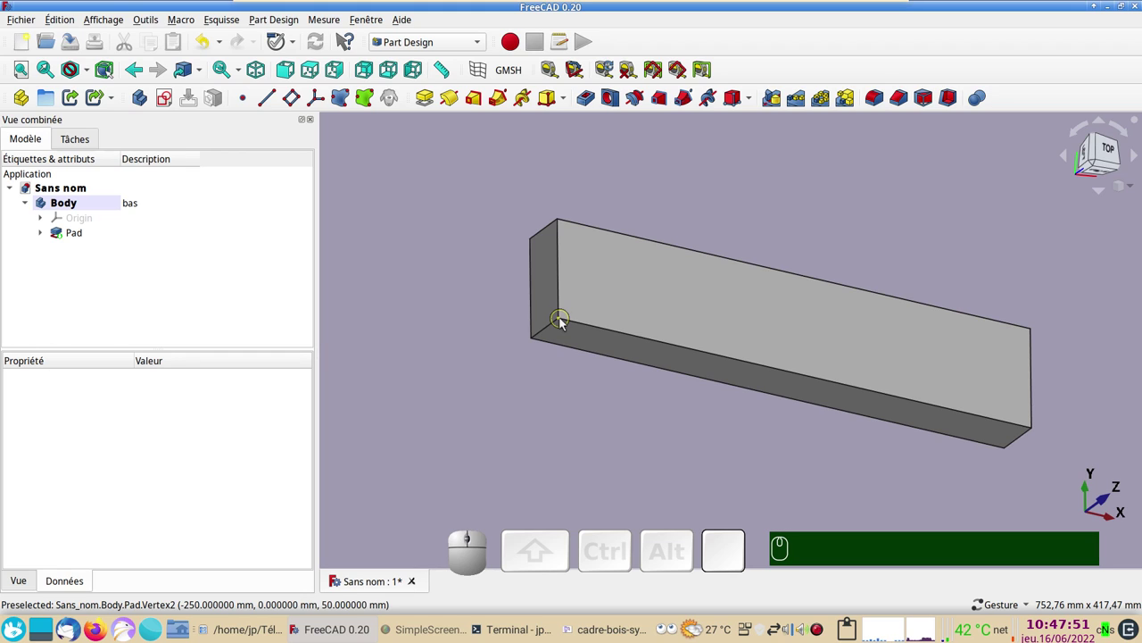
middle_click(560, 322)
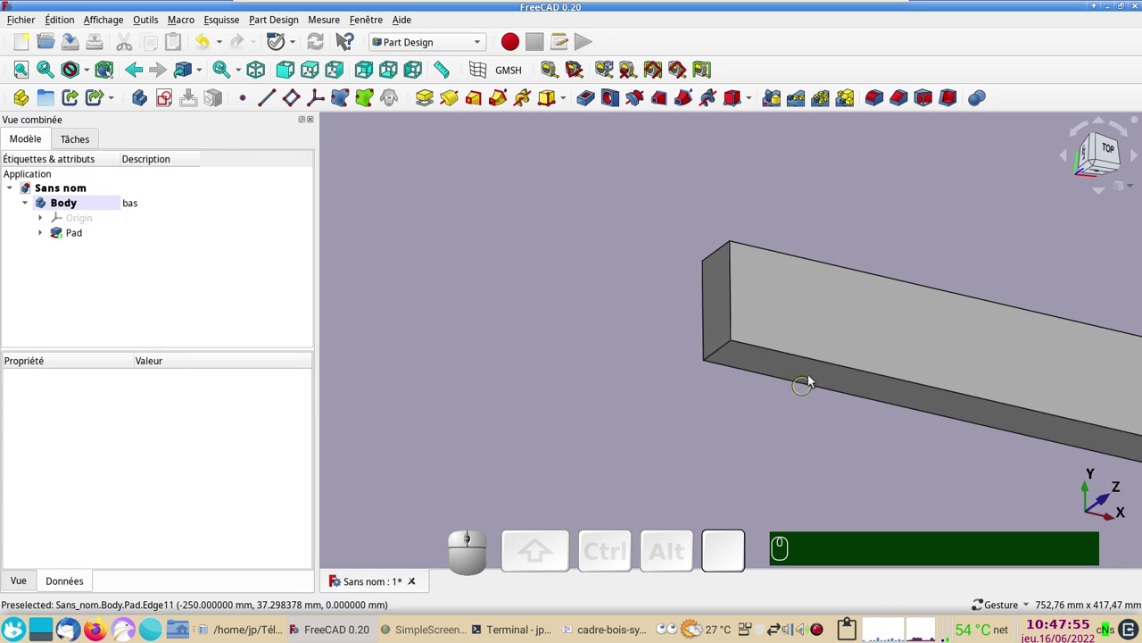
drag(515, 319, 664, 423)
scroll(down, 3)
scroll(down, 3)
key(KP_2)
Step: View the bar end-on from its right side and start a new sketch awaiting a support plane
drag(743, 415, 518, 460)
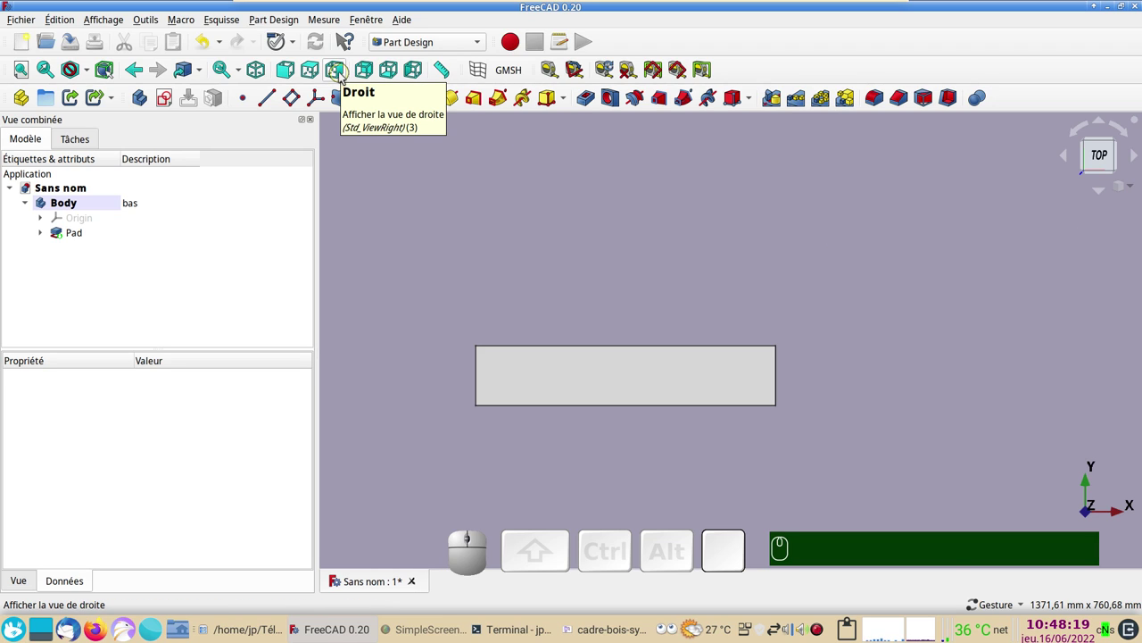
key(KP_3)
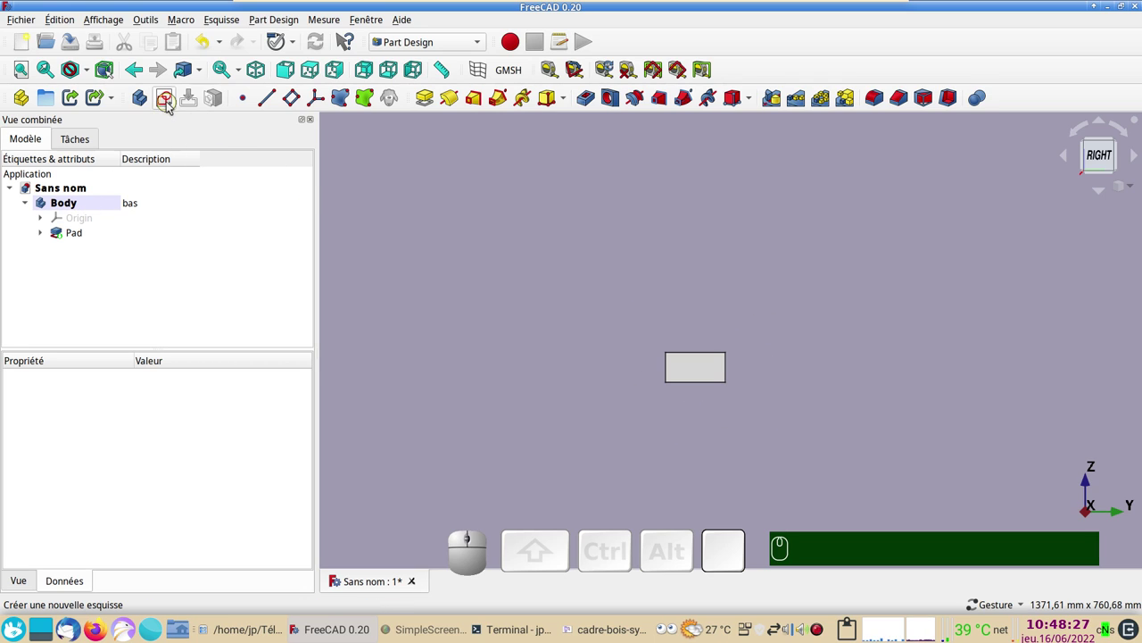
click(173, 106)
scroll(up, 3)
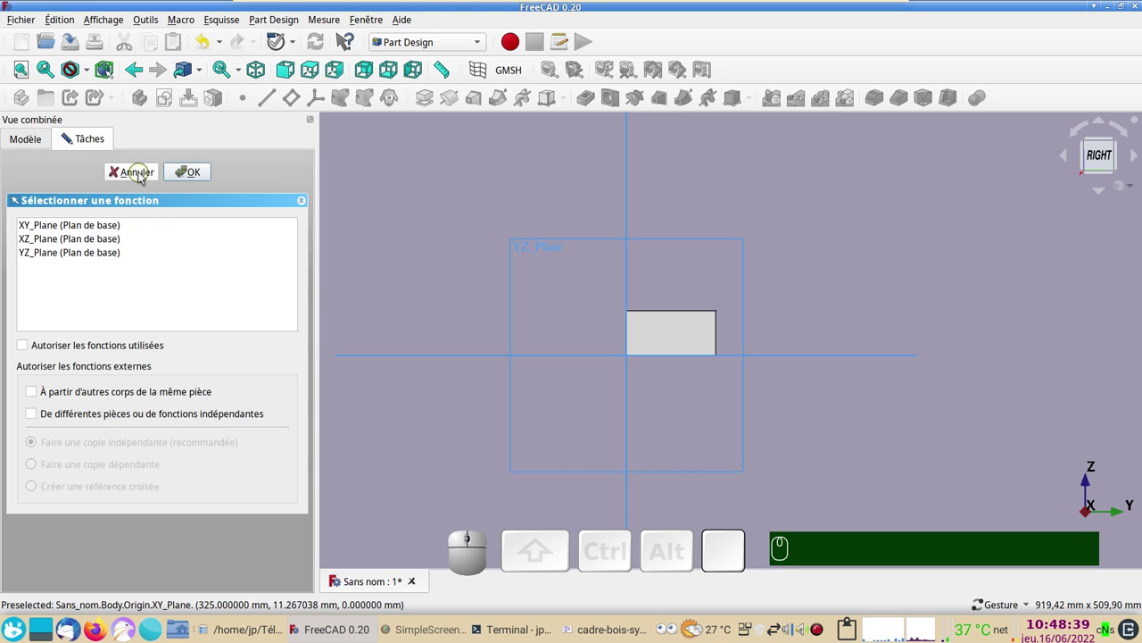
Step: Cancel the sketch, make the 50 mm Pad symmetric about its plane and show coordinate axes (A, C)
click(143, 180)
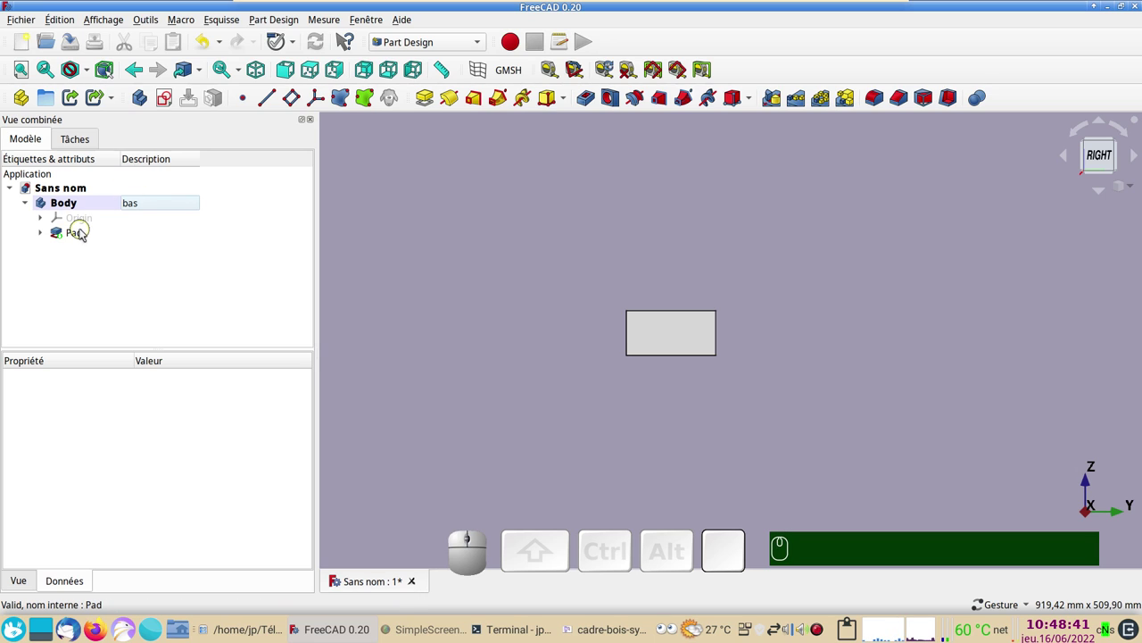
click(87, 234)
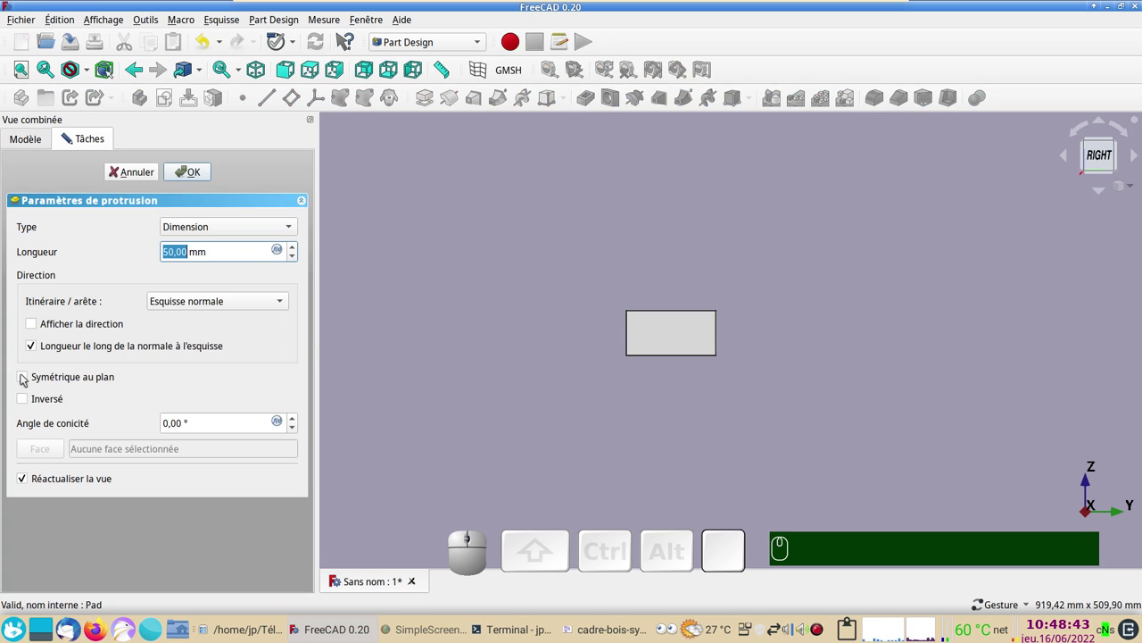
click(30, 383)
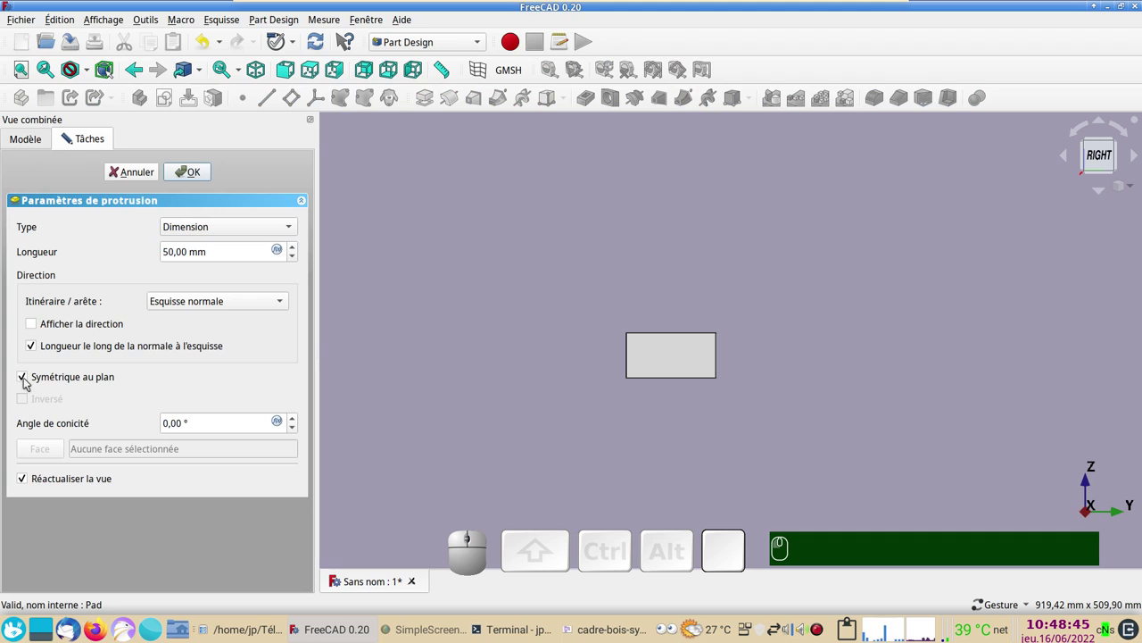
click(186, 170)
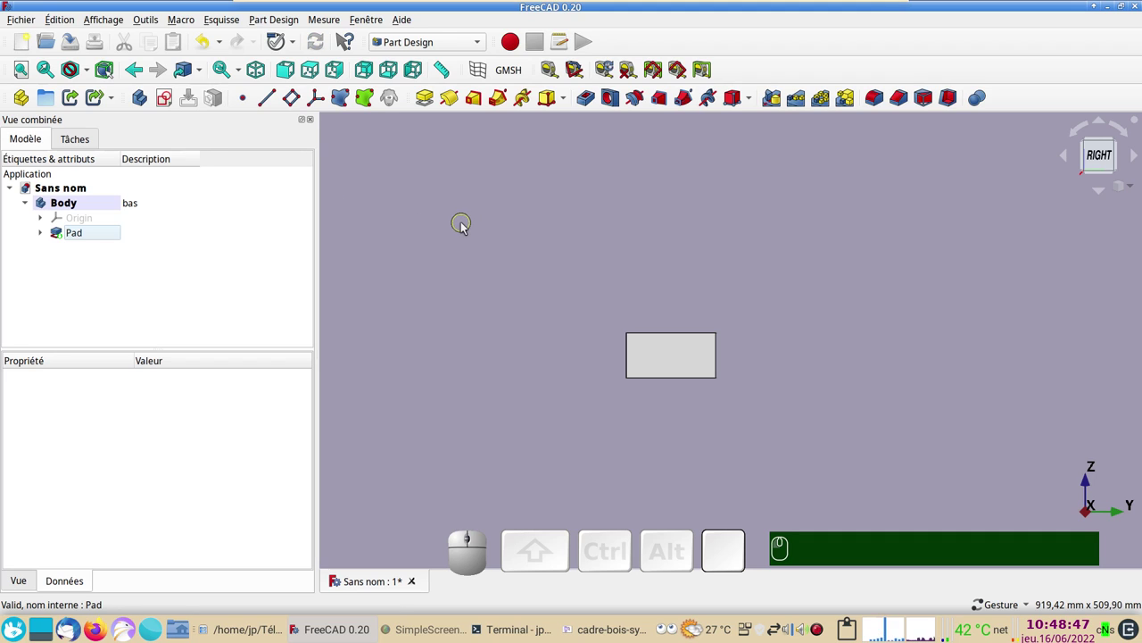
text(ac)
click(114, 23)
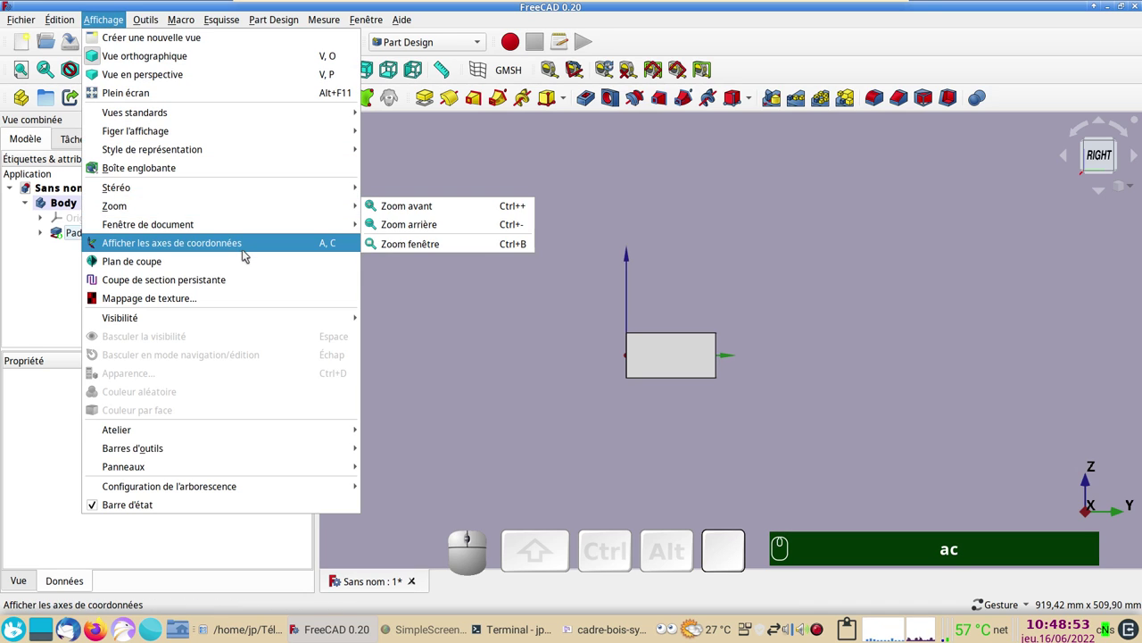
click(479, 298)
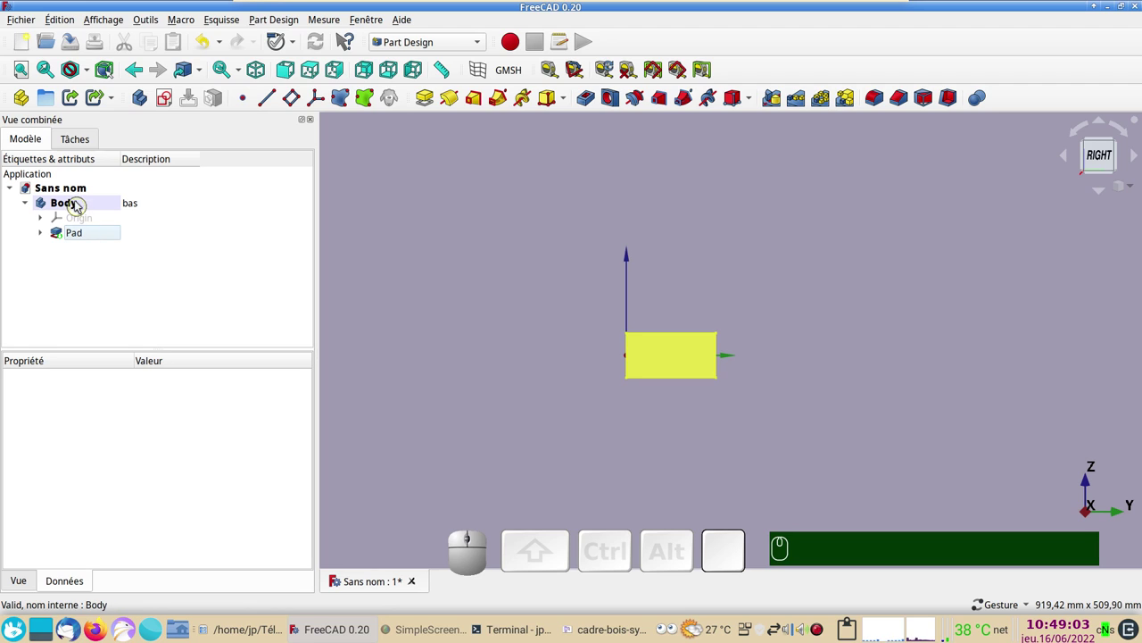
Step: Start a new sketch and choose the YZ plane as its support
click(174, 108)
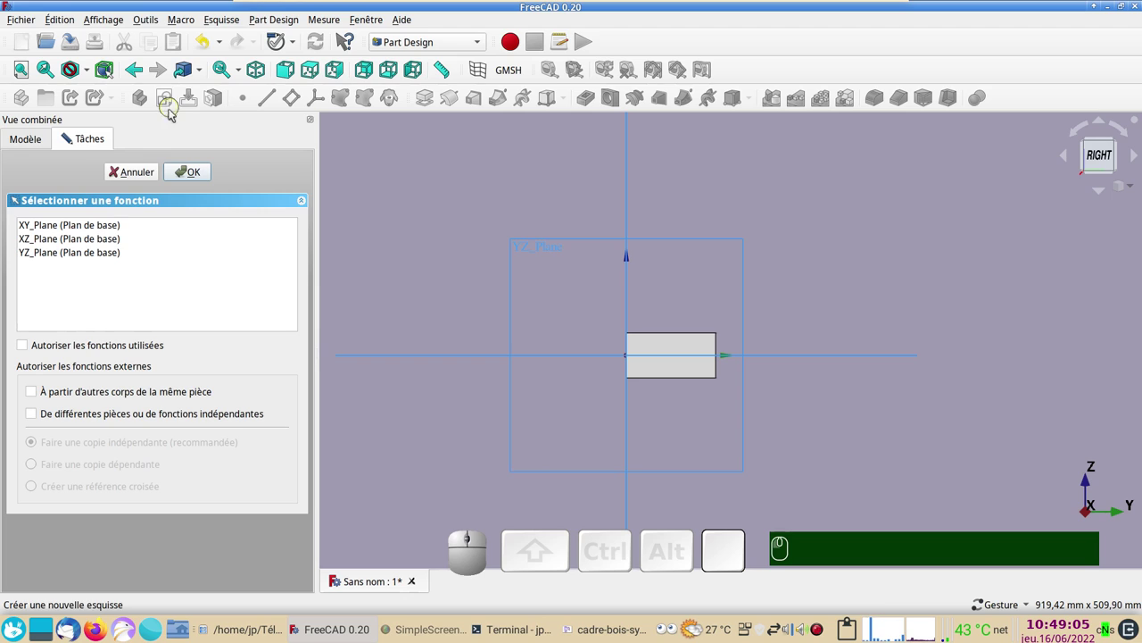
click(99, 258)
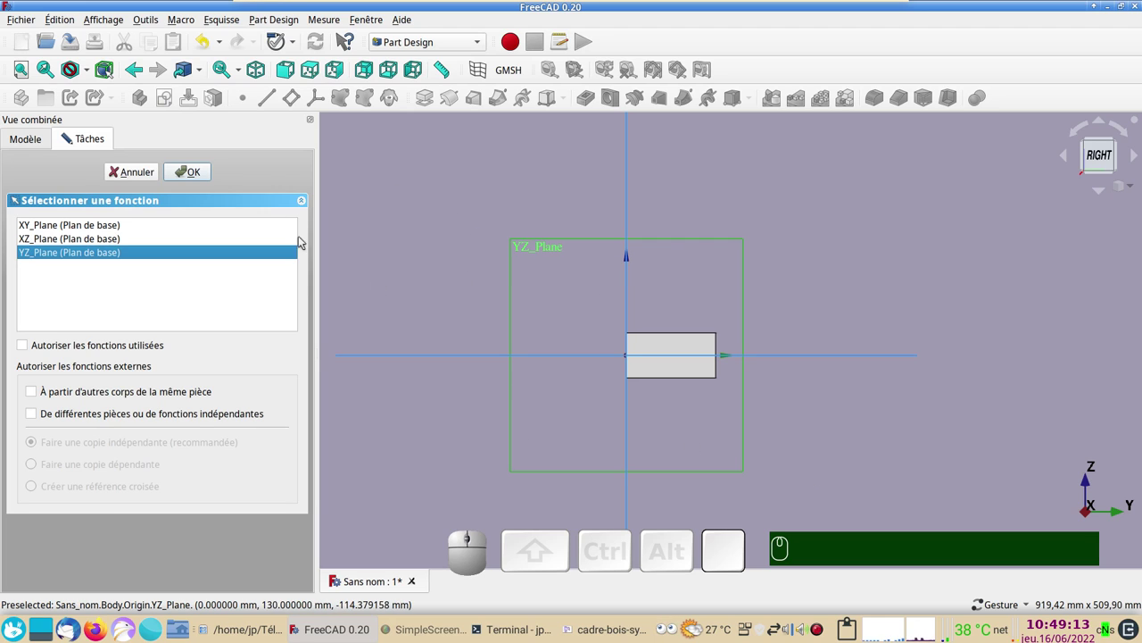
Step: Open the sketch on the YZ plane and draw a slot inside the rectangle
click(200, 180)
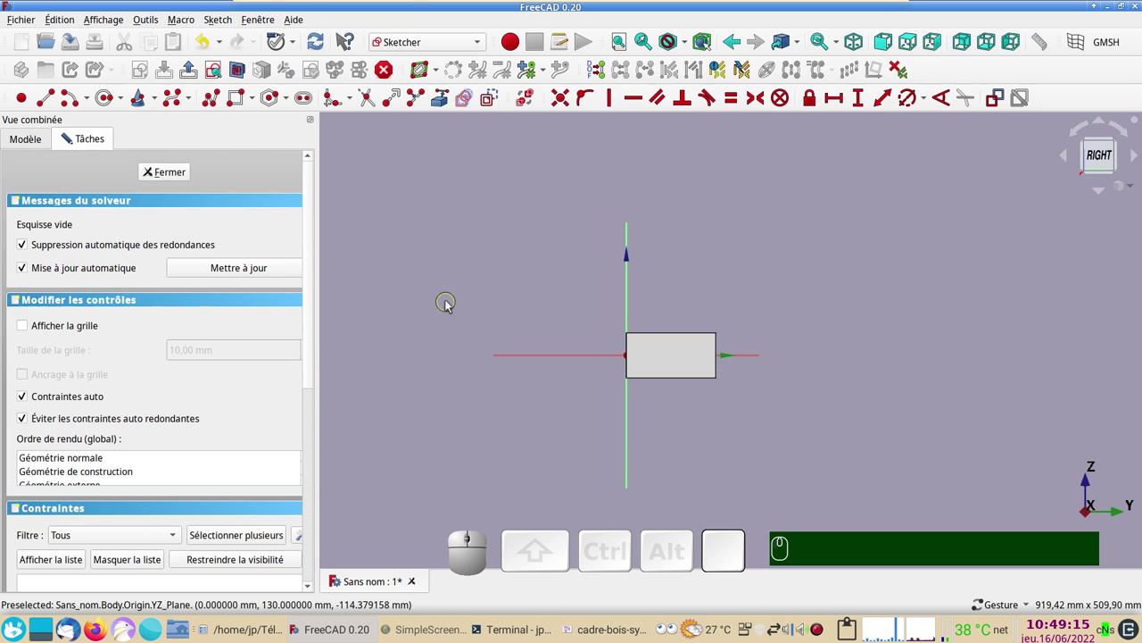
scroll(up, 3)
drag(525, 340, 454, 290)
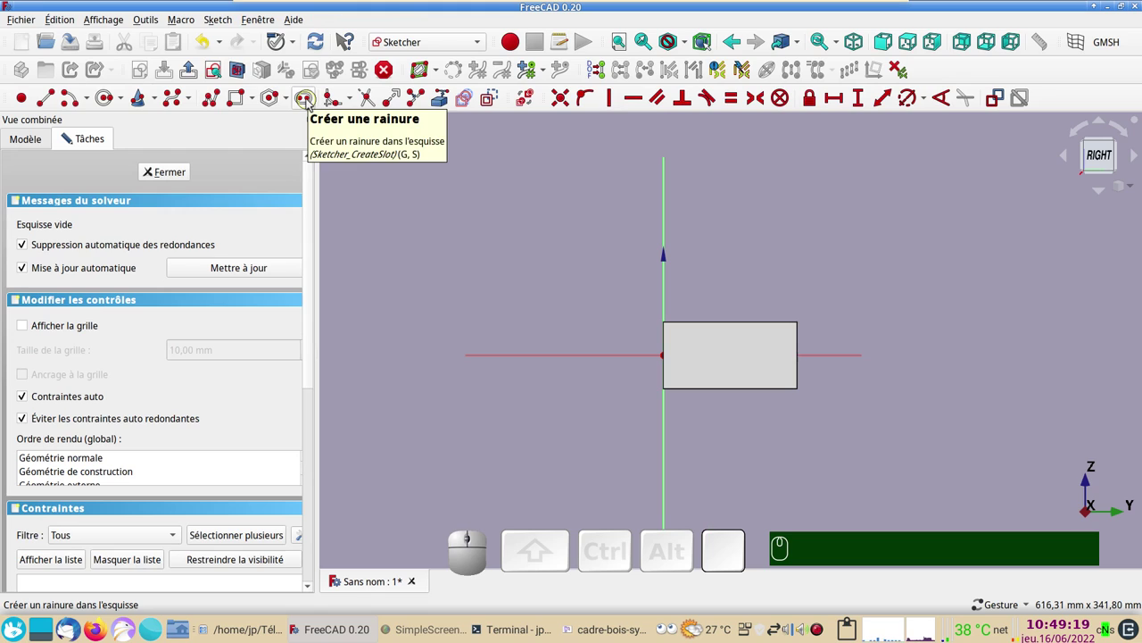
click(310, 103)
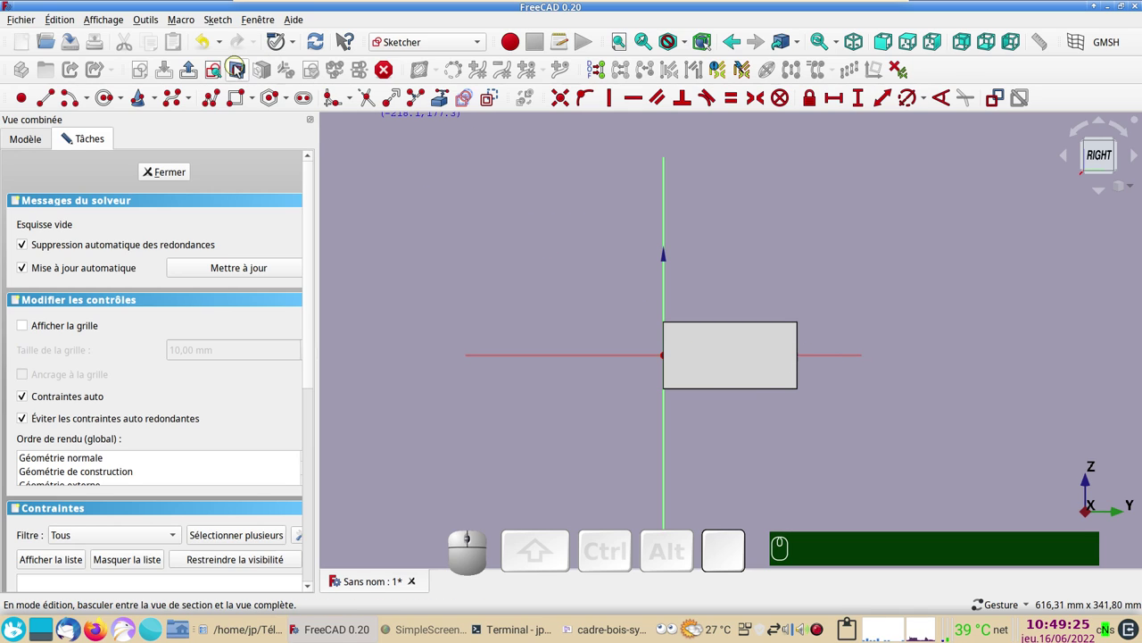
click(241, 68)
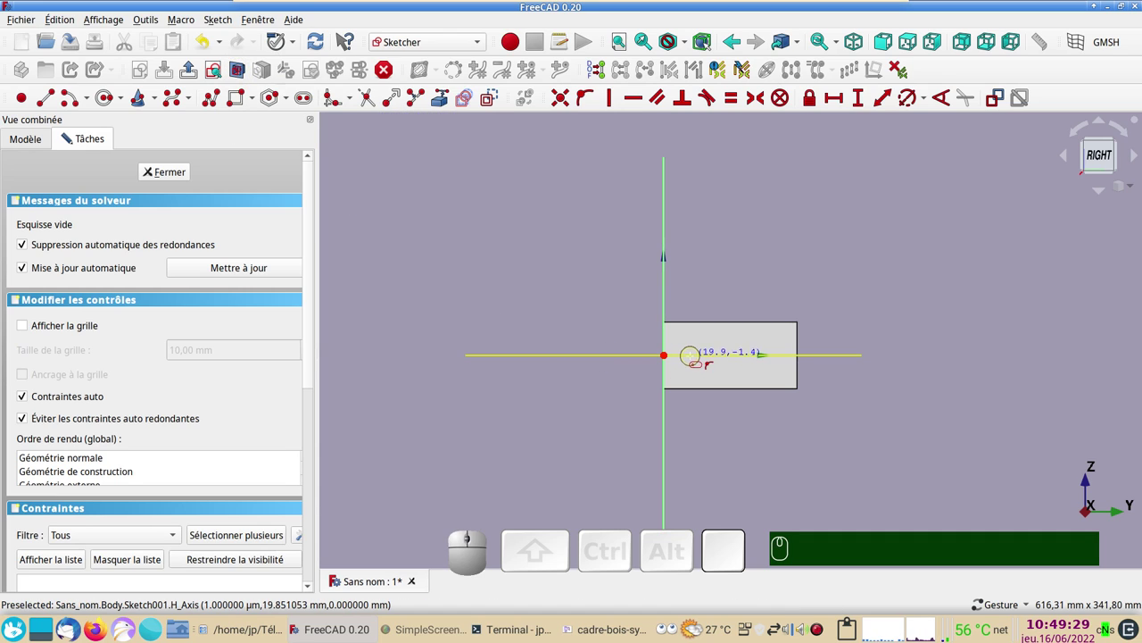
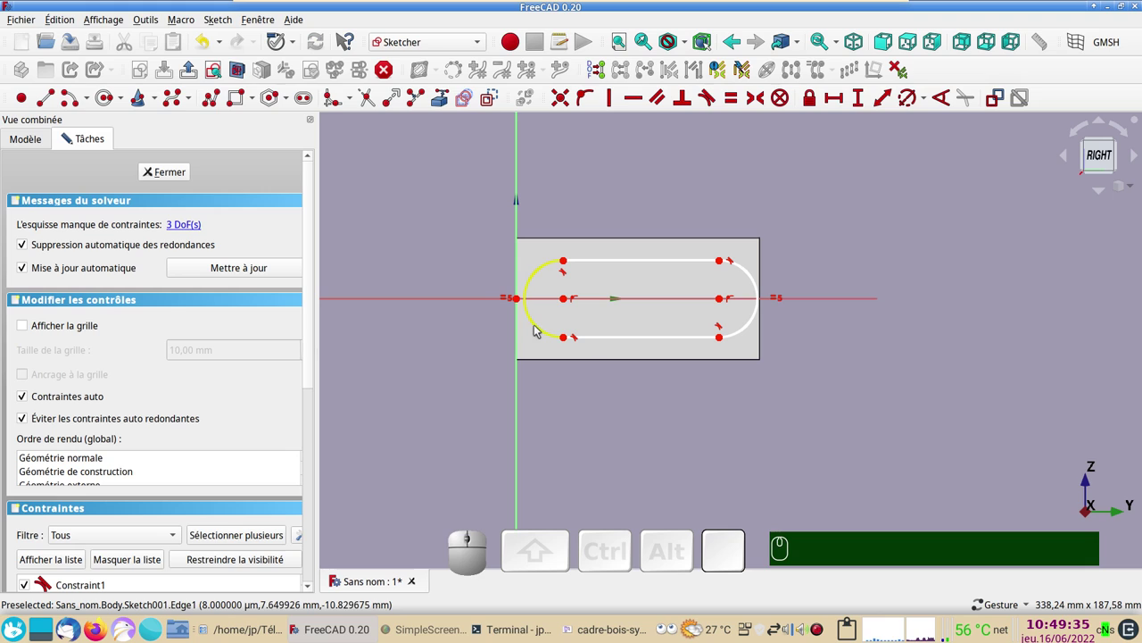
Step: Constrain the slot's end radius to 10 mm and place the R10 dimension above the slot
click(539, 328)
click(906, 105)
key(KP_1)
key(KP_0)
key(KP_Enter)
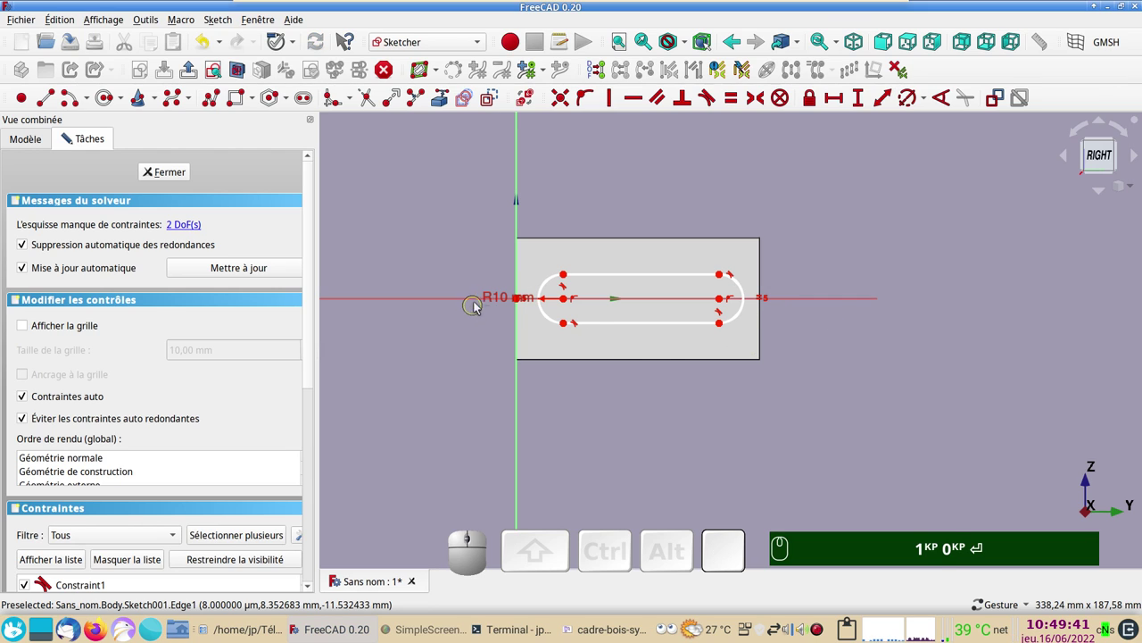
drag(492, 297, 499, 312)
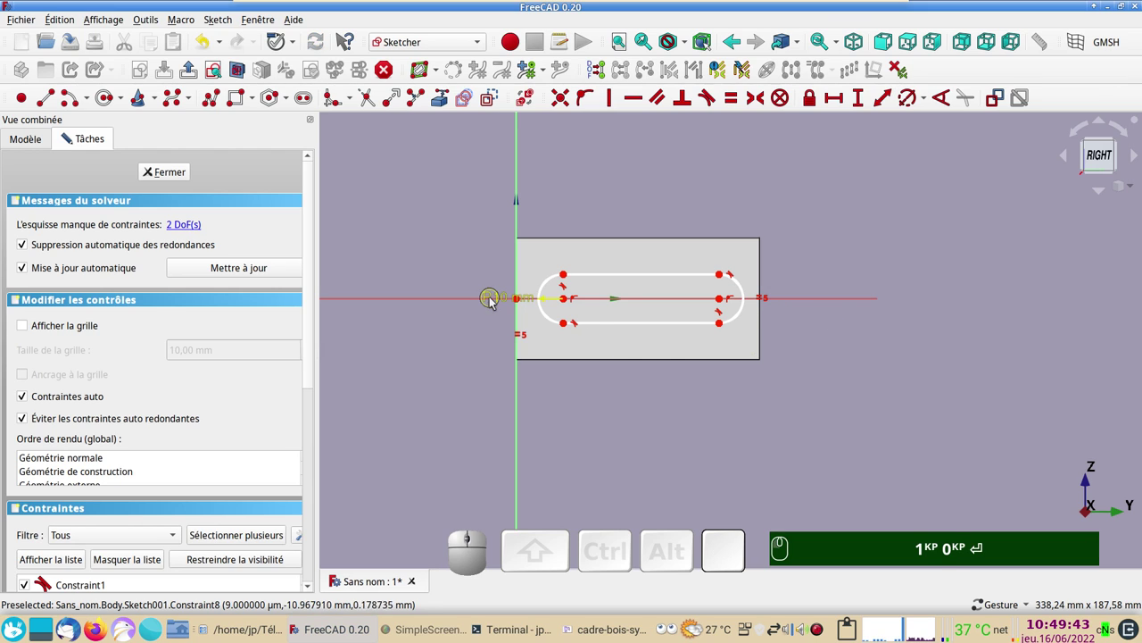
drag(495, 301, 523, 254)
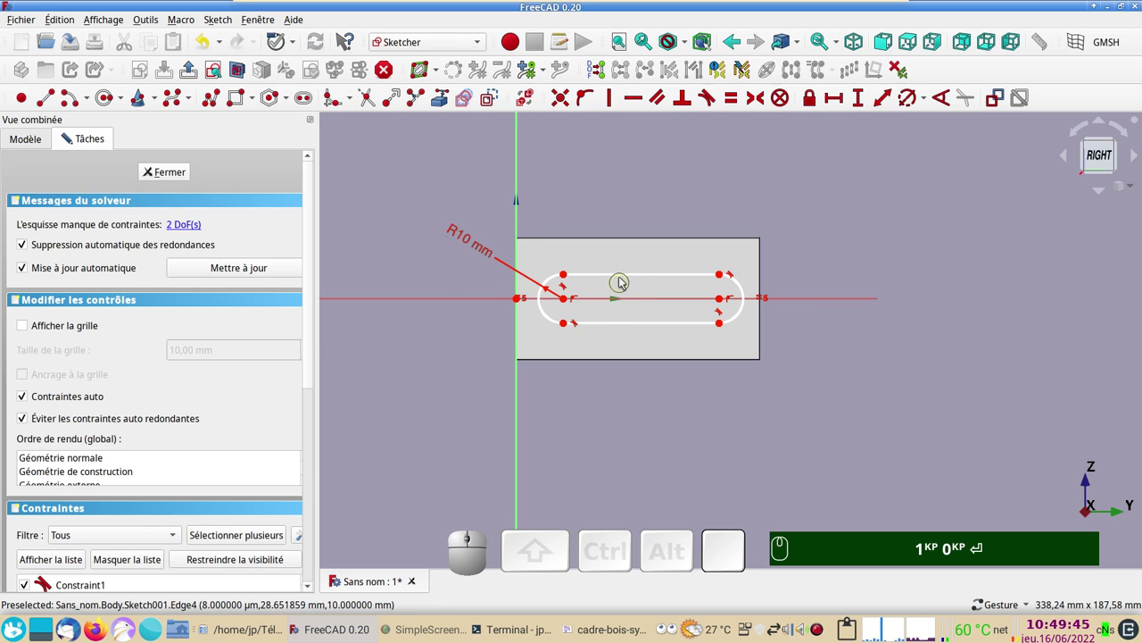
Step: Constrain the distance between the slot's arc centres to 50 mm
click(624, 276)
click(836, 103)
key(KP_5)
key(KP_0)
key(Return)
key(KP_1)
key(KP_0)
key(Return)
key(KP_5)
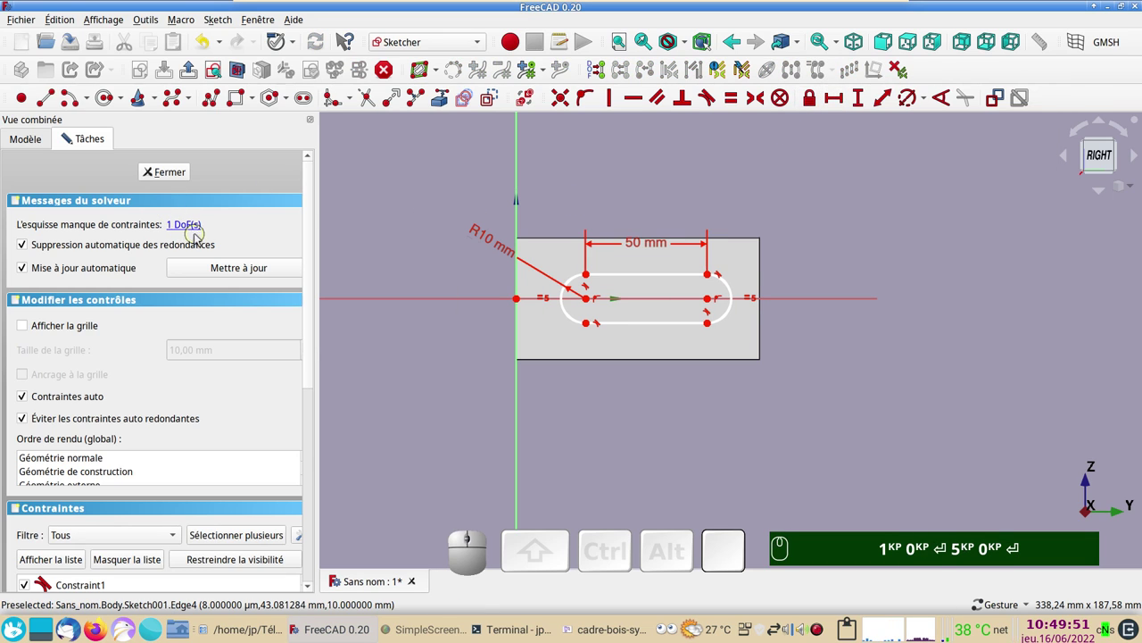
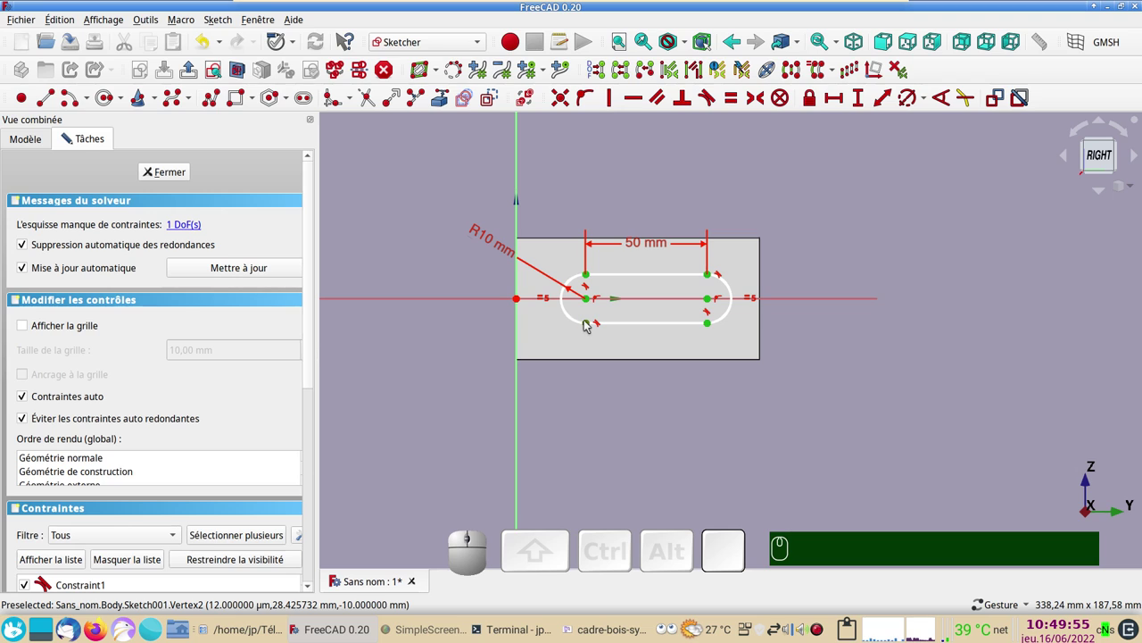
Step: Set the slot's left arc centre 25 mm horizontally from the sketch origin
drag(591, 323, 429, 347)
click(426, 346)
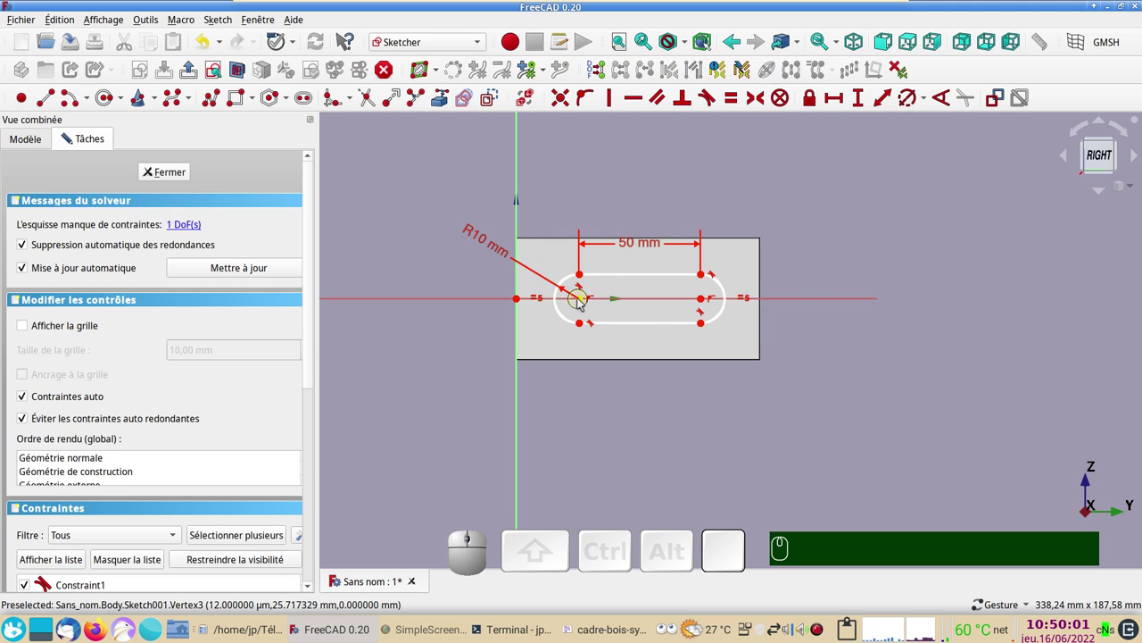
click(585, 300)
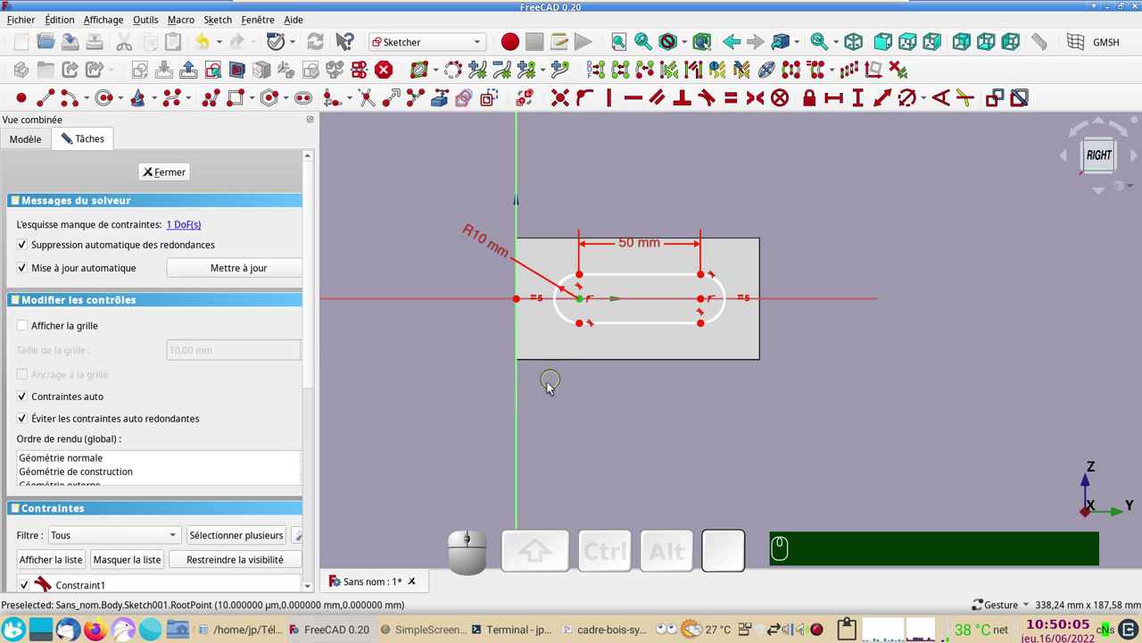
click(524, 390)
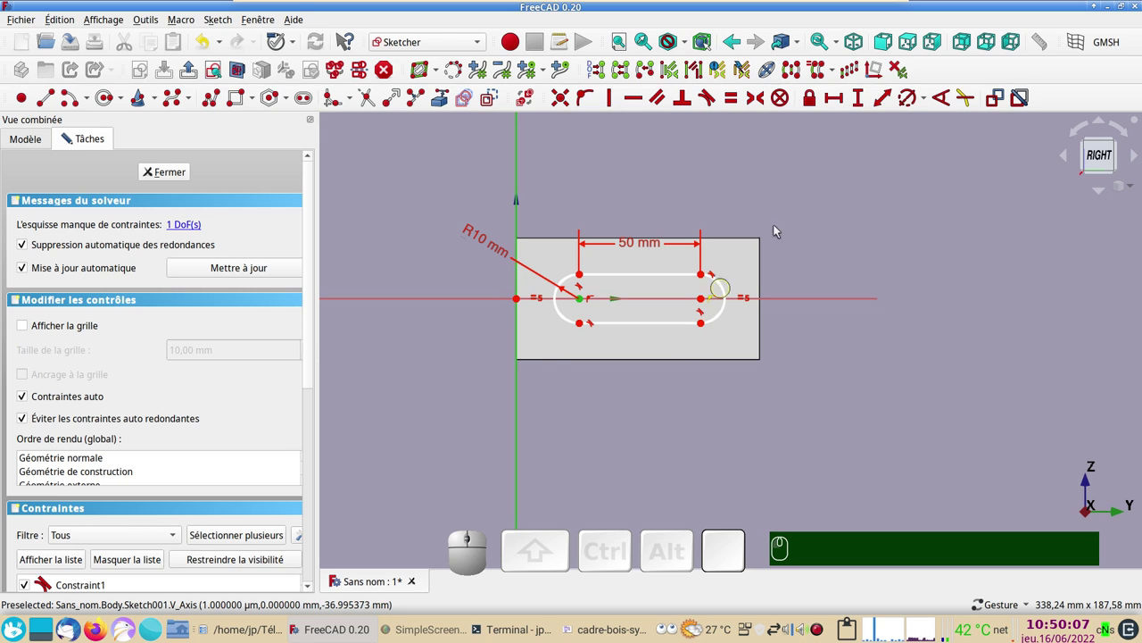
click(834, 109)
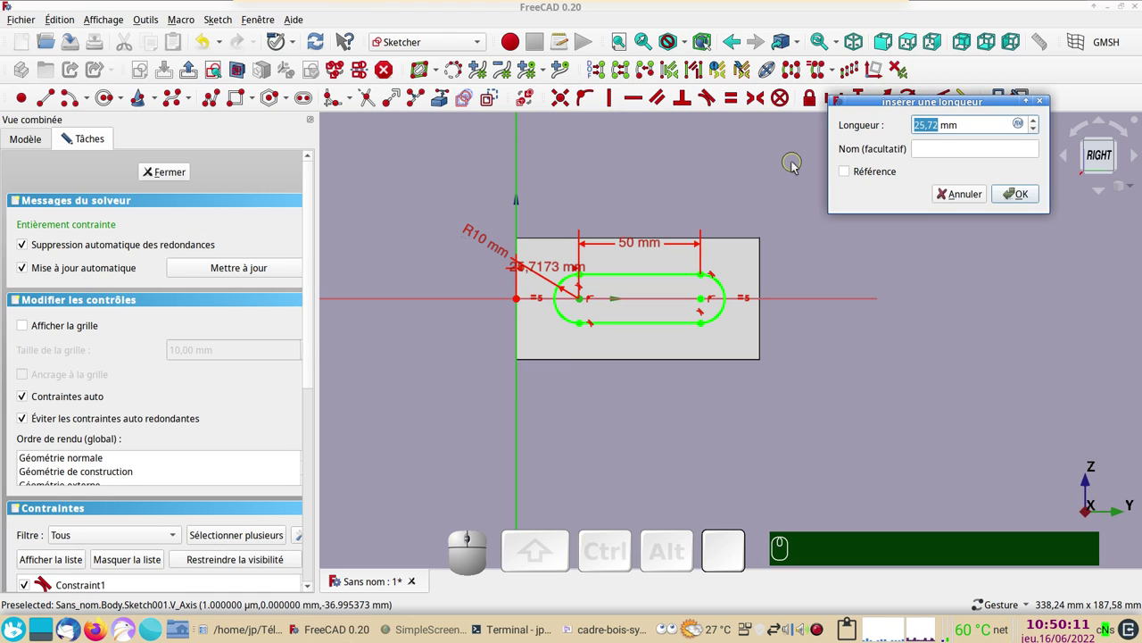
key(KP_2)
key(KP_5)
key(KP_Enter)
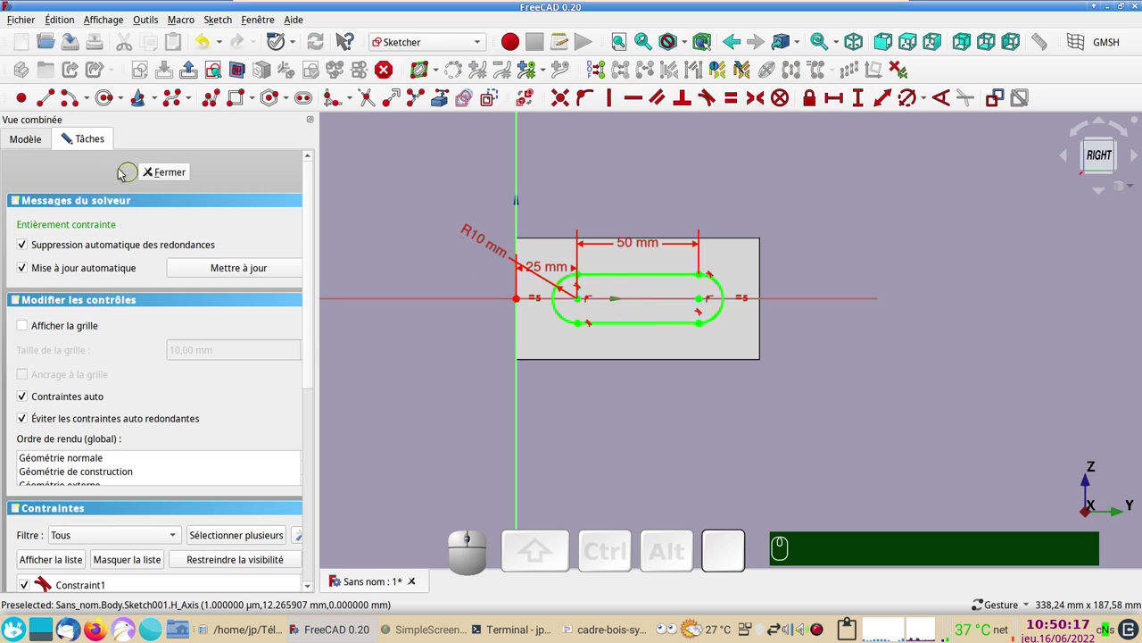
Step: Close the slot sketch and view the body from the top, centred in the 3D view
click(167, 173)
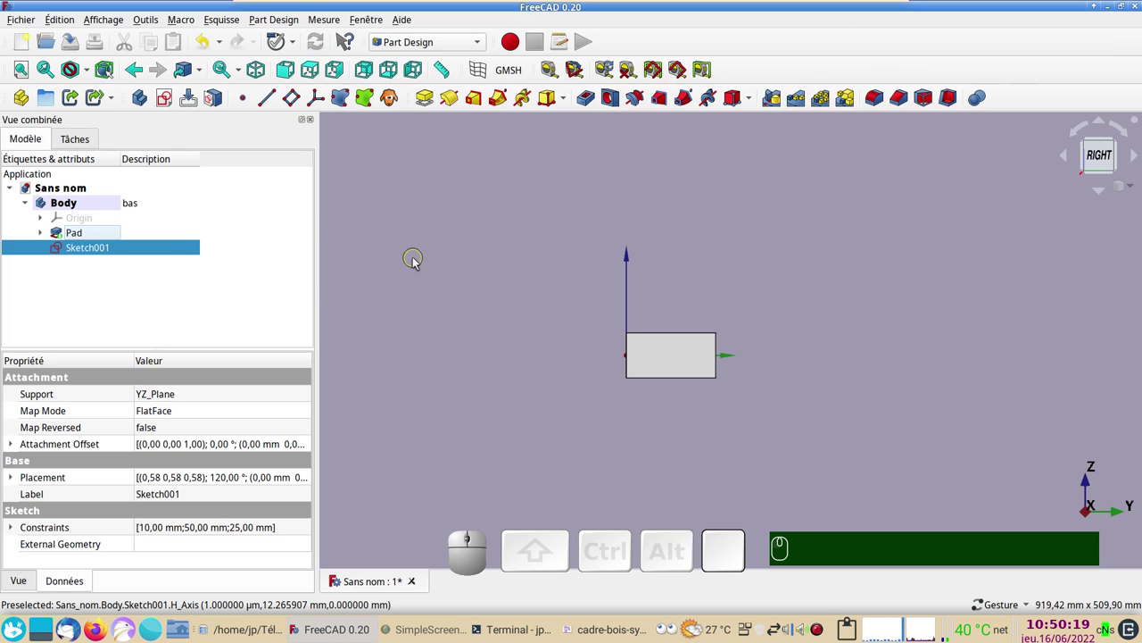
key(KP_2)
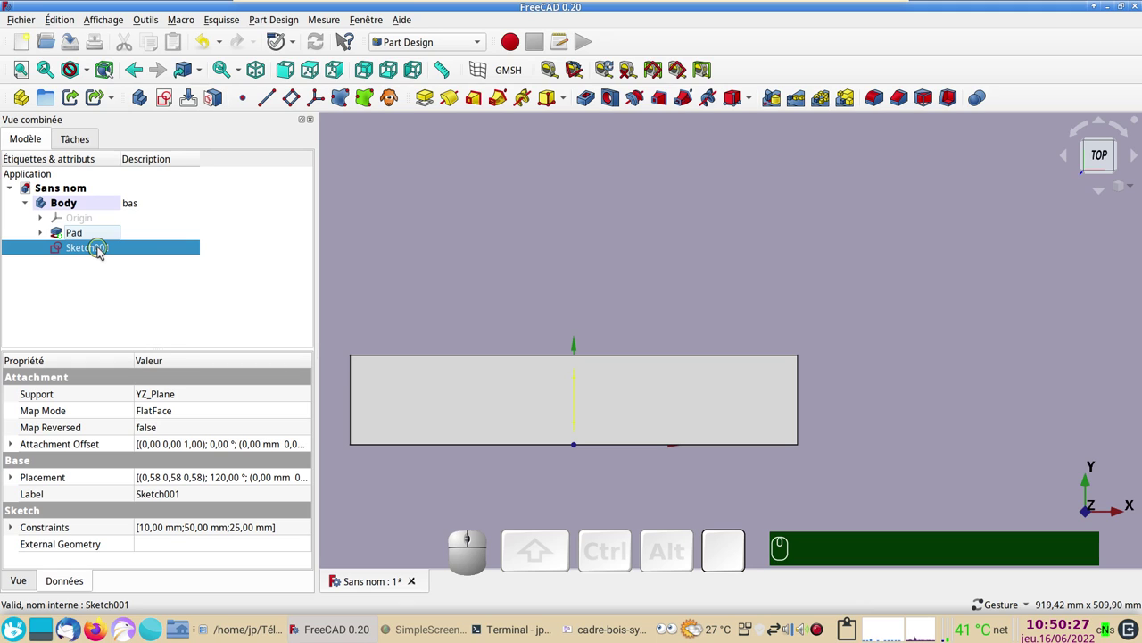
scroll(down, 3)
drag(446, 257, 531, 346)
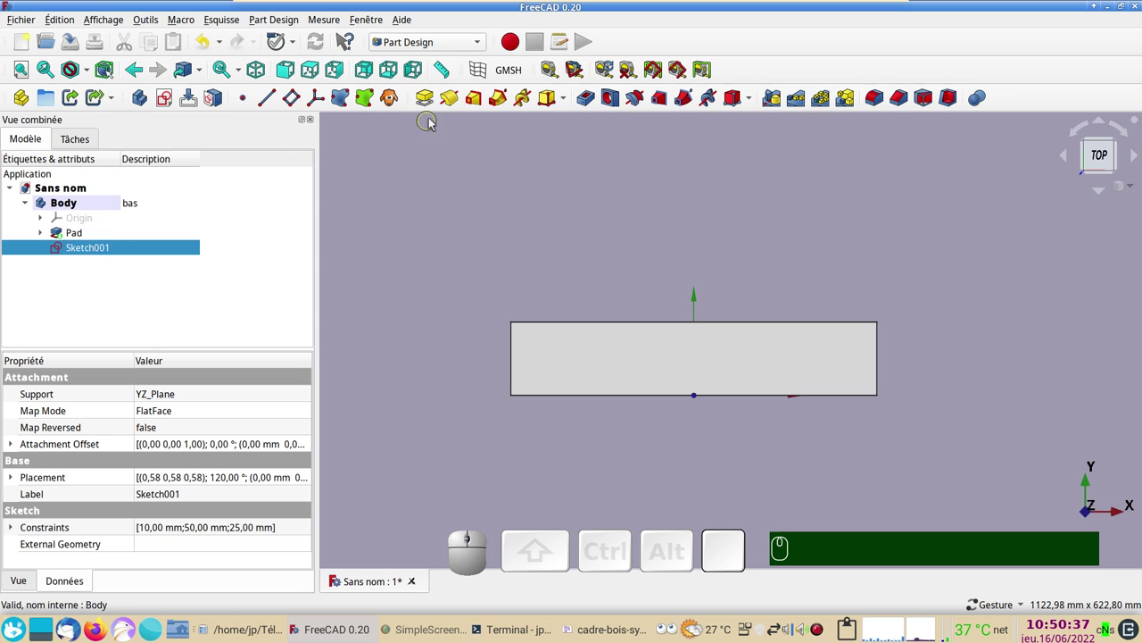
Step: Pad the slot sketch 600 mm symmetric to the plane as Pad001
click(430, 104)
key(KP_6)
key(KP_0)
key(KP_0)
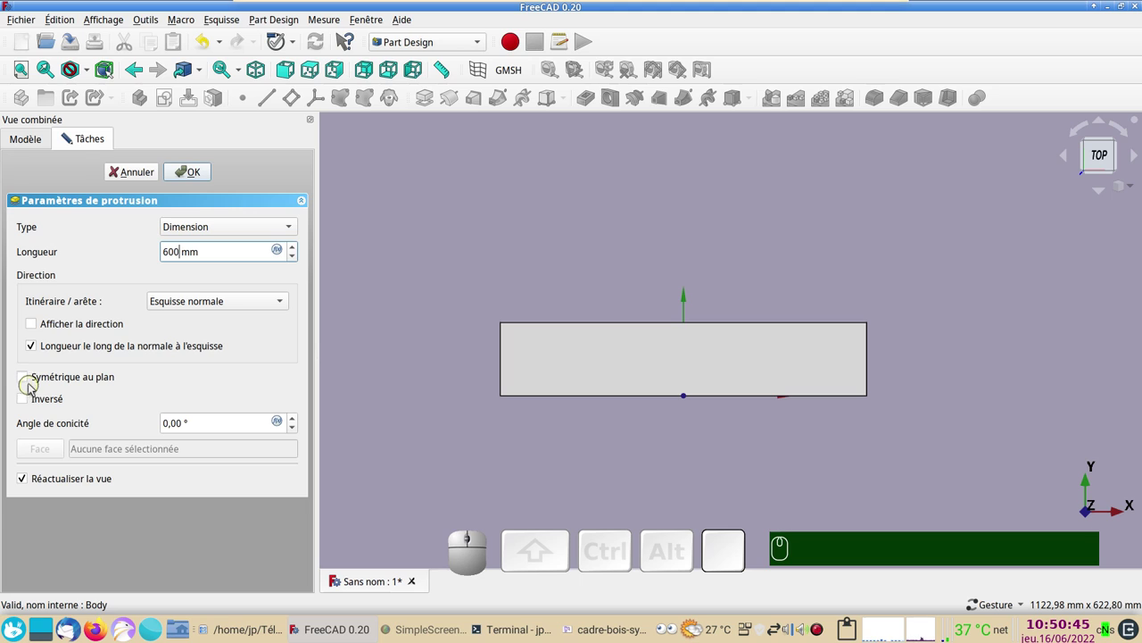
click(29, 382)
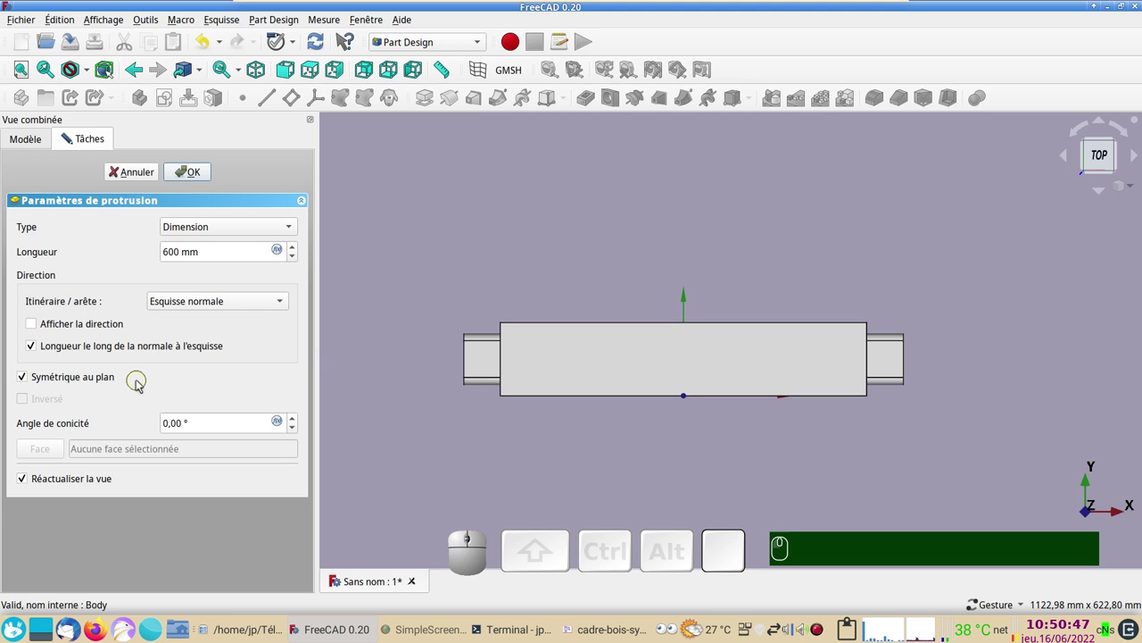
click(205, 172)
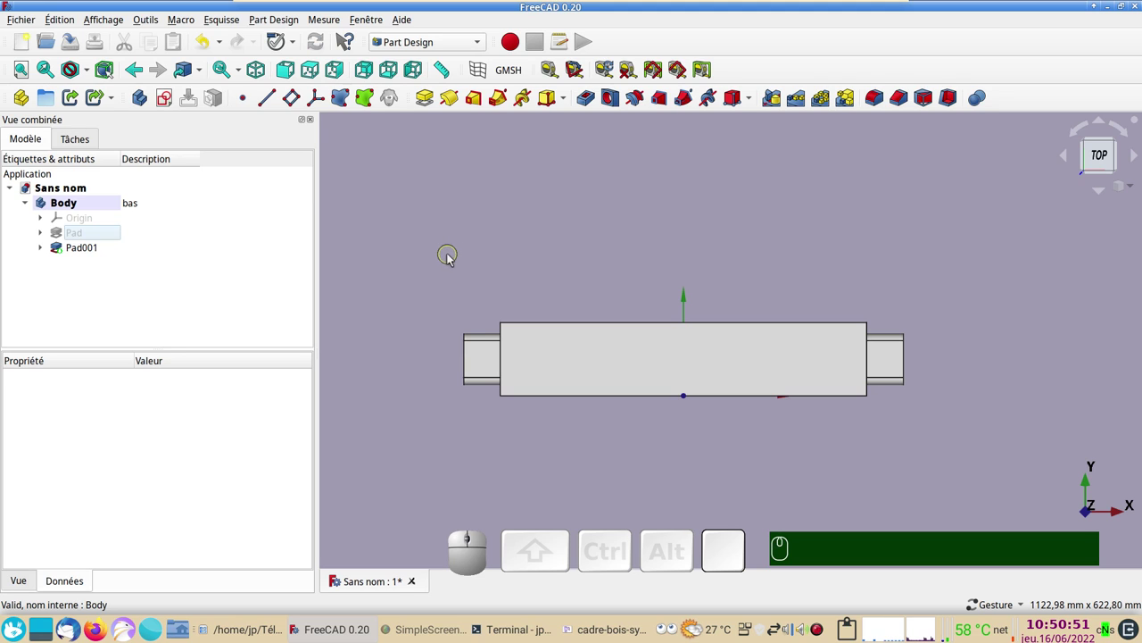
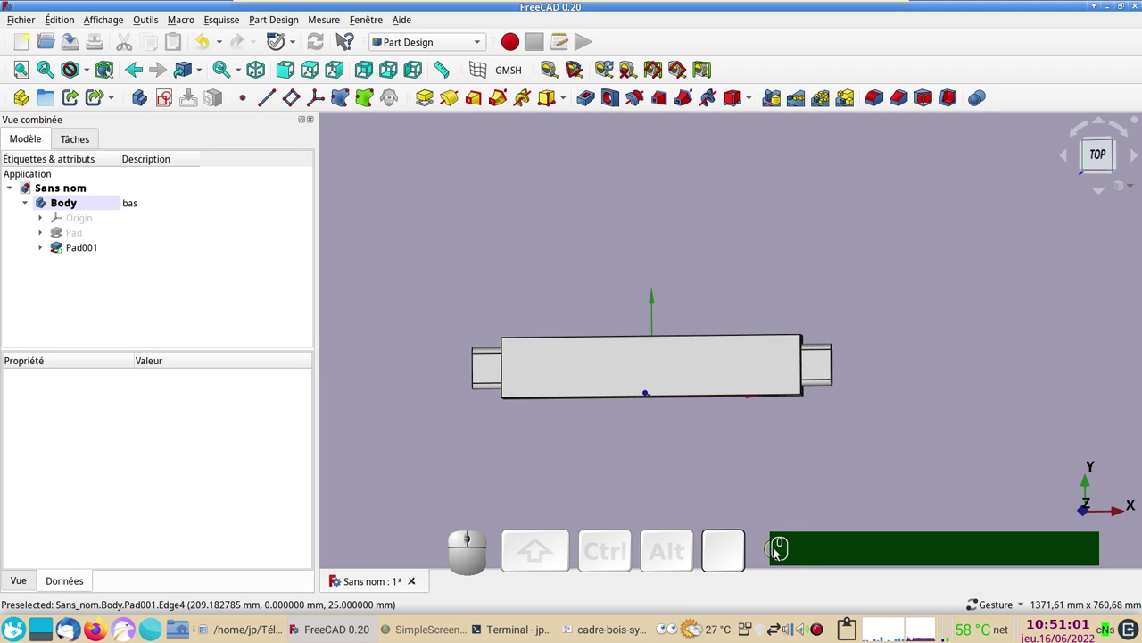
click(868, 528)
drag(737, 446, 550, 319)
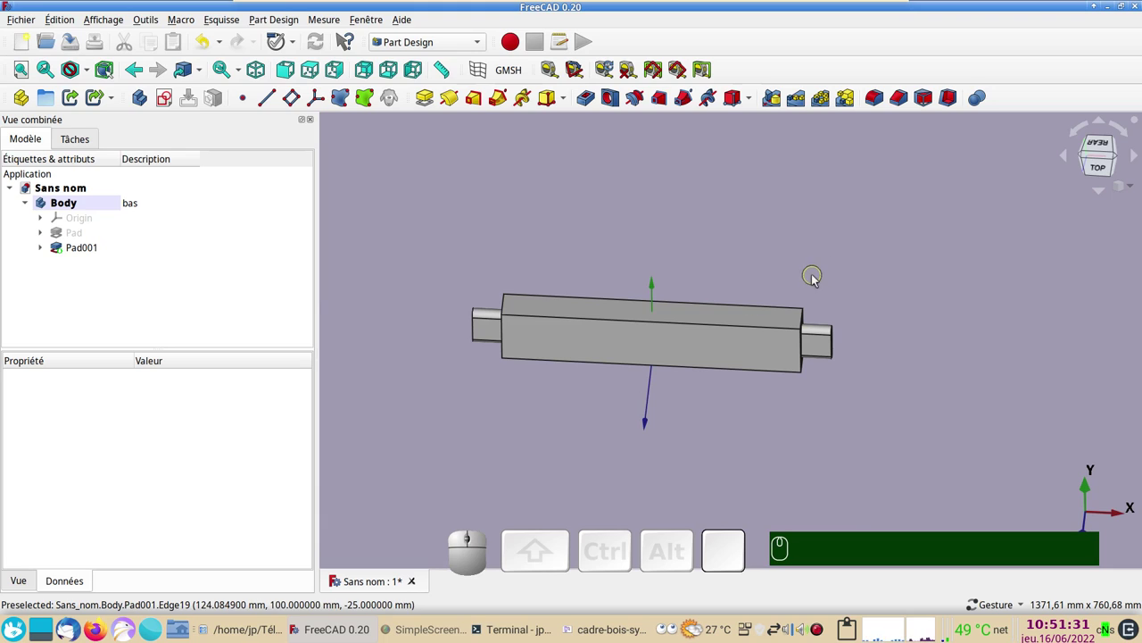
drag(875, 464, 713, 422)
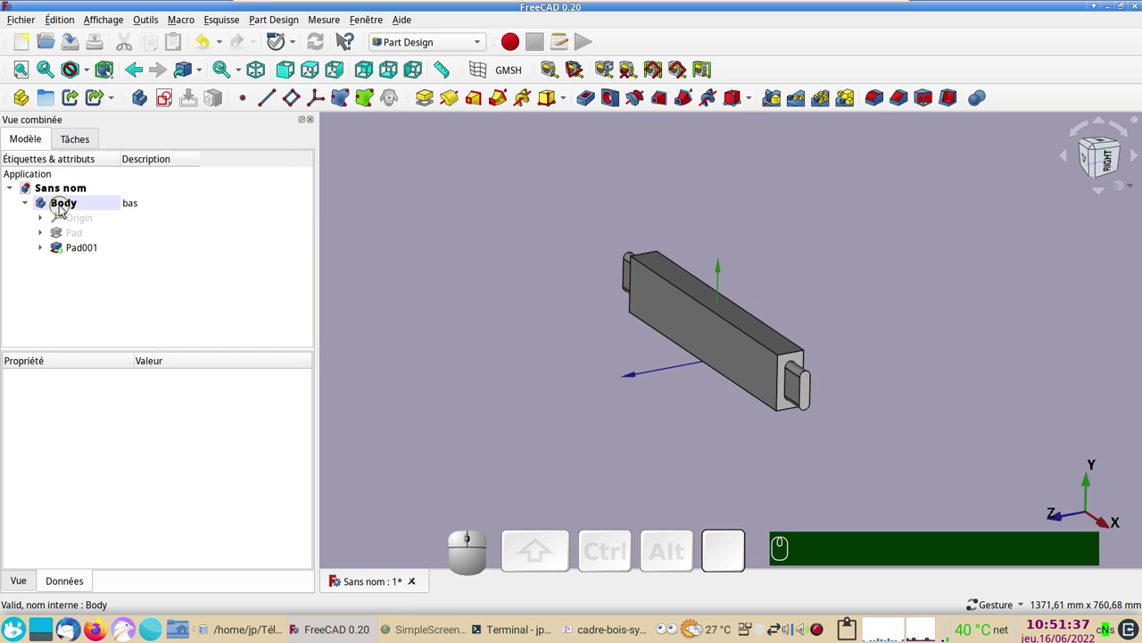
Step: Create a new sketch on the YZ plane over the bar's end with the slot
click(173, 97)
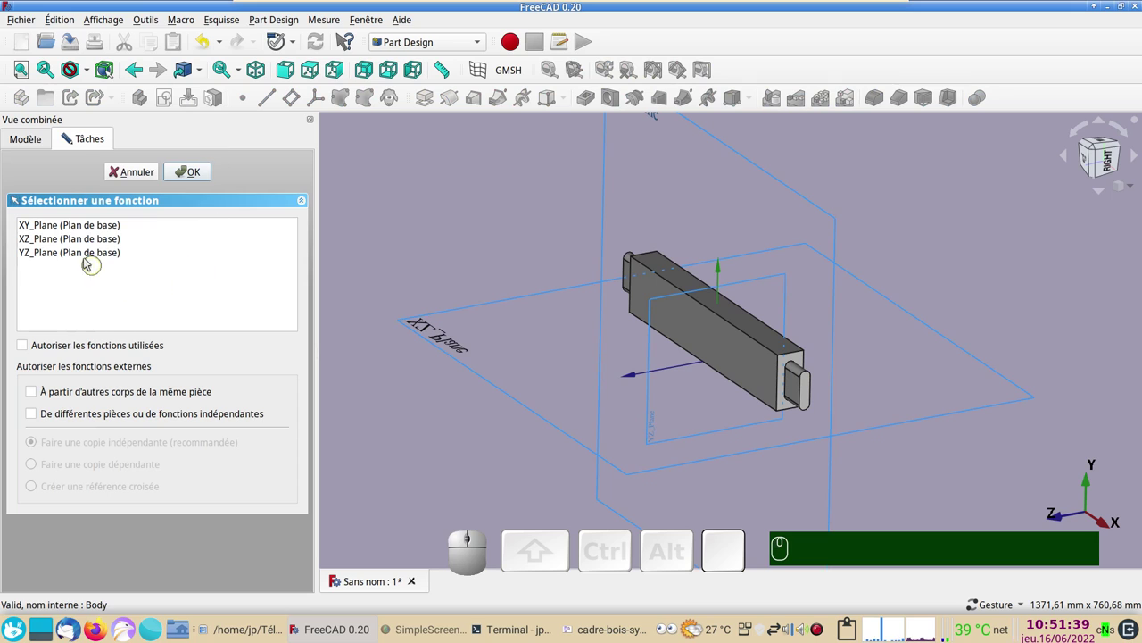
click(81, 255)
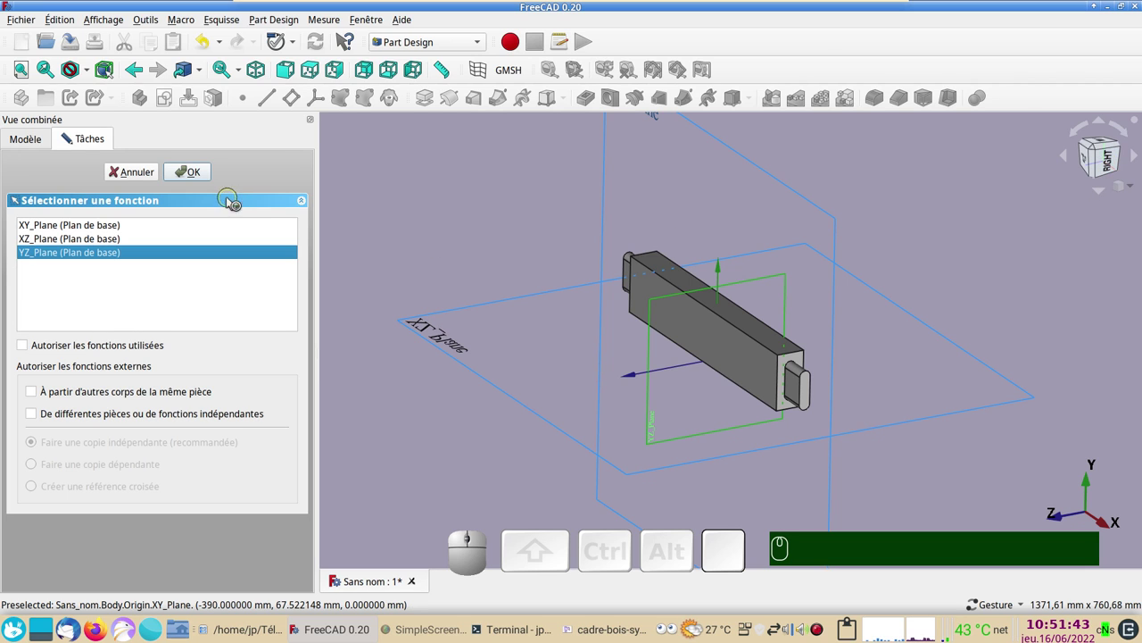
click(200, 175)
scroll(up, 3)
drag(733, 337, 809, 361)
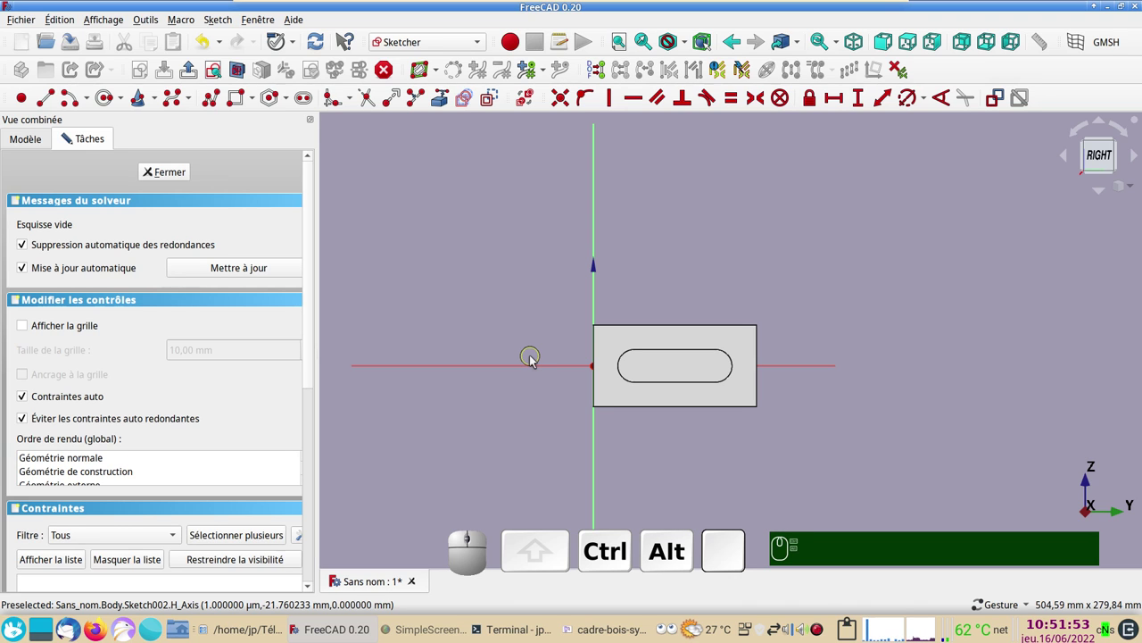
drag(463, 307, 421, 319)
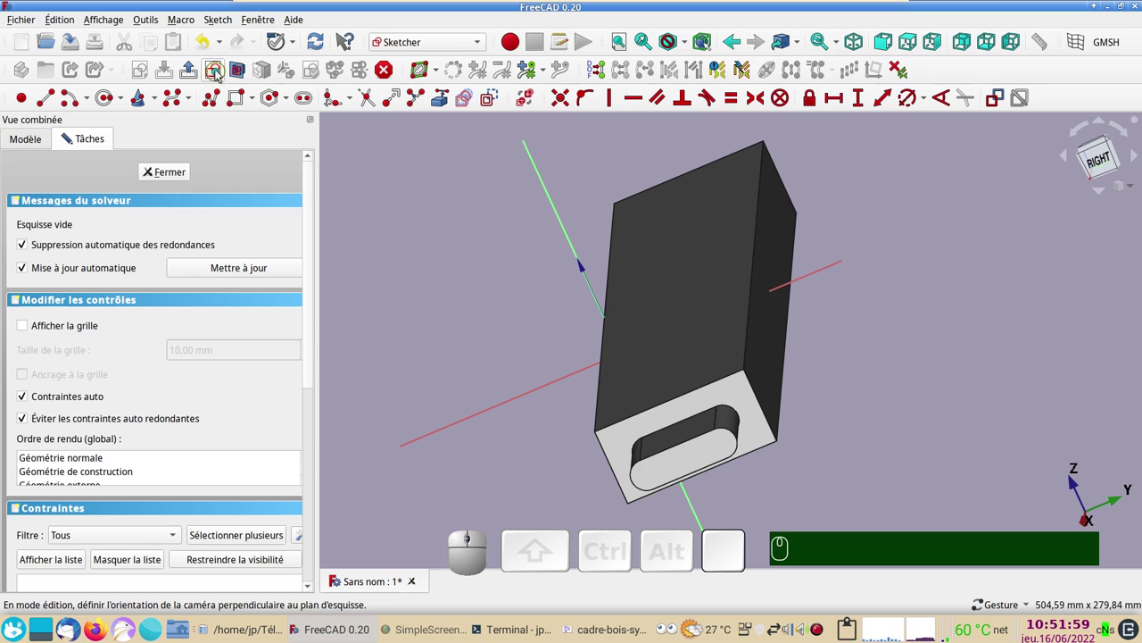
click(222, 74)
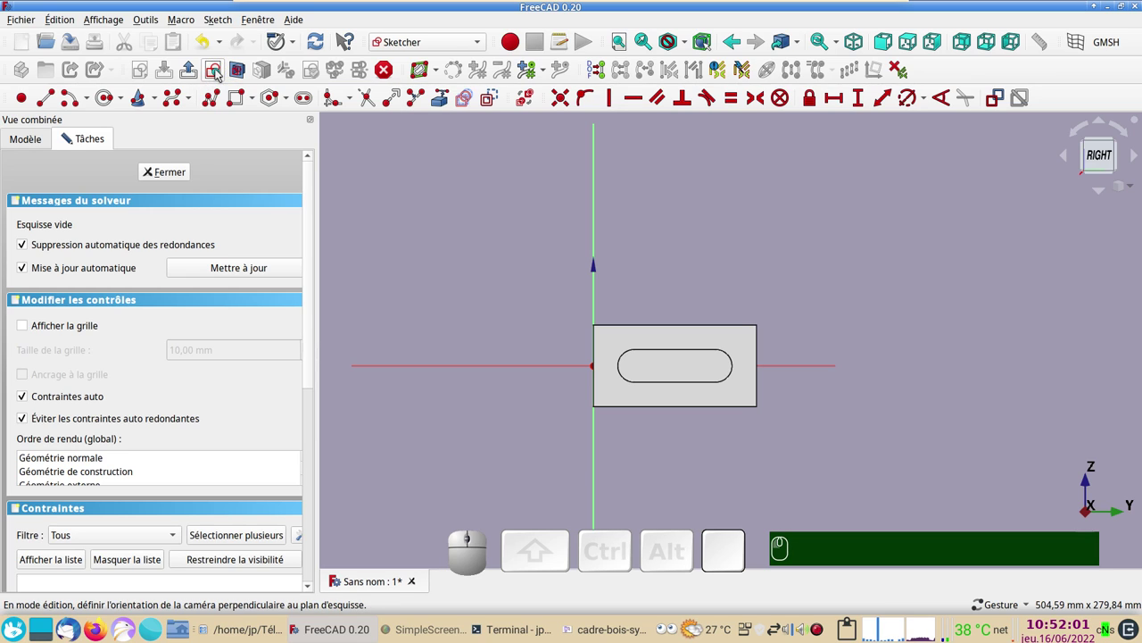
scroll(up, 3)
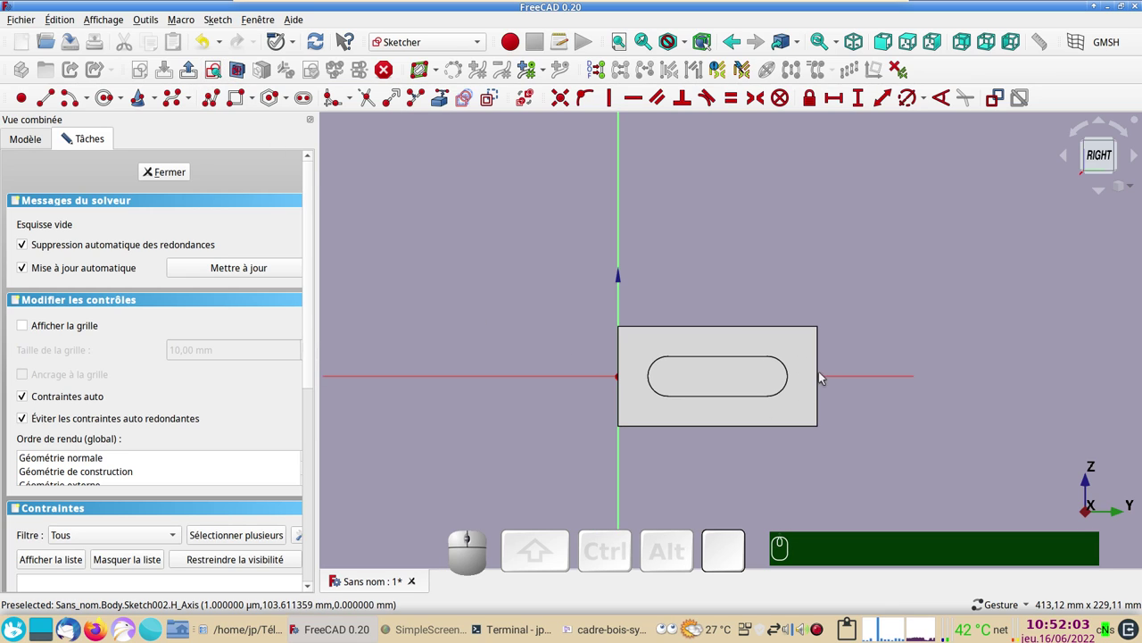
scroll(up, 3)
drag(879, 411, 790, 434)
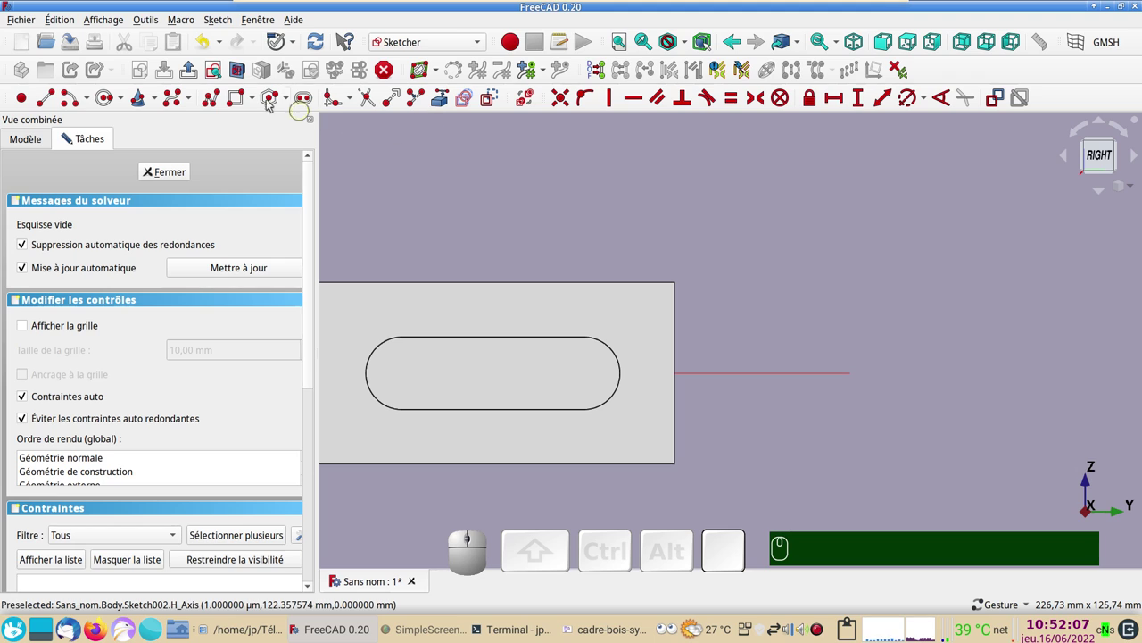
Step: Draw a three-sided outline at the bar's right end, symmetric about the horizontal axis
click(242, 98)
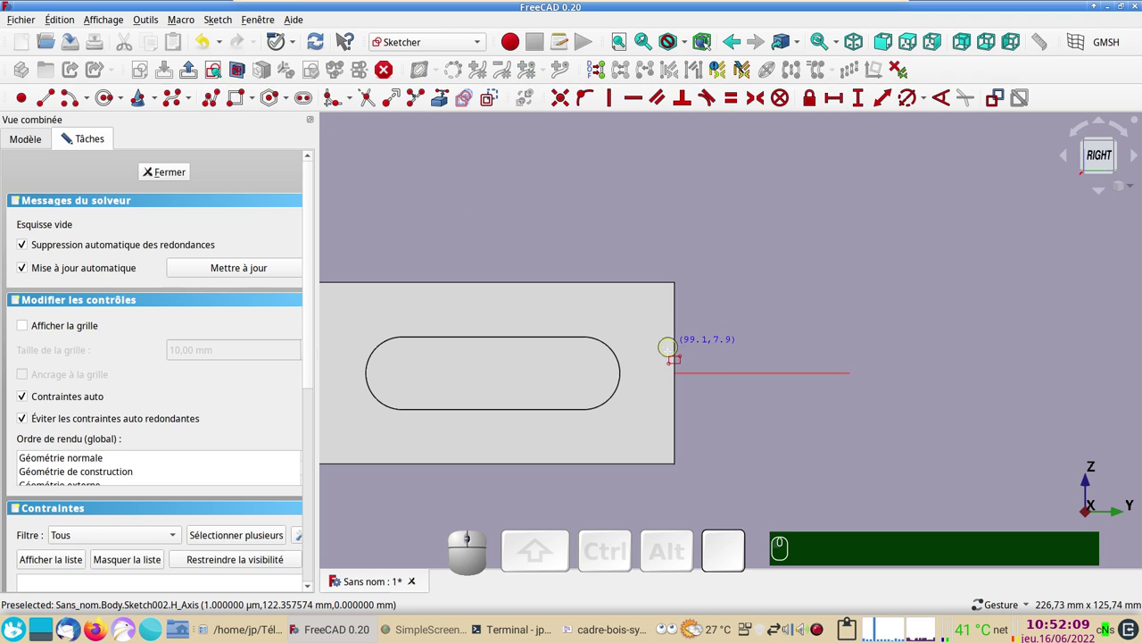
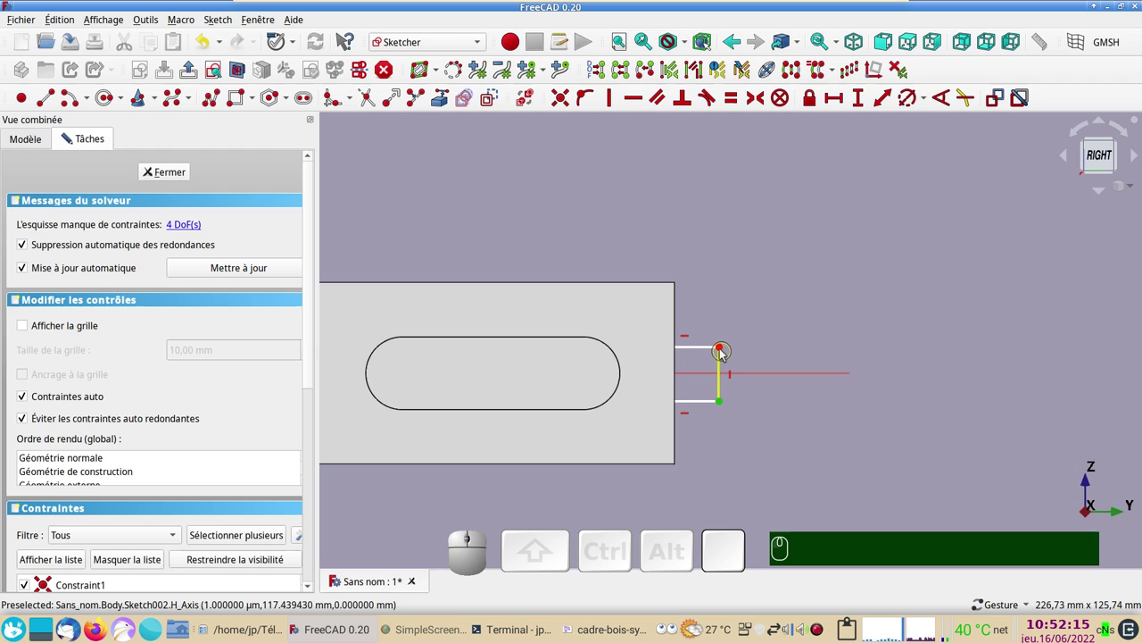
click(727, 351)
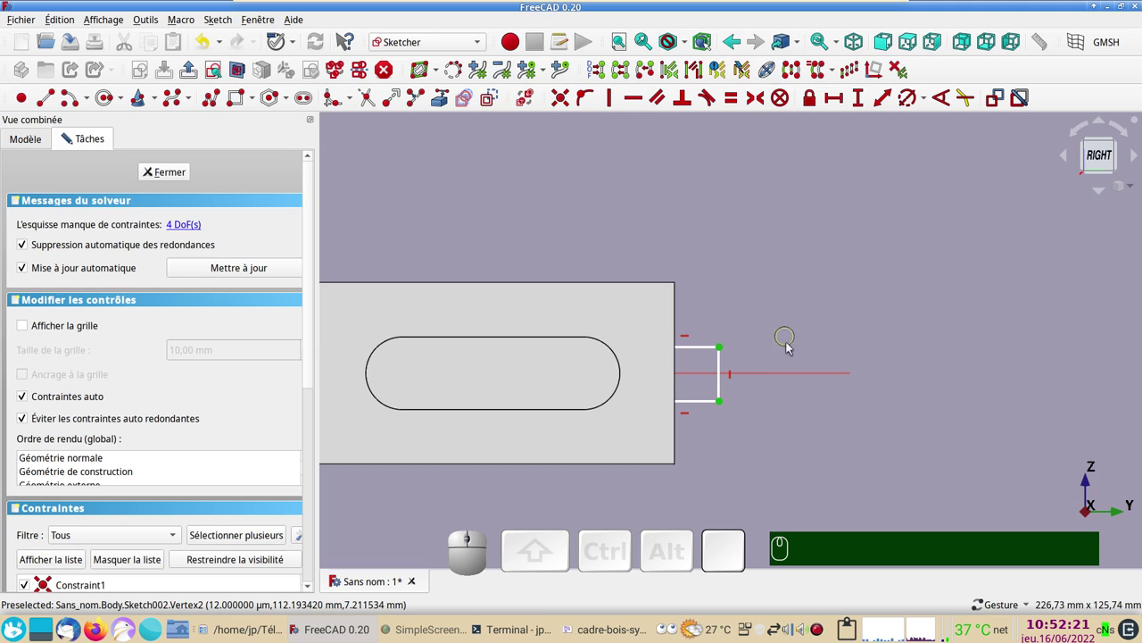
click(790, 377)
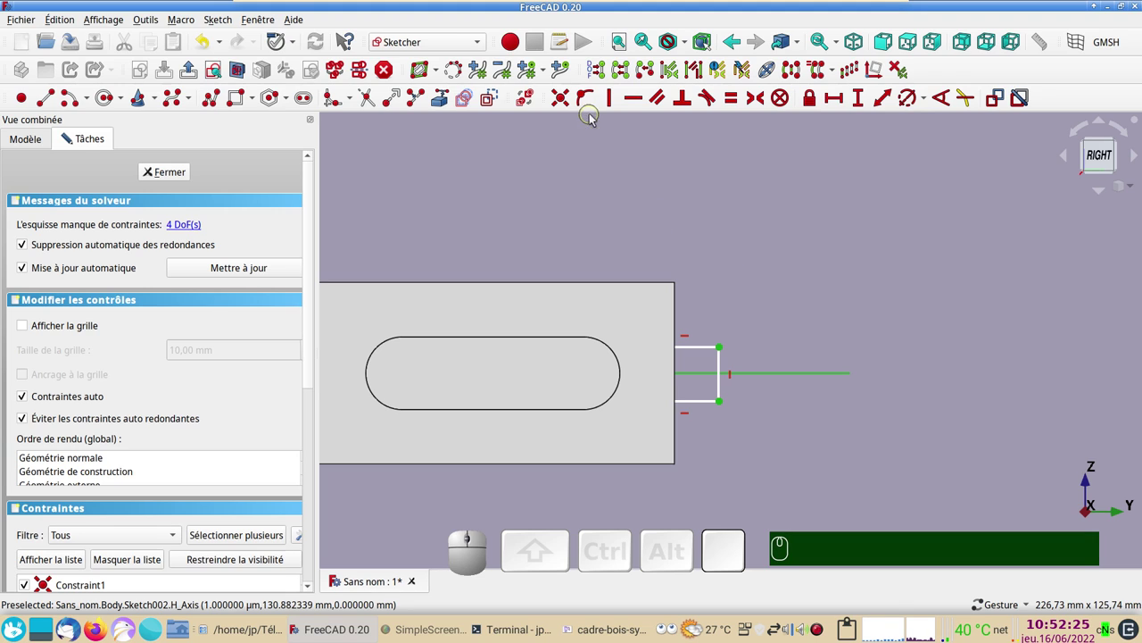
key(s)
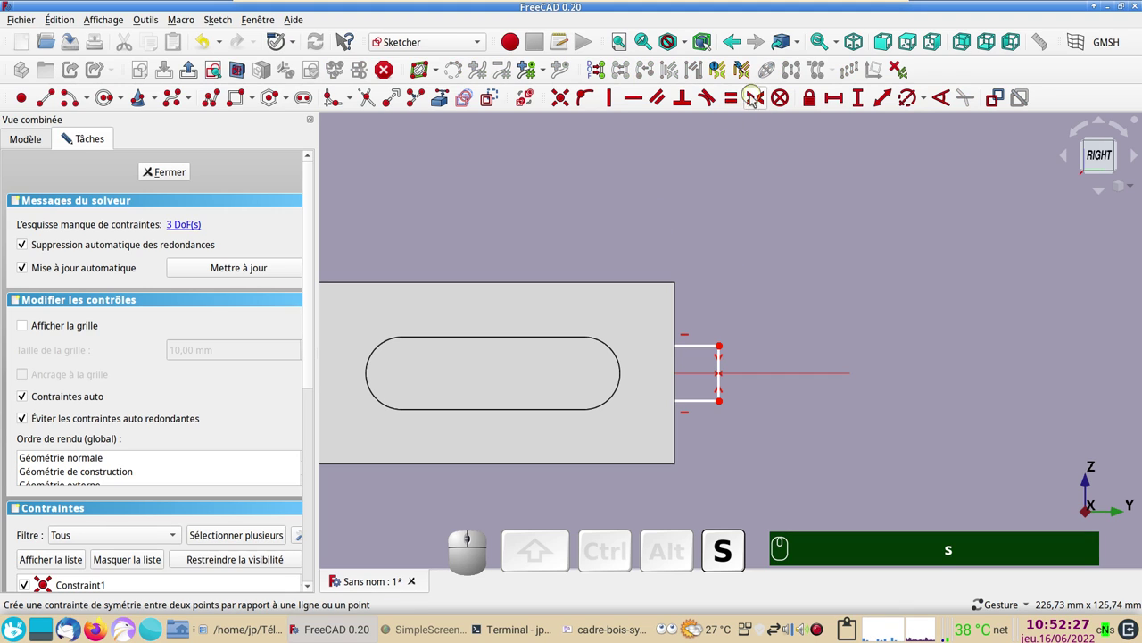
drag(724, 350, 756, 360)
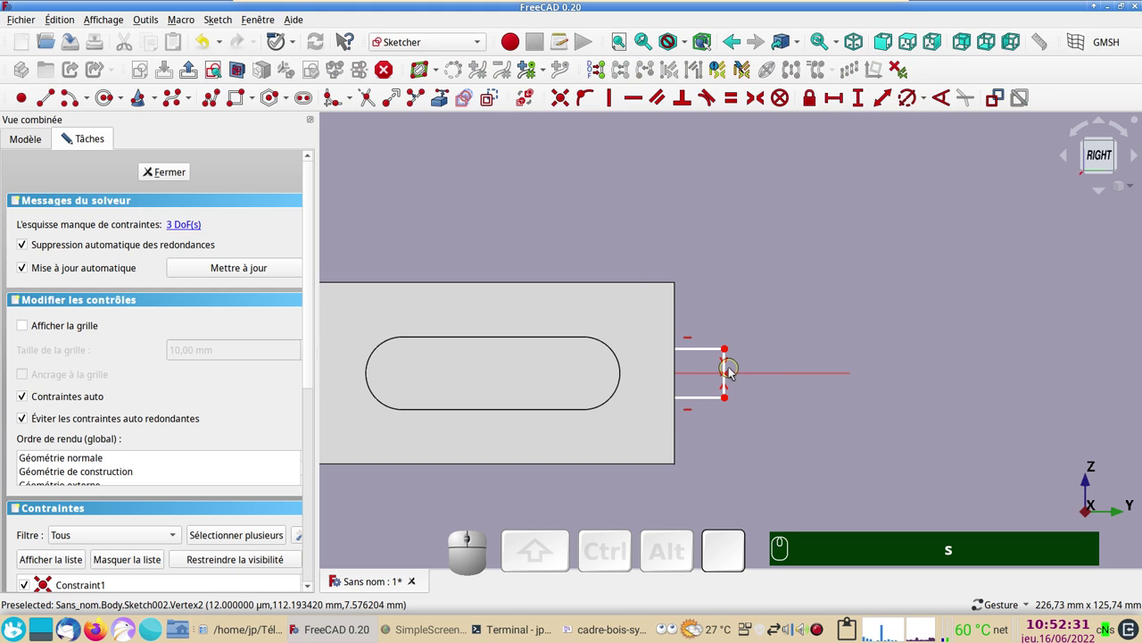
Step: Constrain the outline's vertical edge to 15 mm and place the dimension above it
click(732, 370)
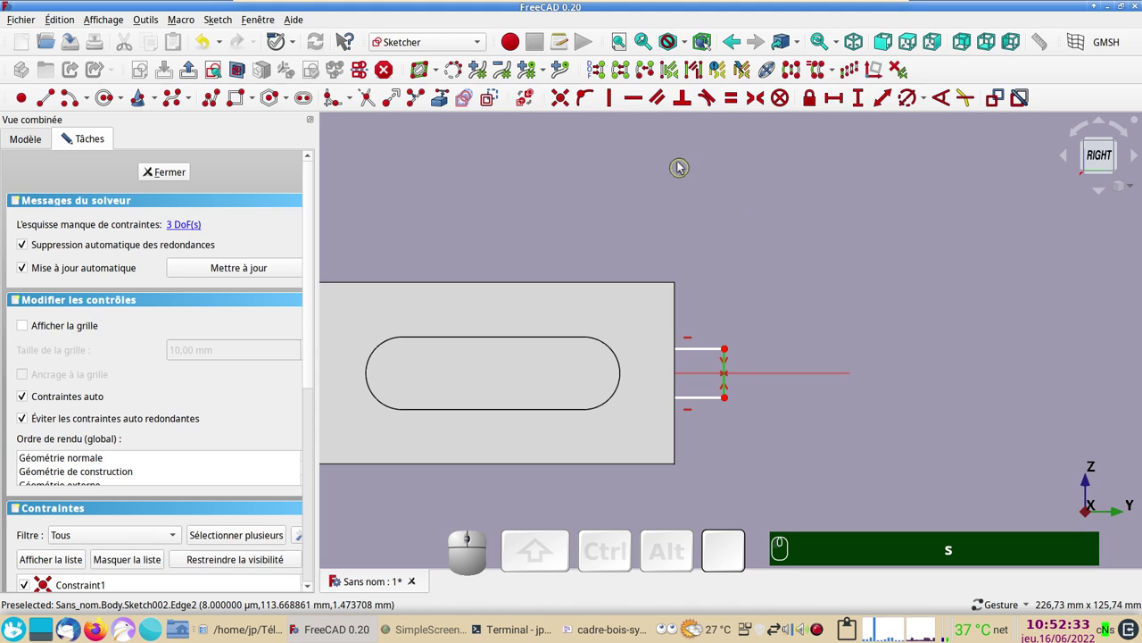
click(860, 102)
key(KP_1)
key(KP_5)
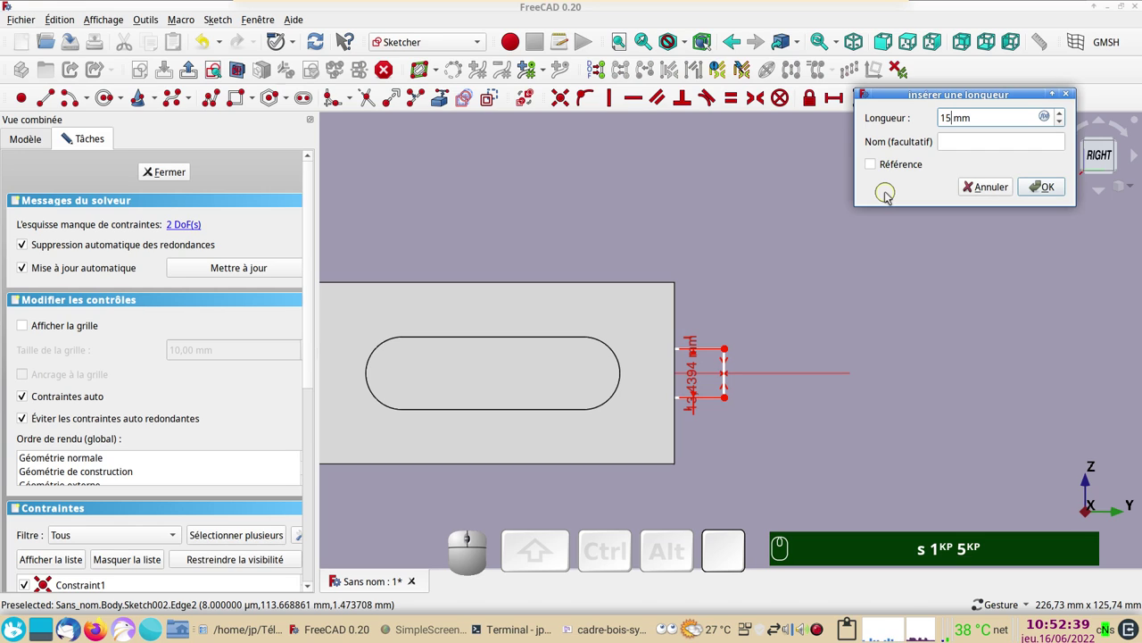
key(KP_Enter)
key(Return)
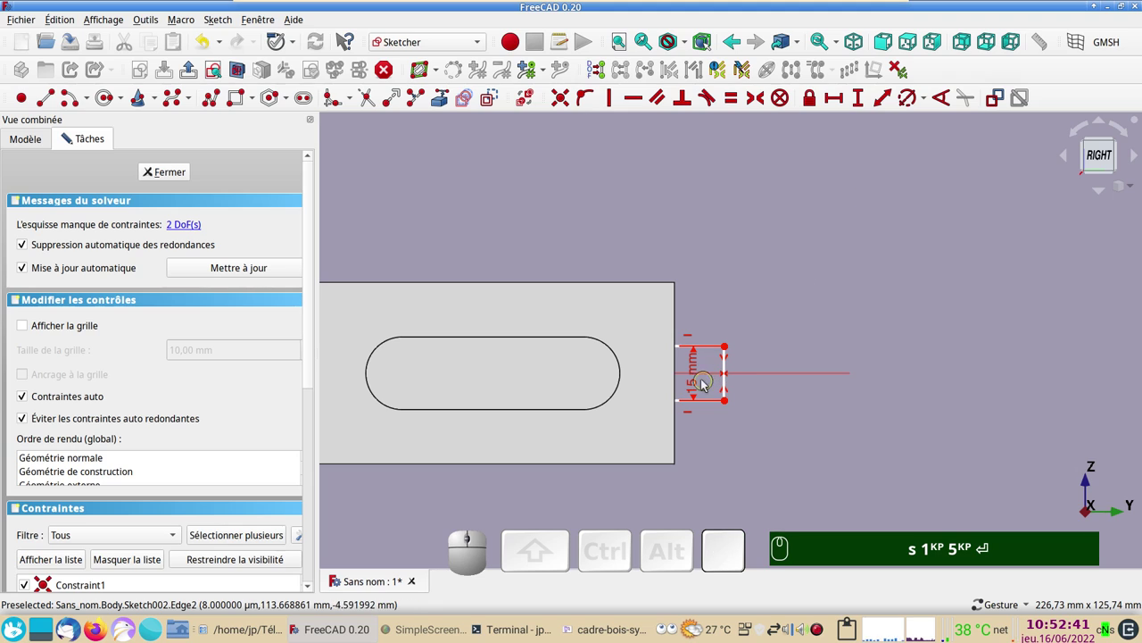
drag(699, 382, 731, 427)
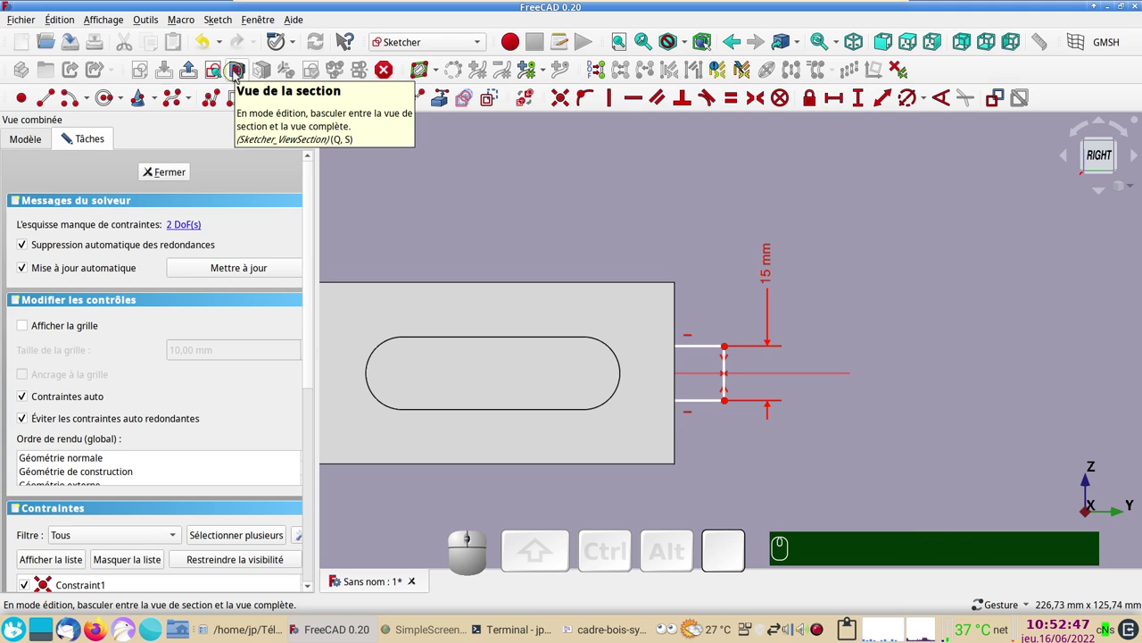
Step: Reveal the hidden part and set the rectangle's corner 90 mm from the vertical axis
click(240, 76)
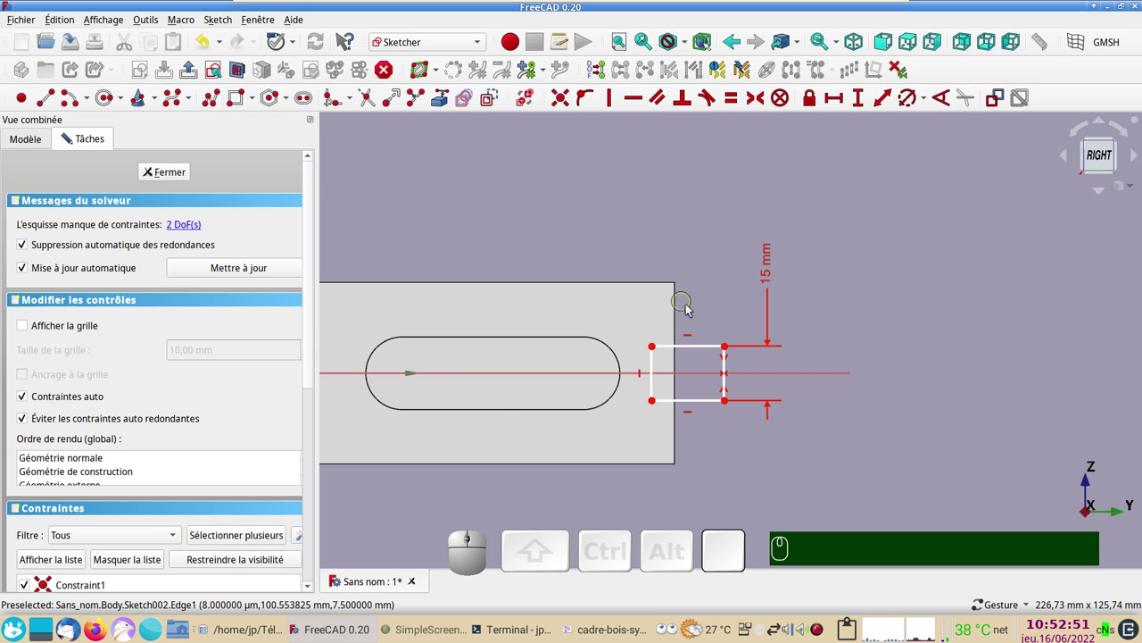
right_click(549, 233)
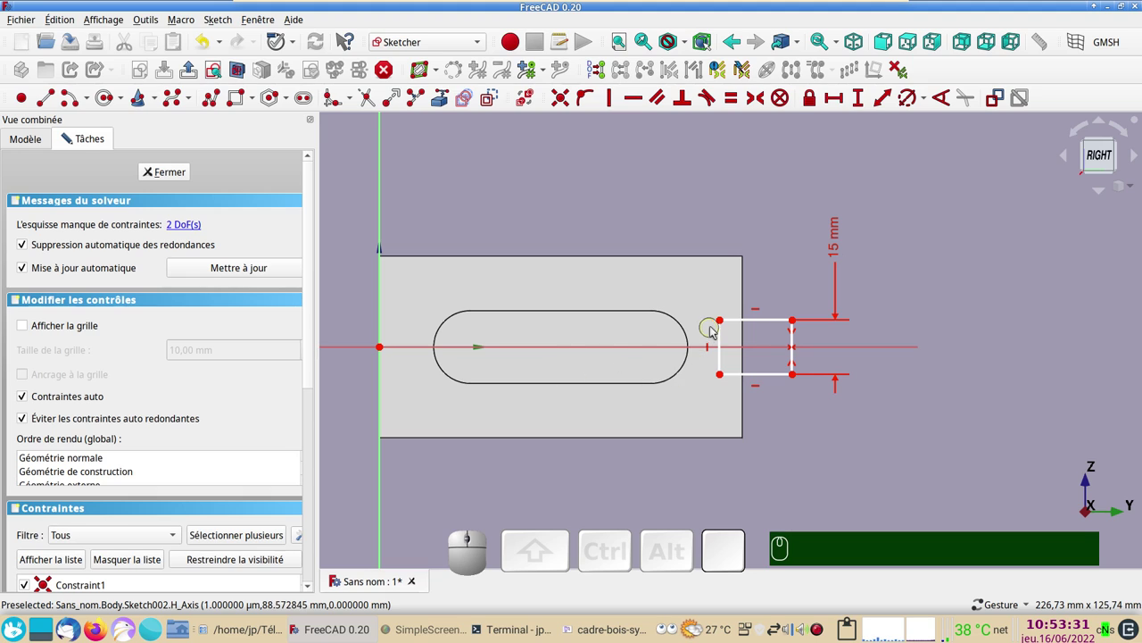
click(726, 323)
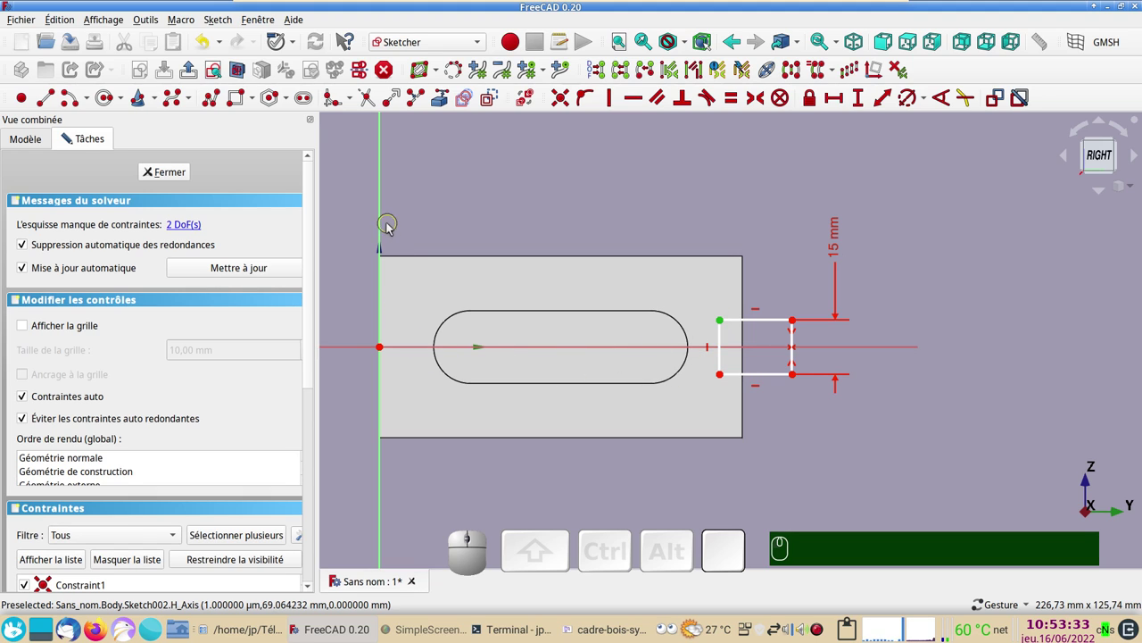
click(387, 229)
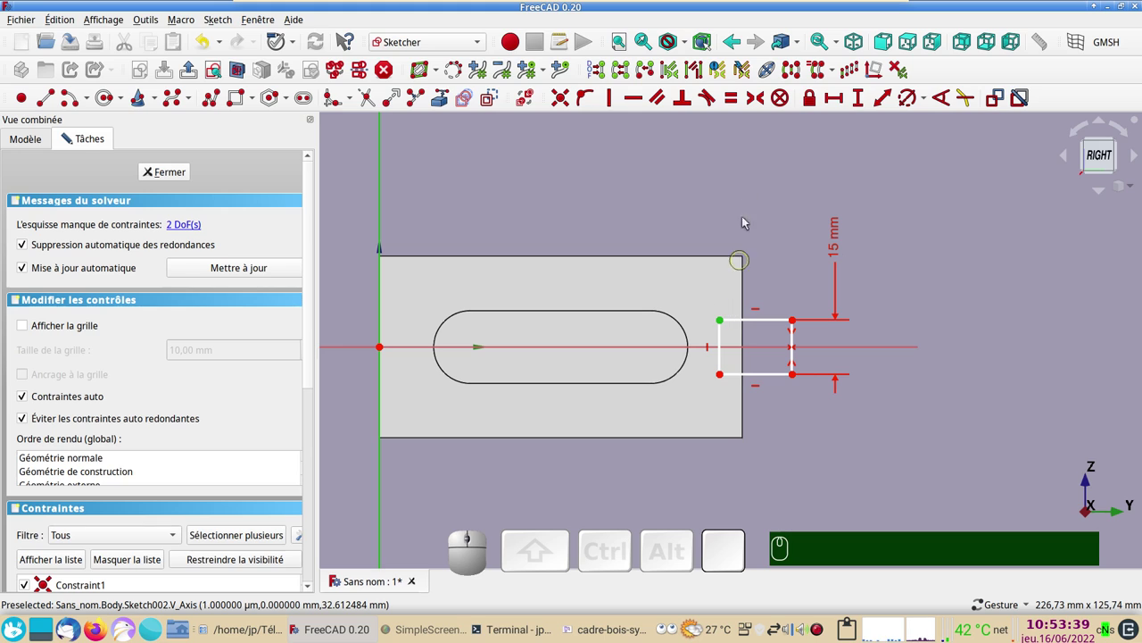
click(838, 102)
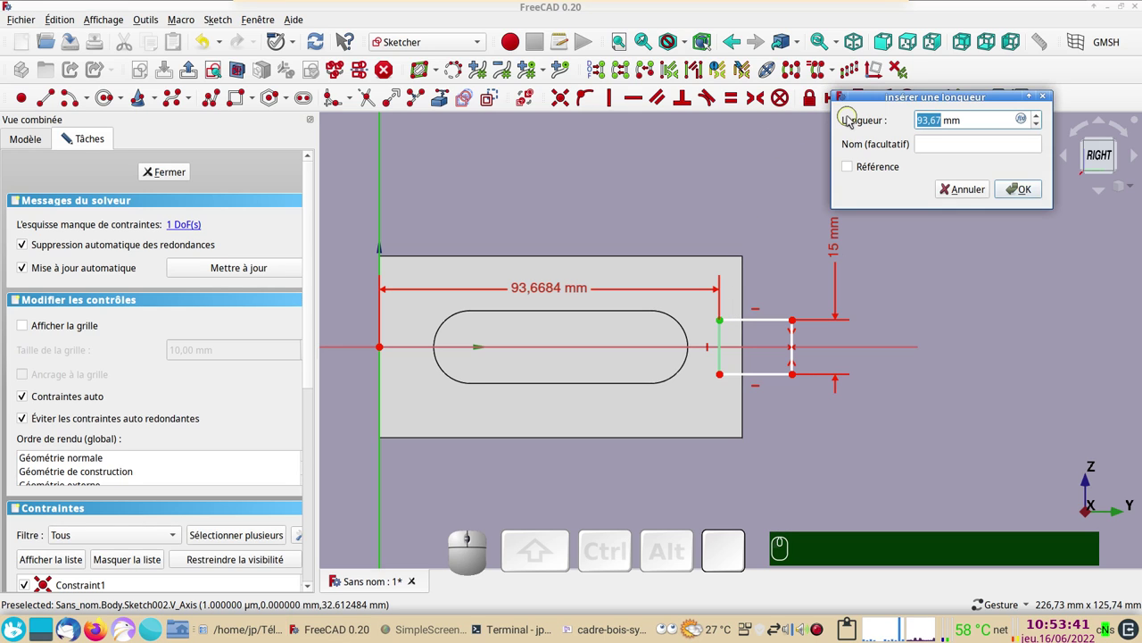
key(KP_9)
key(KP_0)
key(KP_Enter)
key(KP_9)
key(KP_0)
key(Return)
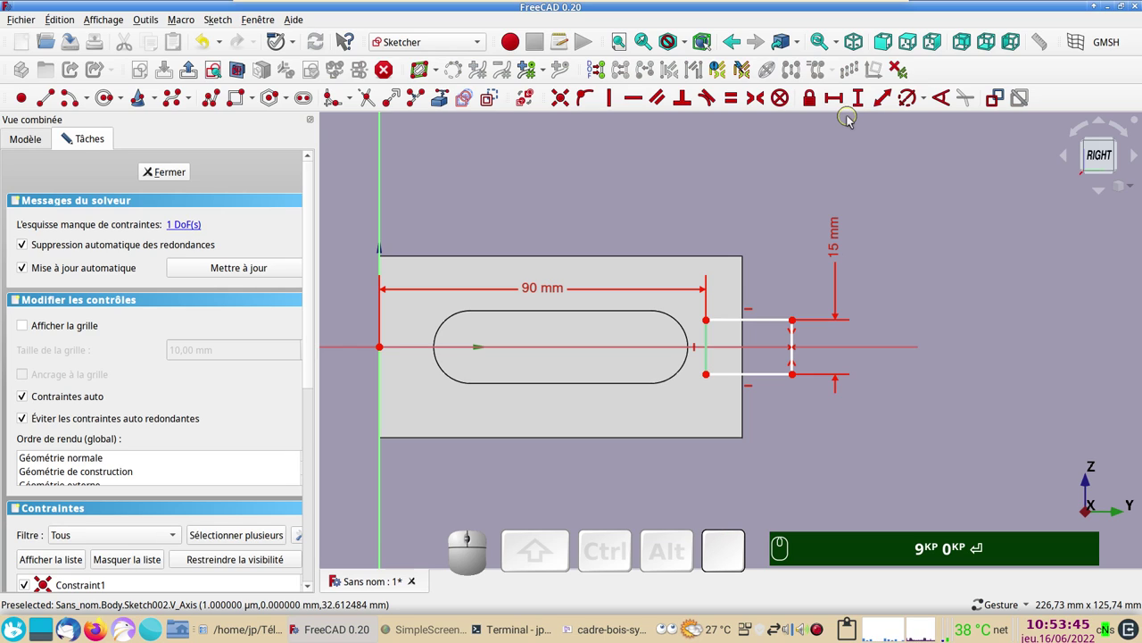
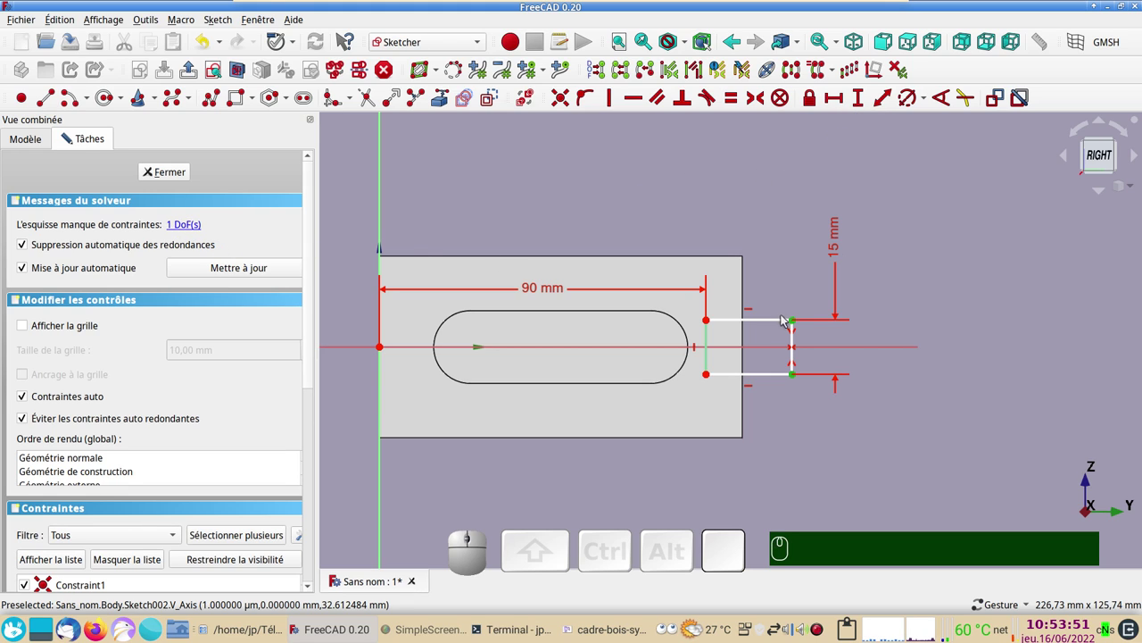
Step: Stretch the rectangle outward and constrain its top edge to 27.43 mm
drag(798, 322, 768, 374)
click(768, 324)
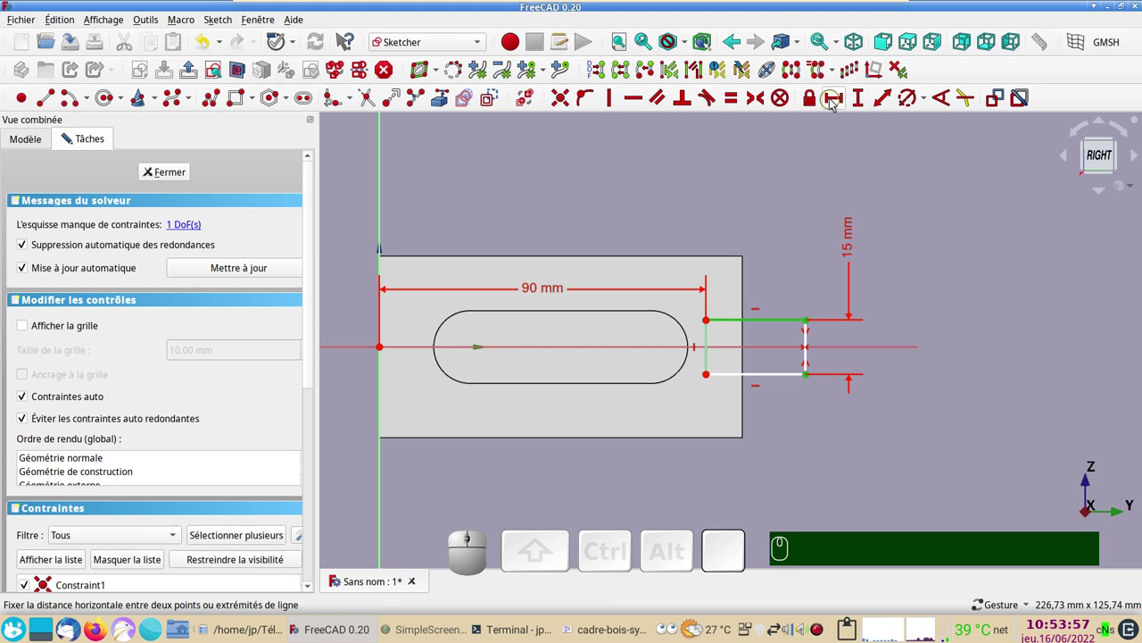
click(838, 102)
click(694, 307)
click(726, 214)
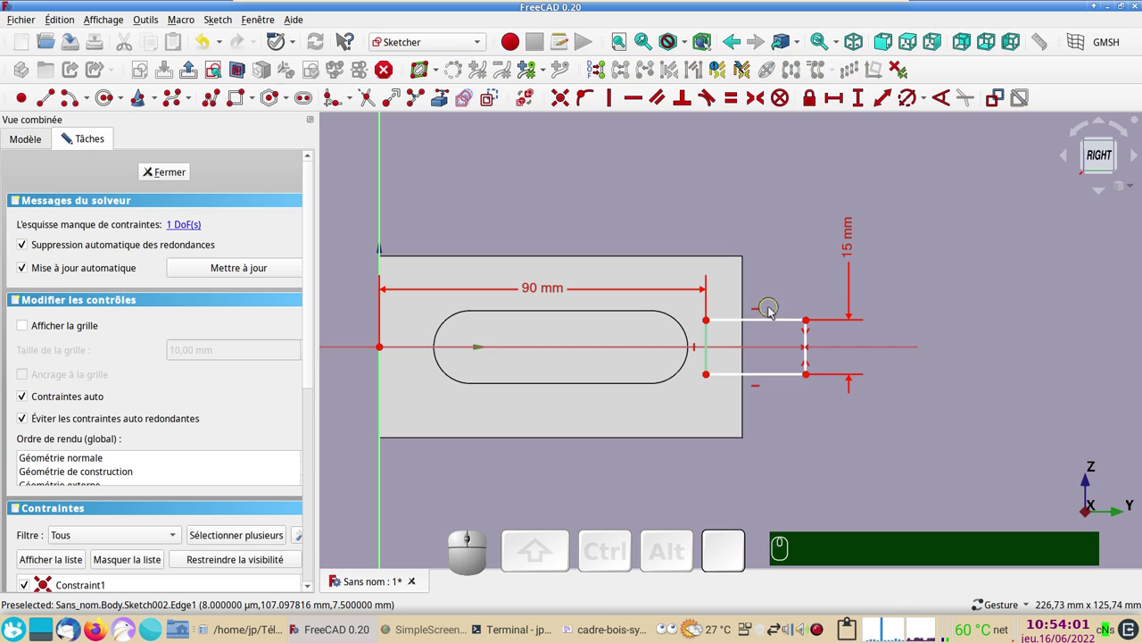
click(775, 321)
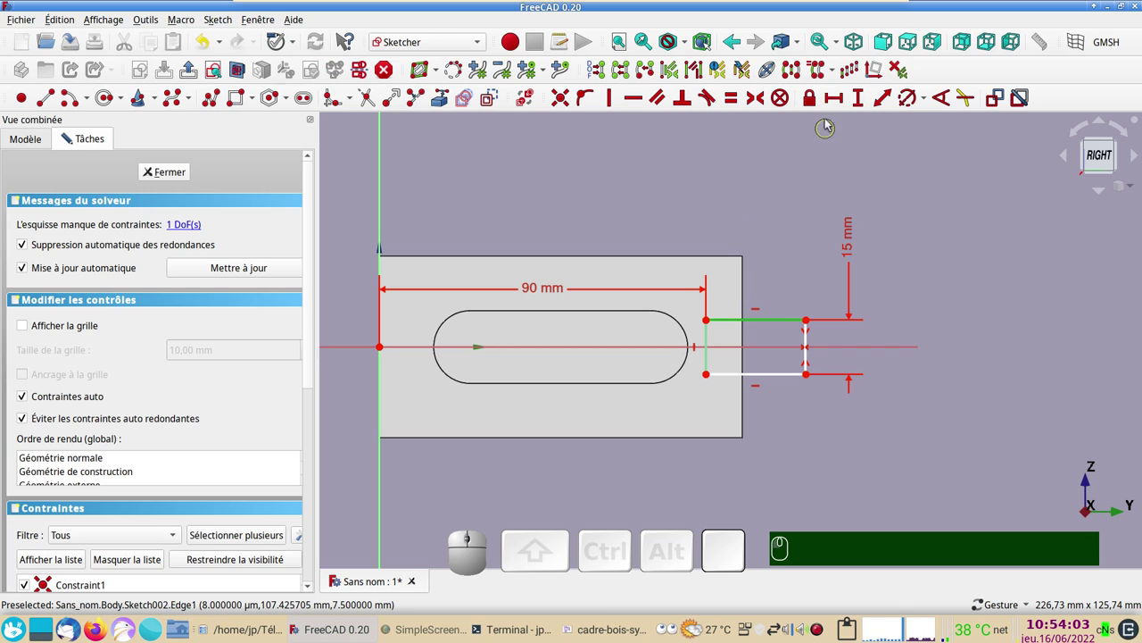
click(835, 100)
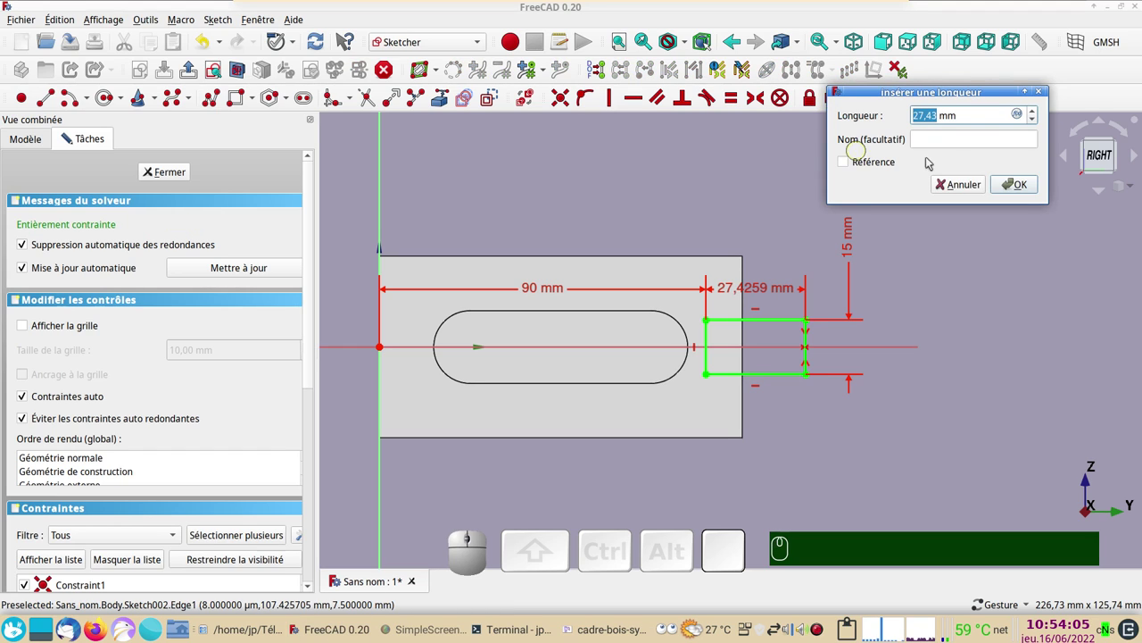
click(1019, 183)
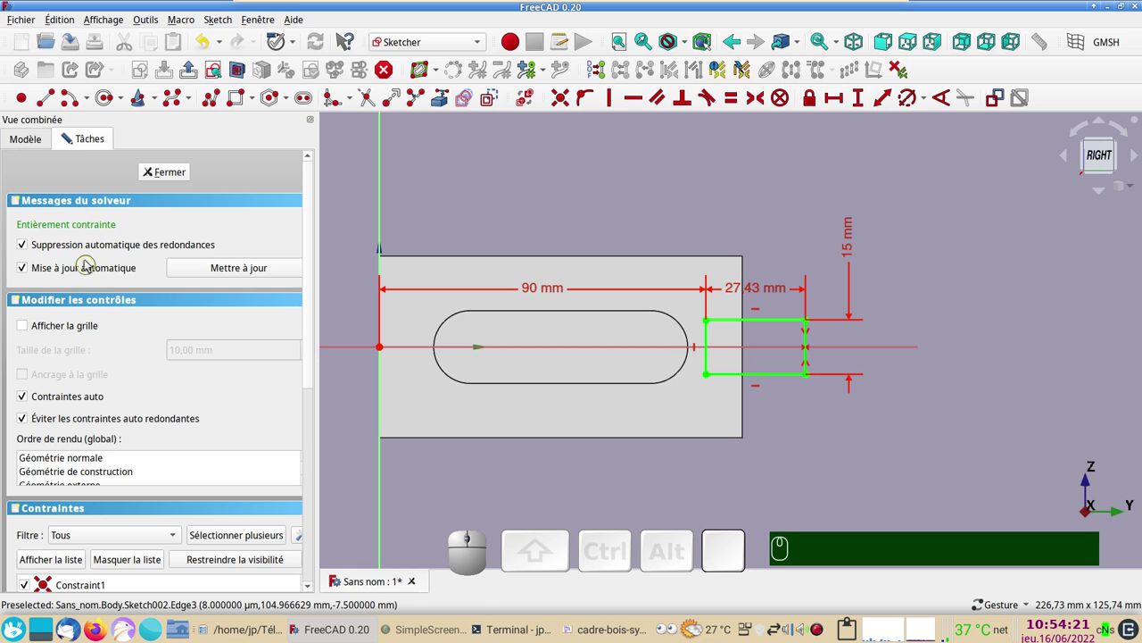
Step: Cut a Pocket from the rectangle sketch along the bar and inspect the groove
click(159, 178)
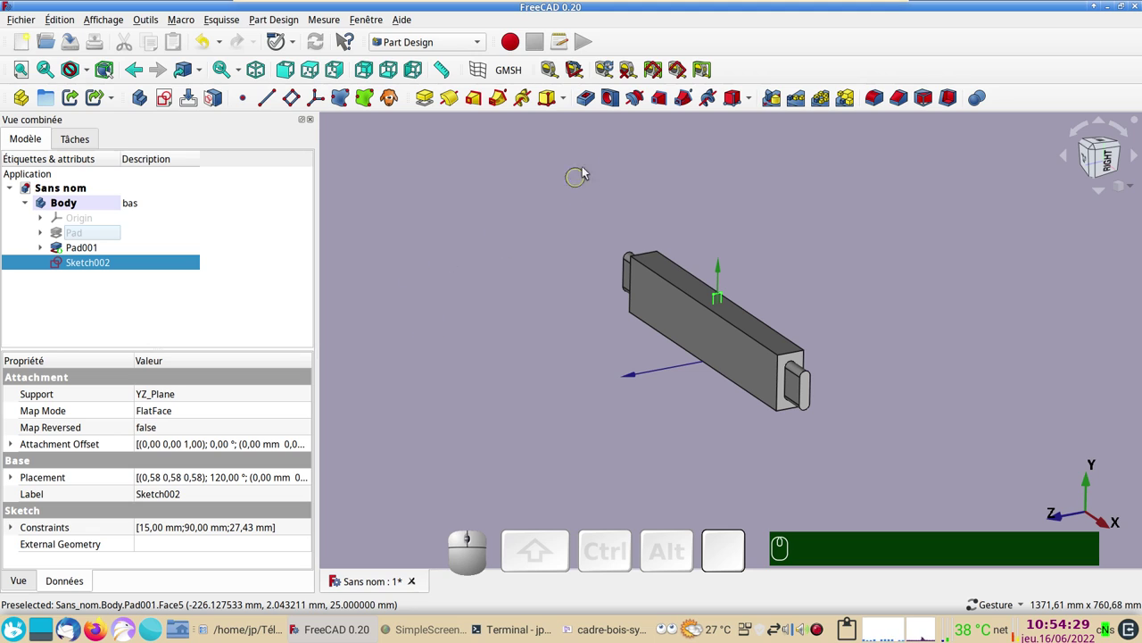
click(589, 102)
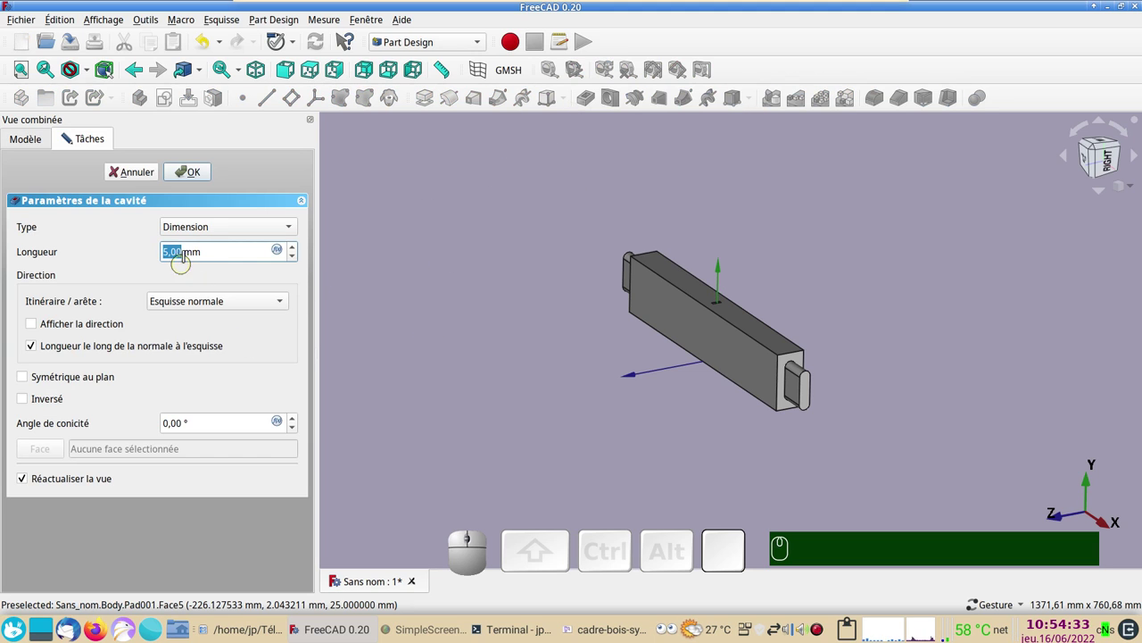
click(210, 233)
click(209, 245)
click(33, 355)
click(195, 177)
drag(463, 357, 740, 333)
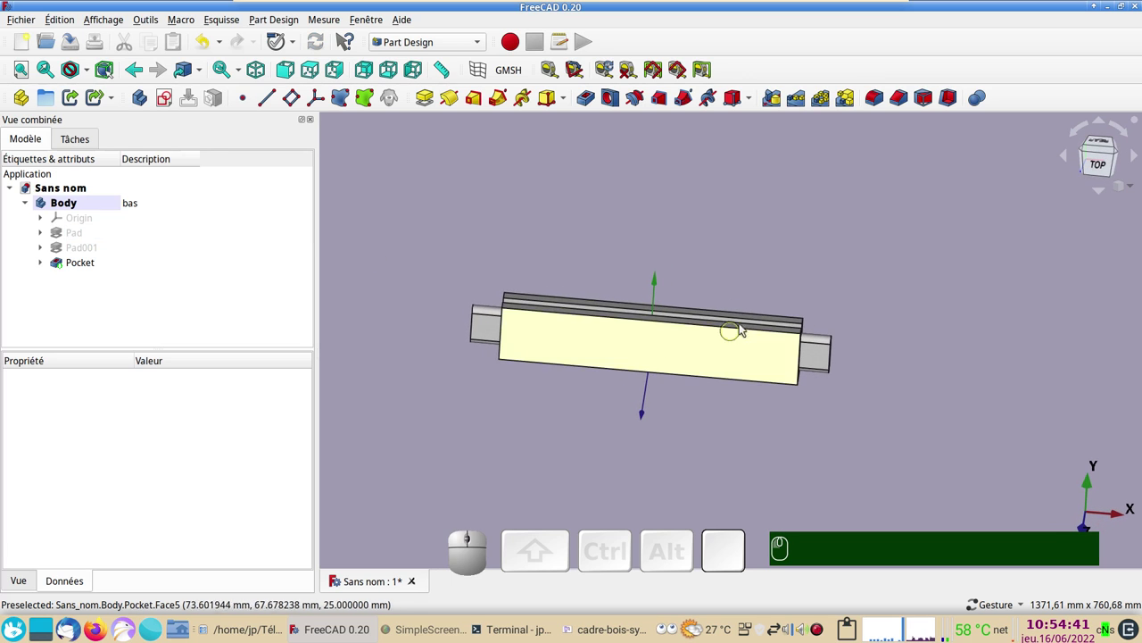
drag(765, 286, 747, 295)
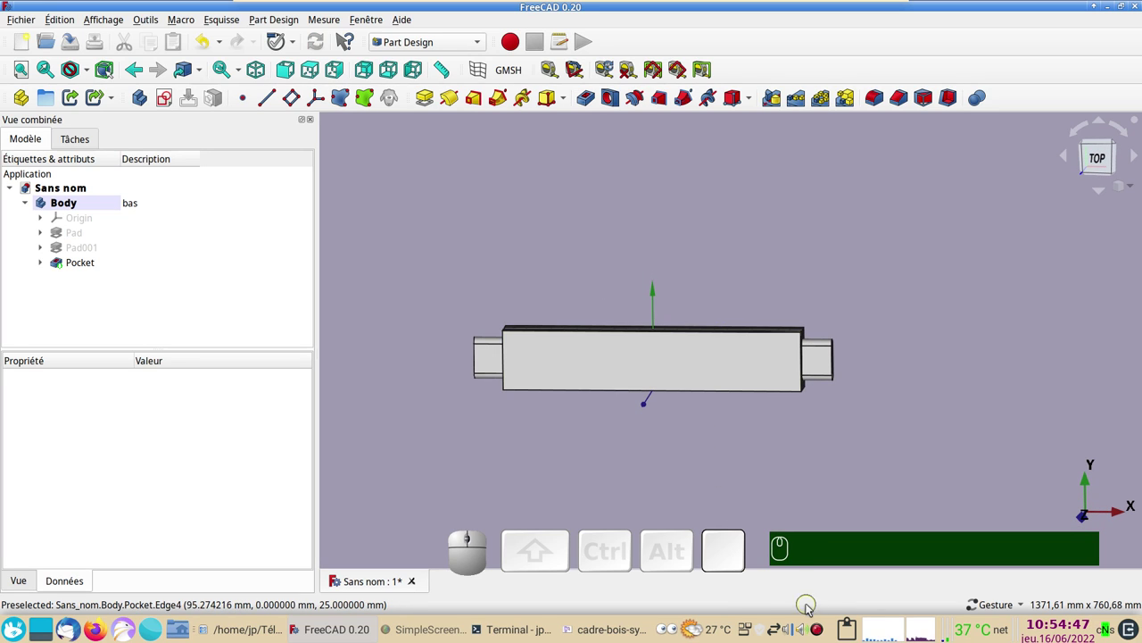
click(691, 494)
drag(437, 399, 491, 329)
drag(491, 329, 305, 246)
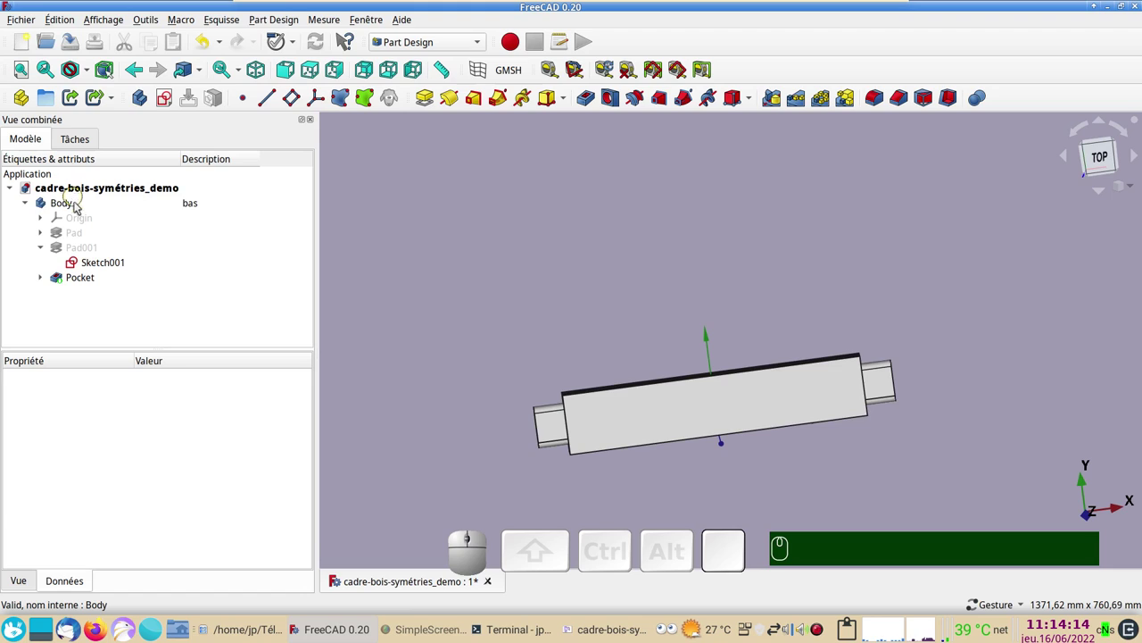
Step: Select the original Body and create a second body, Body001, in the document
click(81, 208)
click(82, 208)
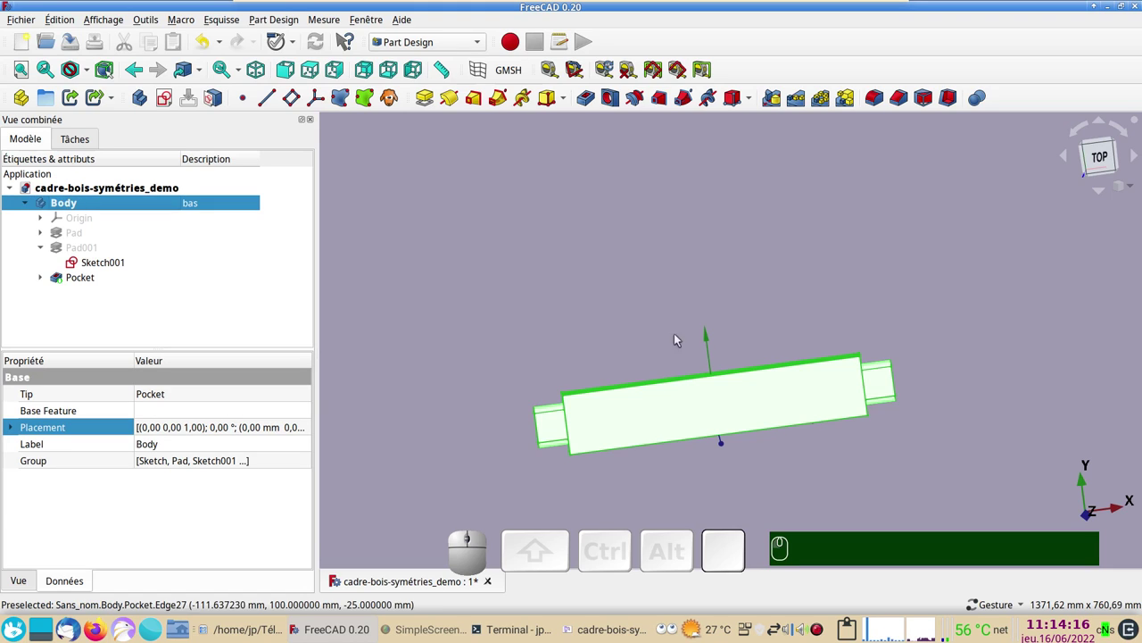
drag(985, 419, 544, 375)
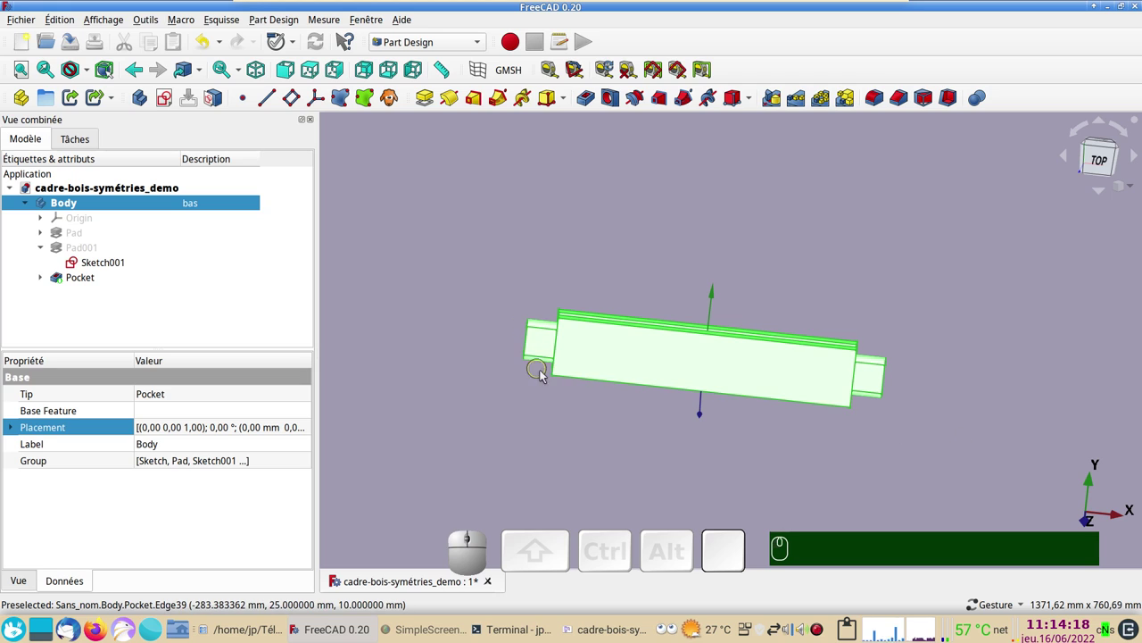
drag(543, 391, 641, 363)
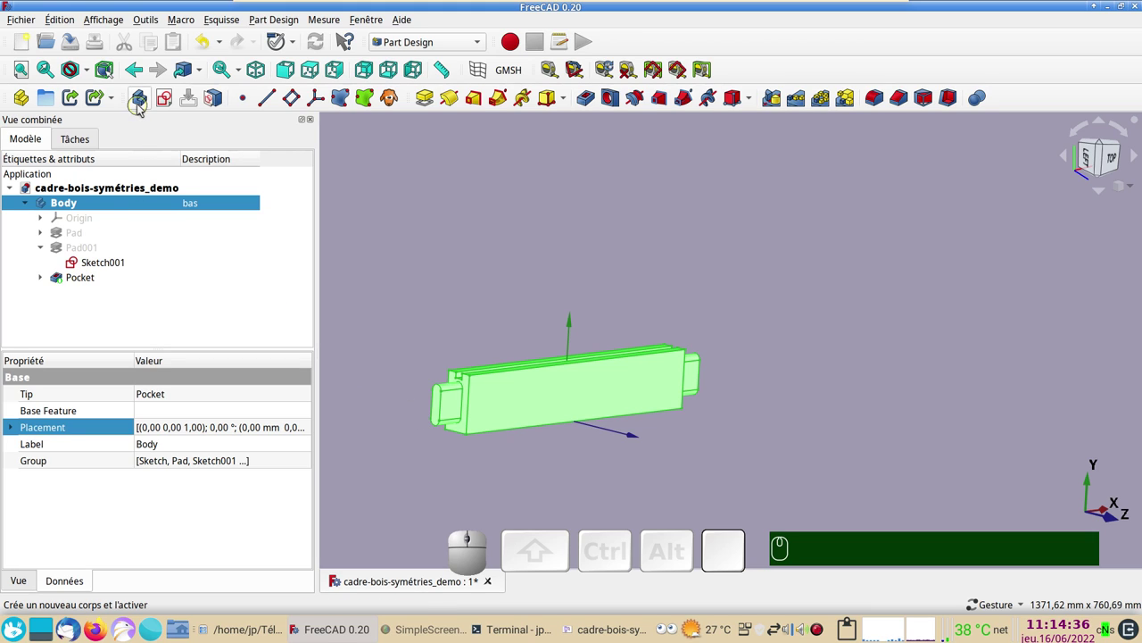
click(143, 107)
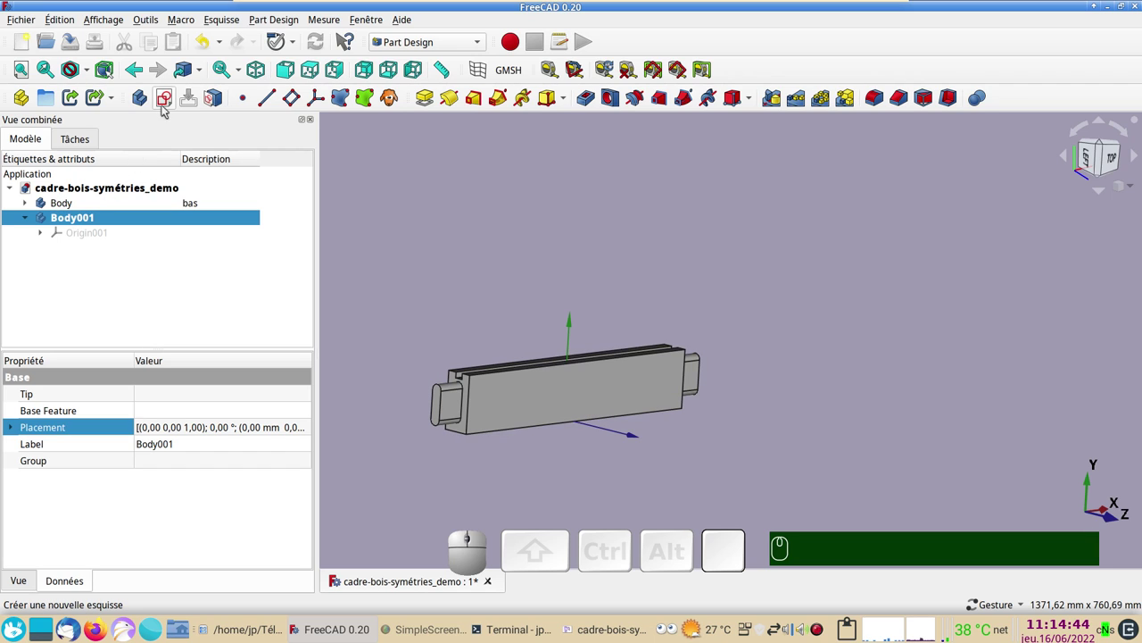
Step: Create a new sketch on Body001's XY plane, viewed from the top over the bar
click(168, 103)
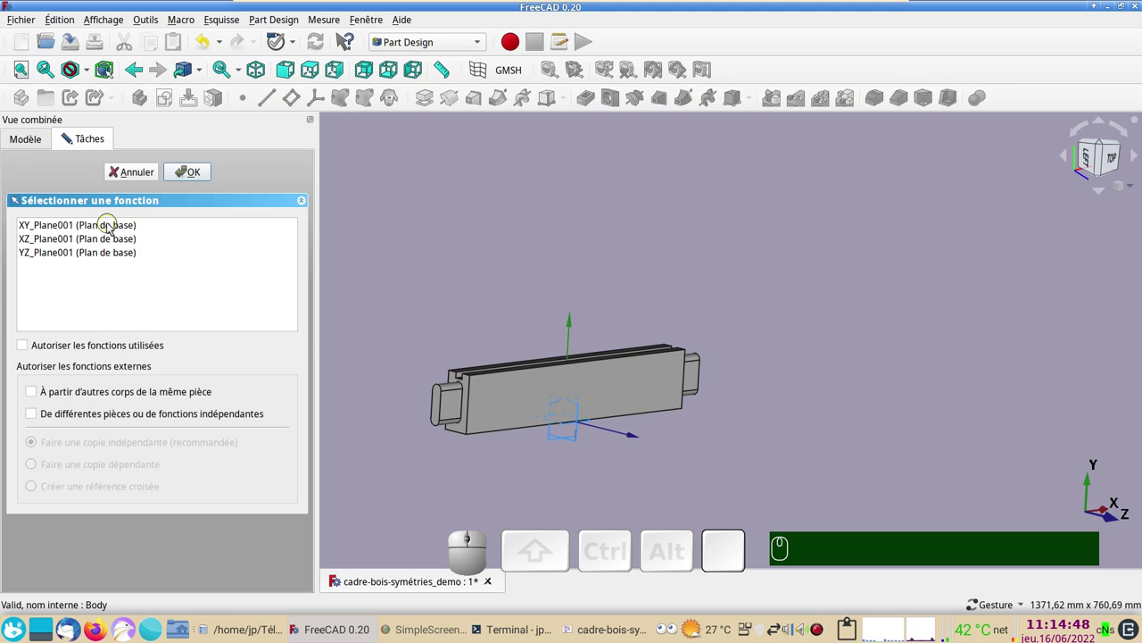
click(112, 226)
drag(1031, 305, 574, 136)
click(313, 71)
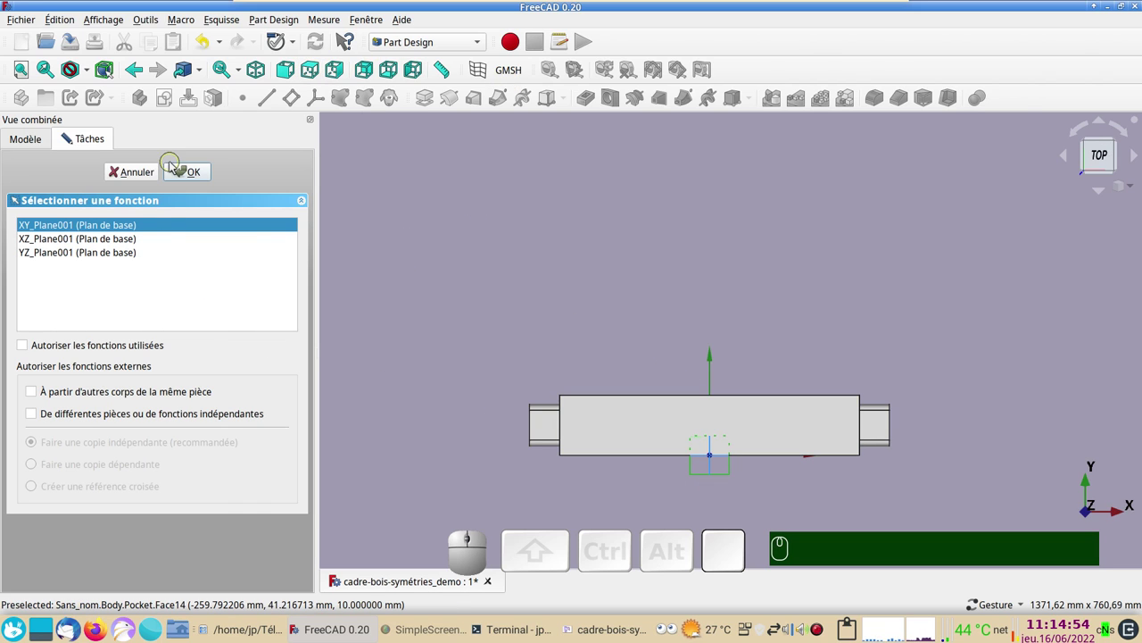
click(185, 173)
scroll(down, 3)
drag(540, 222, 335, 139)
click(240, 105)
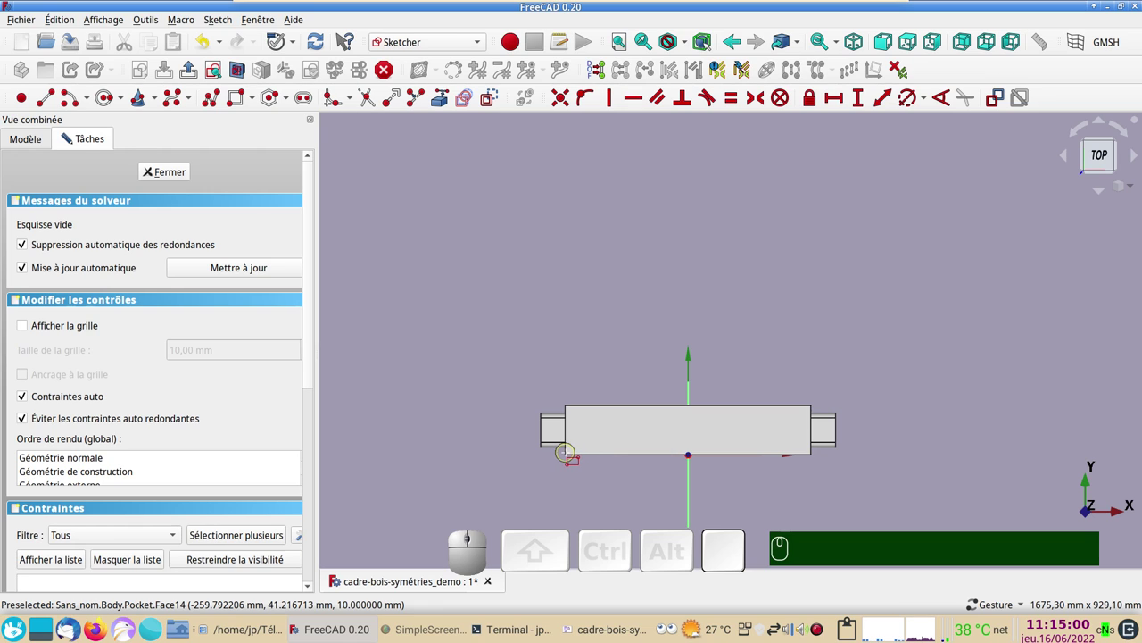
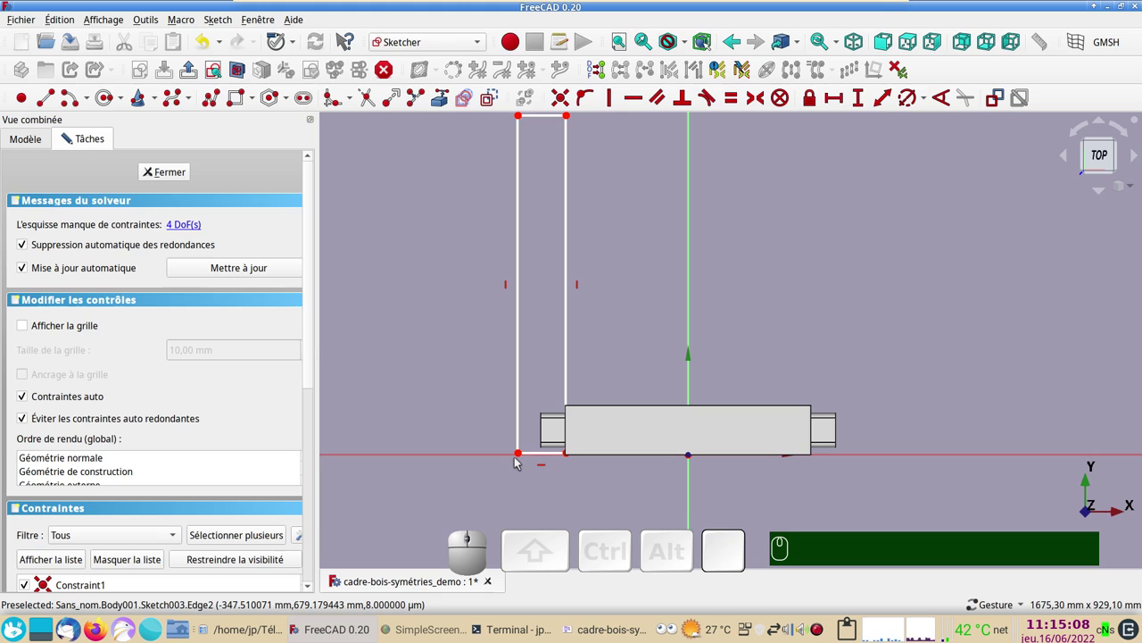
Step: Constrain the tall rectangle's corner point onto the horizontal sketch axis
drag(523, 459, 505, 440)
click(505, 440)
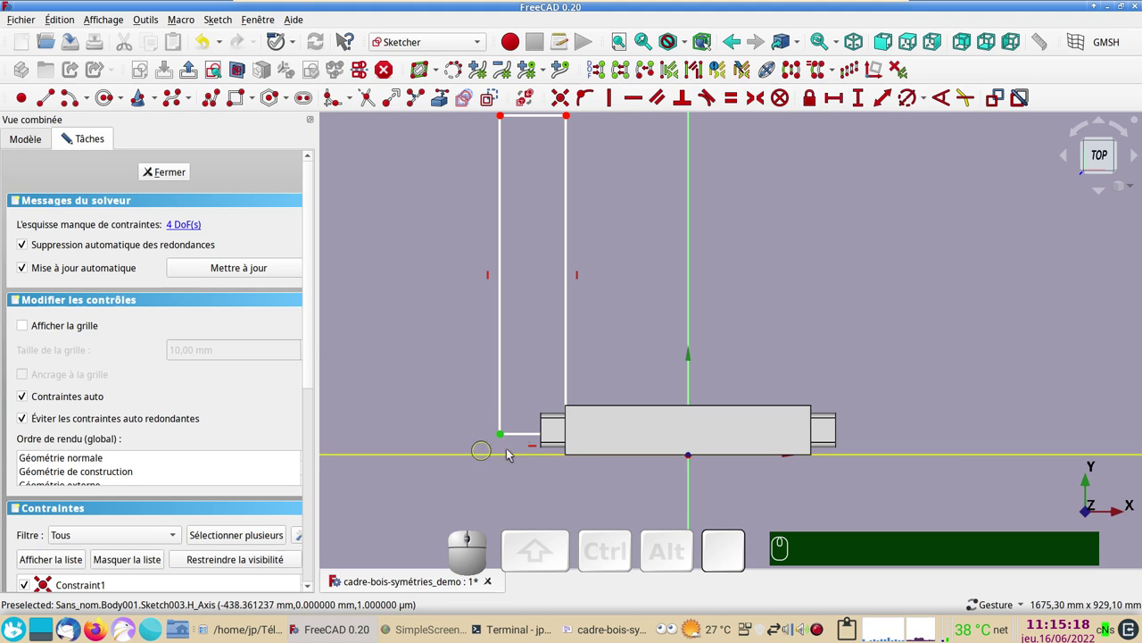
click(495, 459)
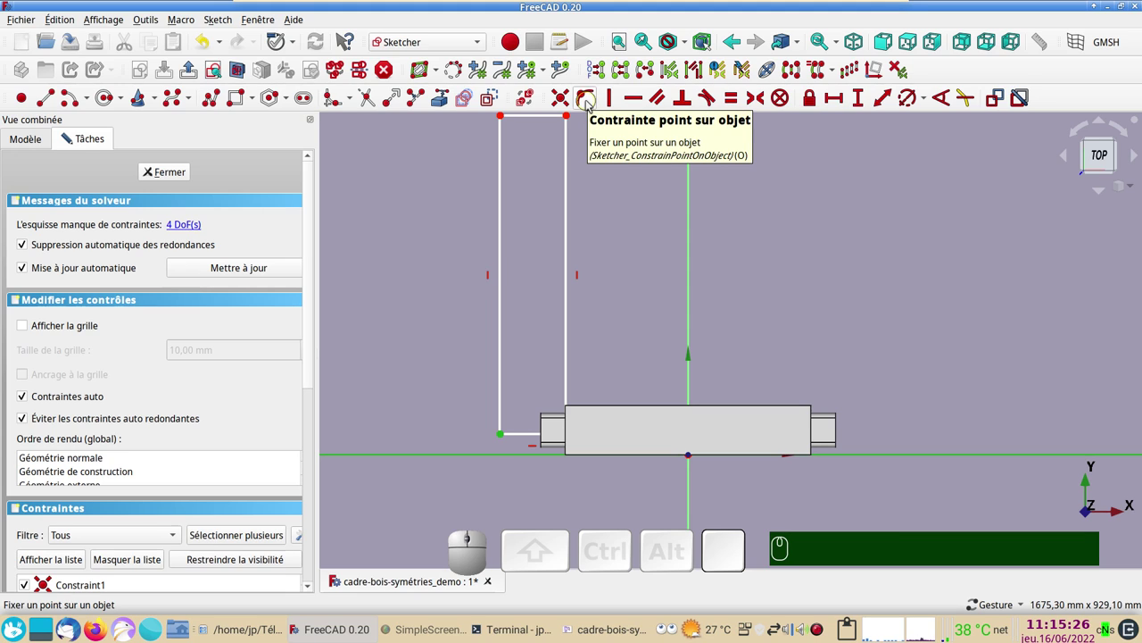
key(o)
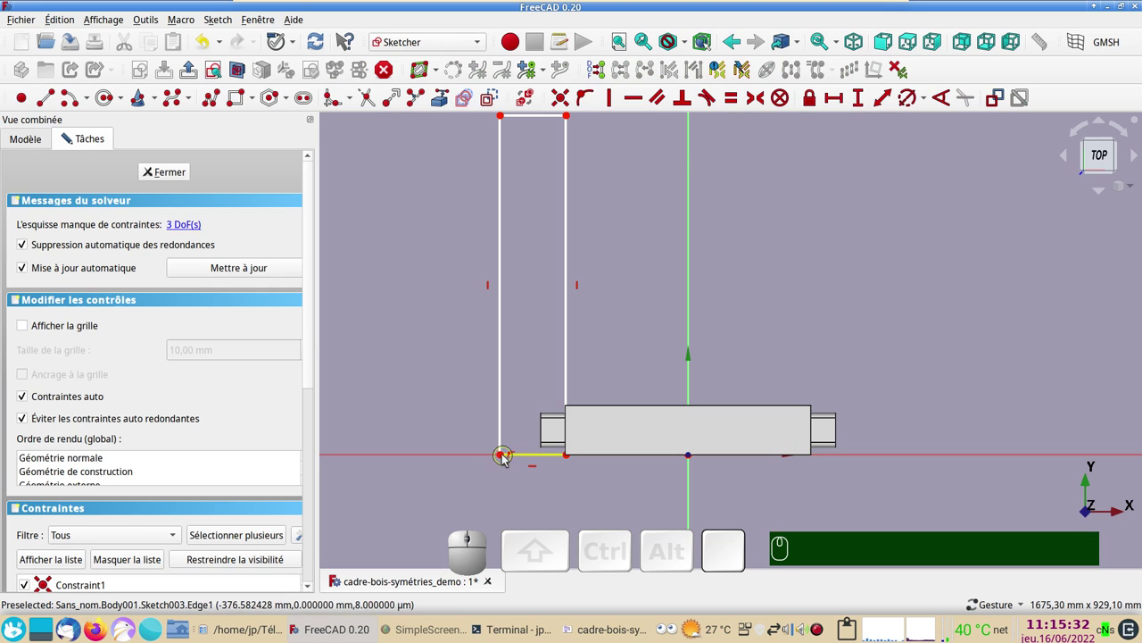
Step: Set the rectangle's bottom edge to a 100 mm horizontal length
drag(503, 460, 516, 469)
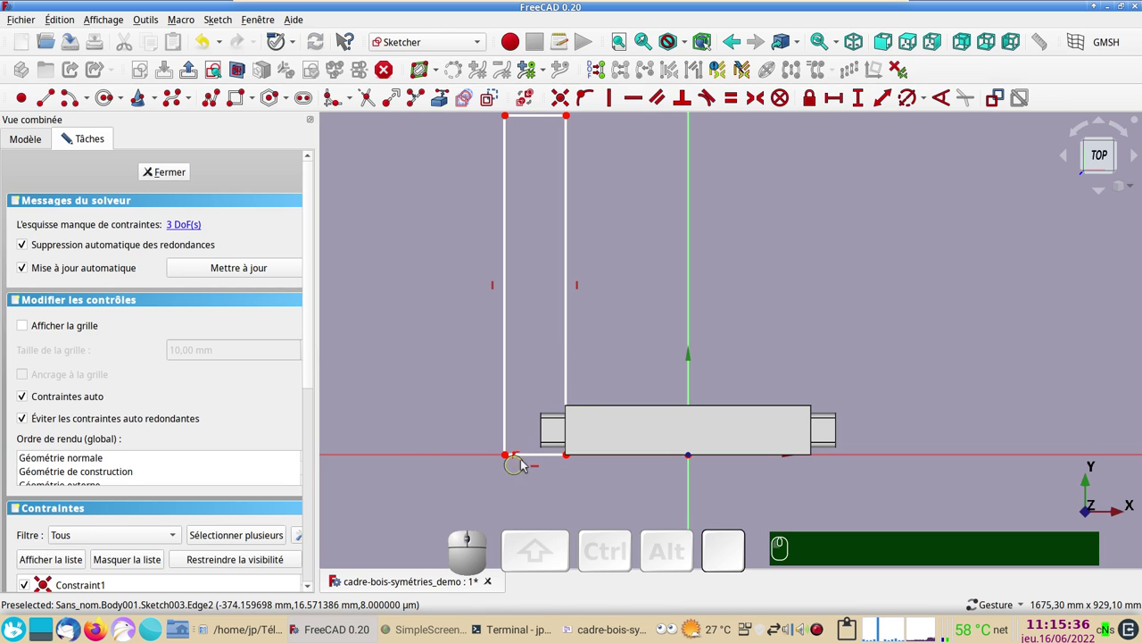
click(539, 459)
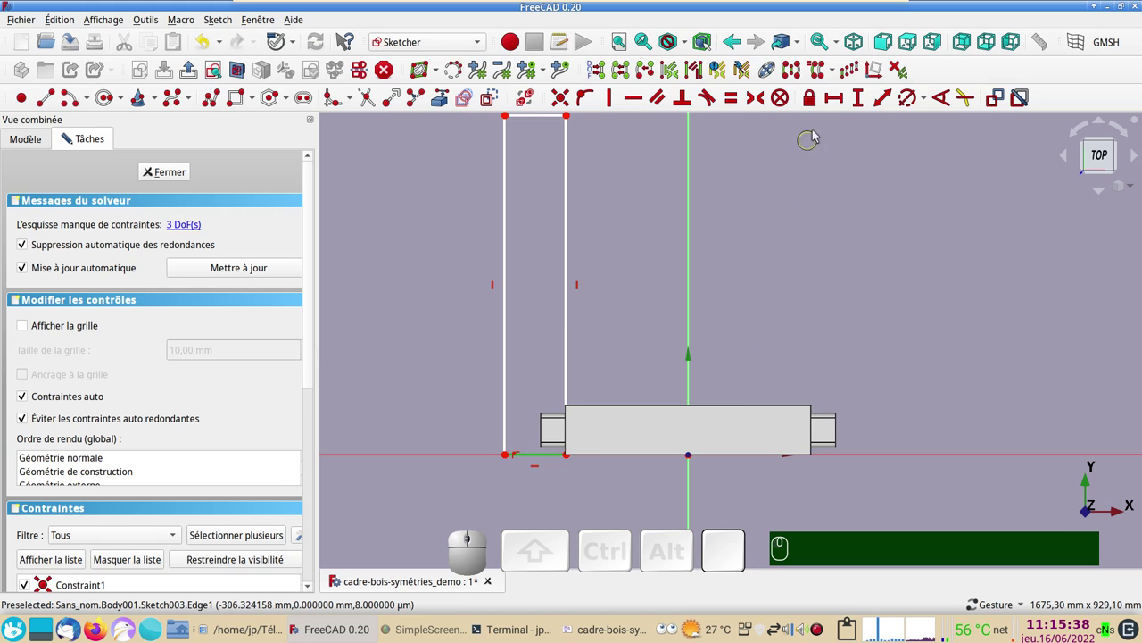
click(838, 99)
key(KP_1)
key(KP_0)
key(KP_0)
key(KP_0)
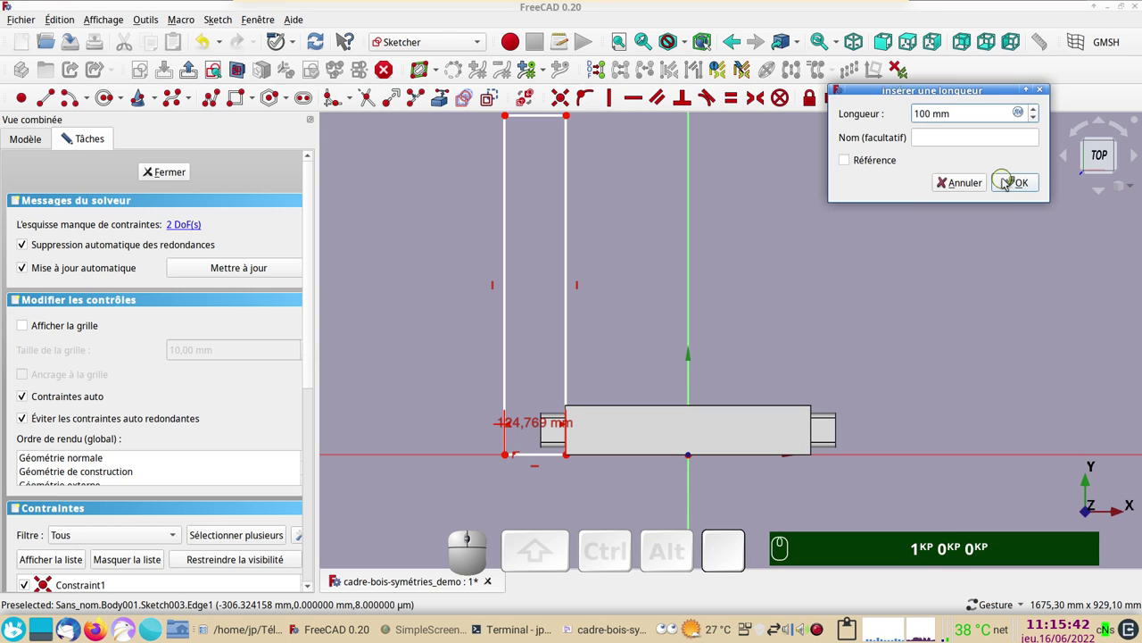
click(1010, 181)
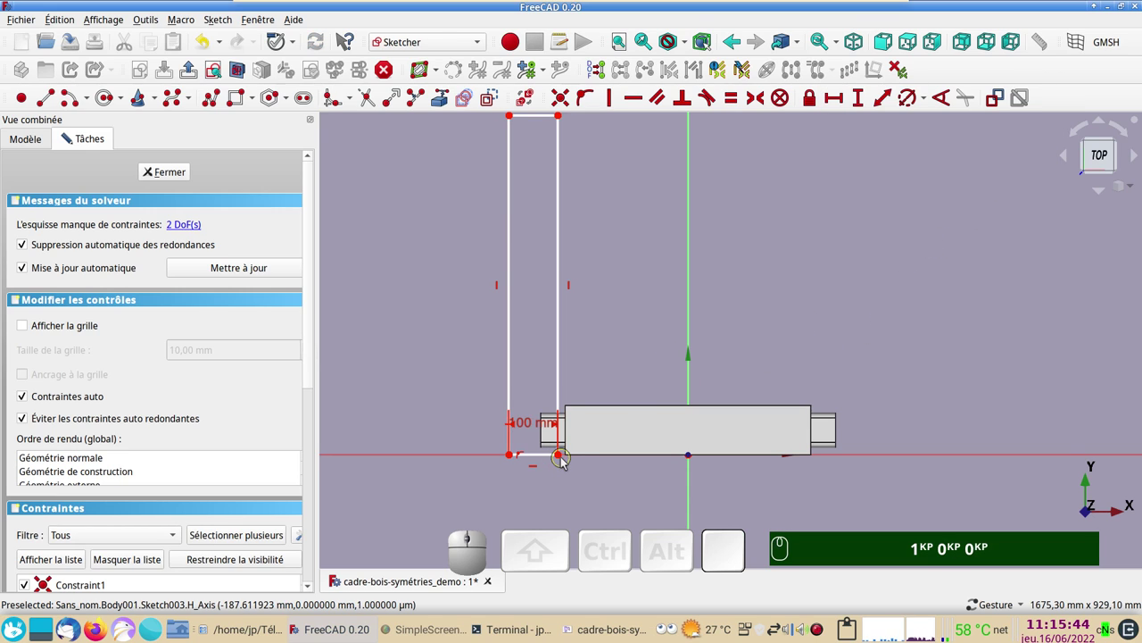
Step: Constrain the rectangle's corner 250 mm horizontally from the origin
drag(567, 456, 526, 465)
click(522, 456)
click(522, 477)
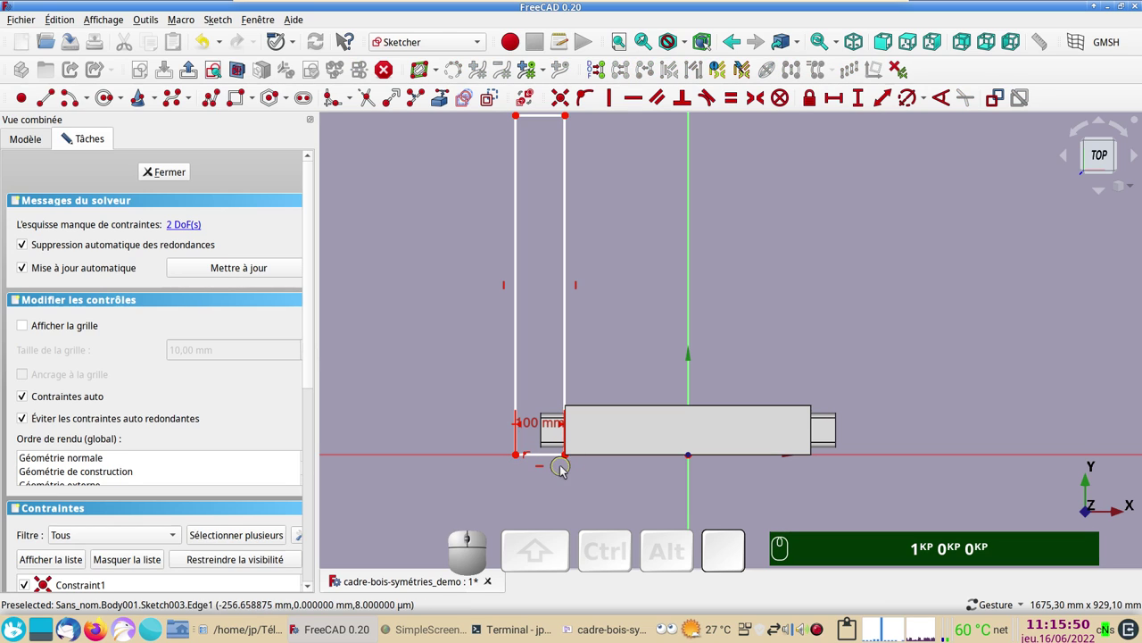
click(558, 471)
drag(549, 457, 532, 452)
click(531, 457)
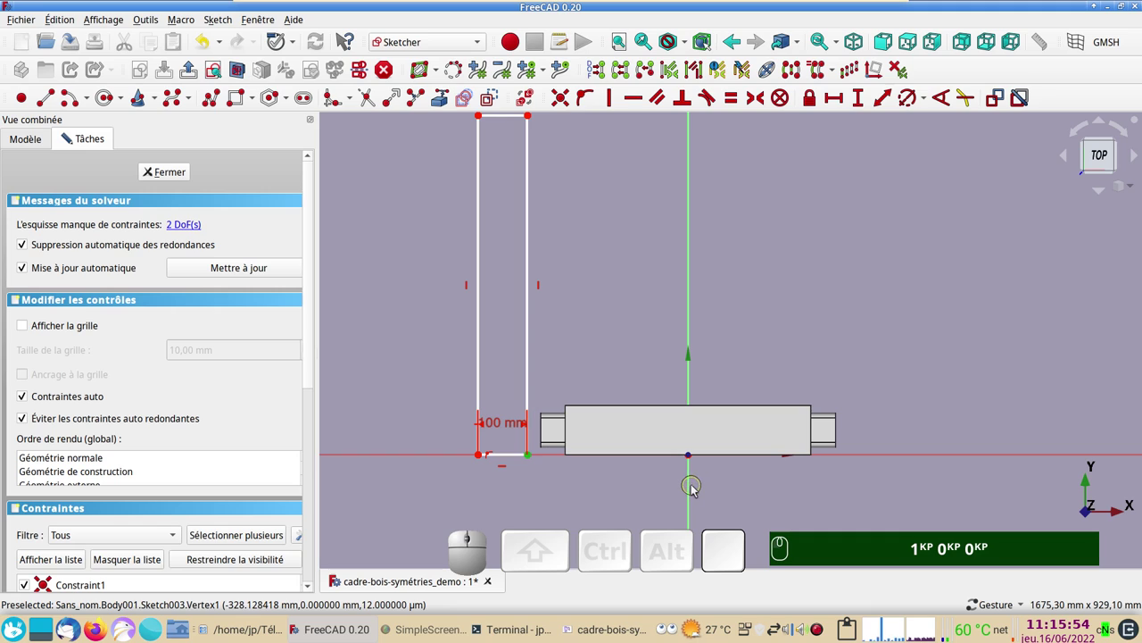
click(693, 489)
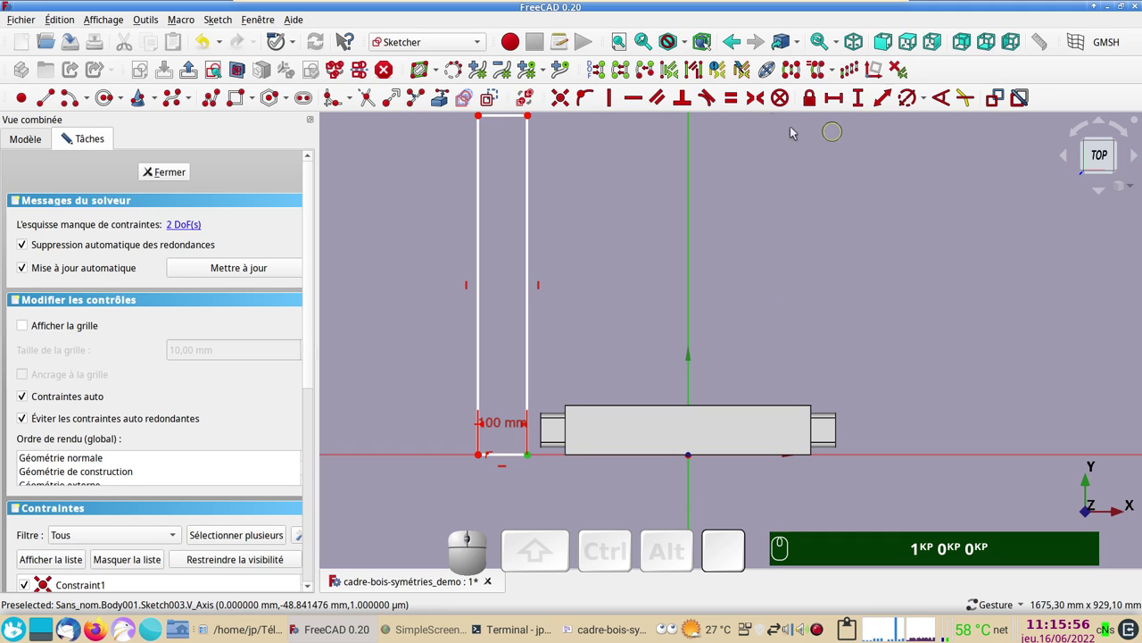
click(838, 107)
key(KP_2)
key(KP_5)
key(KP_1)
key(KP_0)
key(KP_2)
key(KP_5)
key(KP_0)
text(.)
key(Return)
key(KP_Enter)
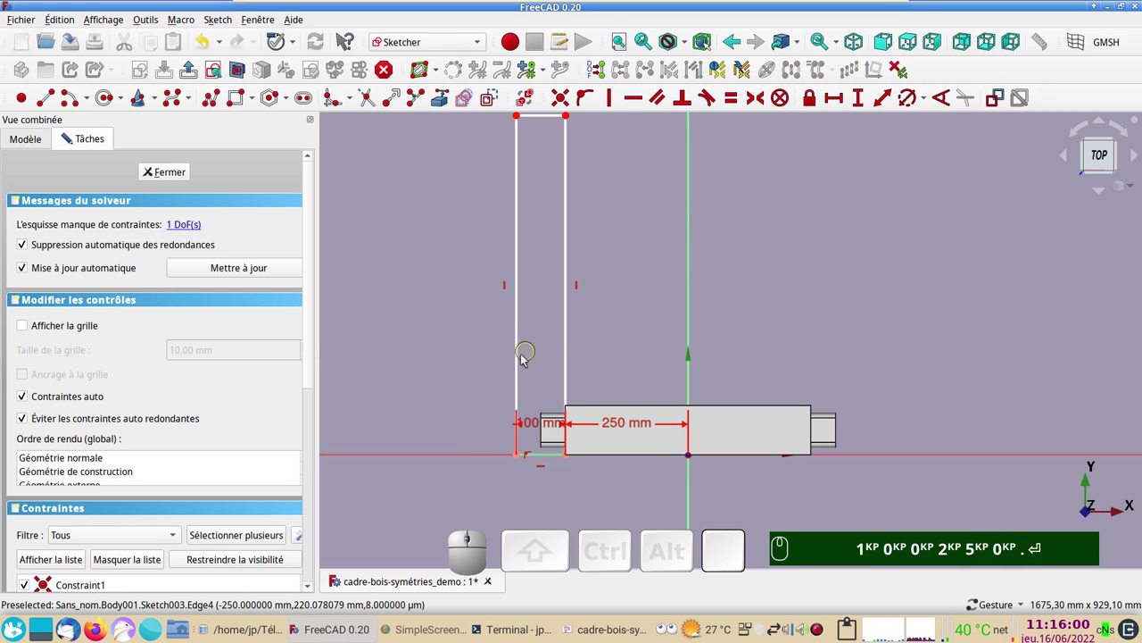
Step: Set the rectangle's left side to a 1000 mm vertical length, fully constraining the sketch
click(523, 361)
click(864, 105)
key(KP_1)
key(KP_0)
key(KP_0)
key(KP_0)
key(Return)
key(KP_Enter)
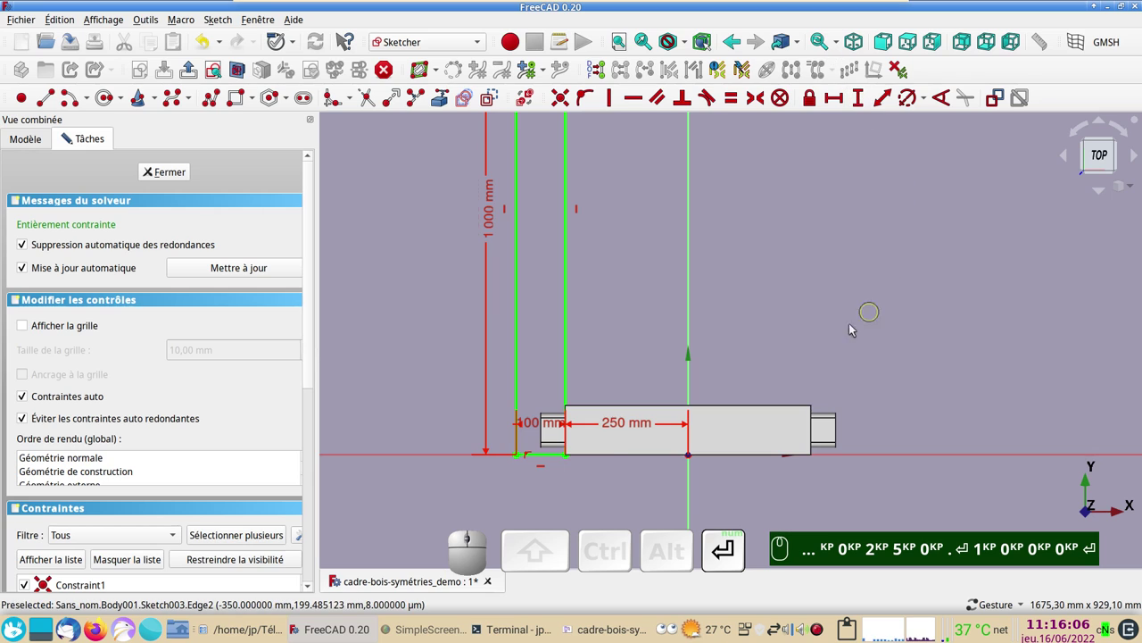
scroll(down, 3)
drag(874, 307, 546, 222)
text(KP 0 KP 2 KP 5 KP 0 KP . ⏎ 1 KP 0 KP 0 KP 0 KP ⏎)
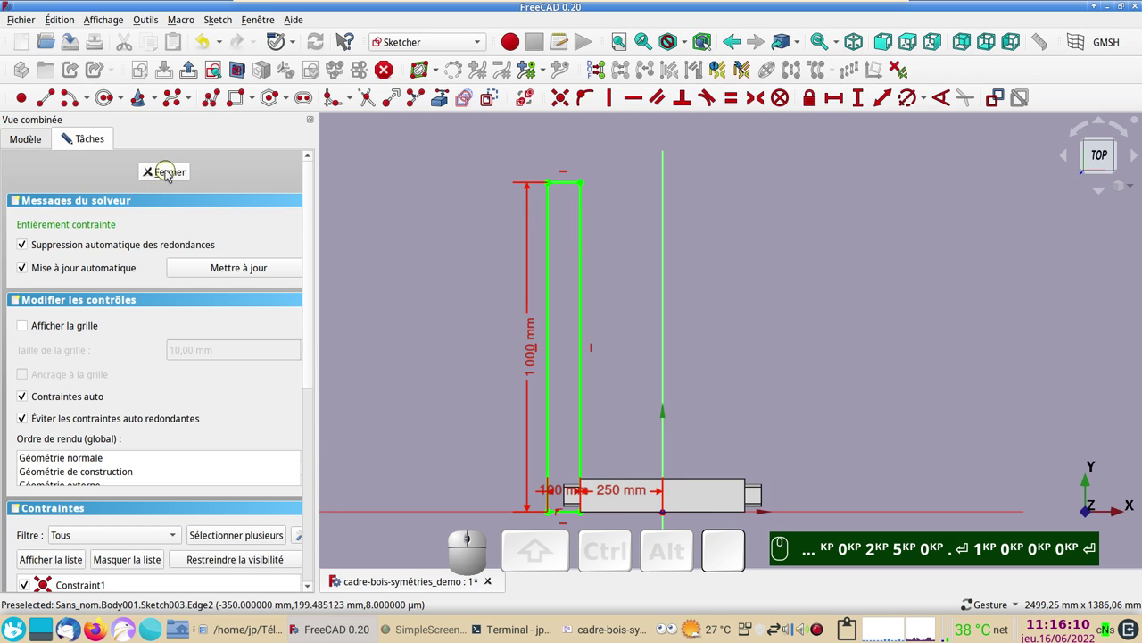
Step: Close the sketch and start a Part Design Pad from Sketch003
click(171, 176)
drag(568, 477, 581, 396)
right_click(589, 391)
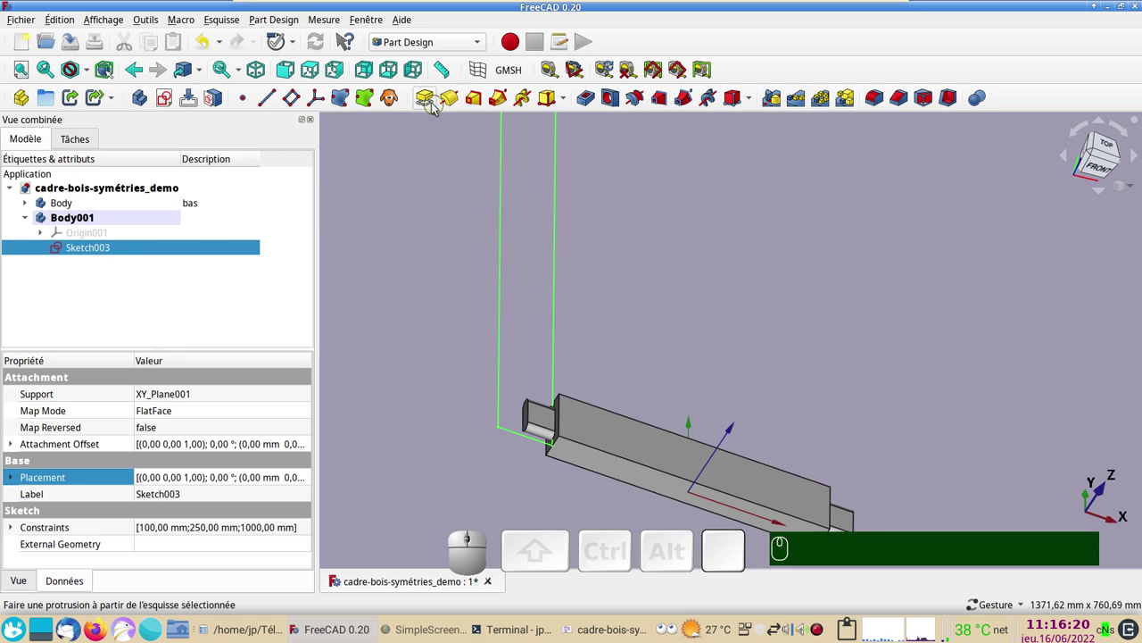
click(426, 101)
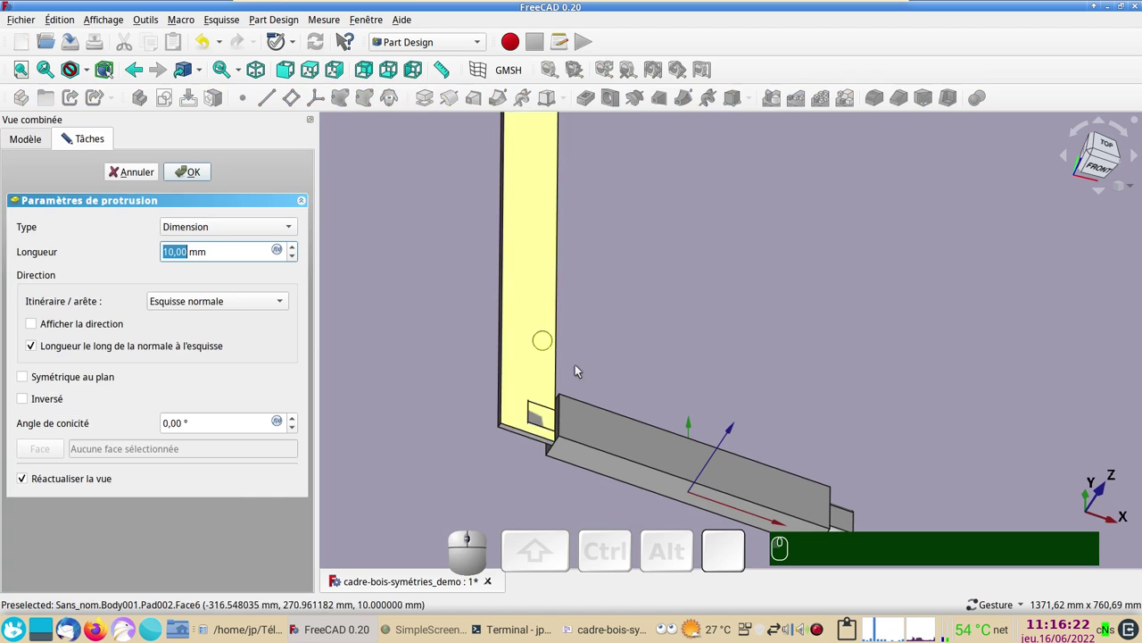
drag(645, 395, 663, 364)
scroll(up, 3)
drag(661, 364, 492, 357)
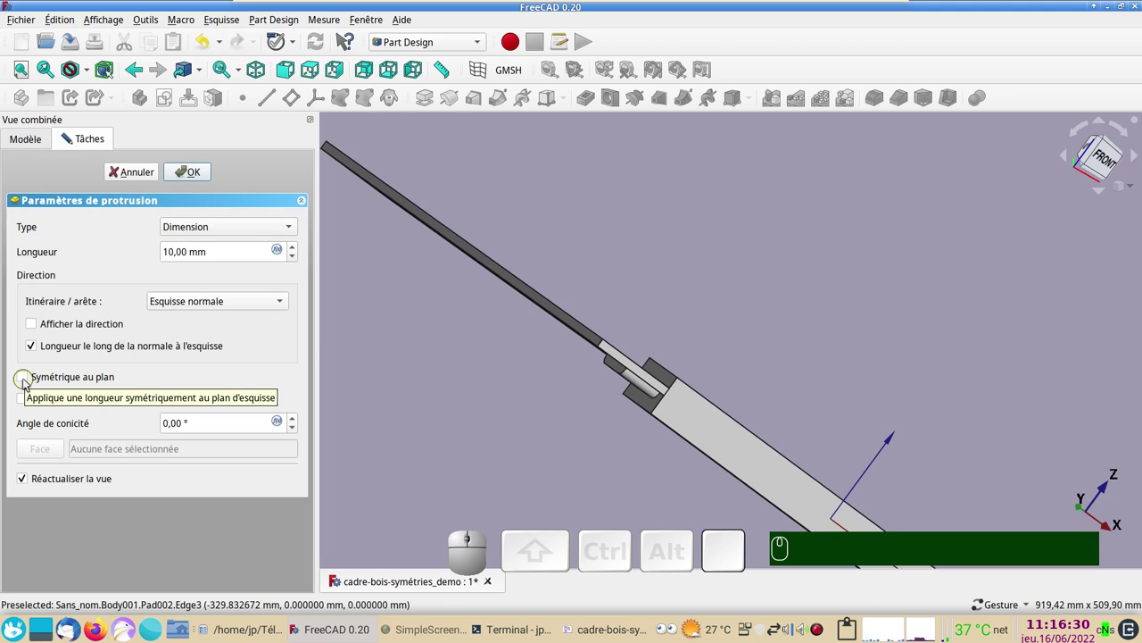
Step: Pad it 50 mm symmetric to plane, forming the upright post of the L
click(27, 382)
scroll(up, 3)
scroll(up, 3)
scroll(up, 3)
scroll(up, 3)
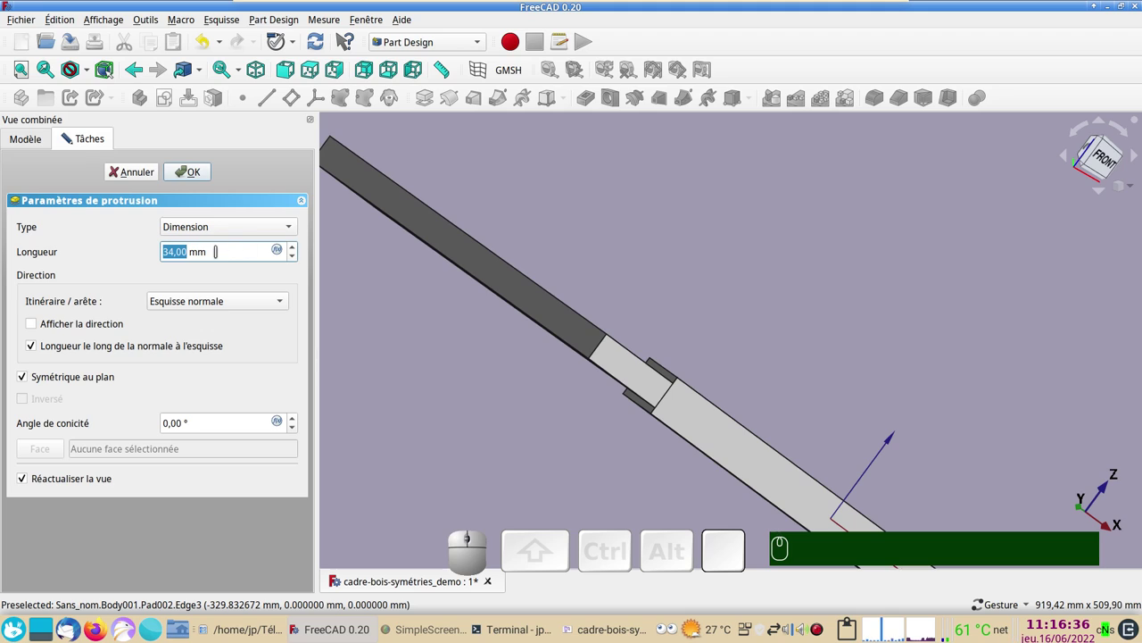
key(KP_5)
key(KP_5)
key(KP_0)
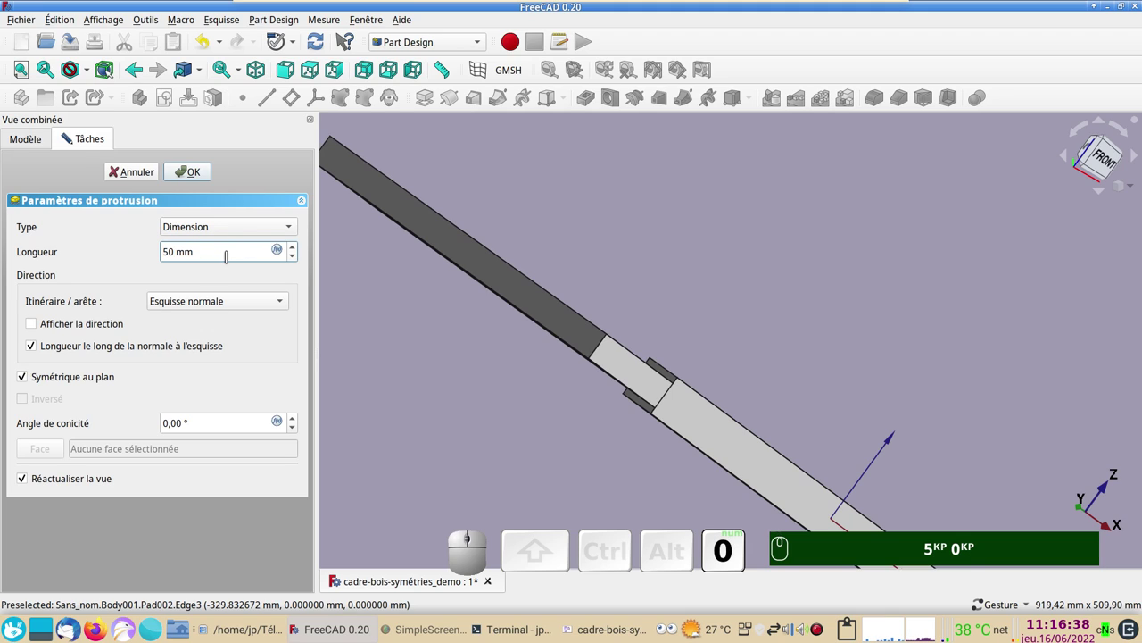
key(KP_Enter)
scroll(down, 3)
Step: Orbit to view the L frame, expand the first Body and select Sketch001 under Pad001
drag(697, 248, 498, 320)
scroll(down, 3)
drag(515, 315, 468, 330)
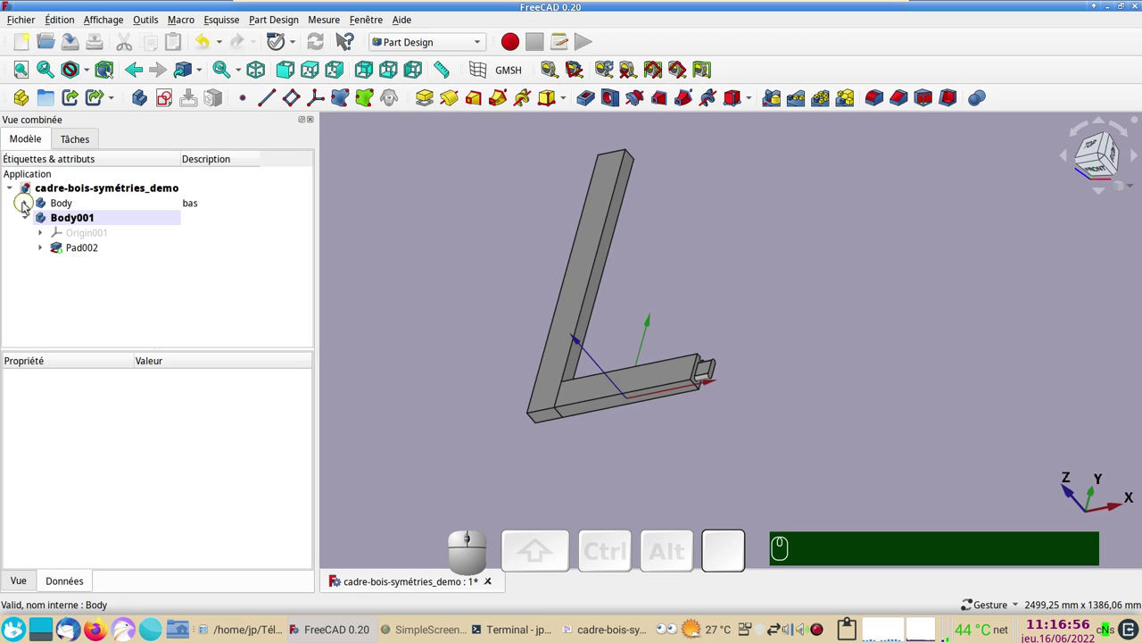
click(30, 206)
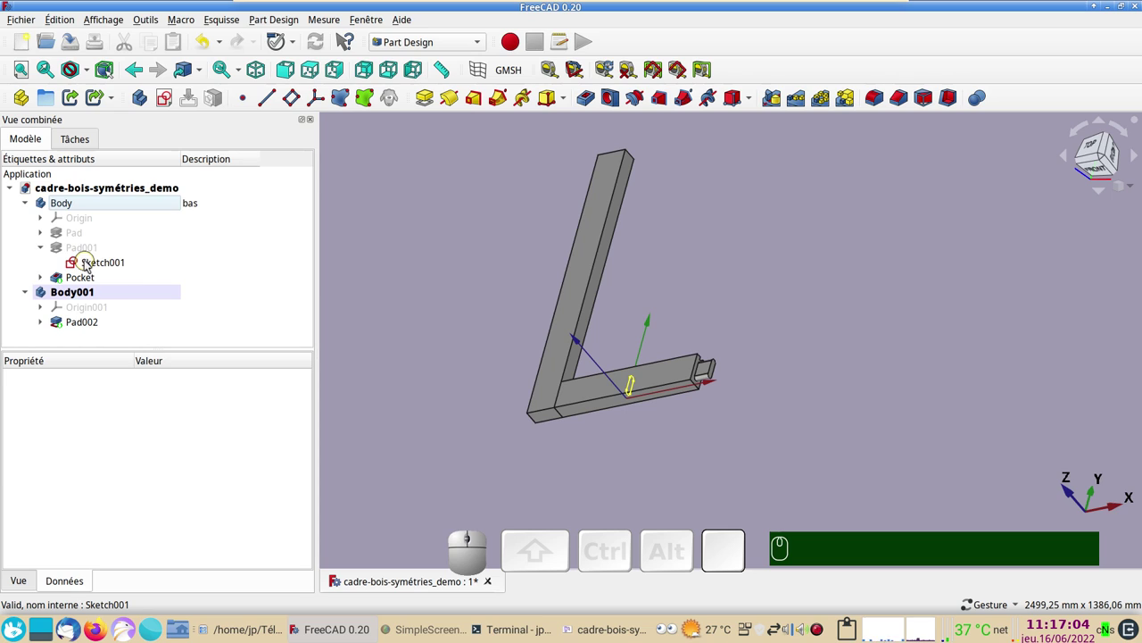
click(91, 265)
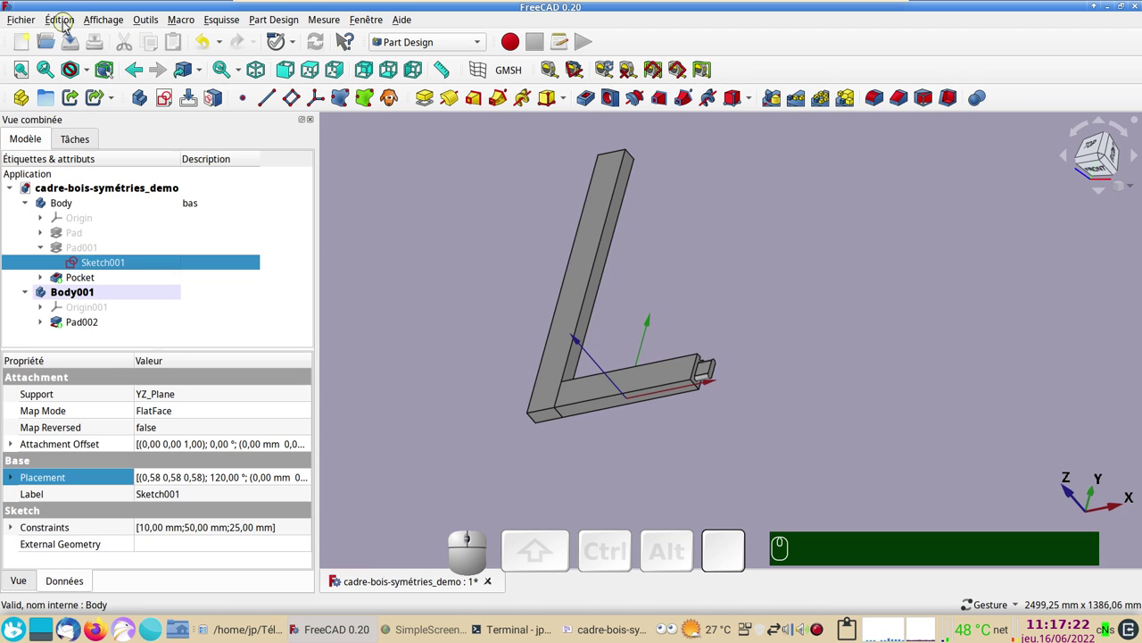
Step: Copy Sketch001 without its YZ_Plane dependency and paste it into Body001 as Sketch004
click(67, 25)
click(102, 126)
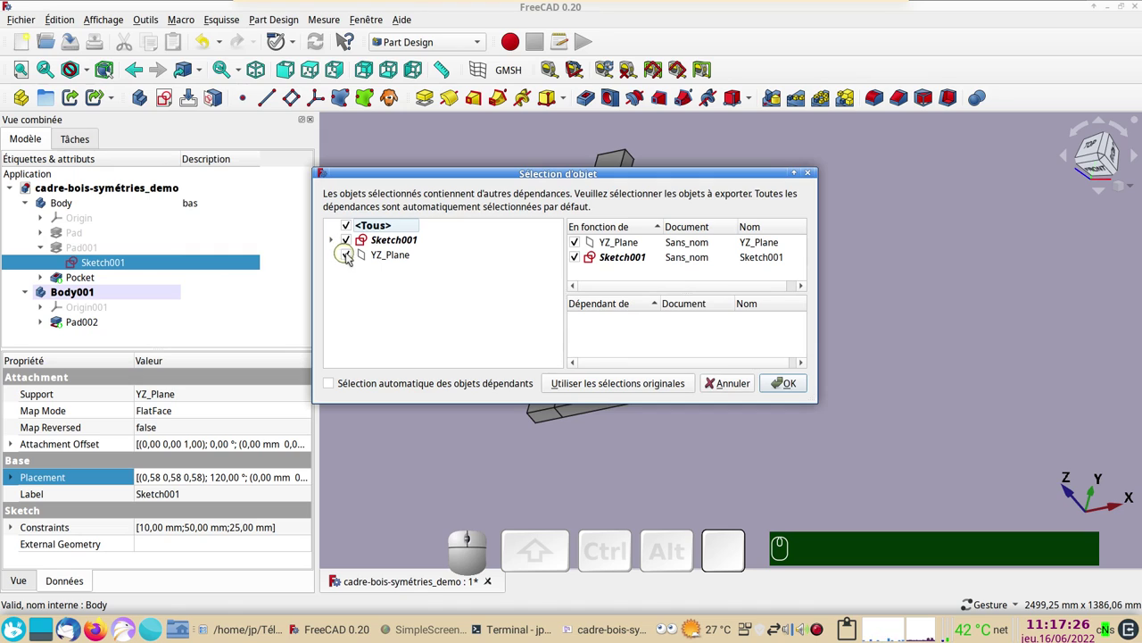
click(353, 258)
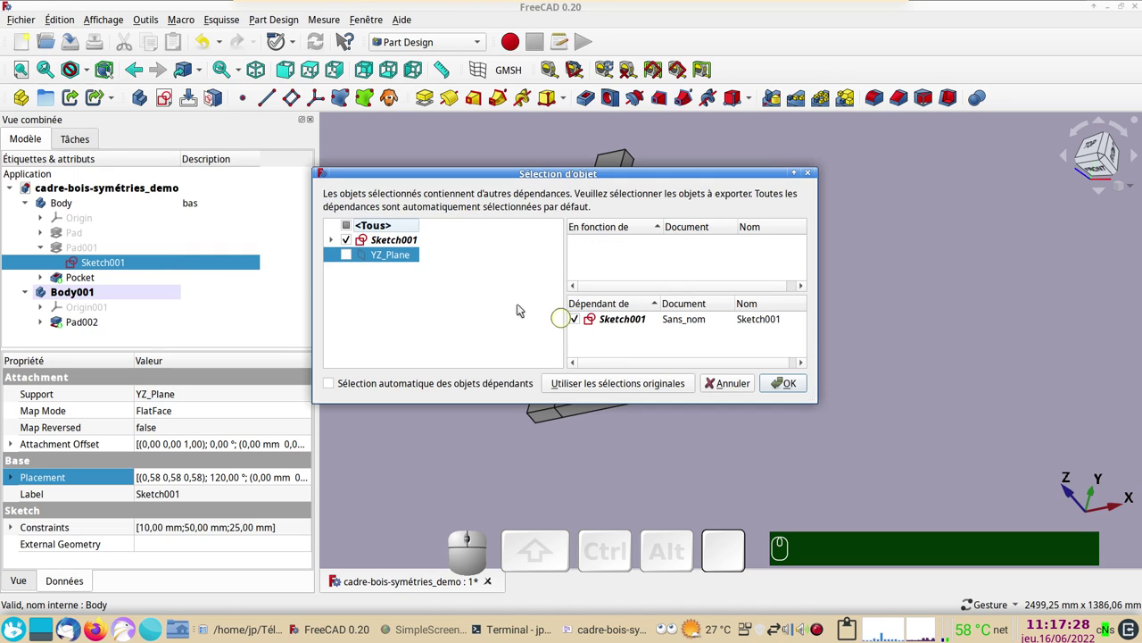
click(336, 244)
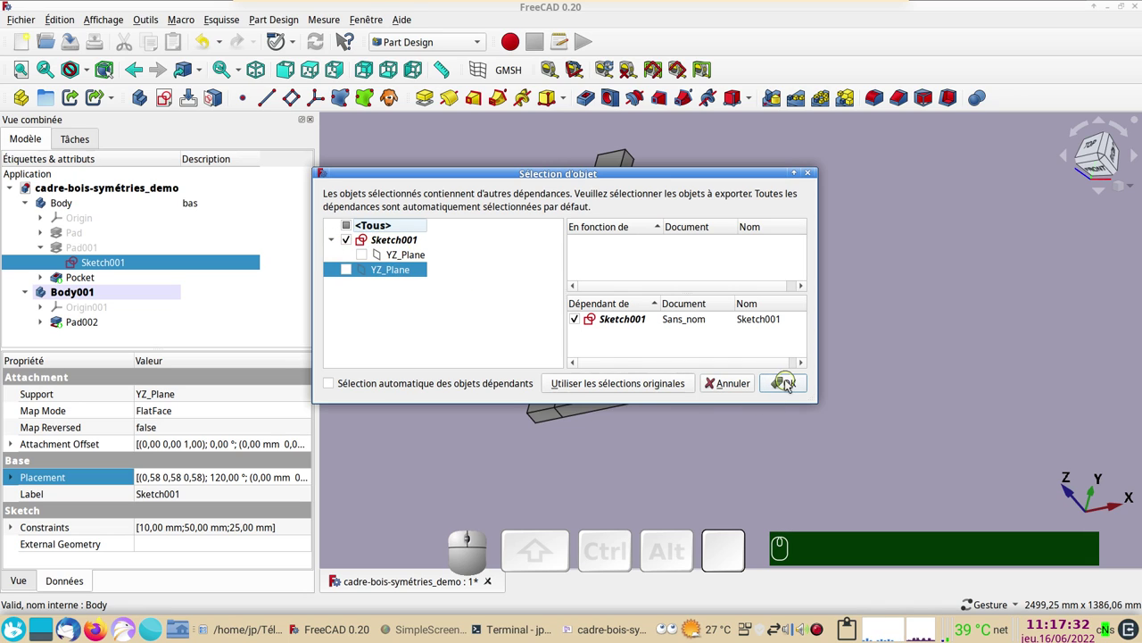
click(790, 384)
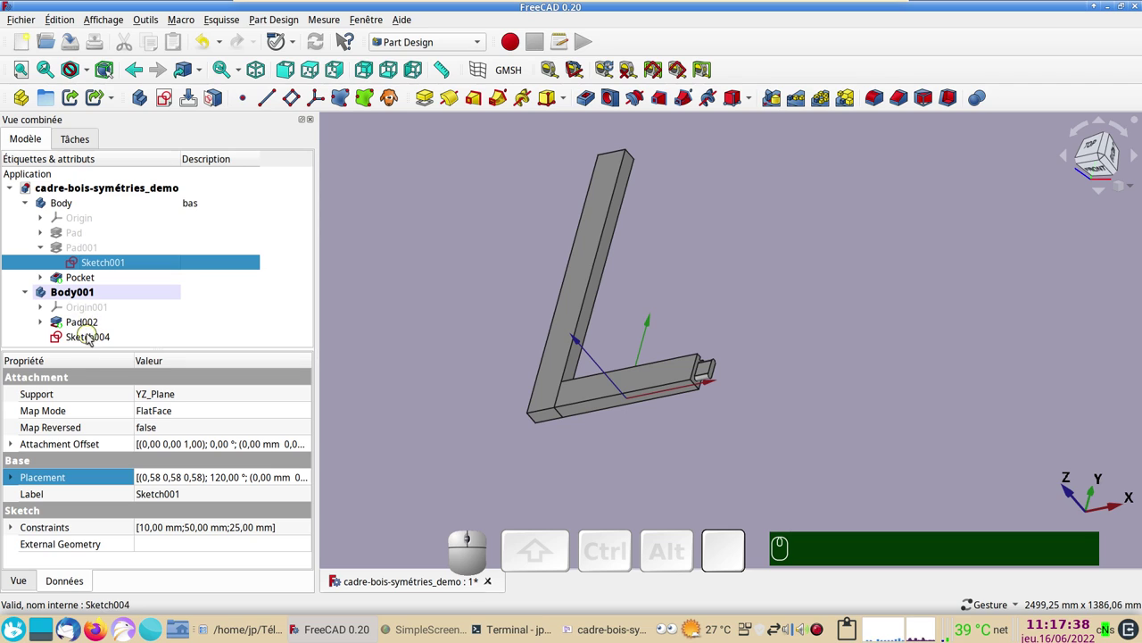
click(96, 342)
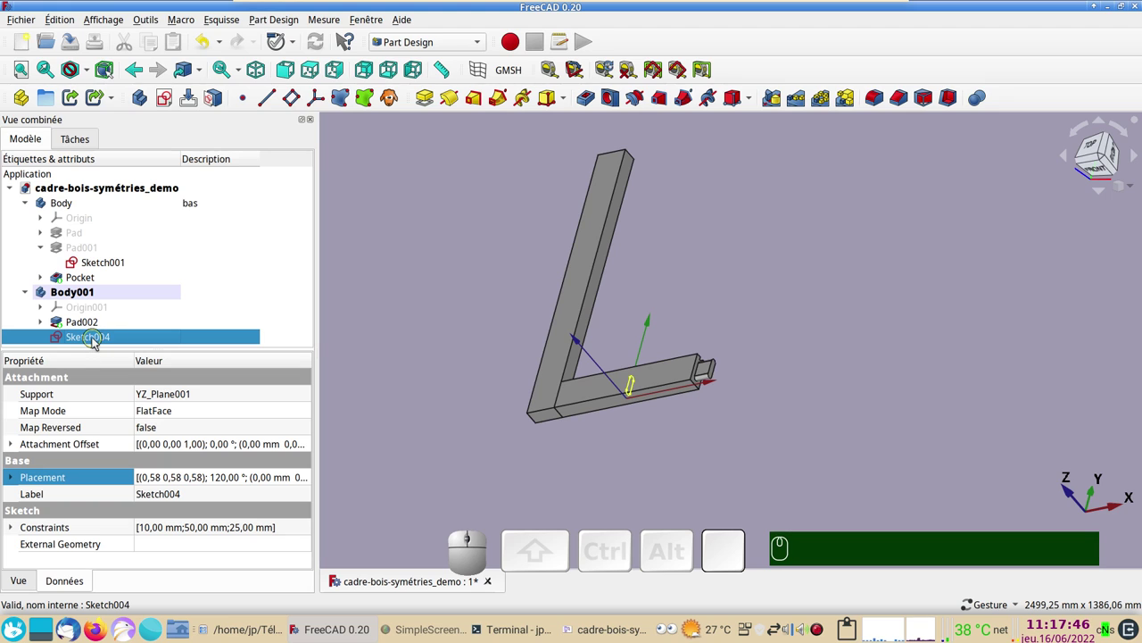
Step: Edit Sketch004 and draw a vertical construction line across the bar with a vertical length constraint
click(99, 343)
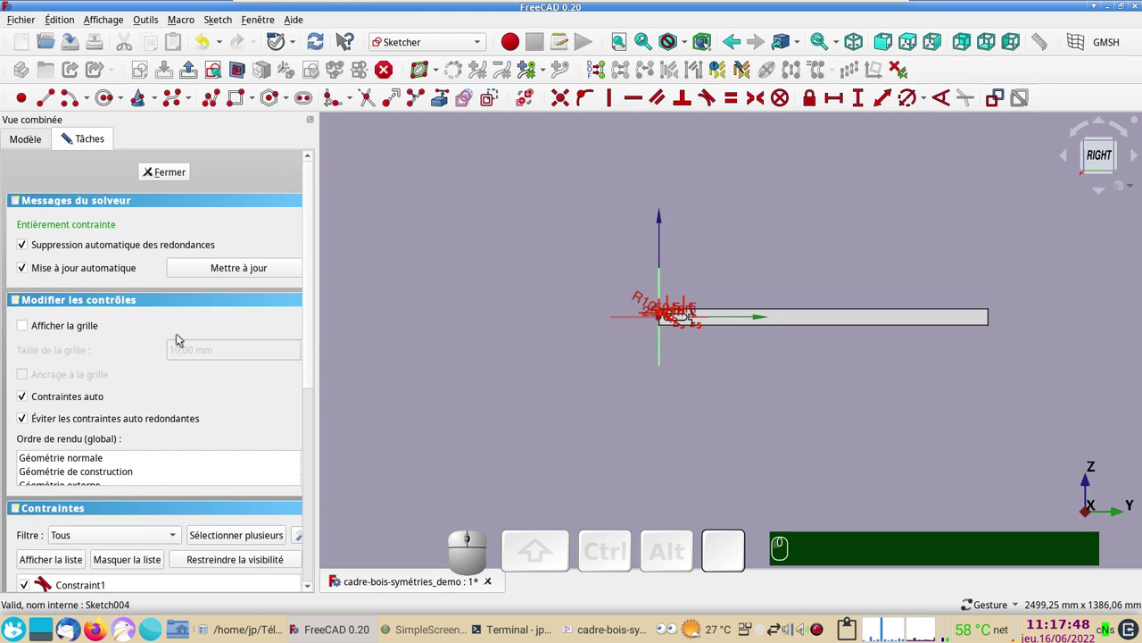
scroll(up, 3)
drag(764, 364, 503, 380)
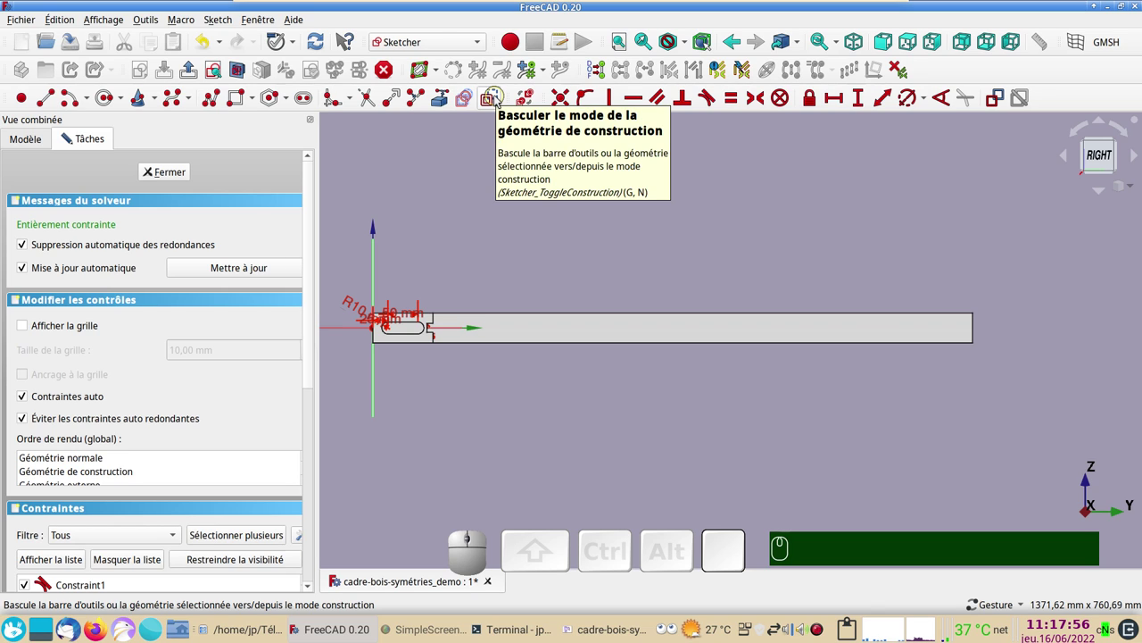
click(501, 100)
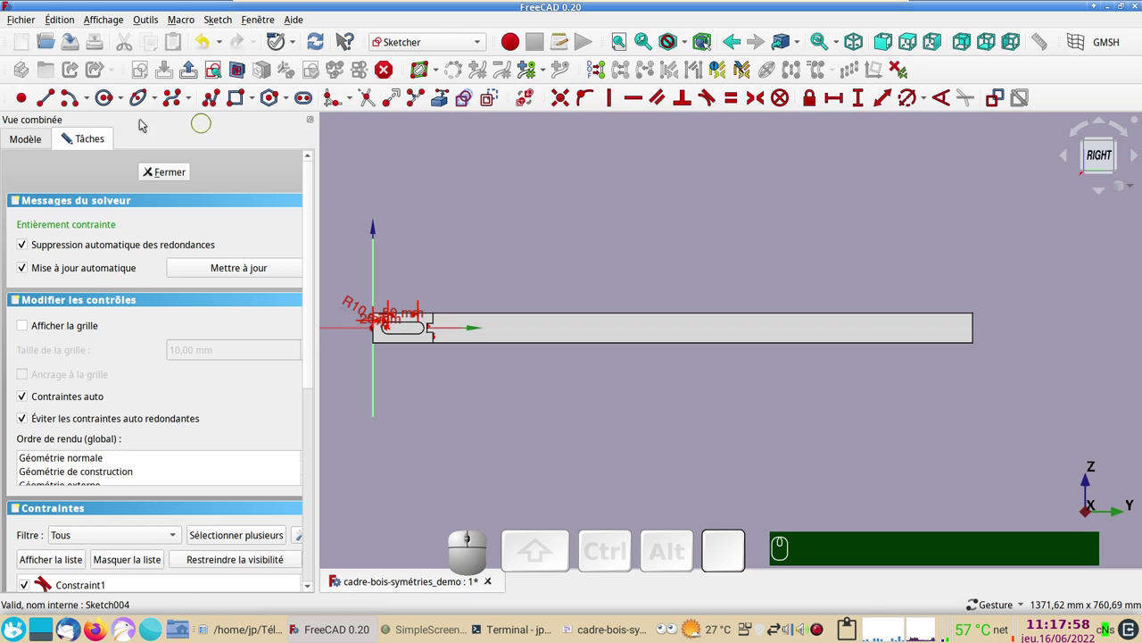
click(49, 103)
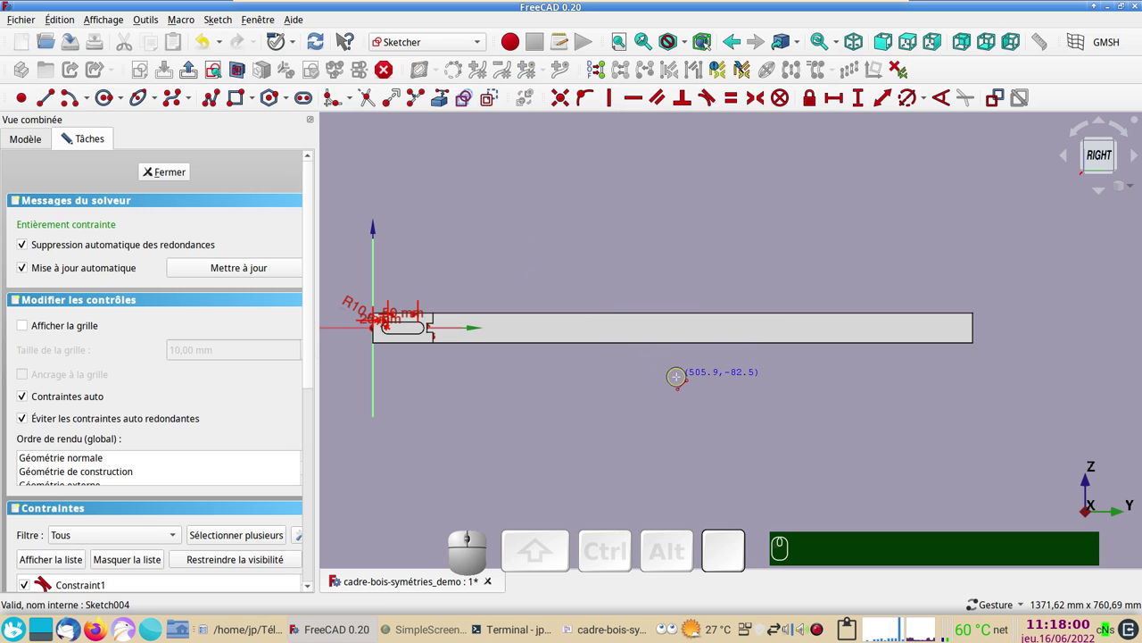
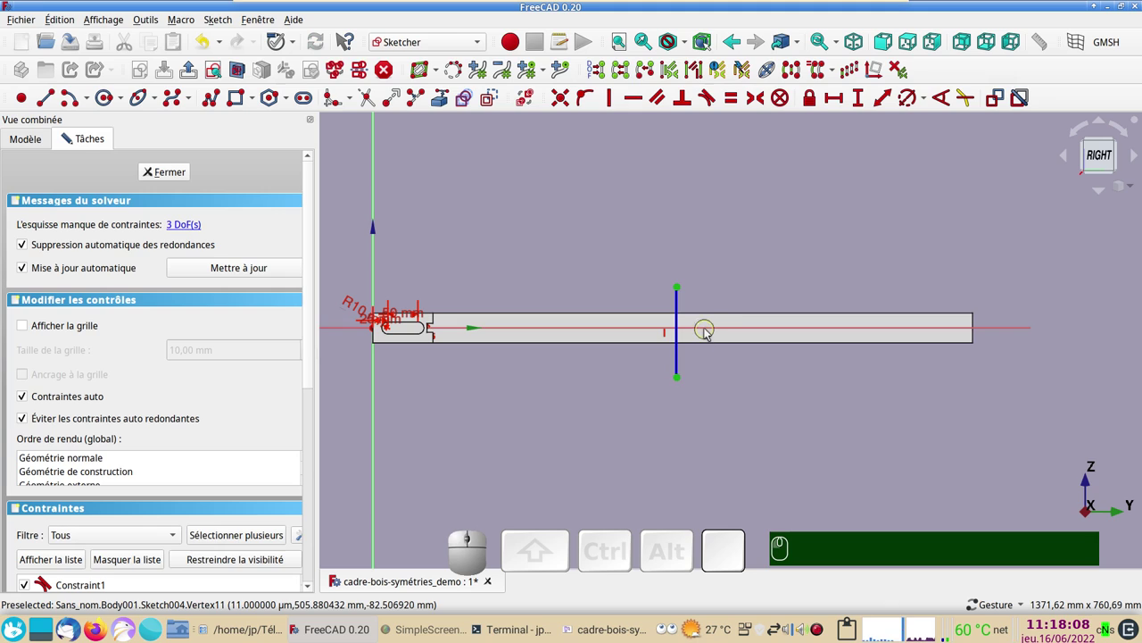
click(711, 330)
key(s)
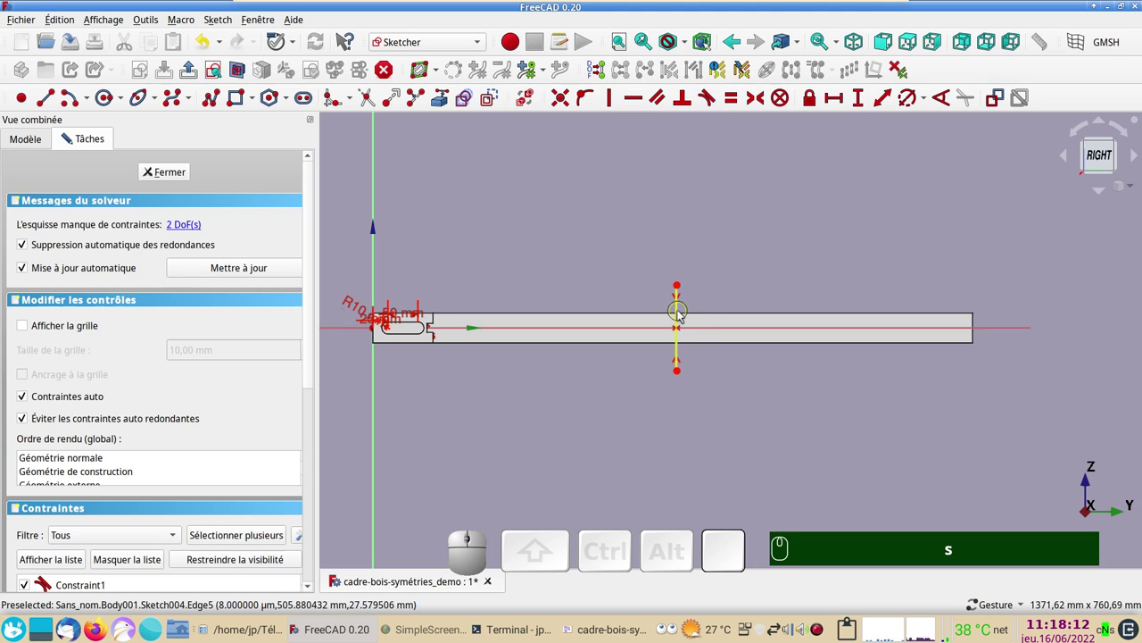
click(683, 314)
click(866, 103)
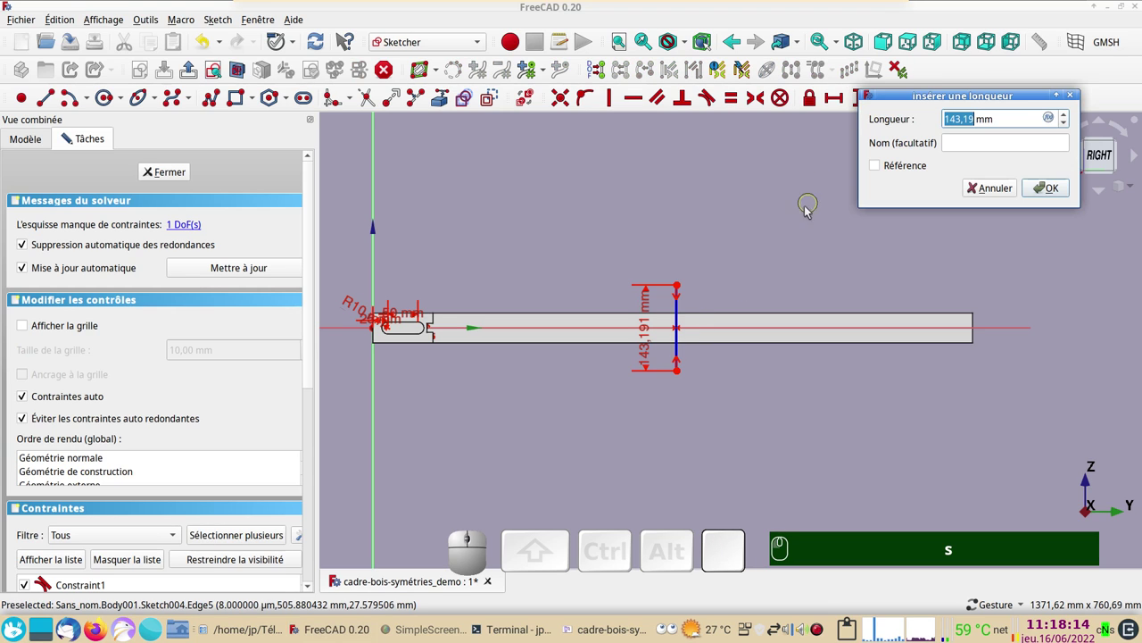
click(1055, 189)
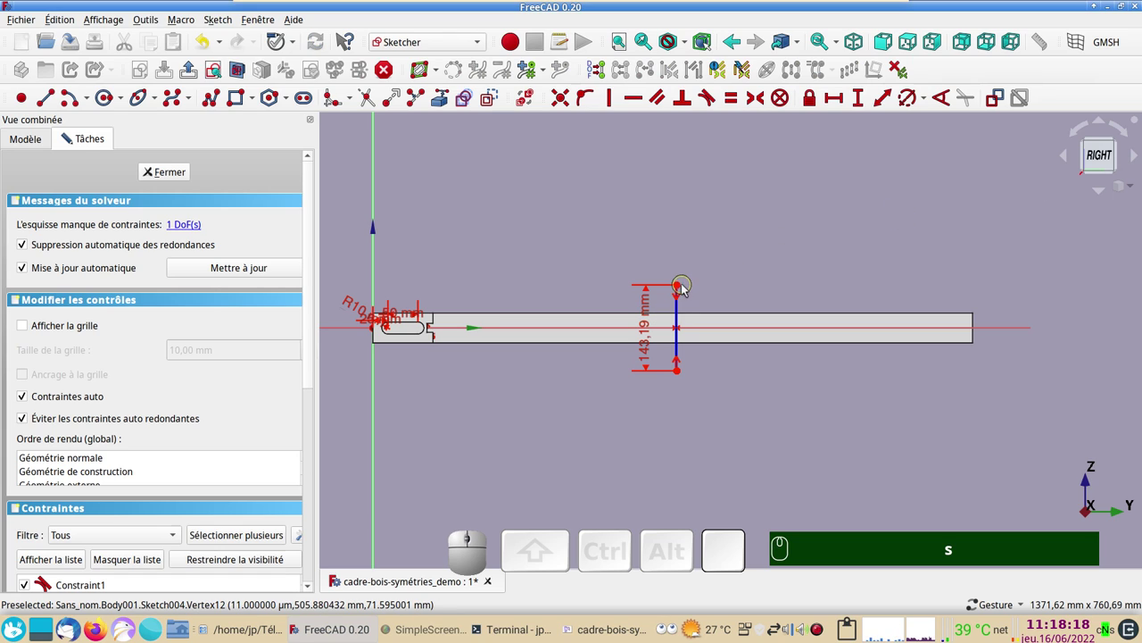
Step: Dimension the slot sketch's vertical line 500 mm horizontally from the origin
click(686, 286)
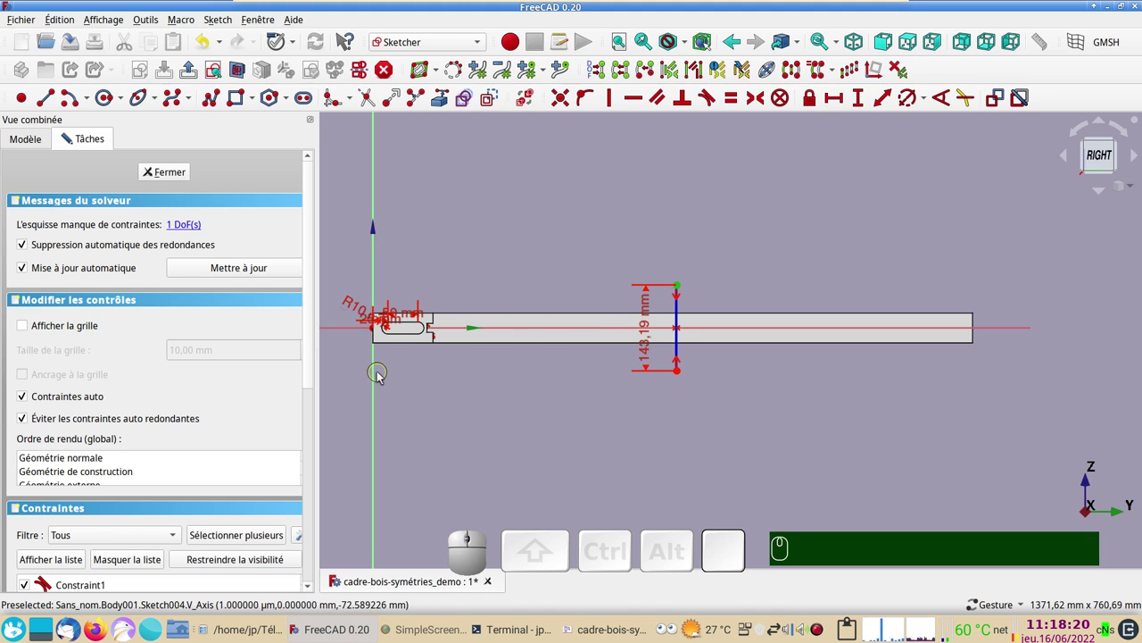
click(379, 381)
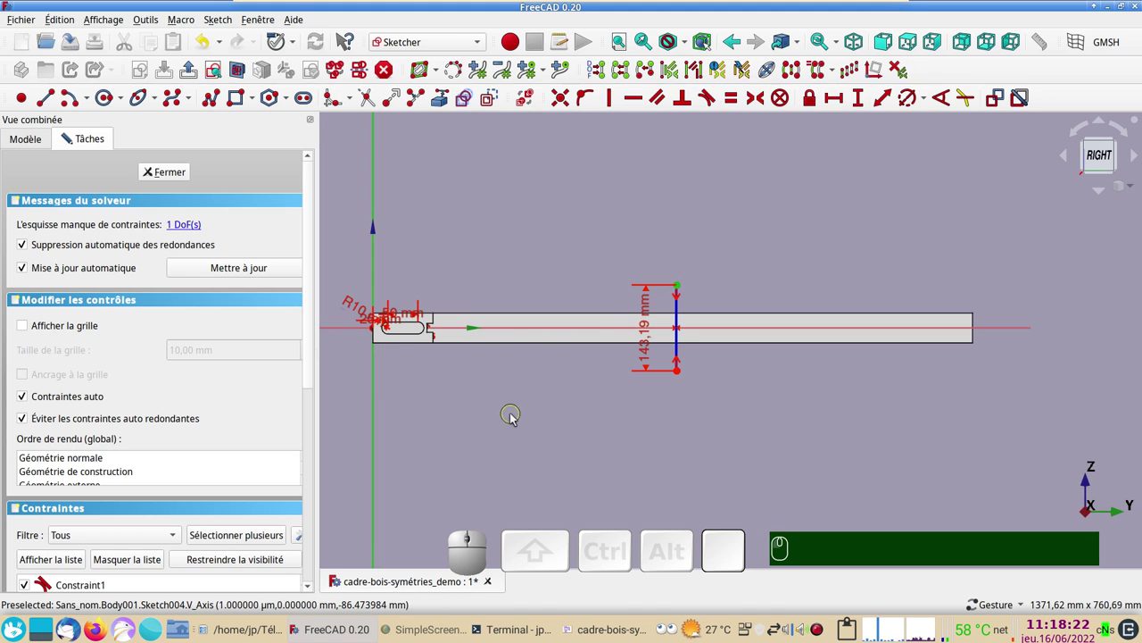
click(840, 99)
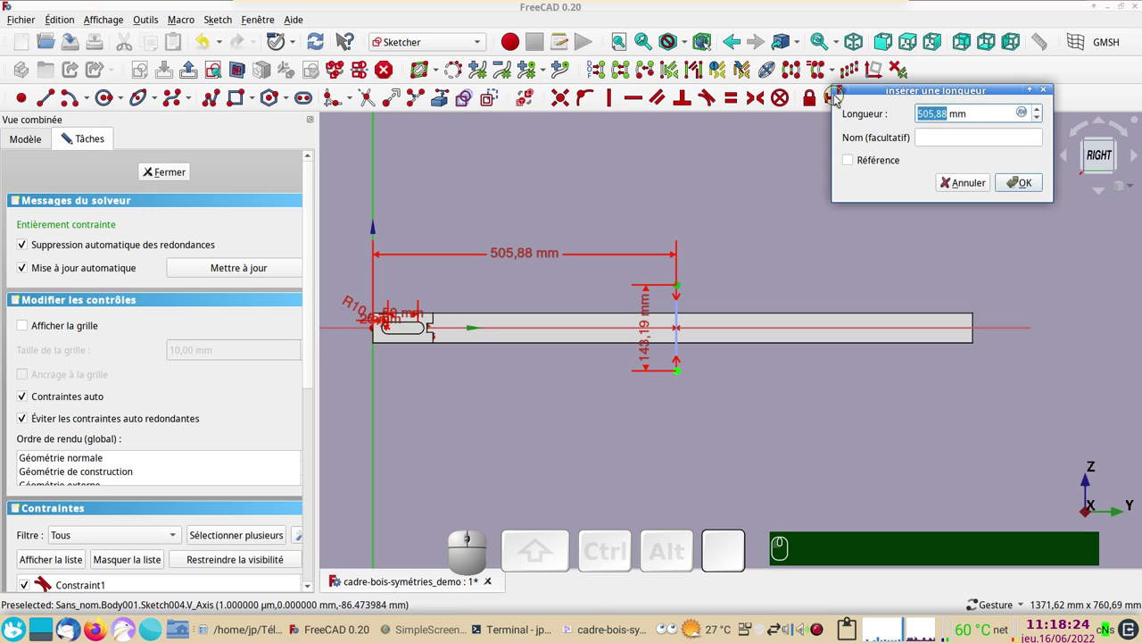
key(KP_5)
key(KP_0)
key(KP_0)
key(KP_Enter)
key(KP_5)
key(KP_0)
key(Return)
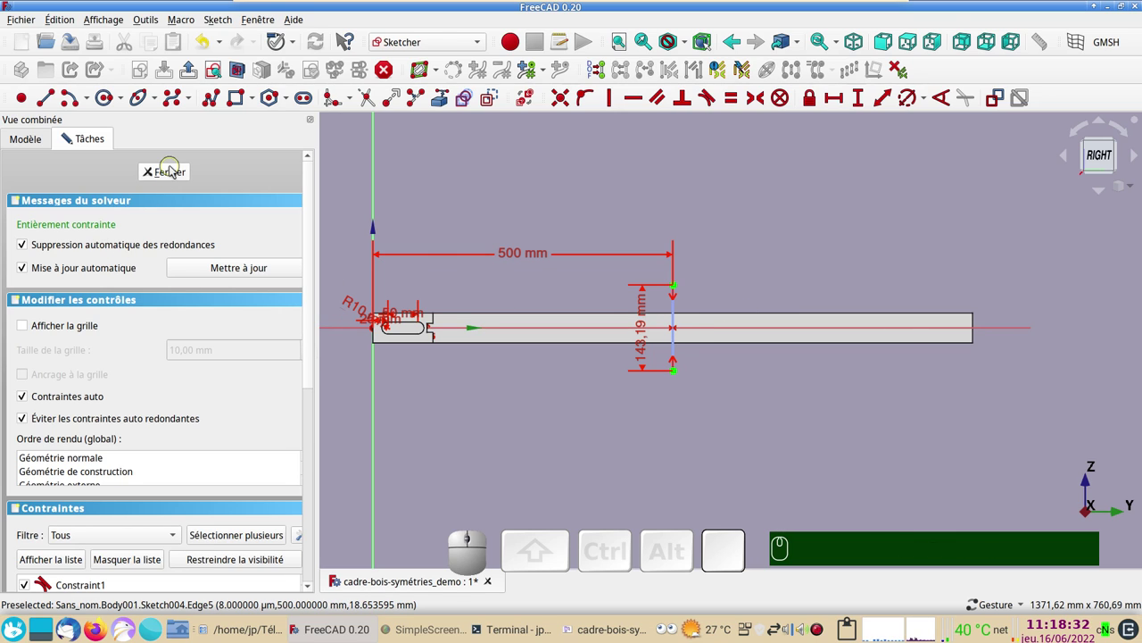
Step: Close the sketch, orbit above the frame and select Sketch004's Attachment Offset property
click(176, 176)
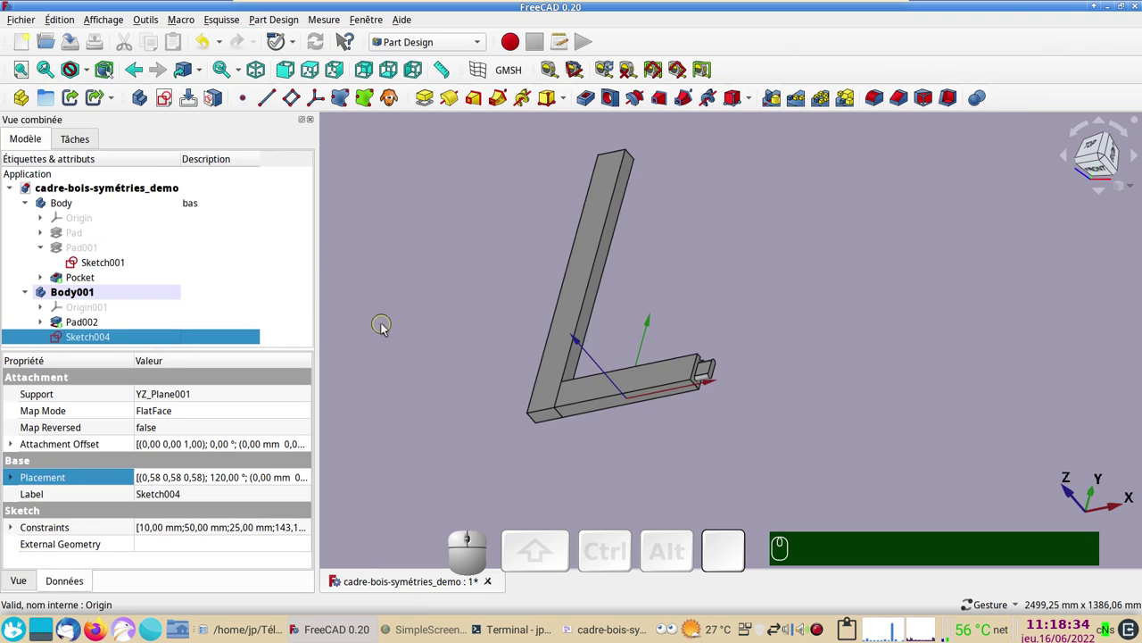
drag(448, 231, 595, 328)
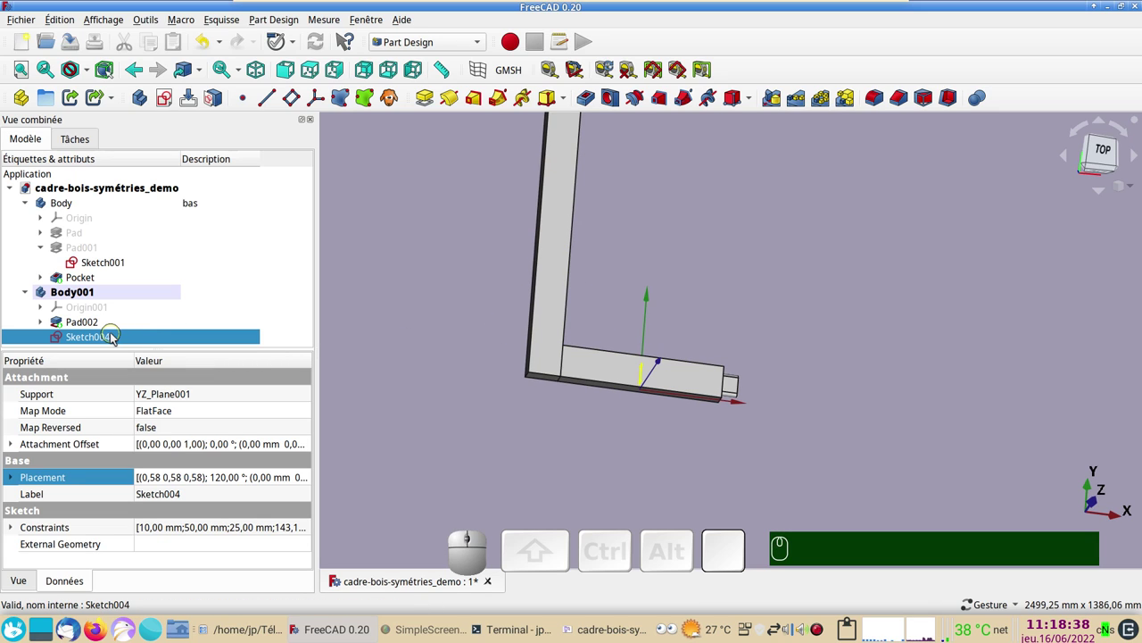
drag(568, 459, 513, 419)
click(433, 293)
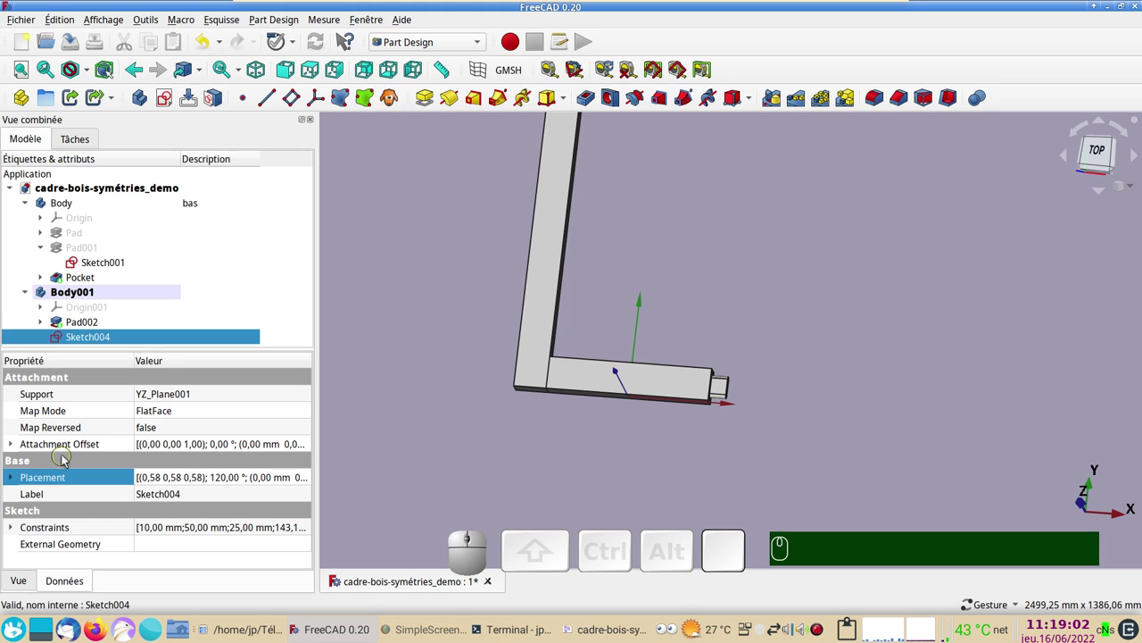
click(307, 444)
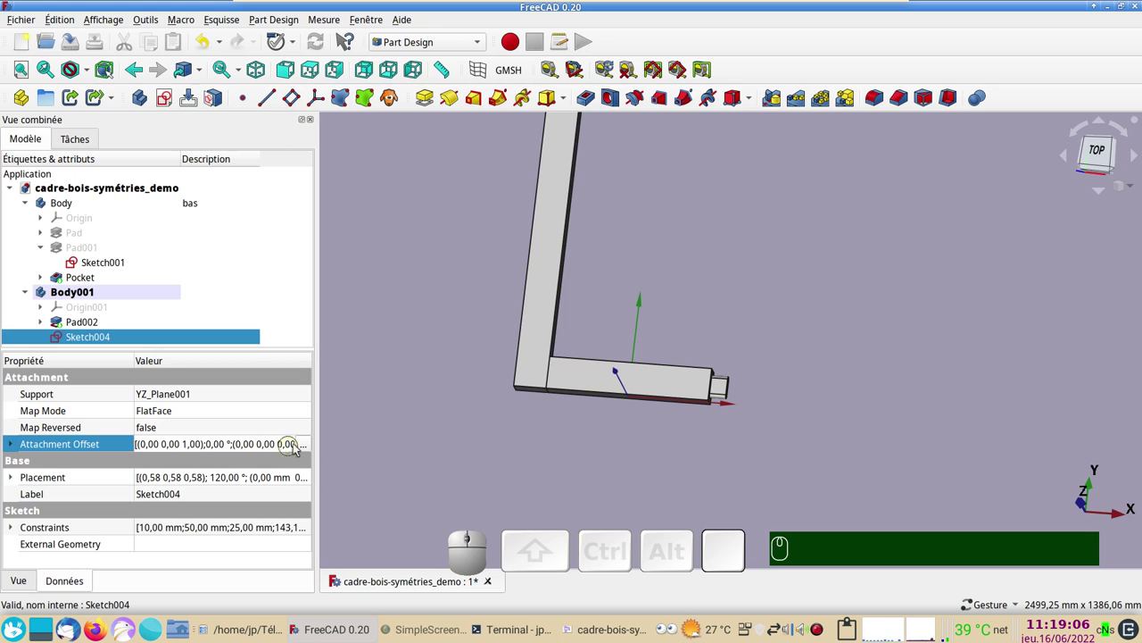
Step: Edit the attachment offset in the Placement dialog and confirm it
click(305, 445)
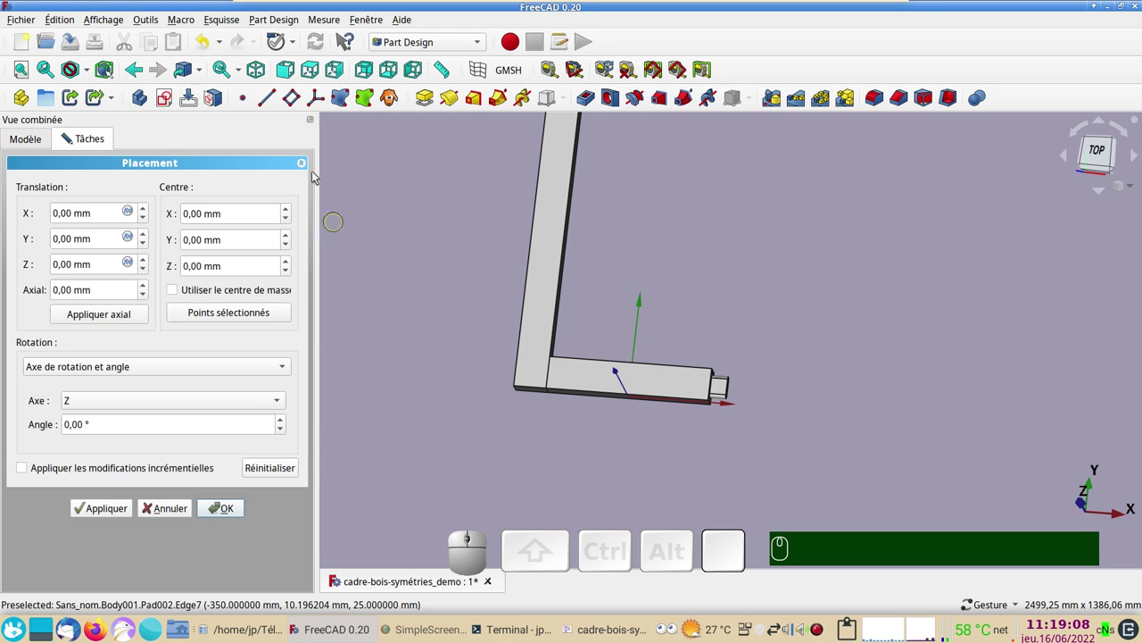
click(488, 75)
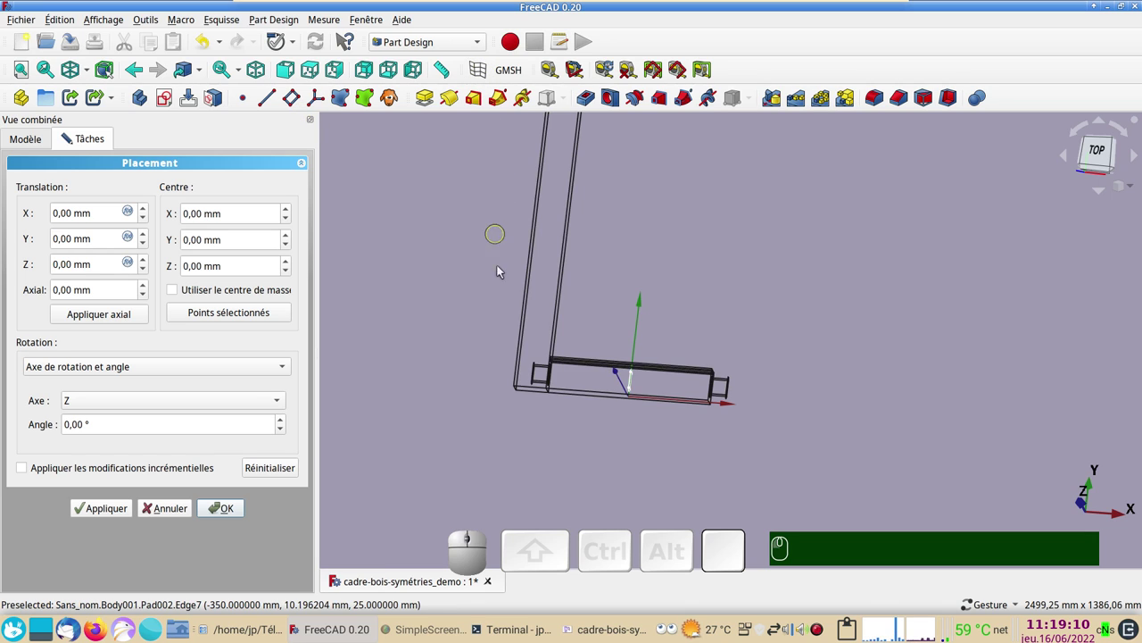
scroll(up, 3)
click(1109, 153)
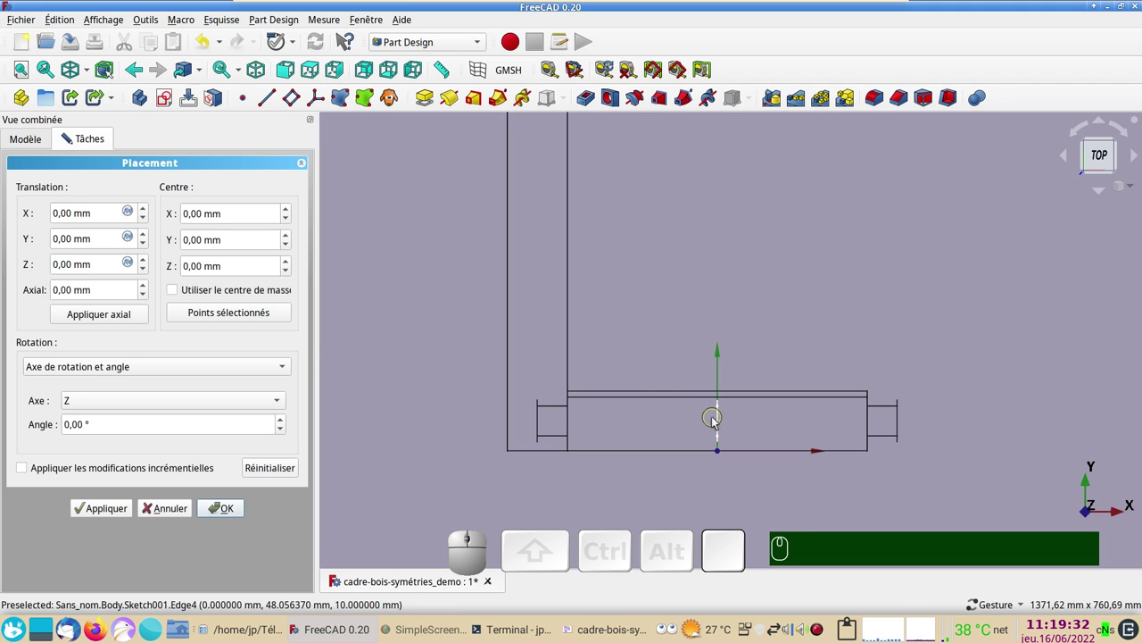
drag(720, 433, 697, 435)
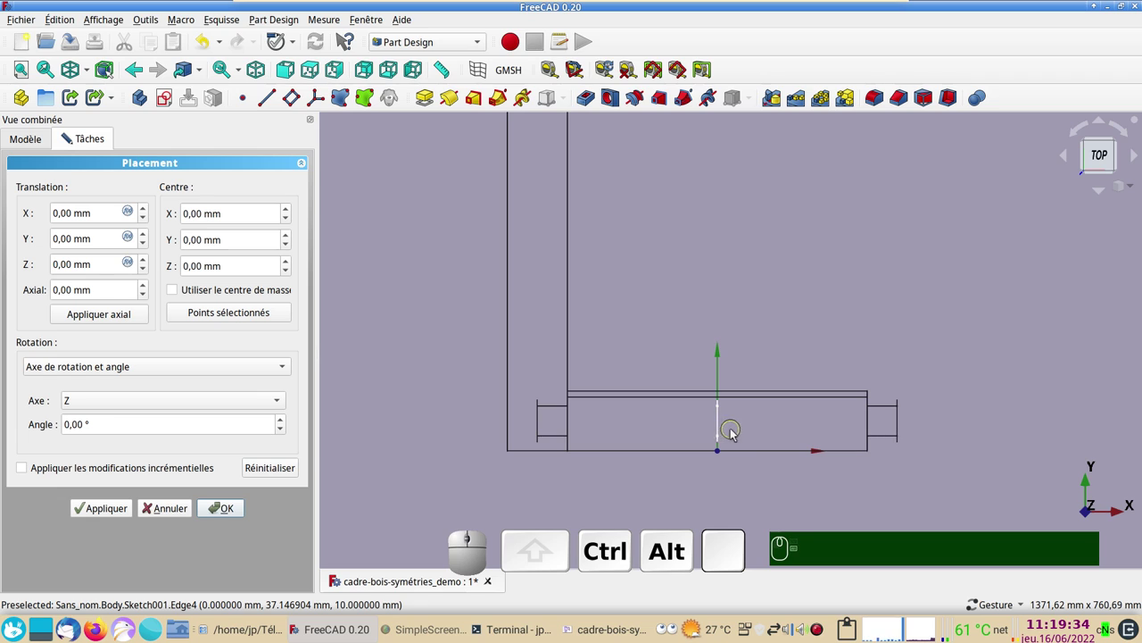
drag(753, 437, 729, 433)
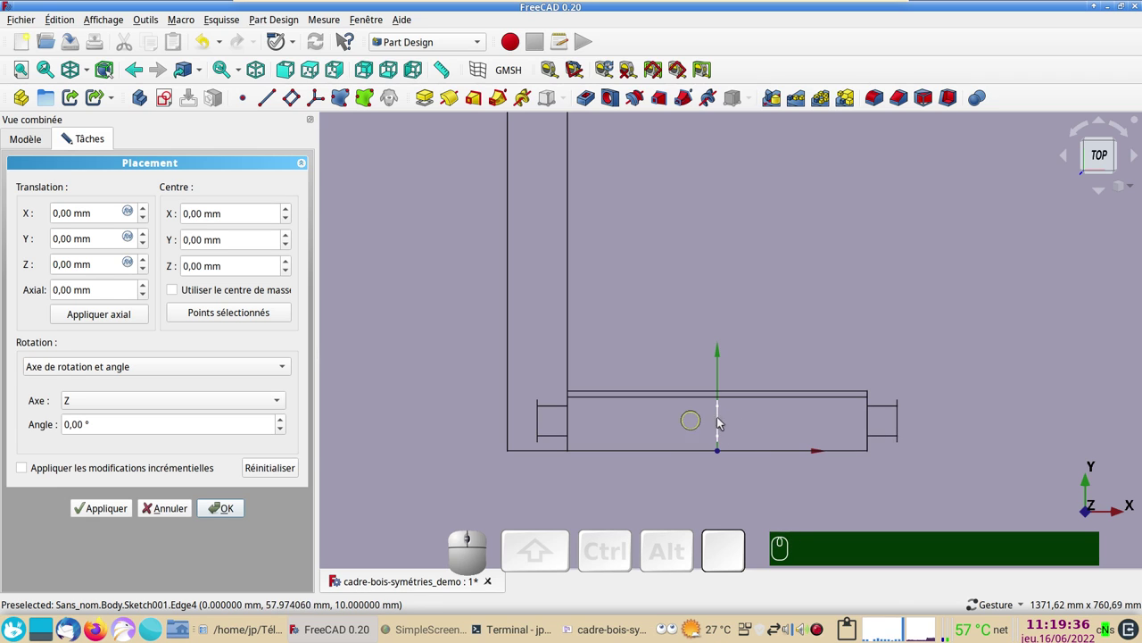
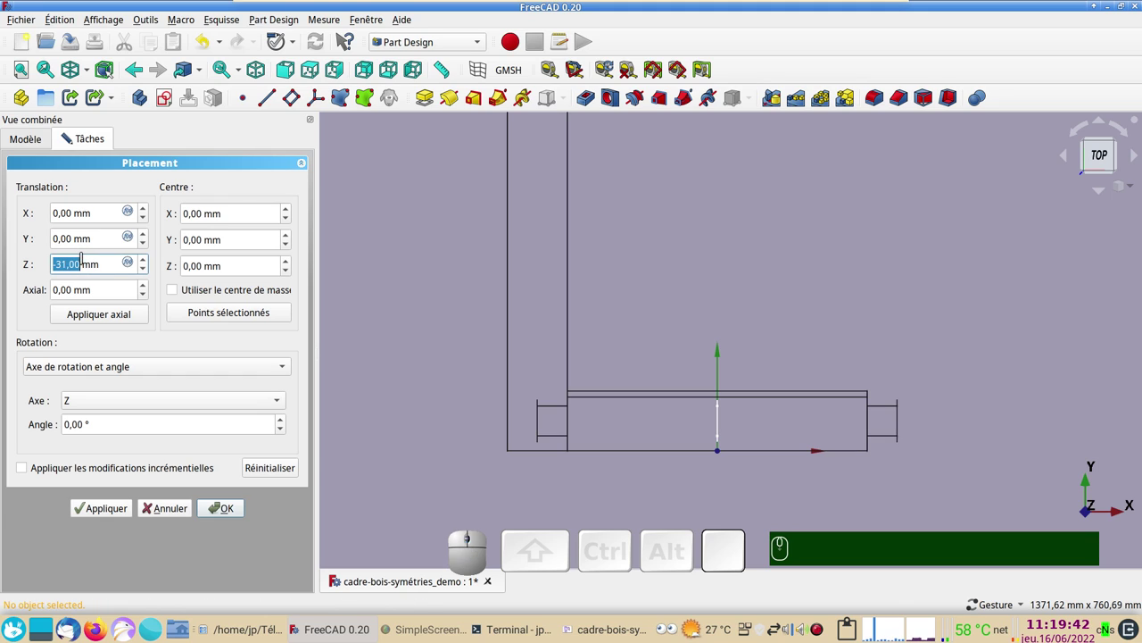
click(175, 504)
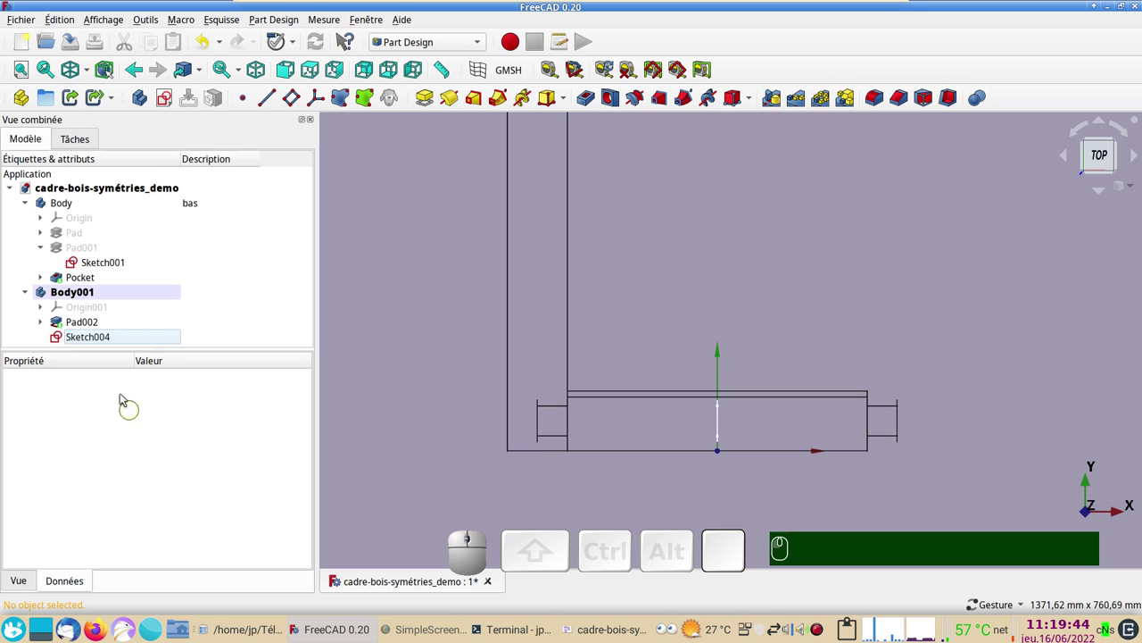
Step: Set Sketch004's Z attachment offset to -250 mm so the slot sits near the post's base
click(92, 339)
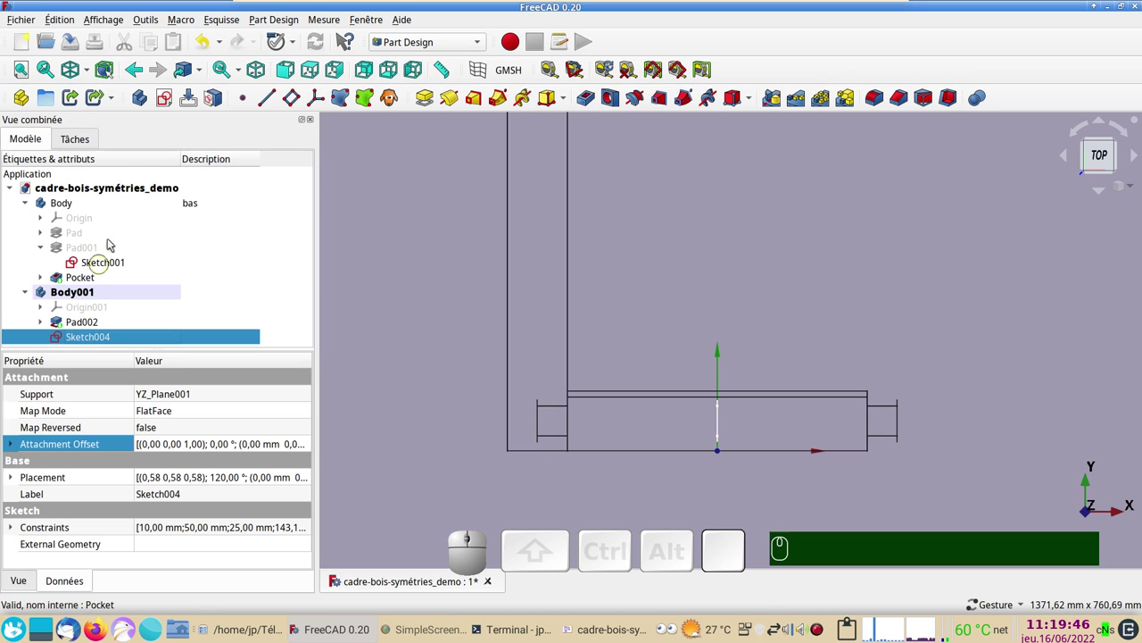
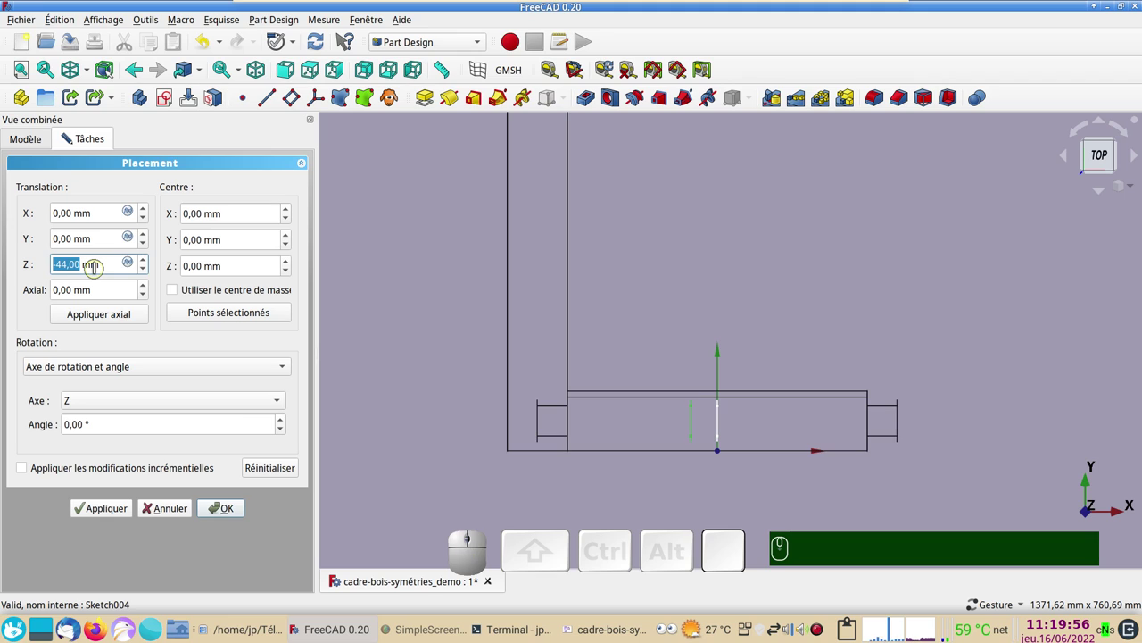
key(KP_Subtract)
key(KP_2)
key(KP_5)
key(KP_0)
key(KP_Enter)
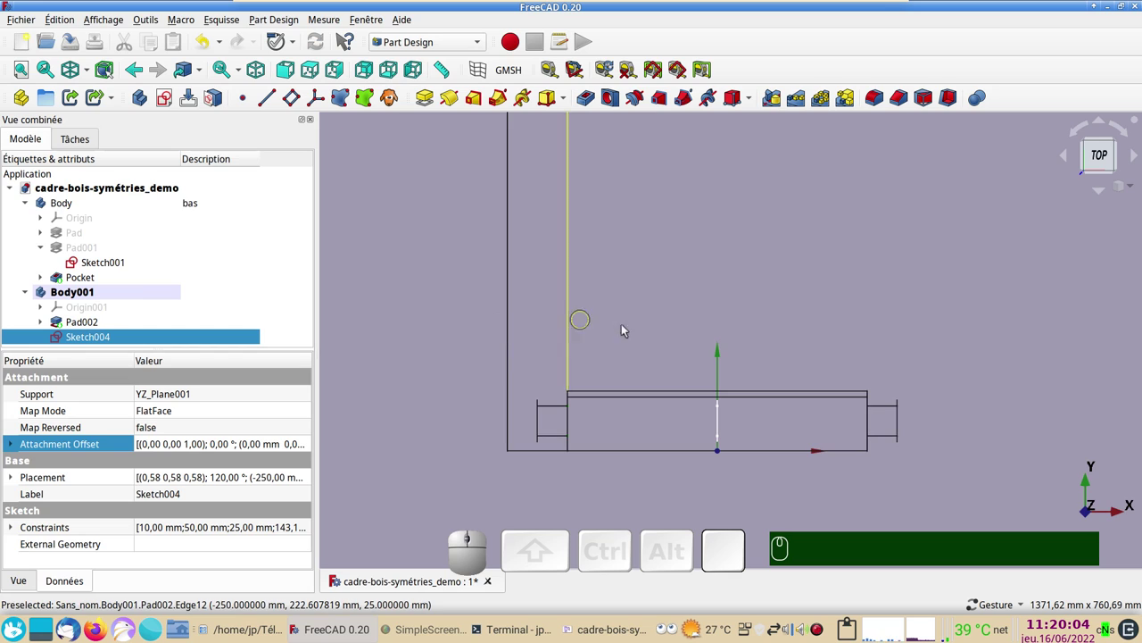
drag(680, 332, 566, 326)
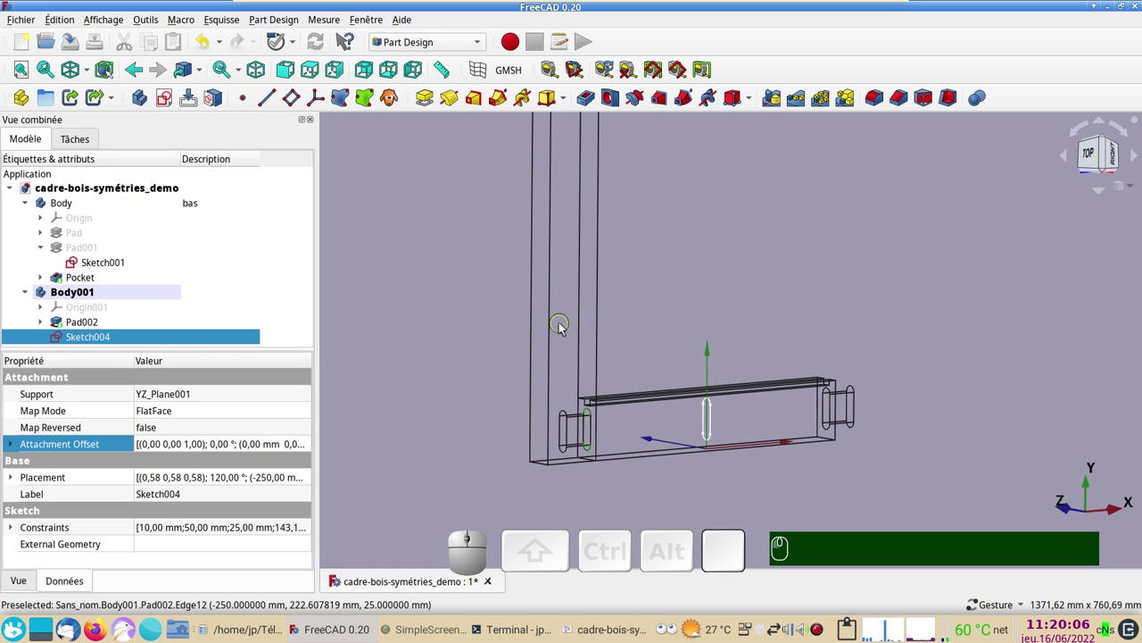
key(&)
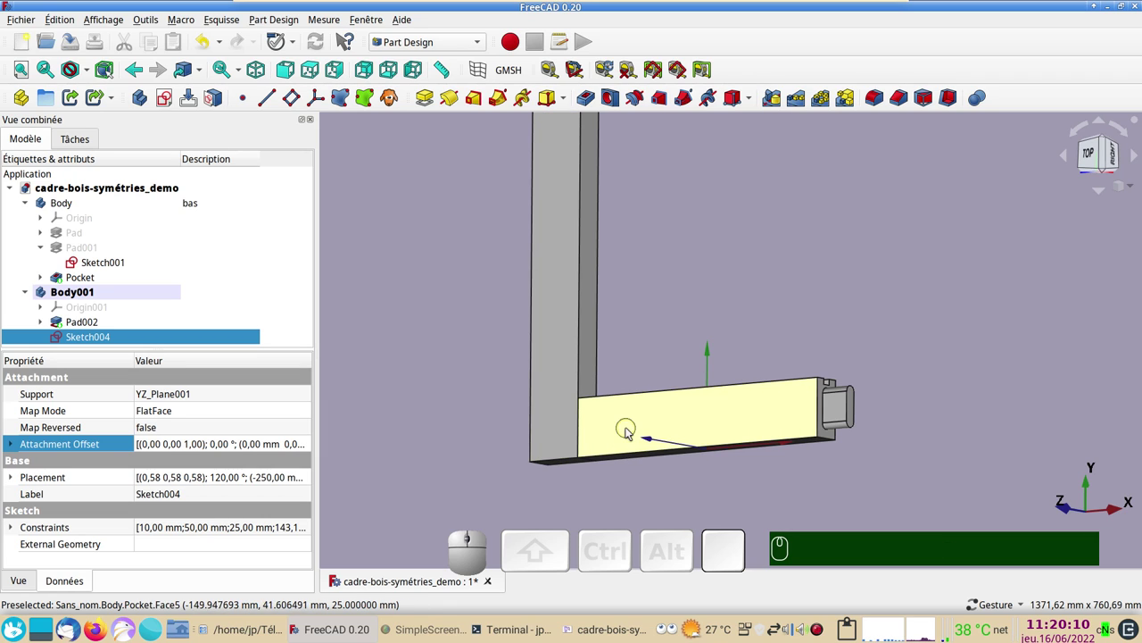
Step: Hide the horizontal rail Body, leaving only the upright post
click(118, 207)
key(space)
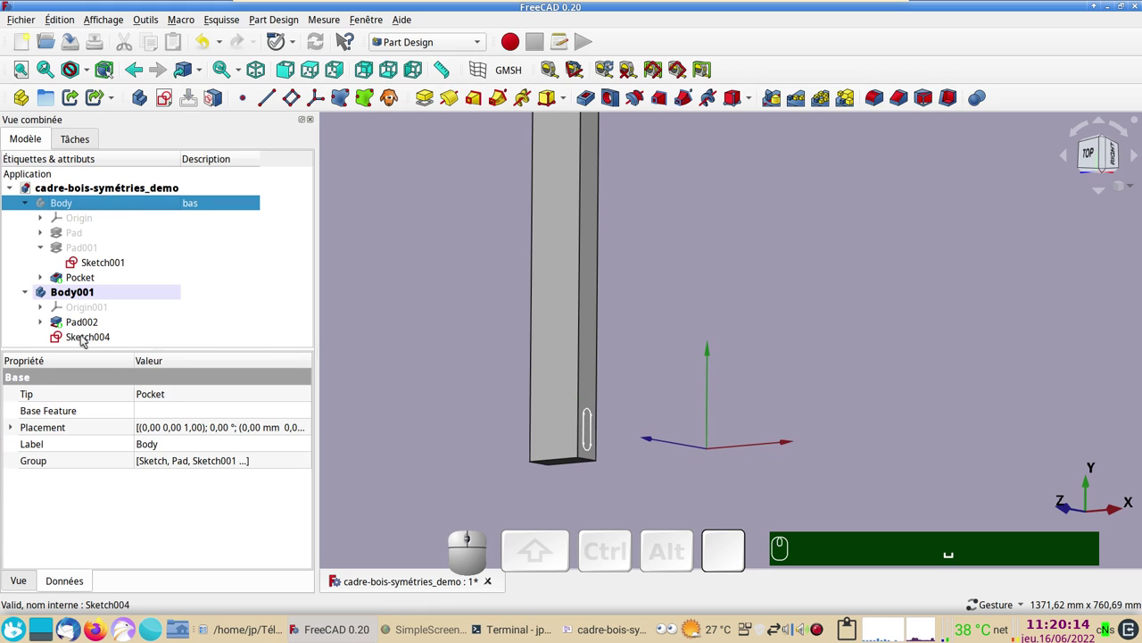
Step: Cut a 55 mm deep pocket from Sketch004 into the vertical post
click(87, 339)
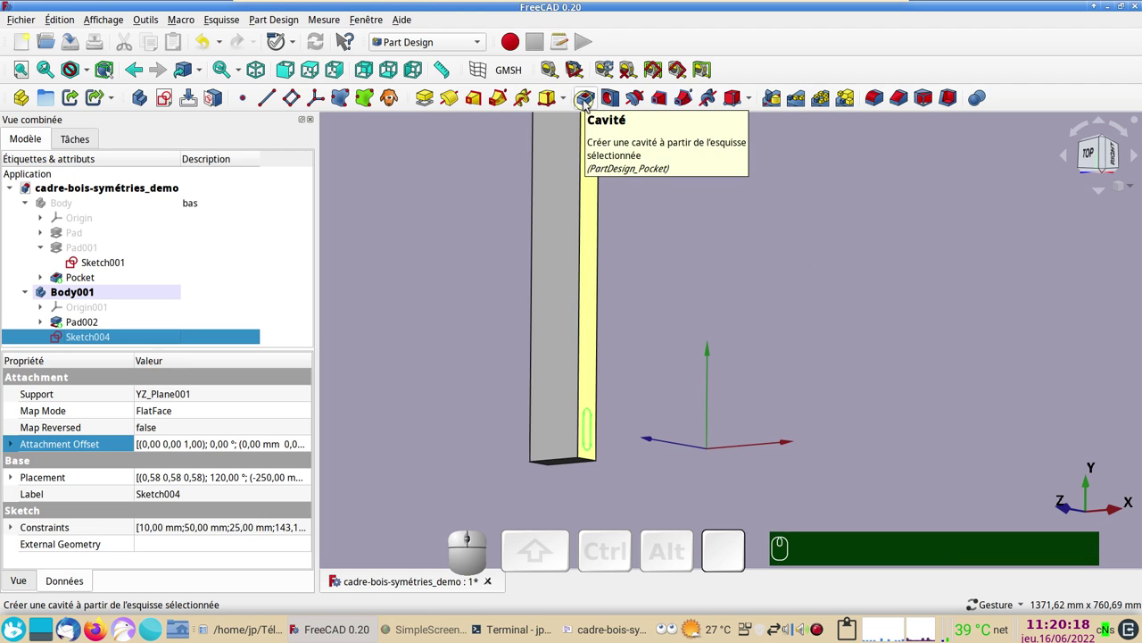
click(590, 104)
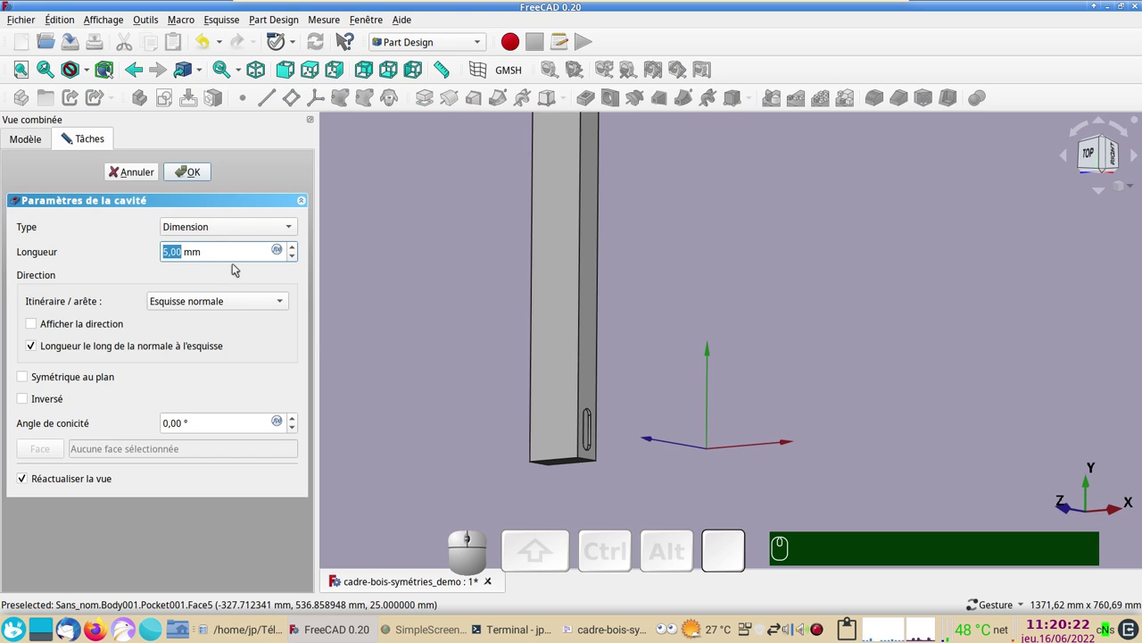
key(KP_5)
key(KP_5)
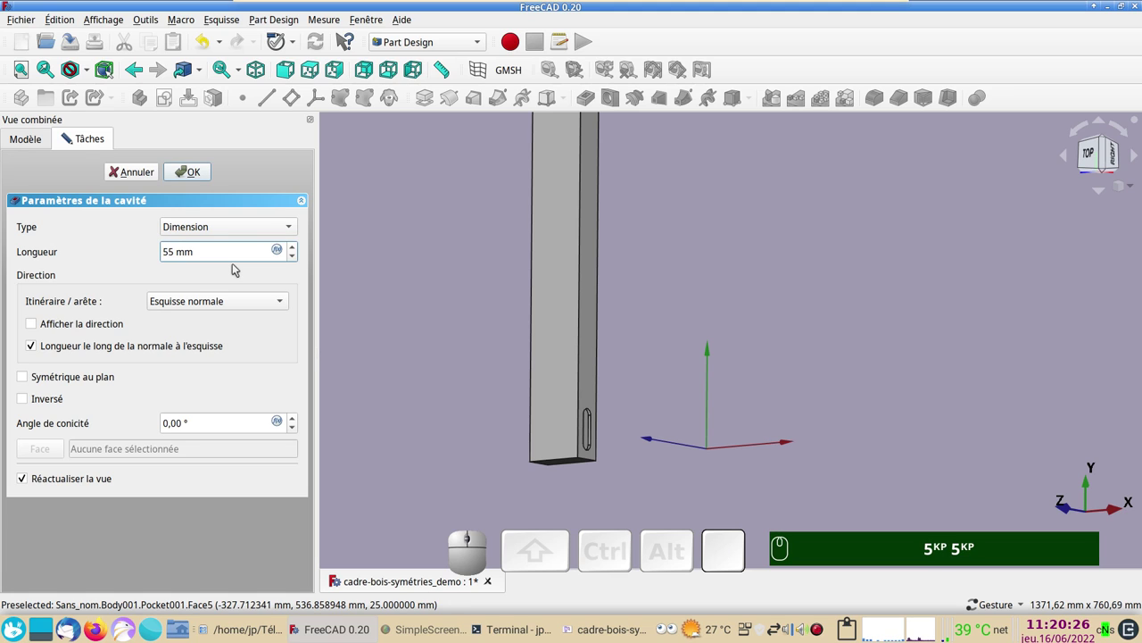
click(209, 176)
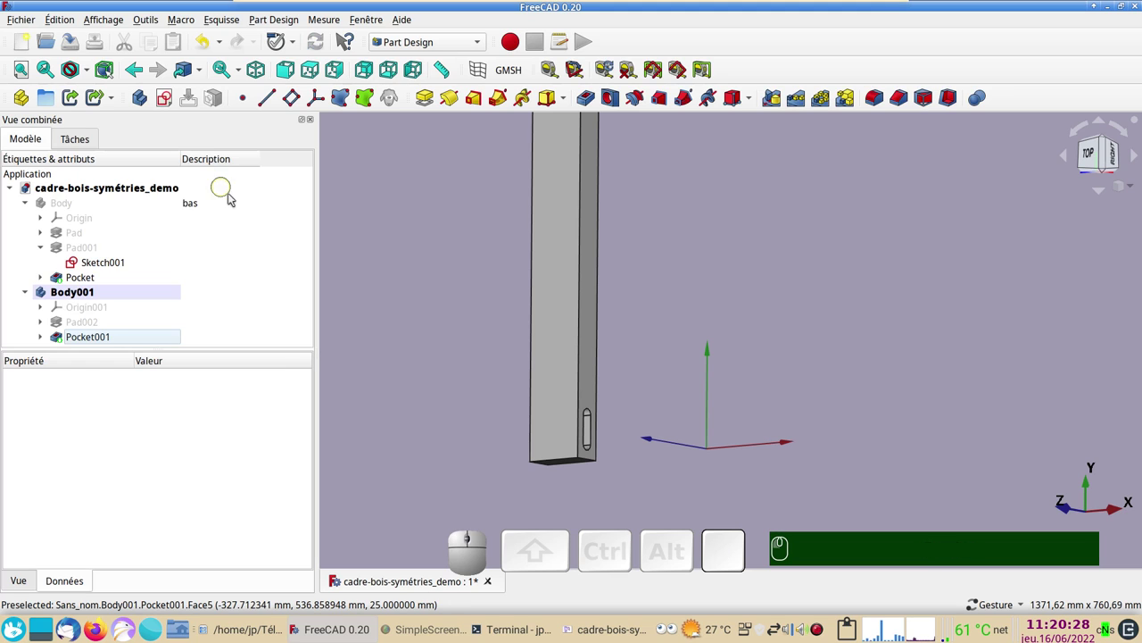
Step: Switch to top view, show the horizontal rail Body again and return to solid display
key(KP_2)
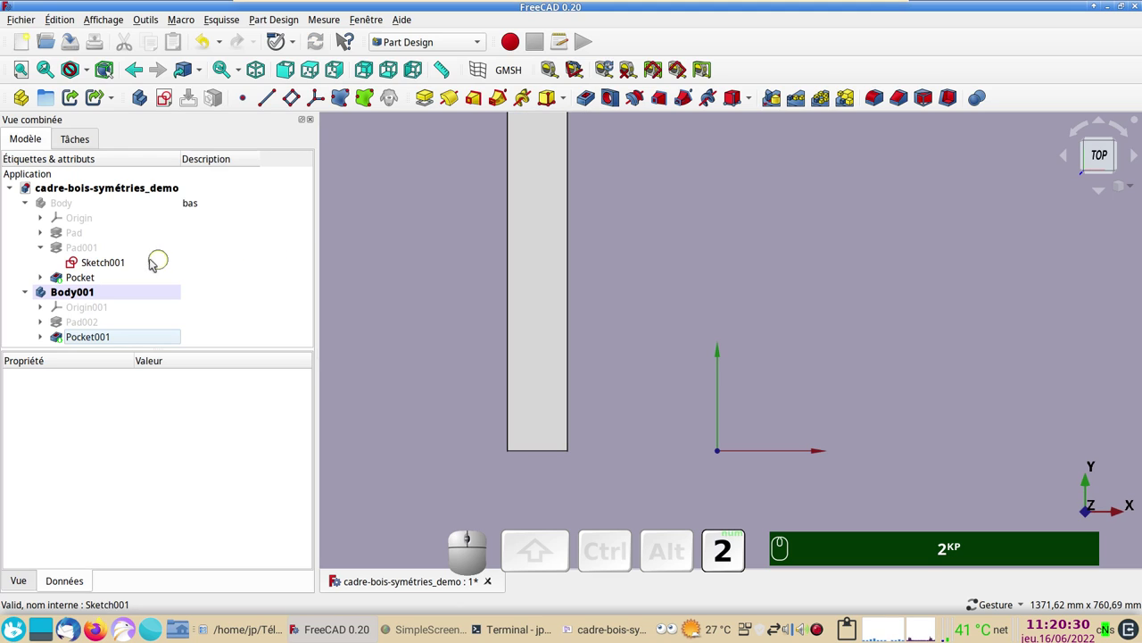
click(98, 210)
key(space)
key(space)
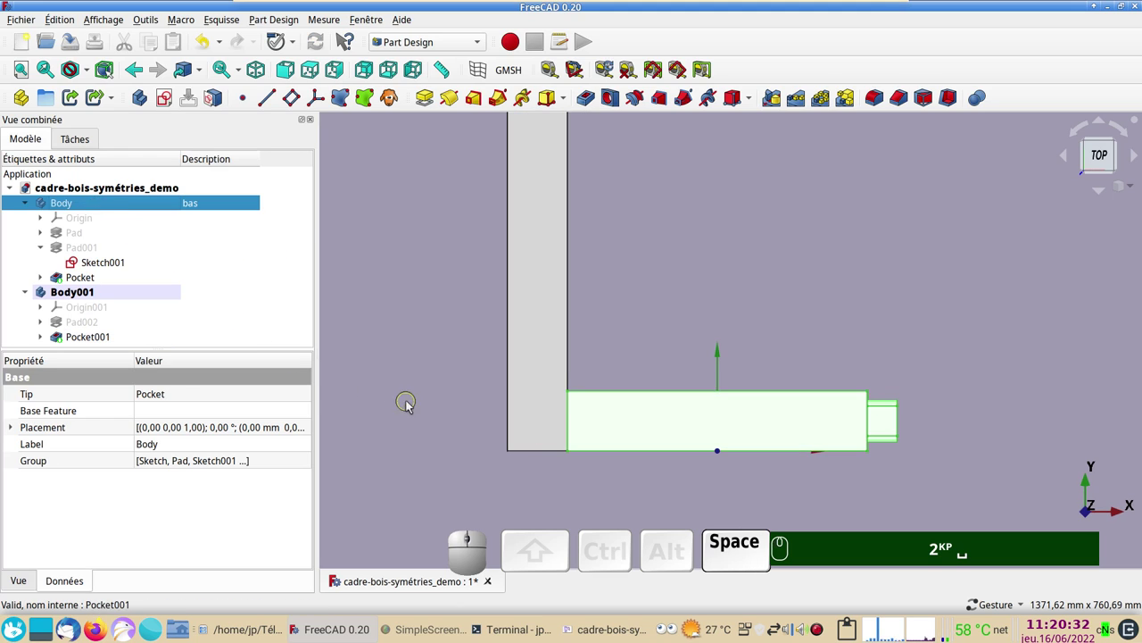
key(&)
scroll(up, 3)
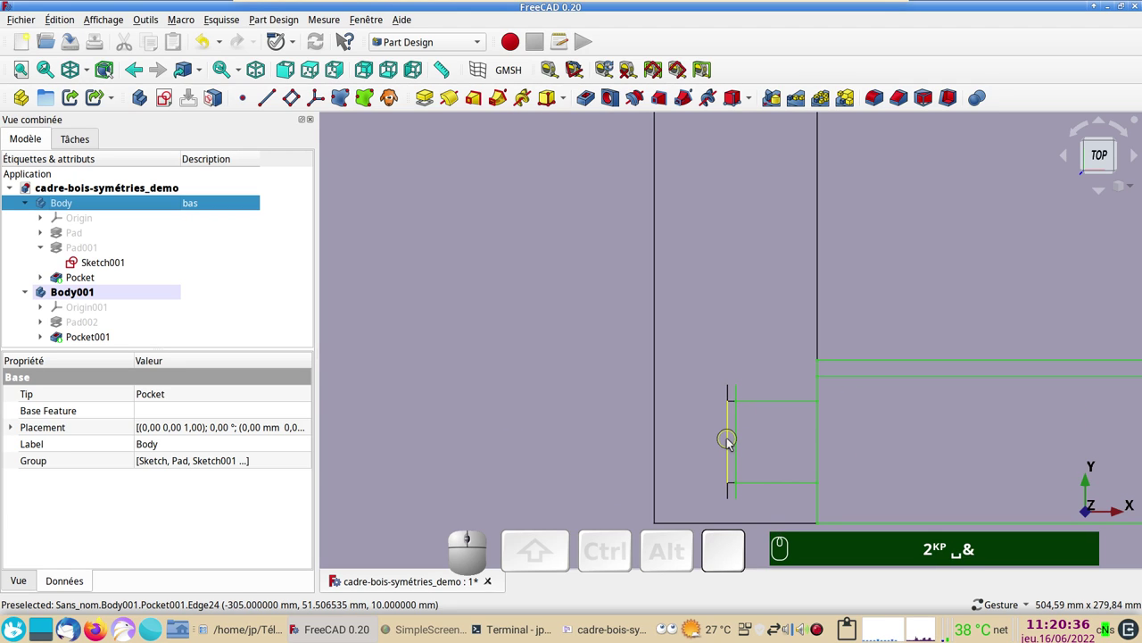
scroll(down, 3)
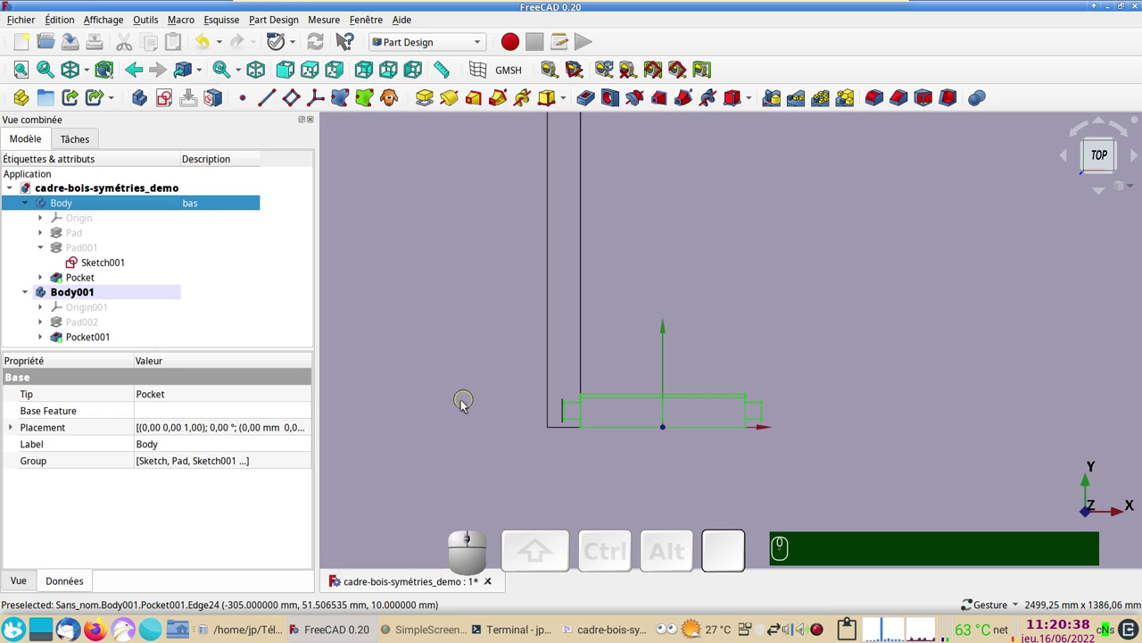
key(&)
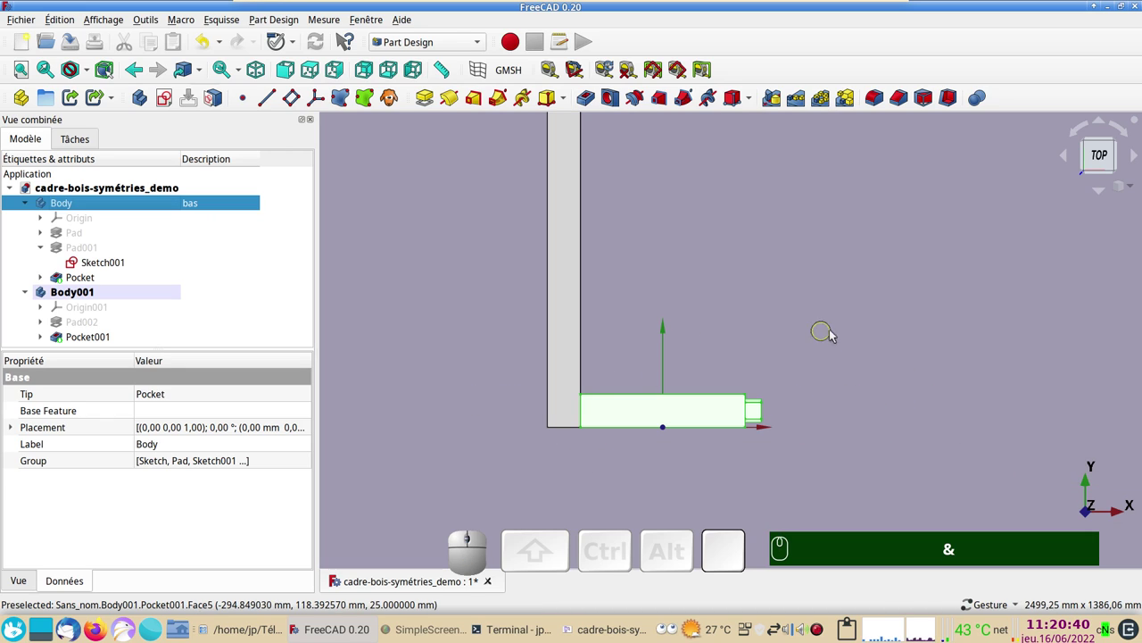
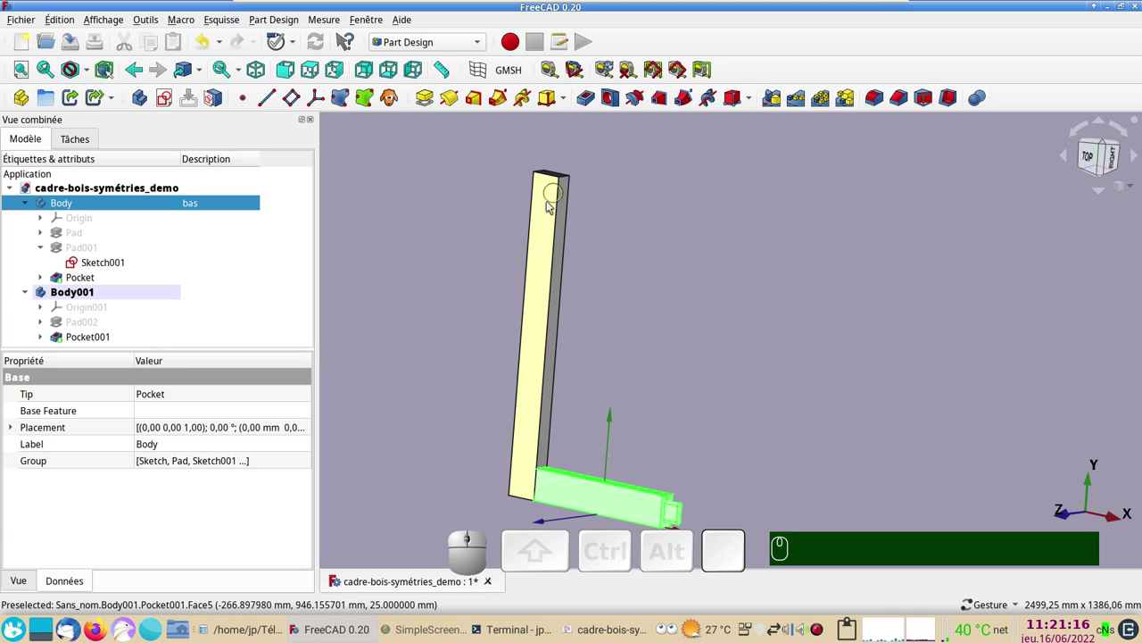
Step: Select the Pocket001 slot feature in Body001's tree
click(90, 282)
scroll(down, 3)
click(94, 338)
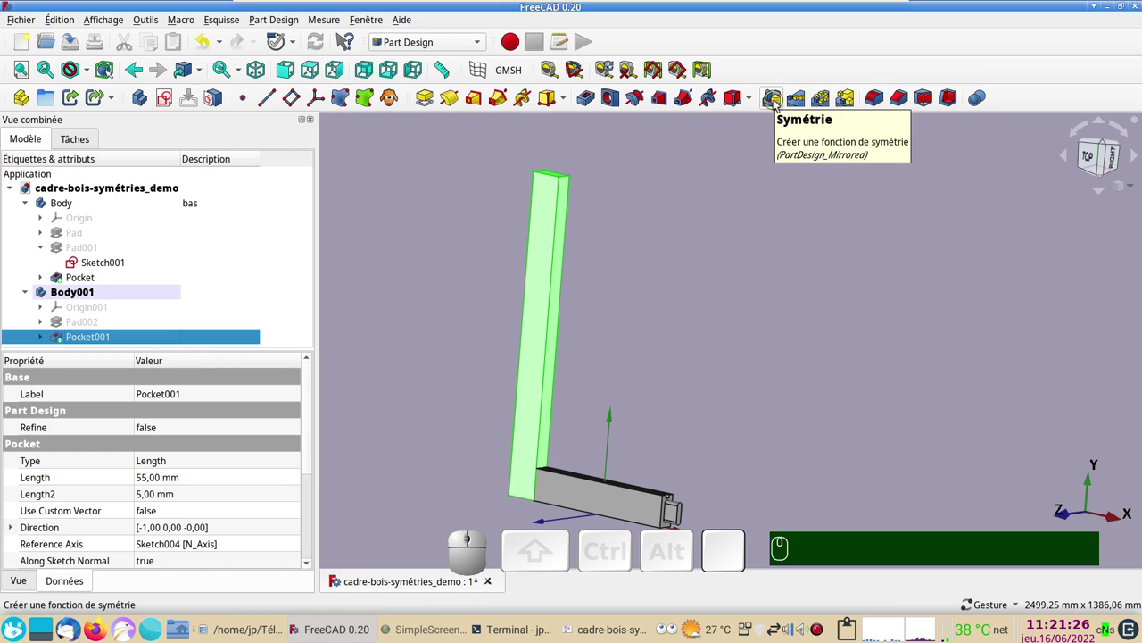
Step: Mirror the slot pocket across 'Ligne de construction 1' and orbit to inspect the new slot
click(780, 102)
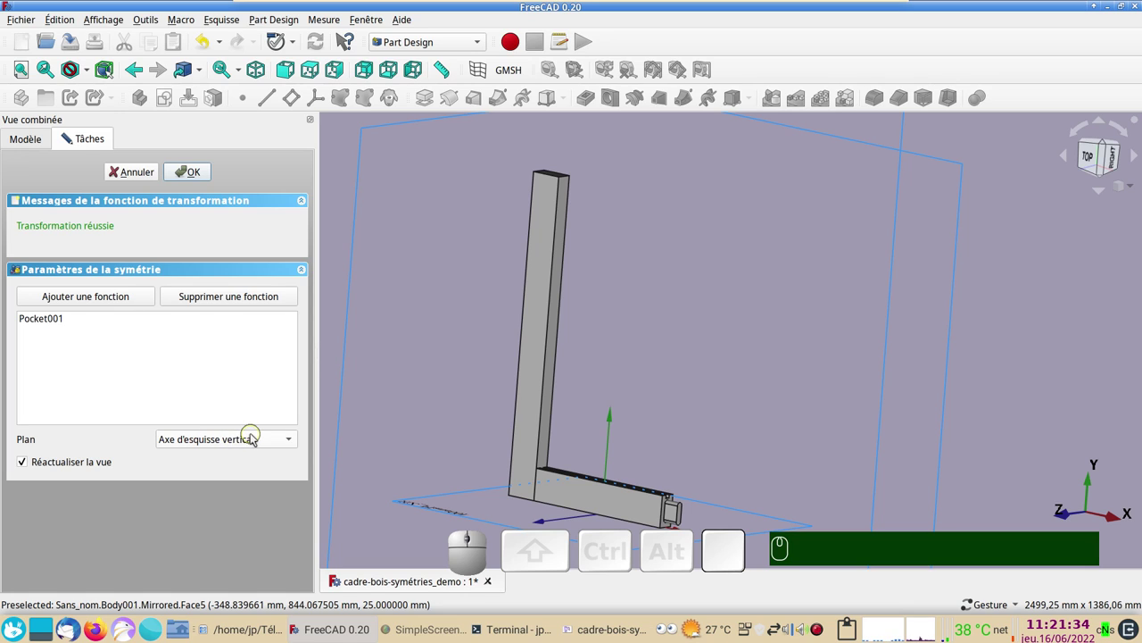
click(258, 437)
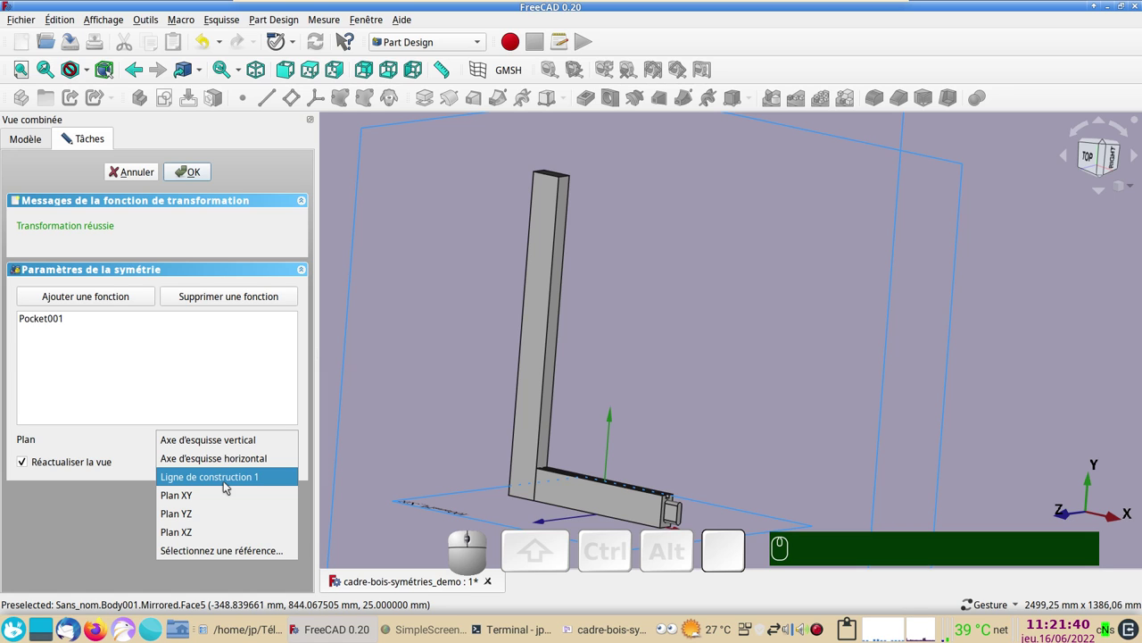
click(231, 484)
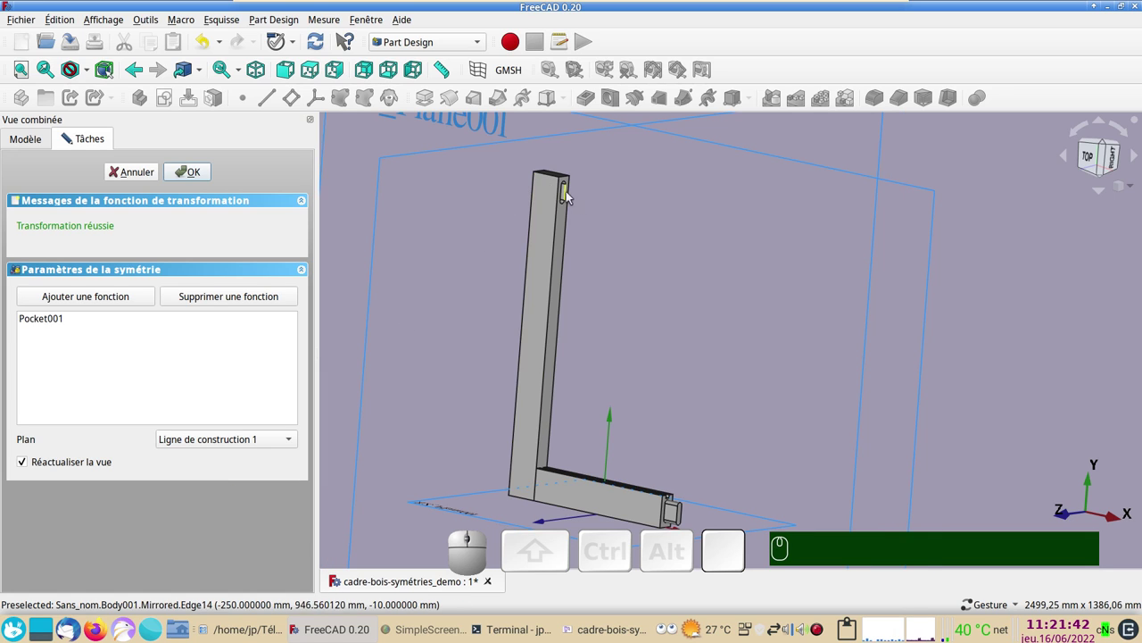
click(200, 169)
scroll(up, 3)
right_click(629, 257)
drag(808, 386, 816, 388)
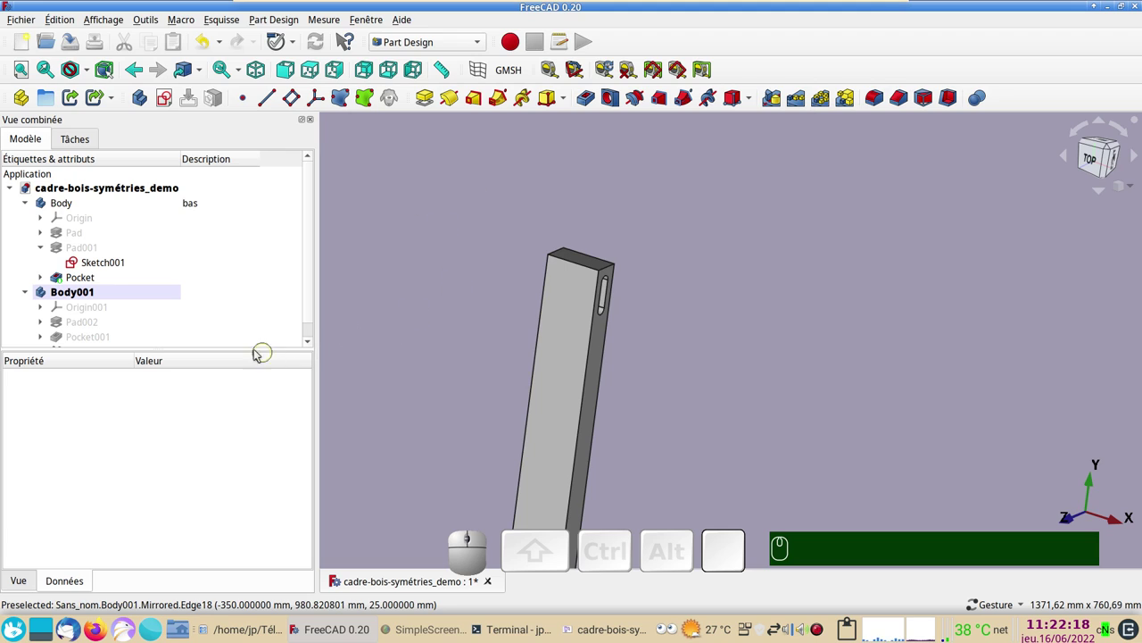
Step: Select the Mirrored feature in the tree and view the frame straight from the front
scroll(down, 3)
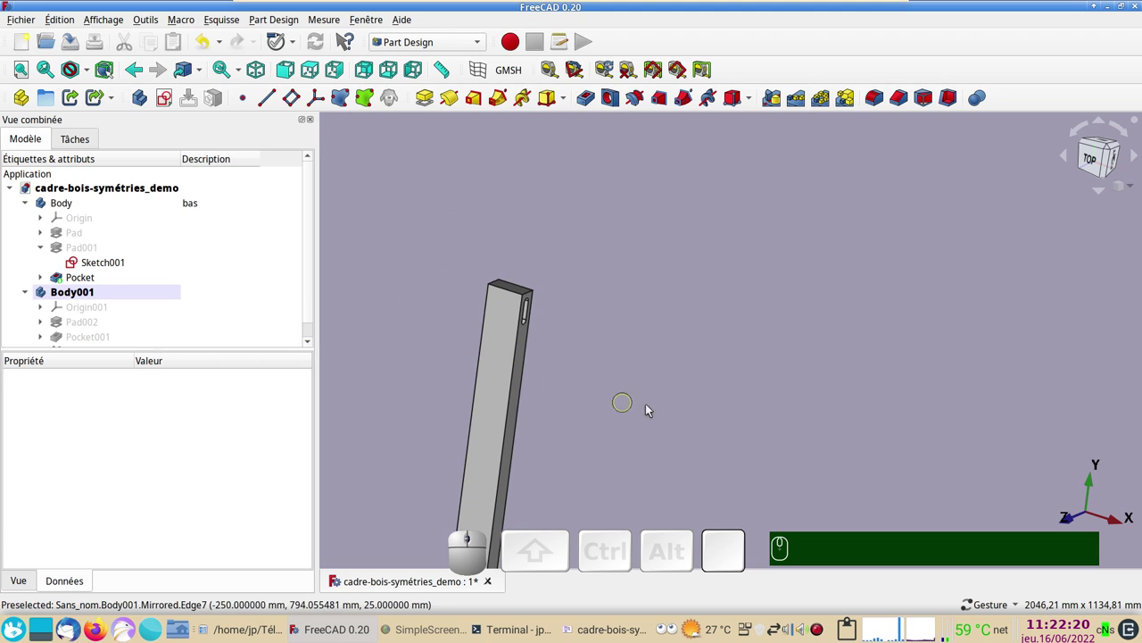
right_click(631, 421)
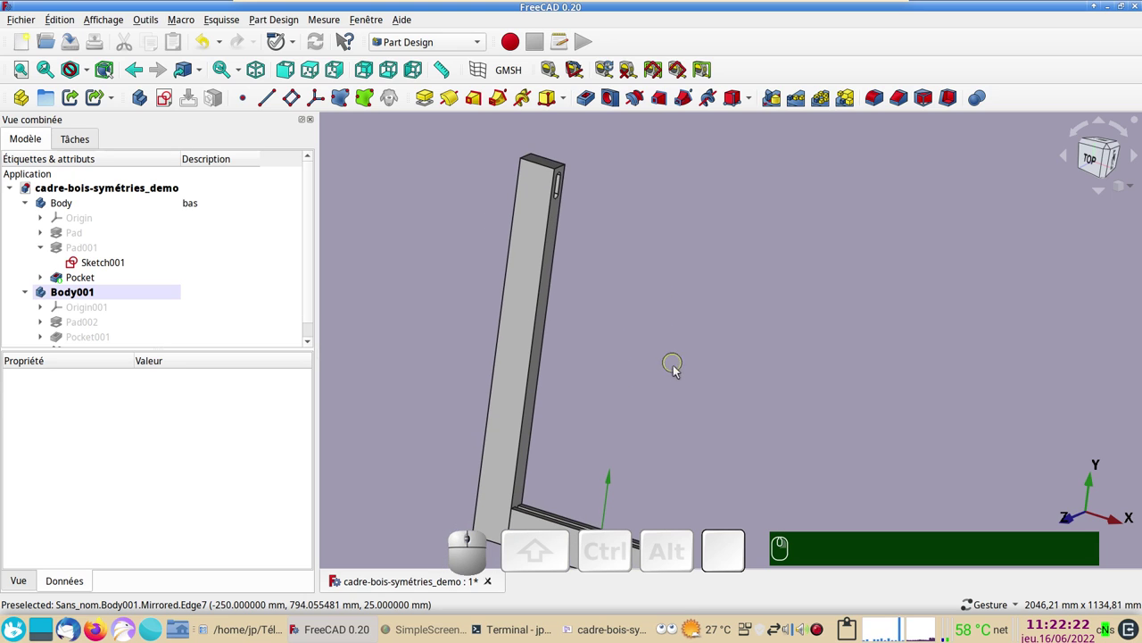
drag(680, 382, 590, 462)
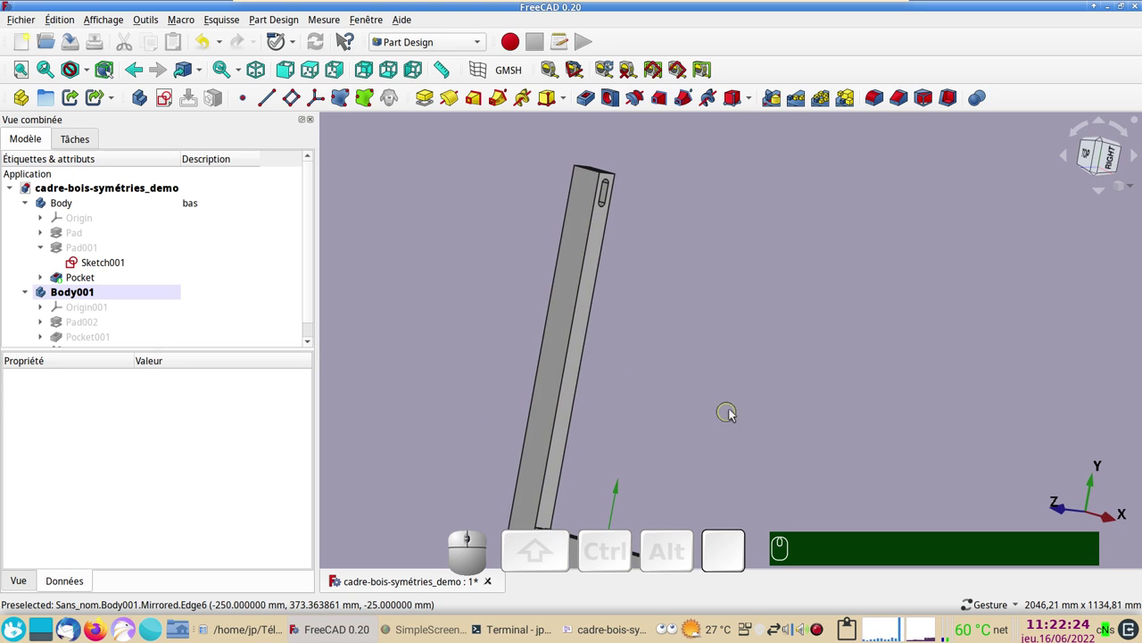
drag(729, 418, 613, 461)
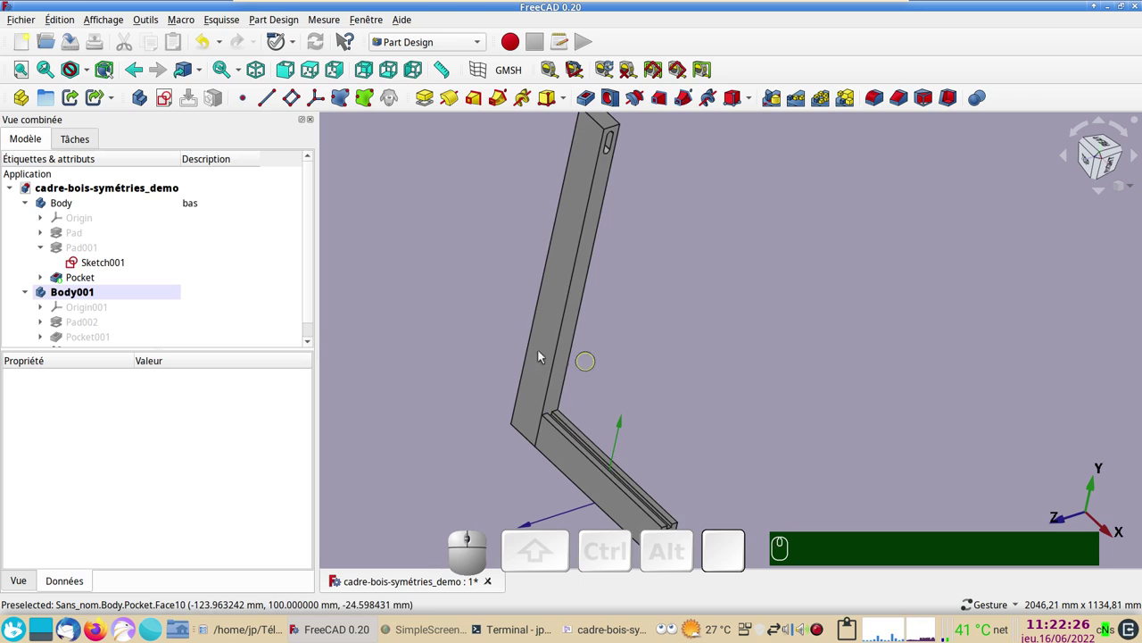
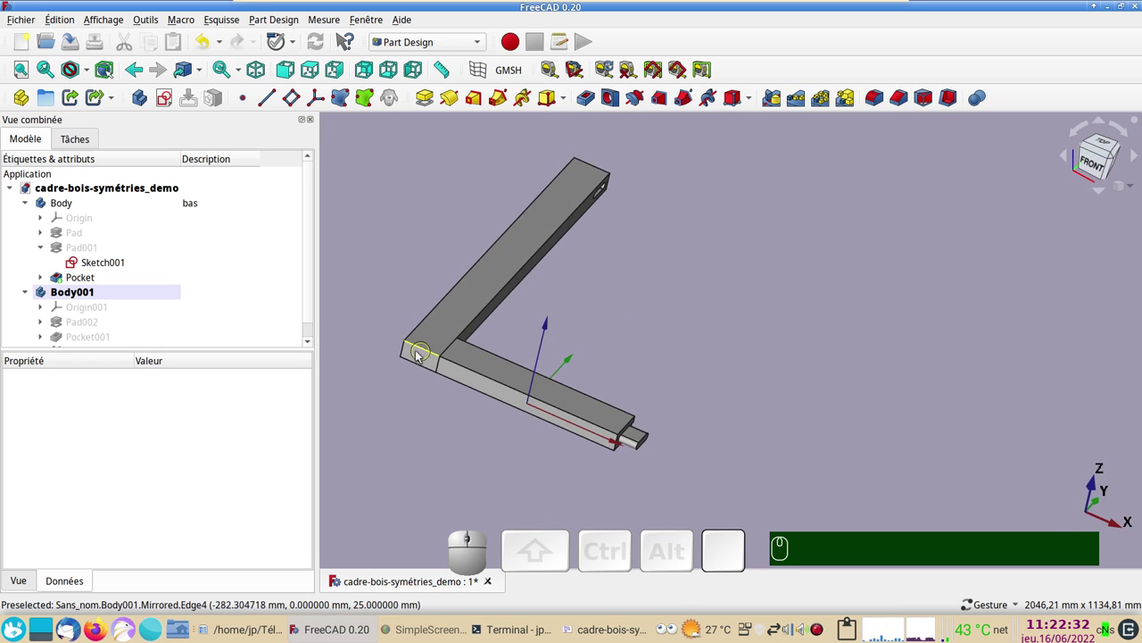
click(422, 354)
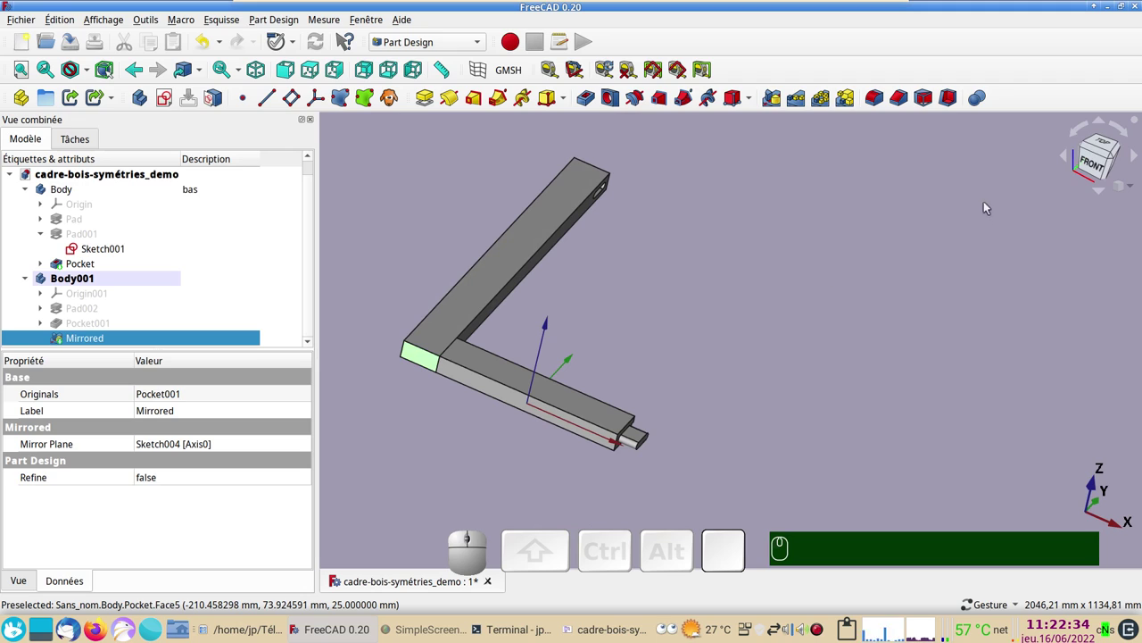
click(1088, 164)
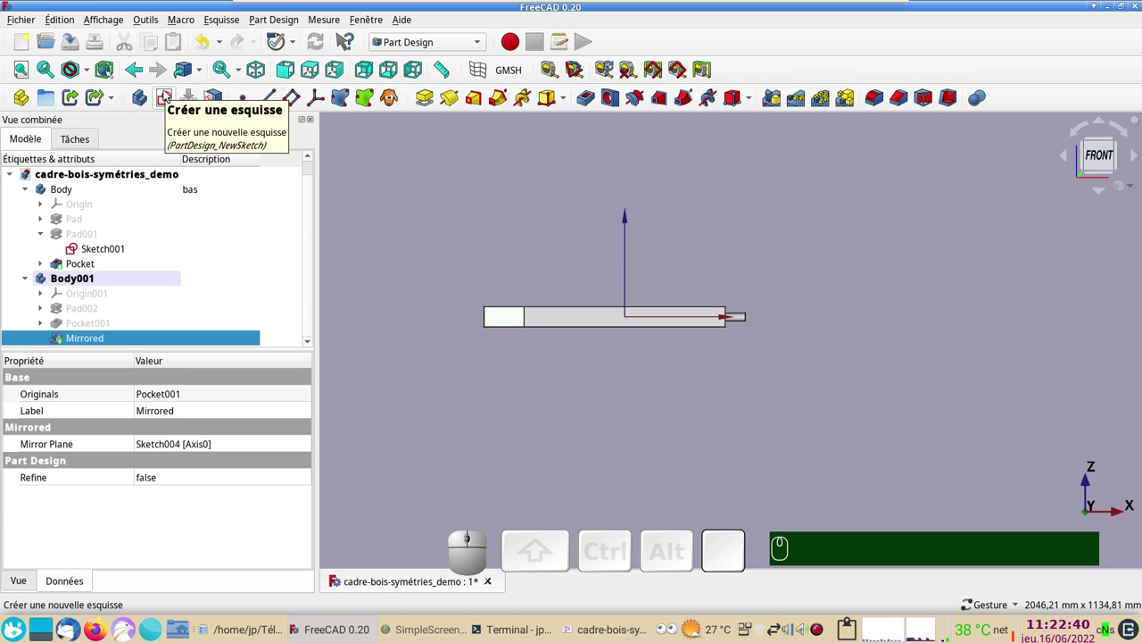
Step: Delete the stray empty Sketch005 made on the Mirrored face and clear the selection
click(167, 97)
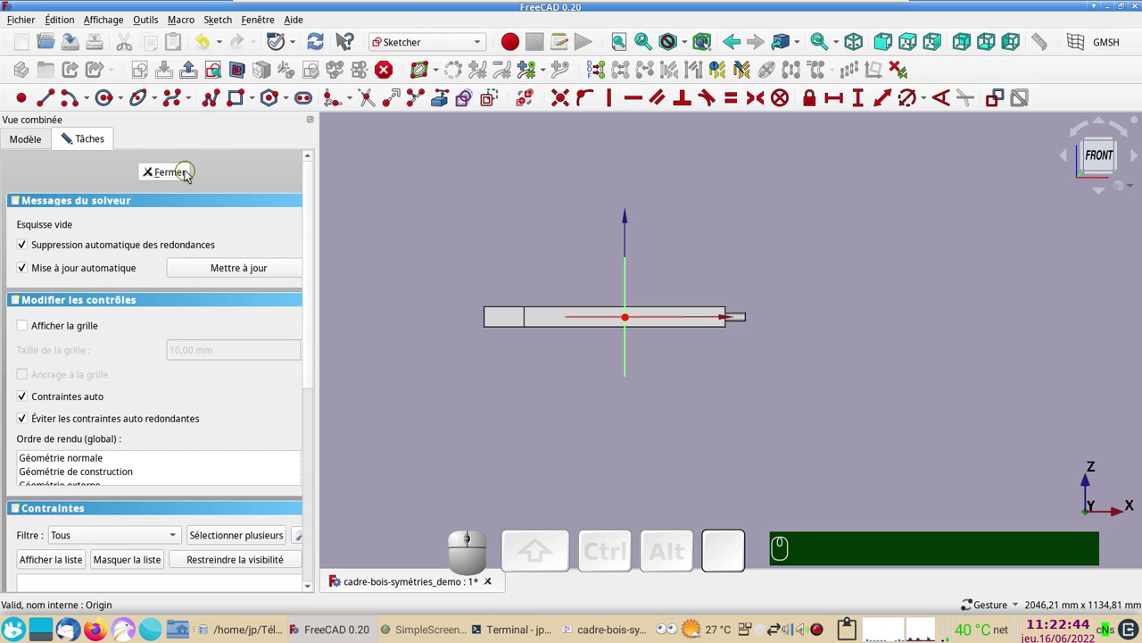
click(166, 177)
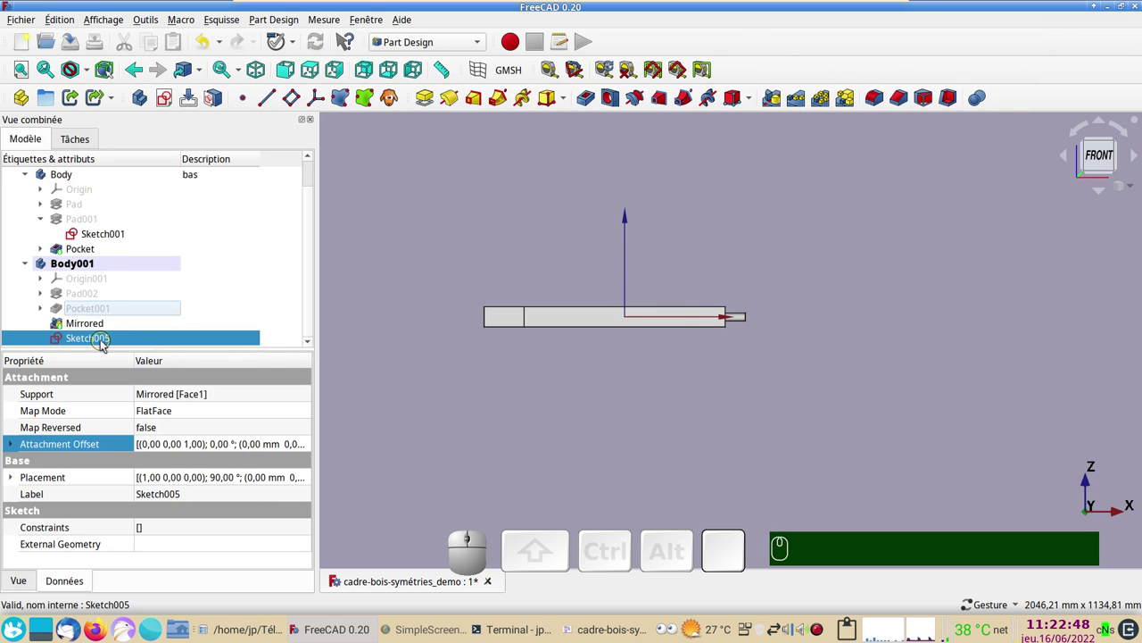
click(108, 344)
key(Delete)
click(98, 339)
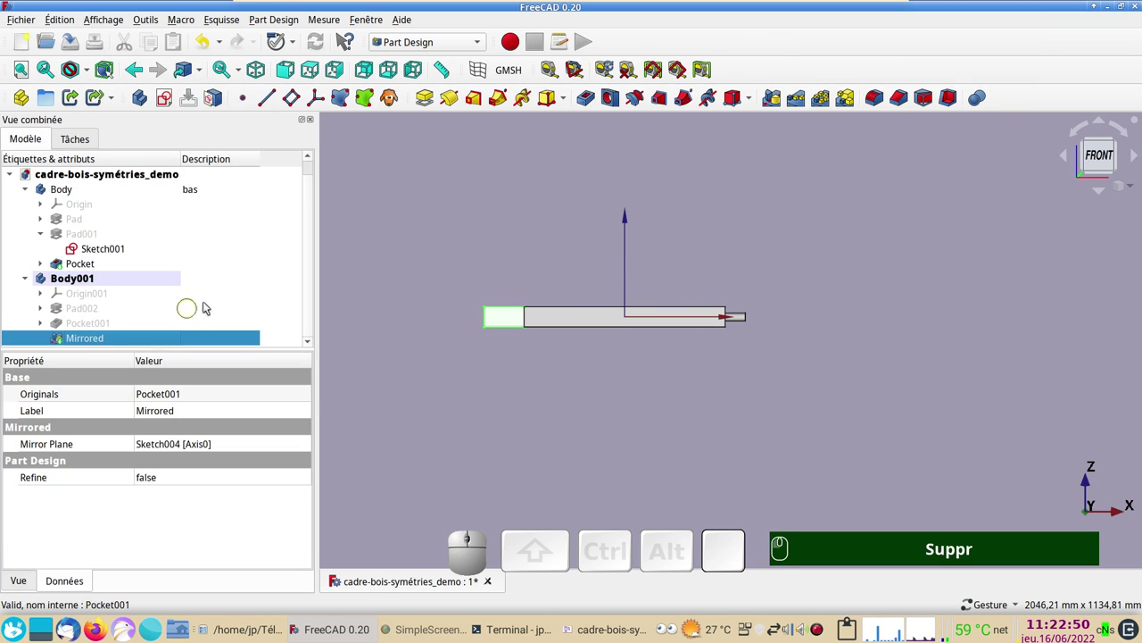
click(355, 286)
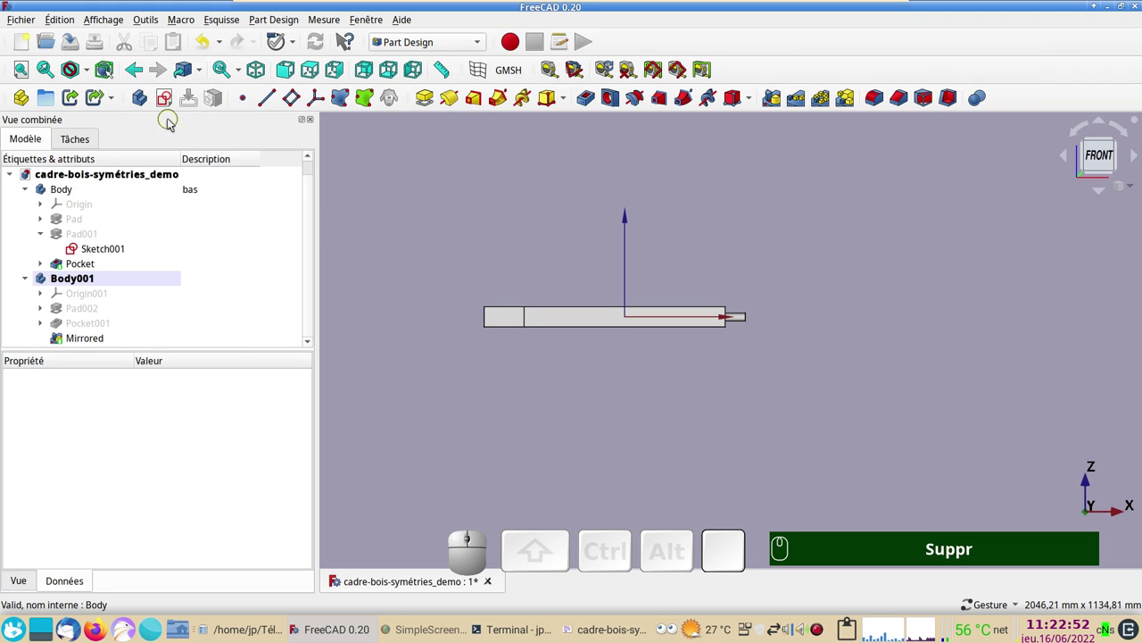
Step: Create a new sketch attached to XZ_Plane001 of Body001 and zoom onto the bar
click(173, 106)
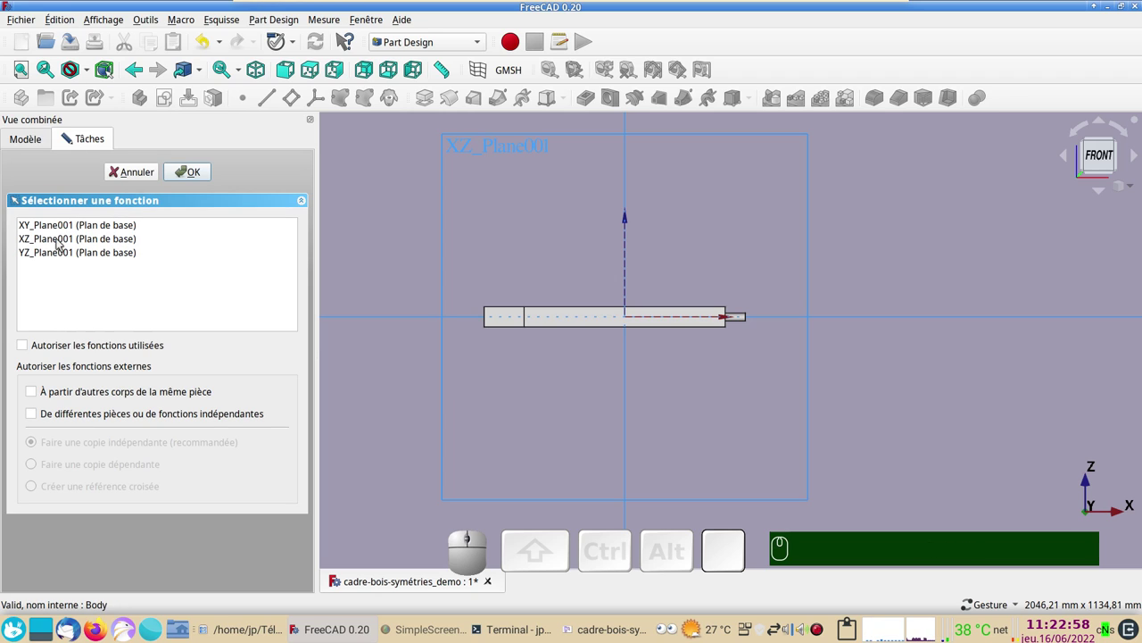
click(64, 242)
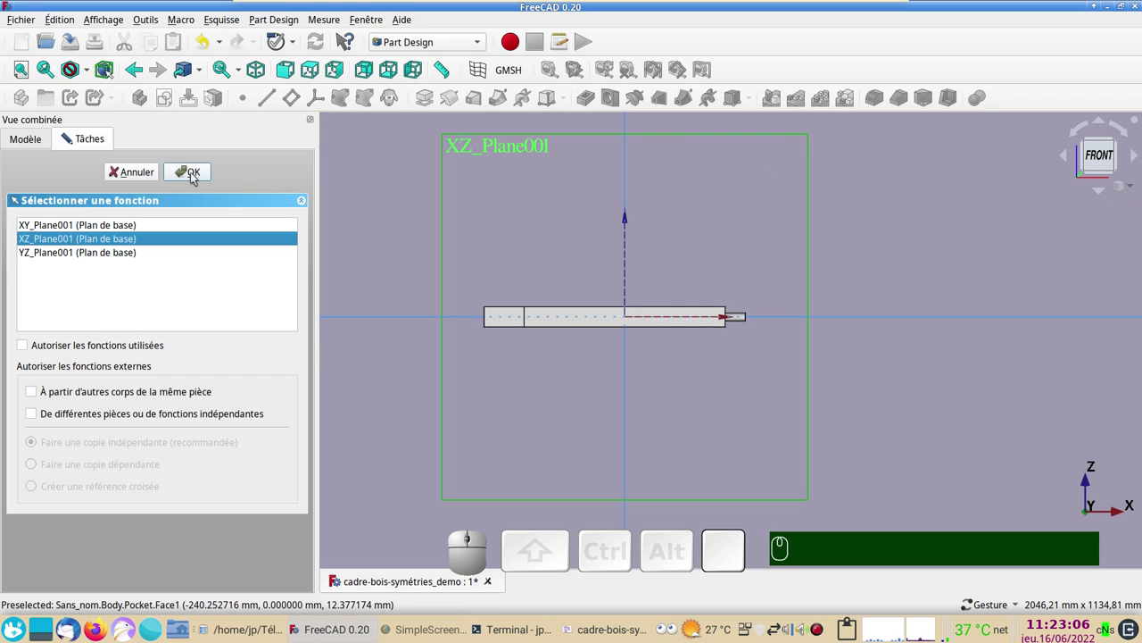
click(195, 177)
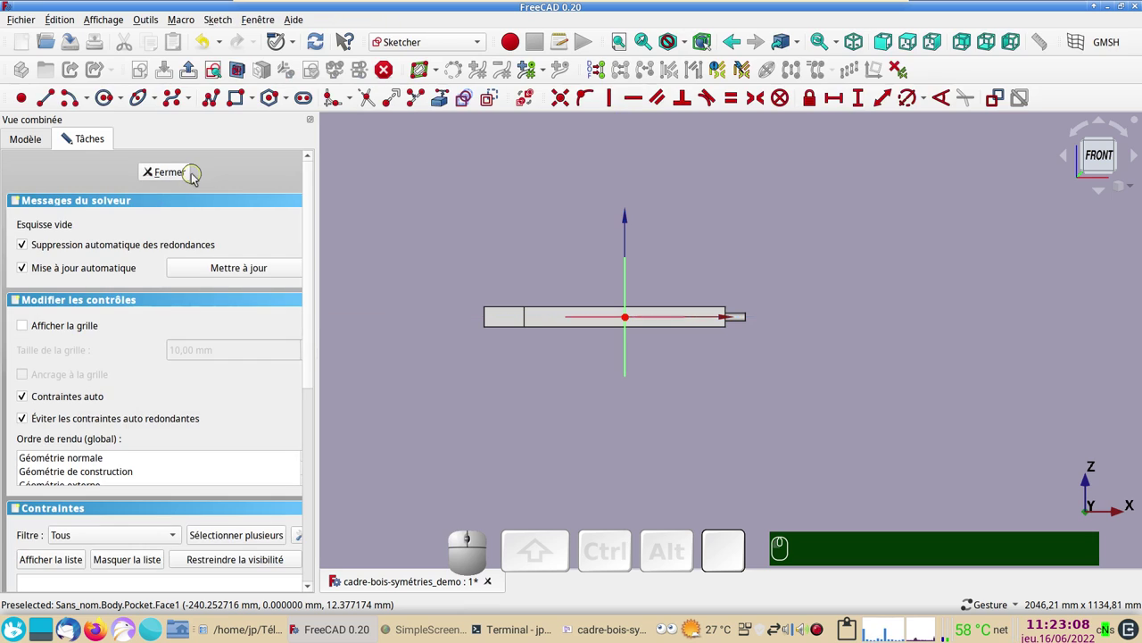
scroll(up, 3)
Step: Switch to construction geometry and align the rectangle's two left corners vertically
drag(552, 382, 577, 433)
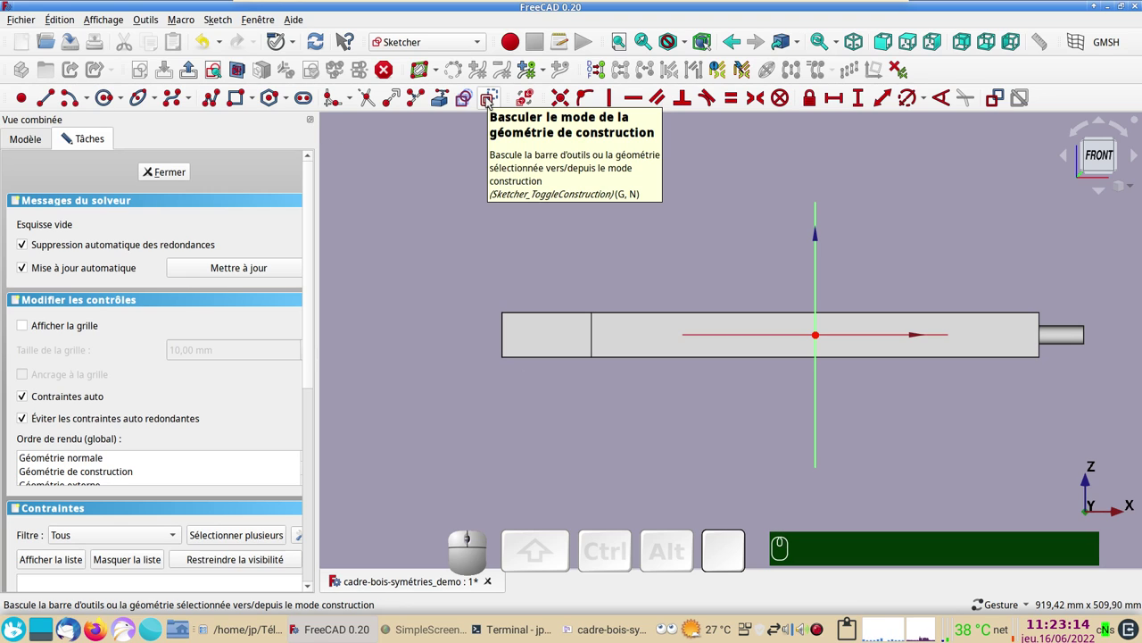
click(490, 101)
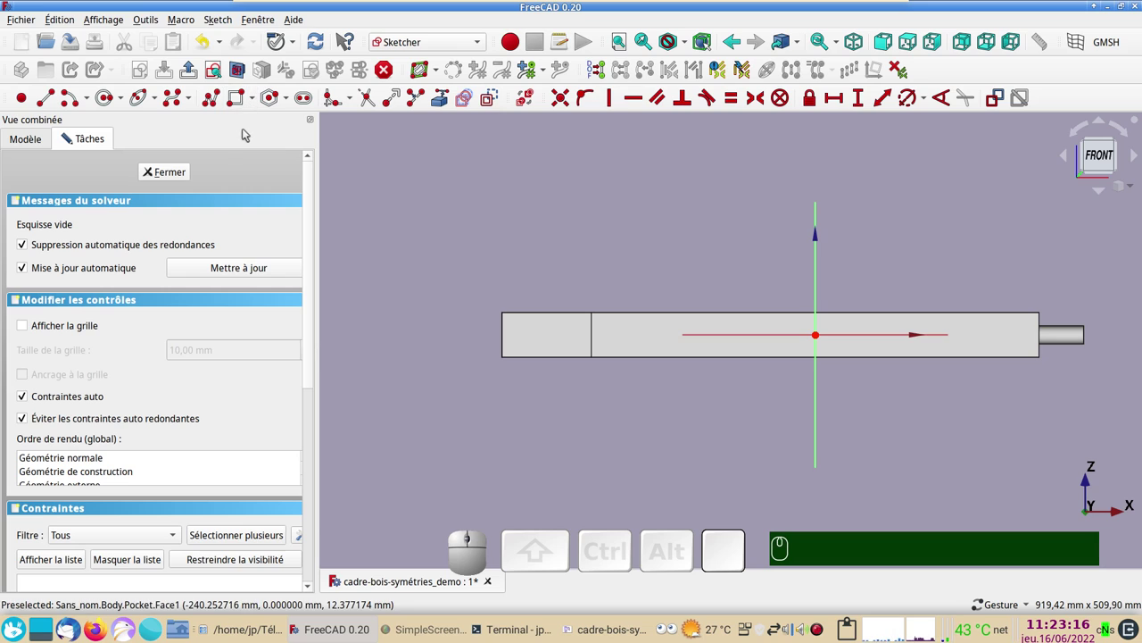
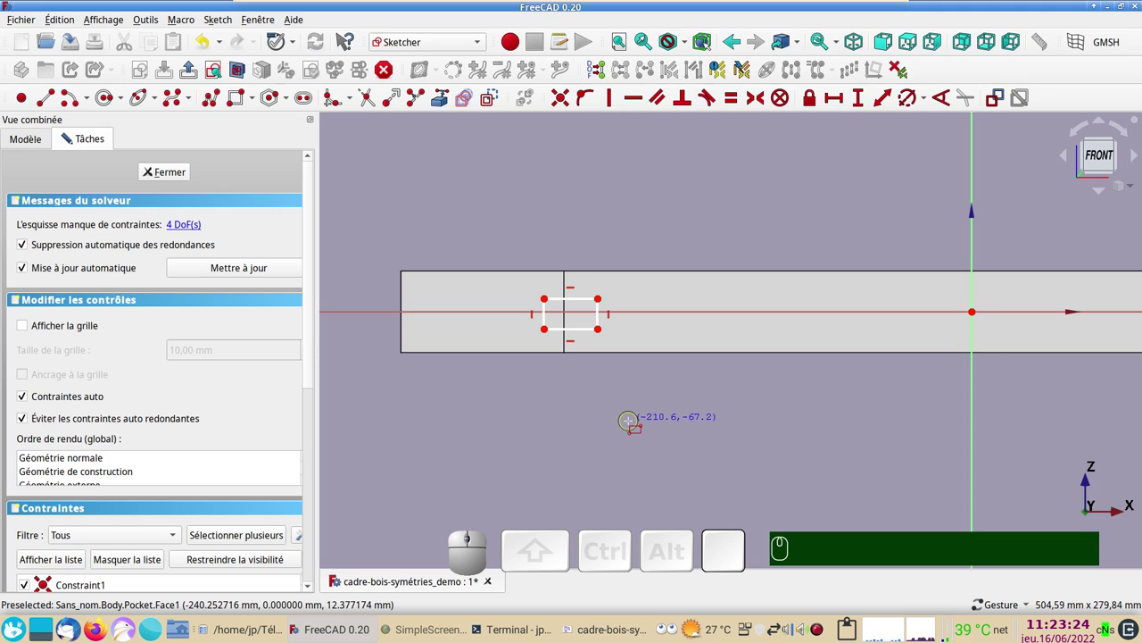
scroll(up, 3)
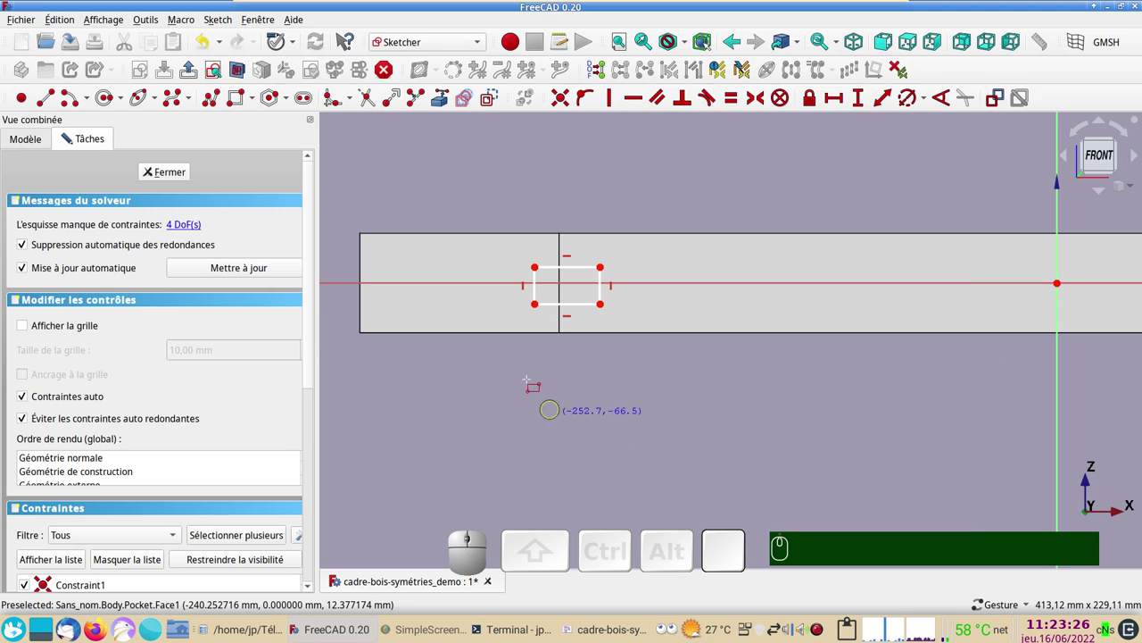
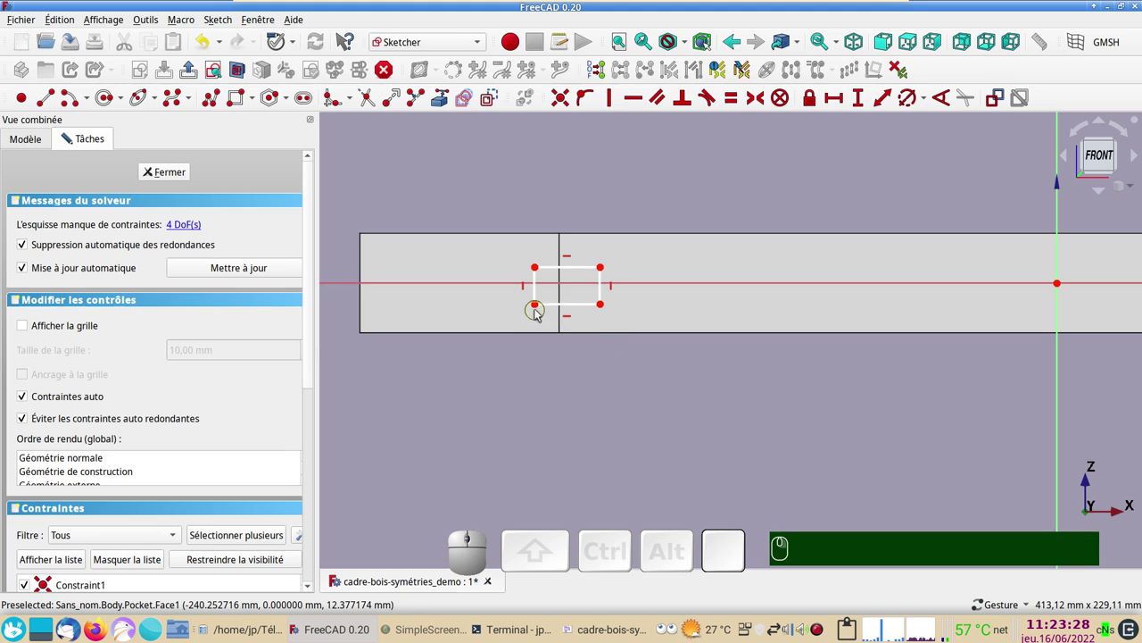
click(540, 308)
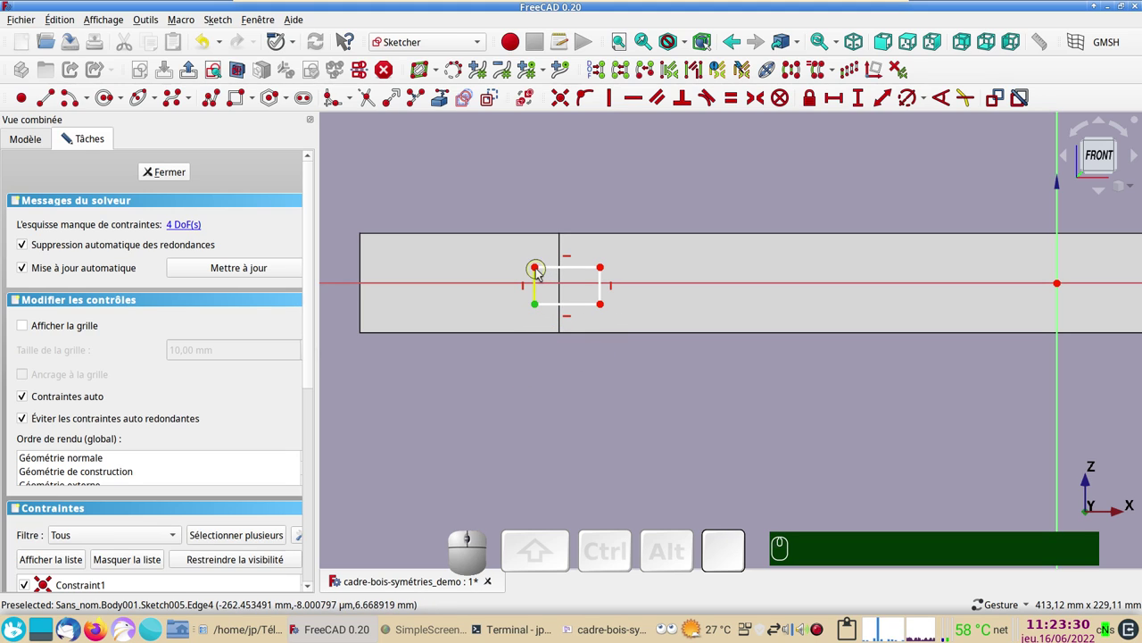
click(543, 270)
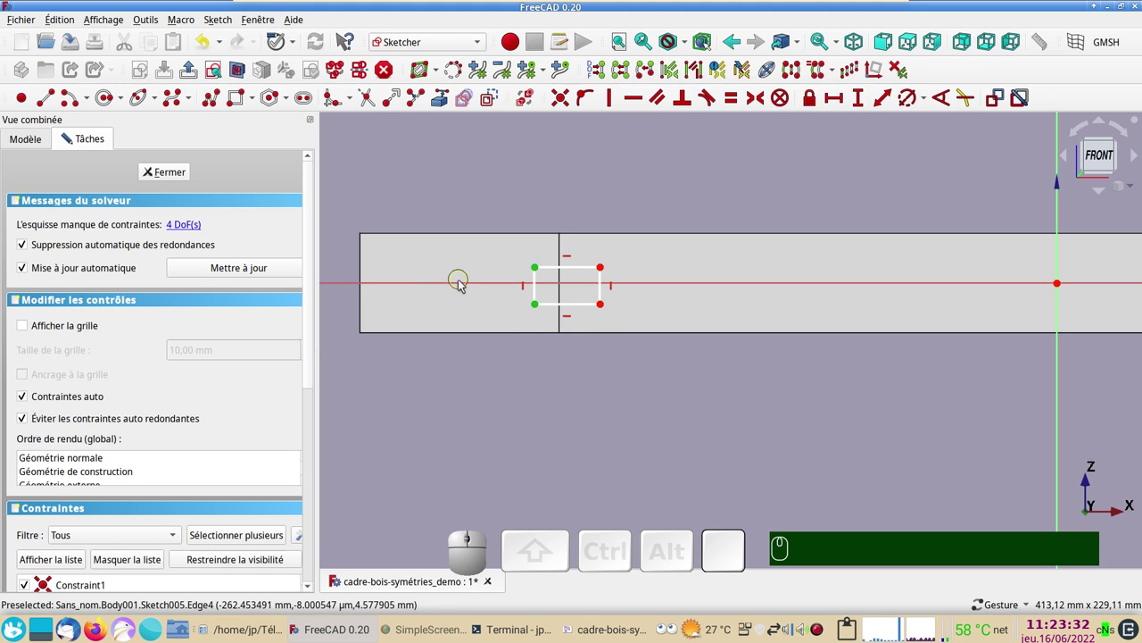
click(466, 284)
key(s)
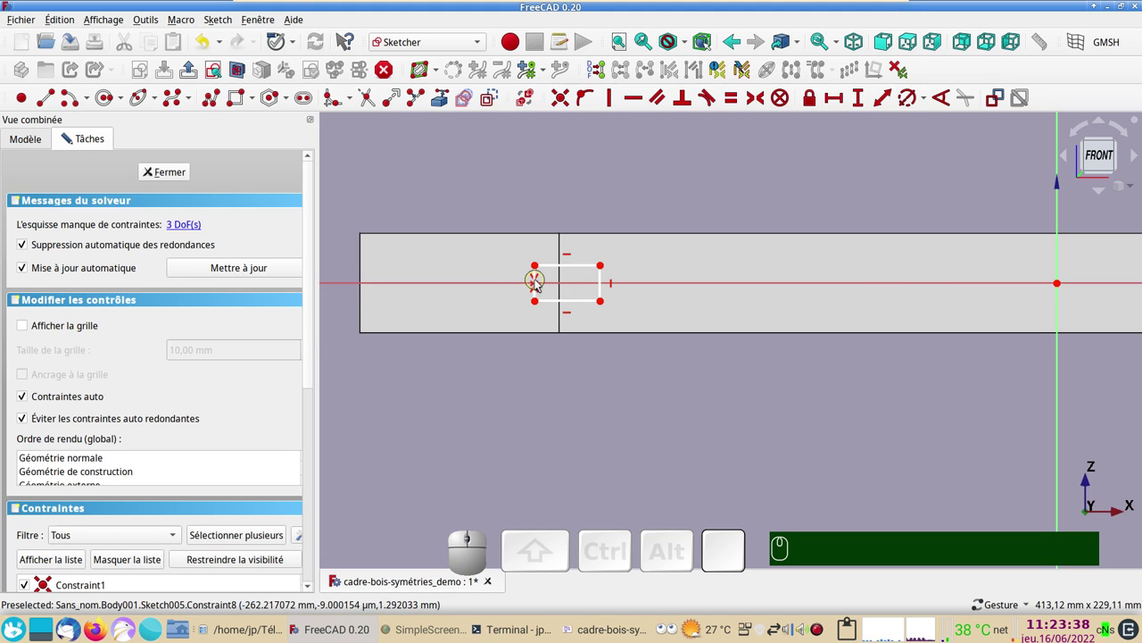
Step: Dimension the rectangle's left edge to 15 mm and move the label above the bar
click(542, 296)
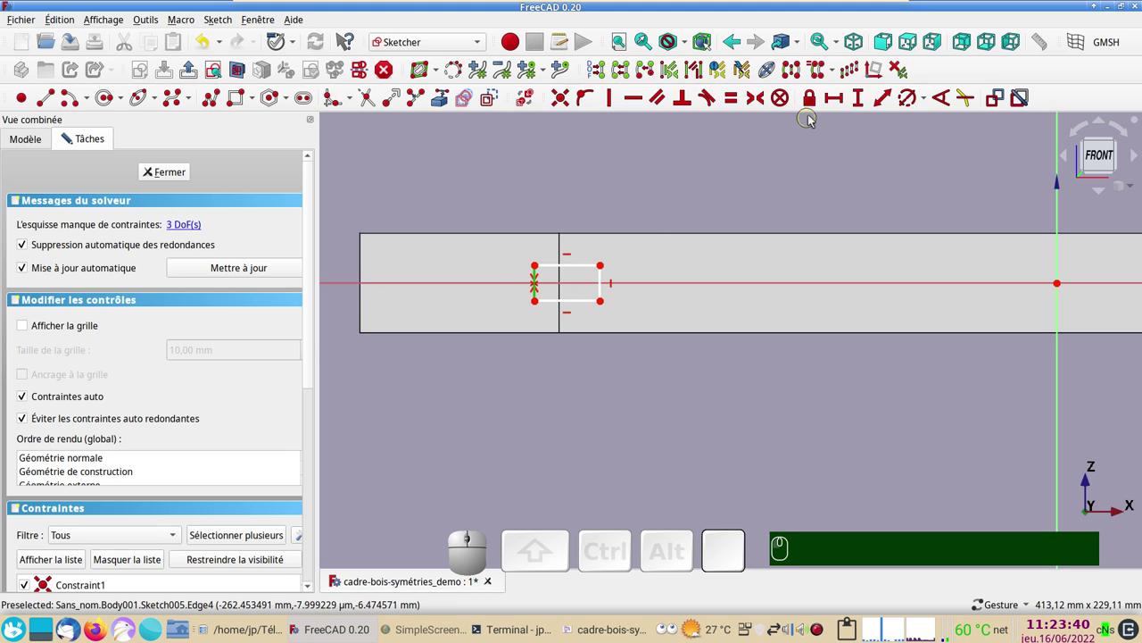
click(868, 105)
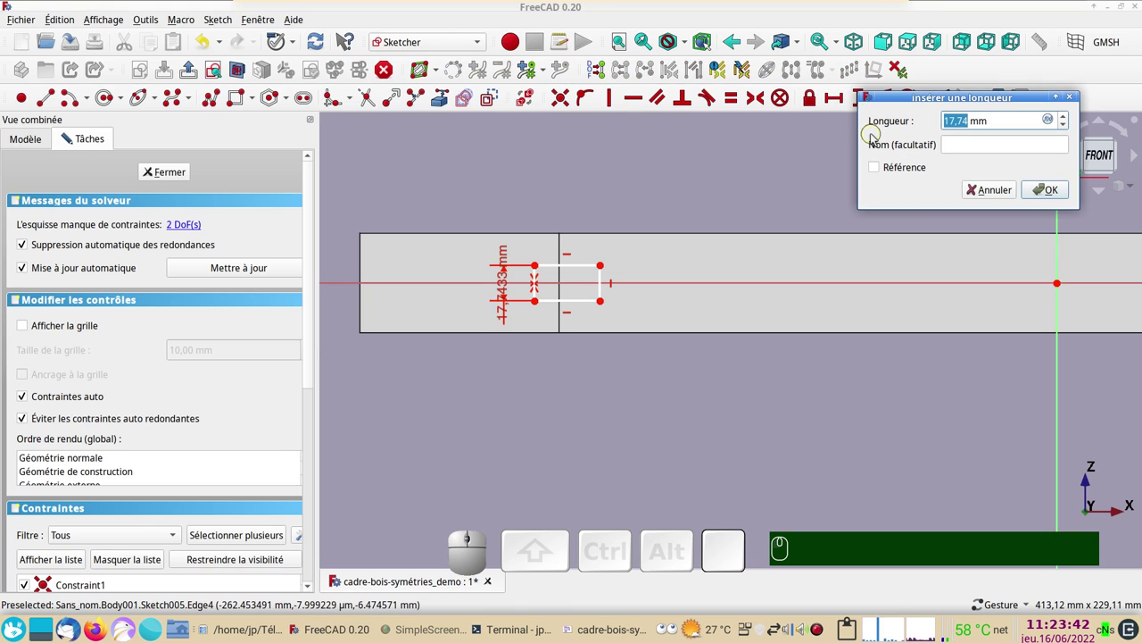
key(KP_1)
key(KP_5)
key(KP_Enter)
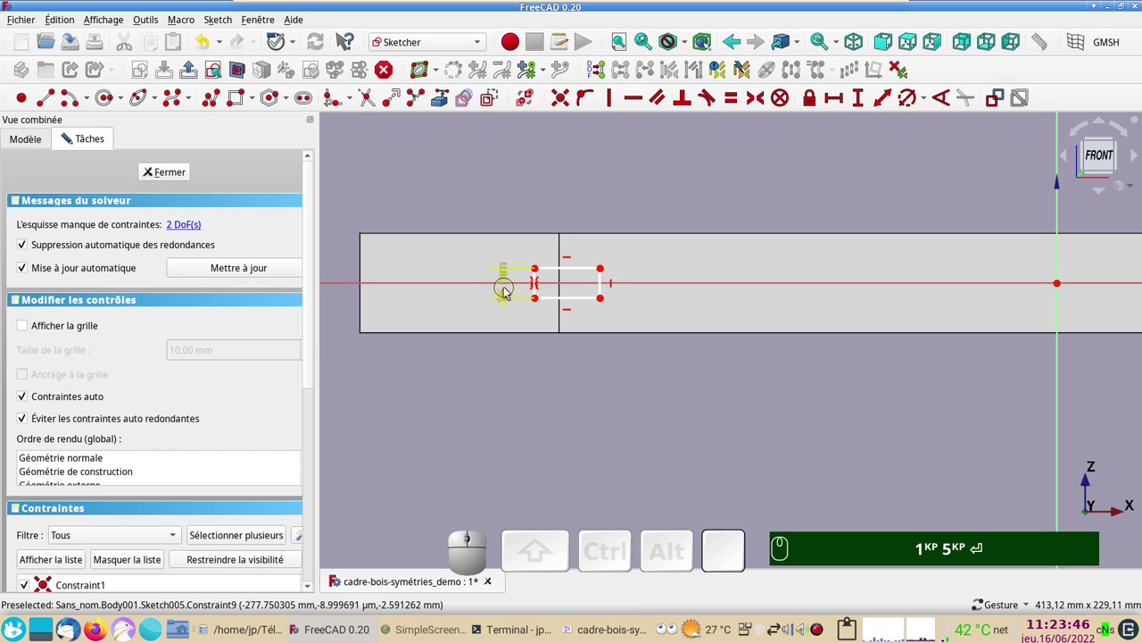
drag(508, 290, 523, 222)
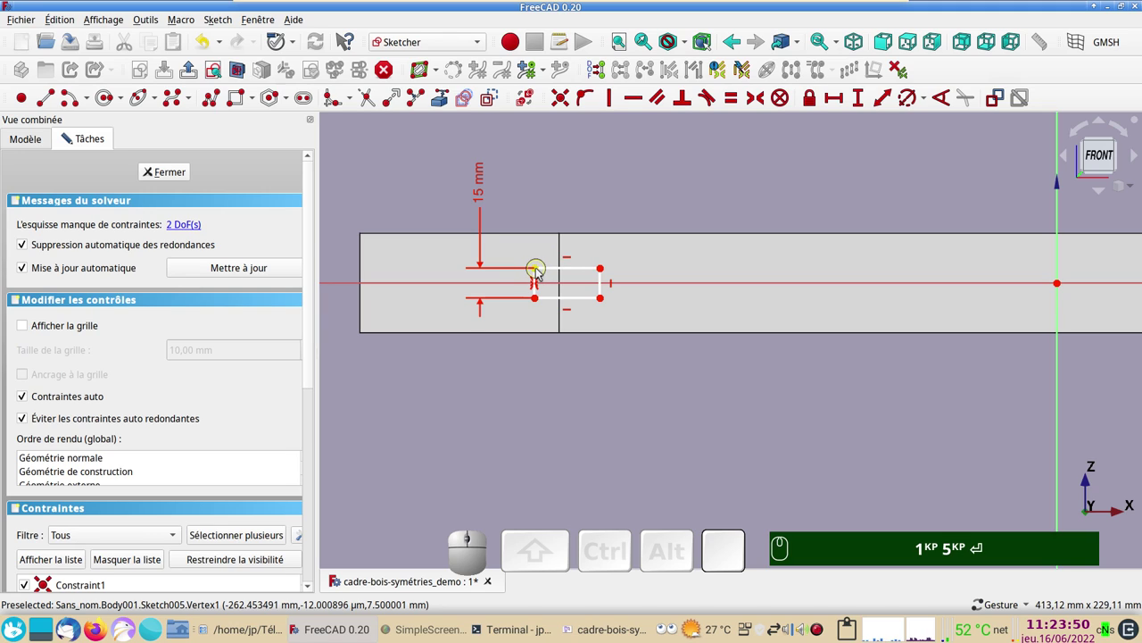
Step: Link the frame's left end edge as external geometry and set the slot 90 mm from it
click(543, 270)
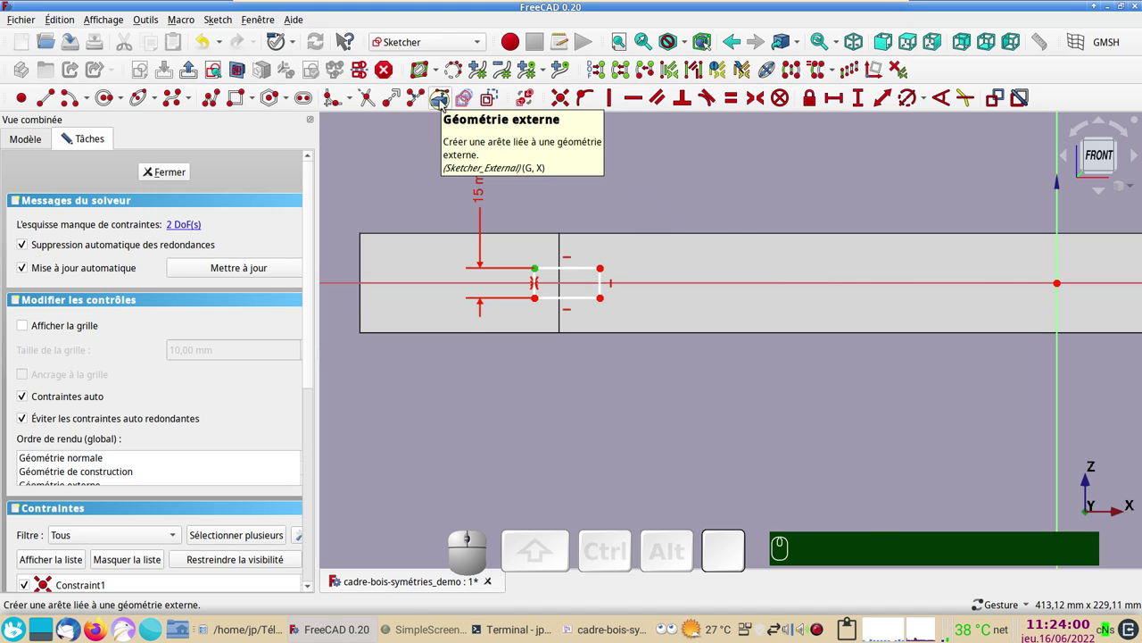
click(447, 103)
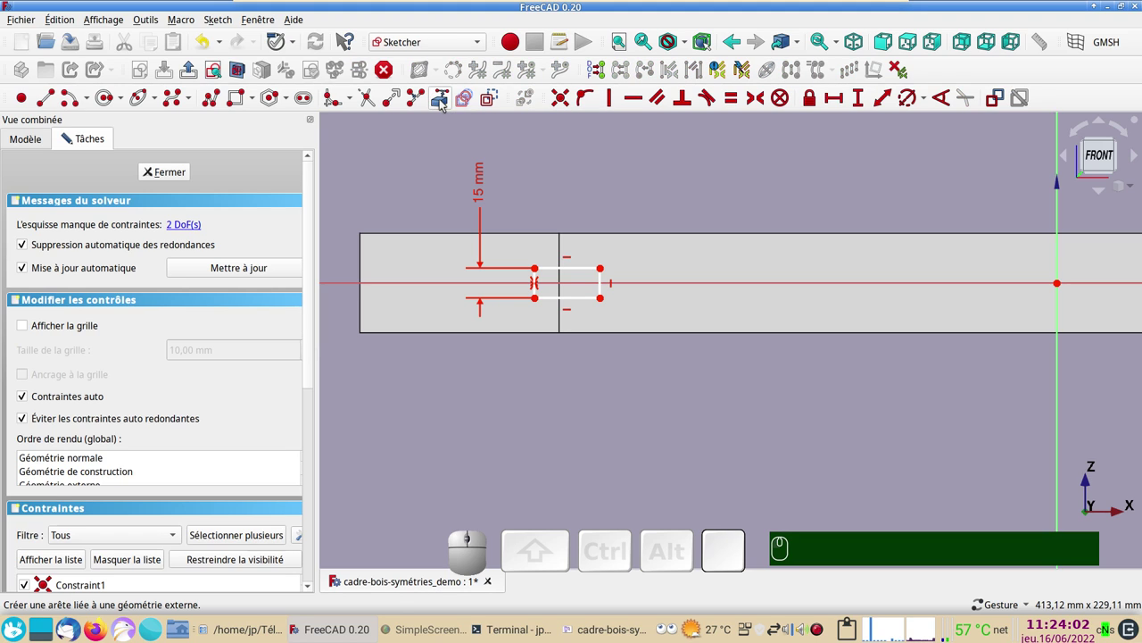
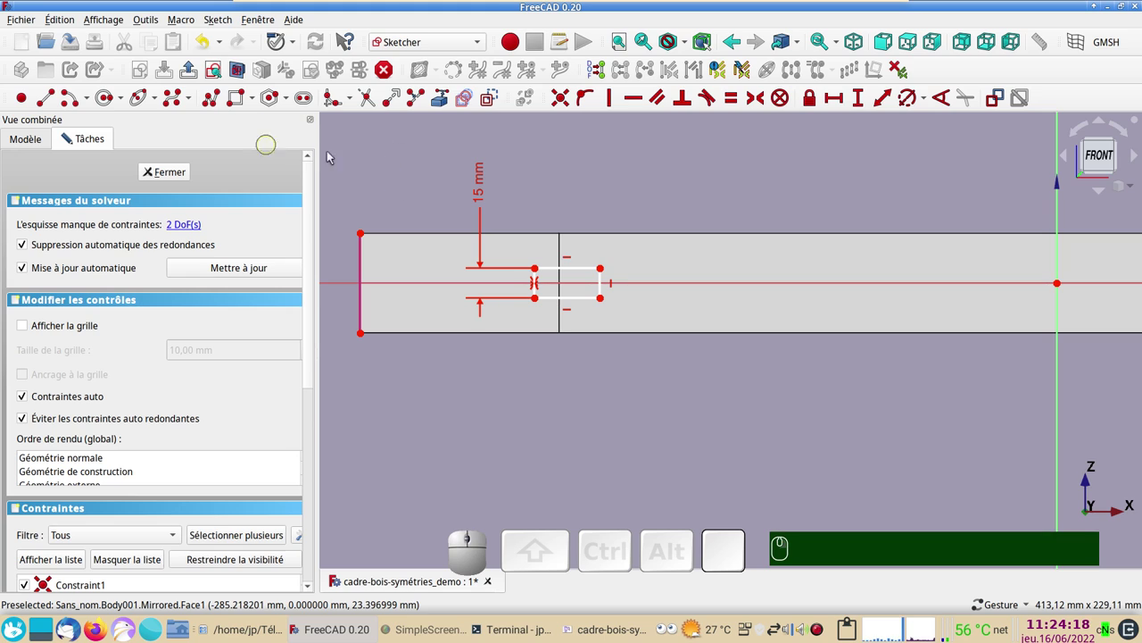
click(363, 234)
click(541, 273)
click(840, 101)
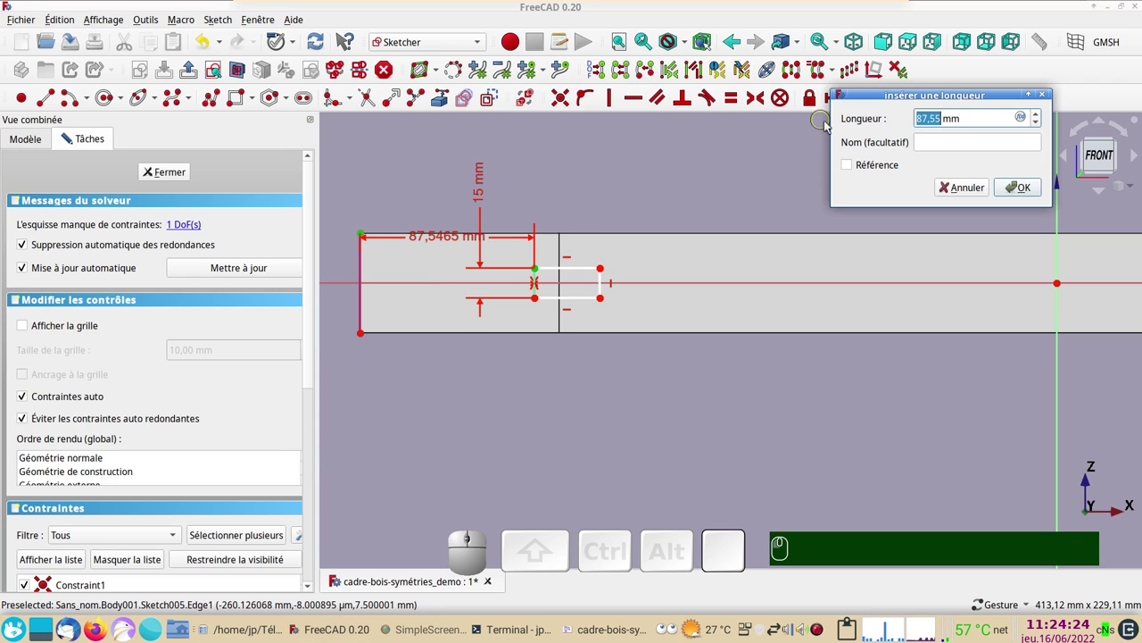
key(KP_9)
key(KP_0)
key(KP_Enter)
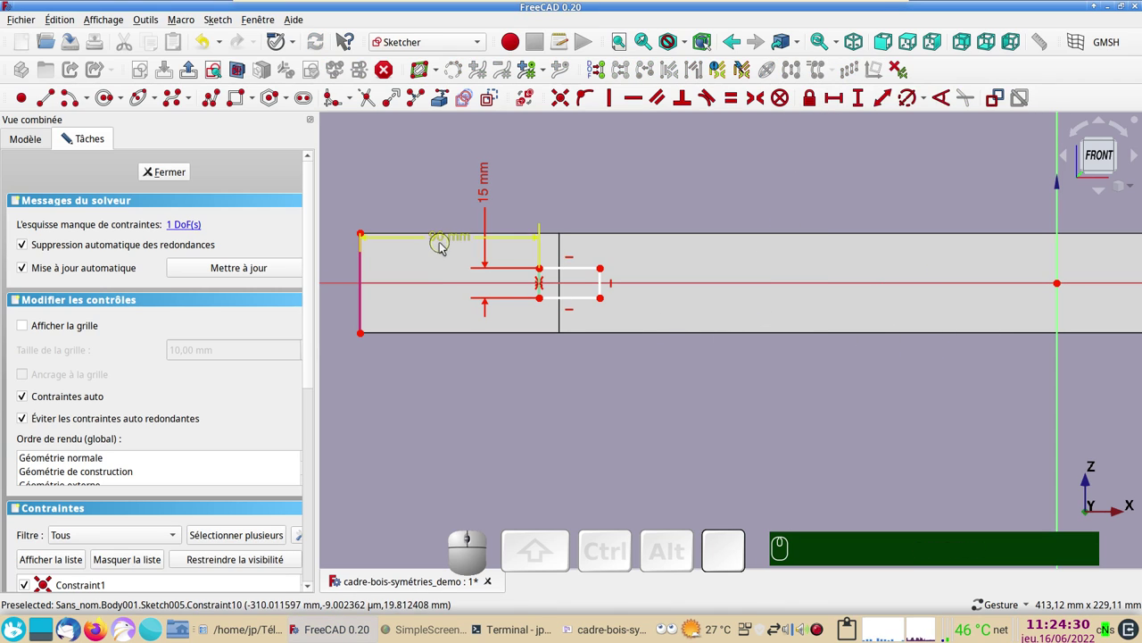
Step: Add the horizontal slot-length constraint (30.38 mm) and close the fully constrained sketch
click(580, 270)
click(844, 100)
click(1026, 187)
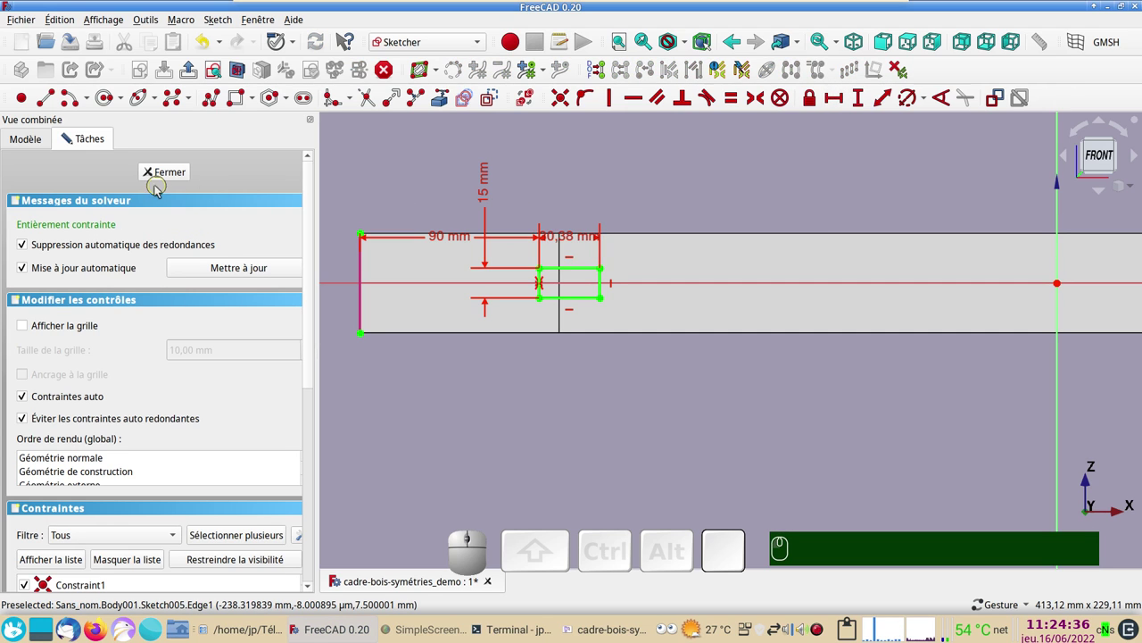
click(180, 173)
drag(600, 251, 516, 359)
drag(486, 346, 444, 207)
Step: From top view, show Sketch005 and start editing its Attachment Offset property
key(KP_2)
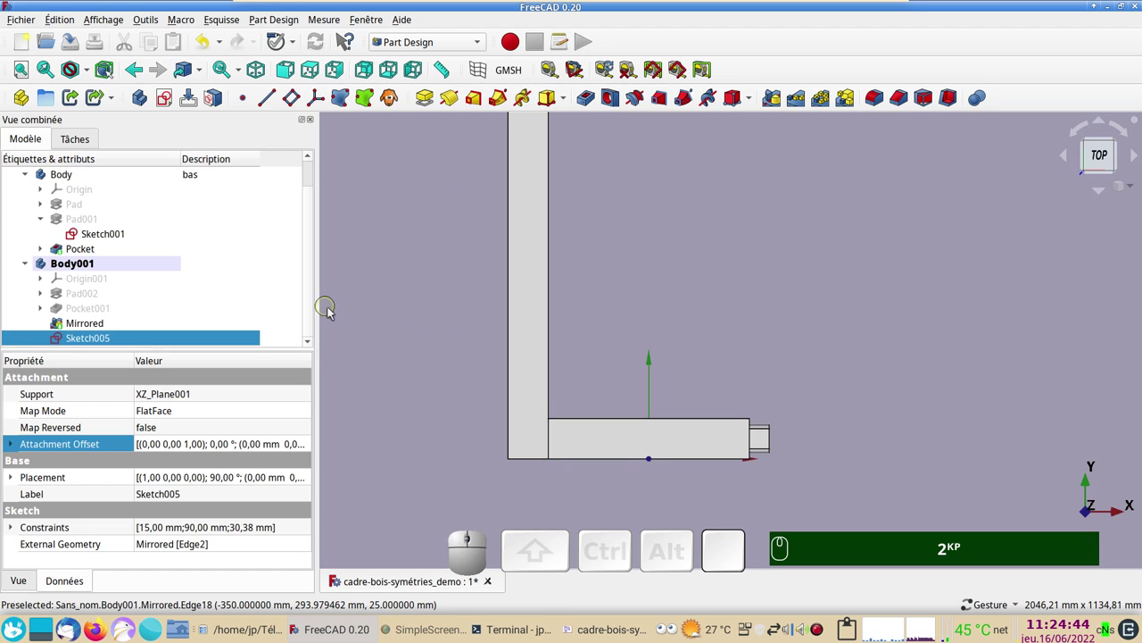
key(&)
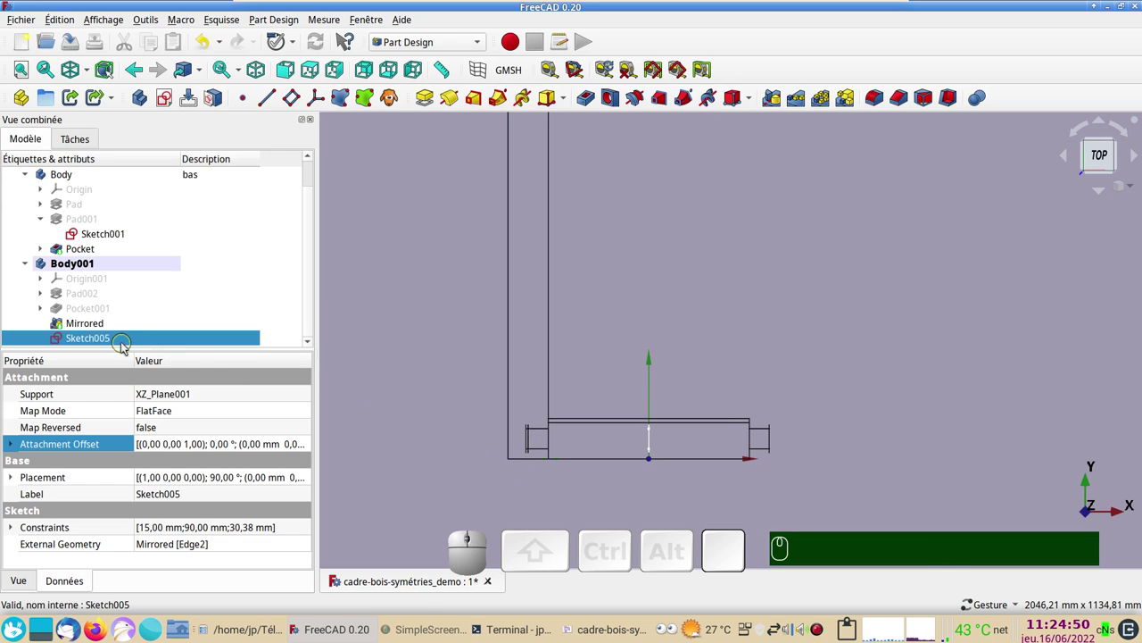
click(126, 343)
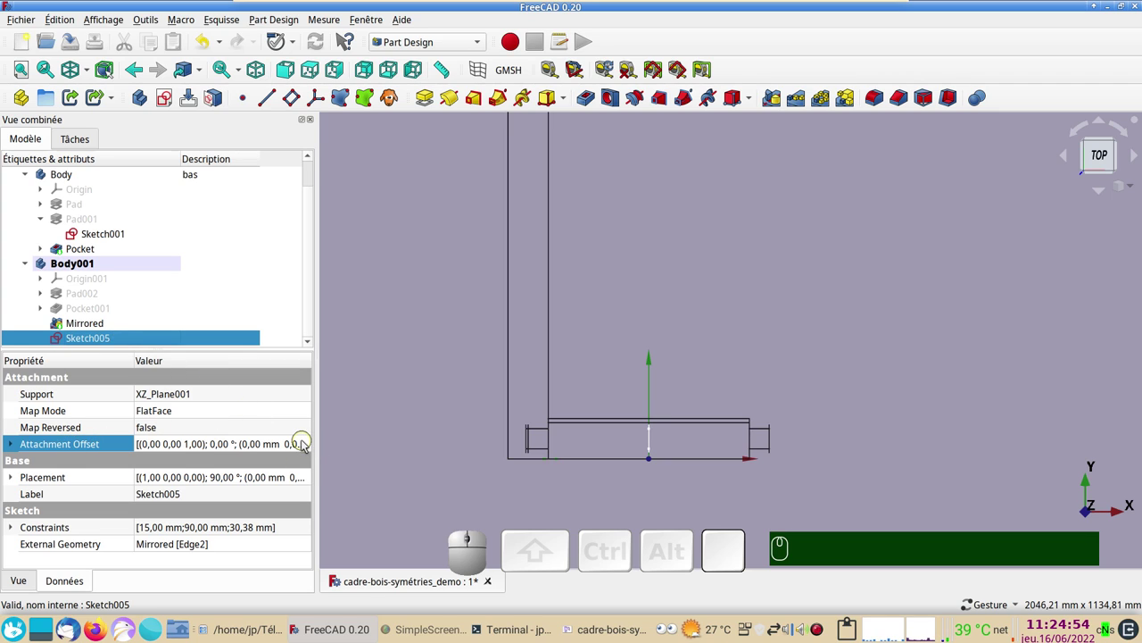
click(306, 443)
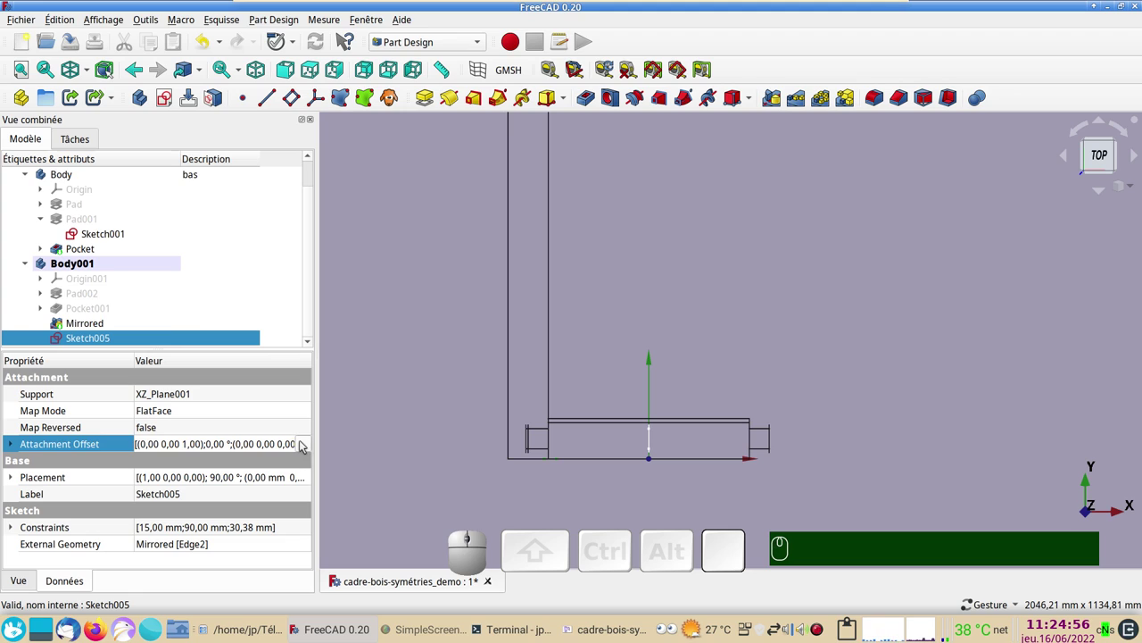
Step: Enter a 50 mm Z translation in Sketch005's attachment offset placement
click(307, 444)
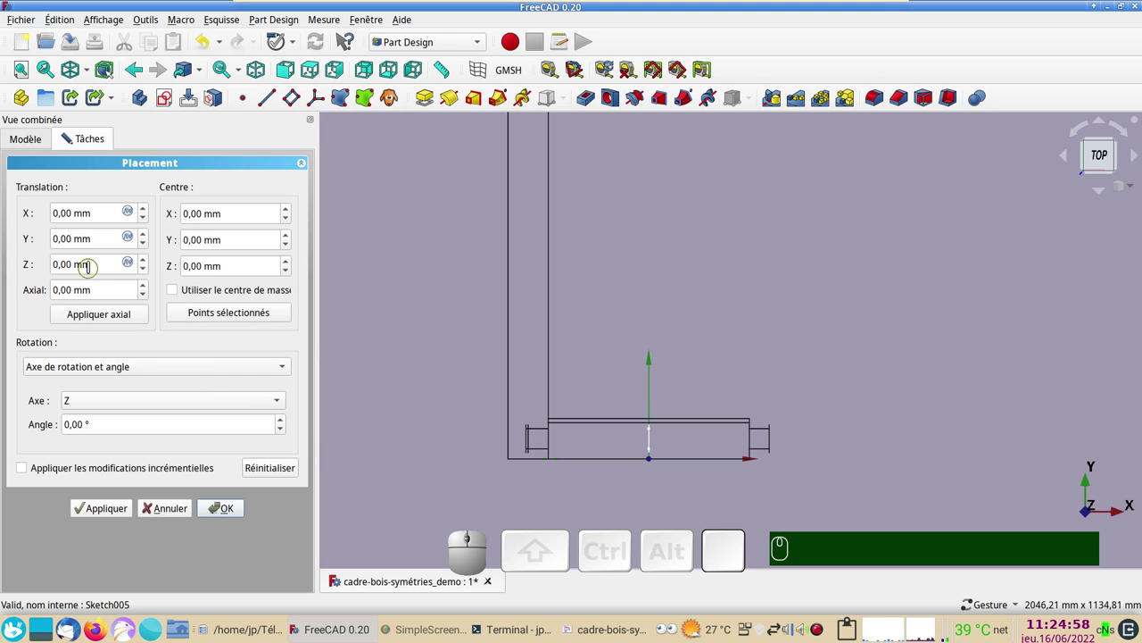
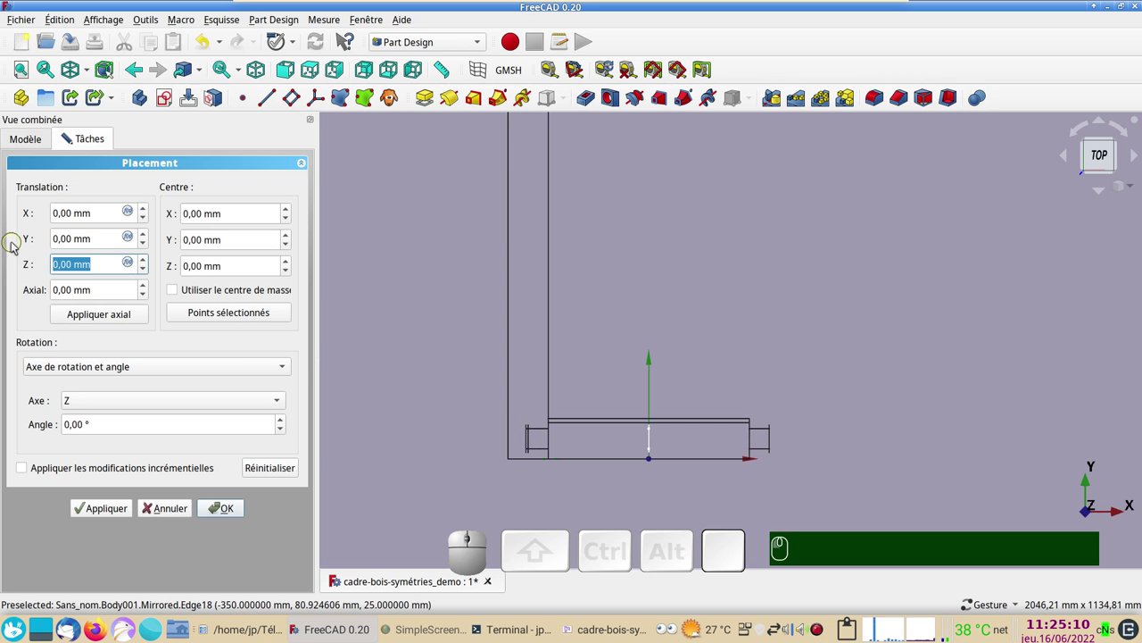
key(KP_5)
key(KP_0)
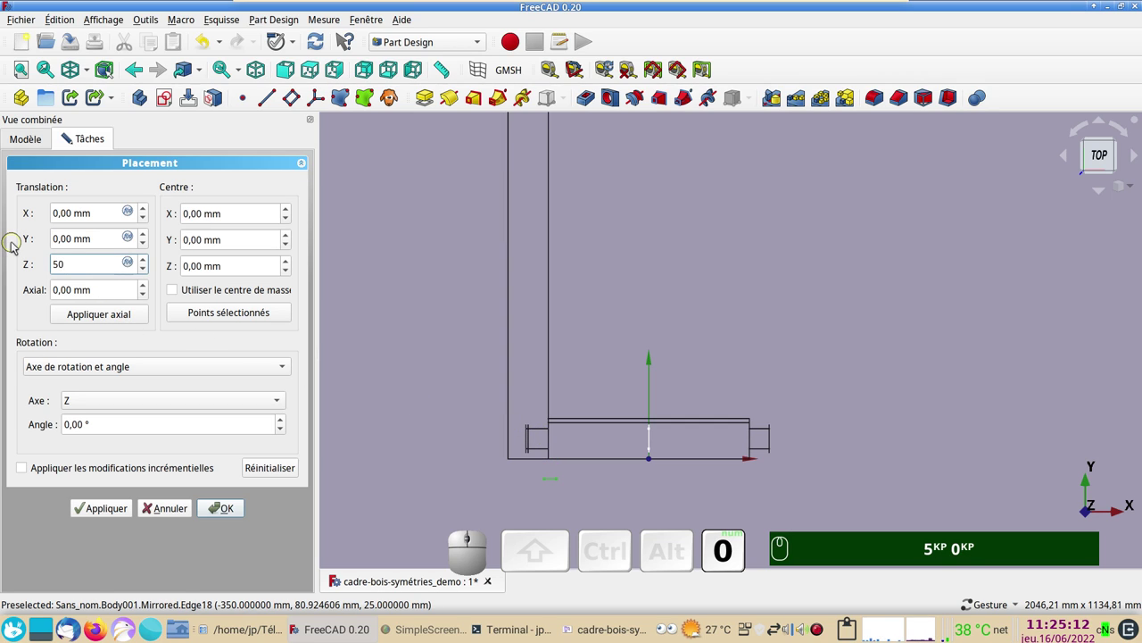
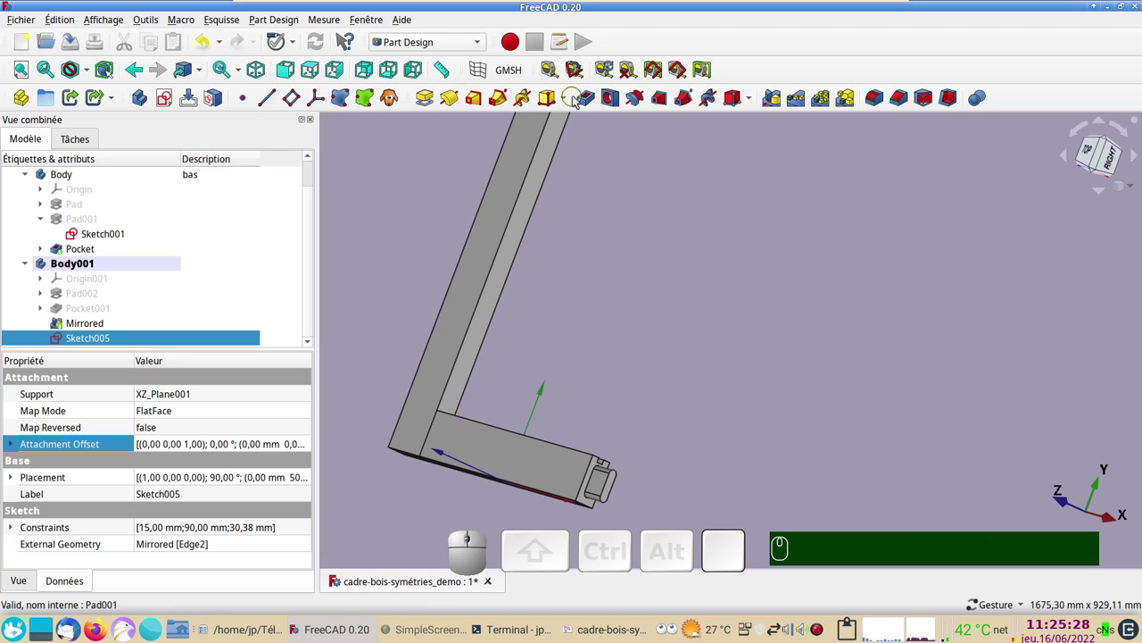
Step: Preview a 900 mm pocket from Sketch005, toggling Inversé on and back off
click(595, 102)
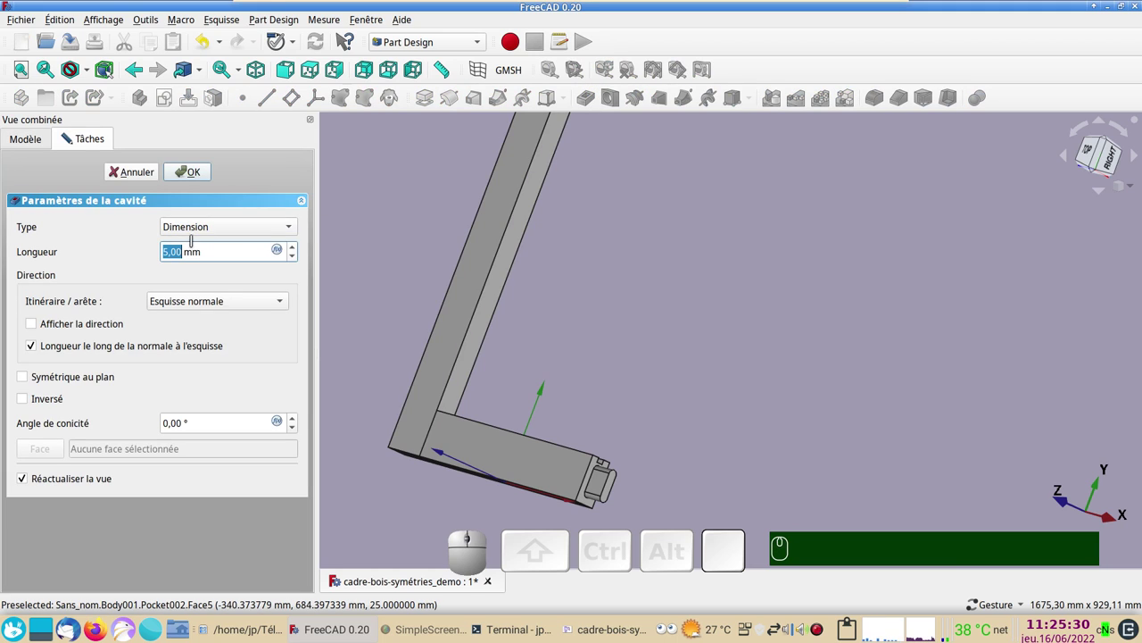
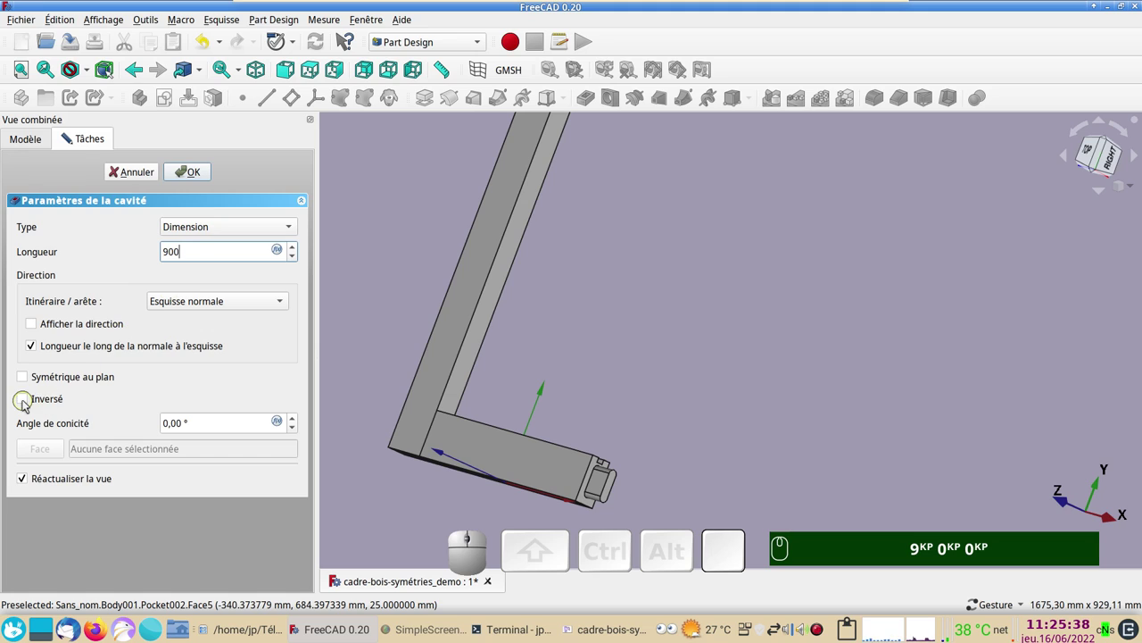
click(30, 405)
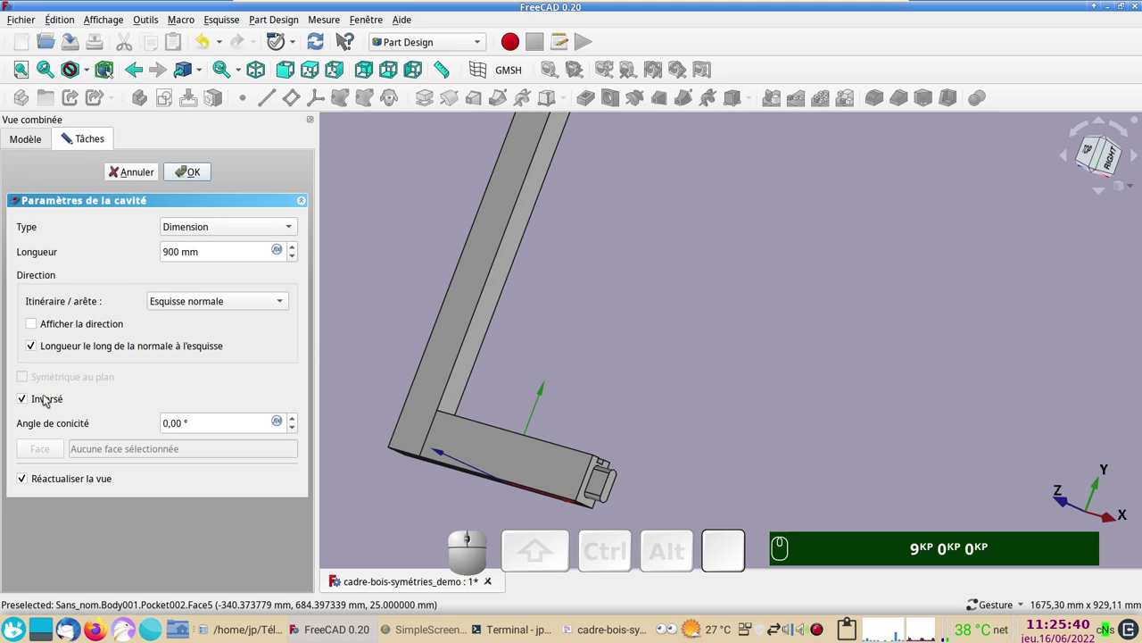
scroll(down, 3)
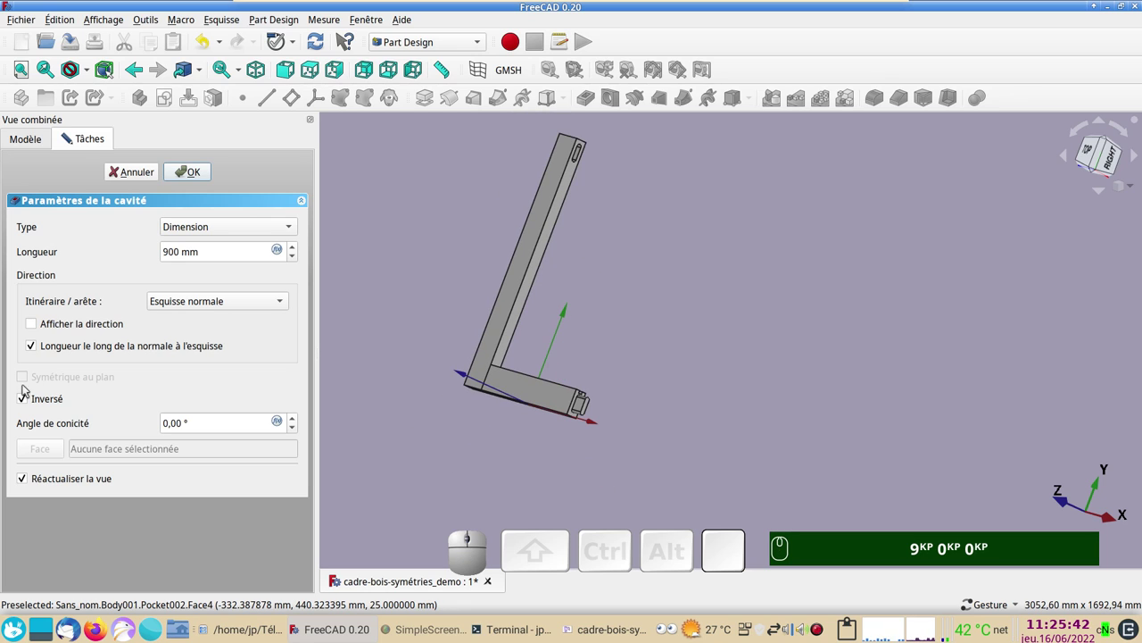
click(27, 404)
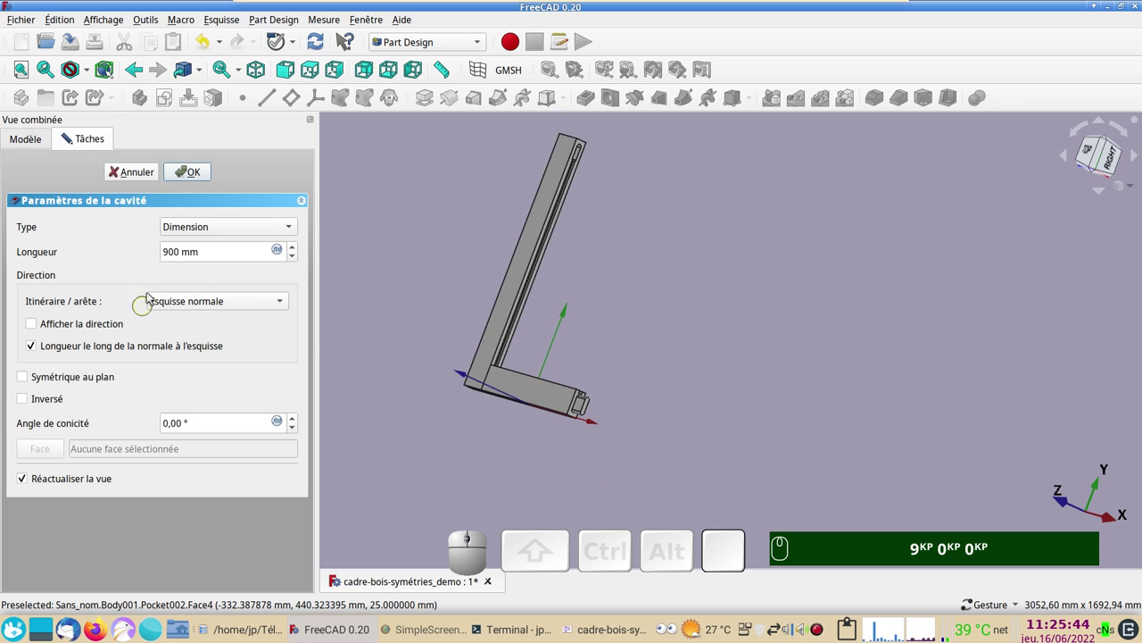
scroll(up, 3)
right_click(626, 280)
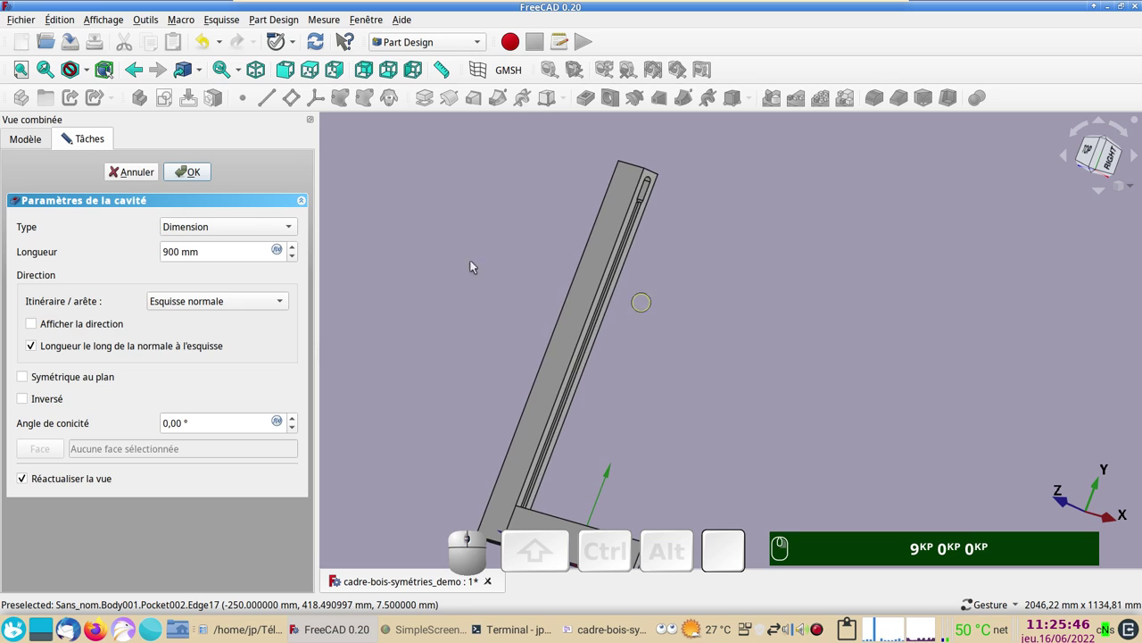
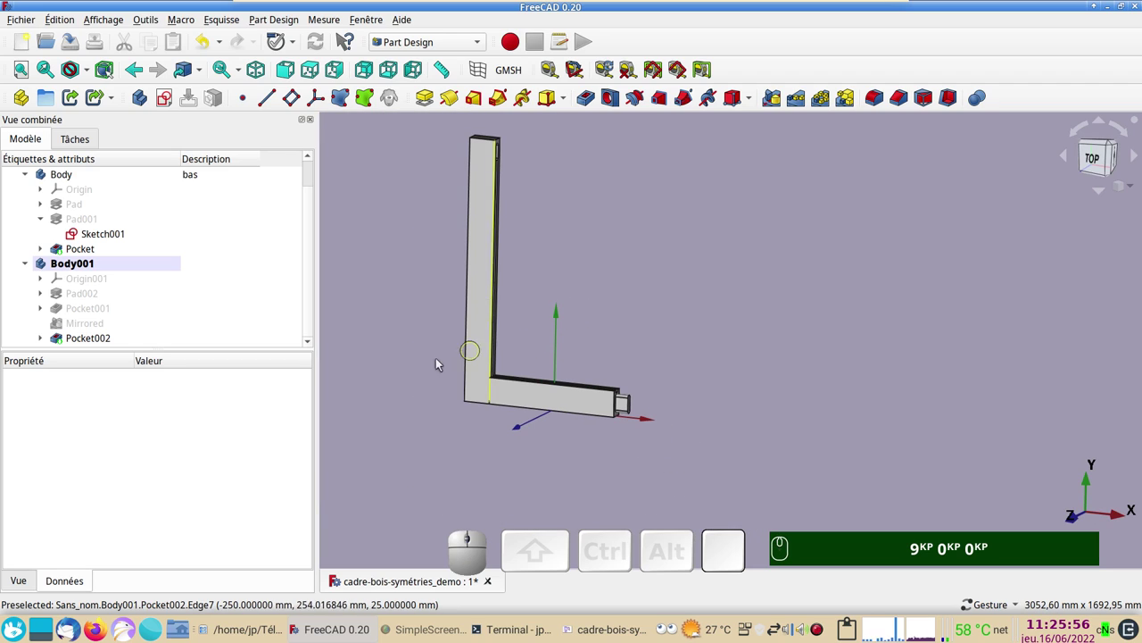
Step: Inspect the groove, try a sketch on a face of the first body and cancel the cross-body reference
drag(431, 426, 455, 438)
drag(456, 438, 570, 336)
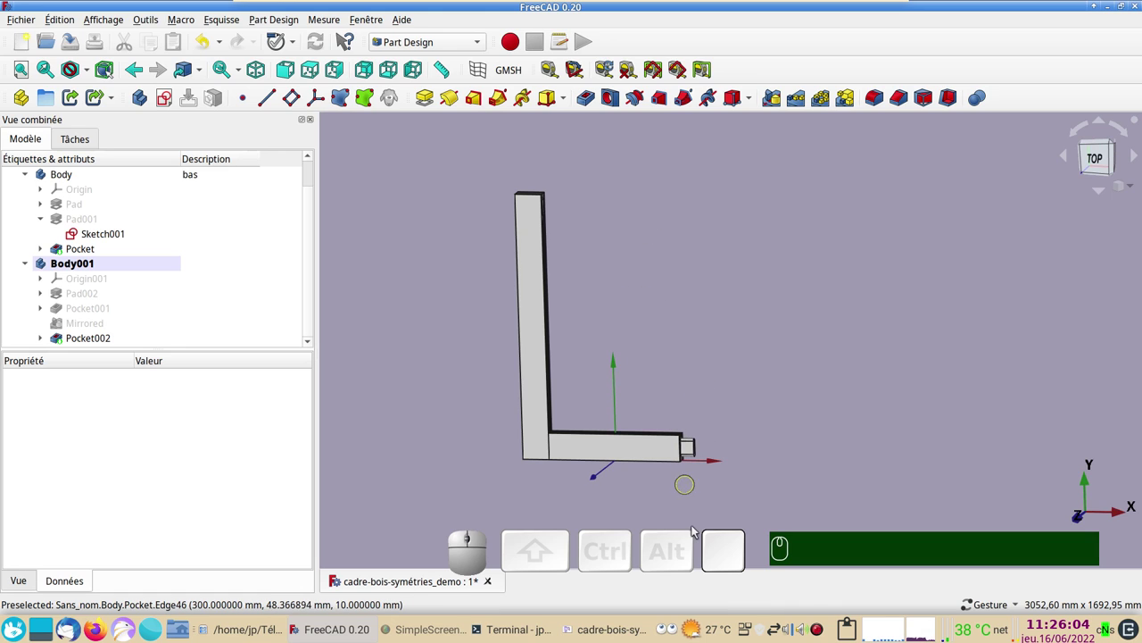
click(679, 470)
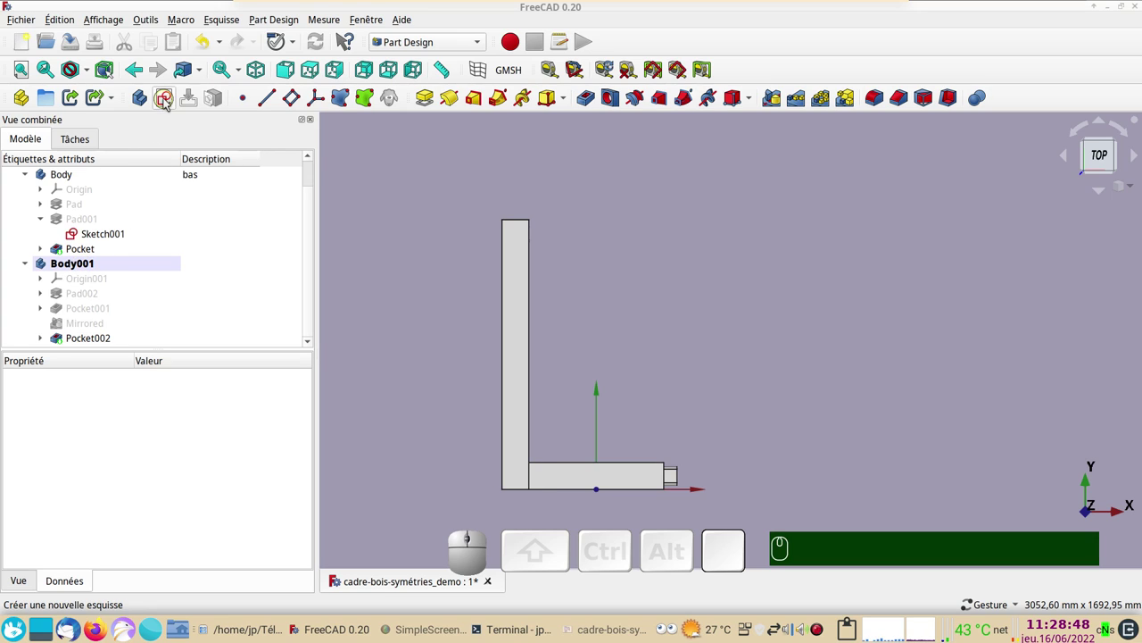
click(171, 100)
click(130, 231)
click(139, 179)
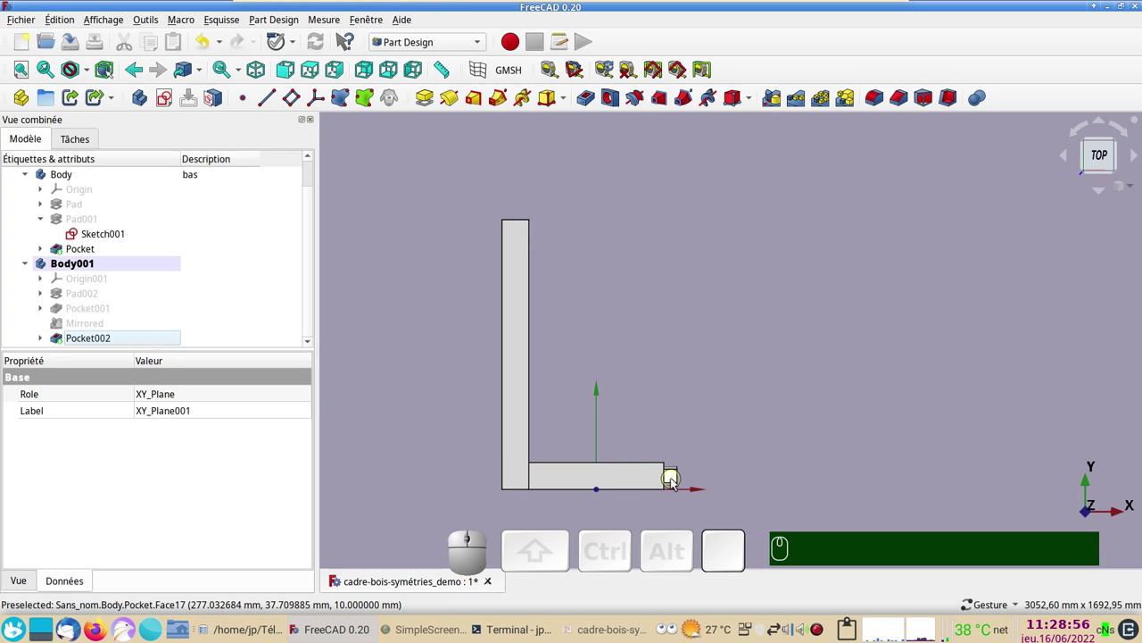
click(679, 481)
click(177, 95)
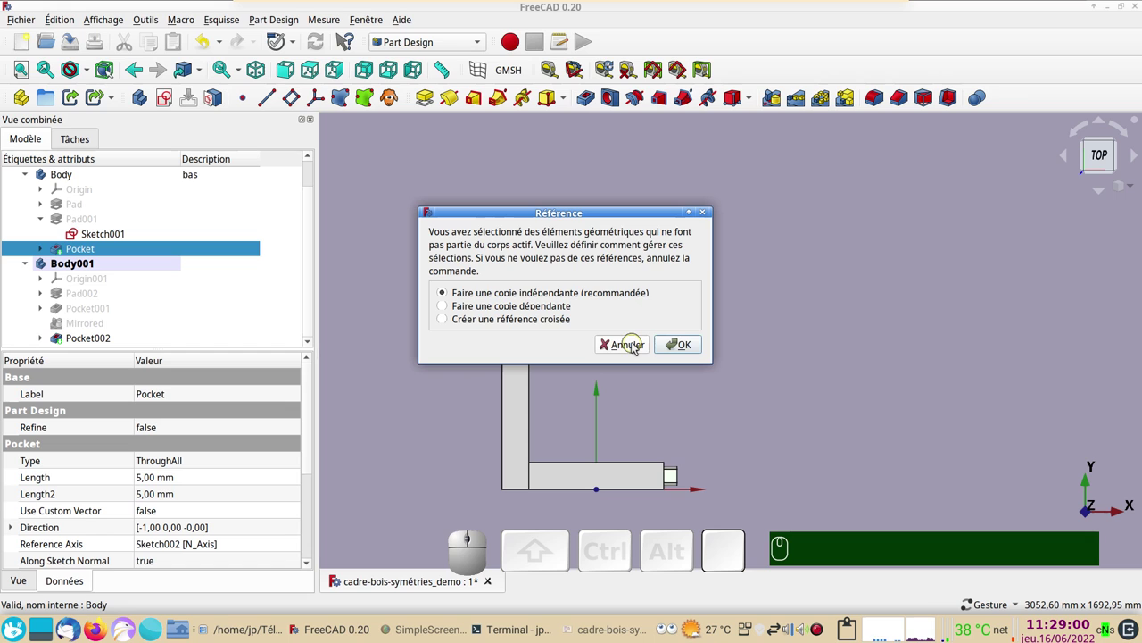
click(638, 347)
Step: Create a sketch on Pocket002's end face, then close and delete the empty sketch
drag(673, 381, 529, 328)
click(504, 309)
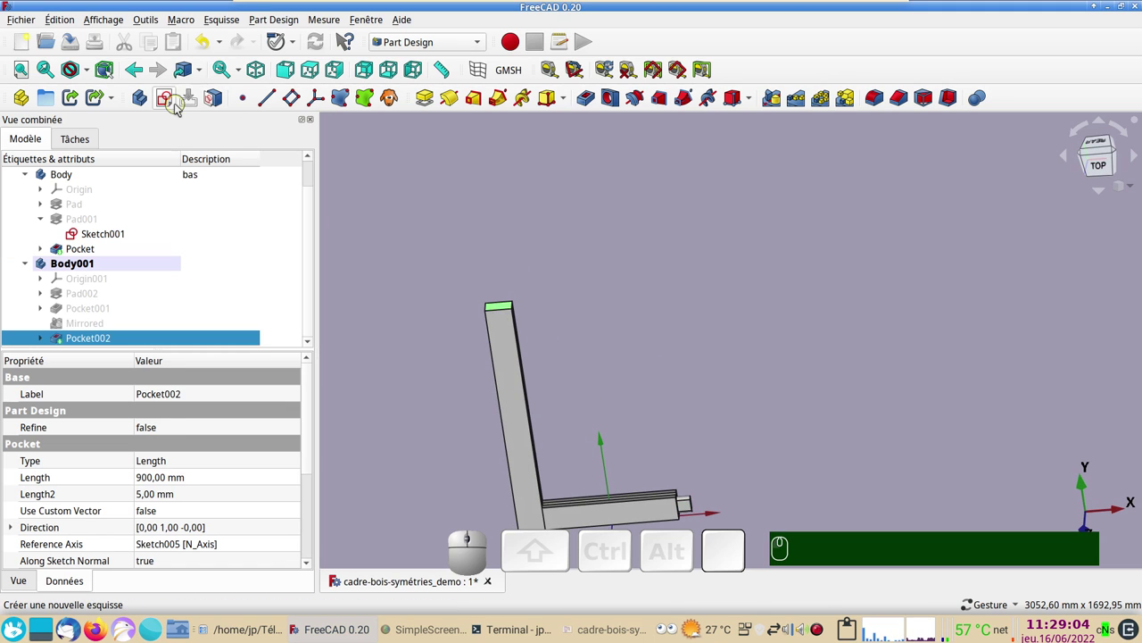
click(171, 104)
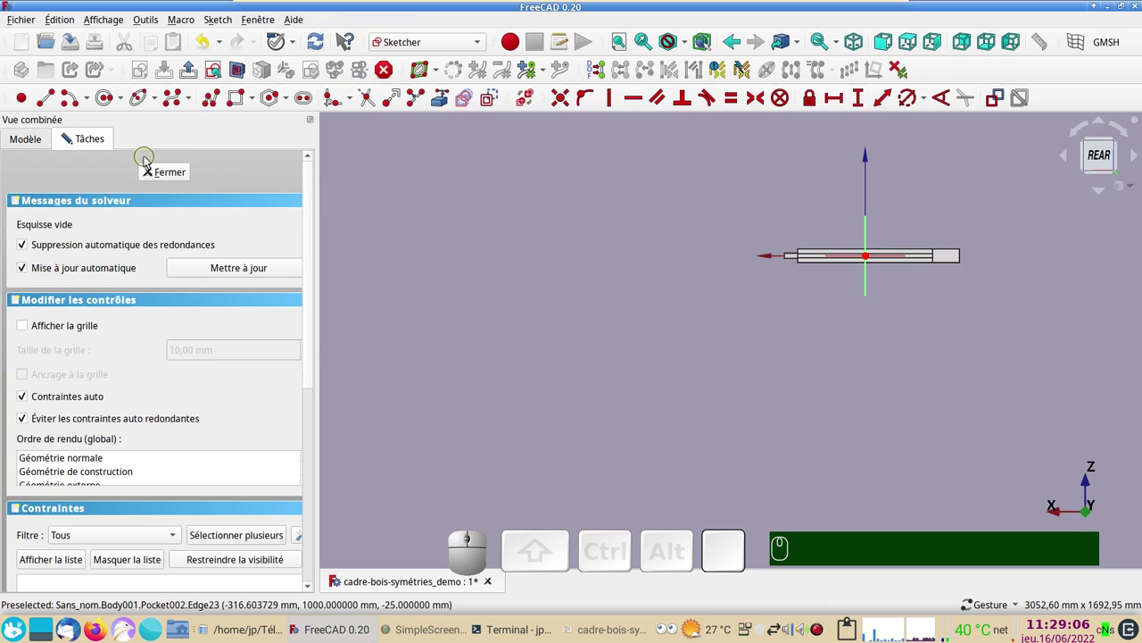
click(170, 181)
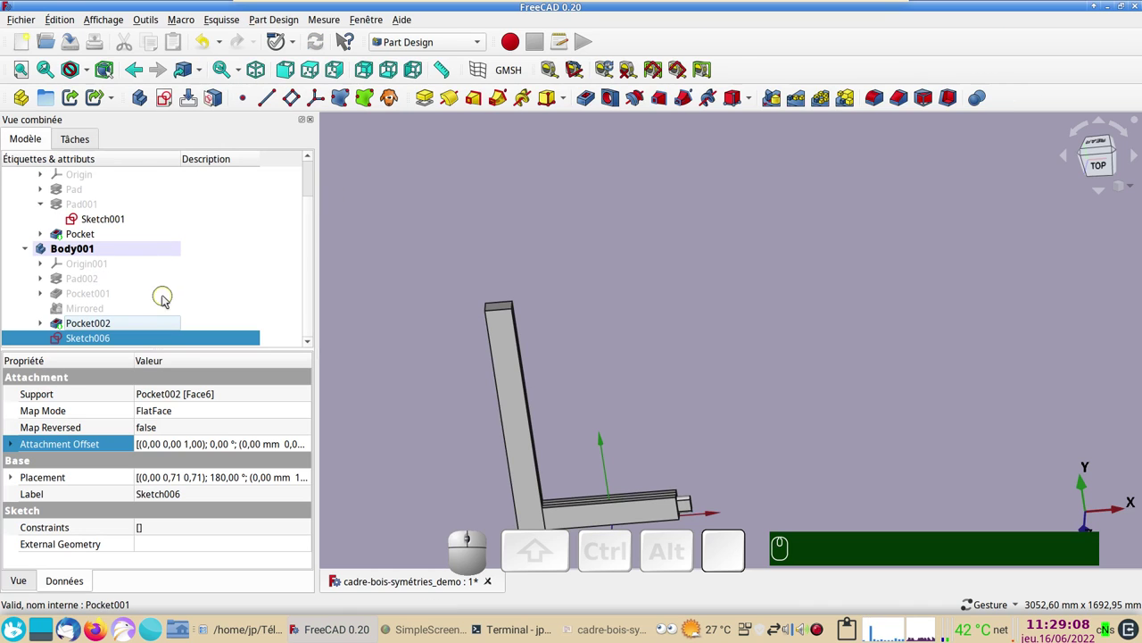
key(Delete)
Step: From top view, create a new sketch on XY_Plane001 of Body001
key(KP_2)
scroll(up, 3)
drag(607, 379, 639, 359)
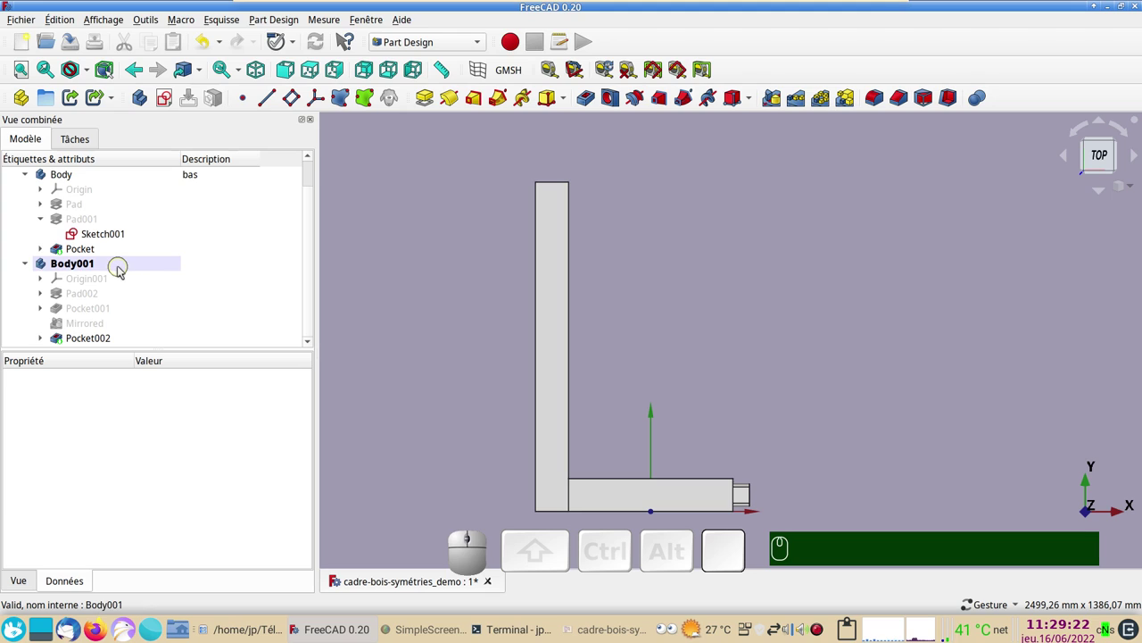
click(121, 268)
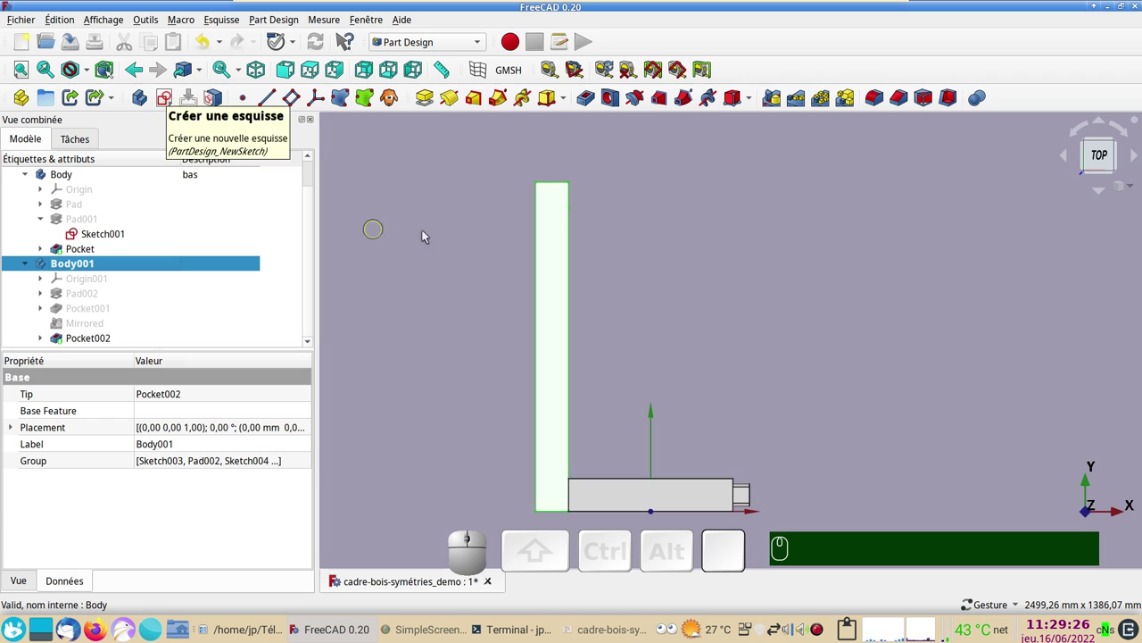
click(419, 238)
click(406, 243)
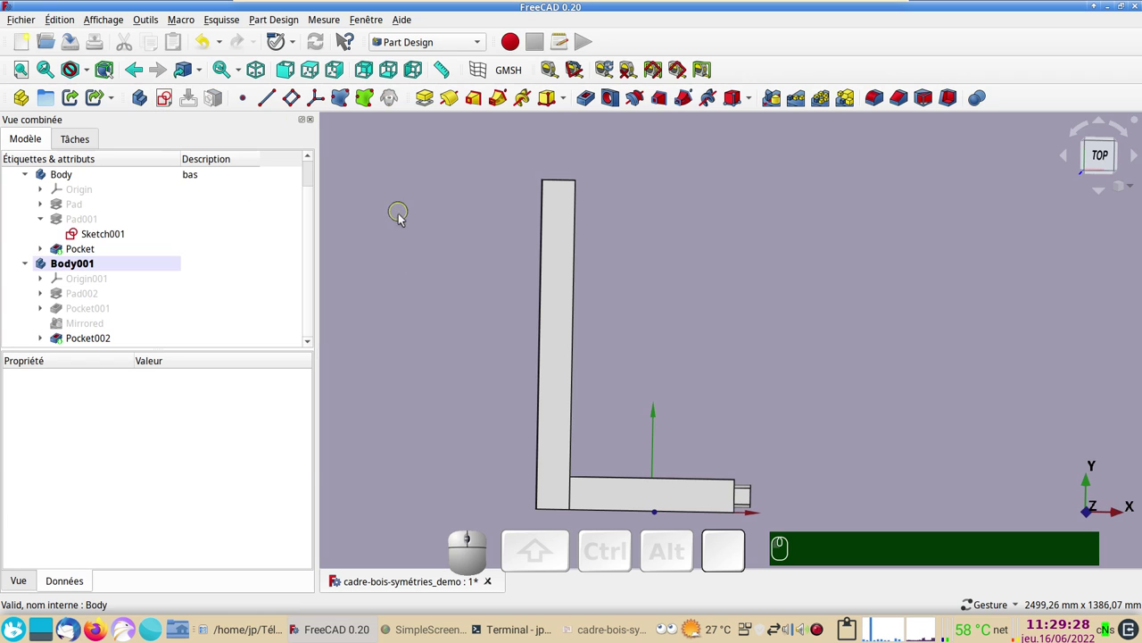
key(KP_2)
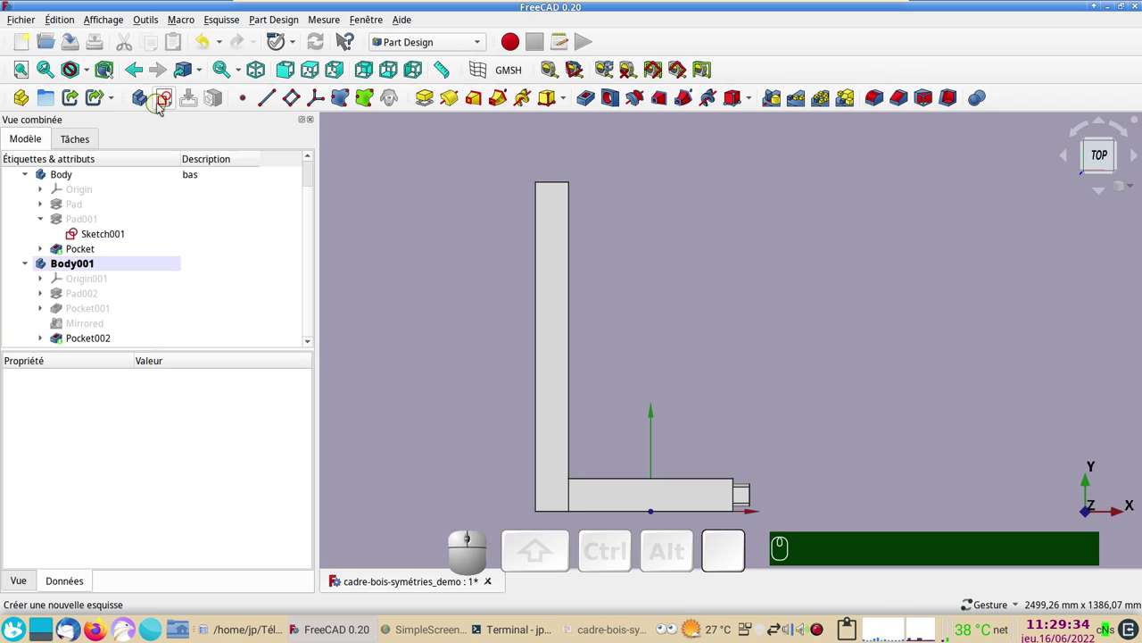
click(166, 100)
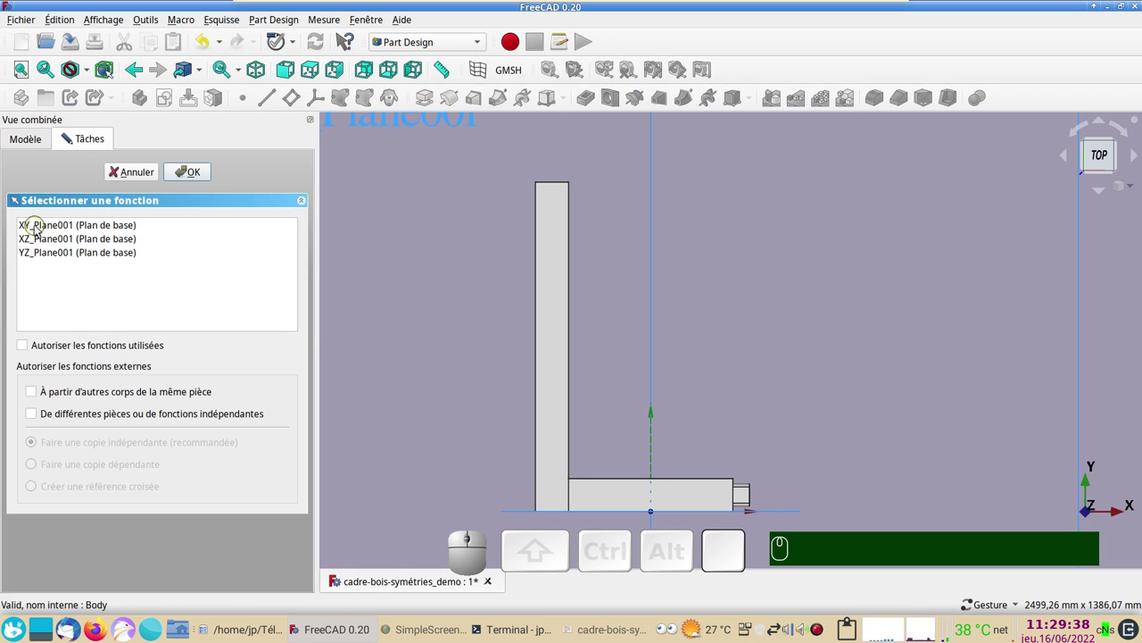
click(38, 229)
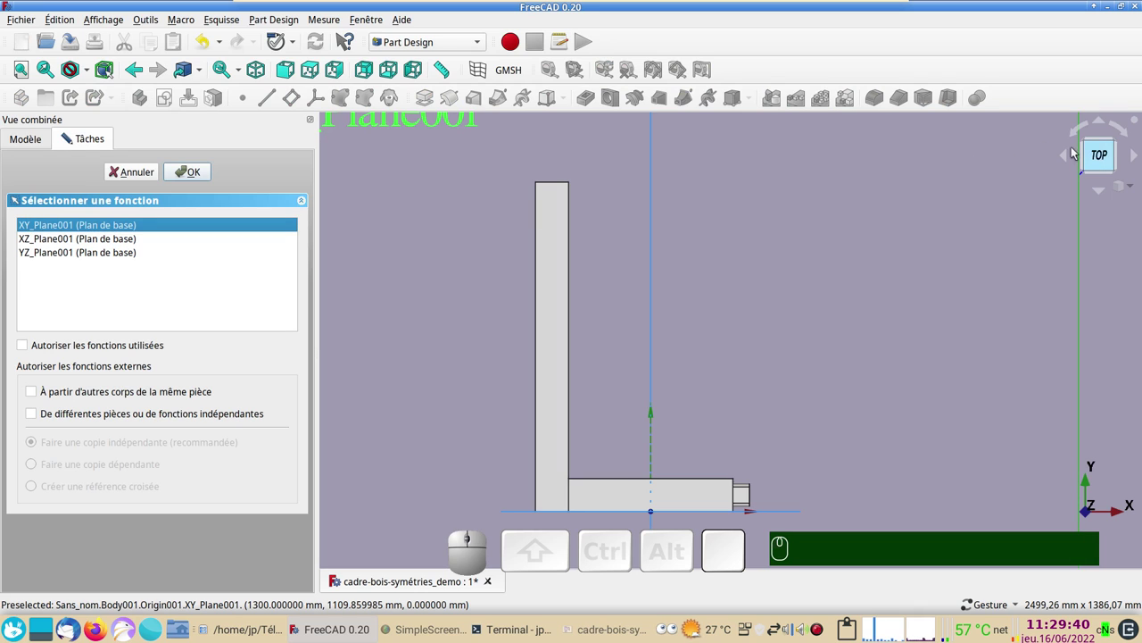
click(196, 172)
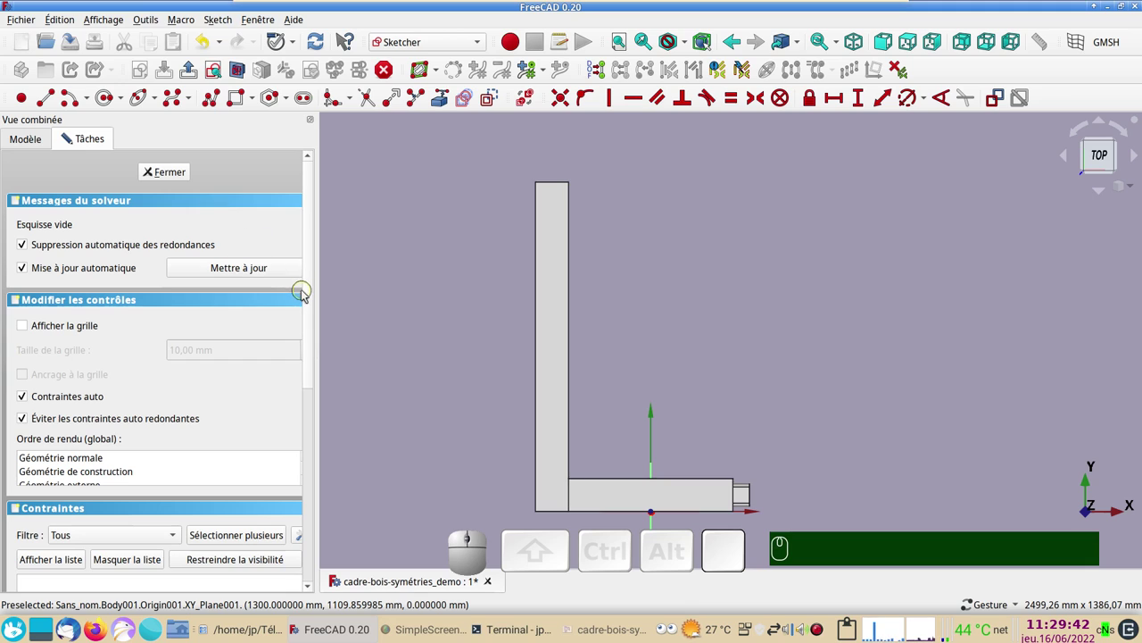
Step: Draw two circles beside the upright, align their centres vertically and space them 800 mm
click(108, 101)
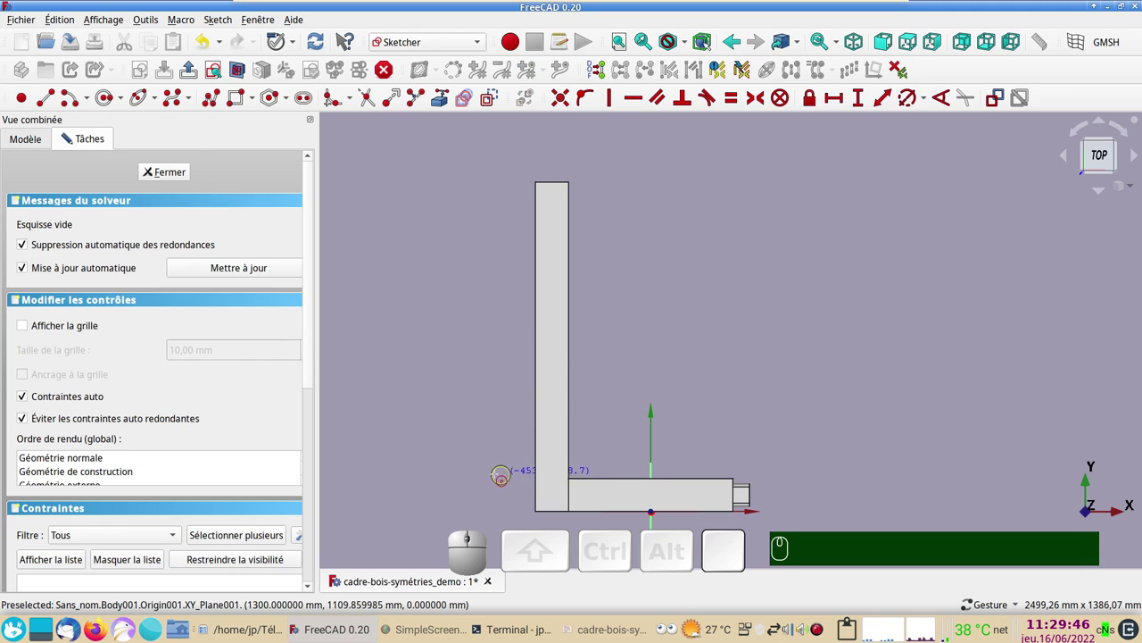
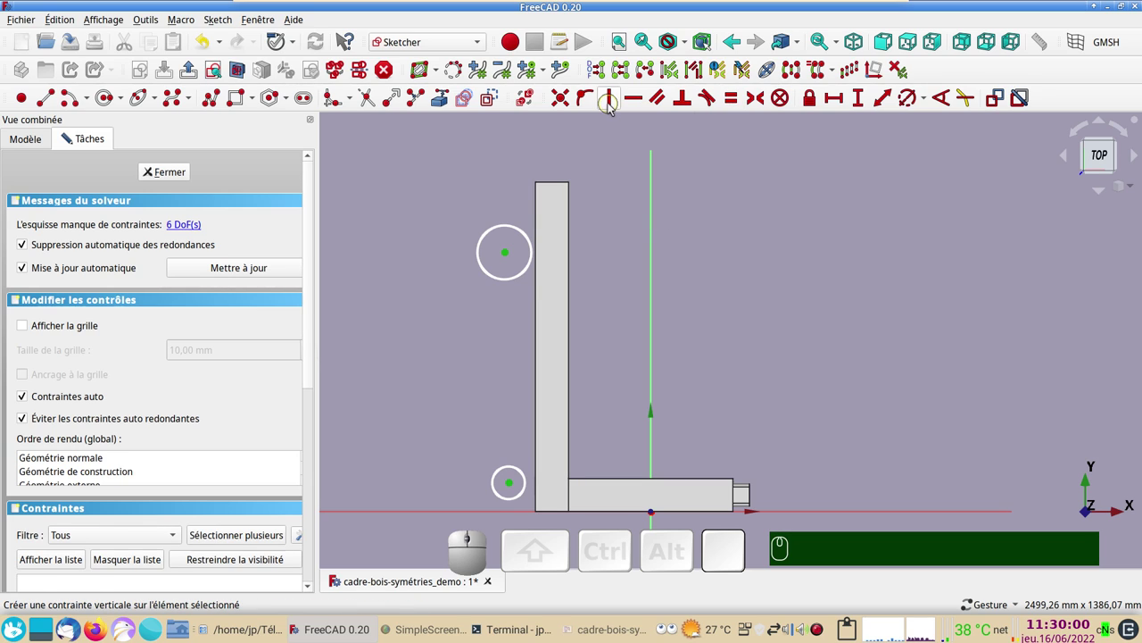
key(v)
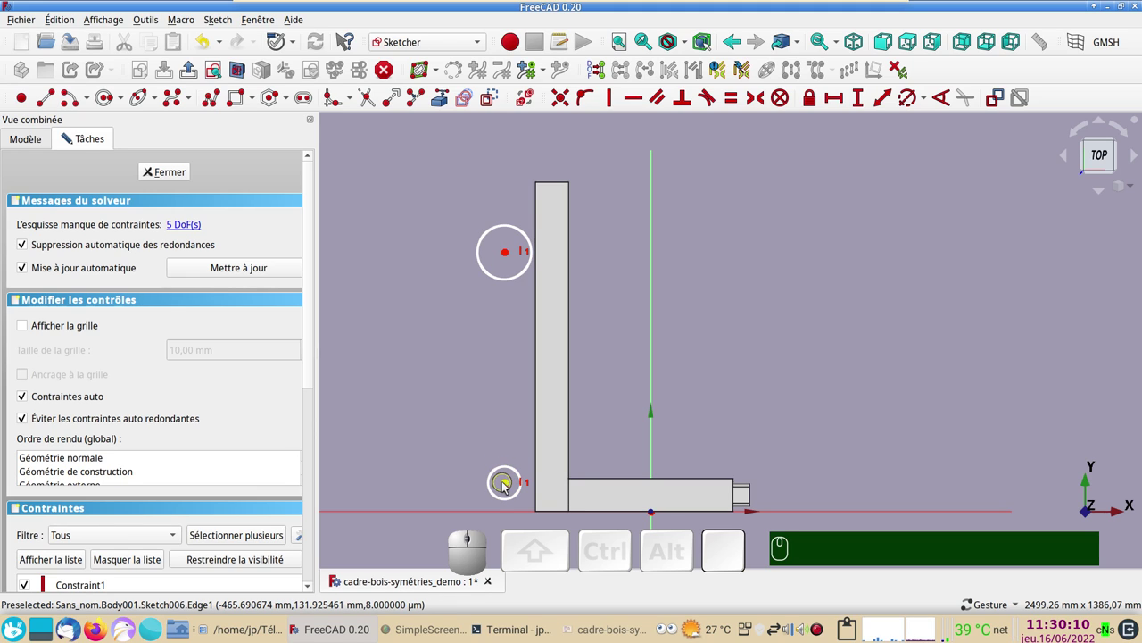
click(510, 484)
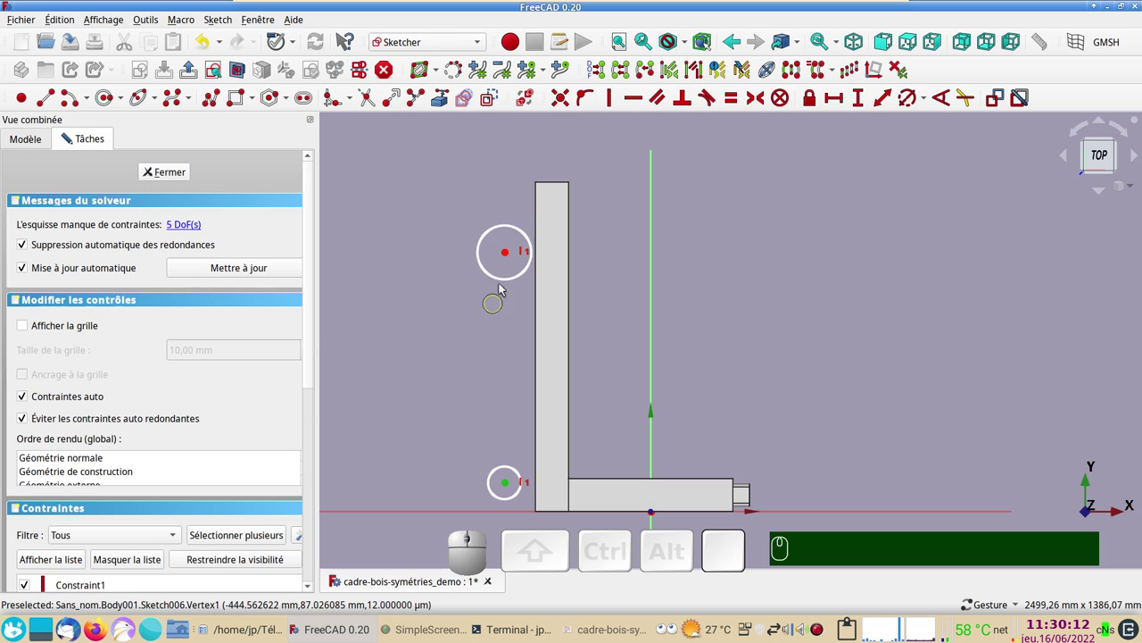
click(512, 257)
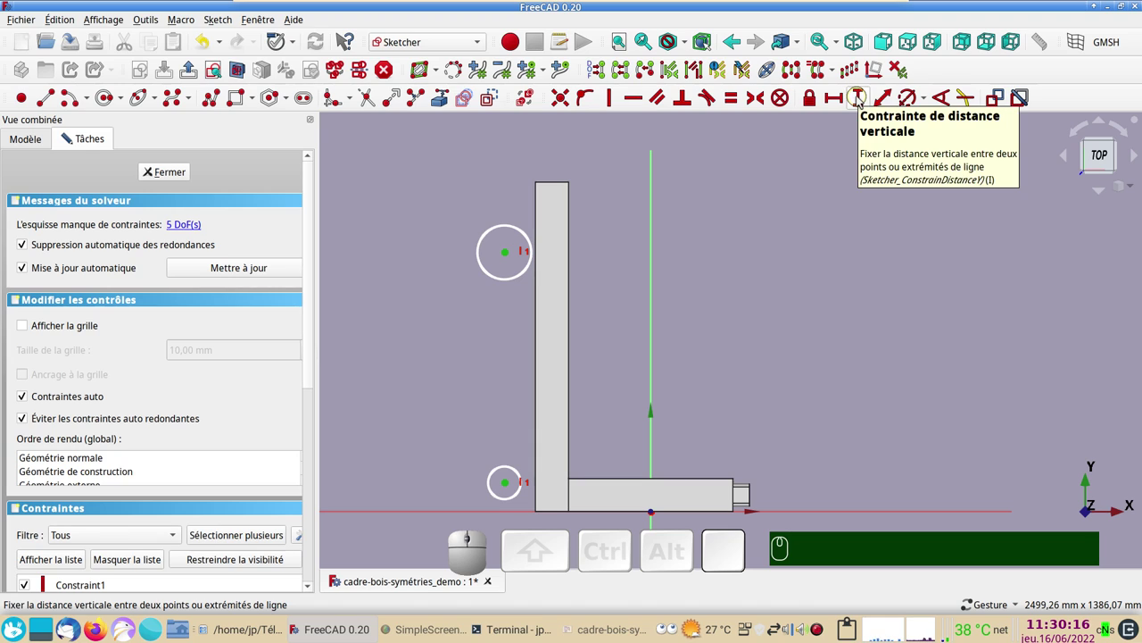
click(861, 100)
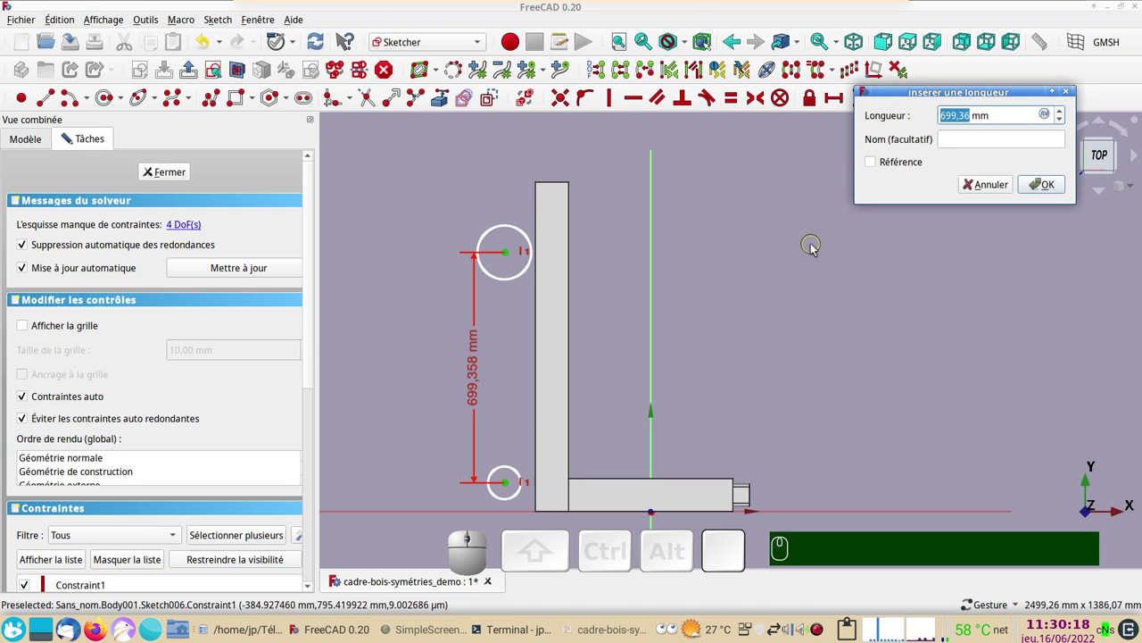
key(KP_8)
key(KP_0)
key(KP_0)
key(Return)
click(606, 625)
Step: Dimension the lower circle's centre height above the horizontal axis
click(606, 625)
key(KP_8)
key(KP_0)
key(Return)
drag(507, 511, 517, 476)
click(517, 477)
click(524, 512)
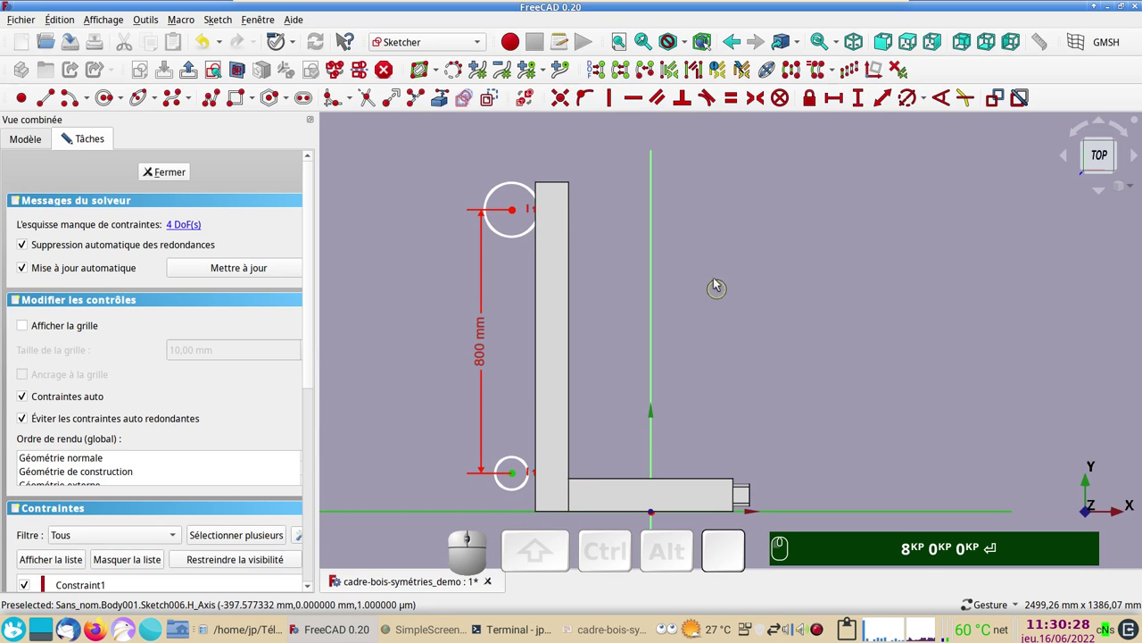
click(862, 104)
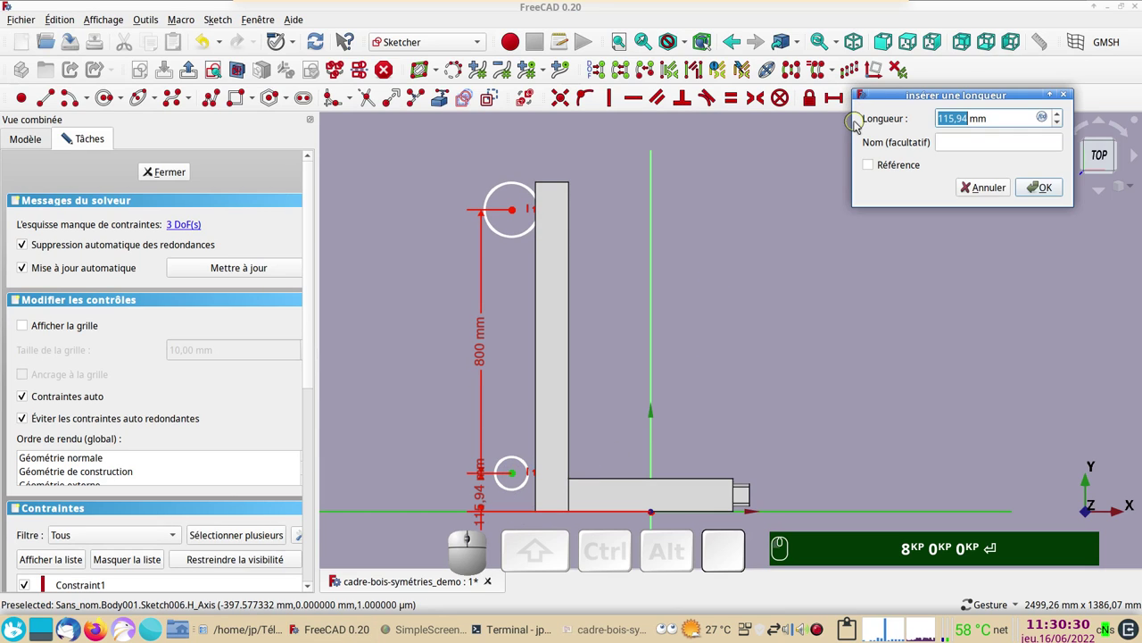
key(KP_2)
key(KP_0)
key(KP_0)
key(KP_8)
key(KP_0)
key(Return)
key(KP_2)
key(KP_Enter)
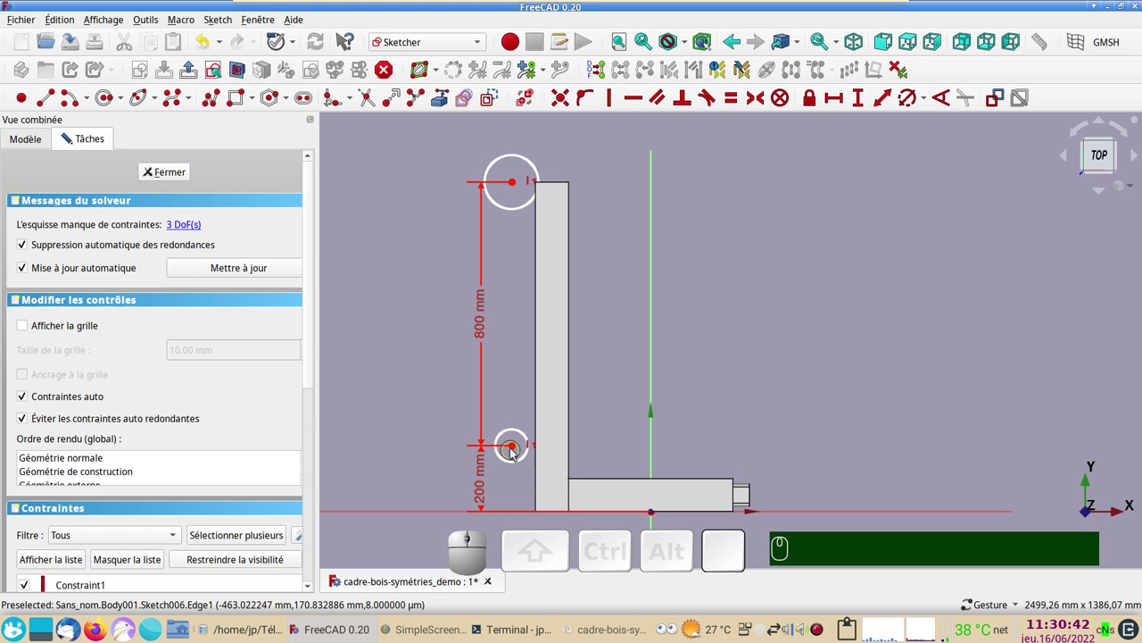
Step: Drag the circles onto the upright and select the lower circle's centre
click(517, 448)
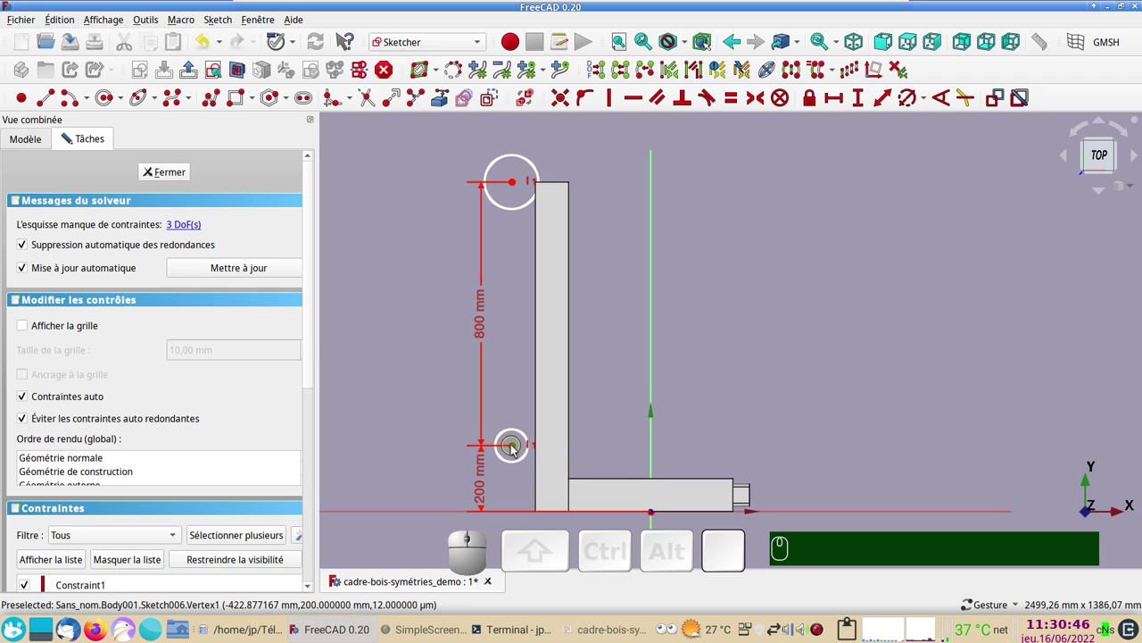
drag(517, 447, 569, 502)
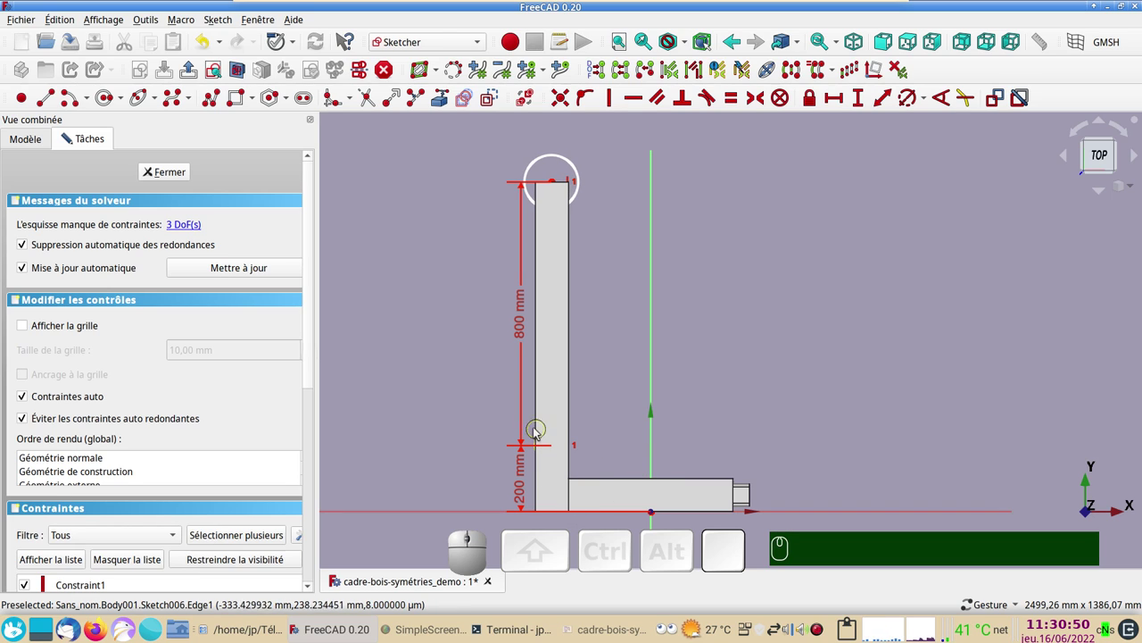
click(246, 72)
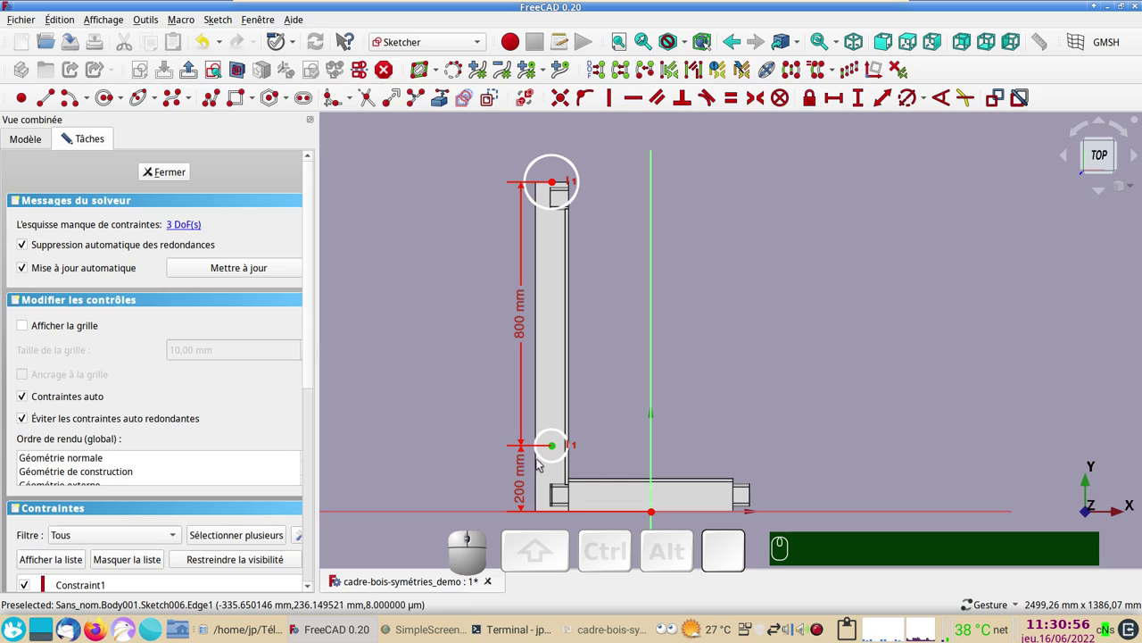
click(558, 451)
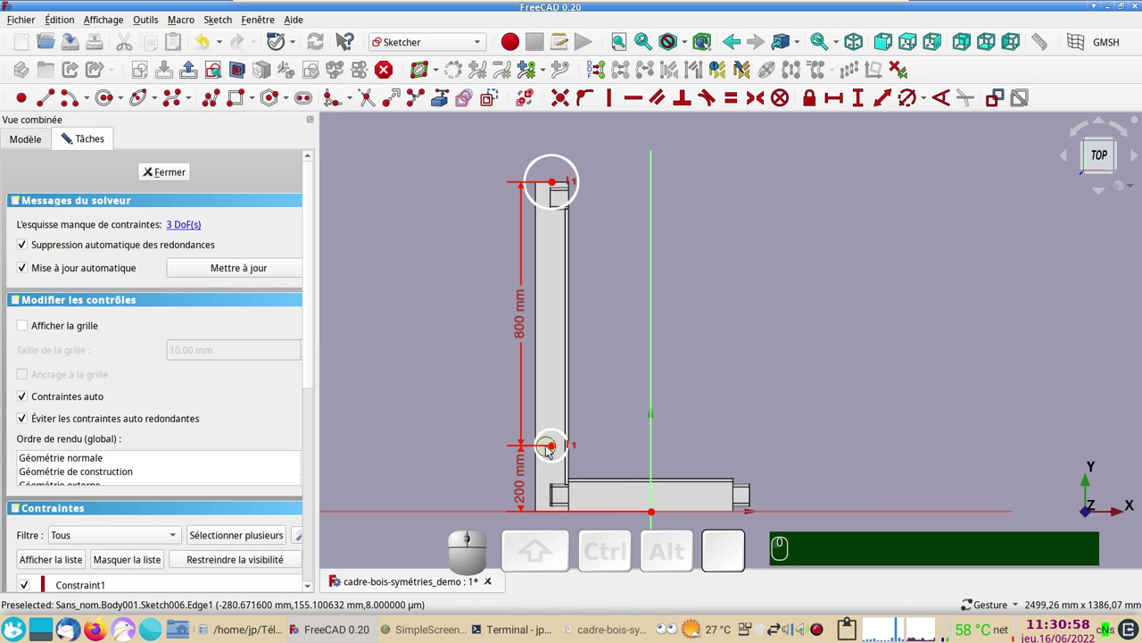
click(559, 450)
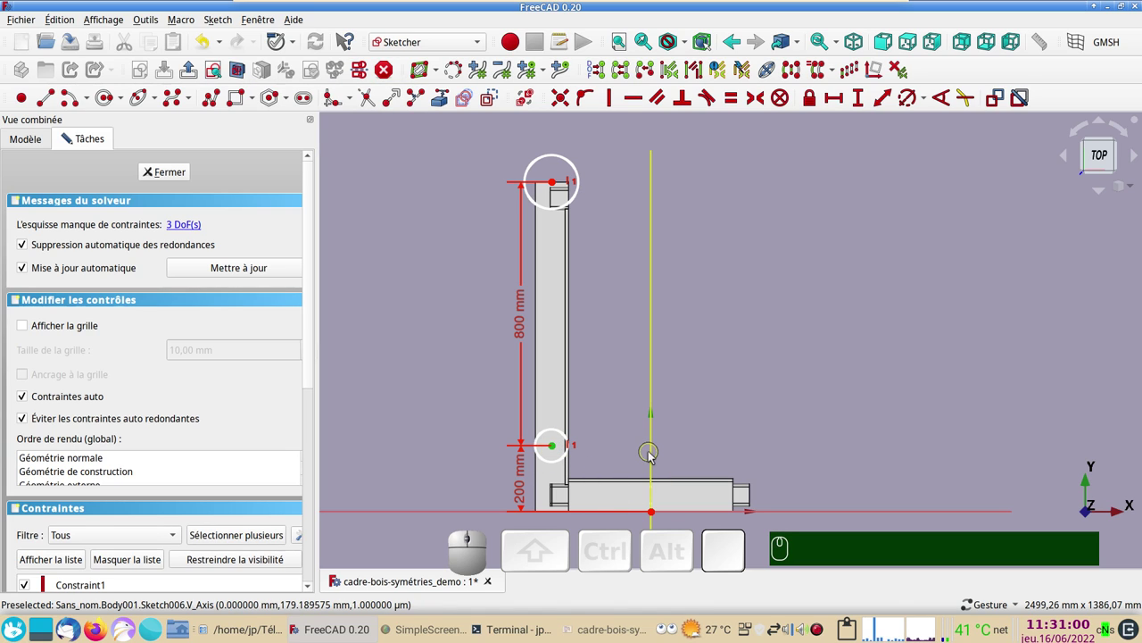
Step: Constrain the circles 300 mm horizontally from the vertical axis
click(653, 455)
click(842, 101)
key(KP_3)
key(KP_0)
key(KP_0)
key(KP_Enter)
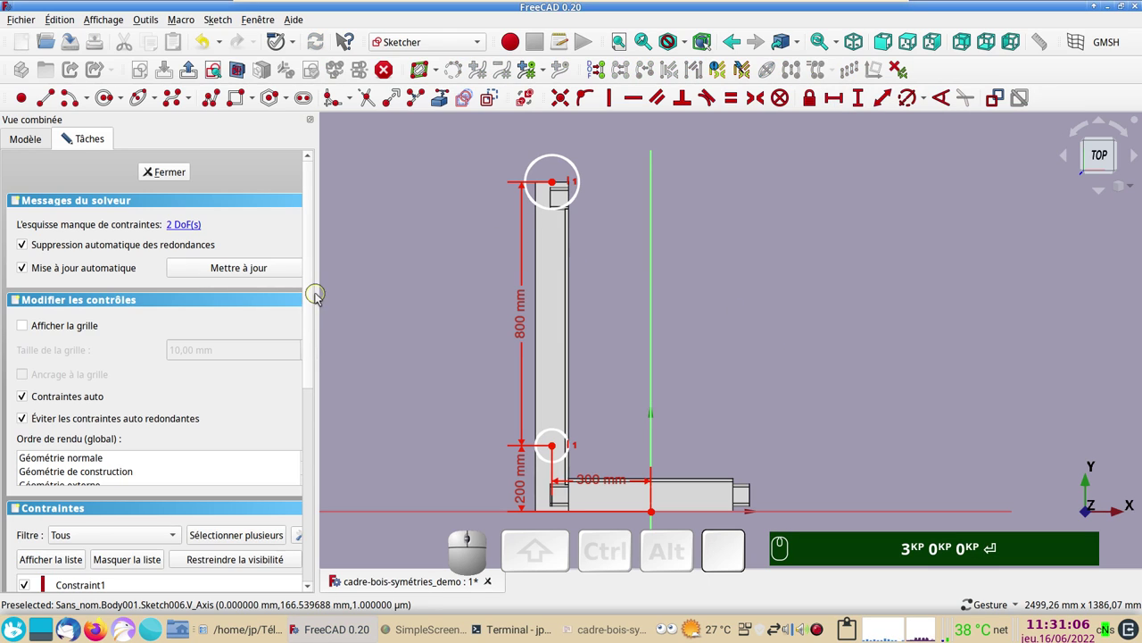
Step: Give both circles a 20 mm diameter constraint
click(563, 432)
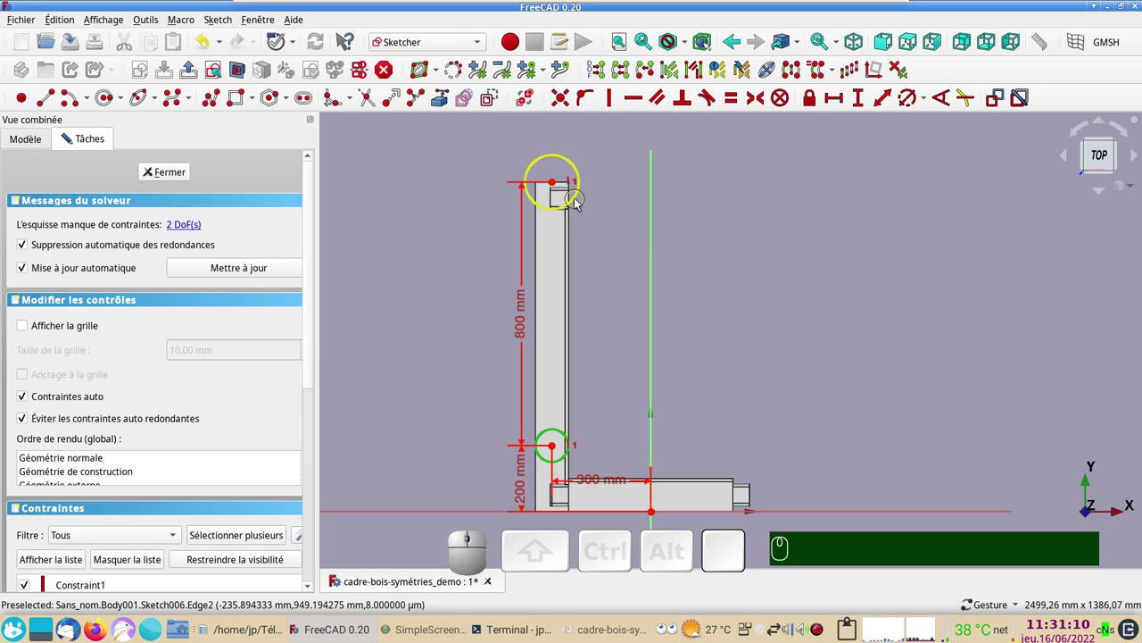
click(580, 201)
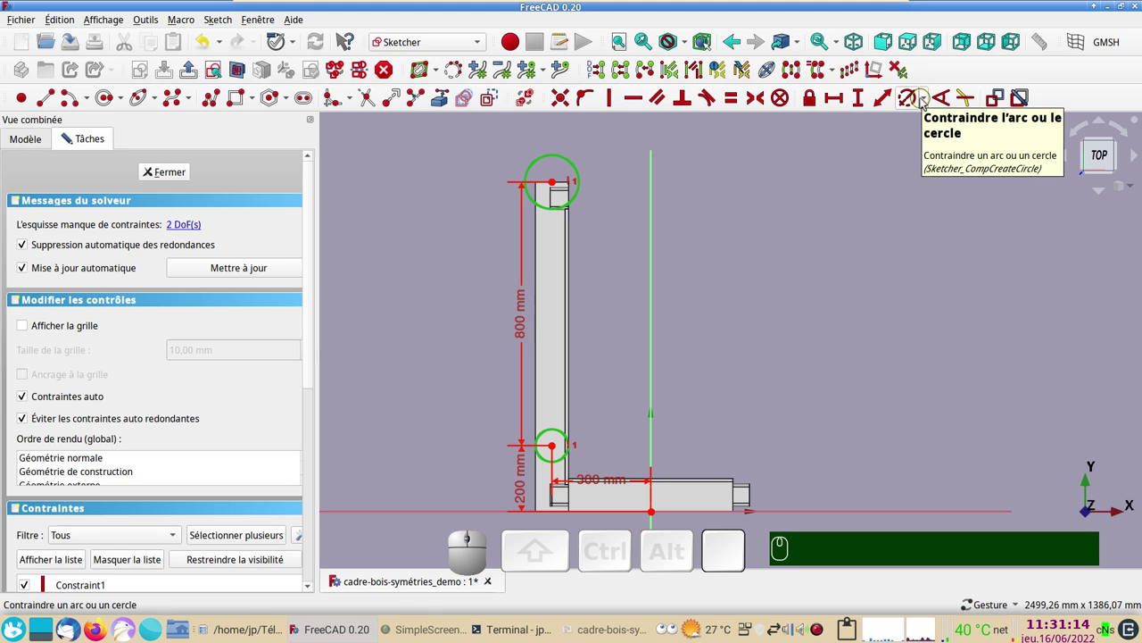
click(927, 99)
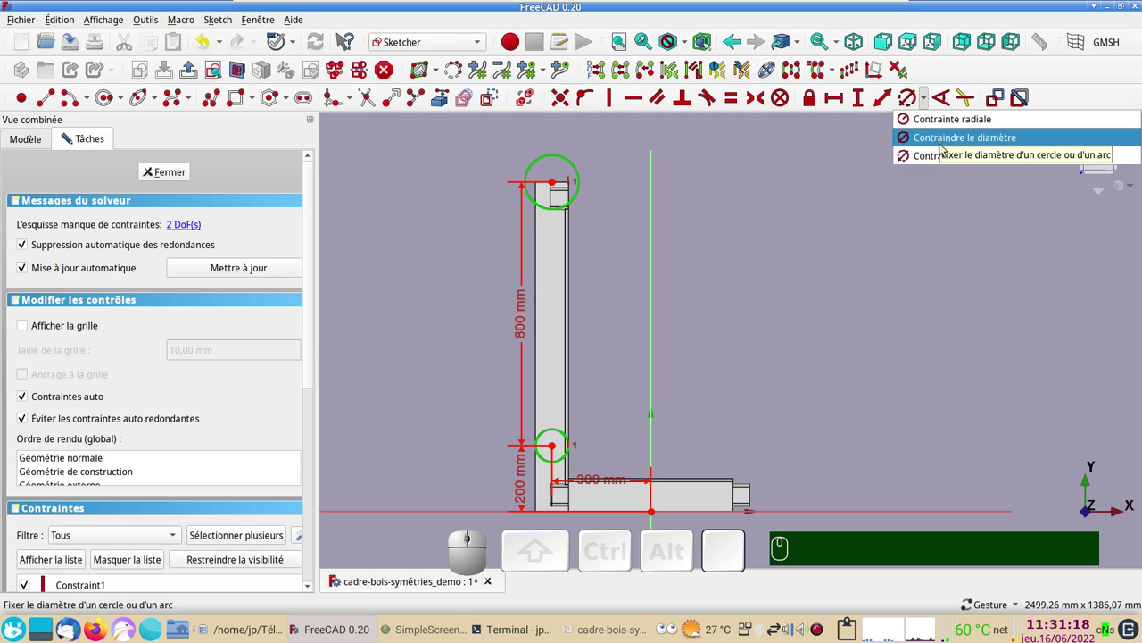
click(950, 196)
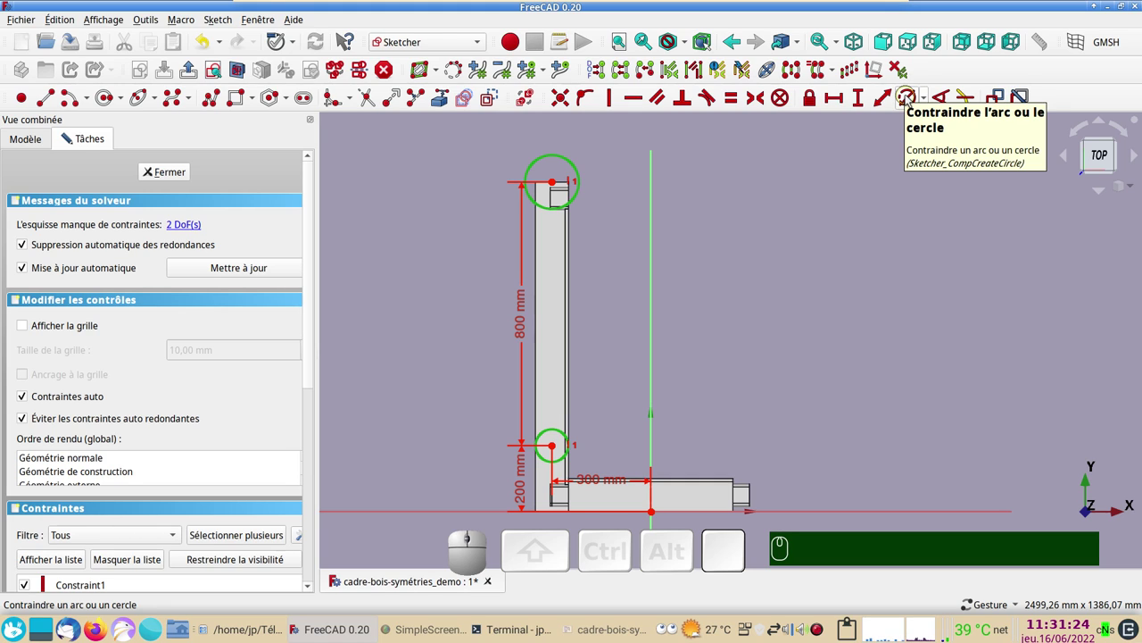
click(913, 100)
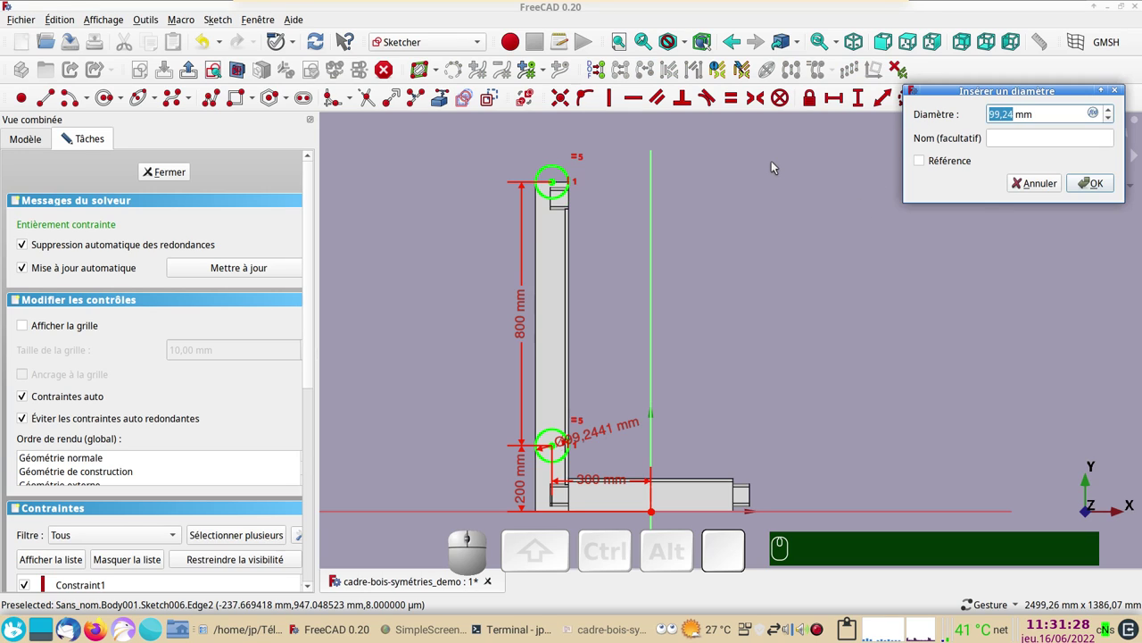
key(KP_2)
key(KP_0)
key(Return)
key(KP_Enter)
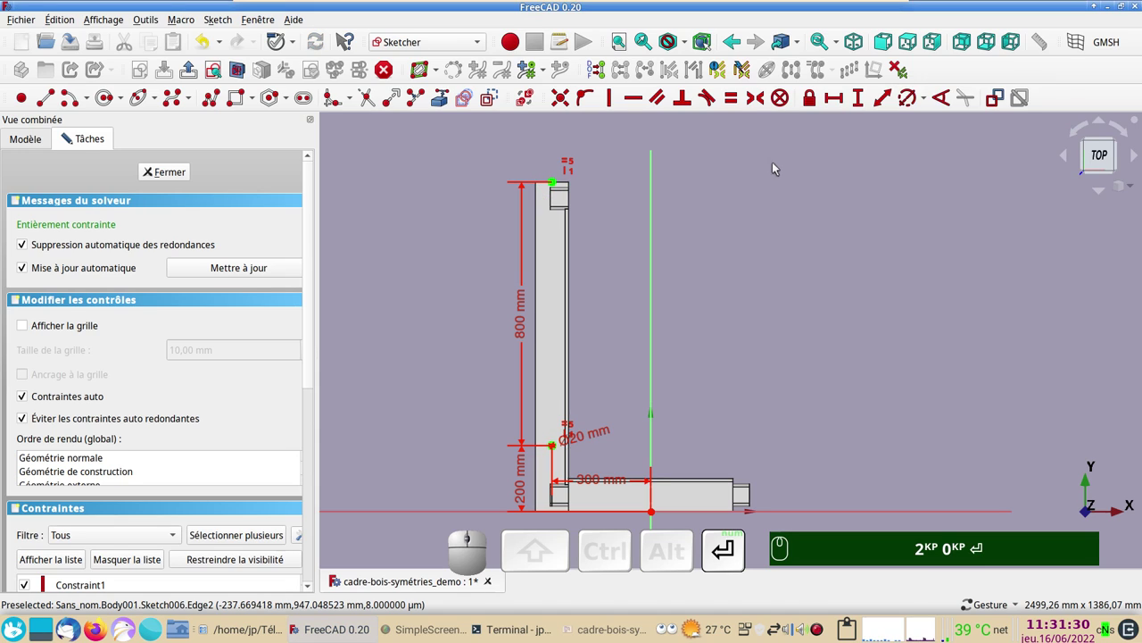
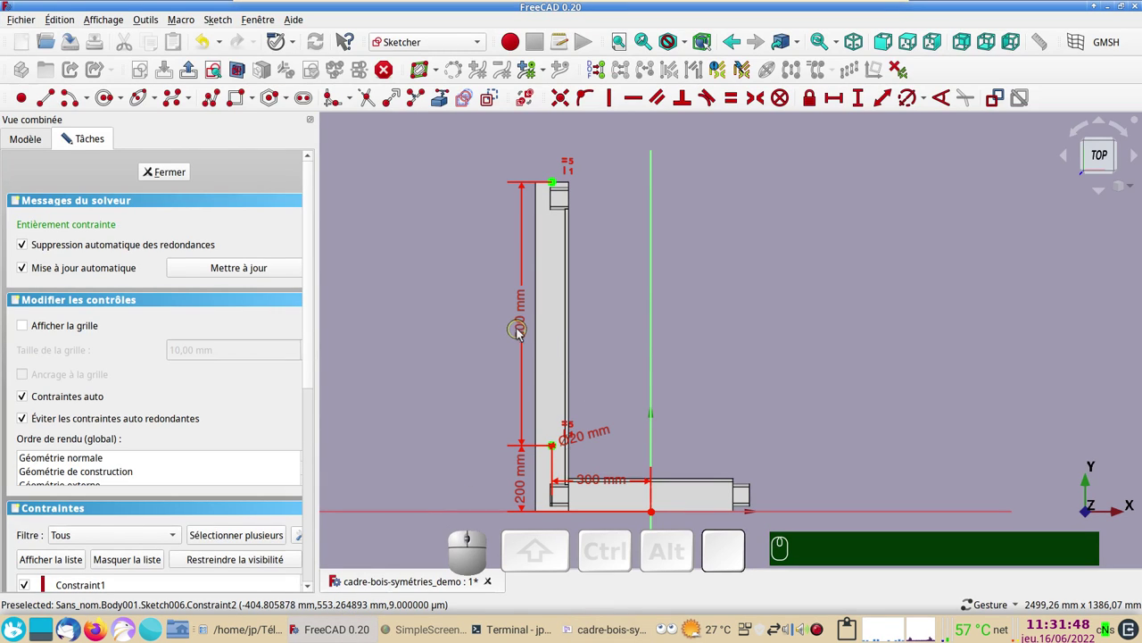
Step: Change the 800 mm spacing between the circles to 600 mm
click(525, 332)
key(KP_6)
key(KP_0)
key(KP_0)
key(KP_Enter)
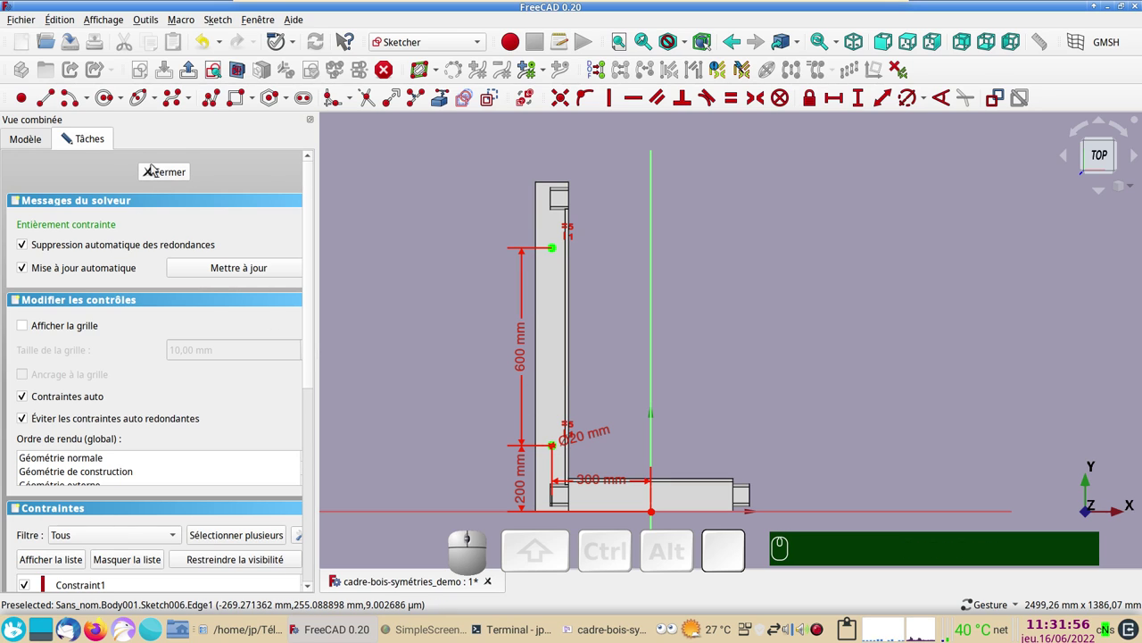
Step: Close the sketch and cut it as a through-all pocket symmetric to the sketch plane
click(168, 171)
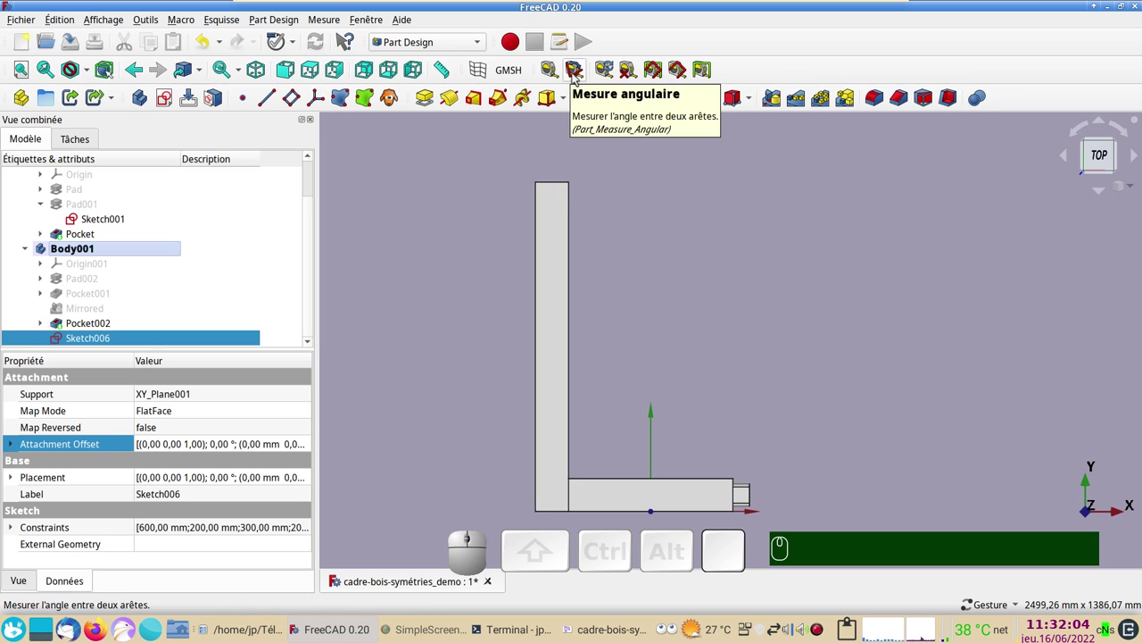
click(587, 102)
click(217, 228)
click(223, 244)
click(59, 355)
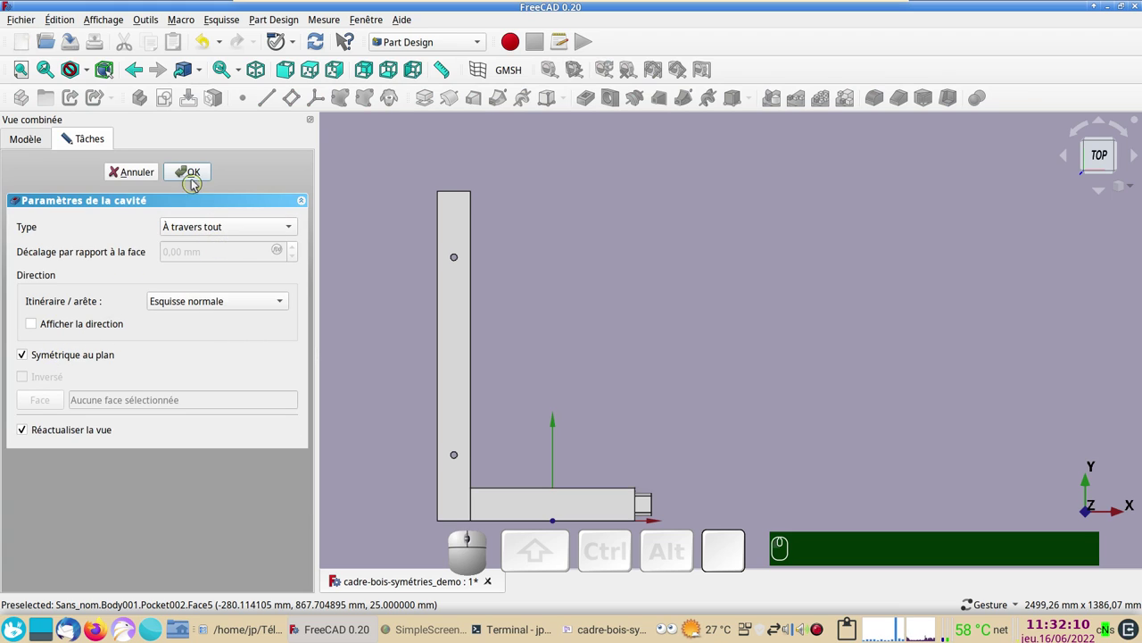
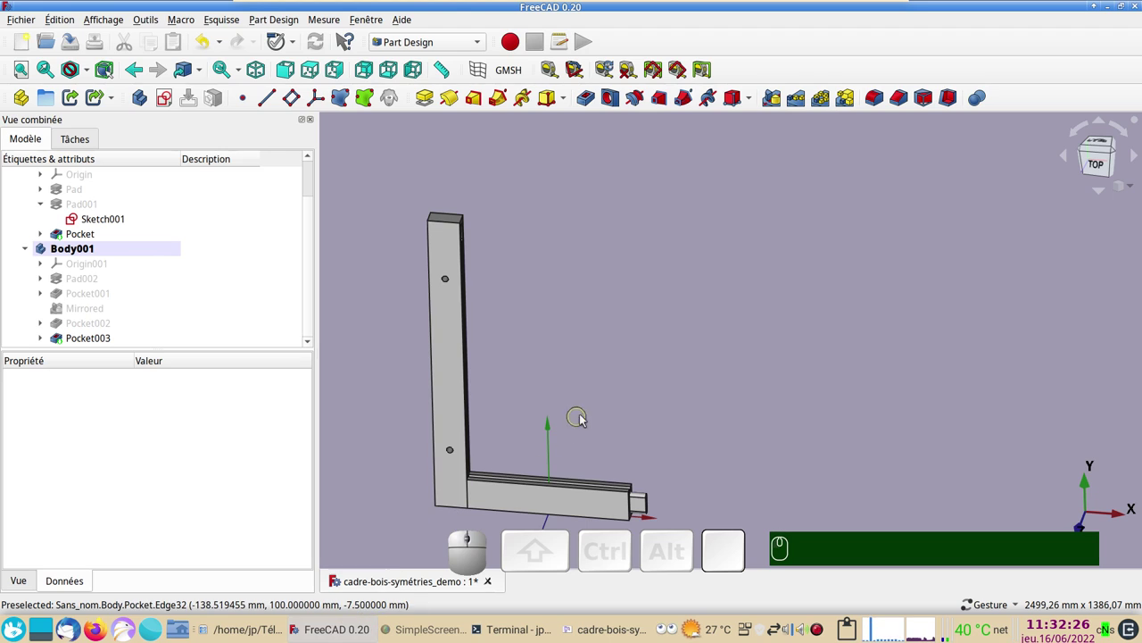
Step: View the frame from above and fit it to the window
key(KP_2)
right_click(640, 401)
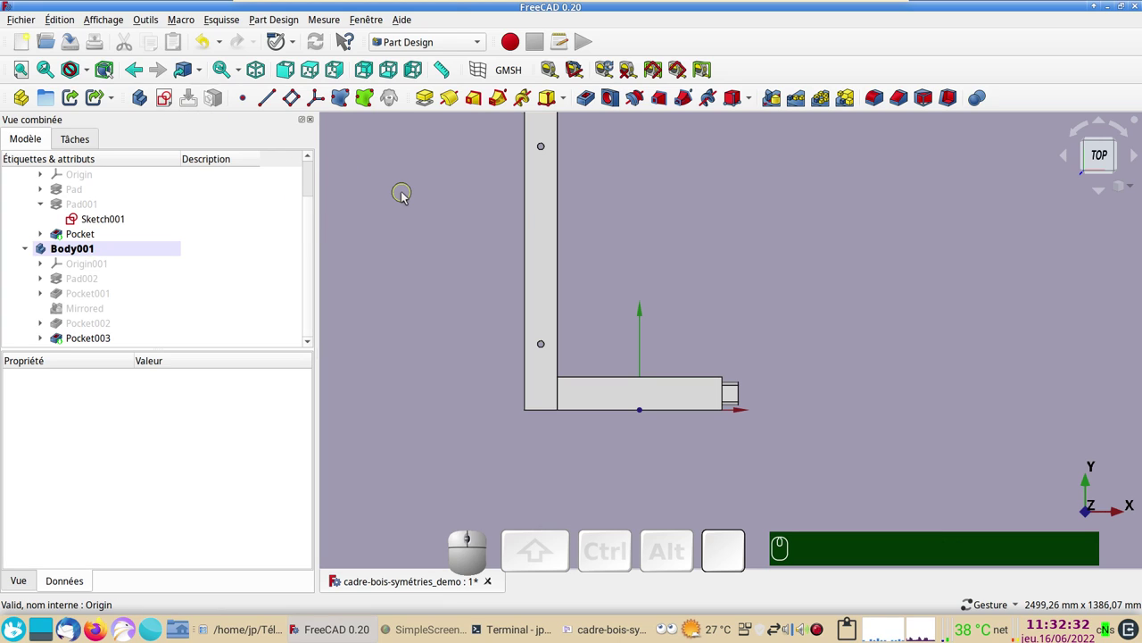
click(409, 194)
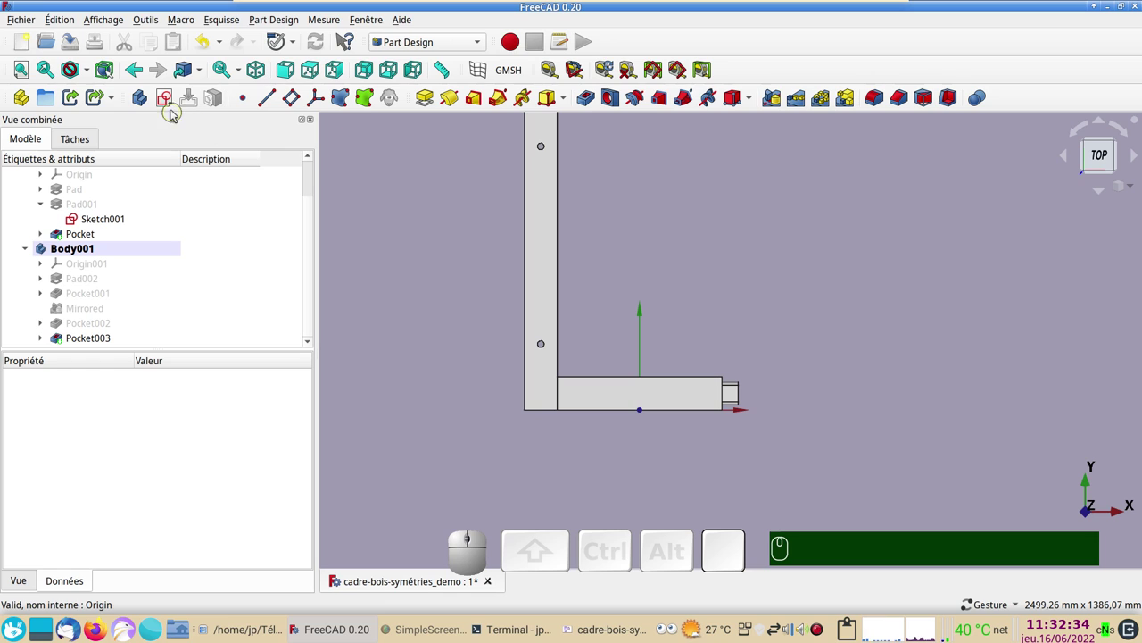
Step: Start a new sketch on XY_Plane001 and draw a rectangle near the frame corner
click(172, 105)
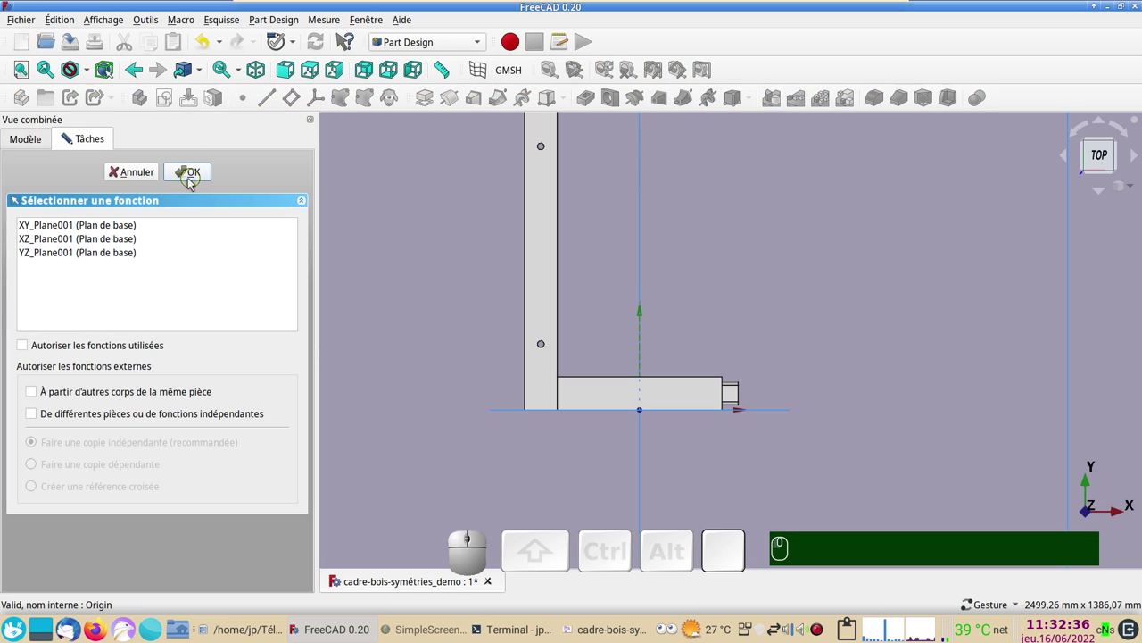
click(82, 229)
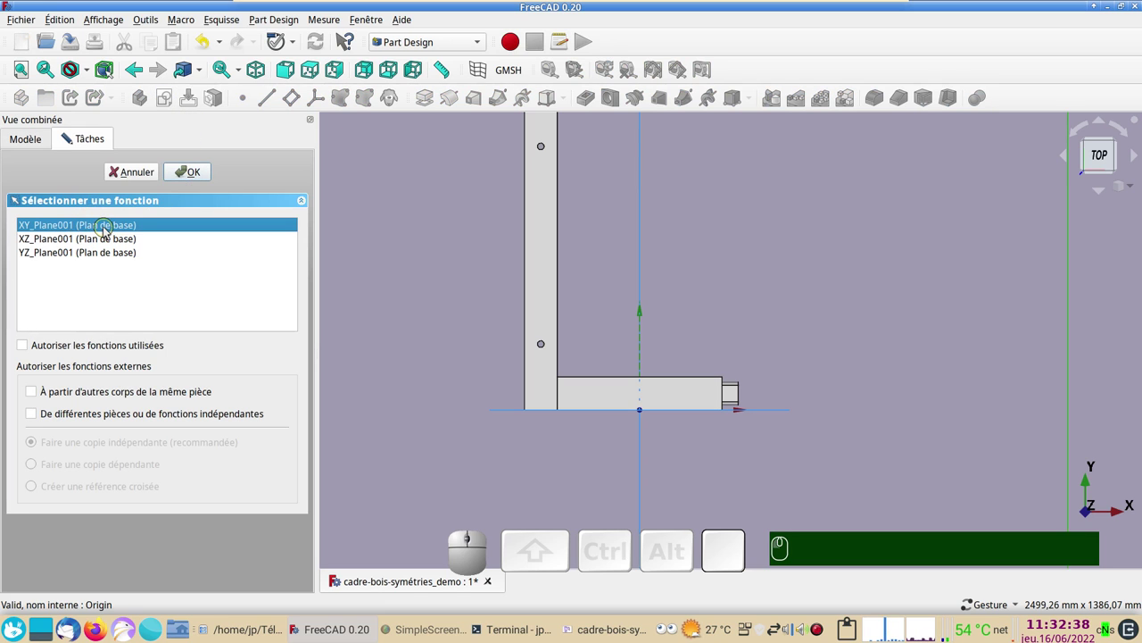
click(187, 179)
scroll(up, 3)
right_click(411, 320)
click(239, 105)
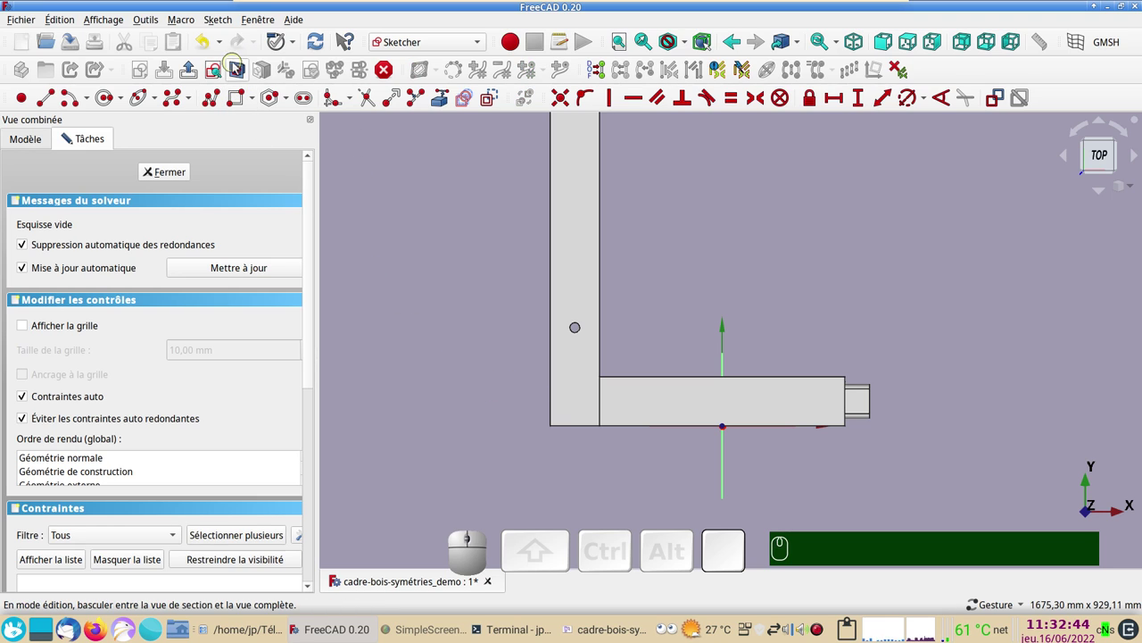
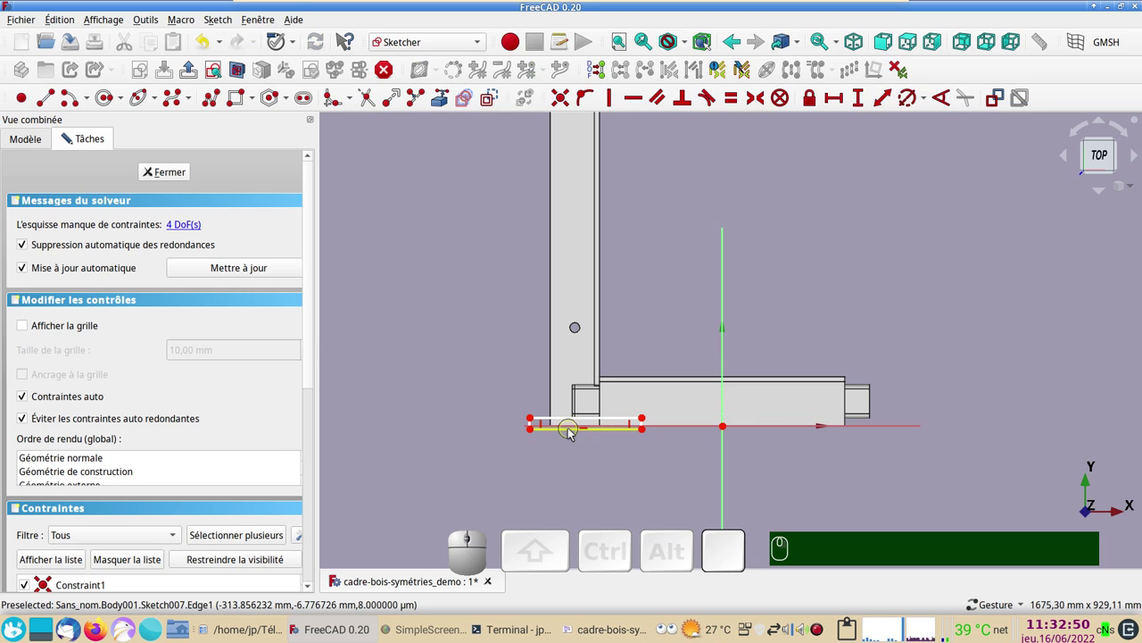
Step: Constrain the rectangle's horizontal length to 200 mm
click(575, 431)
click(591, 465)
click(567, 418)
click(834, 98)
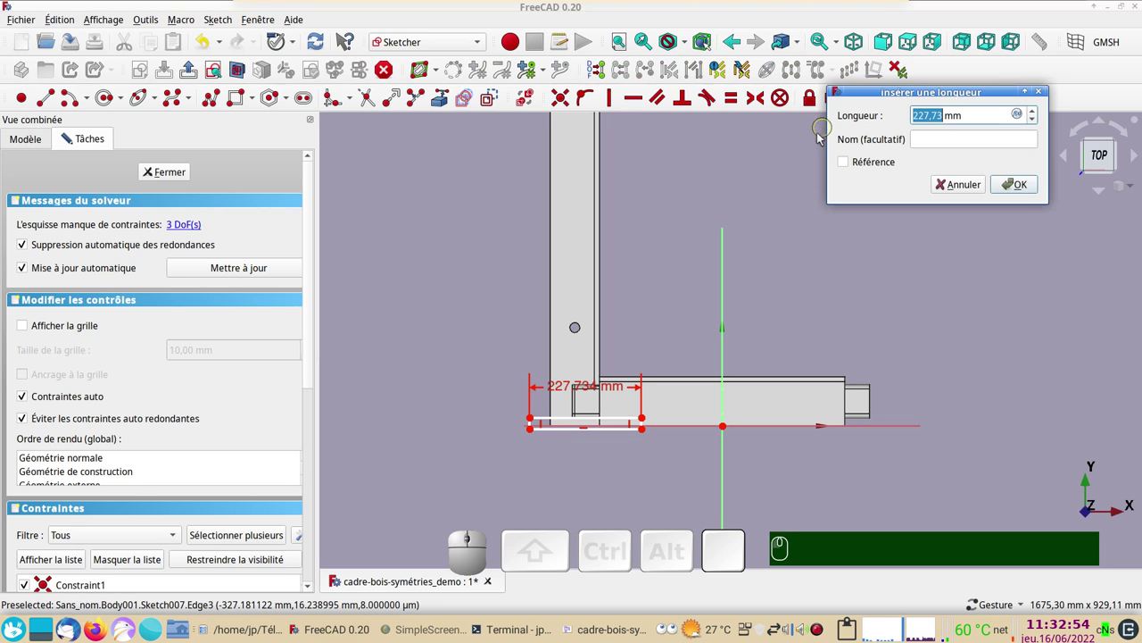
key(KP_2)
key(KP_0)
key(KP_0)
key(Return)
key(KP_Enter)
Step: Constrain the rectangle's short side to a 20 mm vertical height
scroll(up, 3)
click(514, 368)
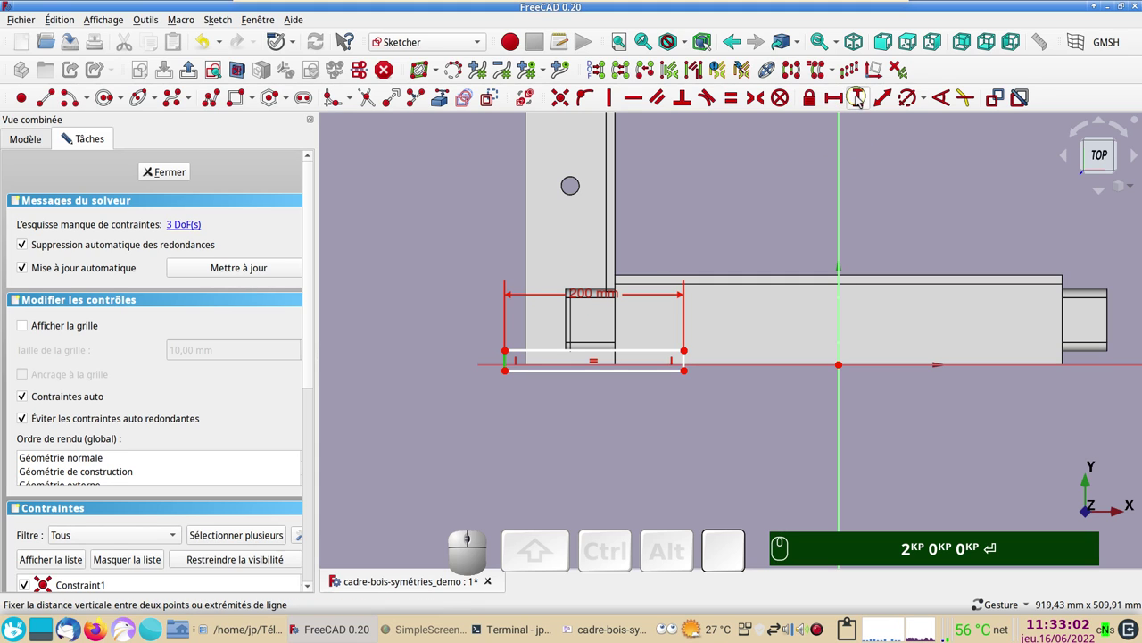
click(860, 101)
key(KP_2)
key(KP_0)
key(KP_0)
key(Return)
key(KP_Enter)
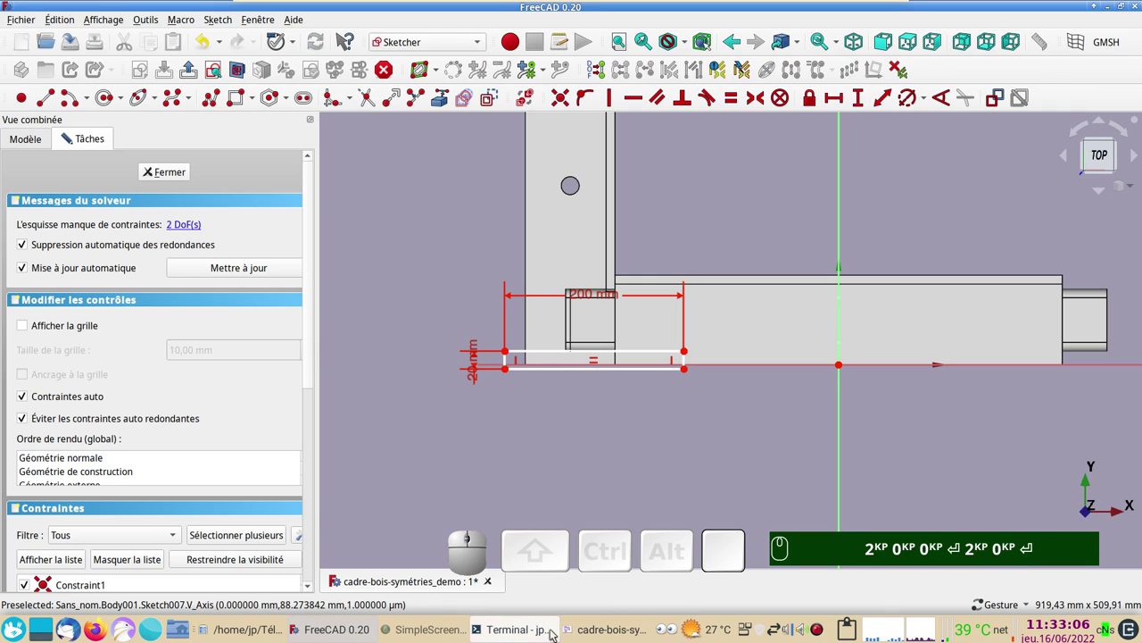
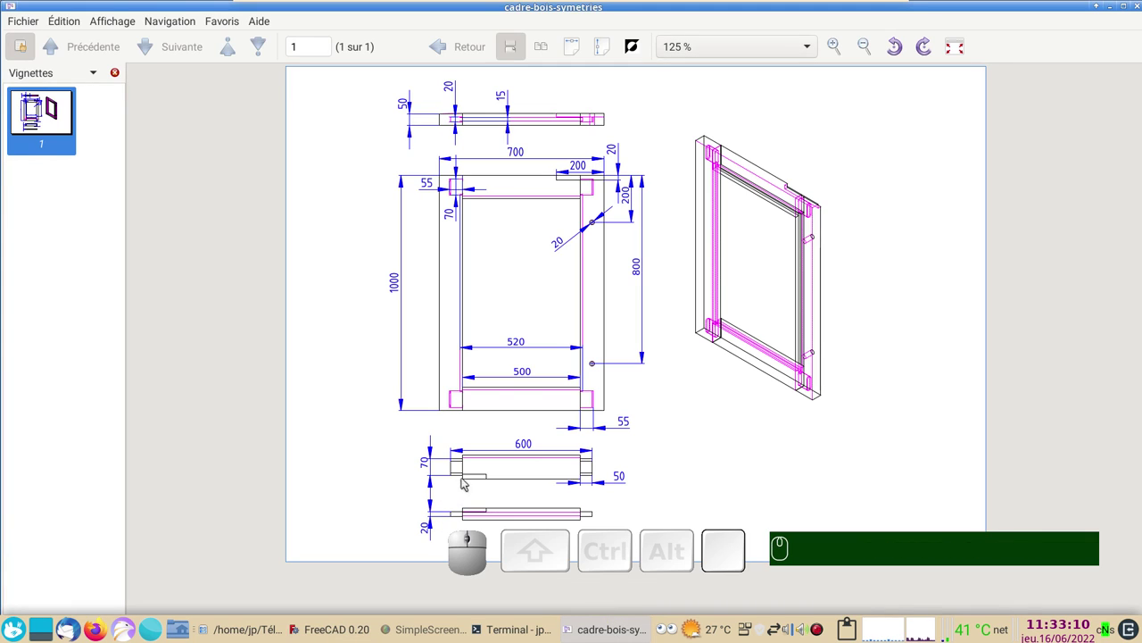
scroll(up, 3)
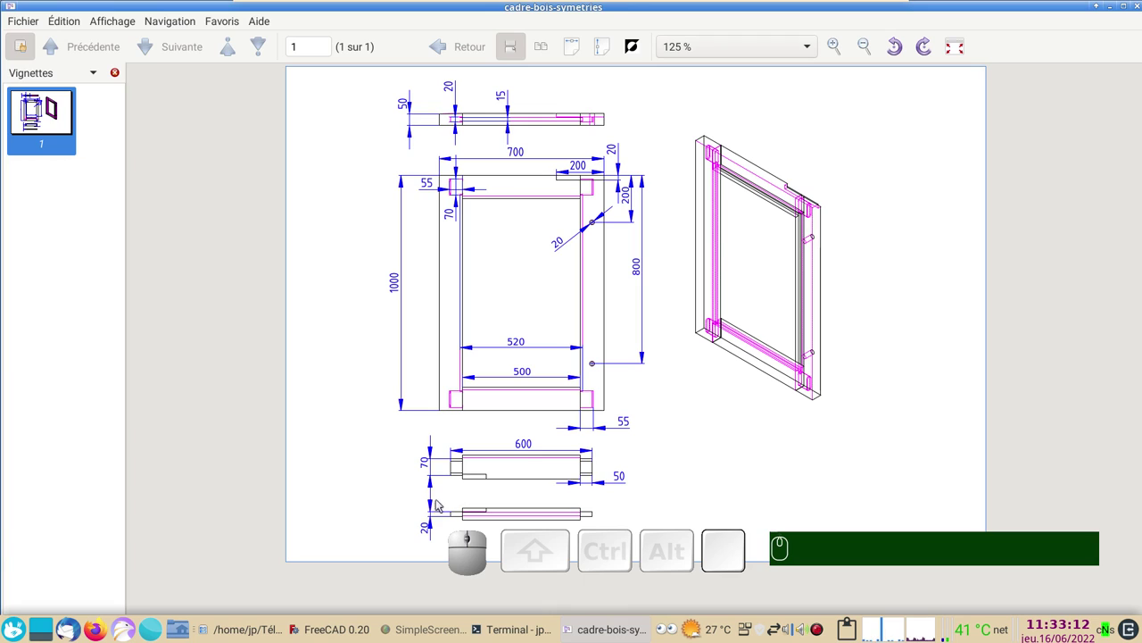
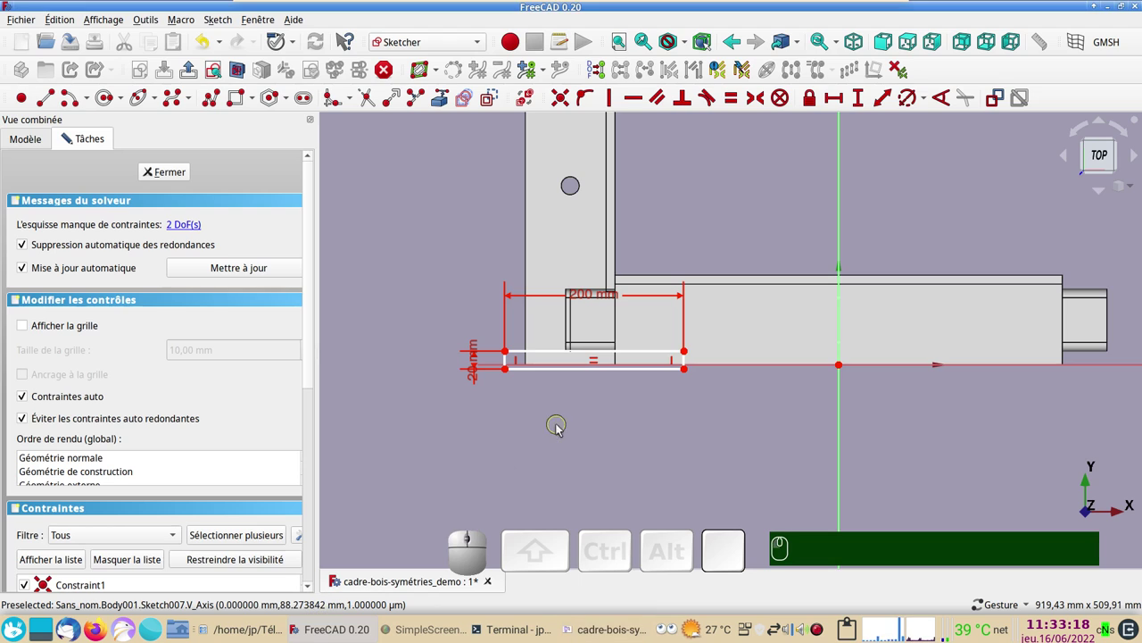
Step: Set the rectangle's corner 350 mm horizontally from the sketch origin
scroll(up, 3)
drag(554, 419, 593, 467)
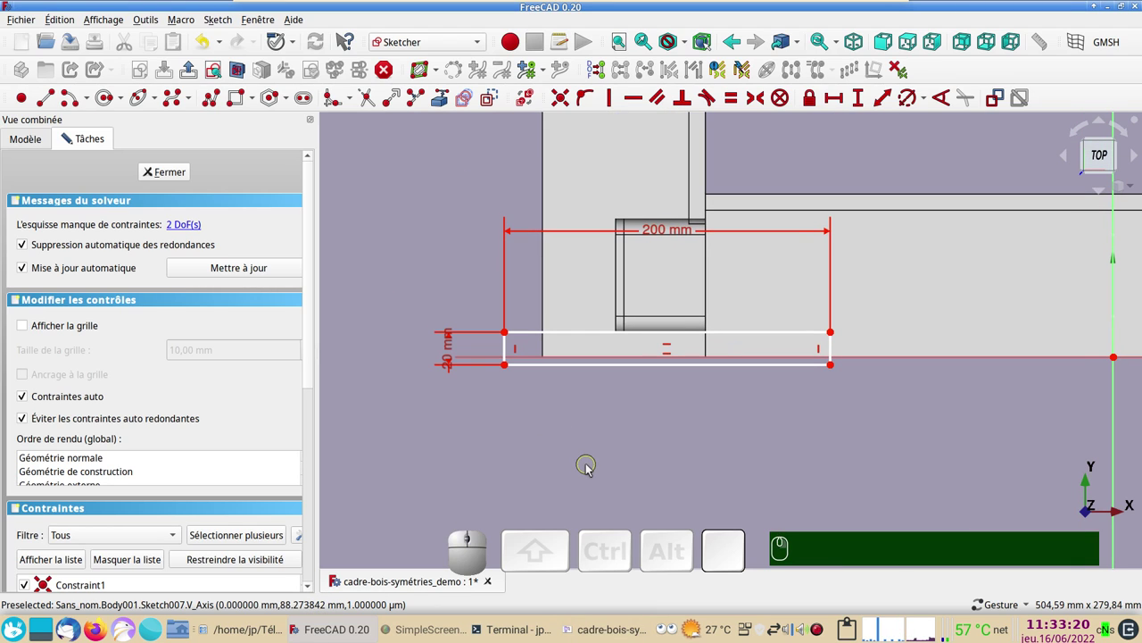
drag(457, 365, 521, 442)
scroll(down, 3)
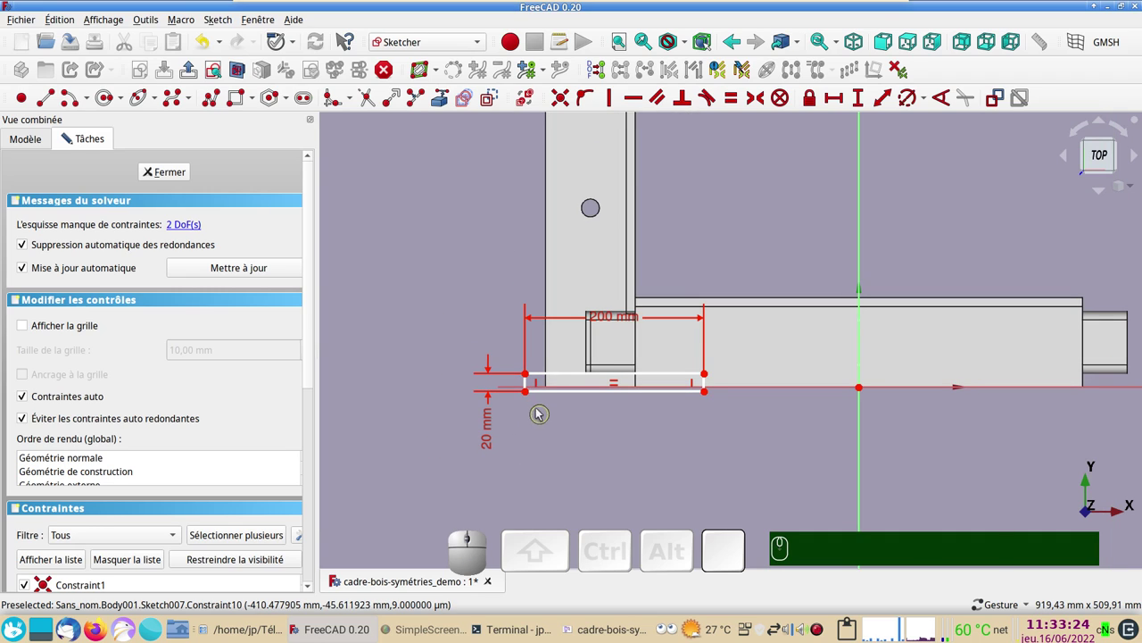
click(531, 393)
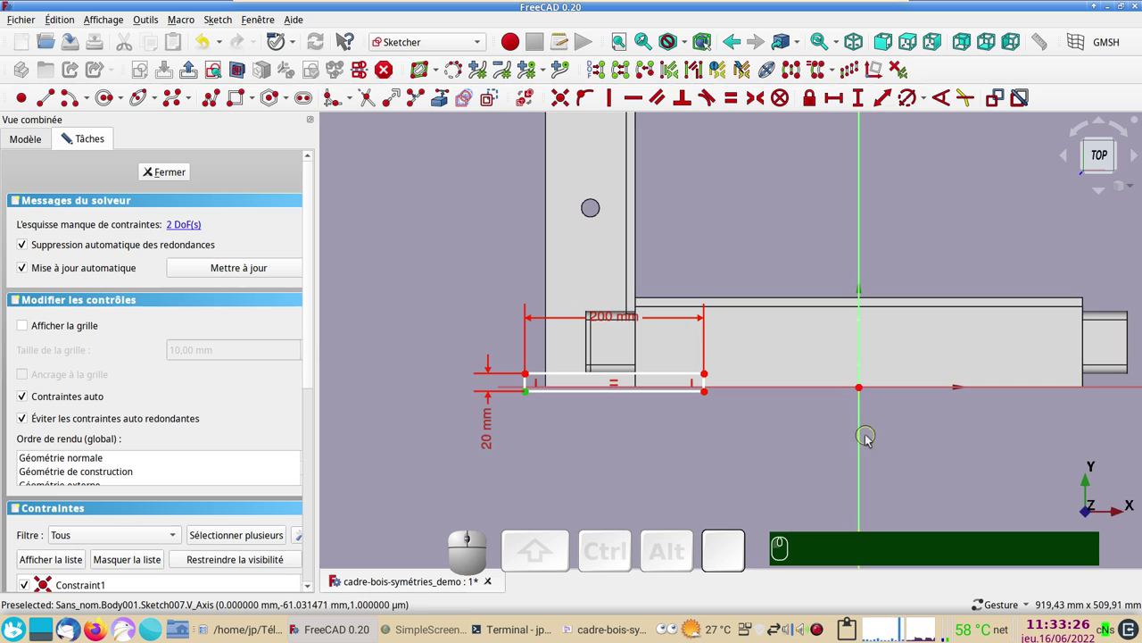
click(866, 436)
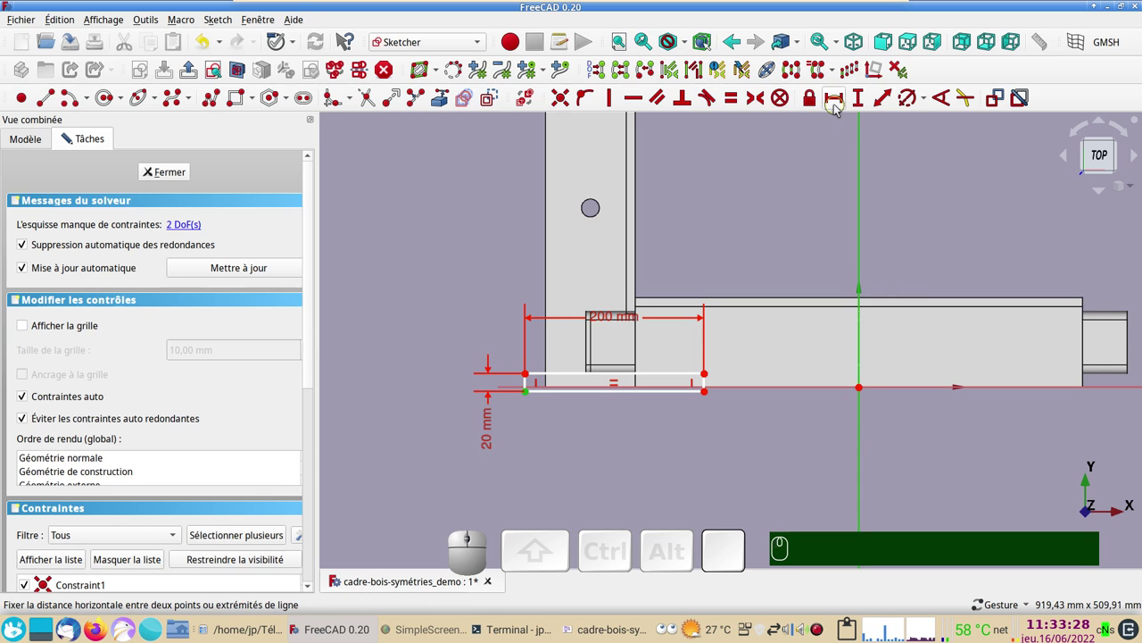
click(839, 108)
key(KP_3)
key(KP_5)
key(KP_0)
key(KP_Enter)
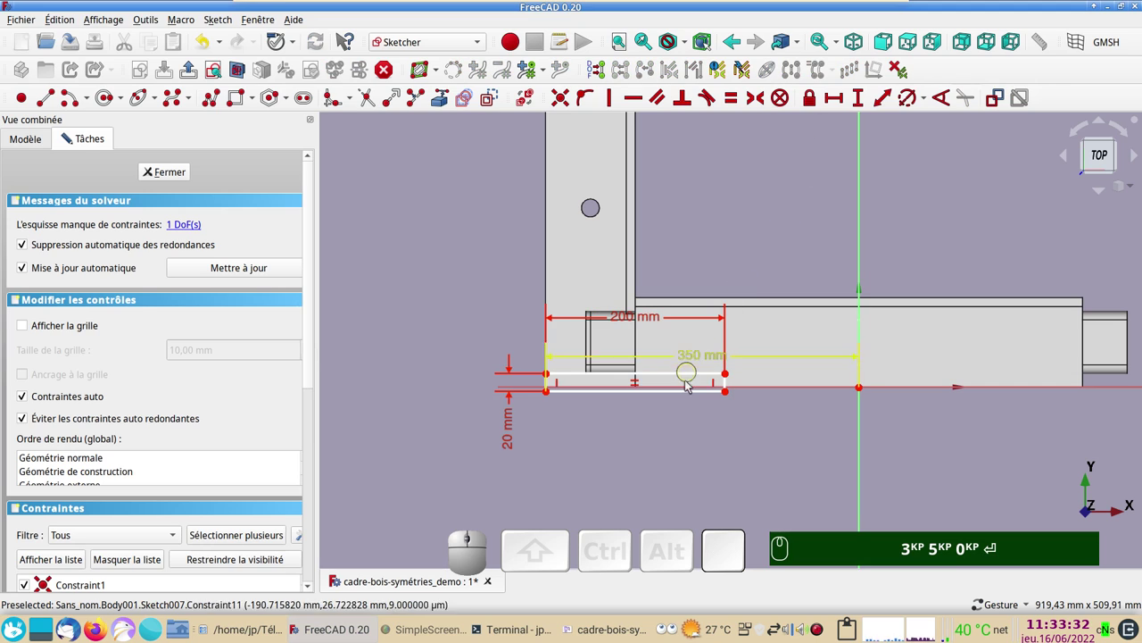
Step: Lock the corner onto the horizontal axis, fully constraining the sketch, and close it
scroll(up, 3)
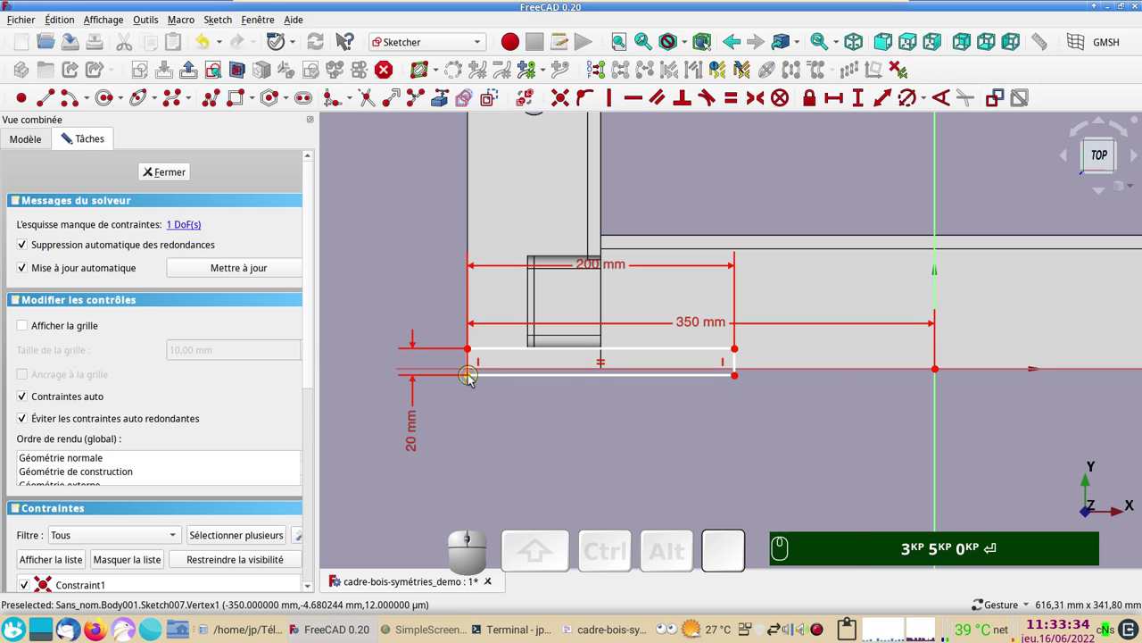
drag(474, 378, 474, 411)
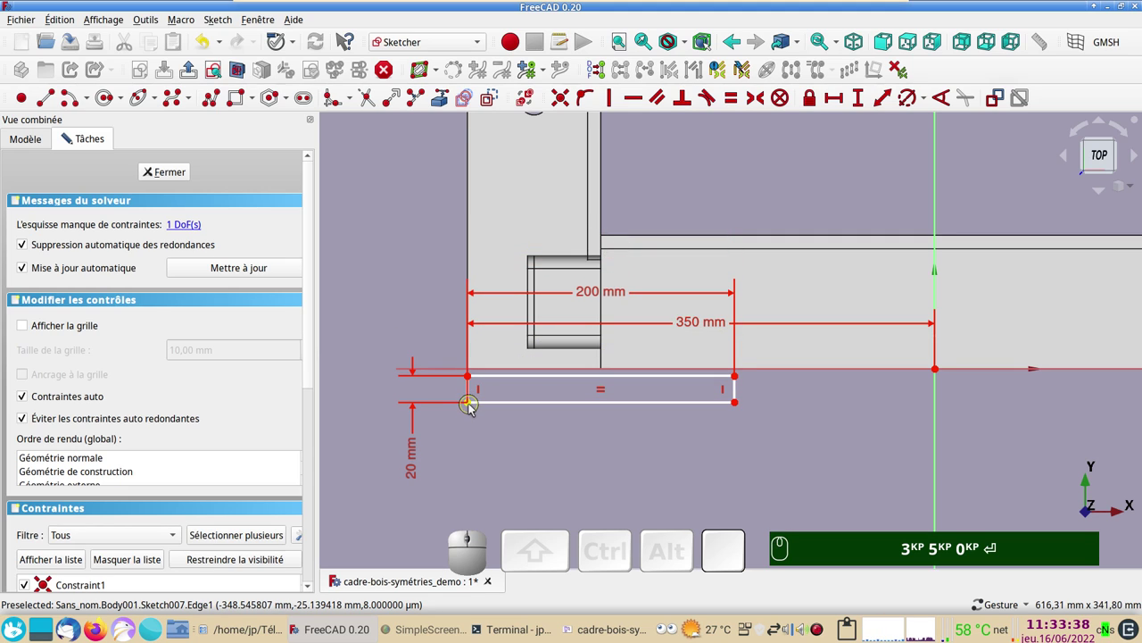
click(474, 408)
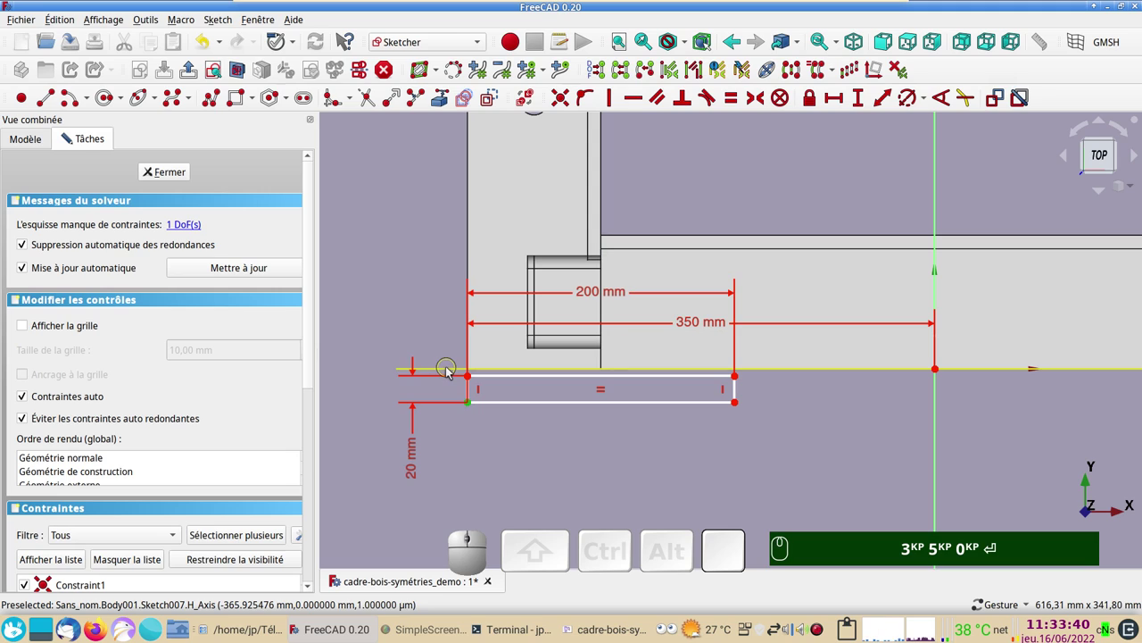
click(450, 371)
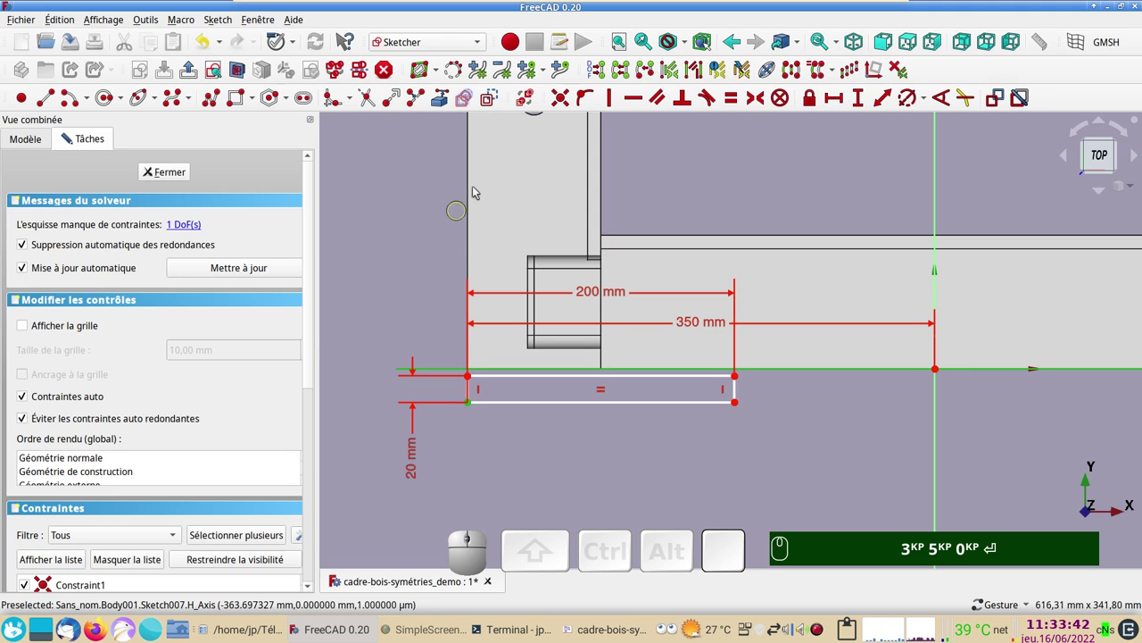
key(KP_3)
key(KP_5)
key(KP_0)
key(Return)
text(o)
key(o)
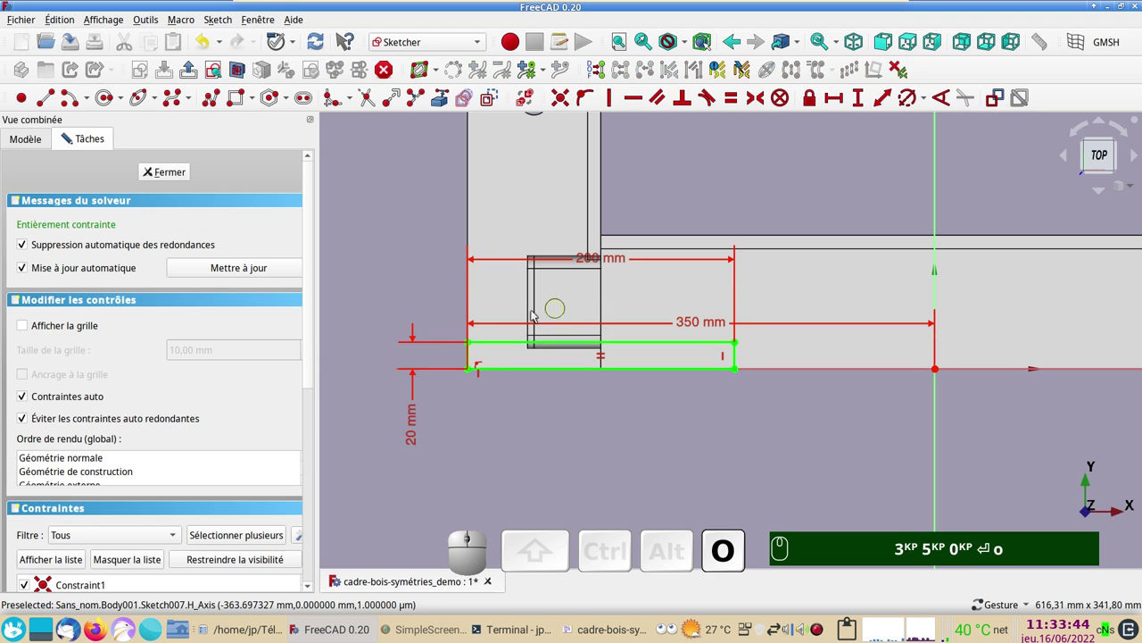
click(179, 176)
drag(631, 467, 670, 354)
scroll(up, 3)
drag(584, 315, 681, 487)
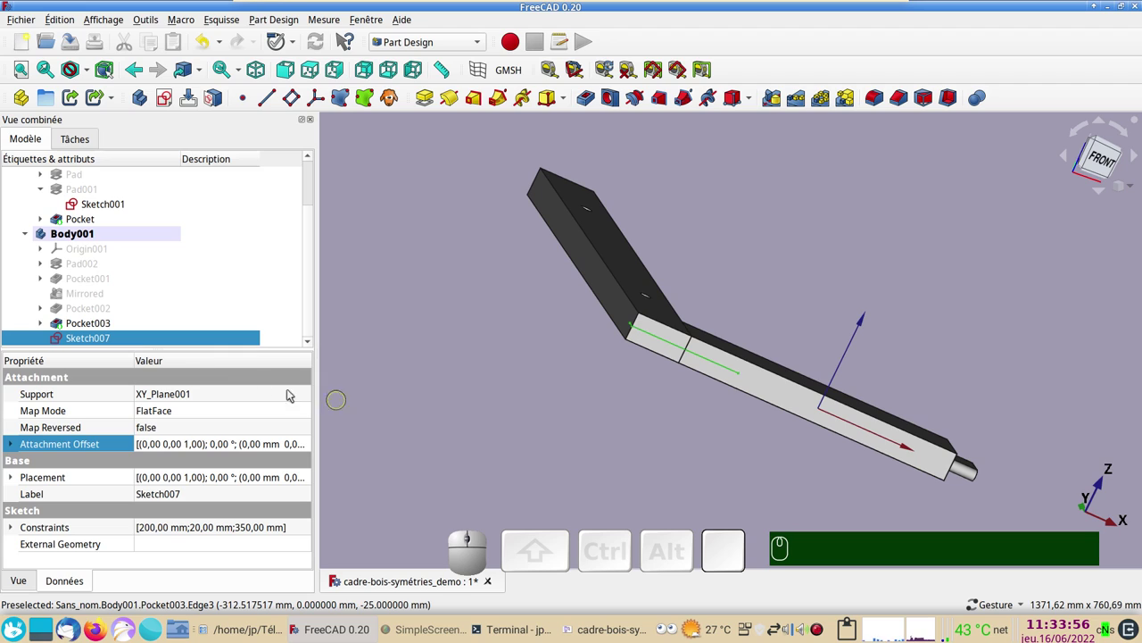
click(312, 445)
click(310, 446)
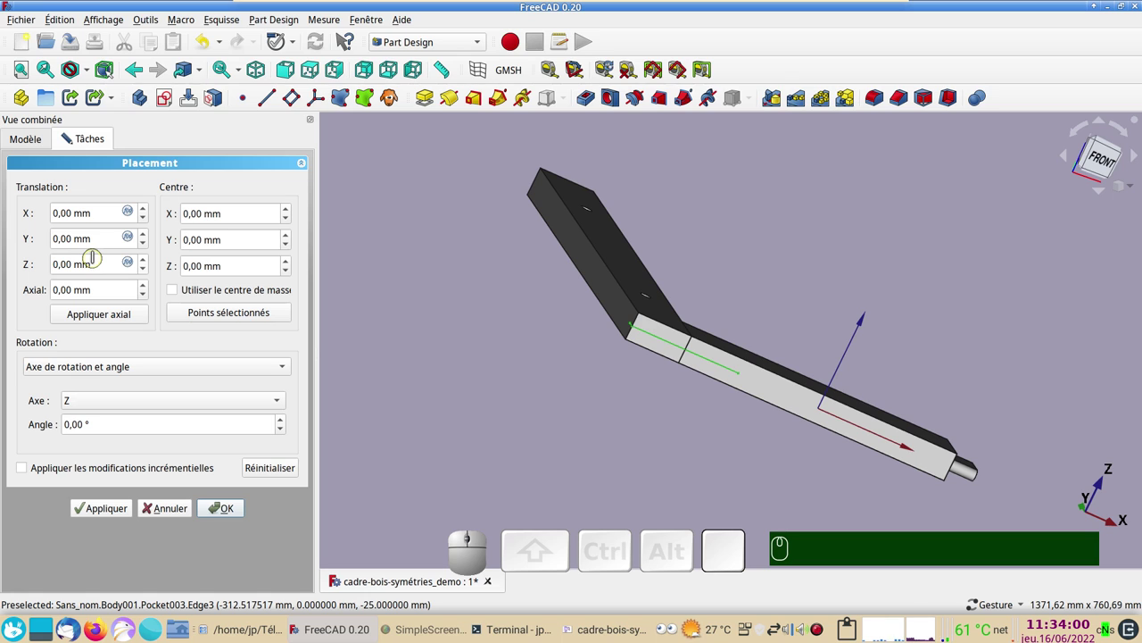
drag(615, 401, 645, 412)
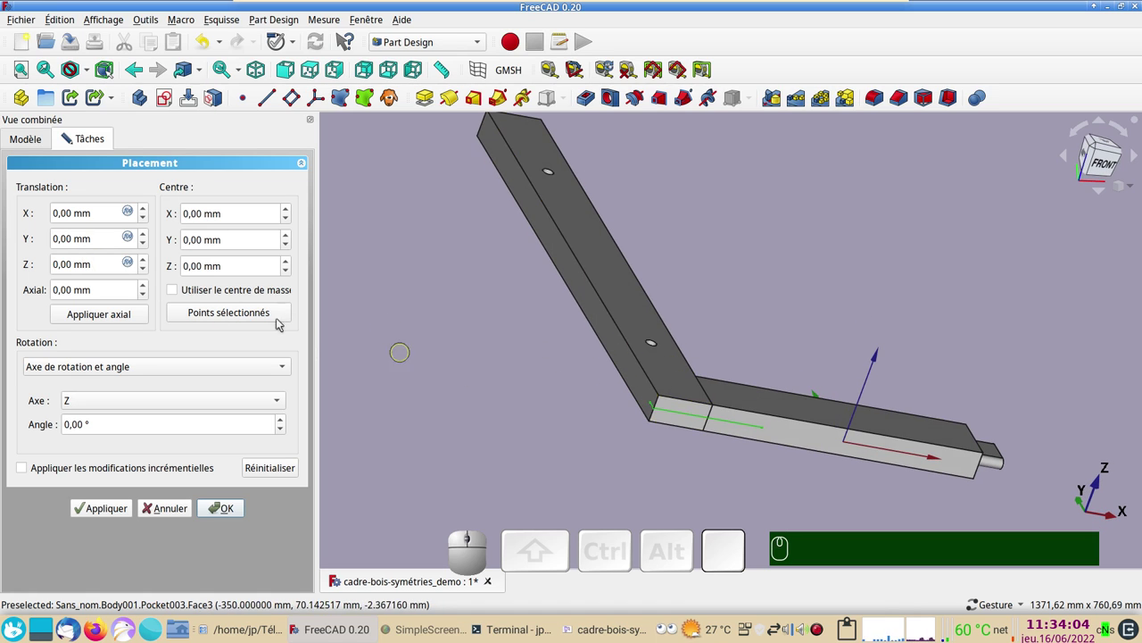
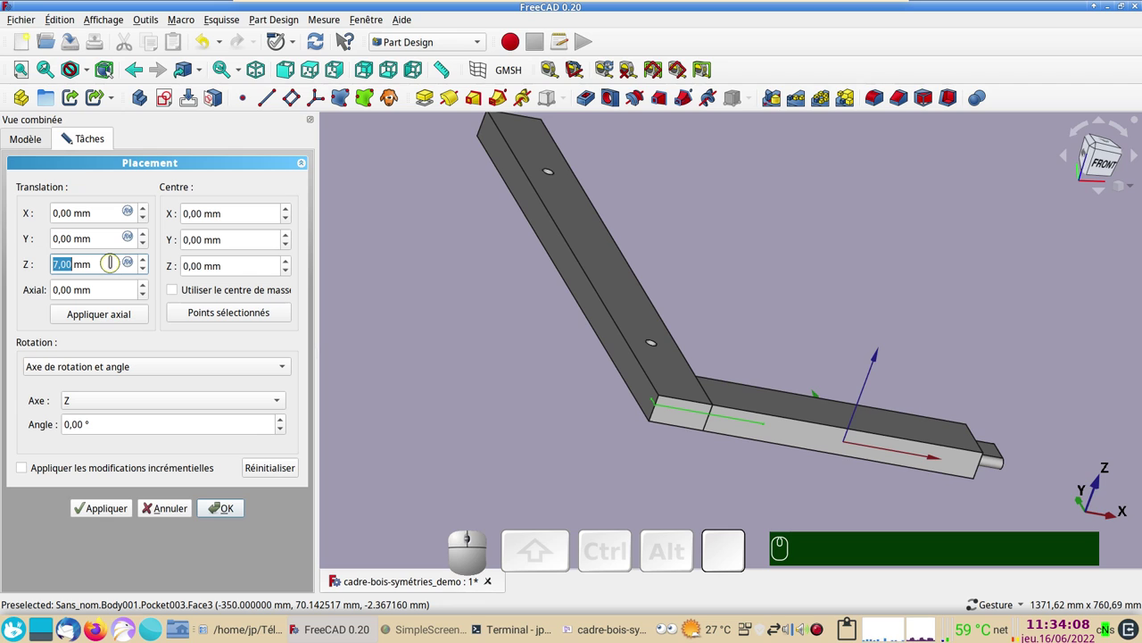
scroll(up, 3)
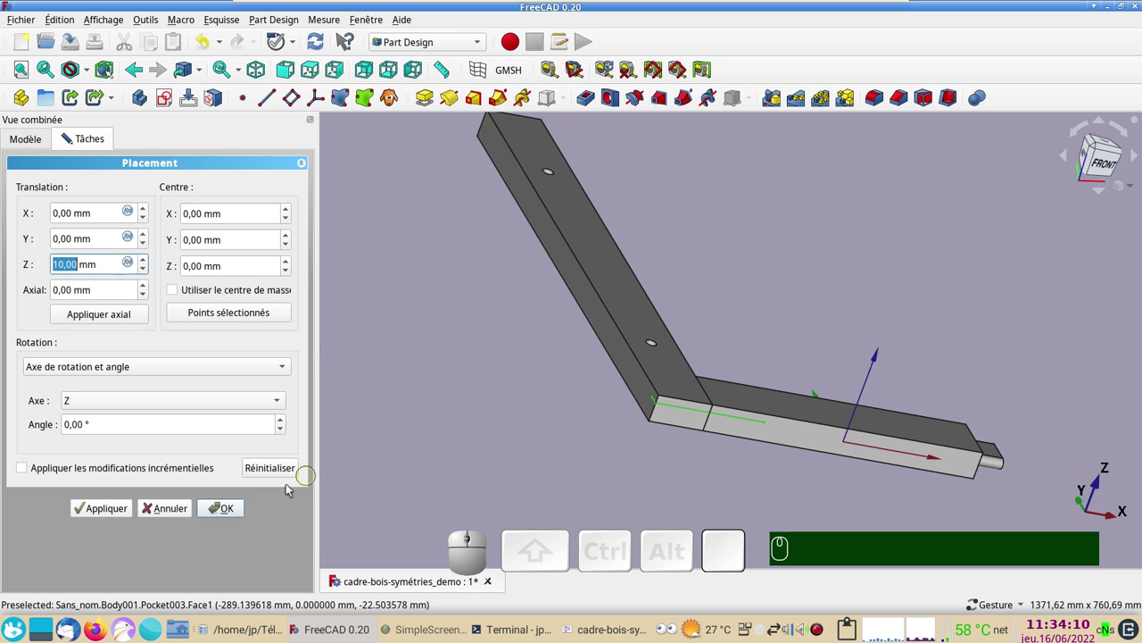
click(233, 519)
drag(796, 471, 741, 310)
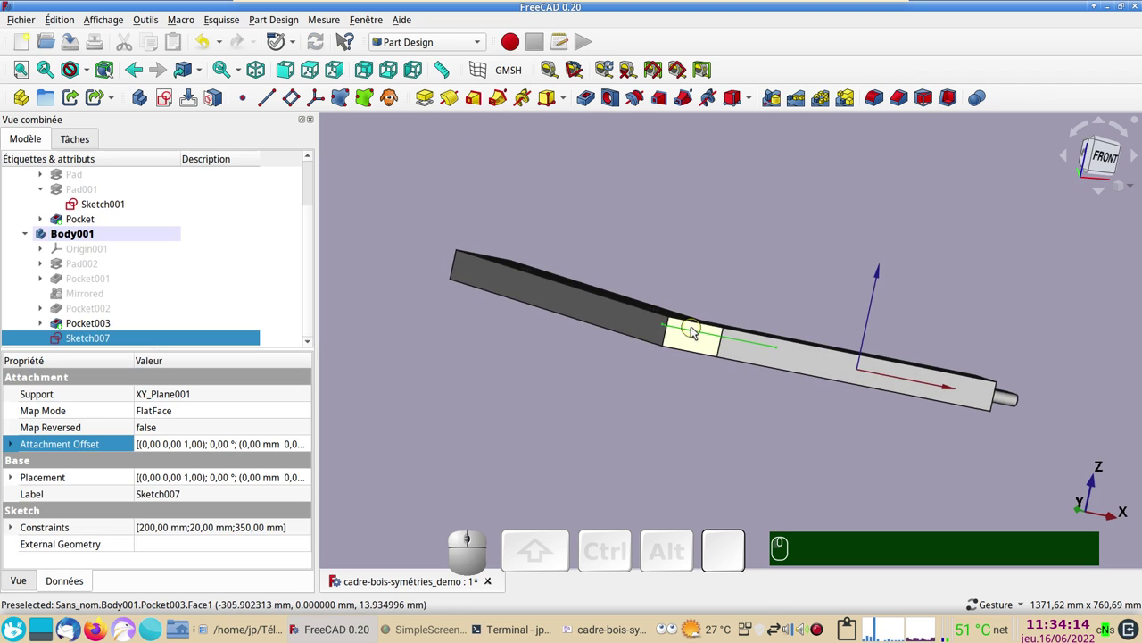
drag(729, 432, 433, 291)
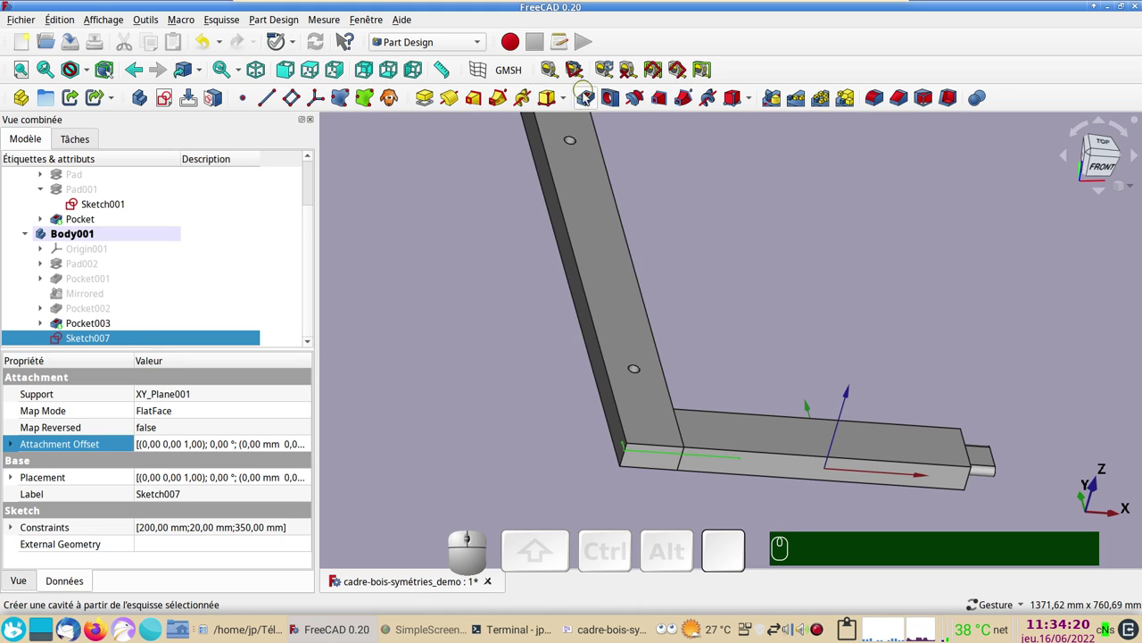
Step: Cut Sketch007 as a reversed through-all pocket notching the frame corner
click(586, 100)
click(210, 231)
click(210, 247)
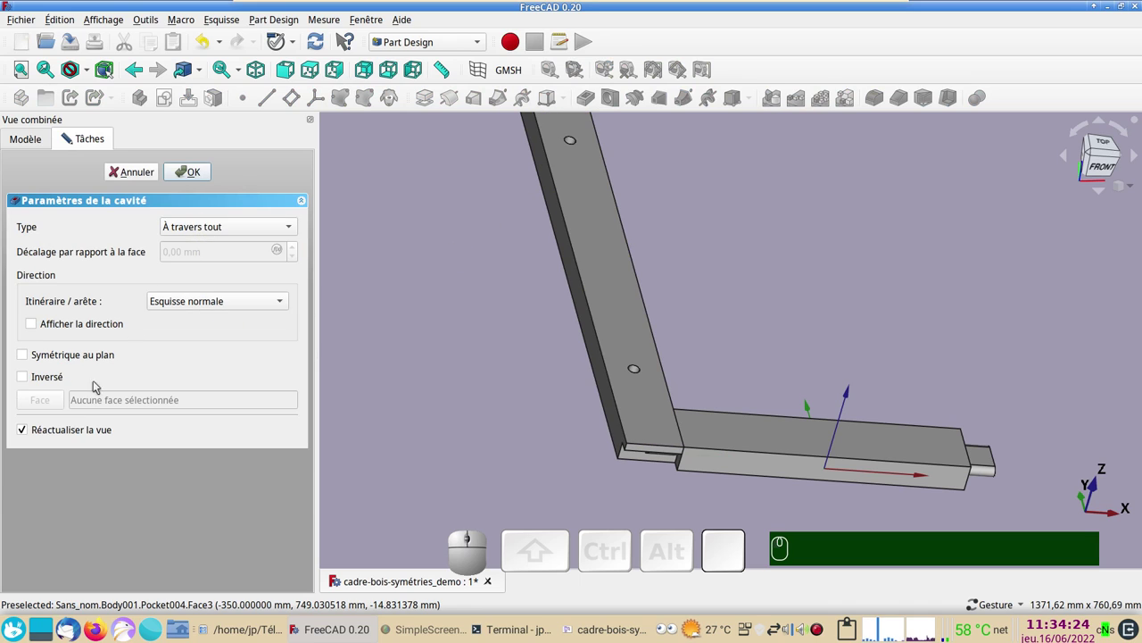
click(58, 376)
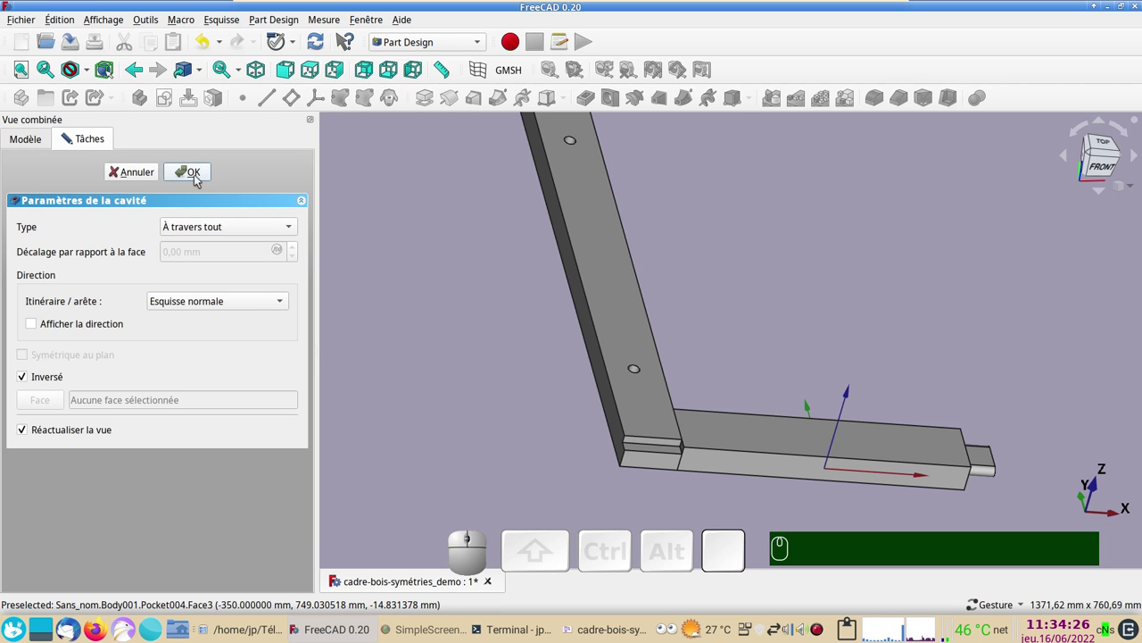
click(199, 180)
scroll(down, 3)
drag(841, 297, 791, 251)
drag(787, 245, 697, 388)
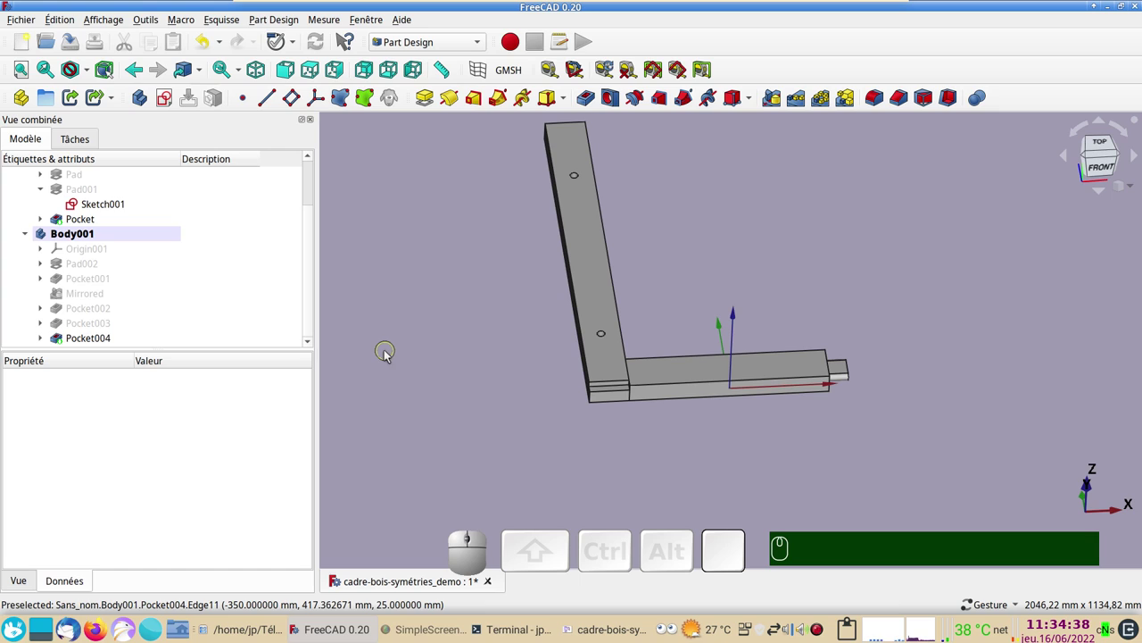
Step: Make the bottom rail's Body (bas) the active body
scroll(up, 3)
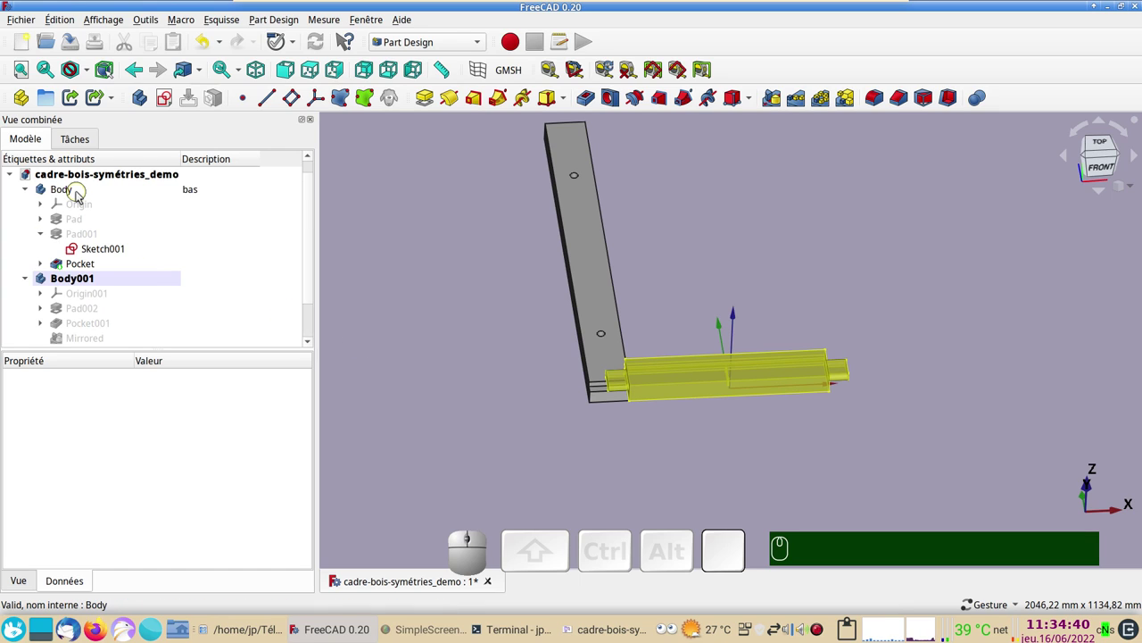
click(83, 196)
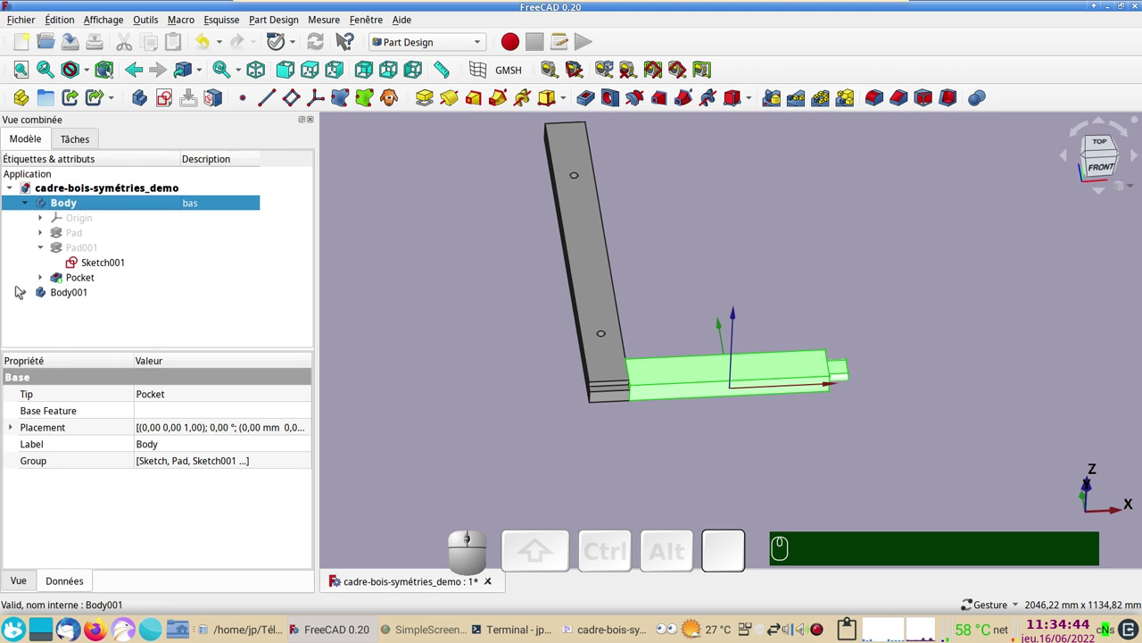
click(28, 295)
scroll(down, 3)
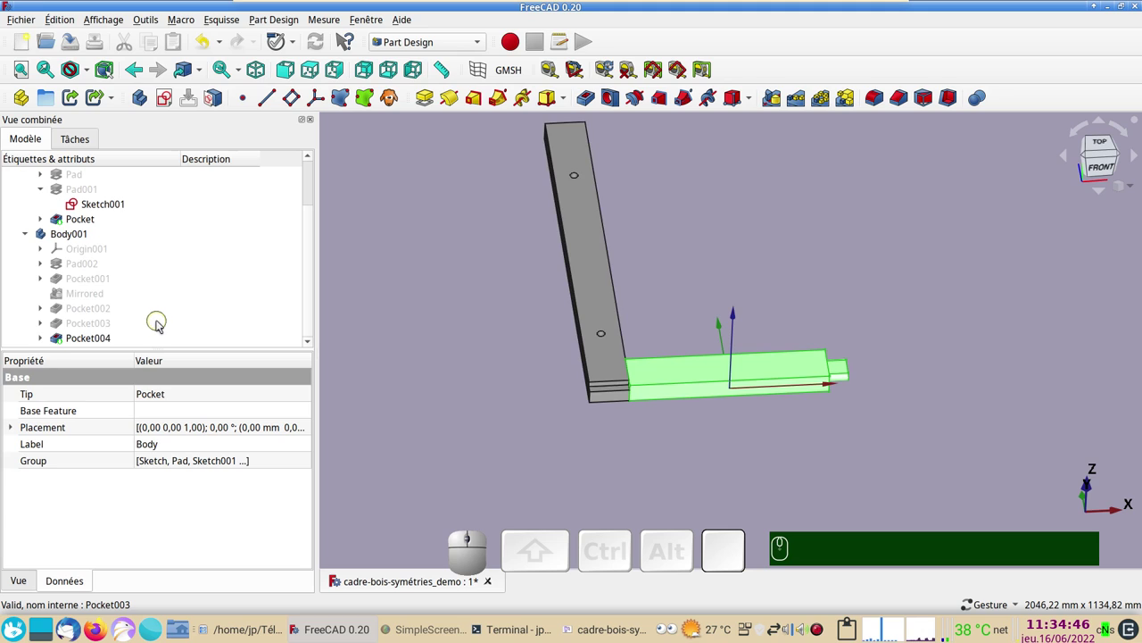
Step: Expand Body001 > Pocket004 in the tree and select Sketch007 to reuse
click(45, 343)
scroll(down, 3)
click(112, 342)
click(170, 172)
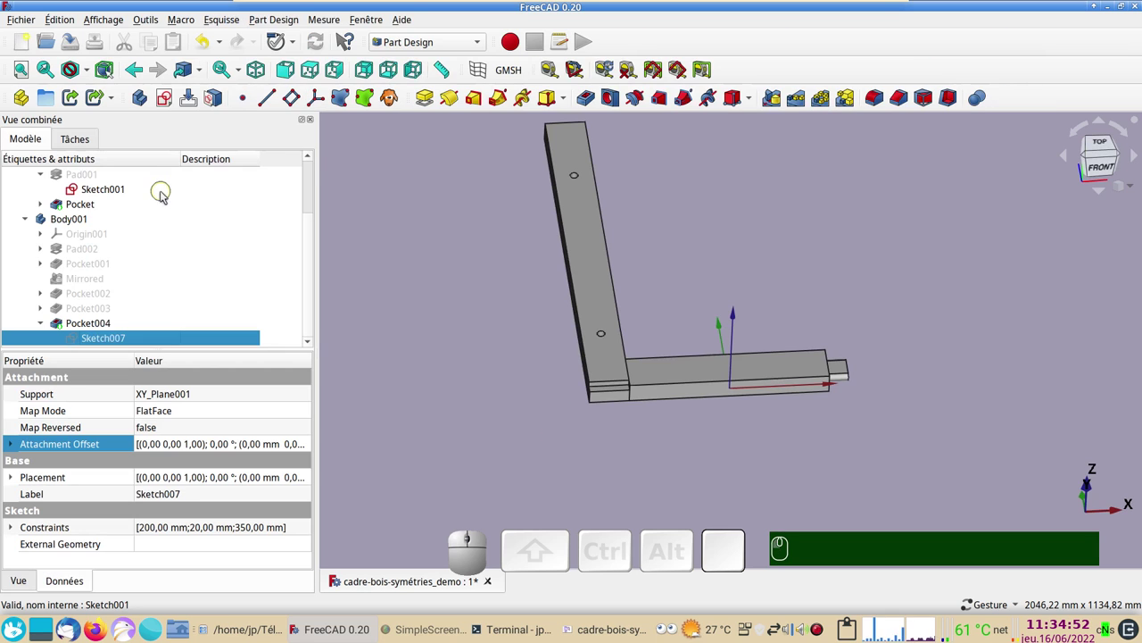
key(space)
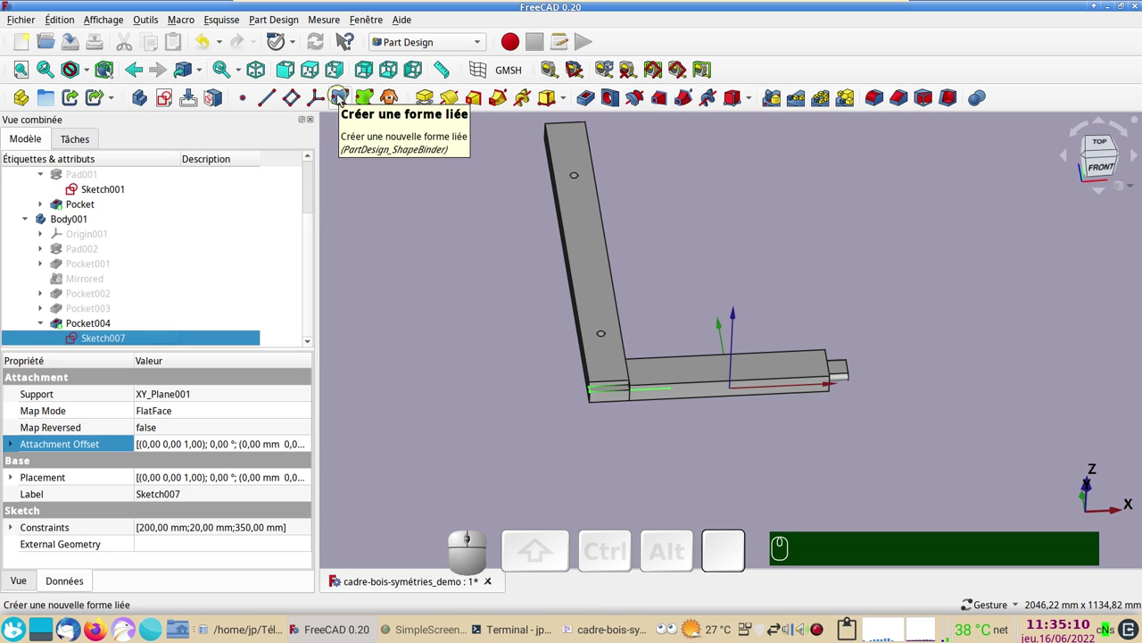
Step: Create a ShapeBinder of Sketch007 in the bas Body and select it
click(342, 101)
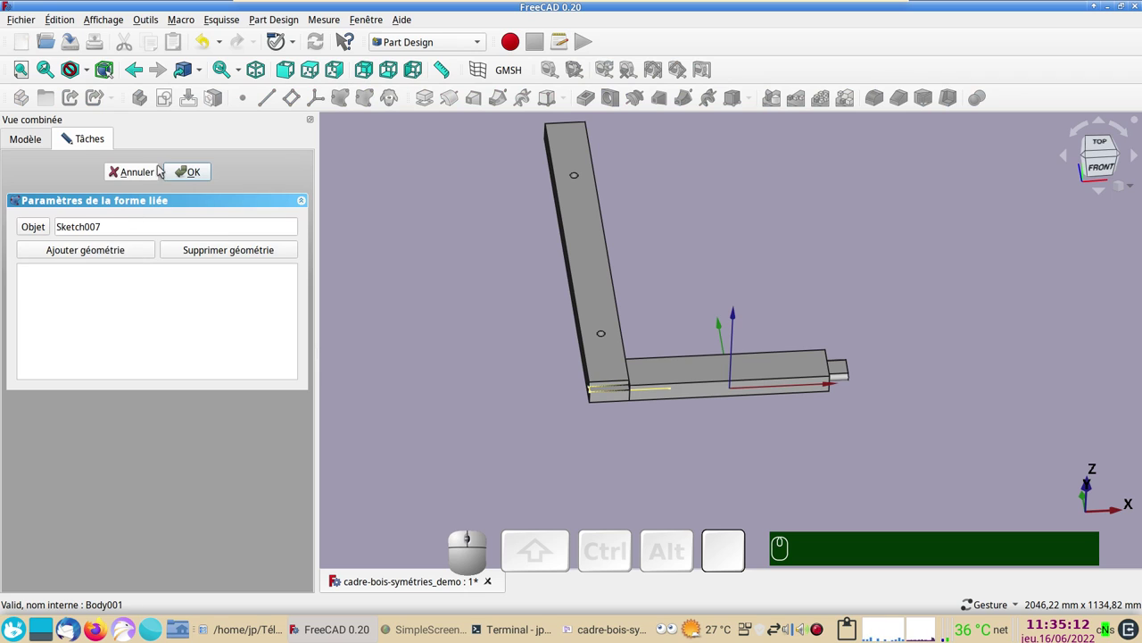
click(205, 174)
scroll(up, 3)
click(109, 298)
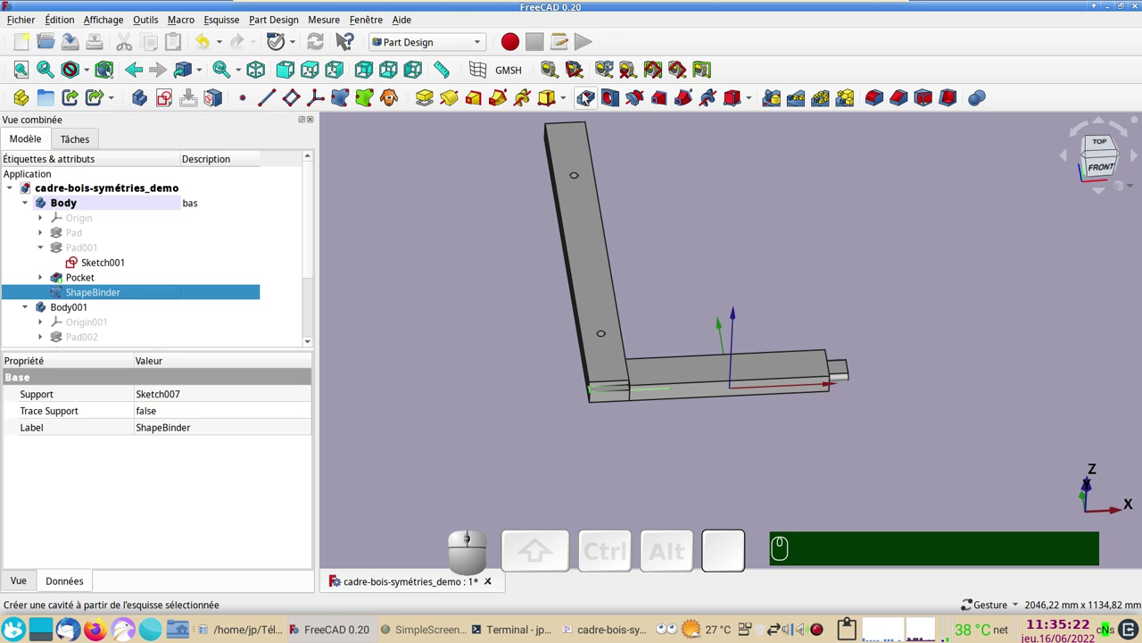
Step: Cut the ShapeBinder as a reversed through-all pocket notching the bottom rail's end
click(586, 99)
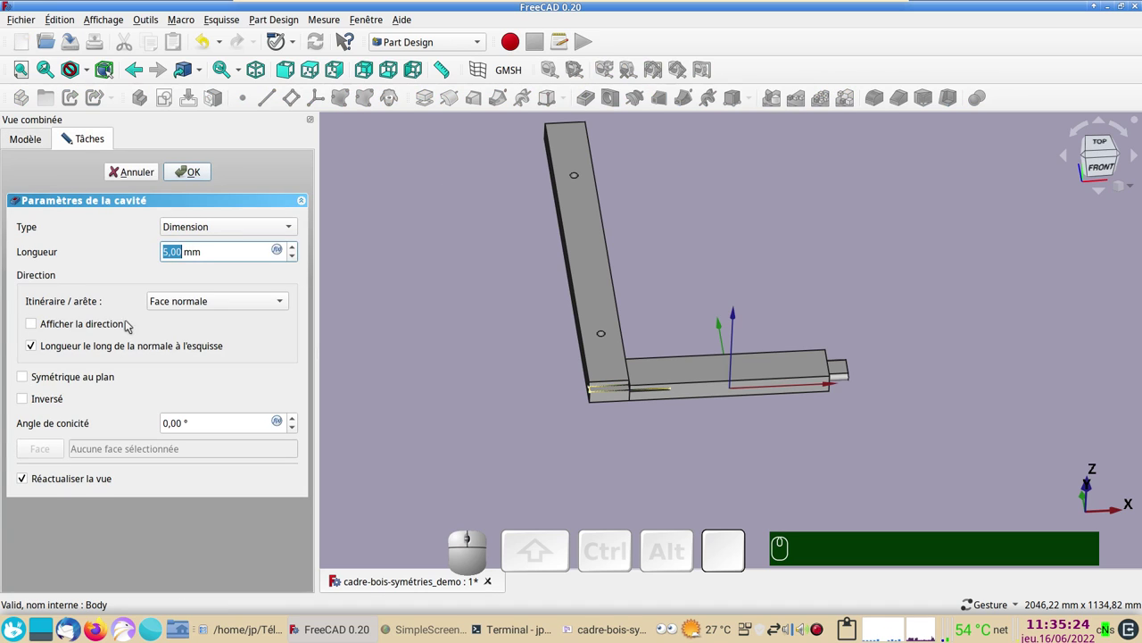
click(207, 231)
click(207, 244)
click(32, 381)
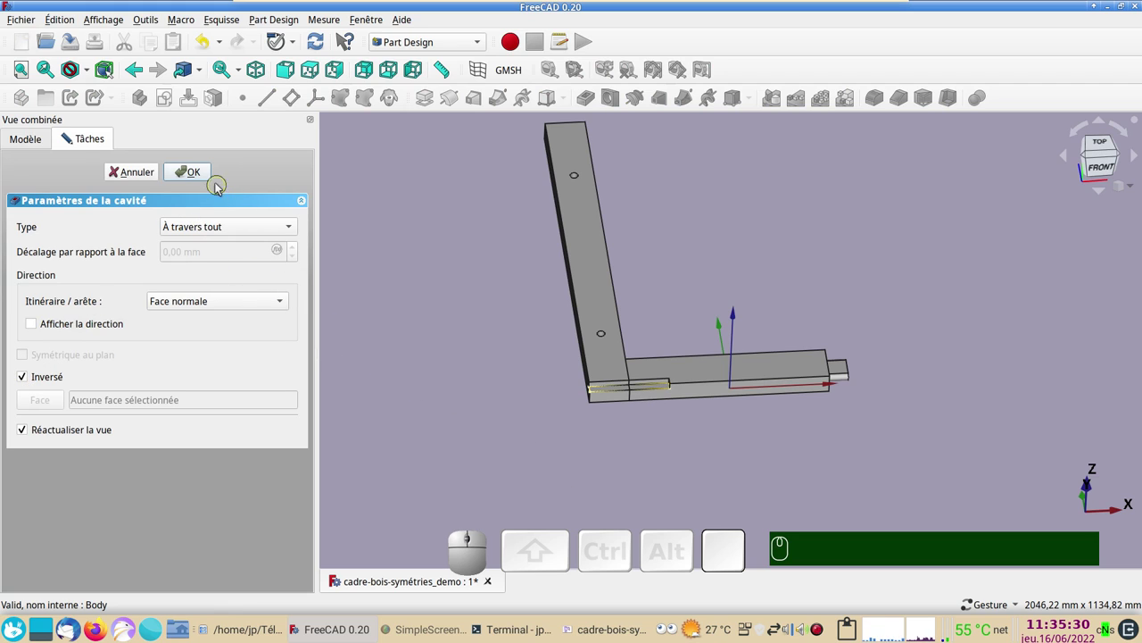
click(208, 183)
drag(709, 481, 686, 417)
scroll(up, 3)
drag(663, 367, 561, 383)
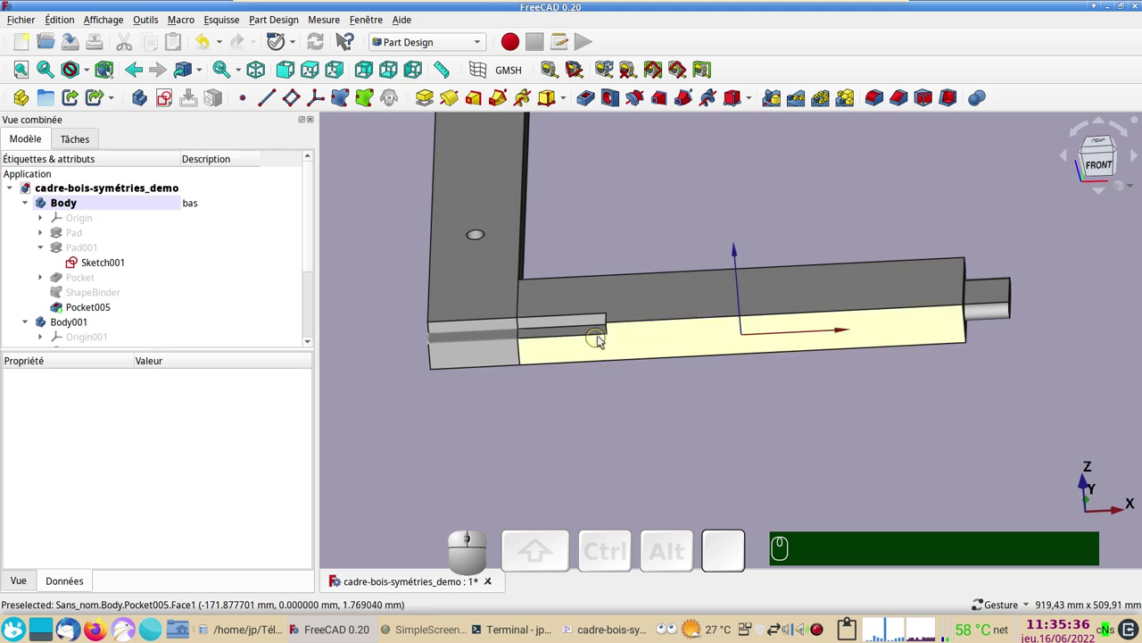
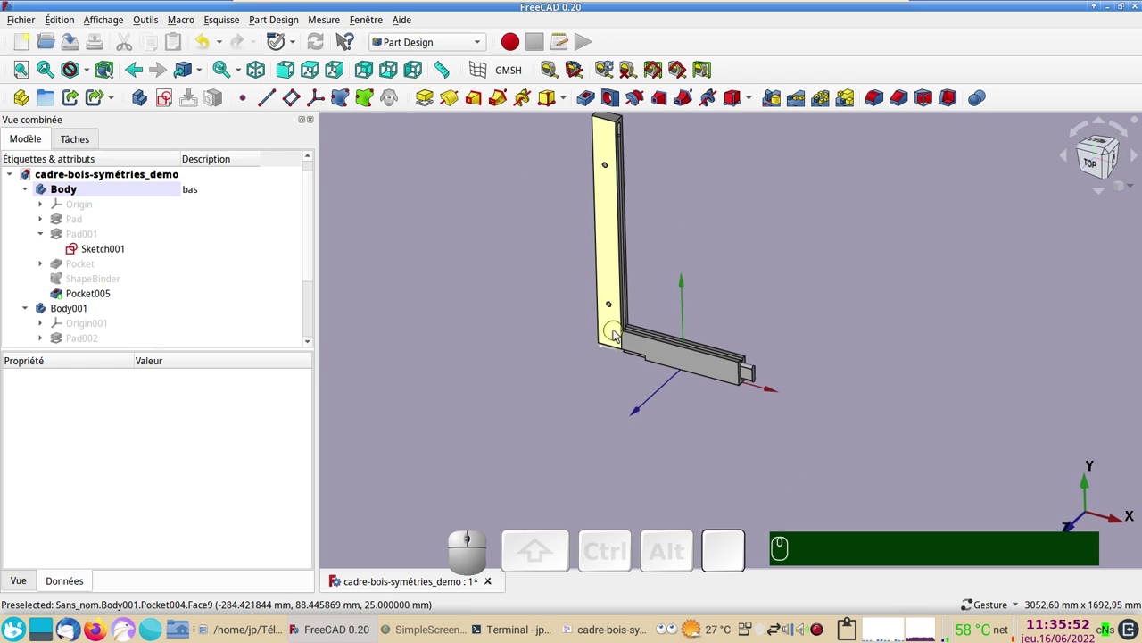
Step: Orbit to check the corner joint and bring up the workbench selector
drag(767, 283, 732, 351)
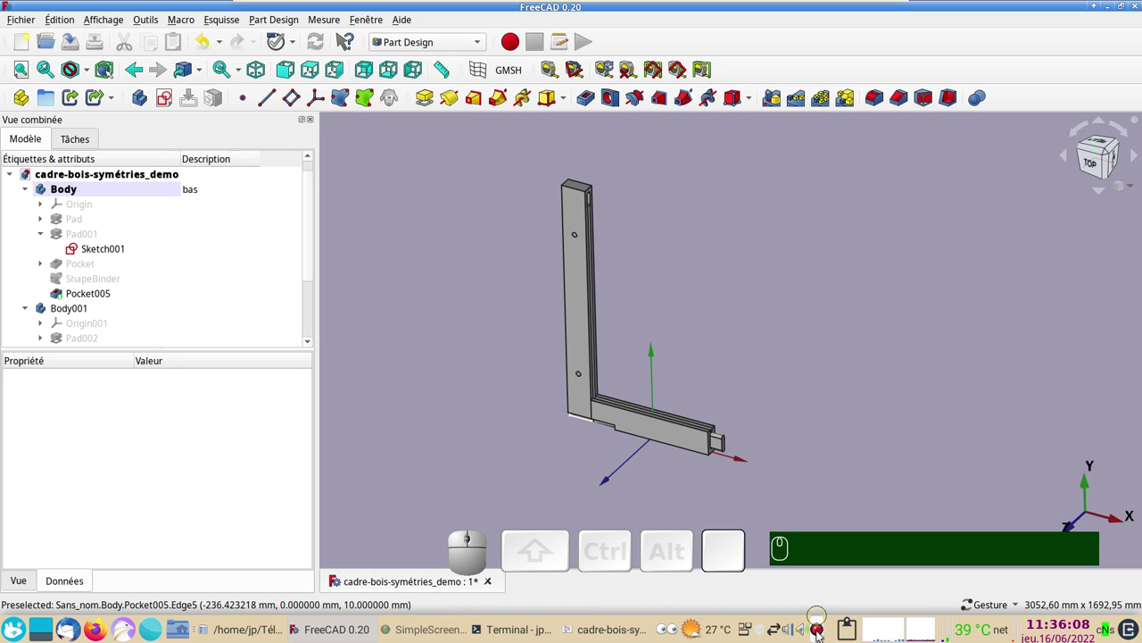
click(682, 483)
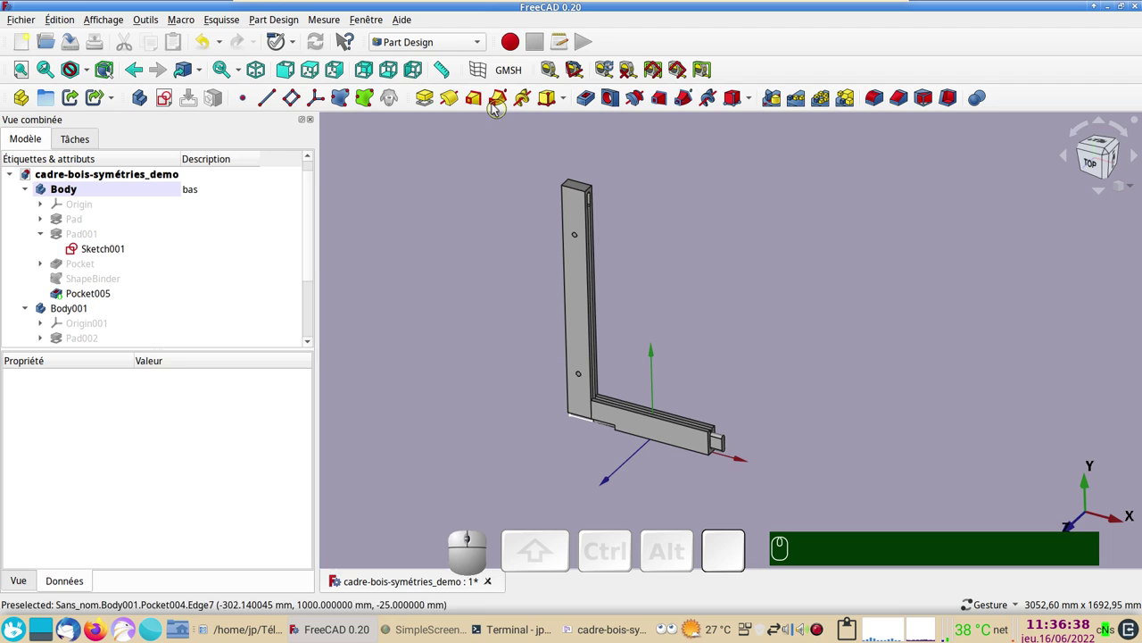
Step: Switch to the Part workbench and set Body001's Description to gauche
click(485, 47)
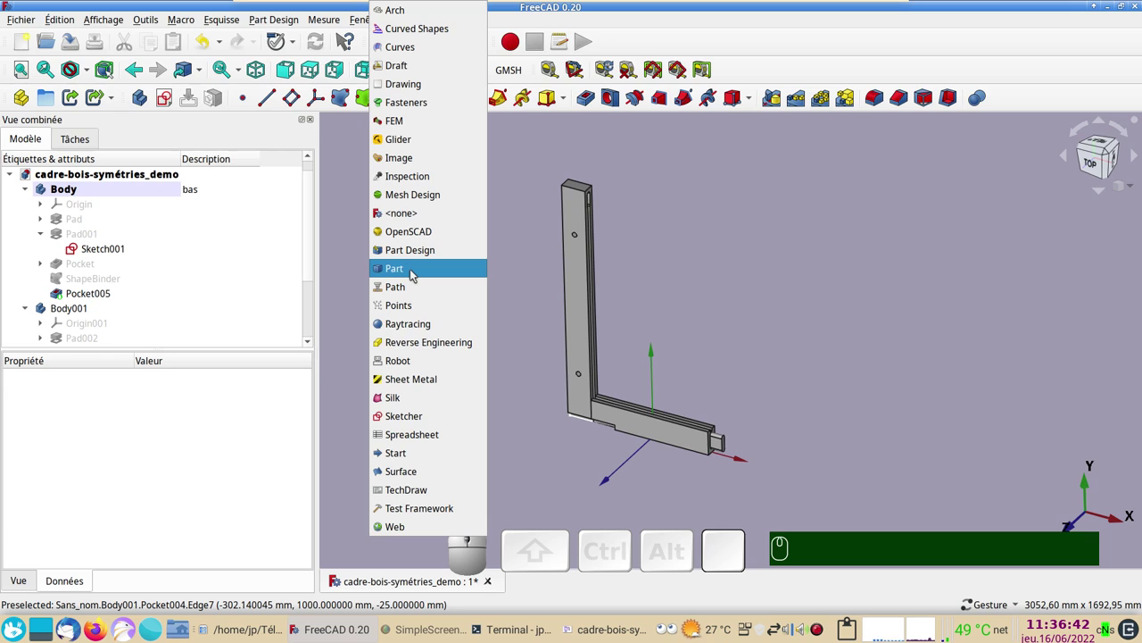
click(415, 273)
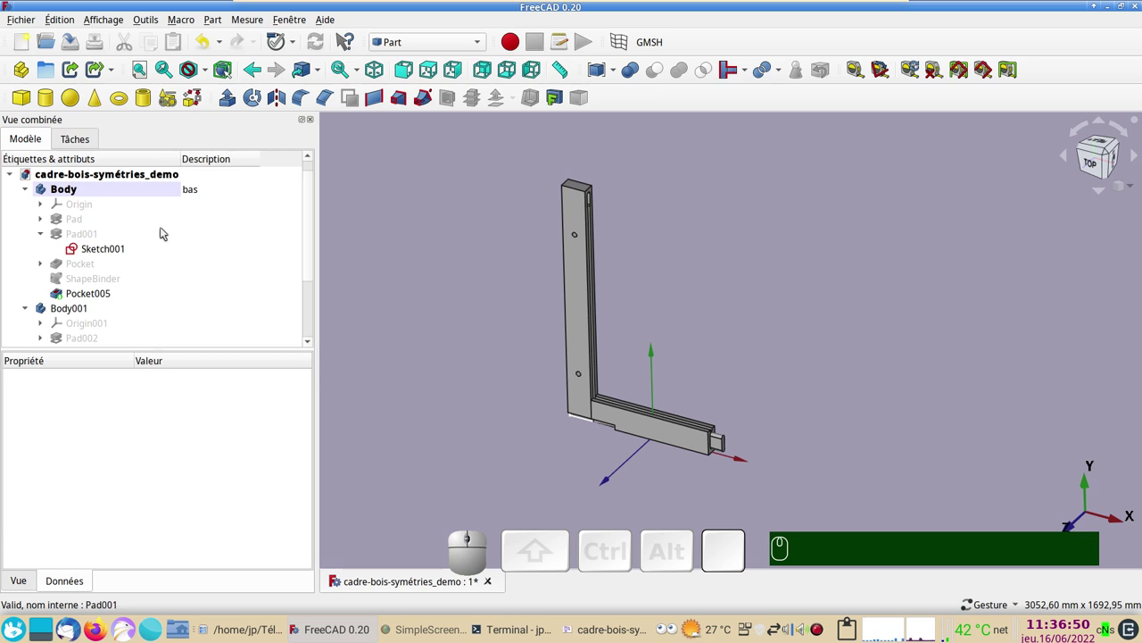
click(71, 314)
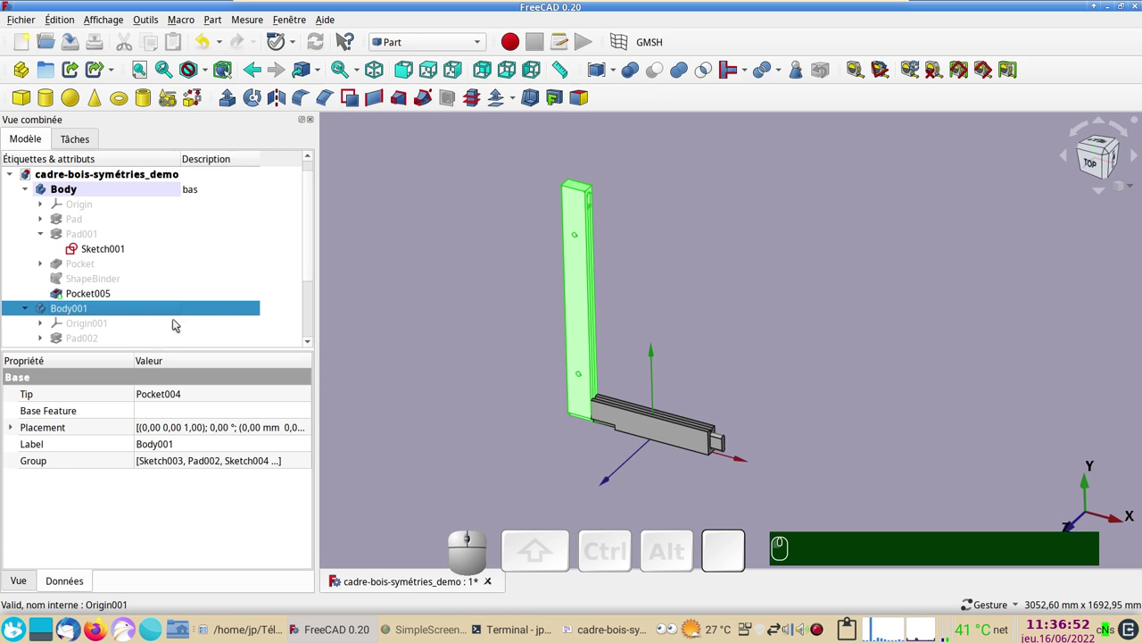
click(213, 313)
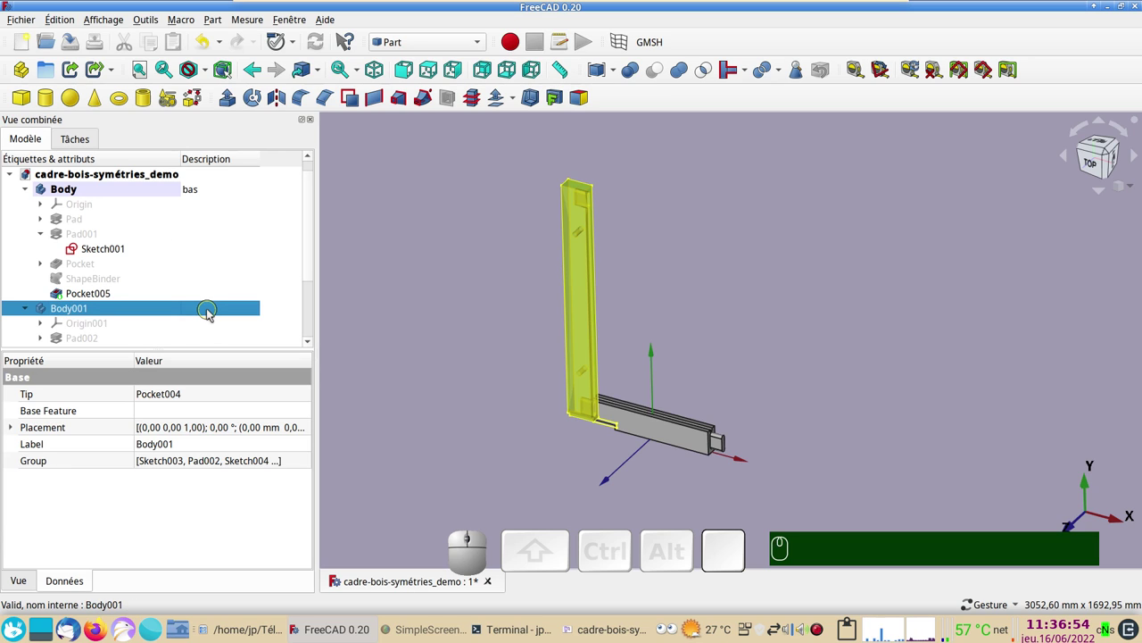
key(F2)
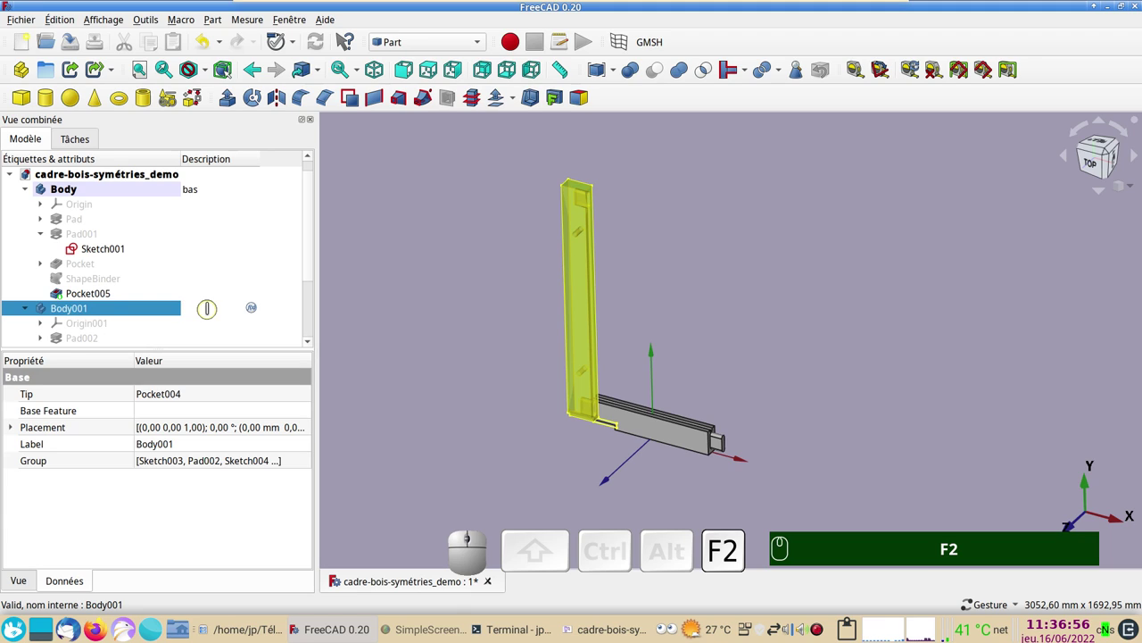
text(F2 gauc)
text(he)
key(Return)
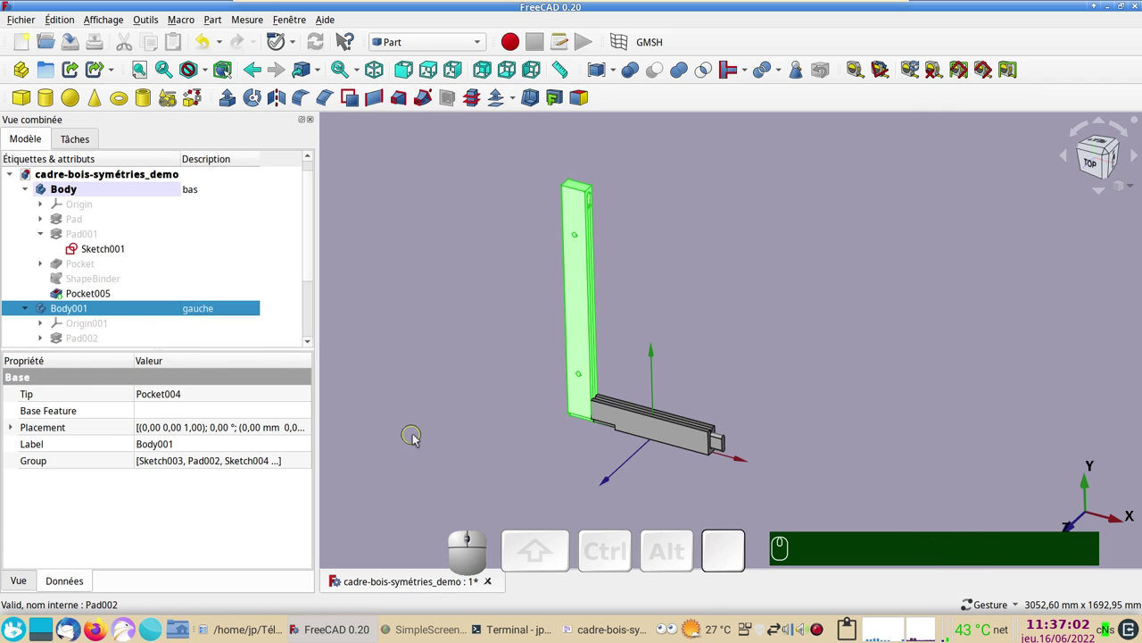
Step: Select the Mirrored feature, then Pocket002 (900 mm upright), toggling their visibility to check them
scroll(down, 3)
scroll(up, 3)
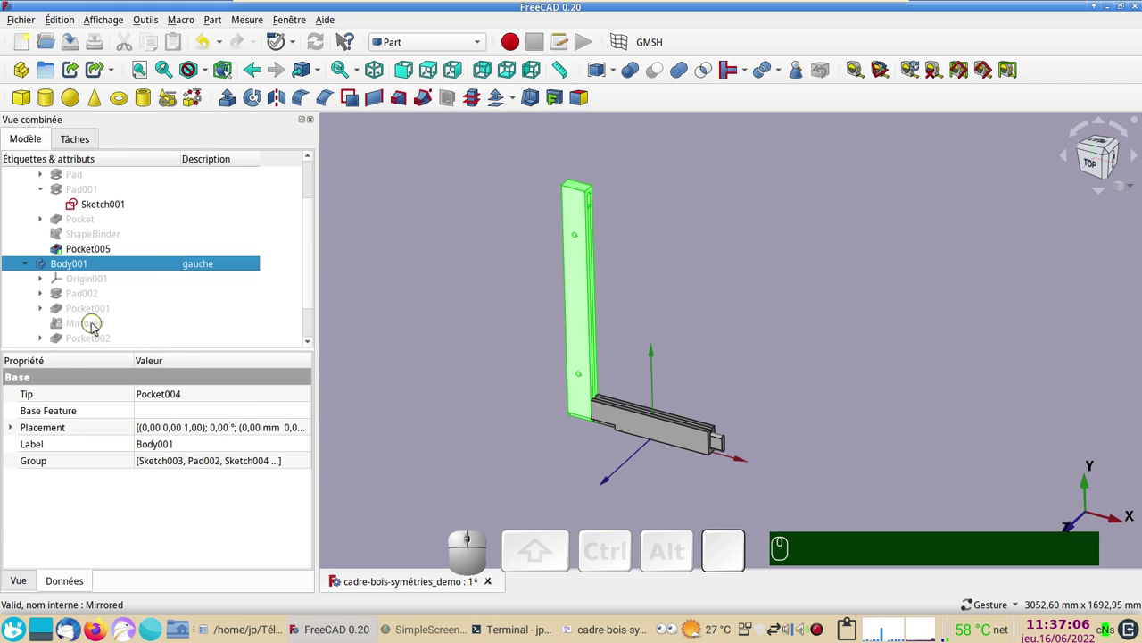
click(98, 327)
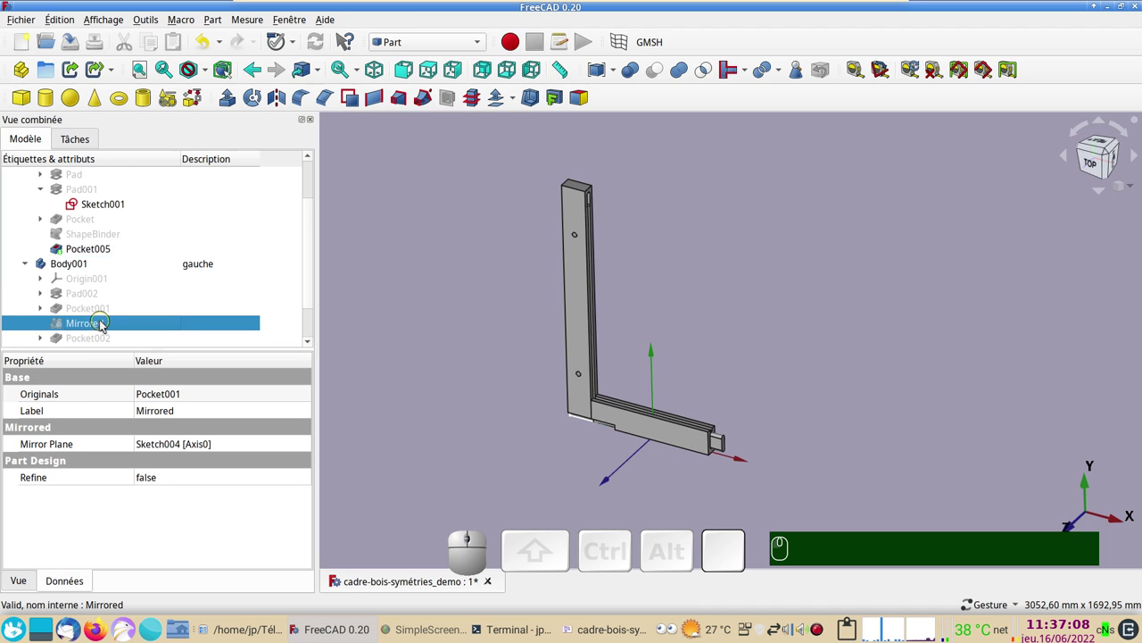
key(space)
key(space)
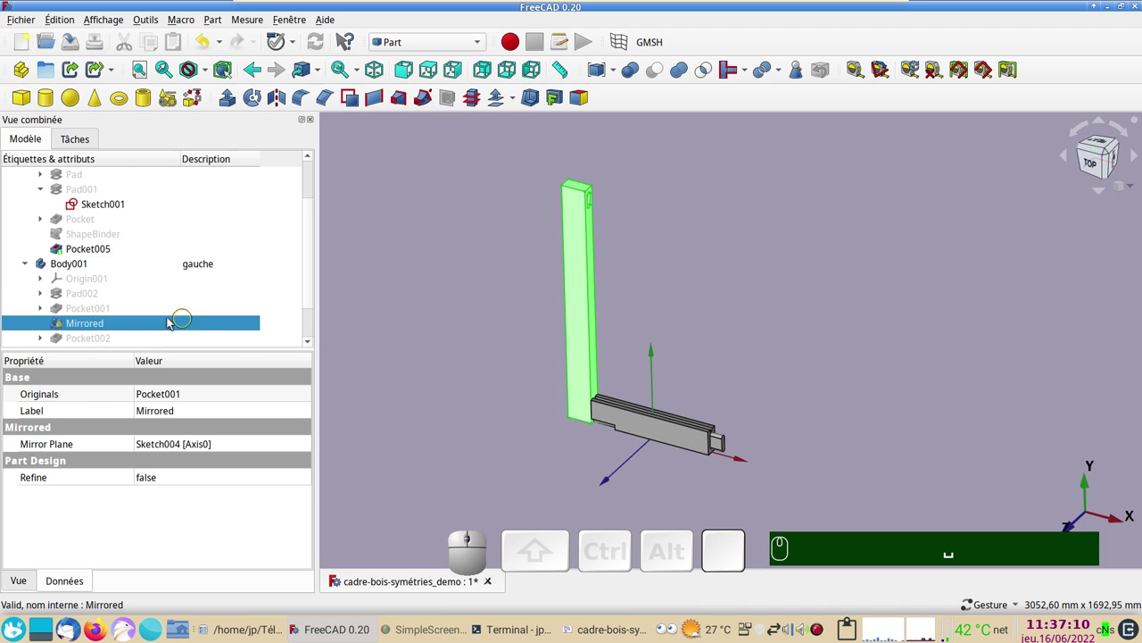
click(81, 343)
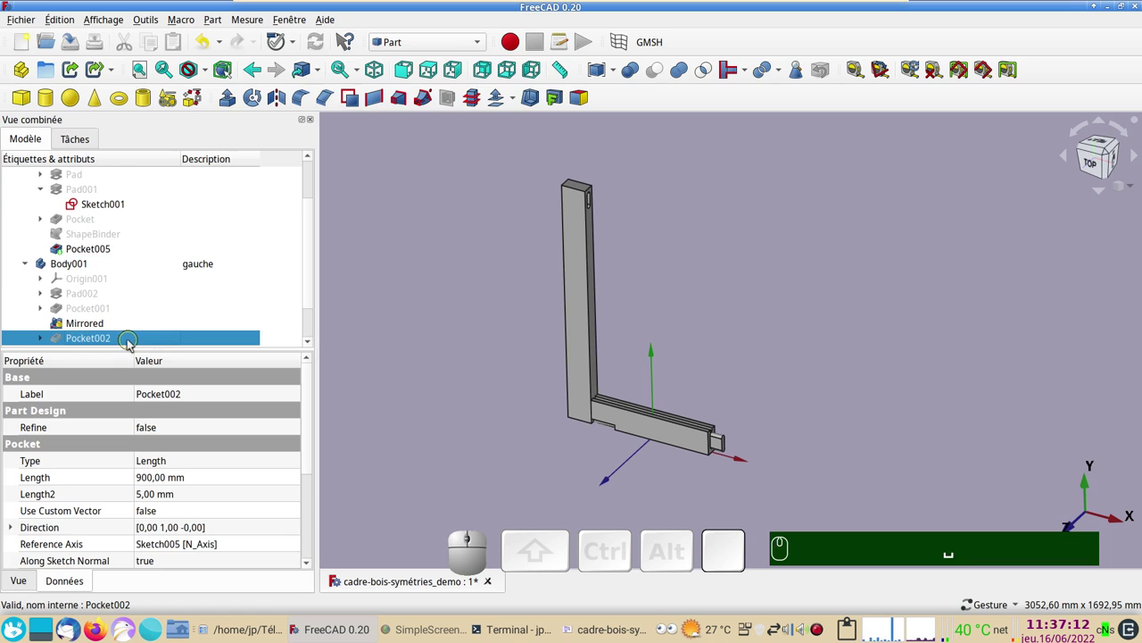
key(space)
key(space)
Step: Orbit the view with the left upright selected so both frame pieces are visible
click(706, 337)
scroll(up, 3)
drag(621, 350, 691, 379)
scroll(down, 3)
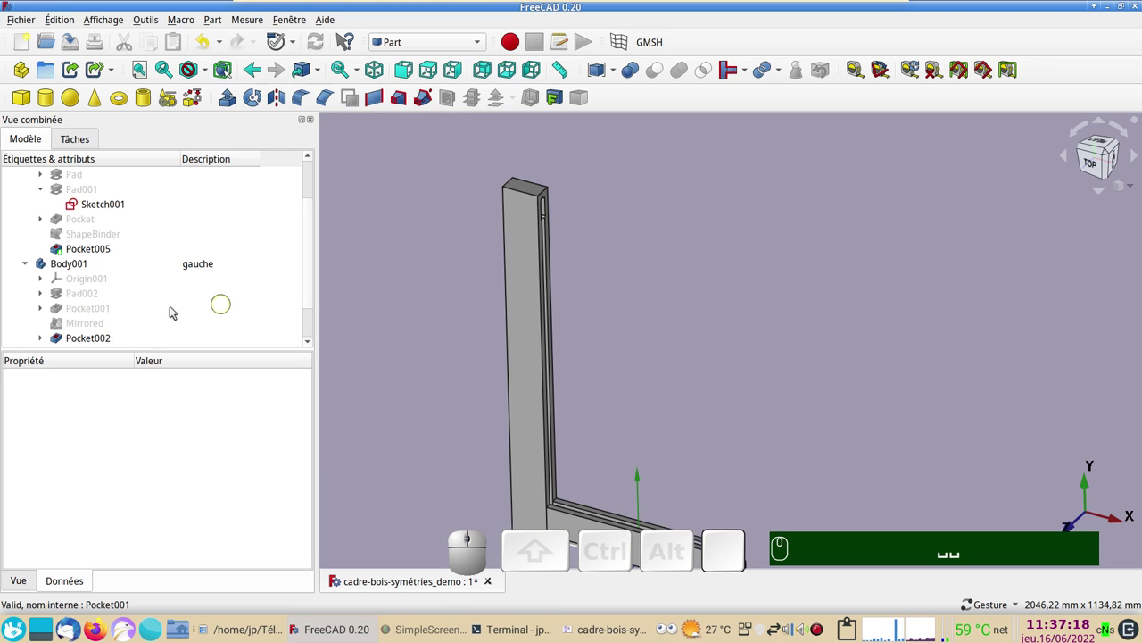
click(105, 345)
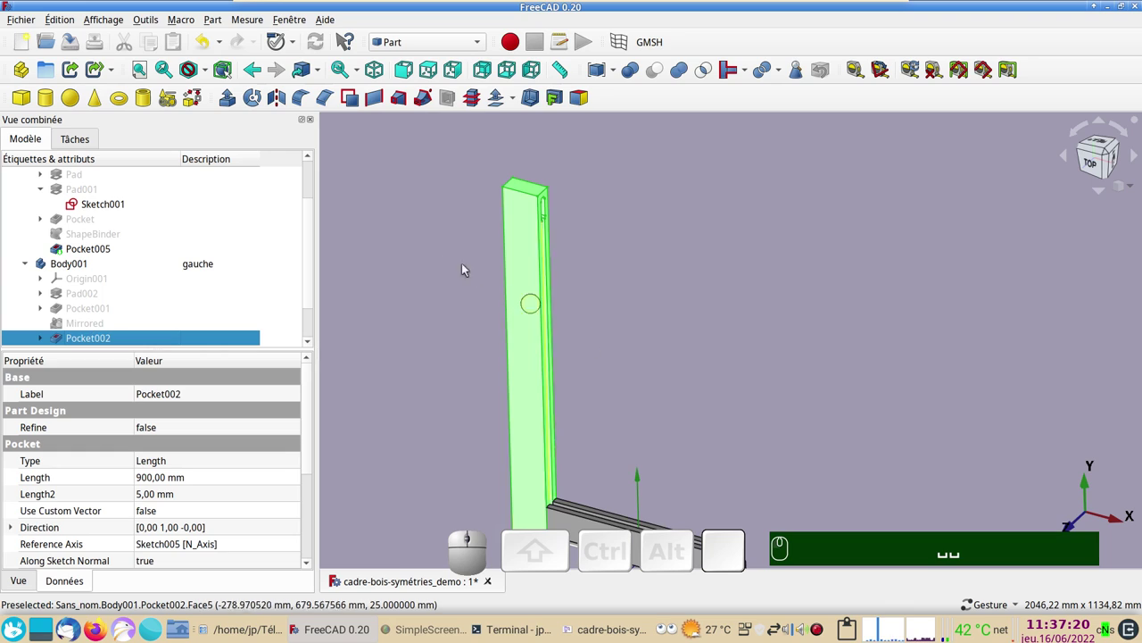
drag(709, 366, 685, 402)
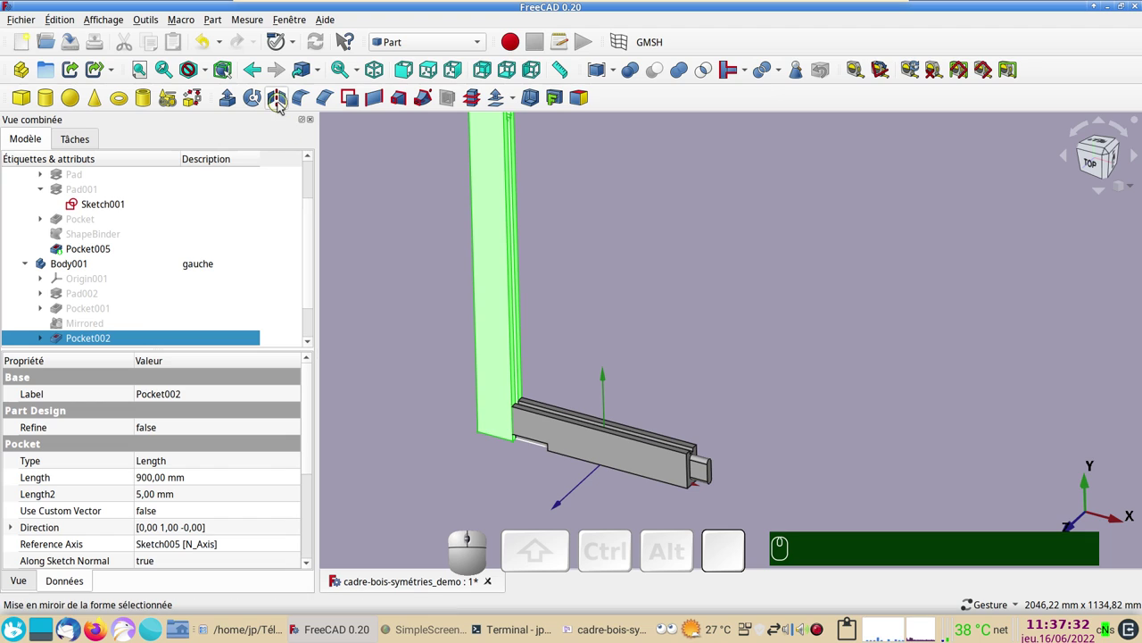
Step: Mirror Pocket002 across the chosen plane with Part Mirroring to form the right upright
click(281, 105)
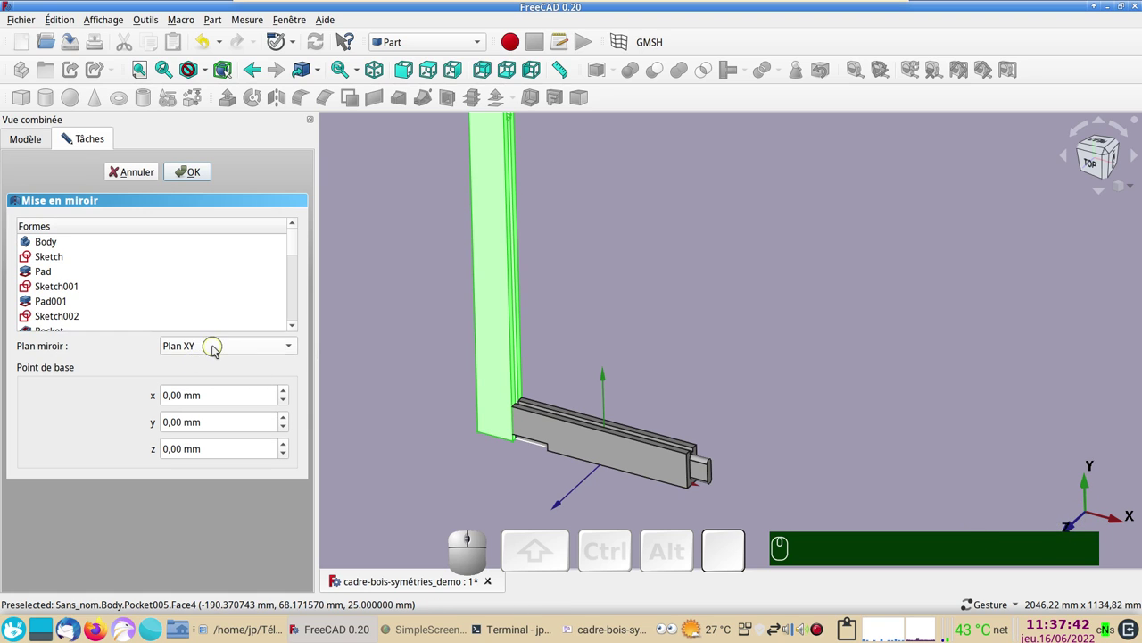
click(222, 349)
click(205, 386)
click(203, 179)
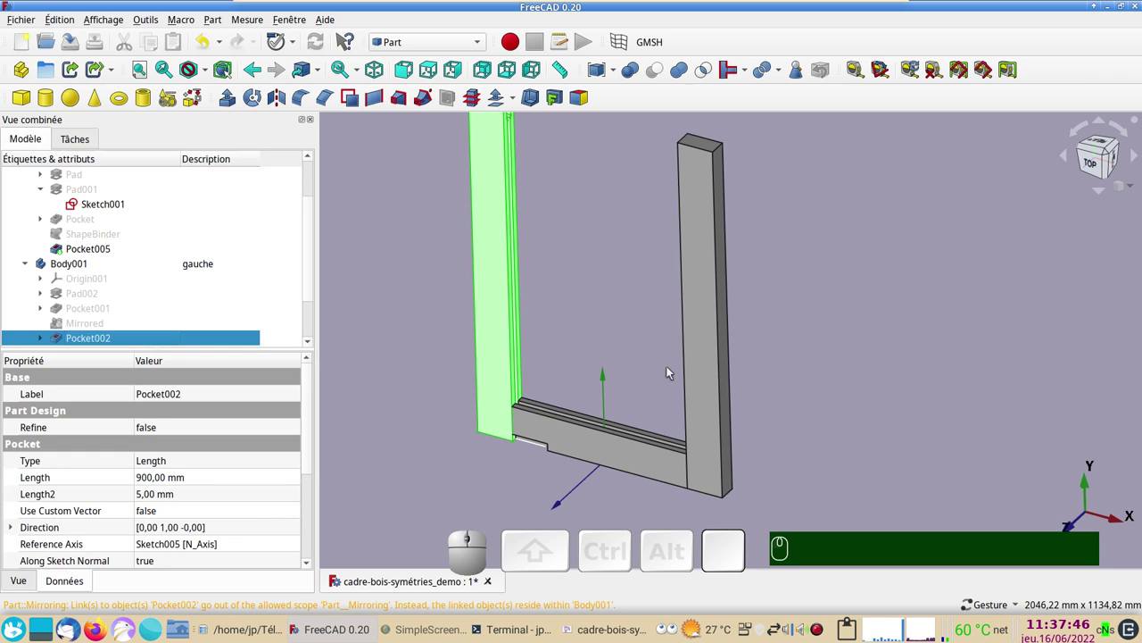
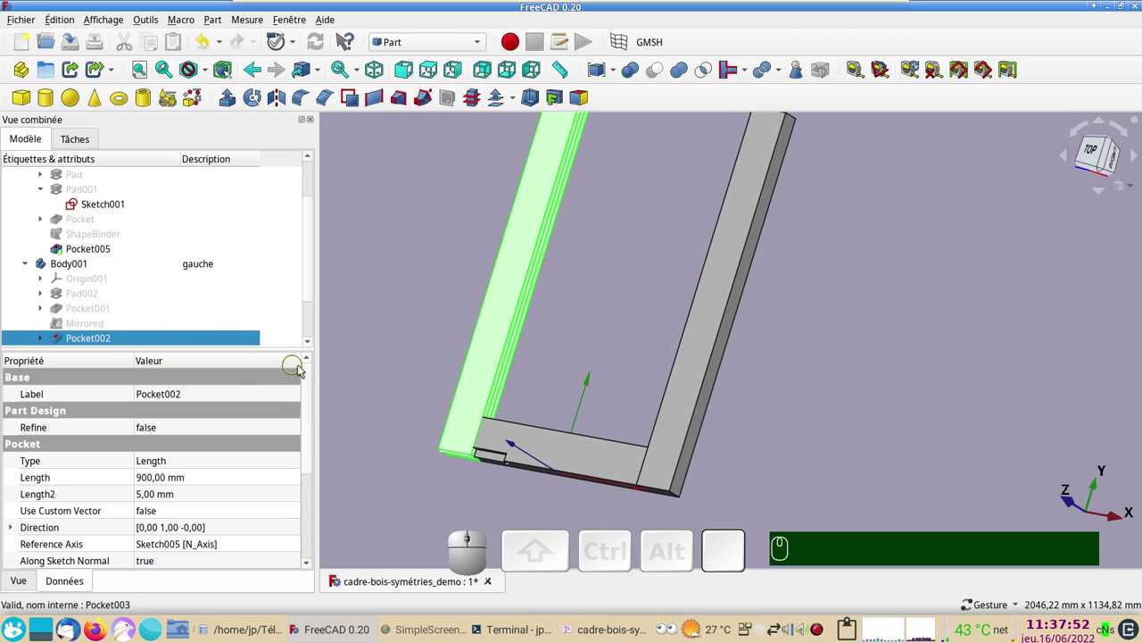
Step: Orbit to view the three-sided frame and select the rail's Pocket005
click(497, 323)
scroll(down, 3)
click(123, 312)
key(space)
click(433, 295)
scroll(down, 3)
drag(811, 402, 716, 464)
click(658, 471)
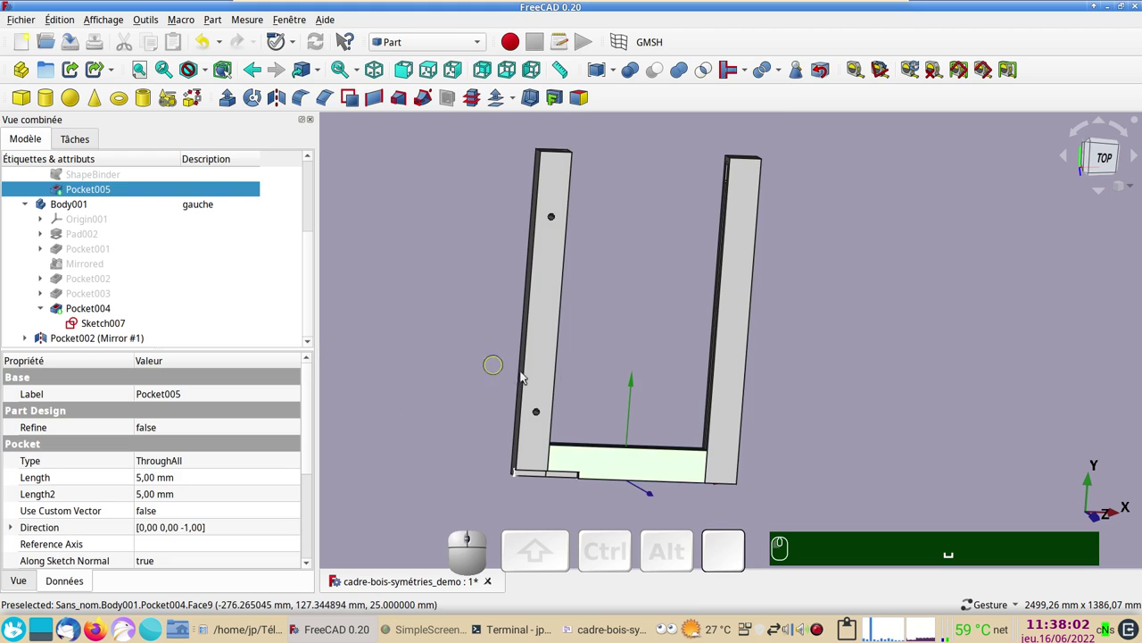
drag(683, 338, 212, 316)
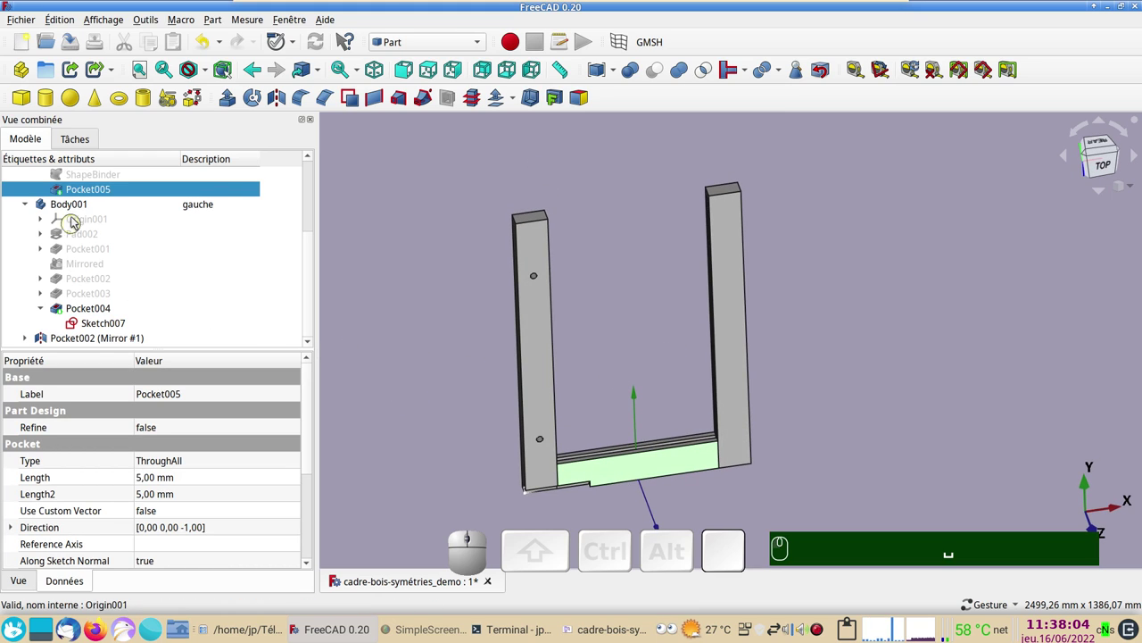
scroll(up, 3)
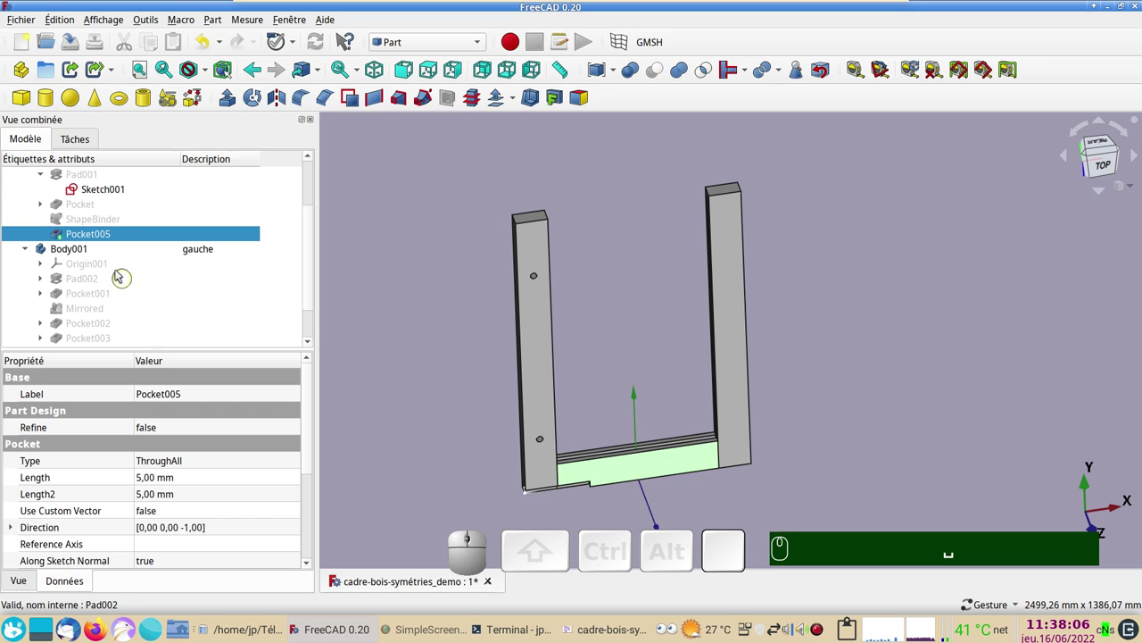
click(95, 206)
key(space)
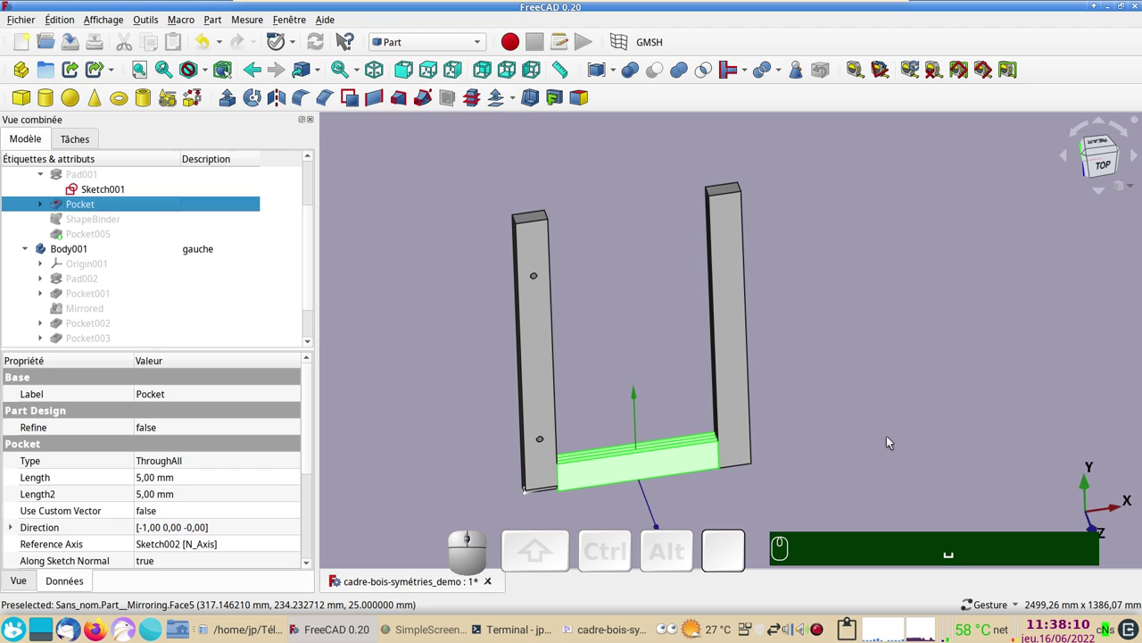
drag(834, 474, 689, 481)
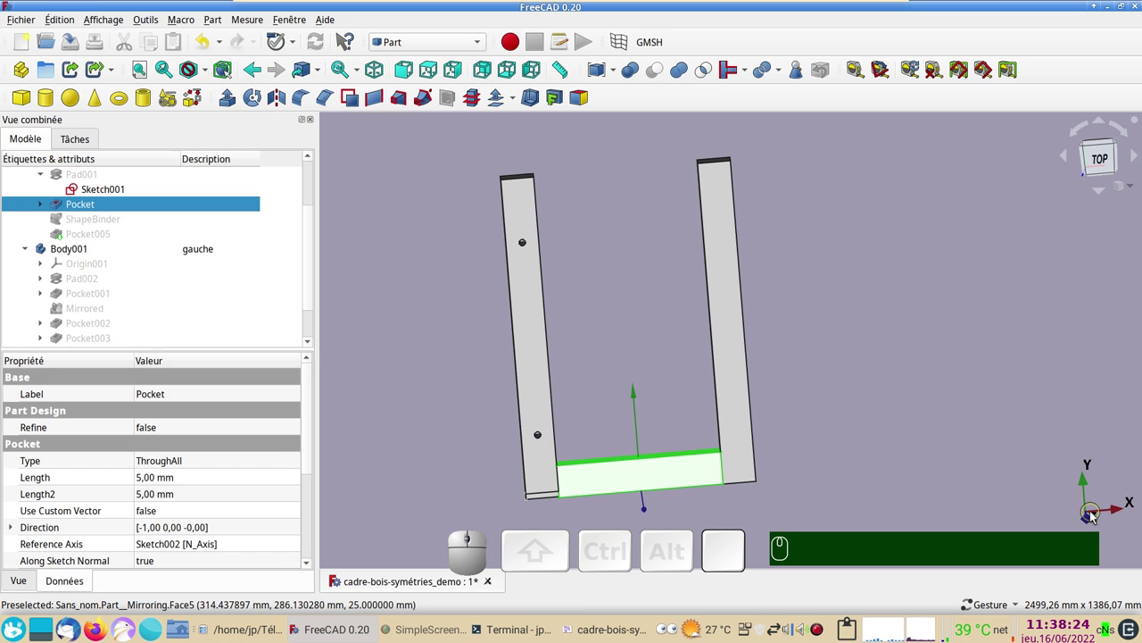
click(283, 105)
click(235, 347)
click(222, 382)
click(195, 173)
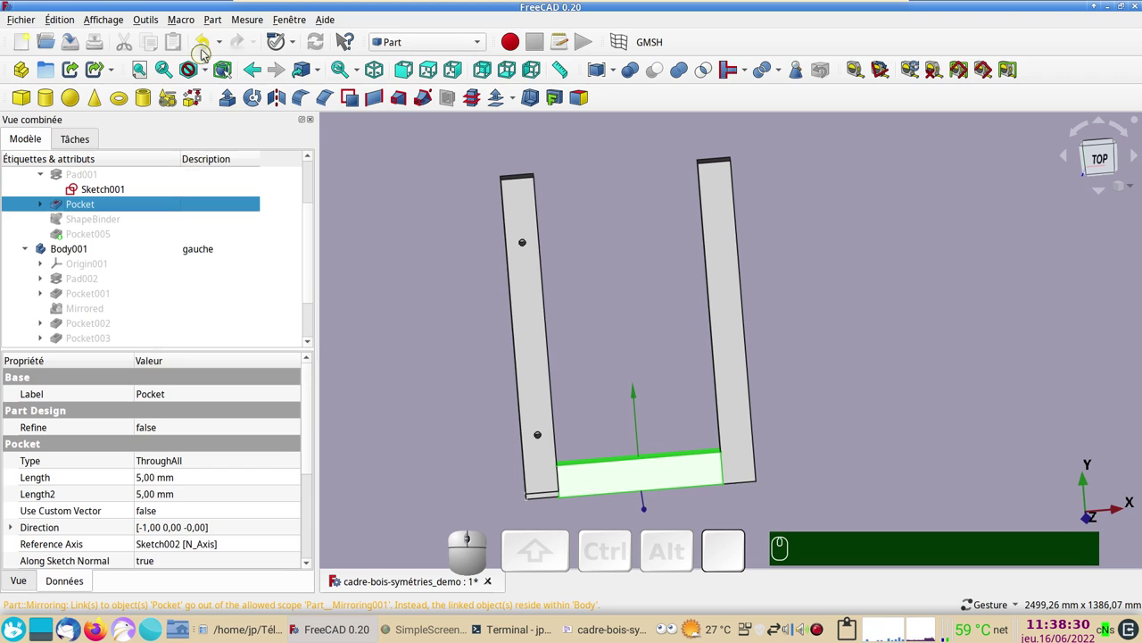
click(206, 43)
scroll(down, 3)
right_click(451, 416)
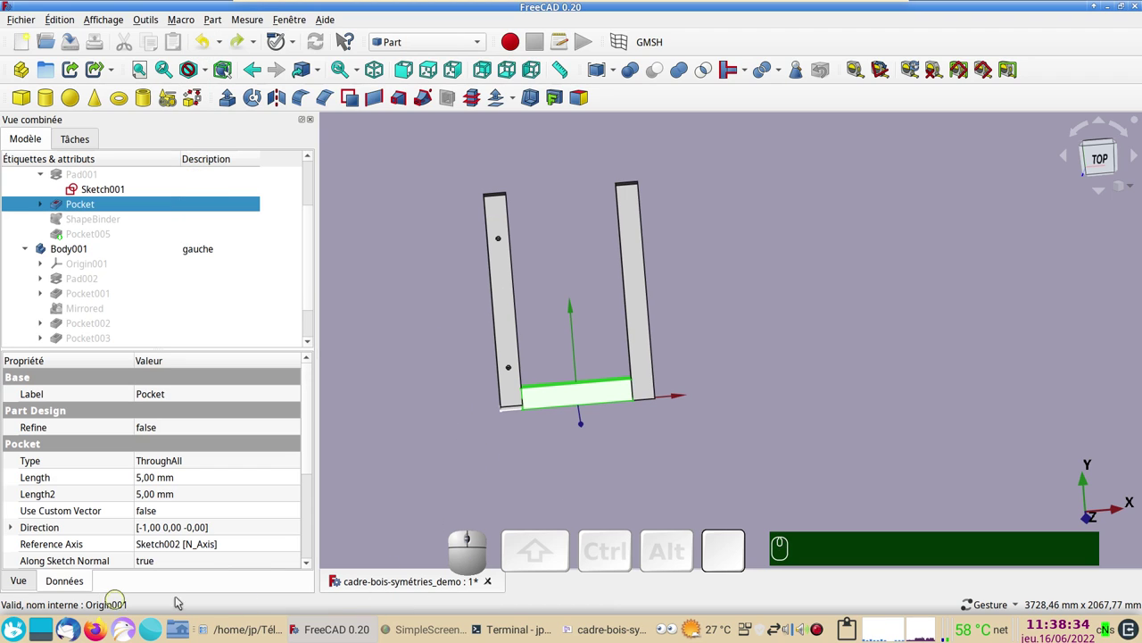
click(570, 482)
scroll(up, 3)
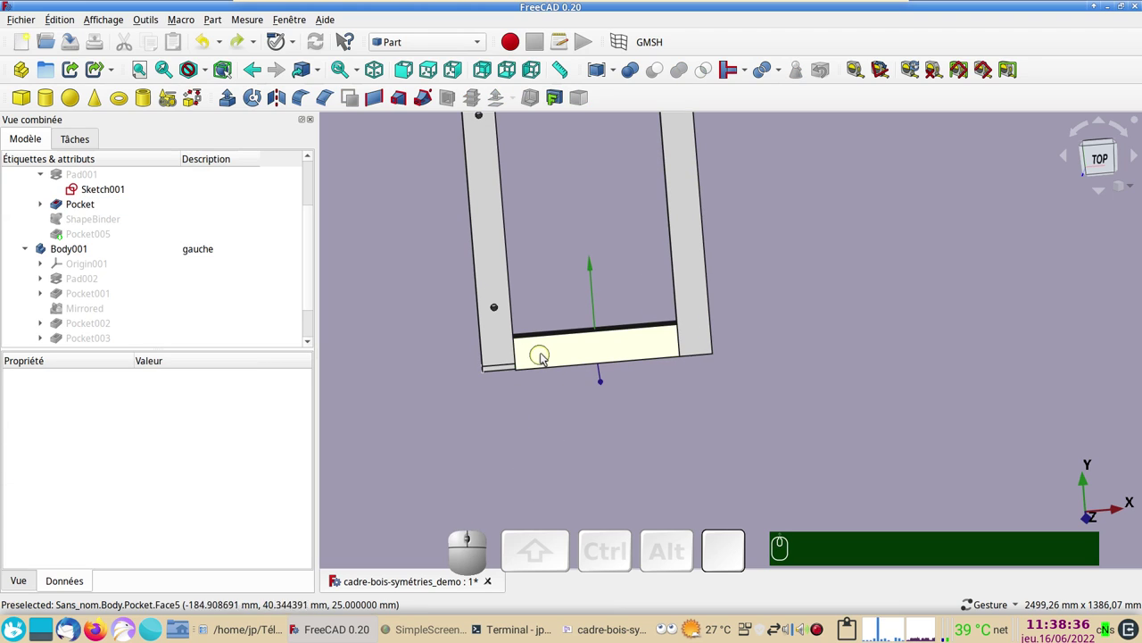
click(544, 355)
Step: Mirror the bottom crossbar Pocket across the chosen plane with Part Mirroring
click(91, 207)
drag(596, 487, 139, 255)
click(112, 208)
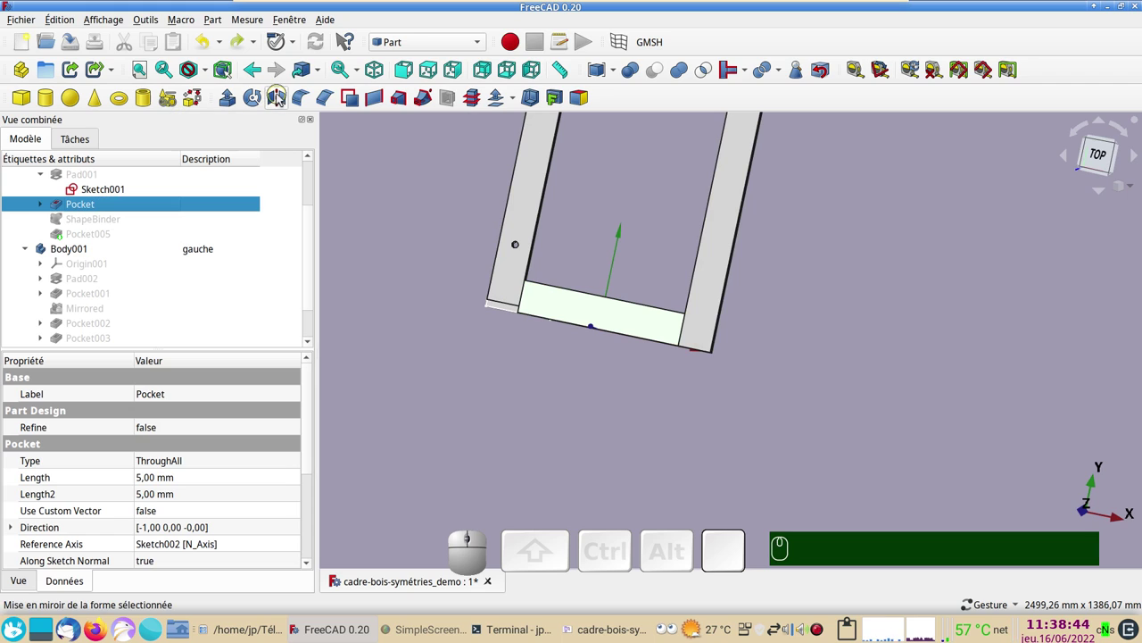
click(281, 96)
click(221, 346)
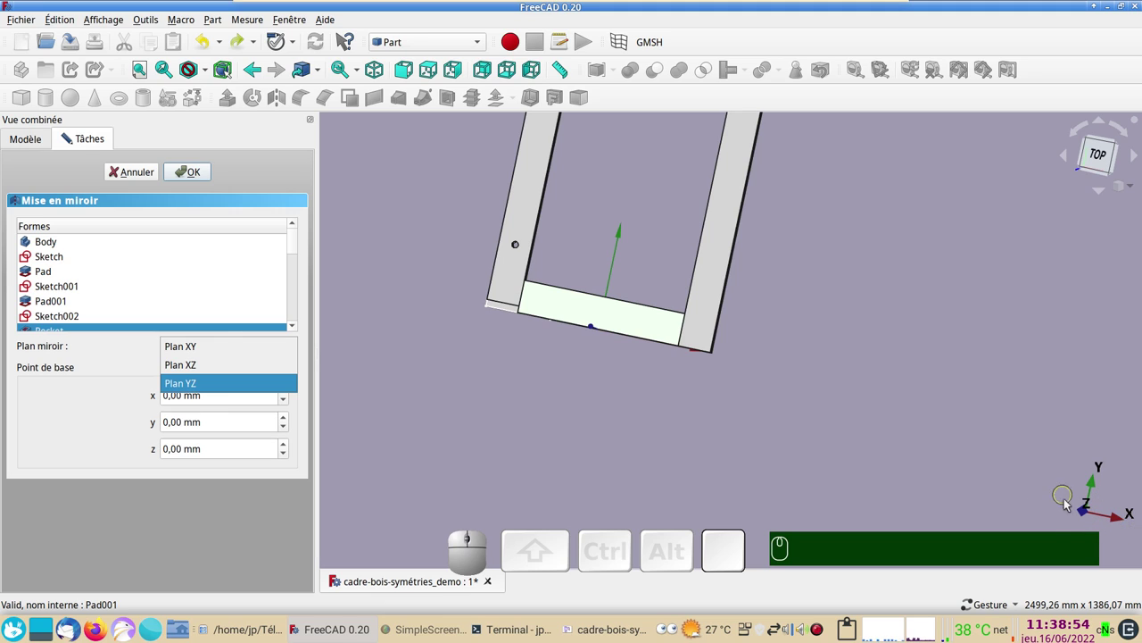
drag(1046, 504, 350, 397)
click(210, 344)
click(222, 367)
click(197, 175)
Step: Orbit to check the mirrored crossbar and bring up its context menu
drag(740, 394, 795, 403)
scroll(down, 3)
right_click(820, 378)
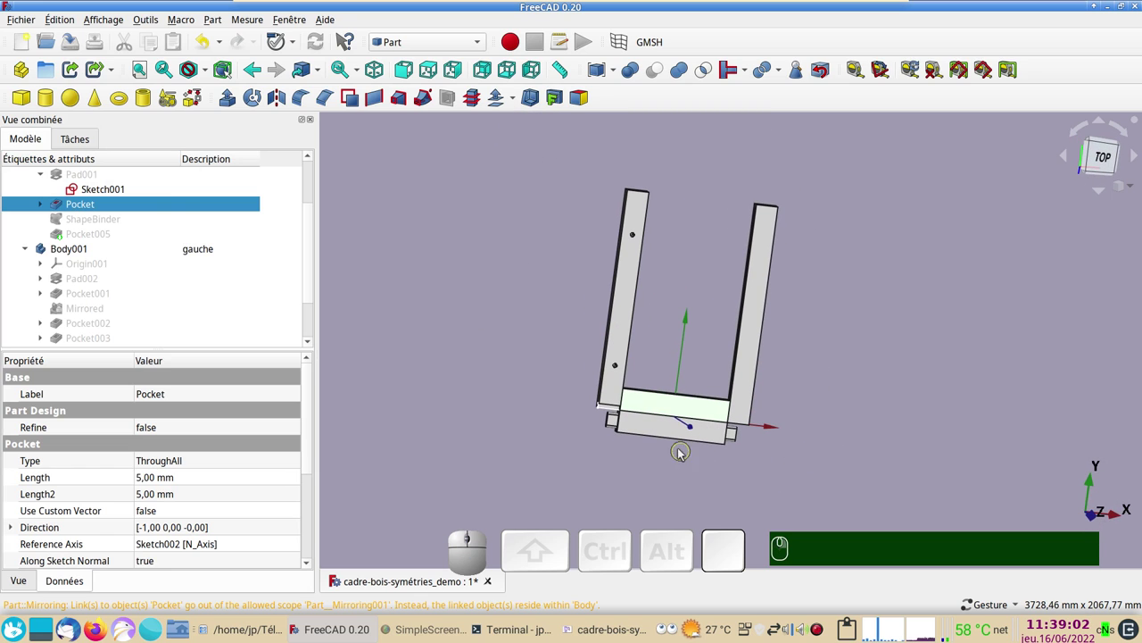
Step: Use Transform on Pocket (Mirror #2) to drag the copy up between the posts
click(658, 437)
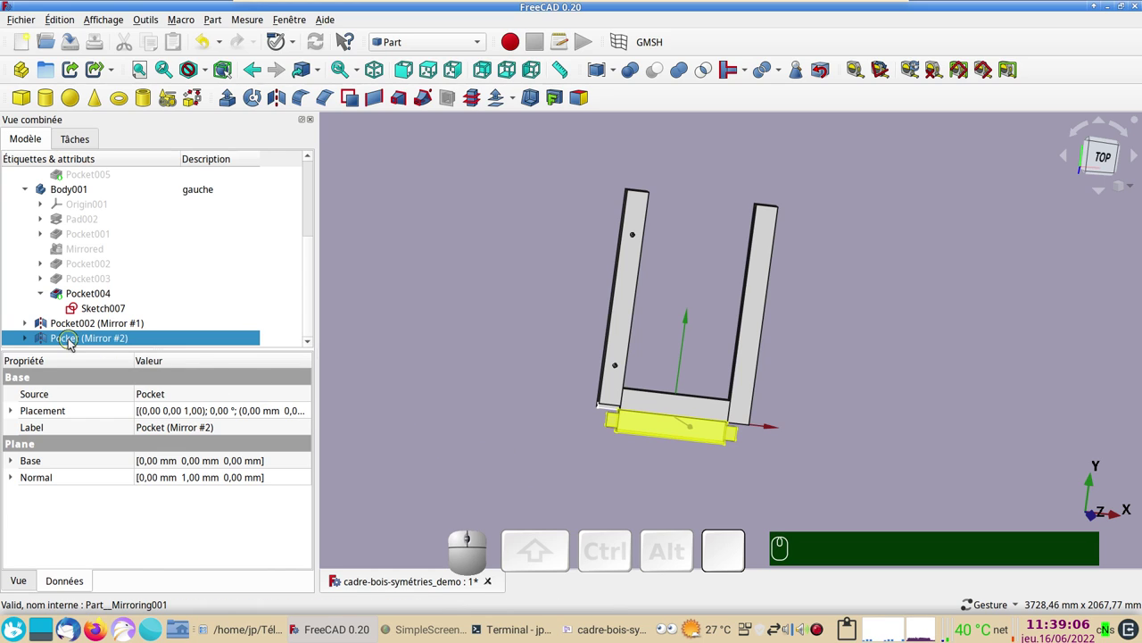
click(1114, 168)
right_click(232, 339)
click(307, 33)
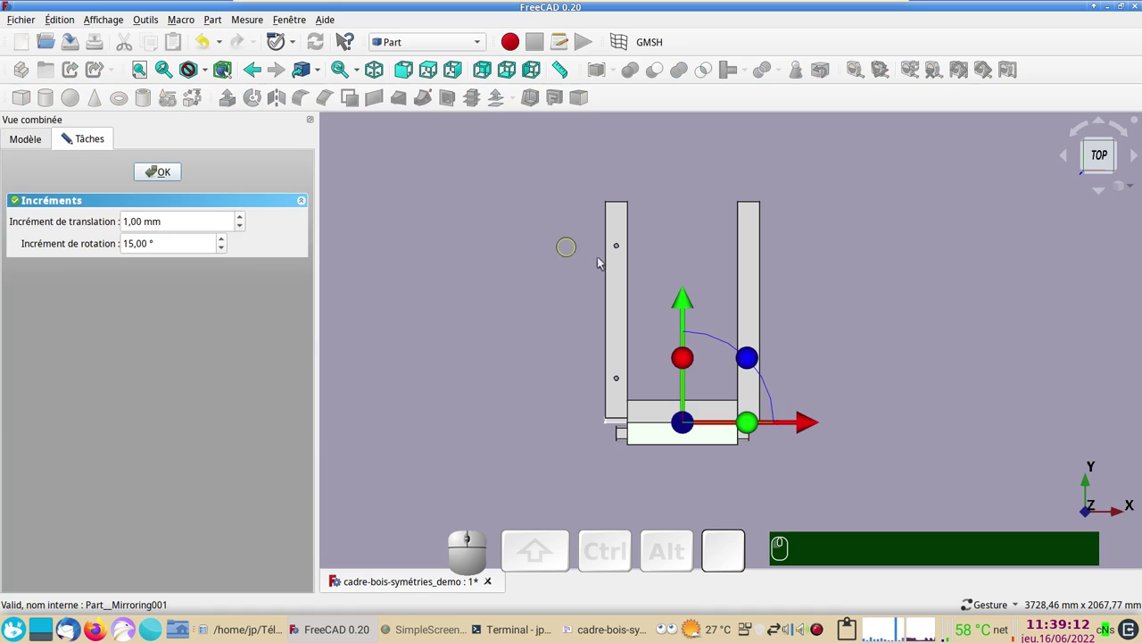
drag(691, 308, 294, 189)
click(187, 175)
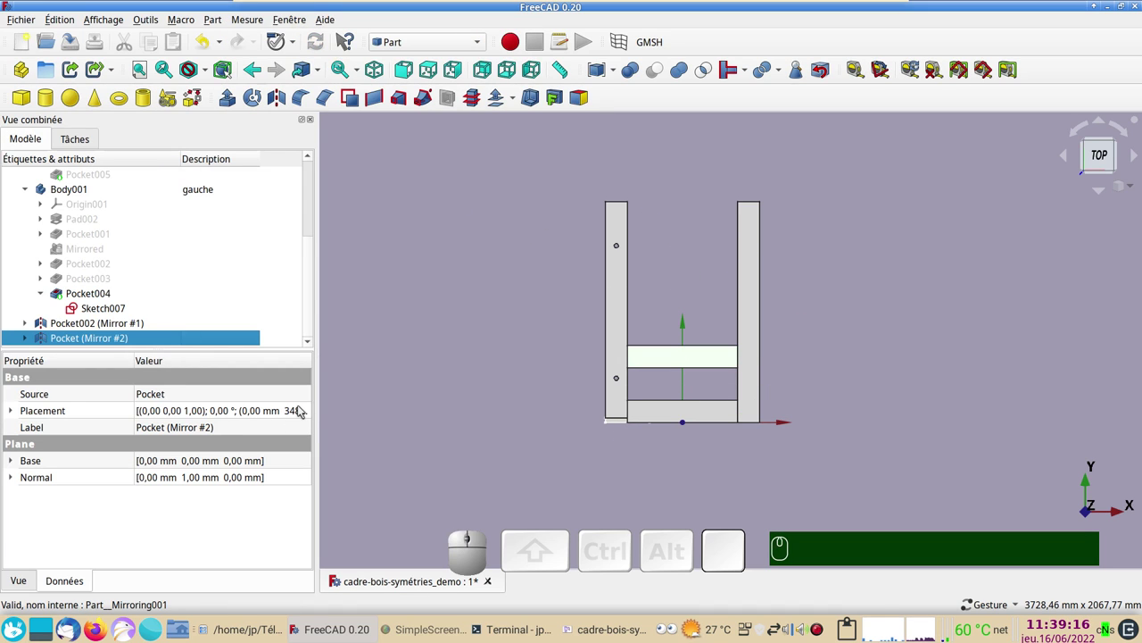
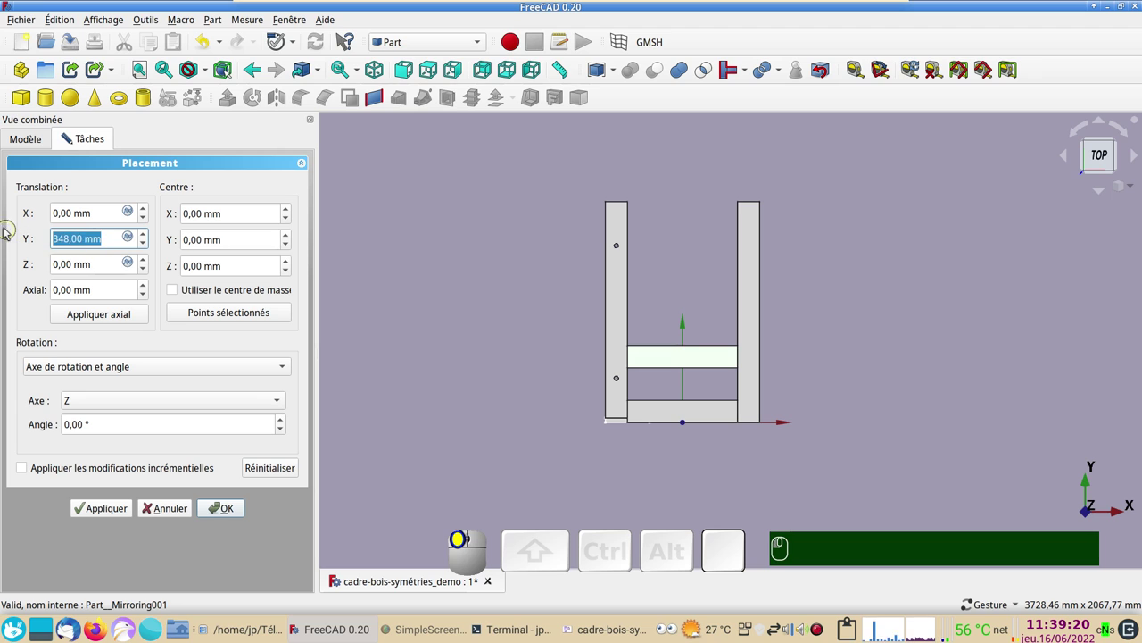
Step: Set the copy's Placement Y to 1000 mm and confirm the new position
key(KP_1)
key(KP_0)
key(KP_0)
key(KP_0)
key(KP_Enter)
click(442, 351)
key(KP_1)
key(KP_0)
key(Return)
click(654, 425)
click(111, 214)
key(space)
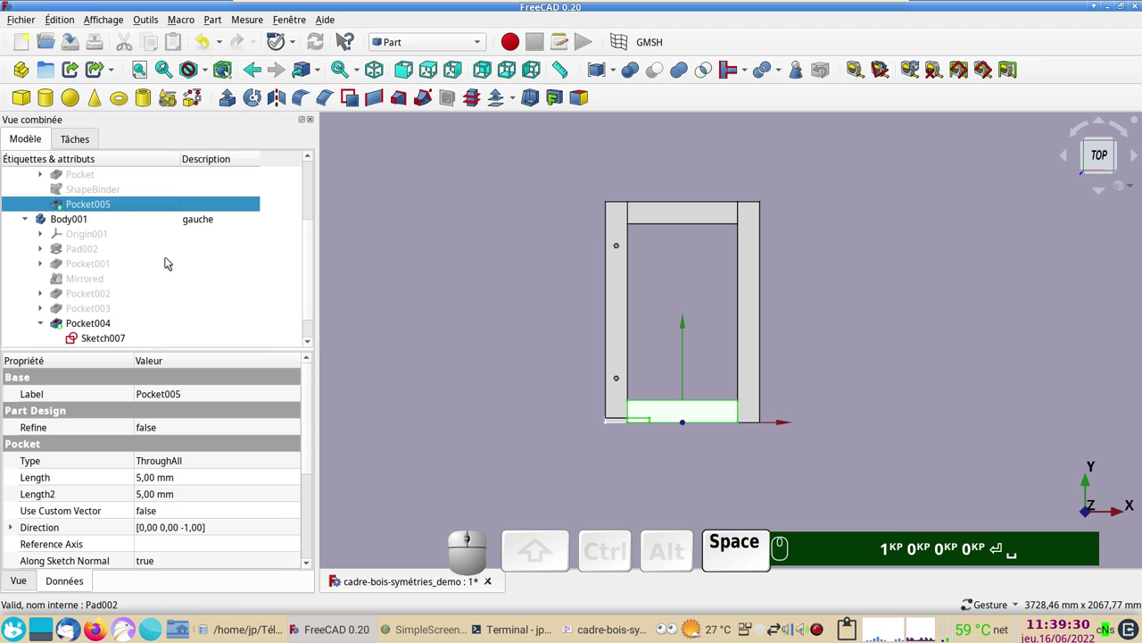
Step: Ctrl-select all four frame pieces in the 3D view
click(496, 388)
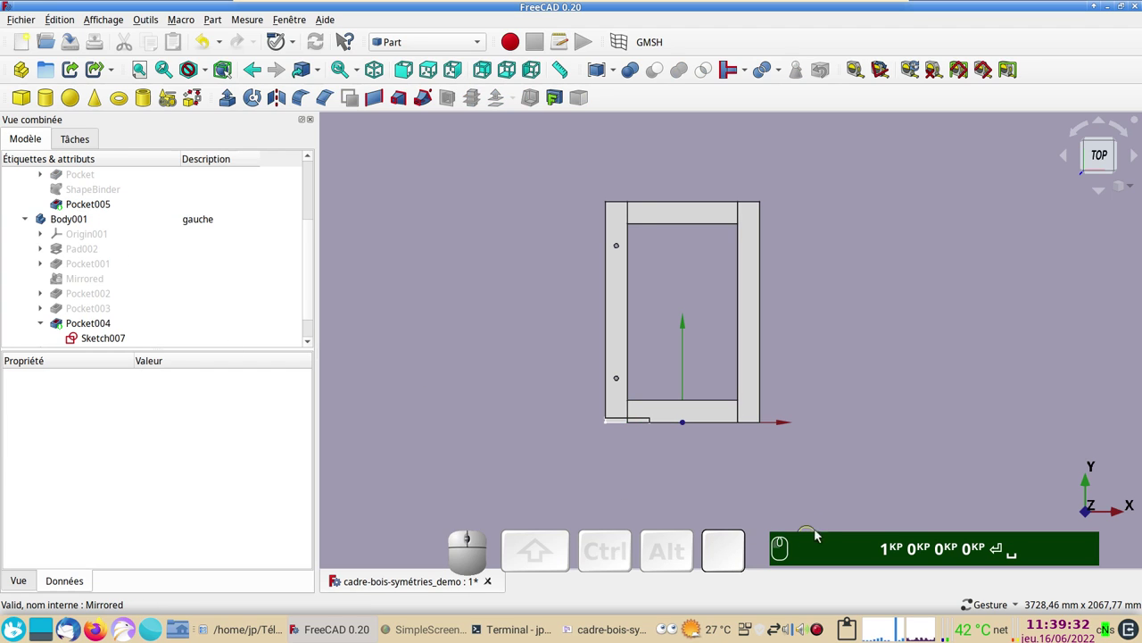
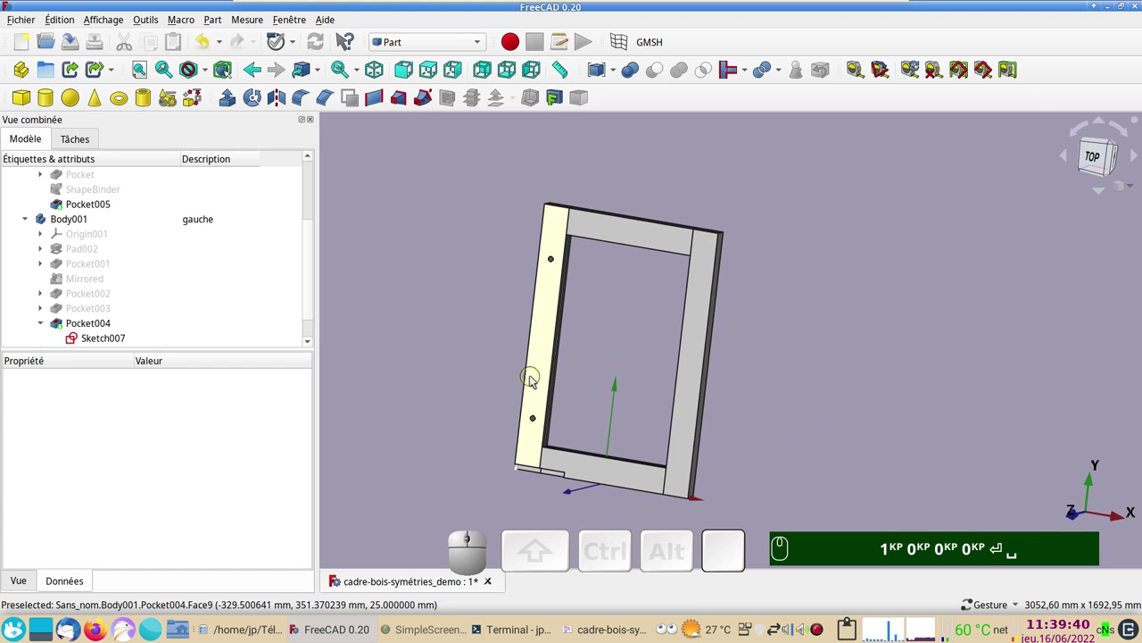
click(534, 378)
key(KP_1)
key(KP_0)
key(Return)
click(620, 479)
click(690, 448)
click(634, 235)
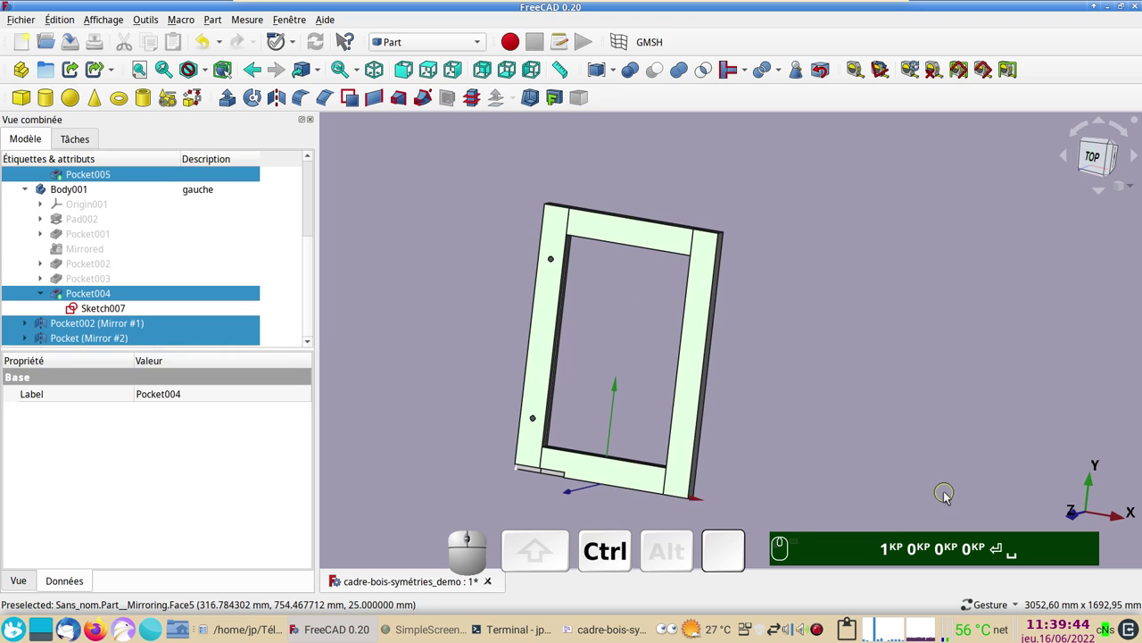
Step: Bring up Appearance (Ctrl+D) for the selection and the Shape colour chooser
key(ctrl+d)
key(KP_1)
key(KP_0)
key(Return)
click(230, 316)
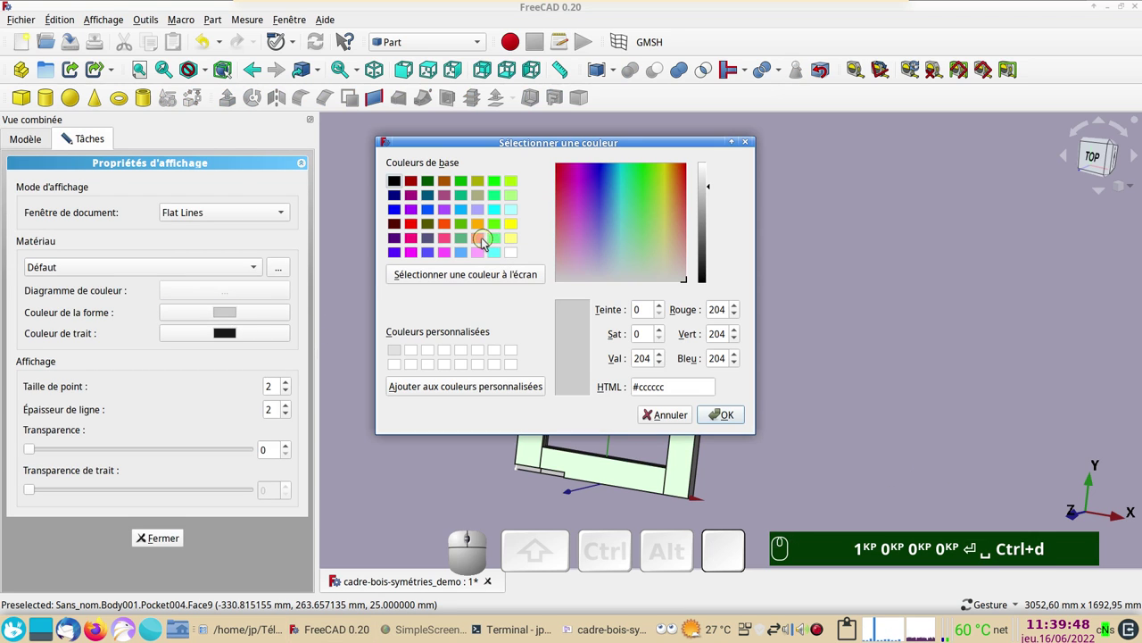
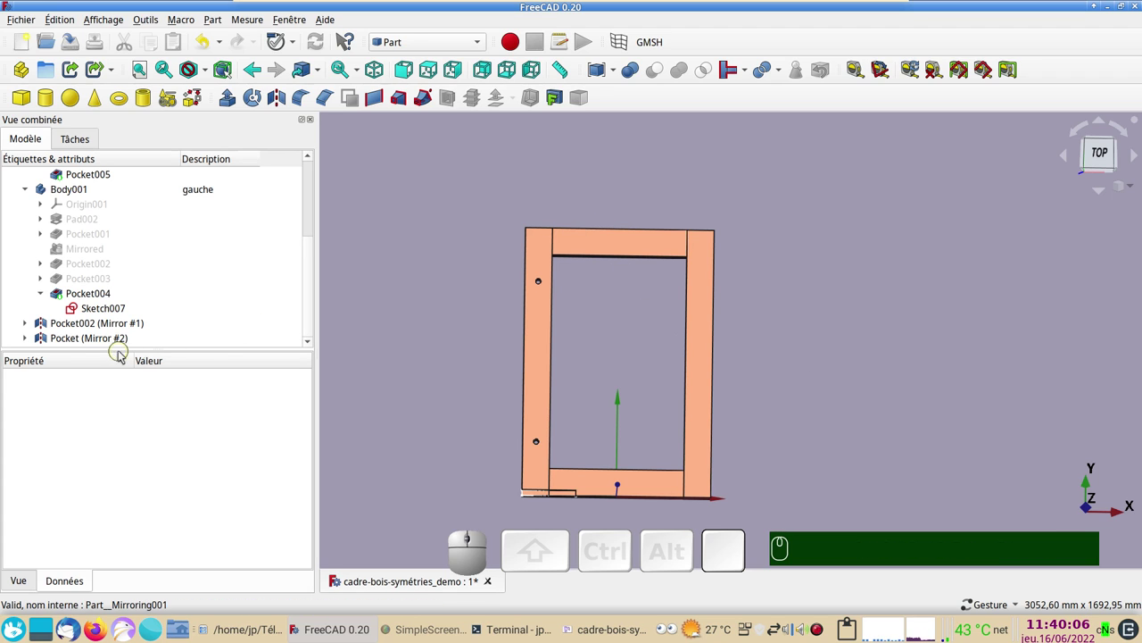
Step: Switch to Part Design and create Body002 with Pocket (Mirror #2) as base feature
click(104, 342)
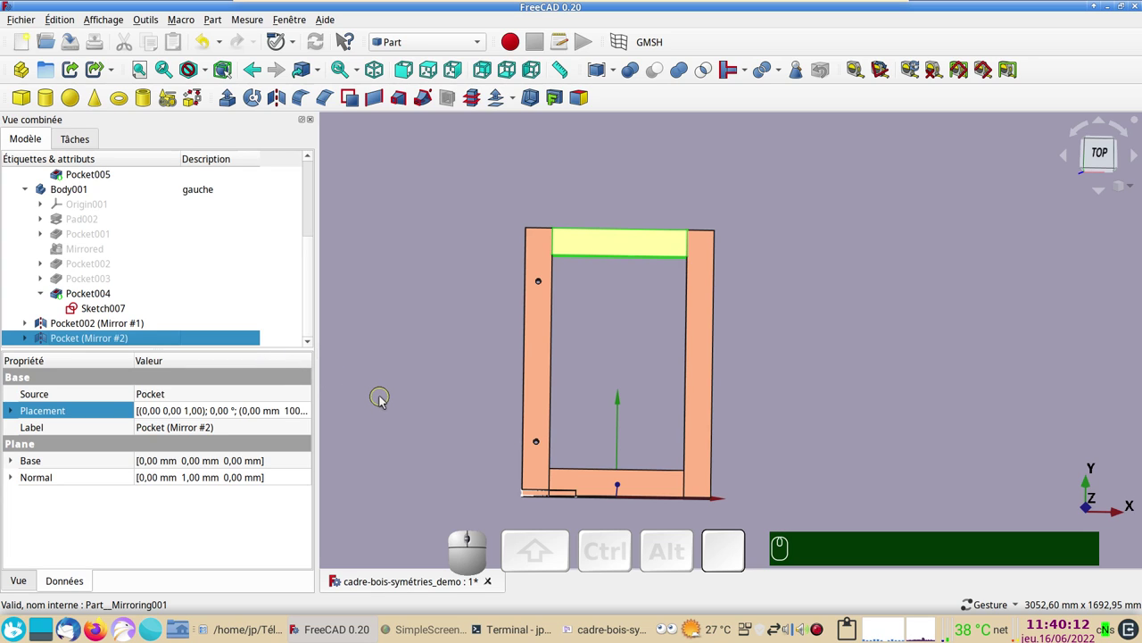
key(KP_2)
drag(415, 411, 447, 399)
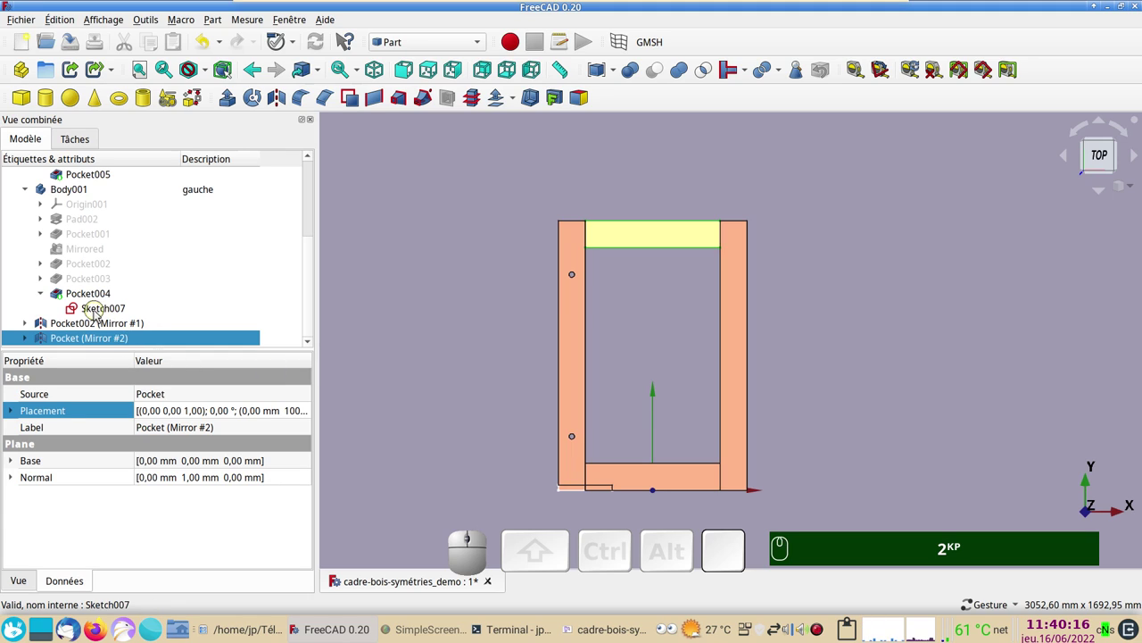
click(86, 342)
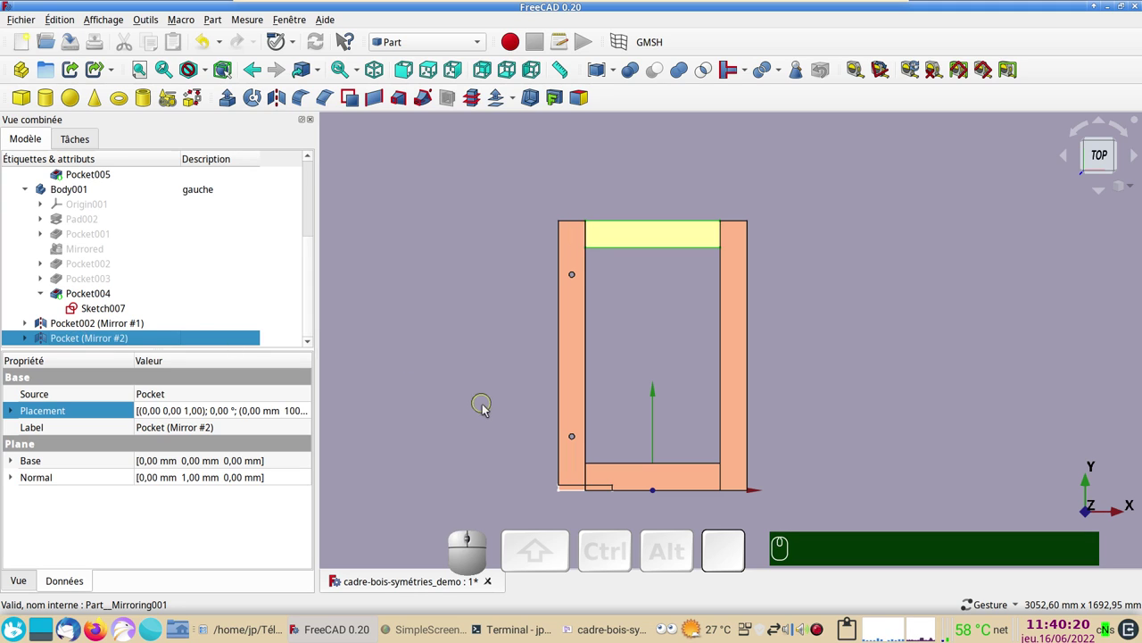
click(480, 46)
click(434, 247)
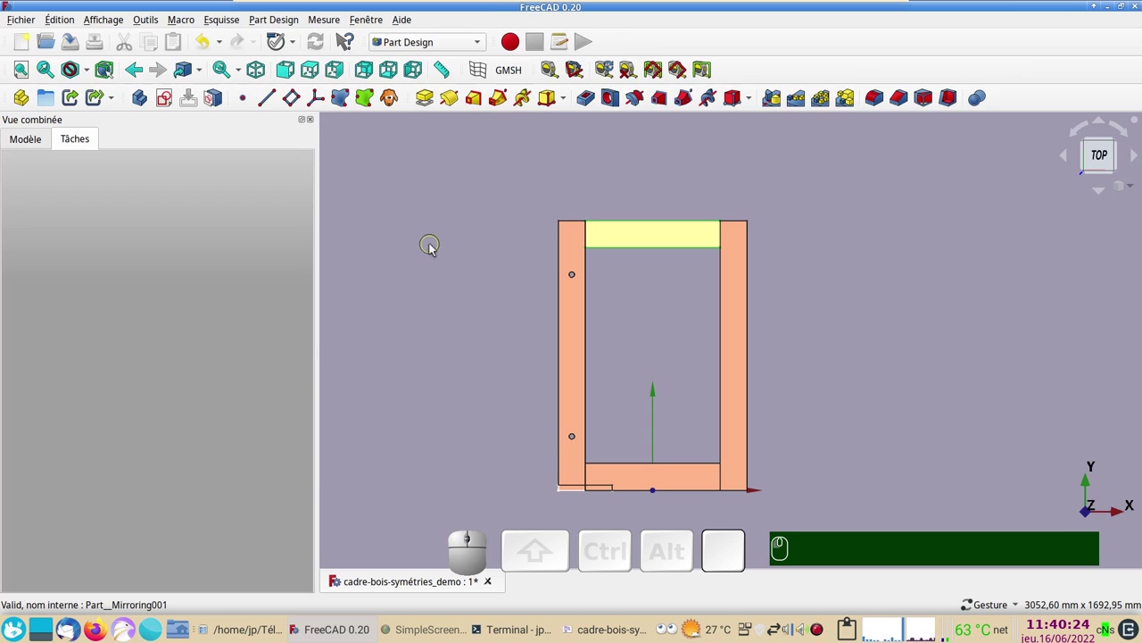
click(47, 147)
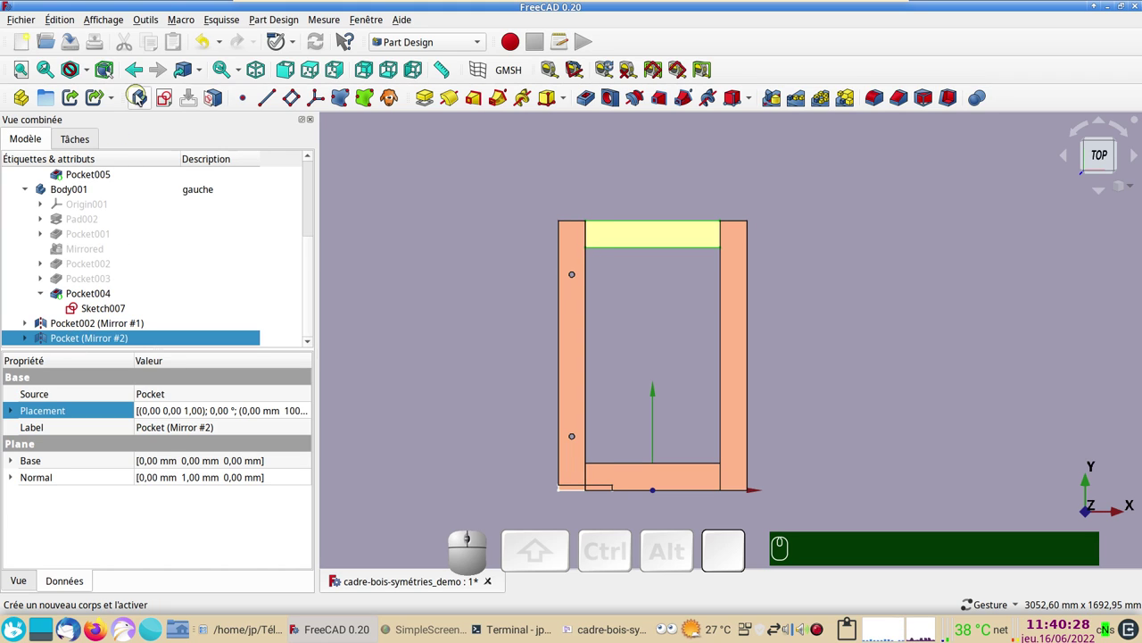
click(140, 97)
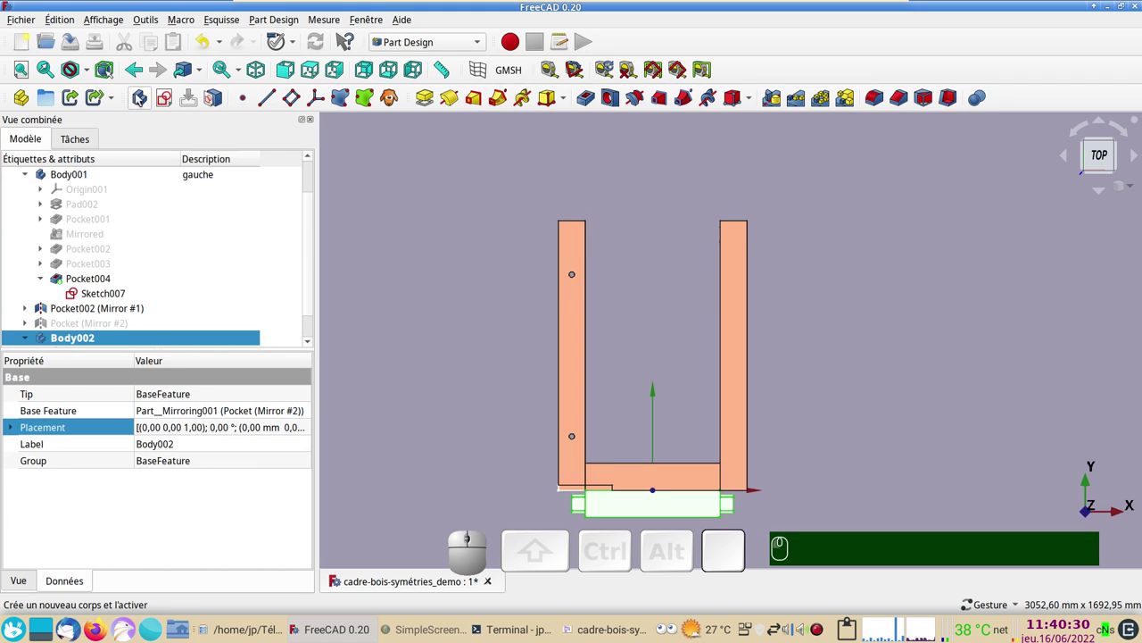
Step: Expand Body002, select its base feature and review the linked base shape without changes
click(27, 343)
scroll(down, 3)
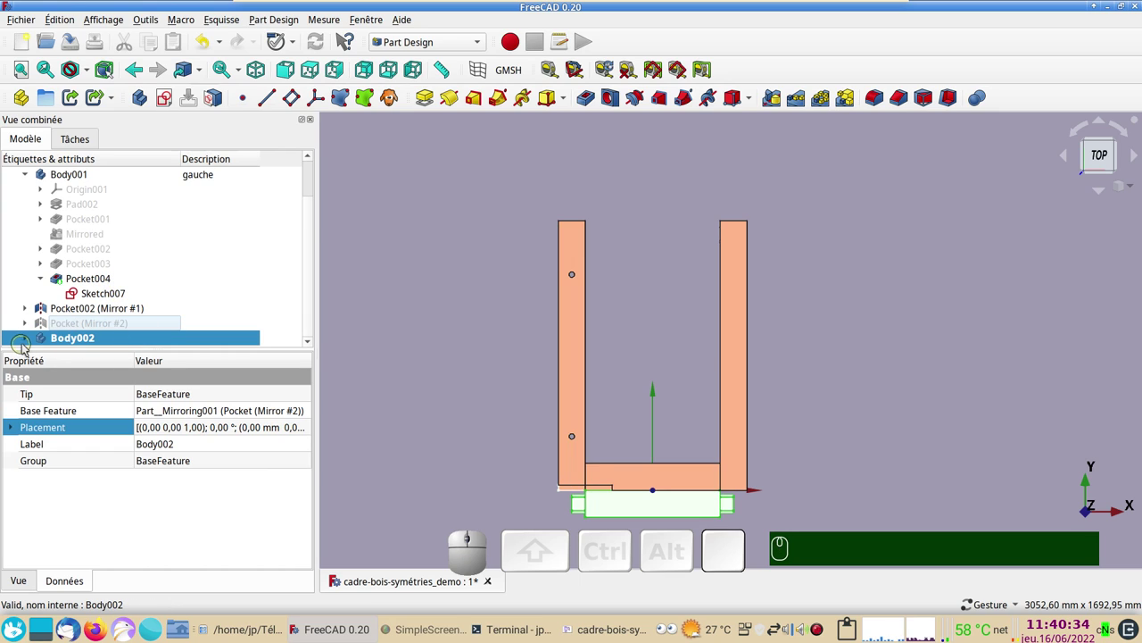
click(31, 342)
drag(314, 292, 106, 349)
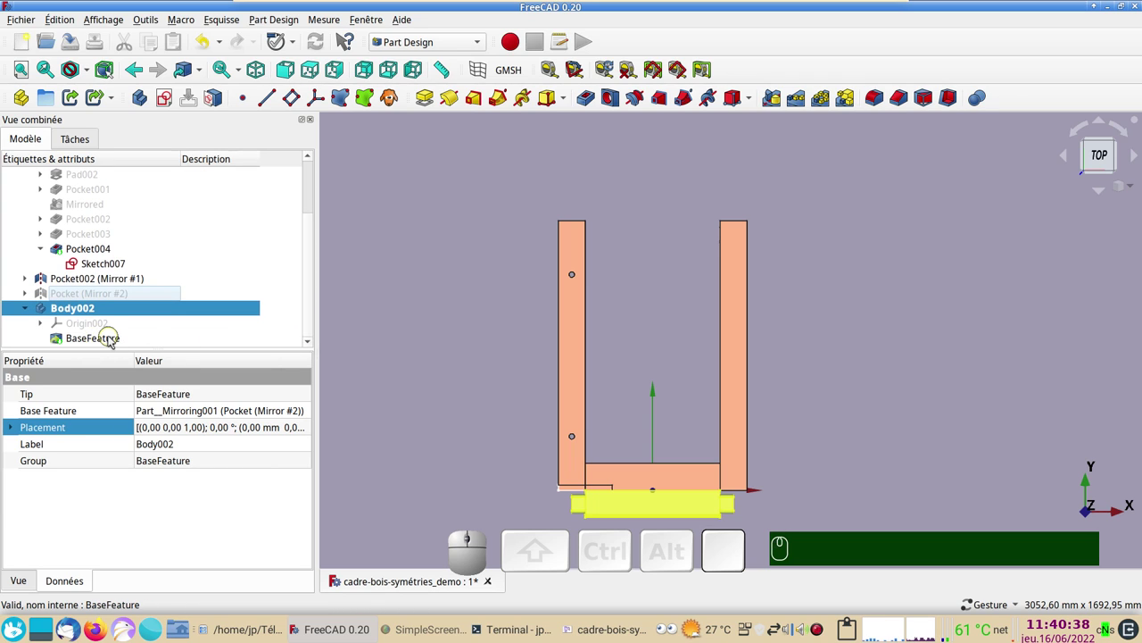
click(115, 341)
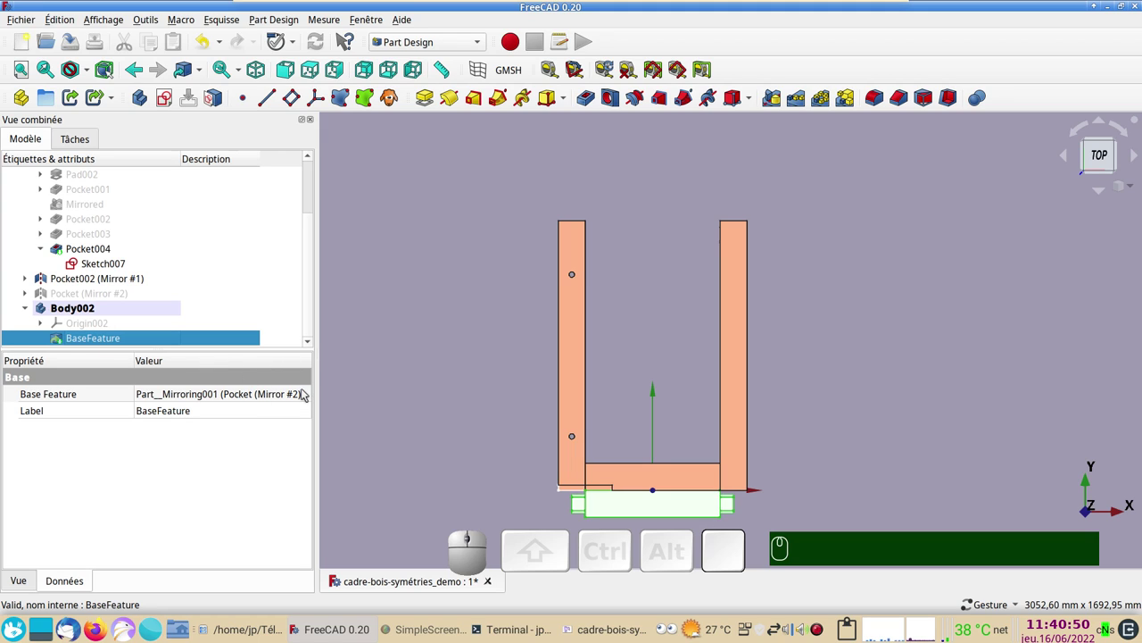
click(311, 398)
click(303, 393)
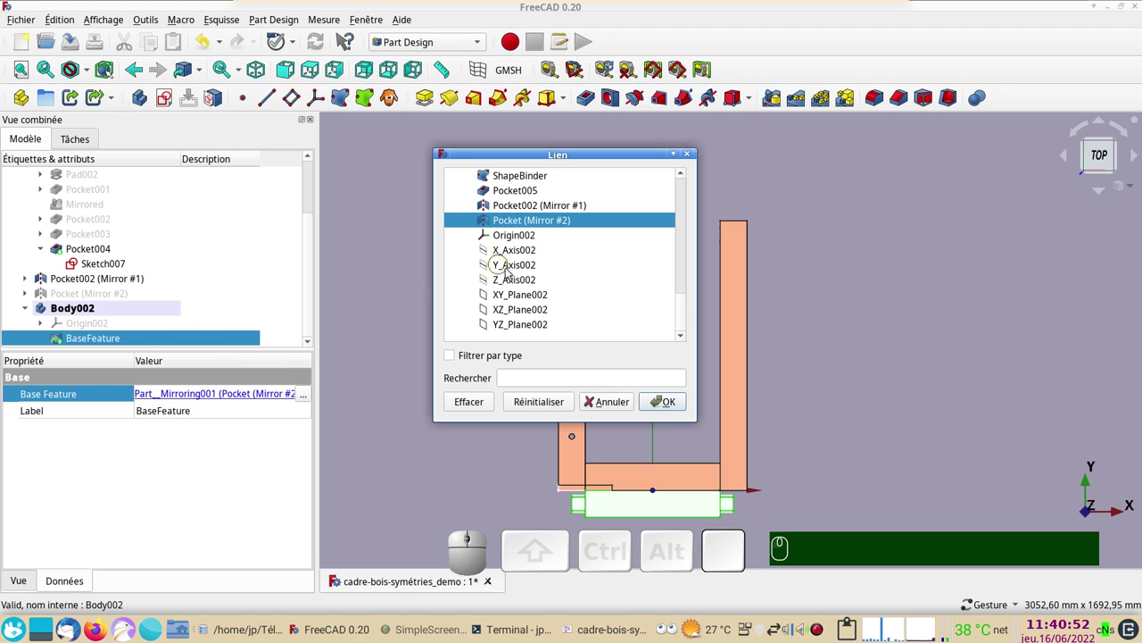
click(604, 406)
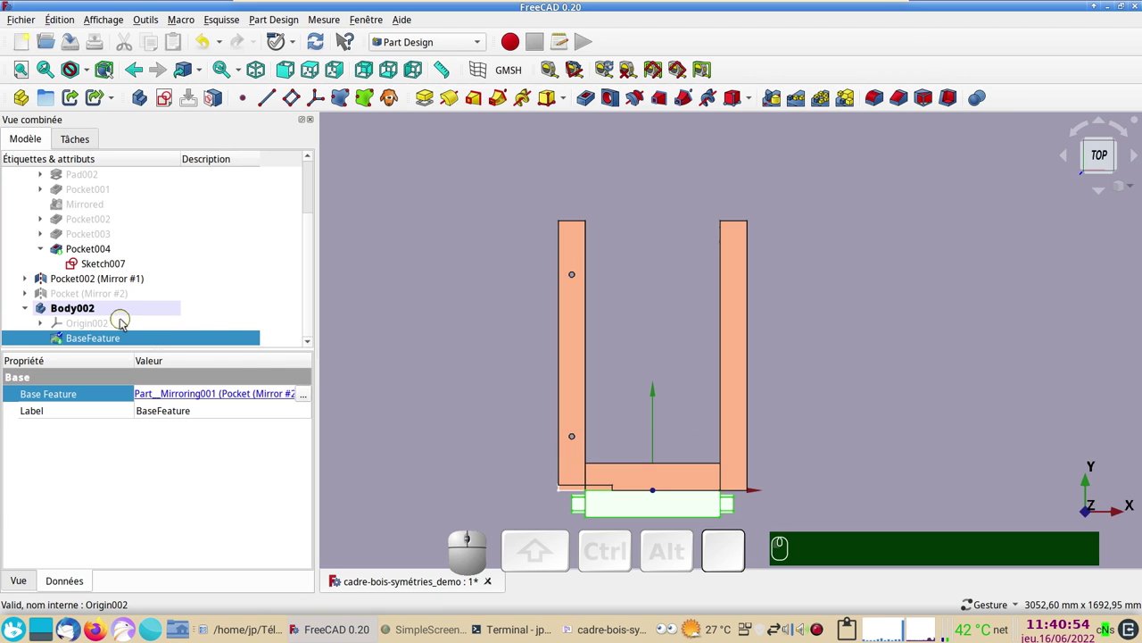
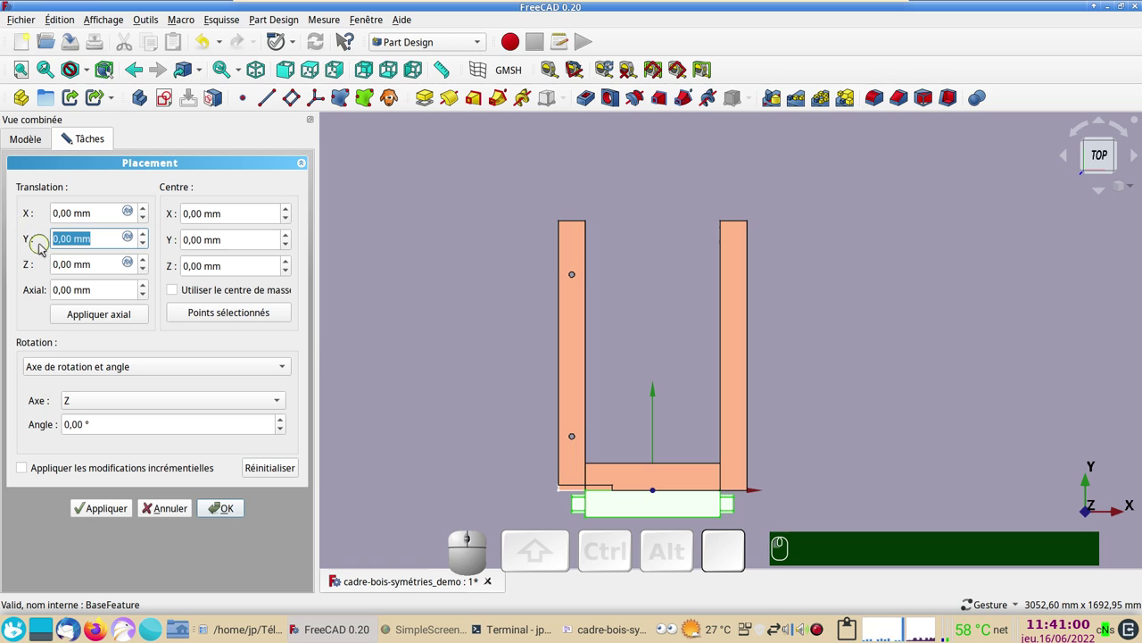
Step: Set the base feature's vertical offset to 1000 mm and select Body002
key(KP_1)
key(KP_0)
key(KP_0)
key(KP_0)
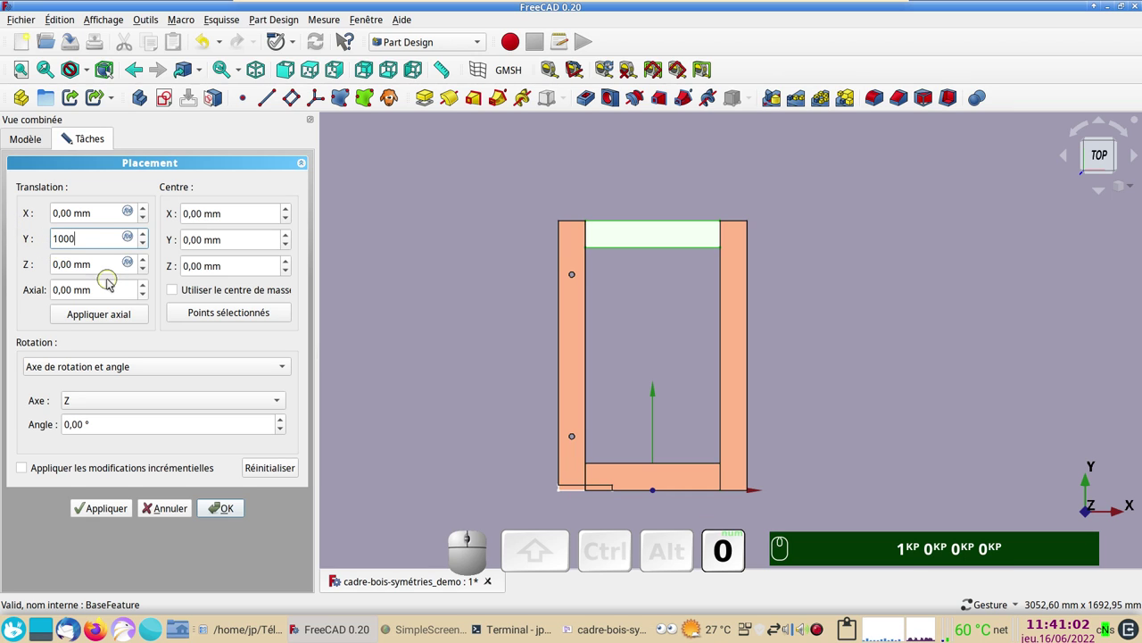
key(Return)
key(Return)
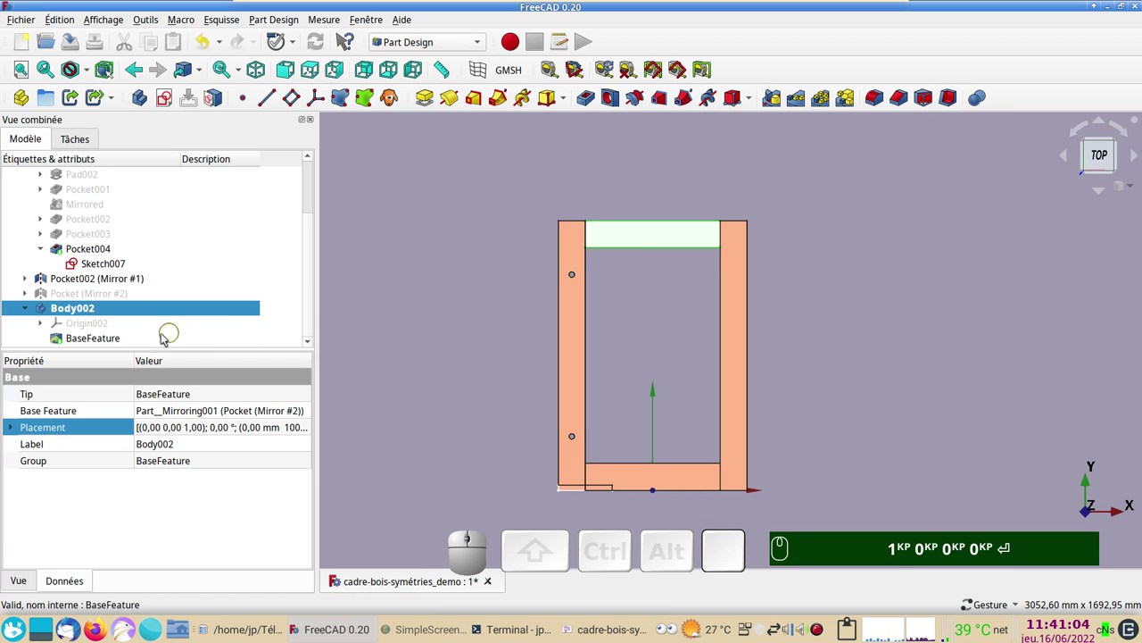
click(408, 250)
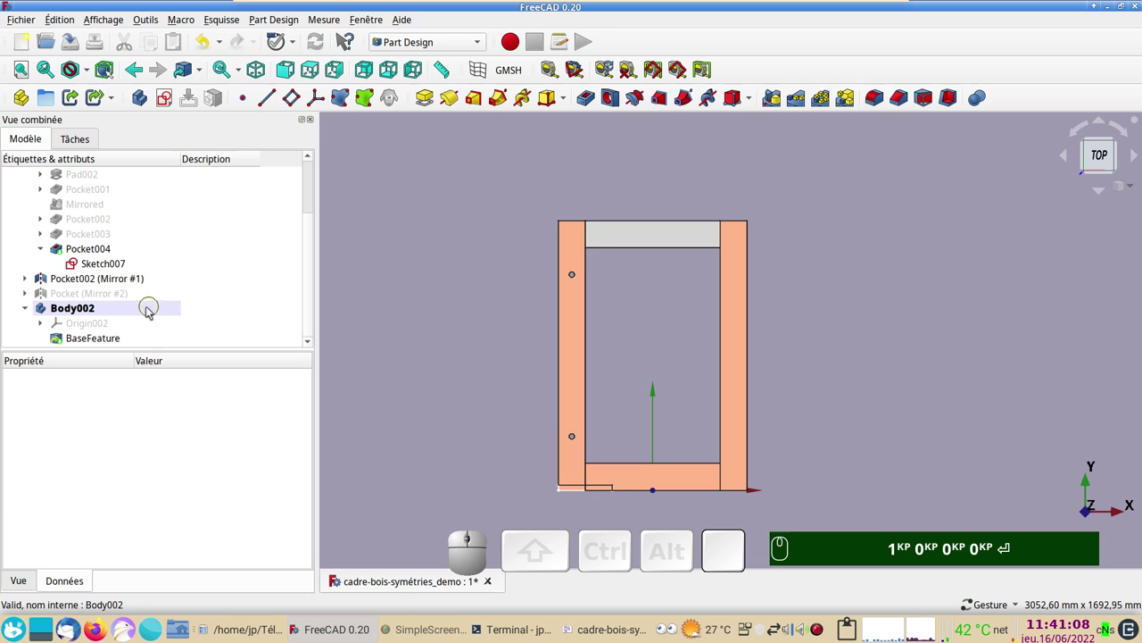
Step: Create Sketch008 on XY with a 50 mm diameter circle on the crossbar's top edge
click(167, 104)
click(98, 235)
click(191, 176)
scroll(up, 3)
drag(656, 328, 311, 145)
click(111, 102)
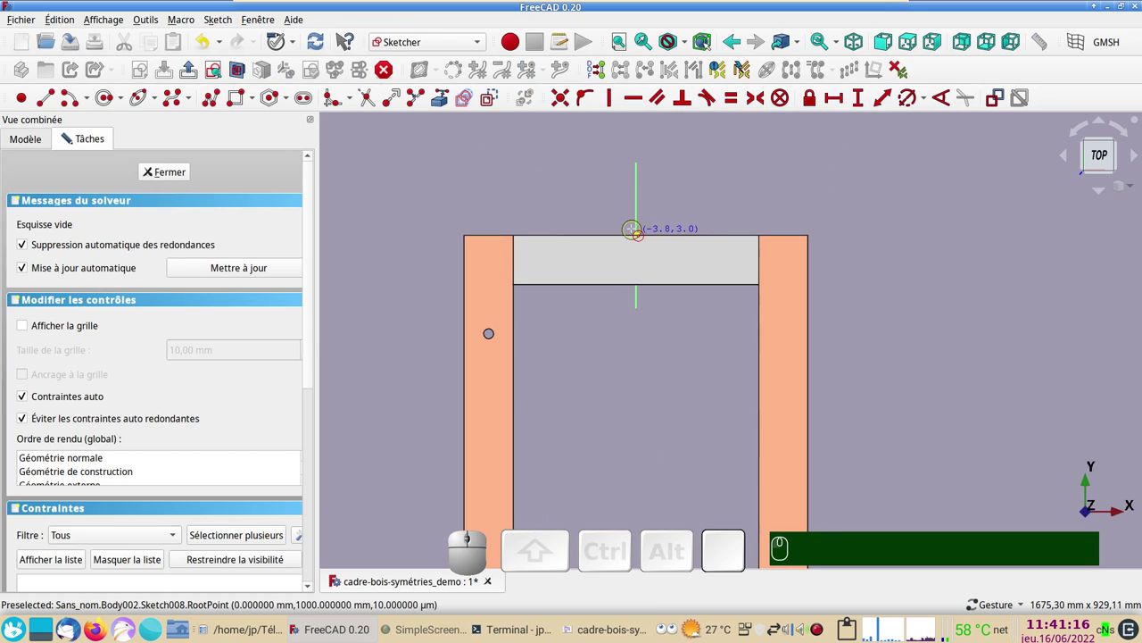
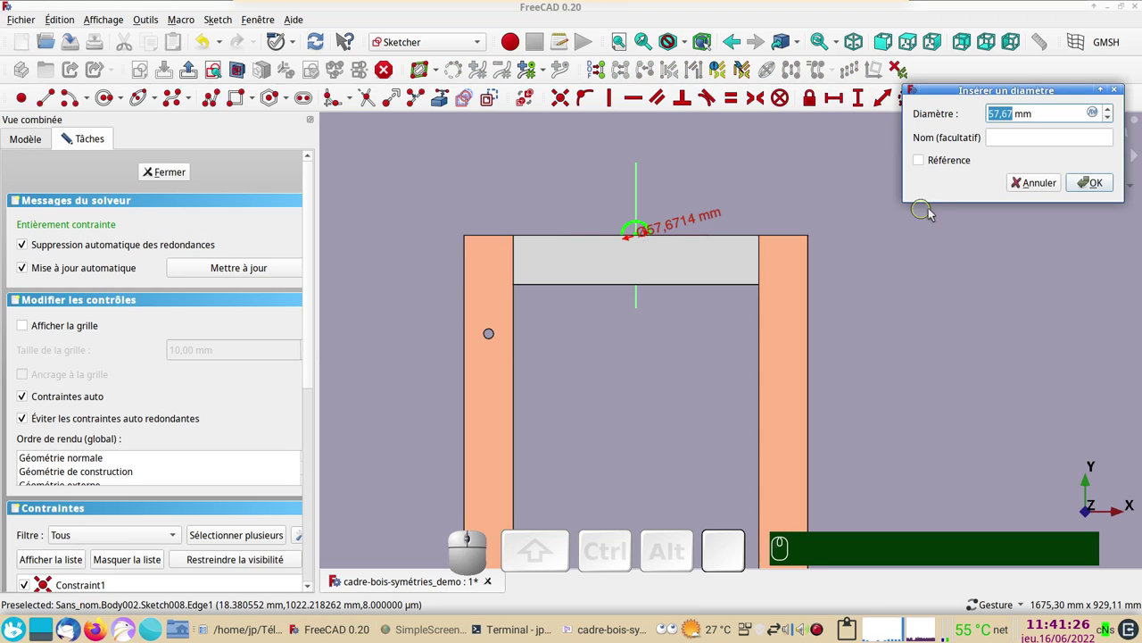
key(KP_5)
key(KP_0)
key(KP_Enter)
click(182, 176)
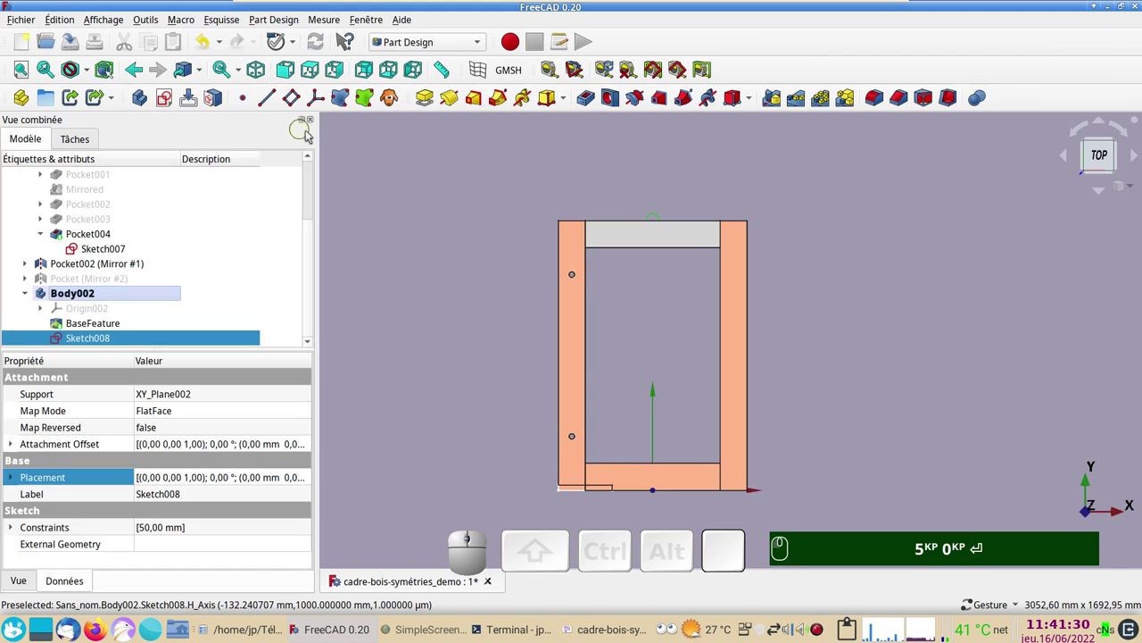
Step: Cut Pocket006 from the sketch, Through all and Symmetric to plane
click(592, 100)
click(215, 223)
click(228, 242)
click(30, 357)
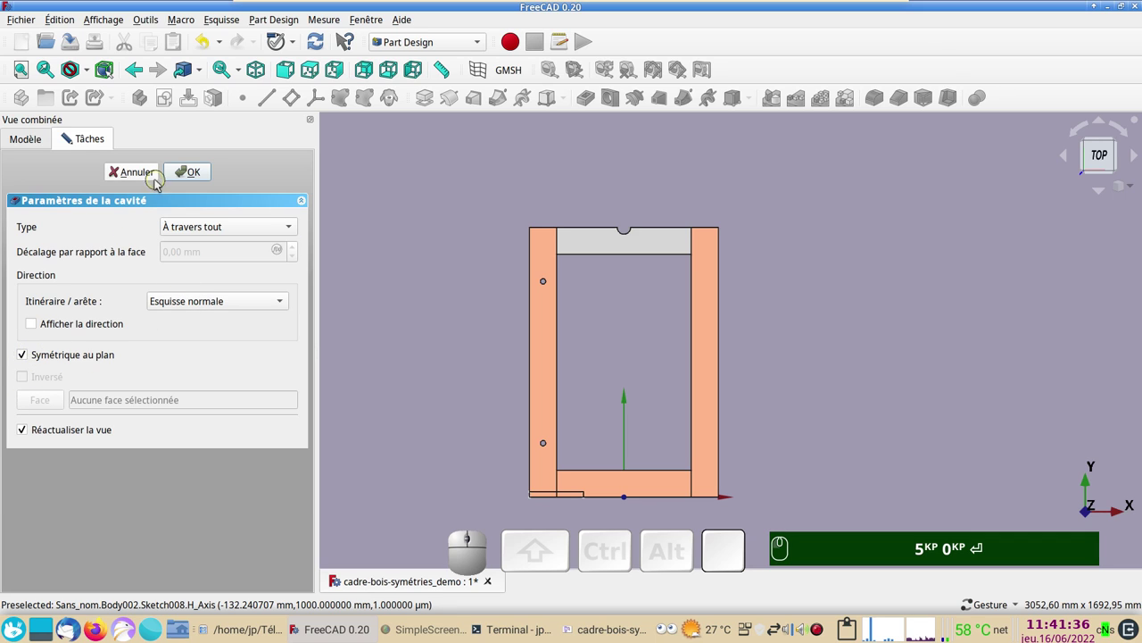
click(186, 173)
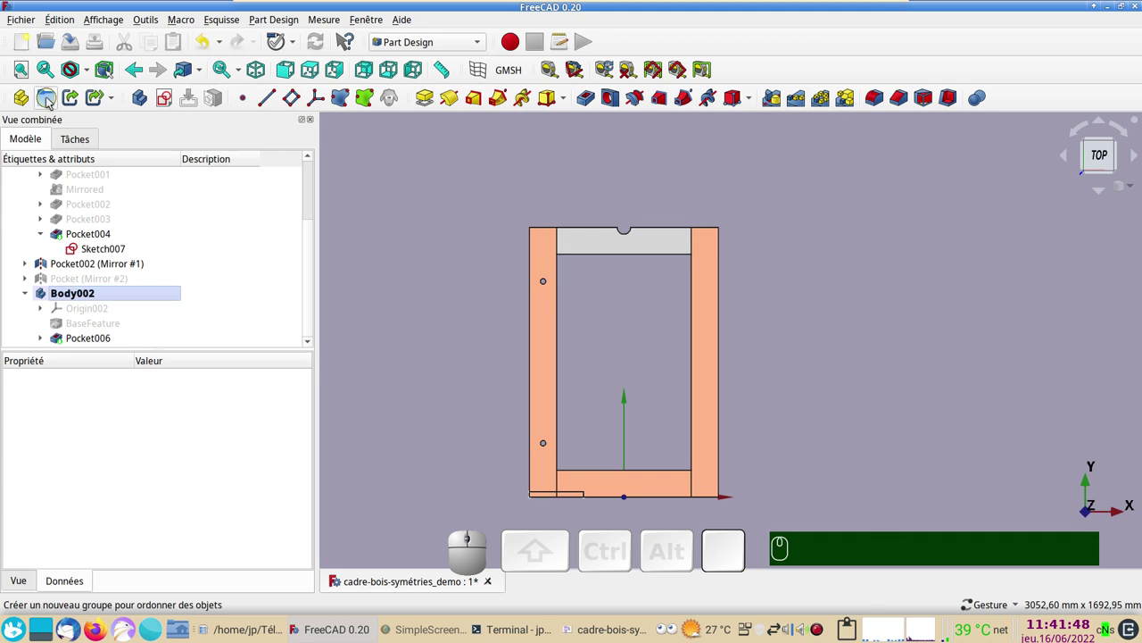
Step: Create a group Groupe and move Pocket (Mirror #2) into it
click(50, 100)
scroll(down, 3)
click(91, 270)
click(92, 284)
drag(88, 282, 93, 357)
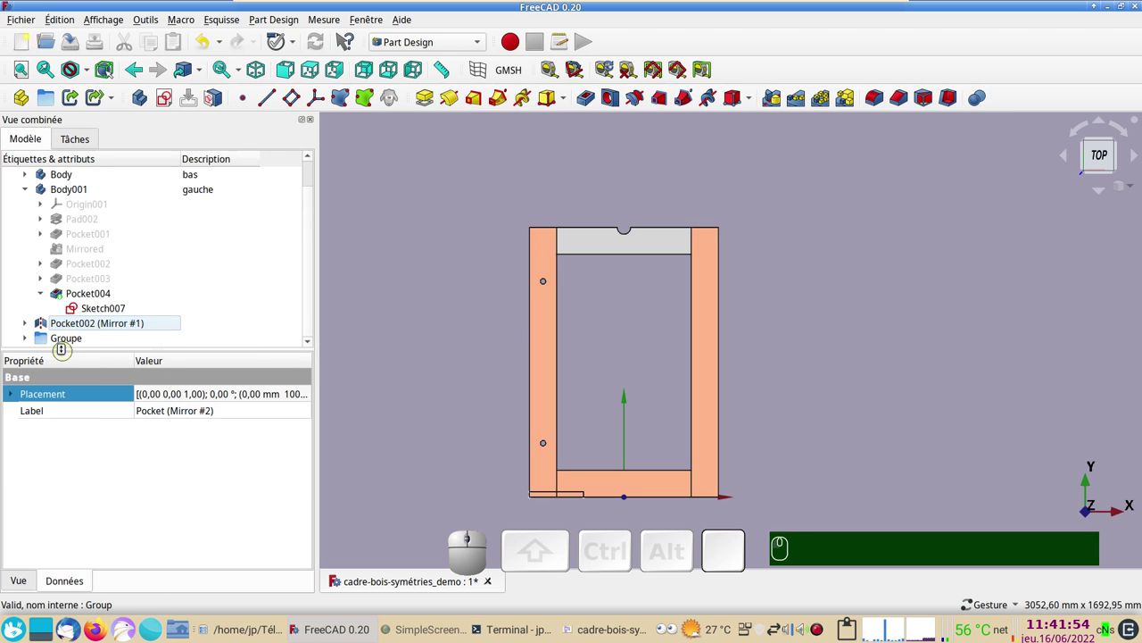
Step: Give the group Groupe the description dessus
click(79, 343)
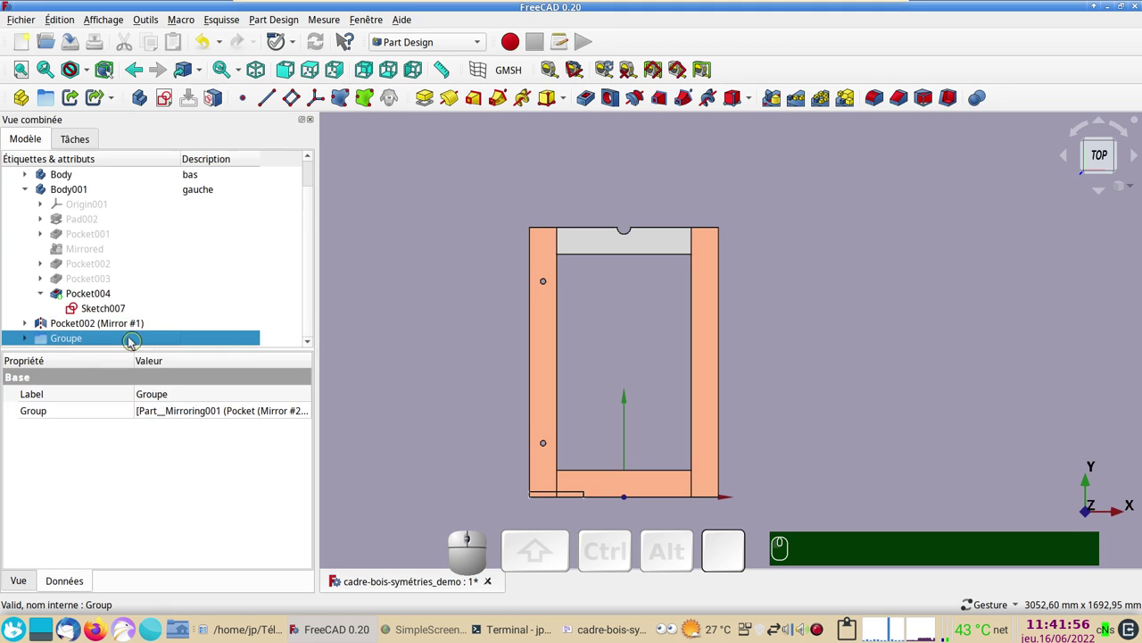
click(211, 341)
key(F3)
text(F3 des)
text(sus)
key(Return)
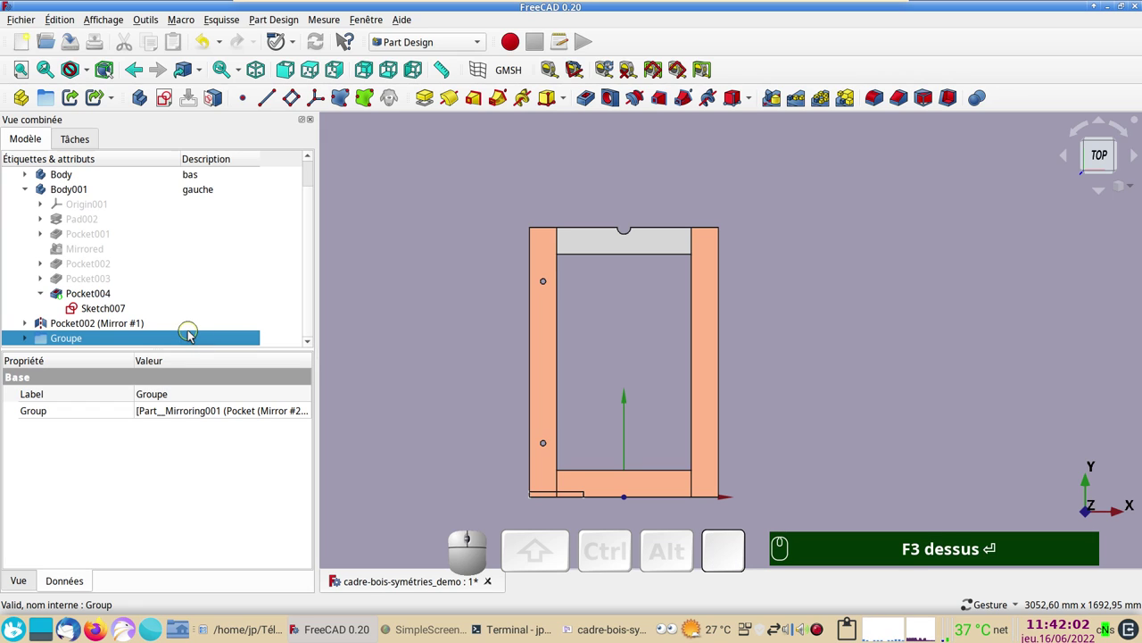
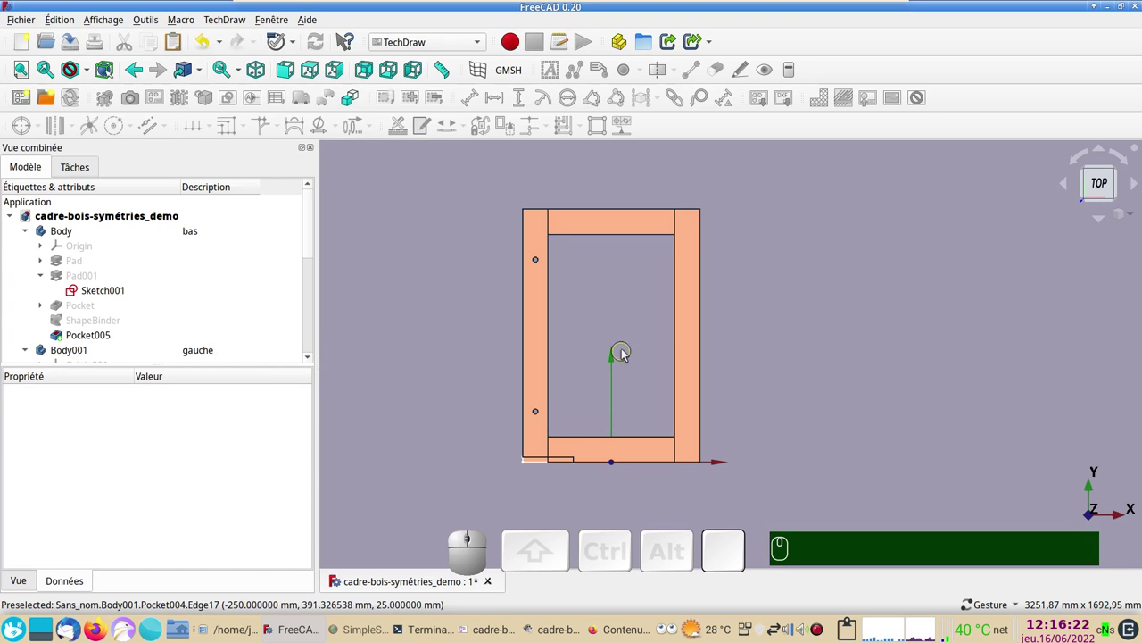
Step: Give the right side piece Pocket002 (Mirror #1) the description 'droit'
click(690, 328)
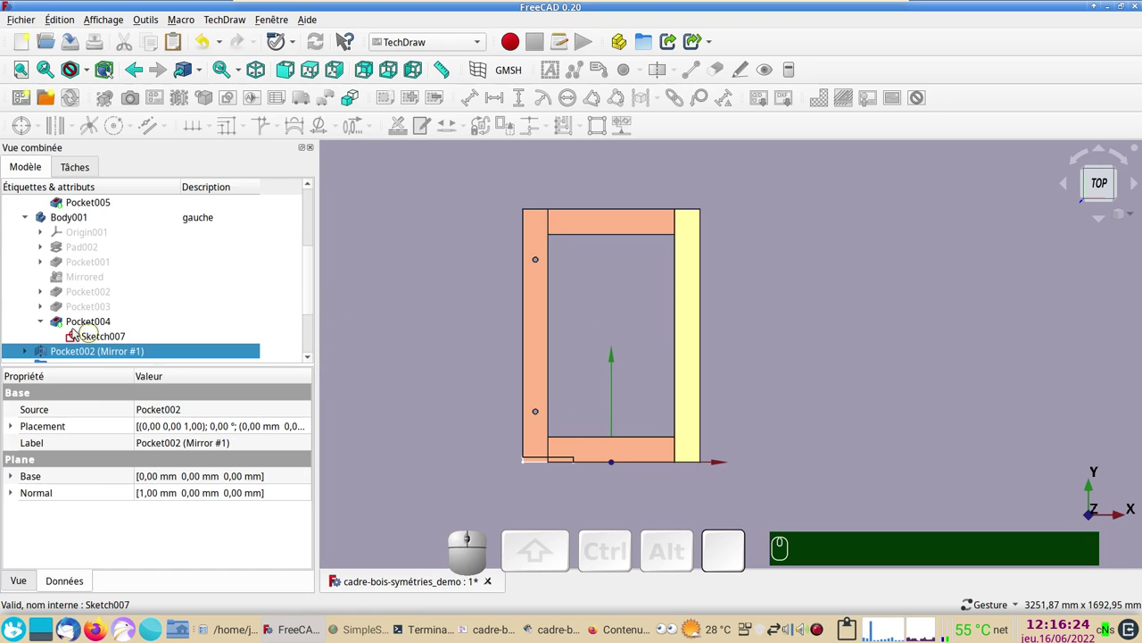
scroll(down, 3)
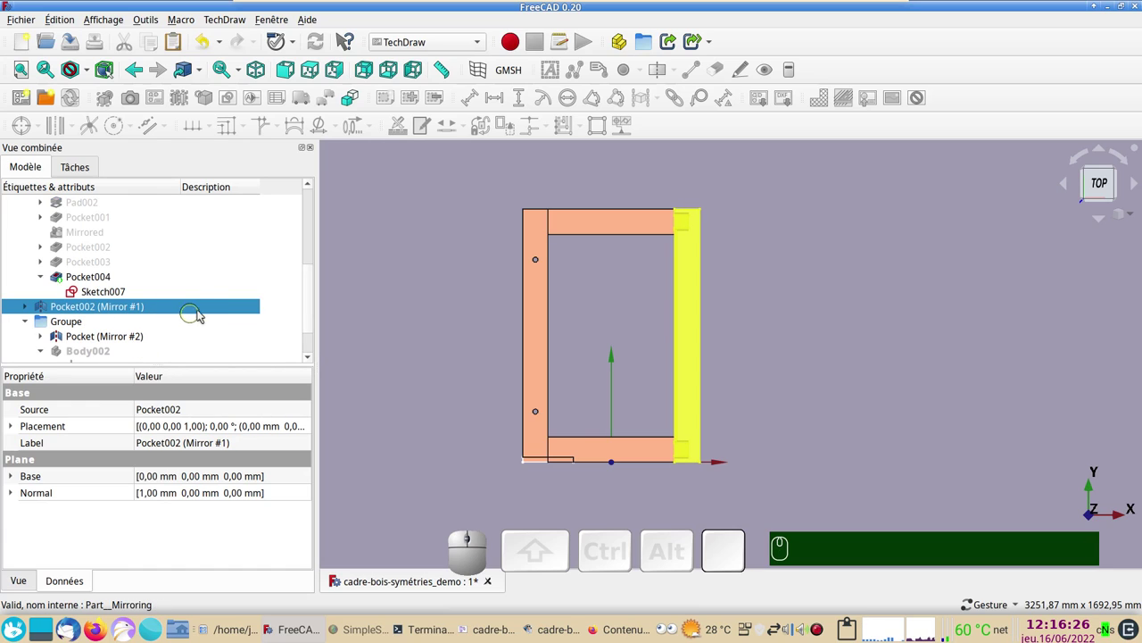
click(212, 310)
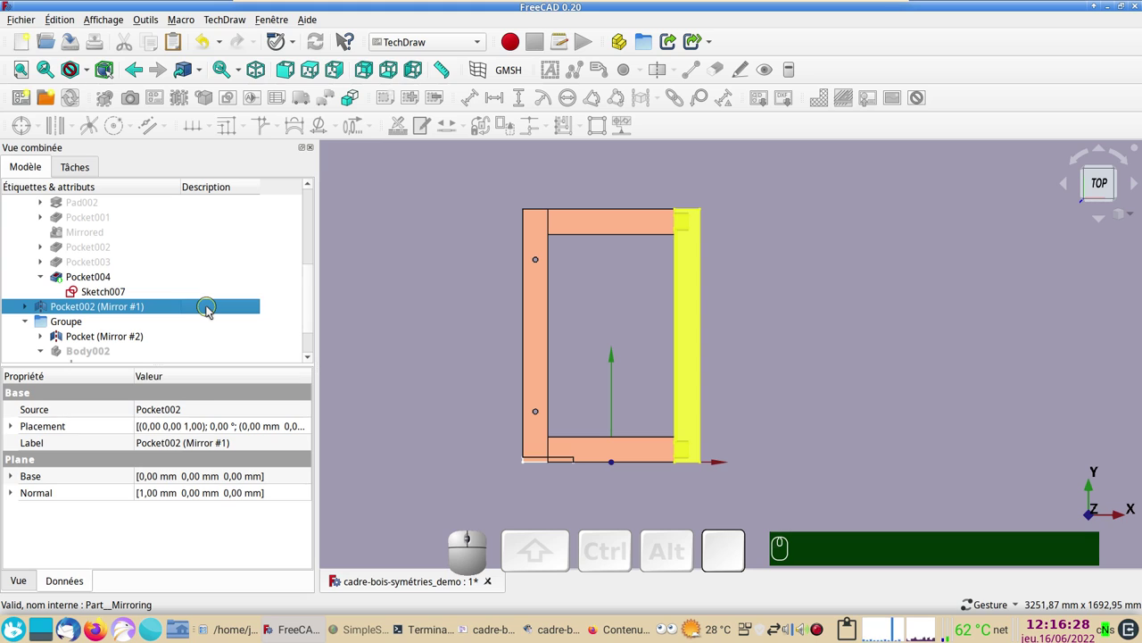
key(F2)
text(droit)
key(Return)
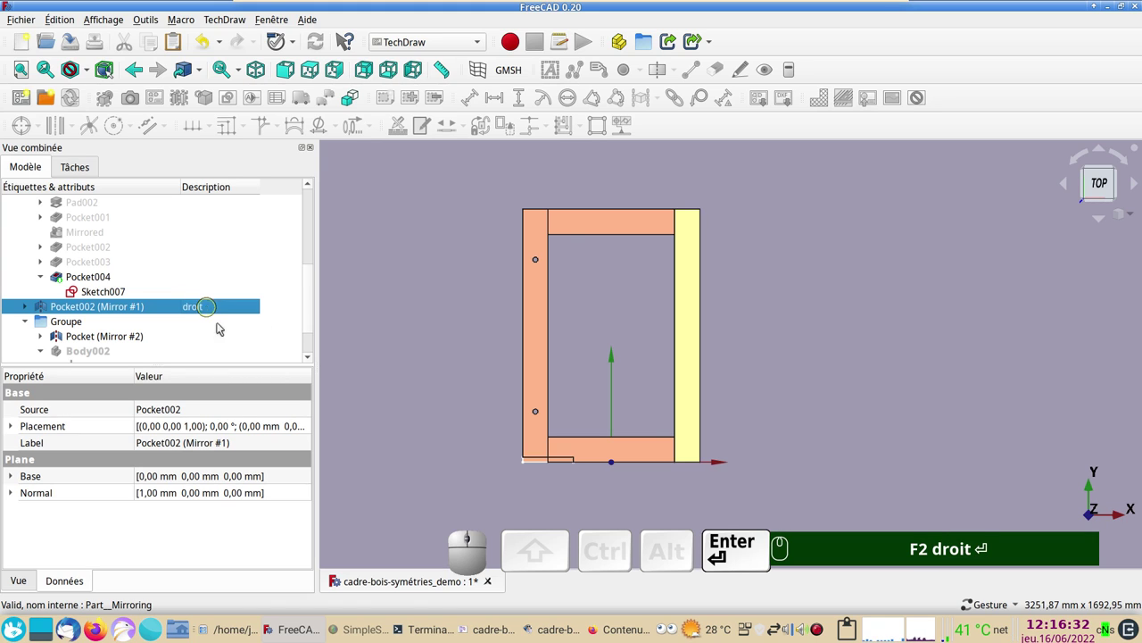
Step: Give the mirrored top crossbar Pocket (Mirror #2) the description 'haut'
click(602, 229)
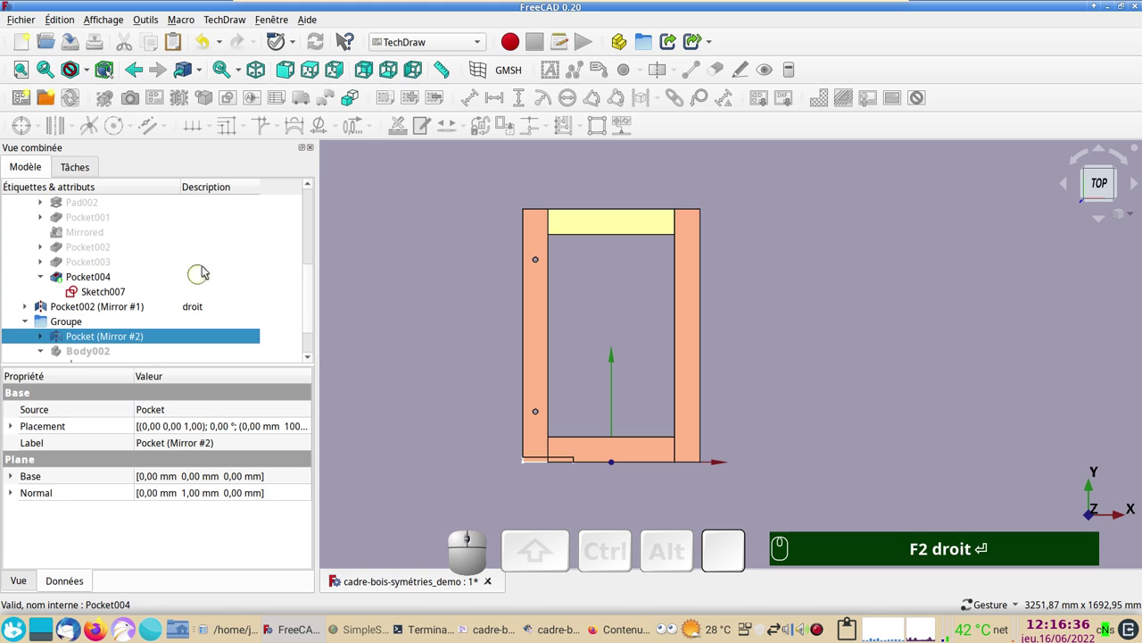
click(224, 343)
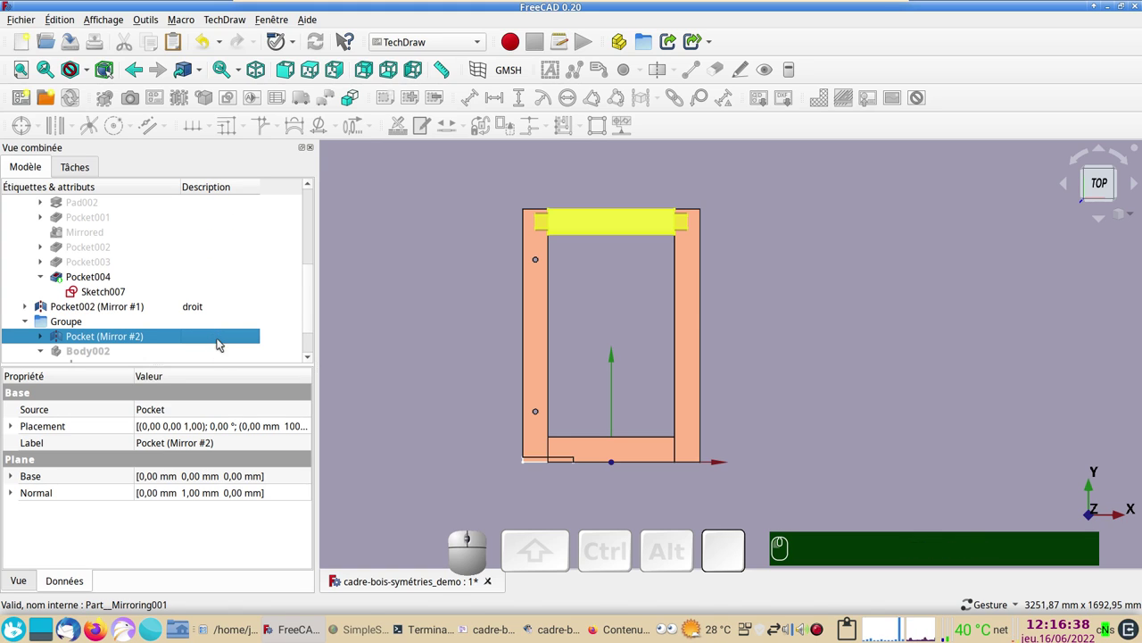
key(F2)
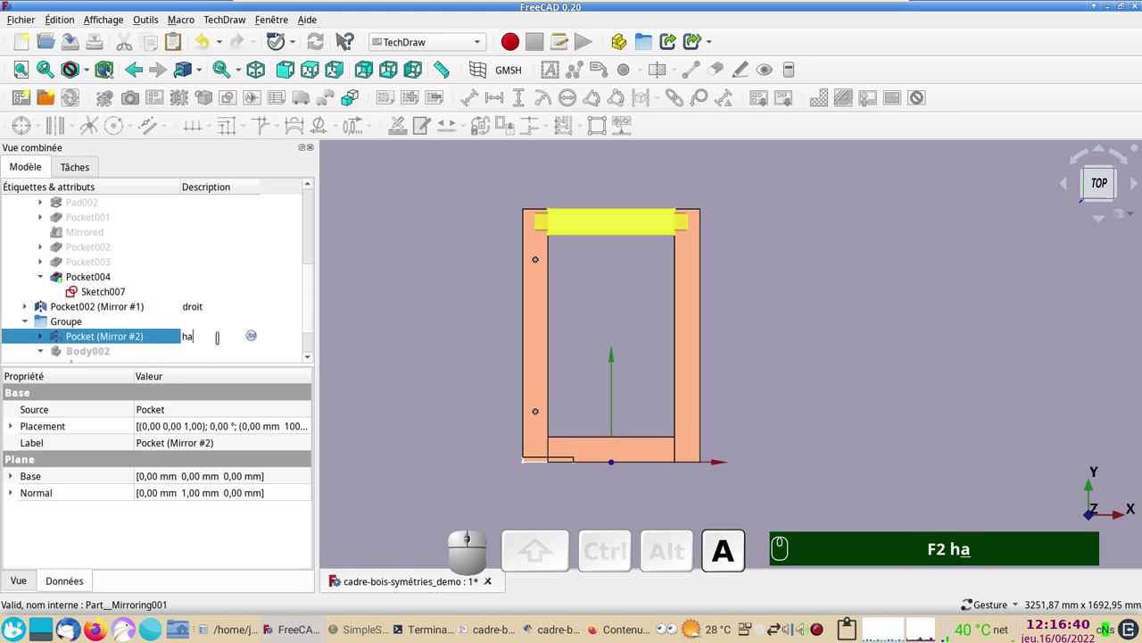
key(t)
key(Return)
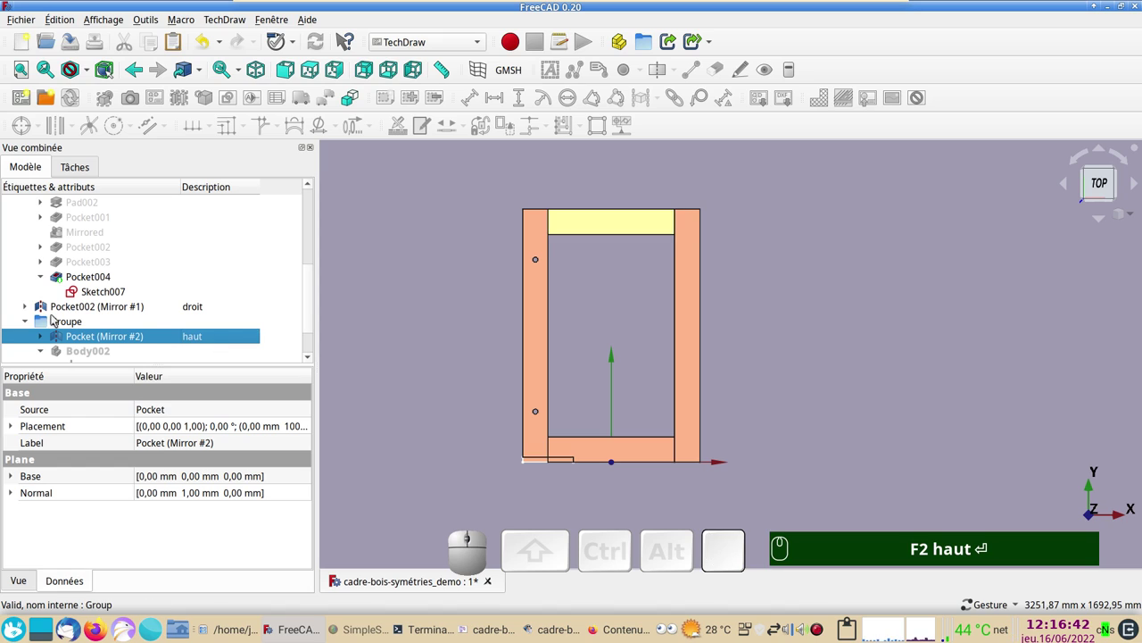
Step: Give the Groupe entry the description 'haut' as well
click(63, 323)
click(193, 323)
text(F2 haut ⏎)
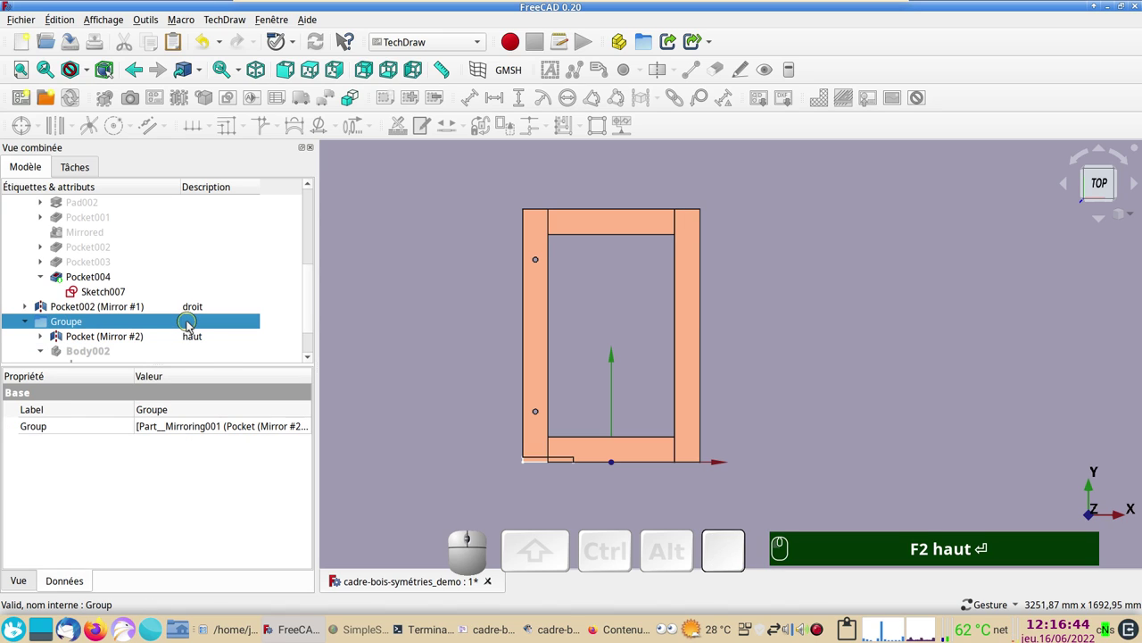
key(F2)
text(haut)
key(Return)
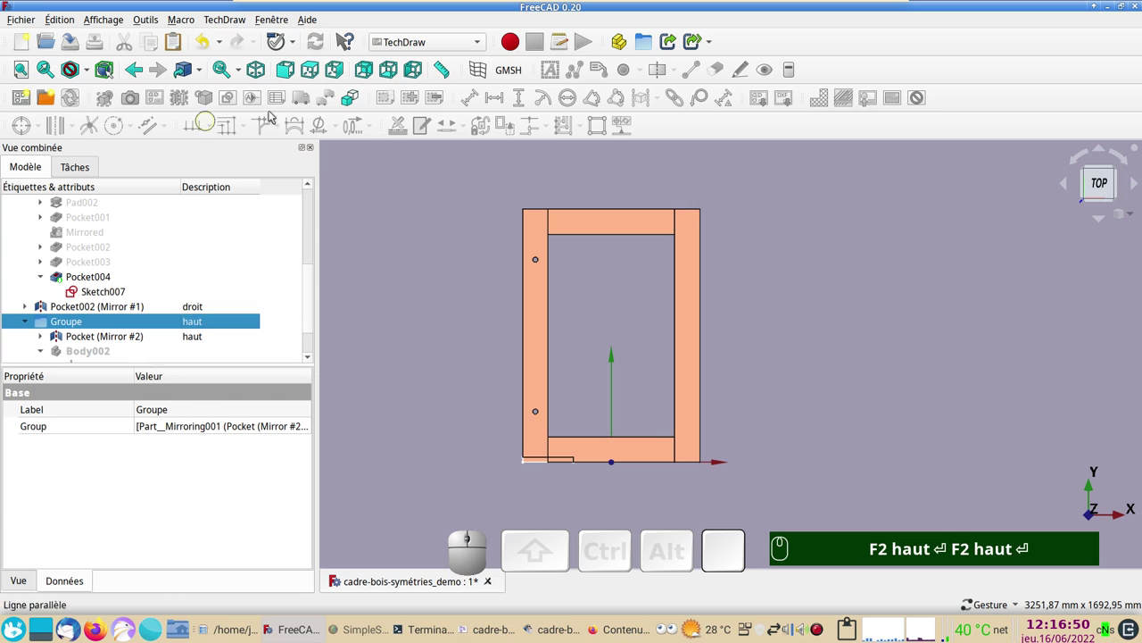
Step: Stay in the TechDraw workbench and start inserting a drawing page from a template
click(440, 49)
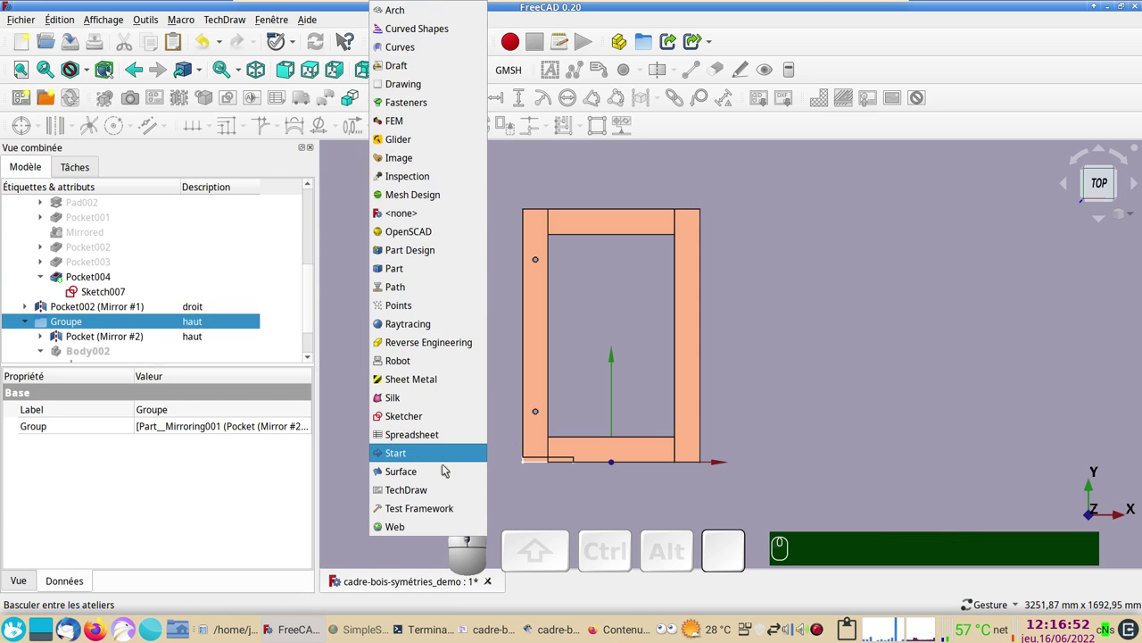
click(440, 498)
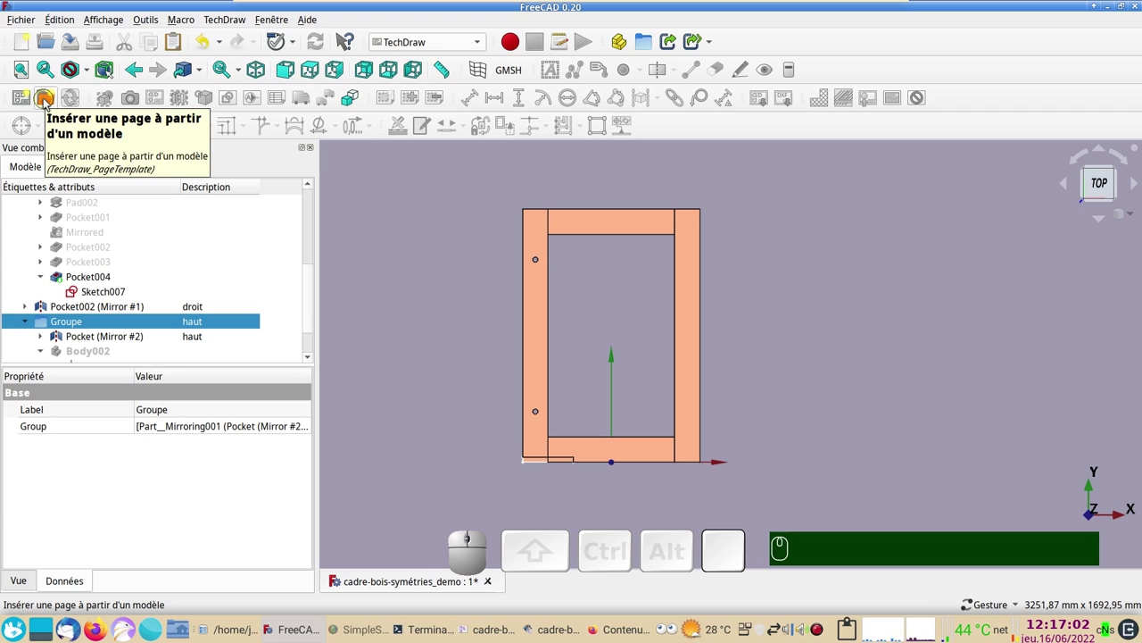
click(50, 103)
scroll(up, 3)
scroll(down, 3)
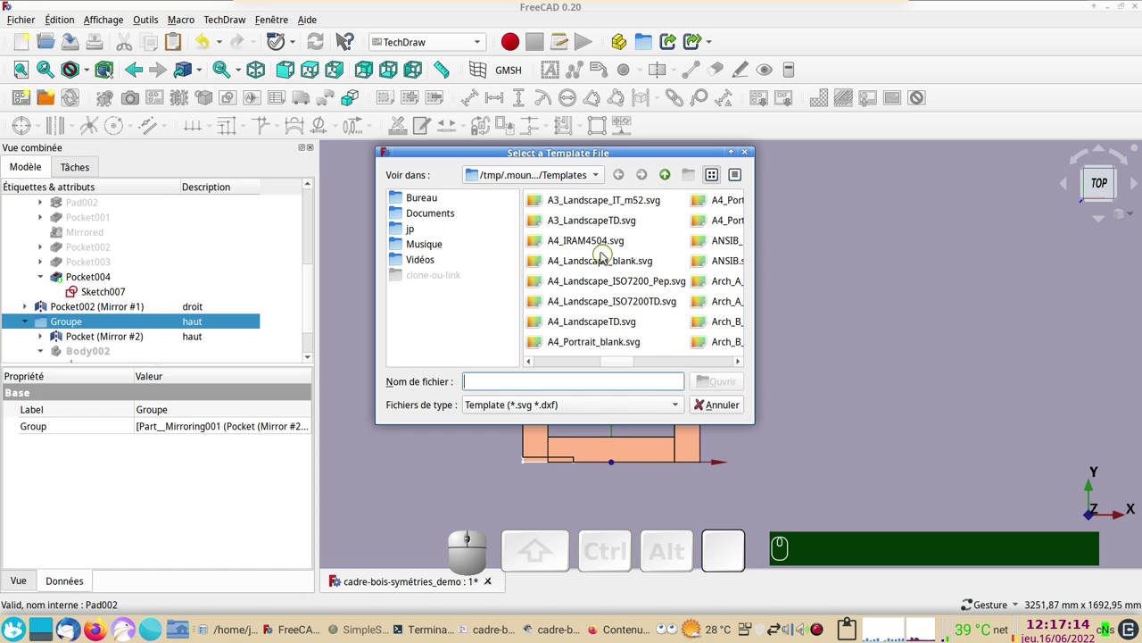
Step: Create a new blank TechDraw page from the chosen landscape SVG template
click(607, 268)
click(716, 378)
scroll(down, 3)
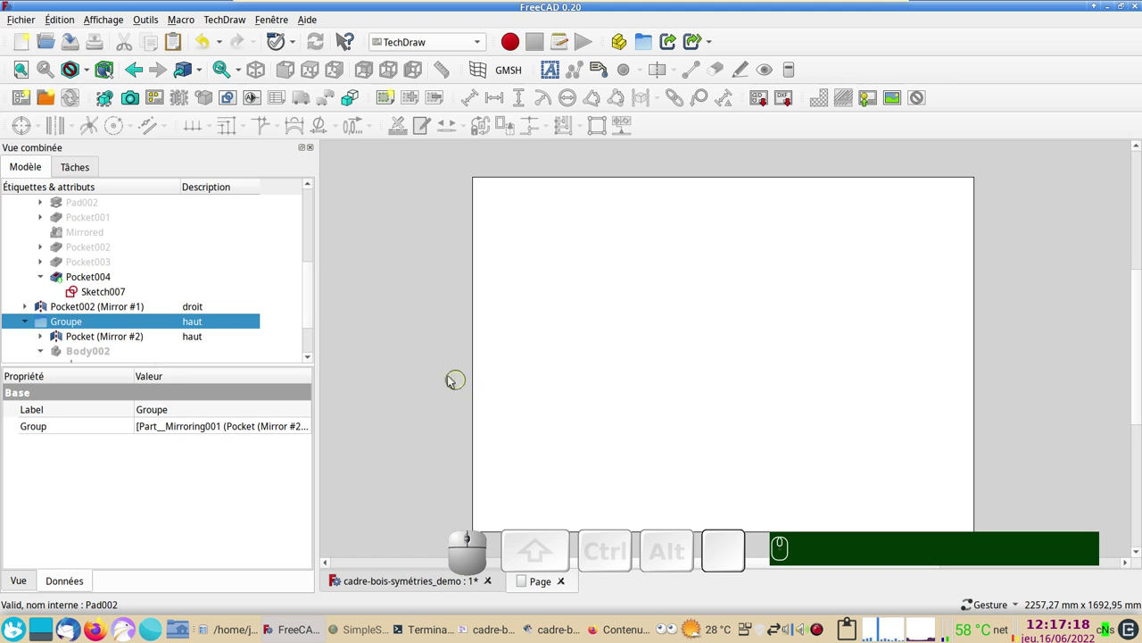
drag(446, 374, 429, 334)
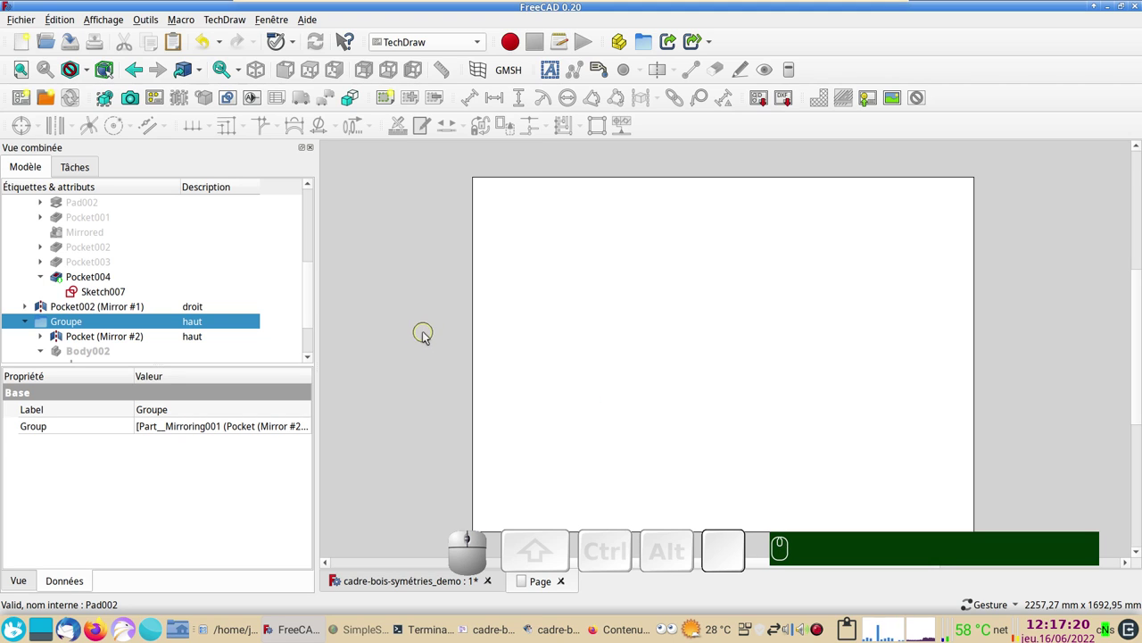
Step: Return to the 3D model view and set the frame to the top view
click(409, 584)
drag(759, 450, 948, 388)
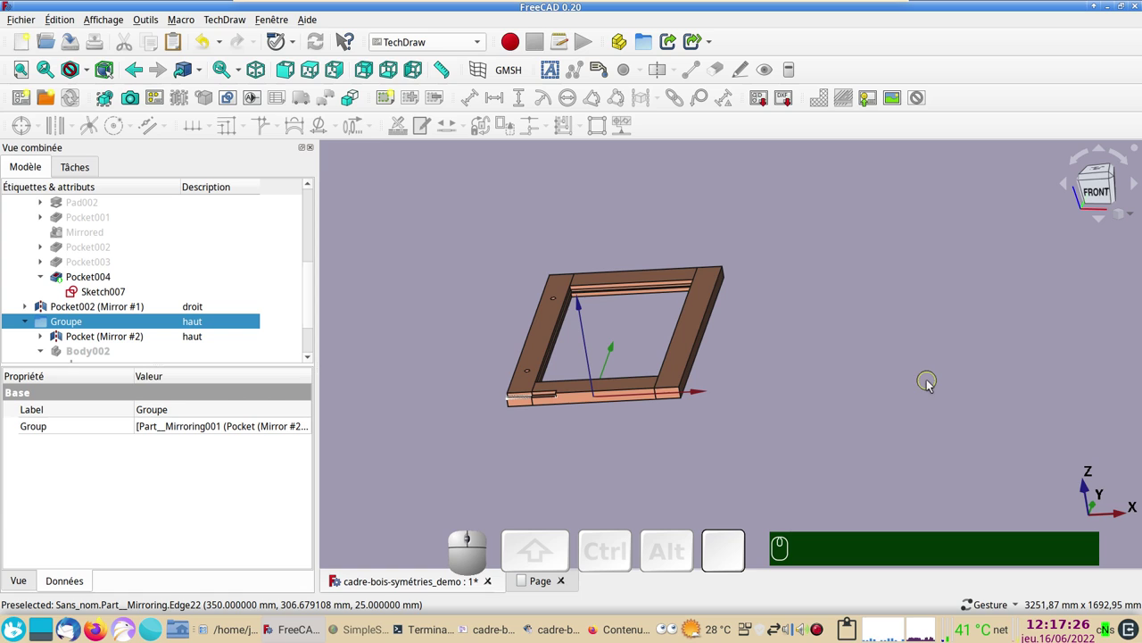
key(KP_2)
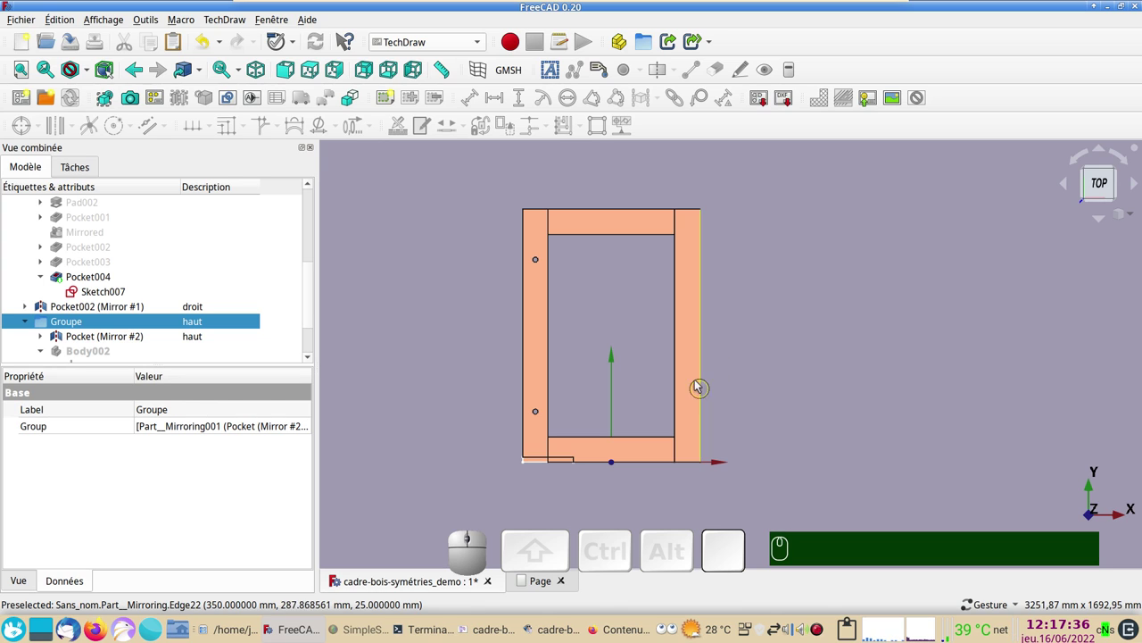
click(1098, 183)
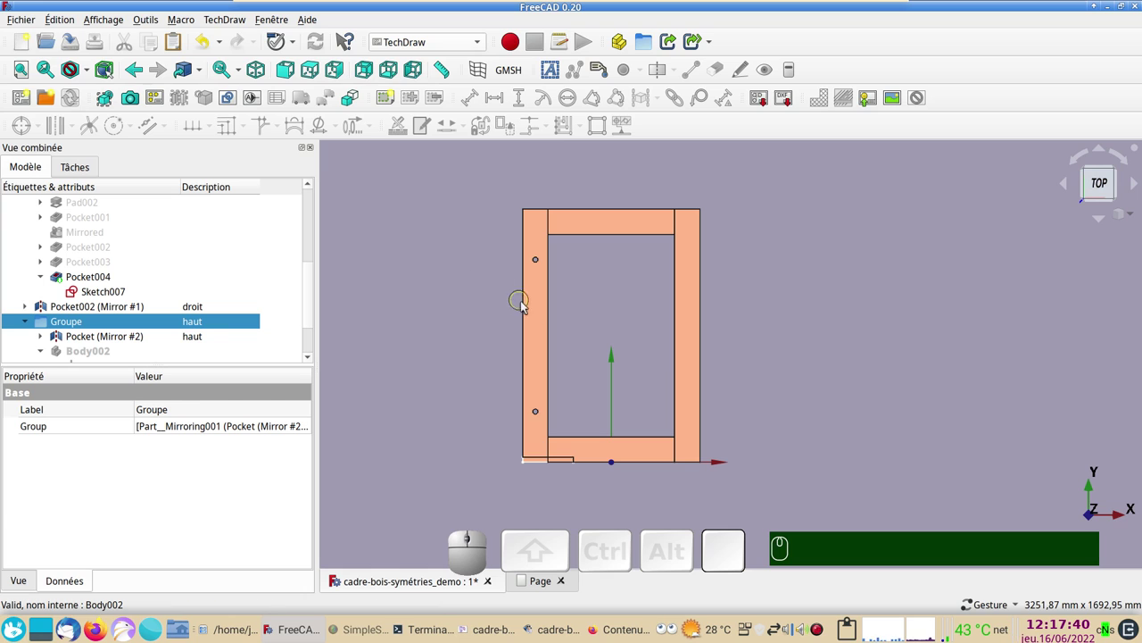
Step: Ctrl-select the four frame pieces as sources for the drawing views
click(543, 316)
click(597, 452)
click(689, 413)
click(572, 225)
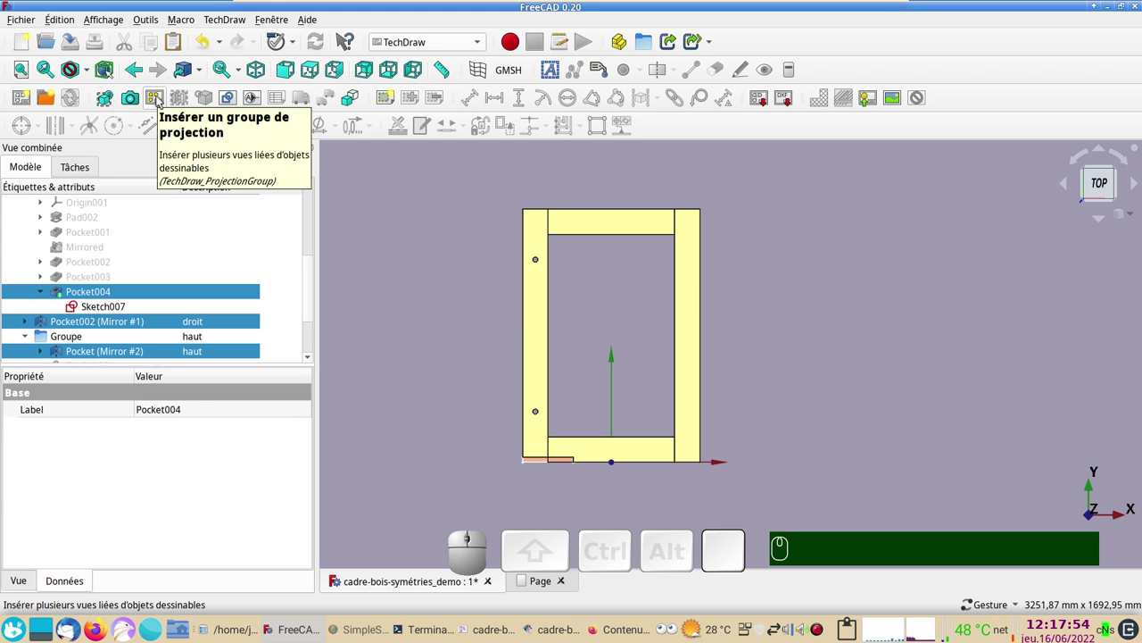
Step: Insert a projection group of the selected frame pieces onto the page
click(161, 102)
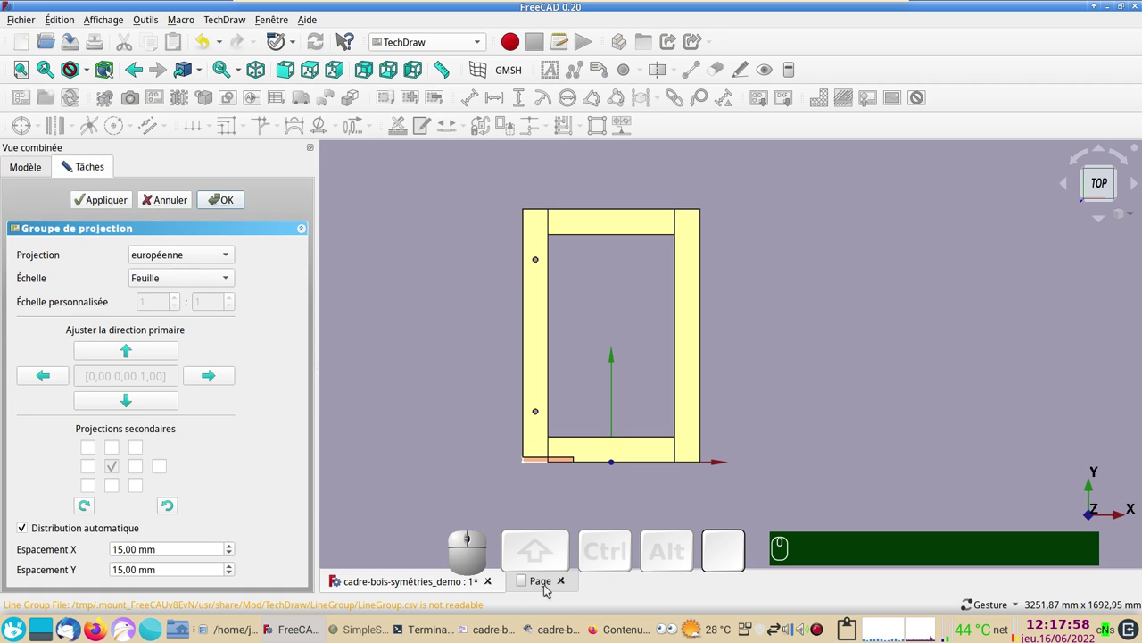
click(550, 588)
scroll(down, 3)
scroll(down, 3)
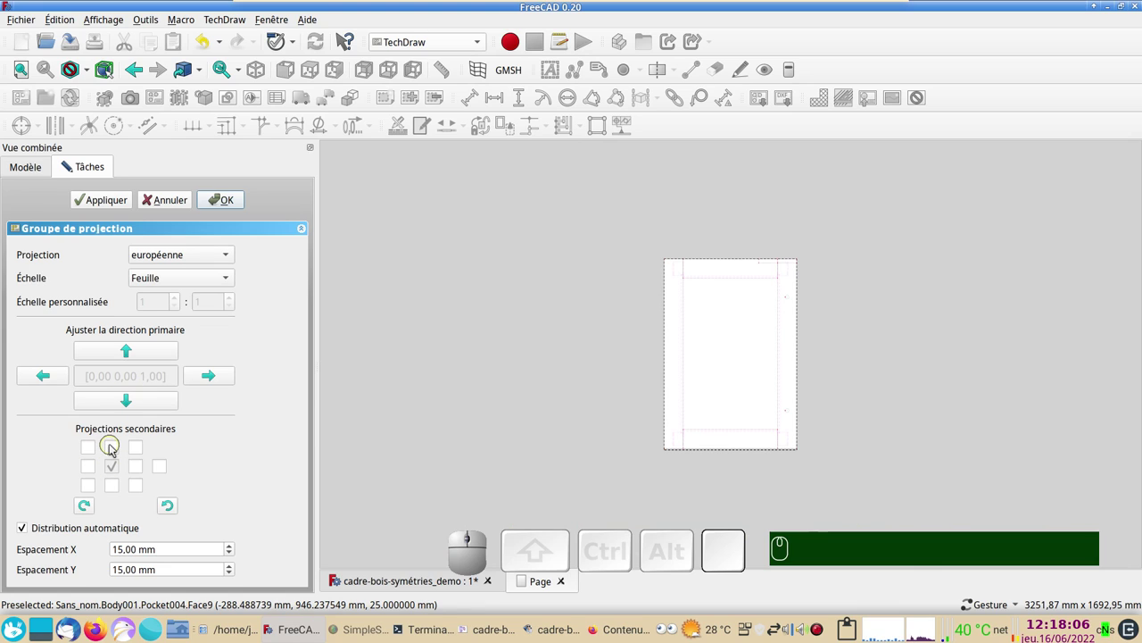
Step: Add top, left and isometric secondary views to the front view and create the group
click(116, 449)
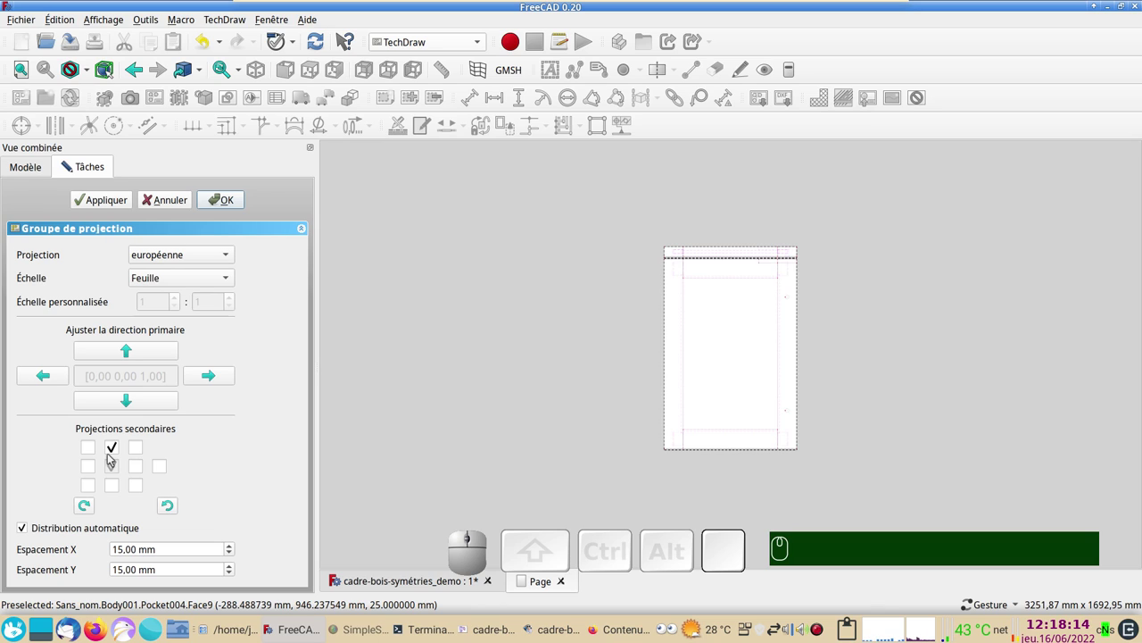
click(96, 468)
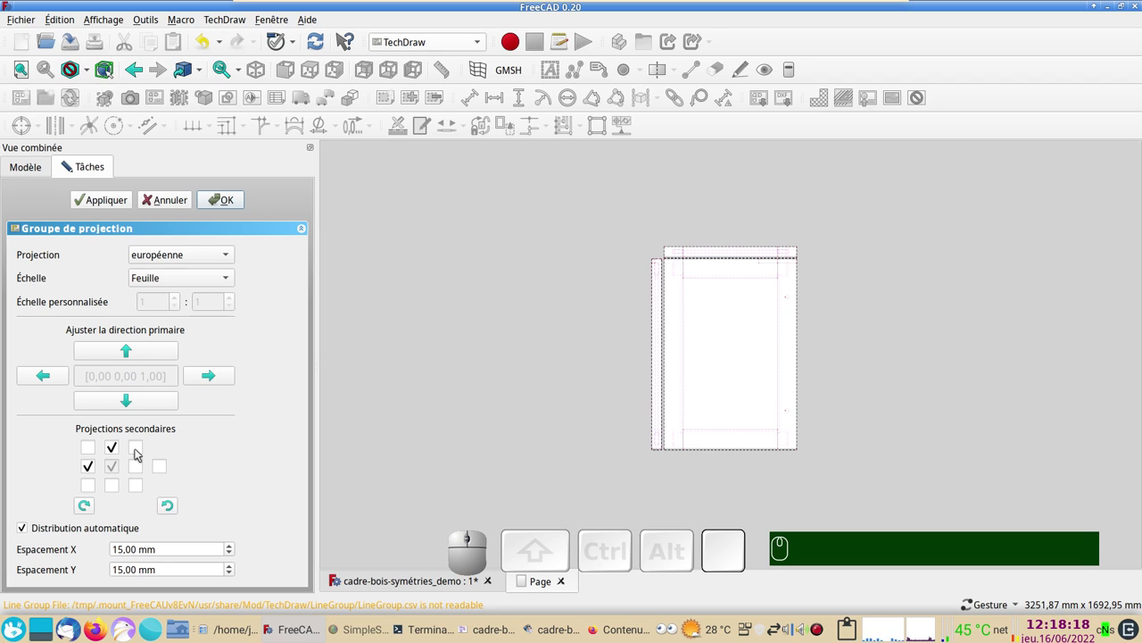
click(142, 454)
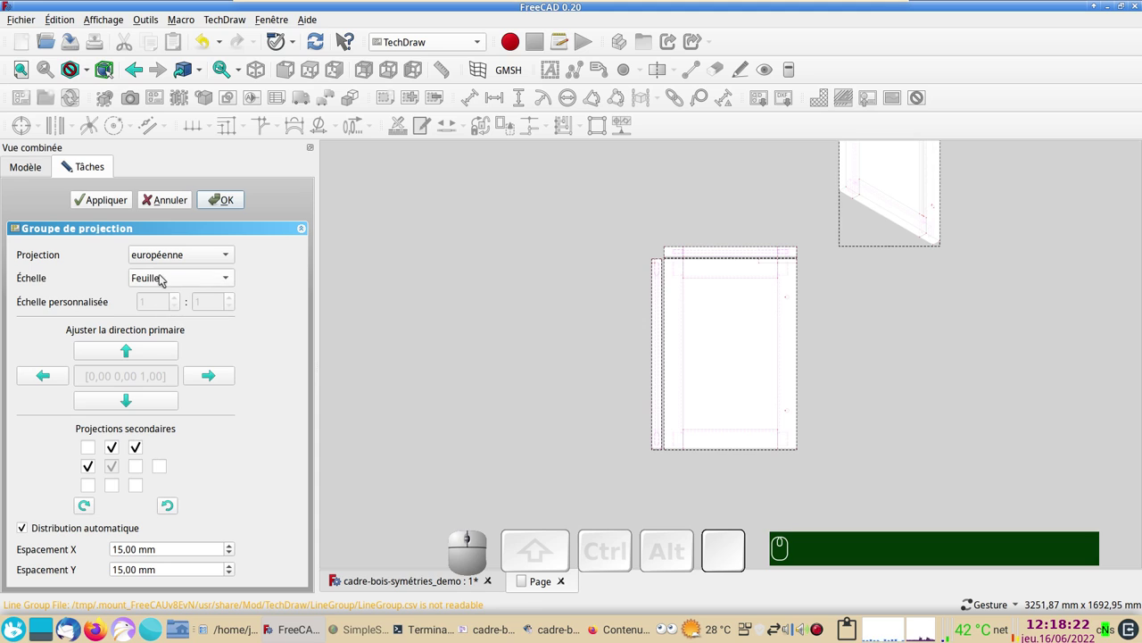
click(223, 200)
scroll(down, 3)
drag(485, 391, 473, 365)
right_click(473, 358)
Step: Select ProjGroup in the tree and set its Scale Type to Automatic
drag(510, 335, 448, 378)
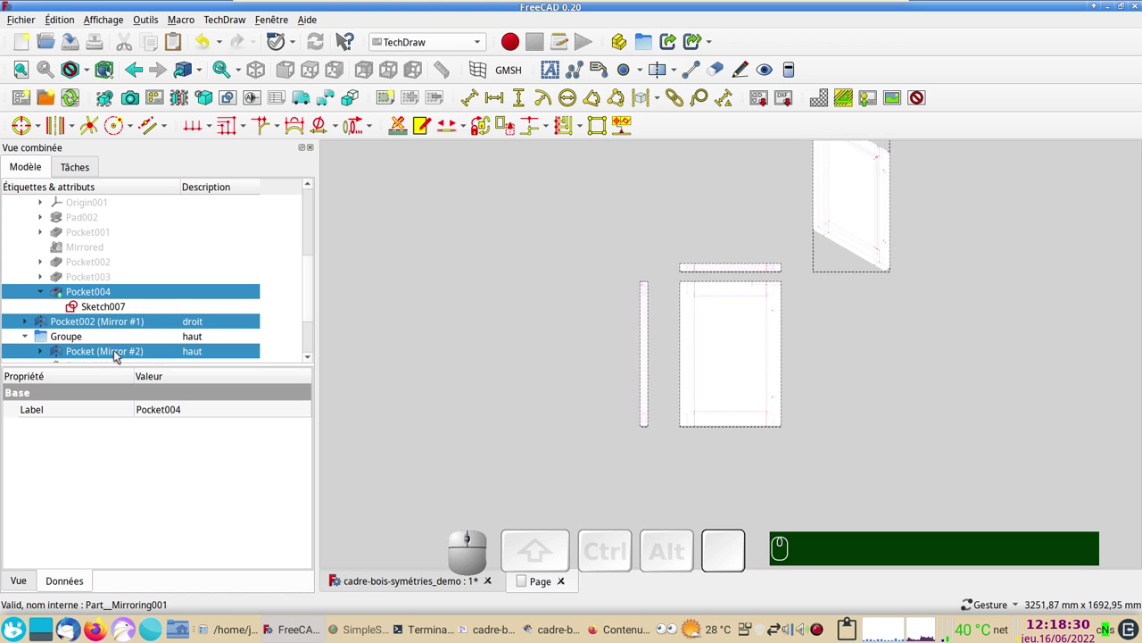
scroll(down, 3)
scroll(down, 3)
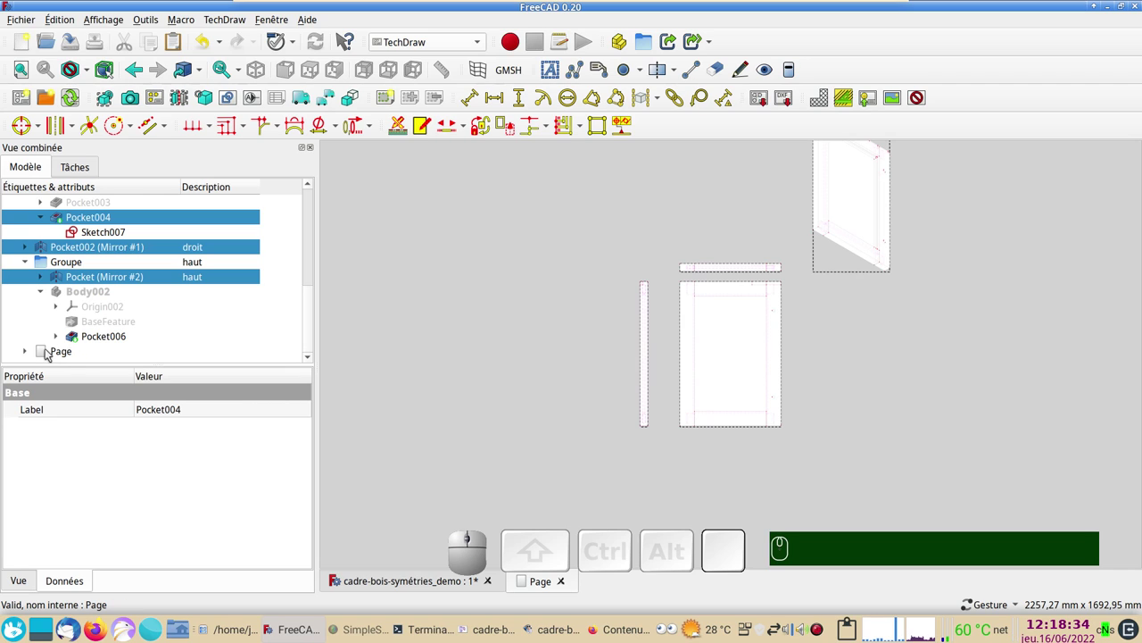
click(33, 356)
scroll(down, 3)
click(85, 352)
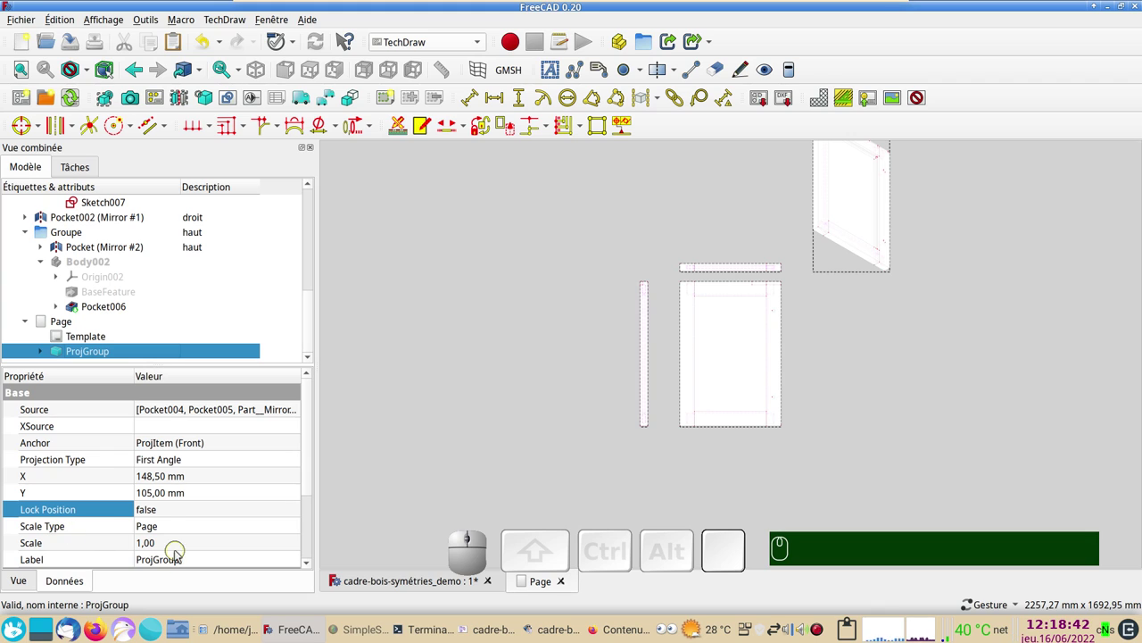
click(156, 542)
scroll(down, 3)
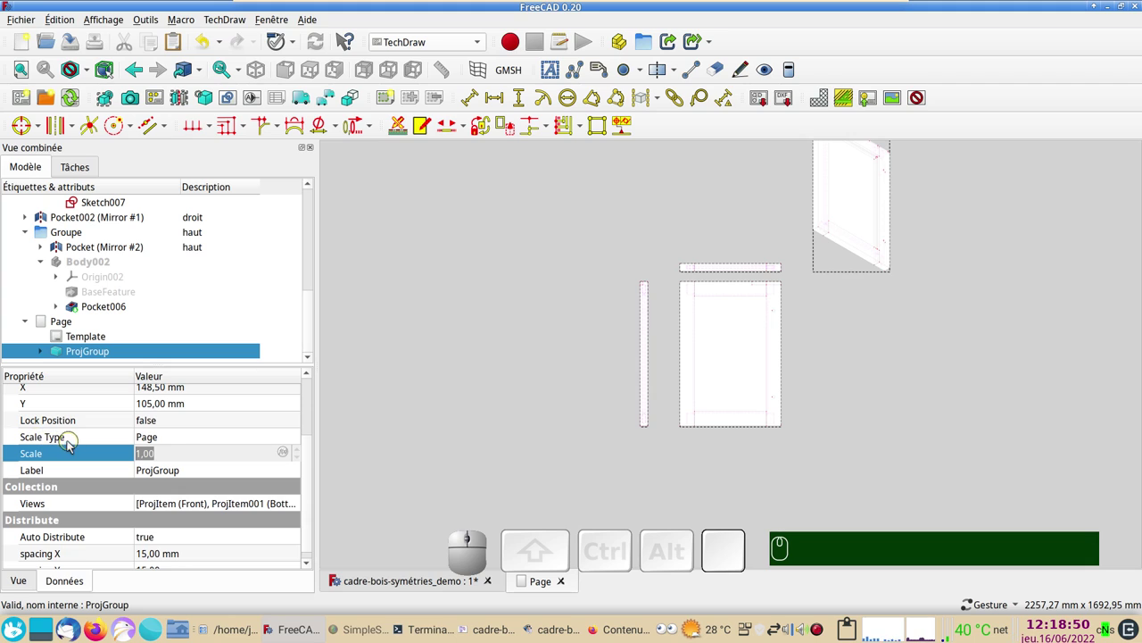
click(190, 439)
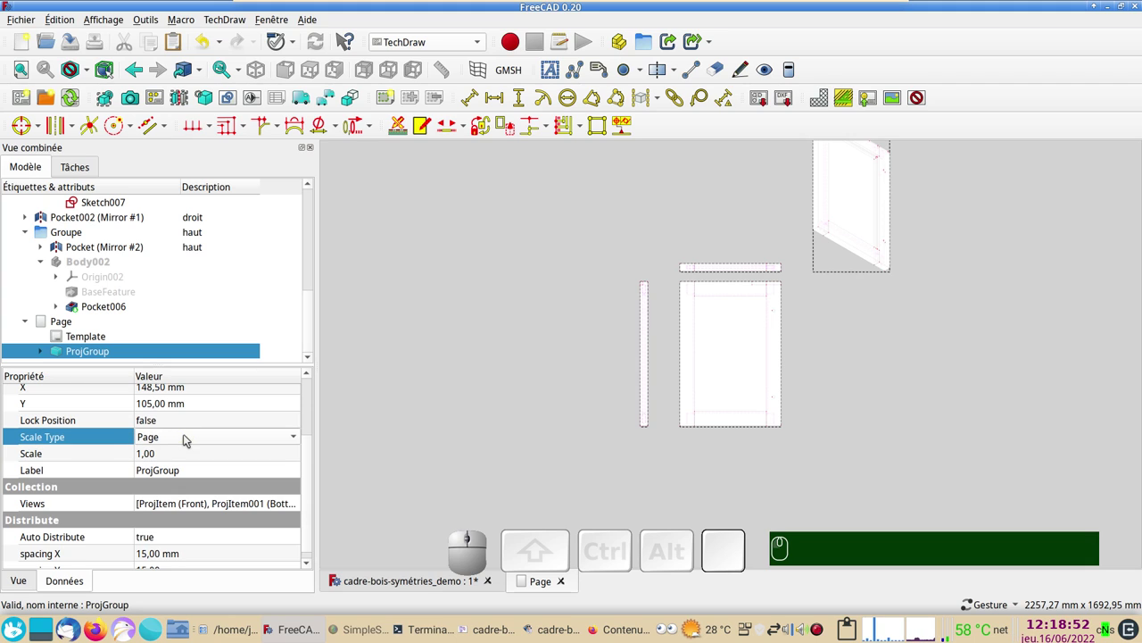
click(190, 439)
click(185, 457)
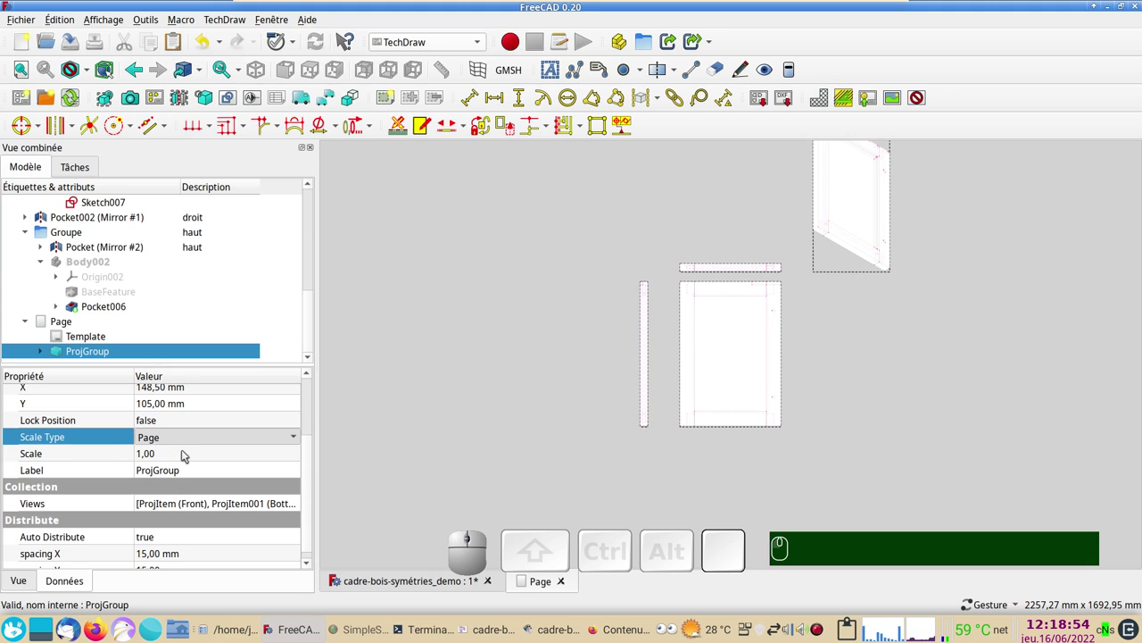
Step: Move the isometric view beside the front view within the page
scroll(up, 3)
scroll(up, 3)
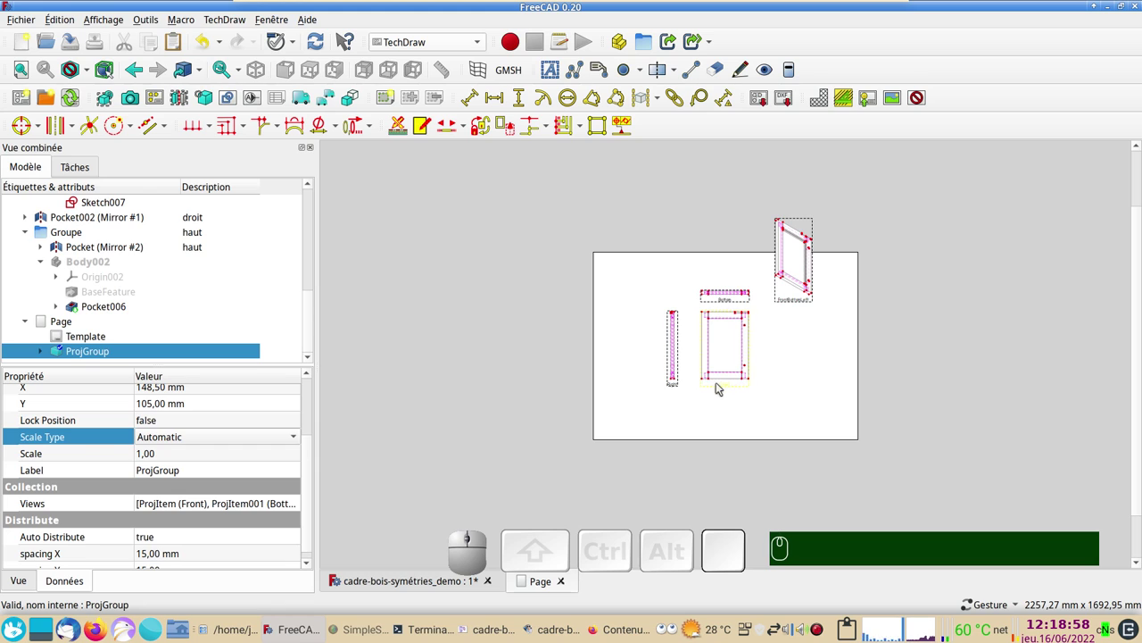
drag(727, 390, 763, 344)
drag(777, 328, 422, 359)
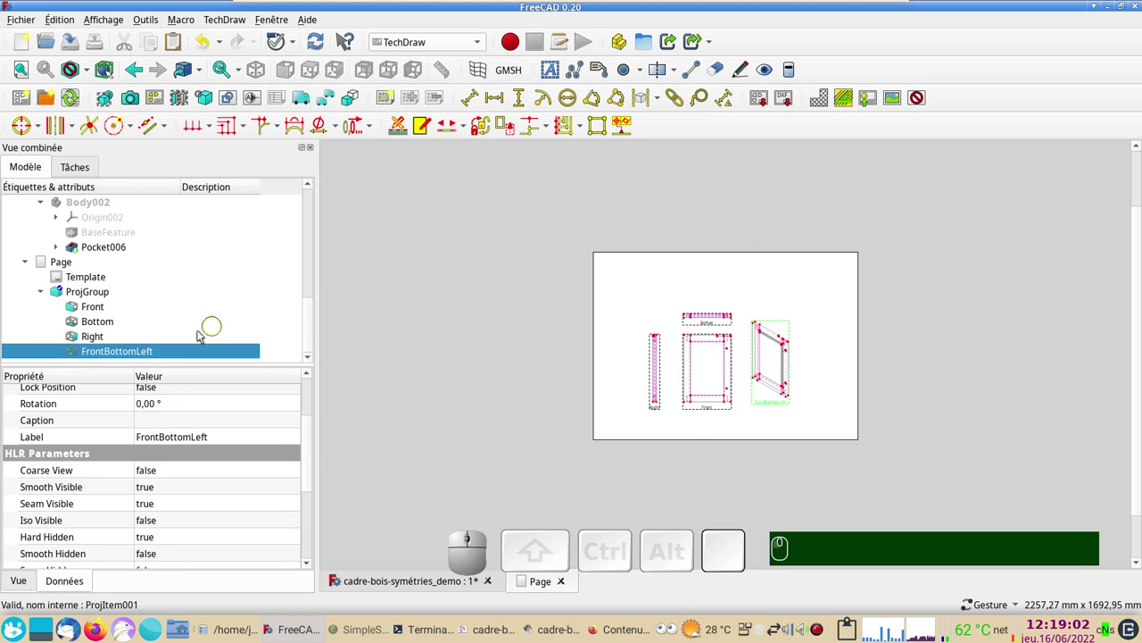
drag(314, 343, 176, 458)
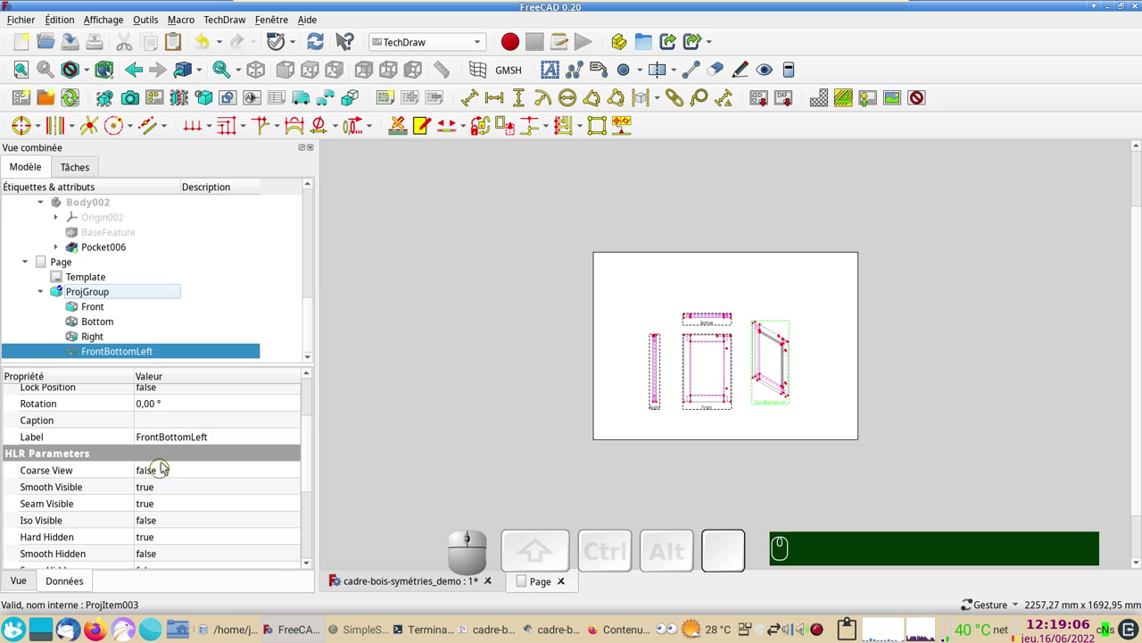
scroll(up, 3)
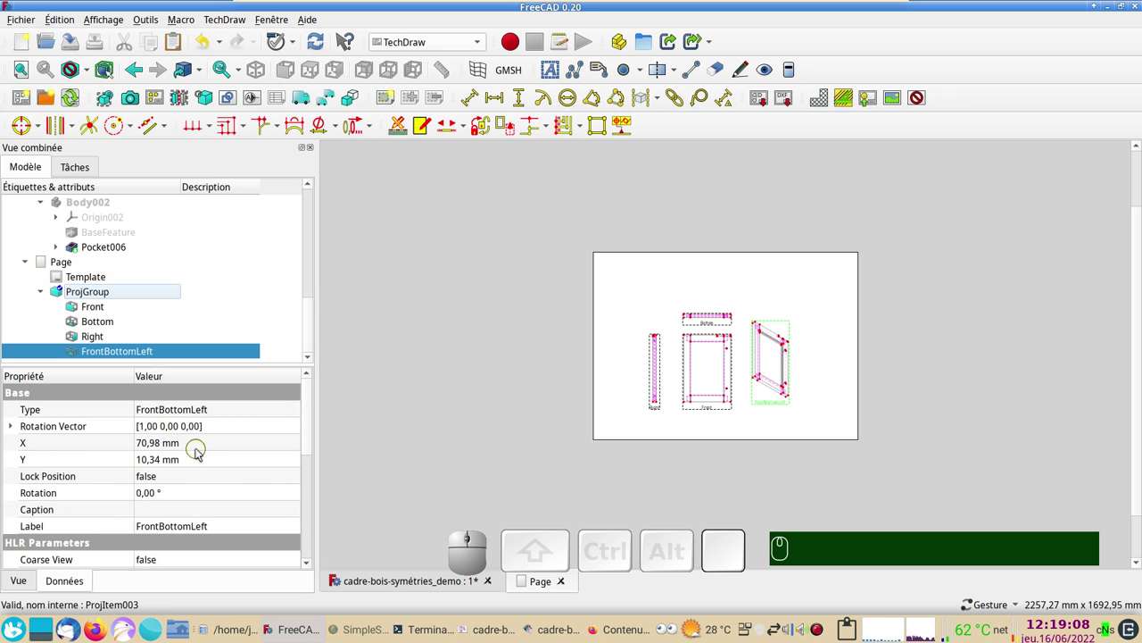
scroll(down, 3)
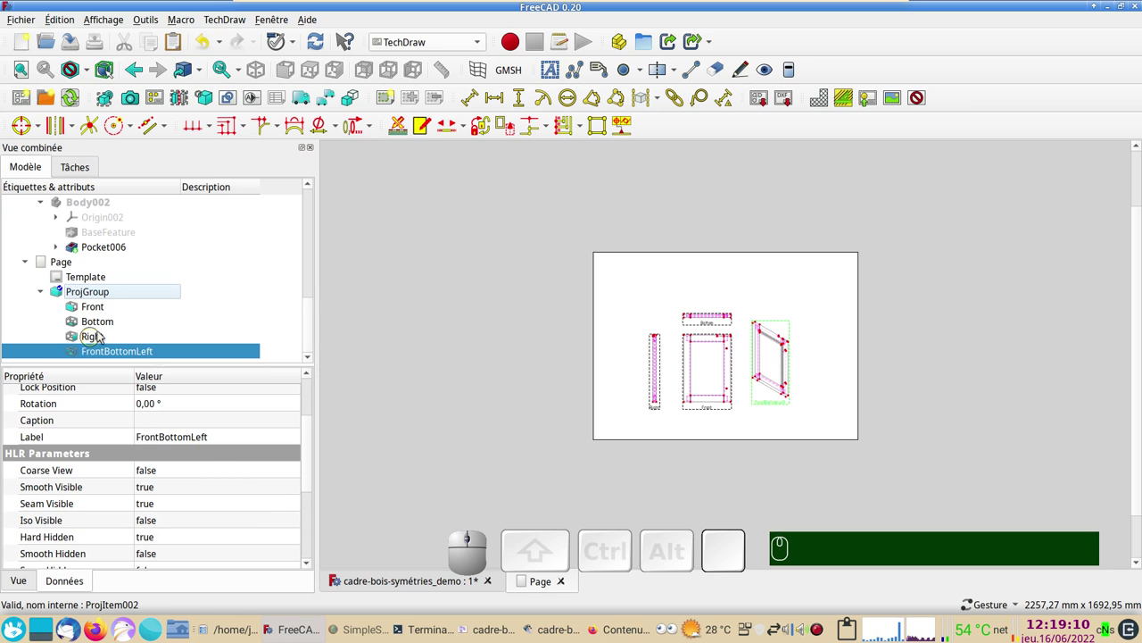
Step: Enter a new scale of 0,15 for the projection group
click(107, 292)
click(179, 455)
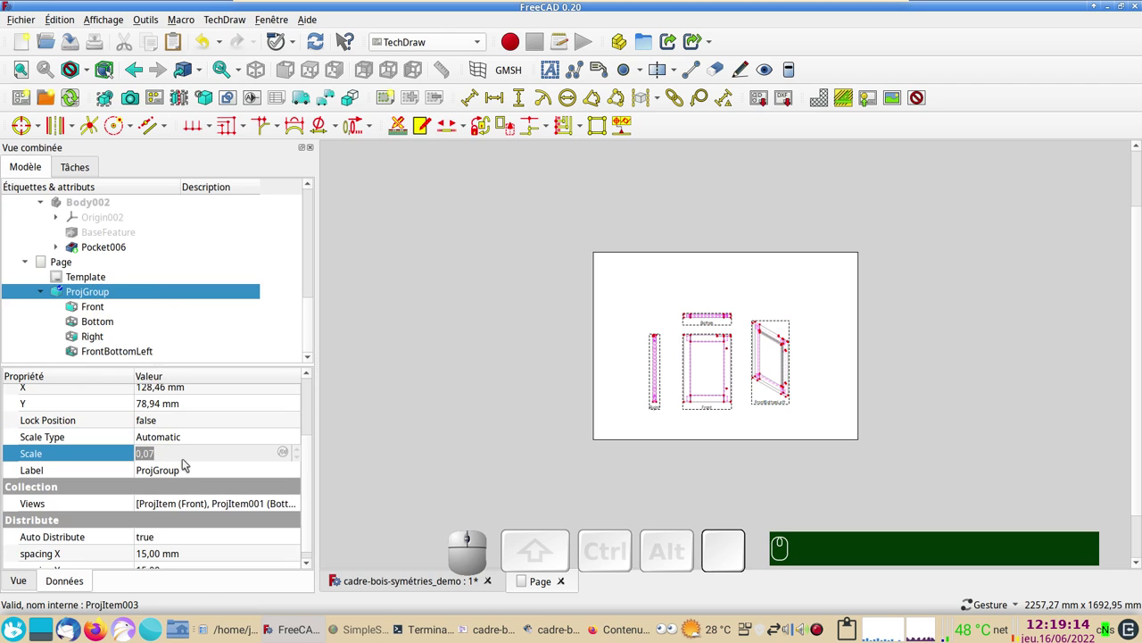
key(KP_0)
key(KP_1)
key(KP_5)
key(KP_Enter)
key(KP_0)
text(,)
key(KP_1)
key(KP_5)
key(Return)
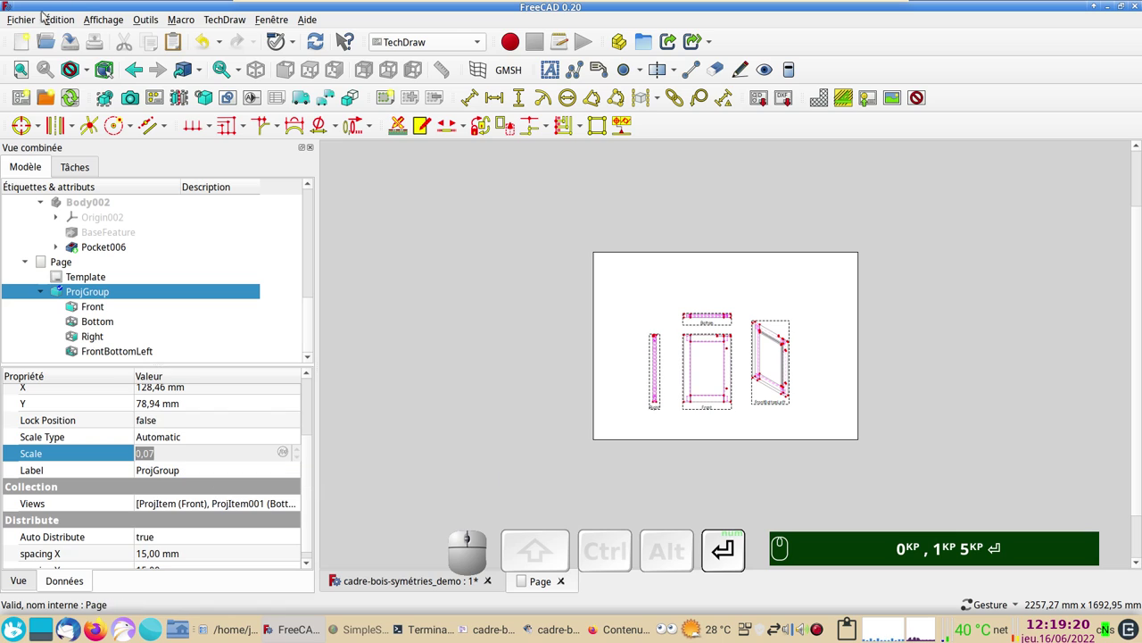
Step: Recompute the document and switch the projection group to a Custom scale type
click(315, 40)
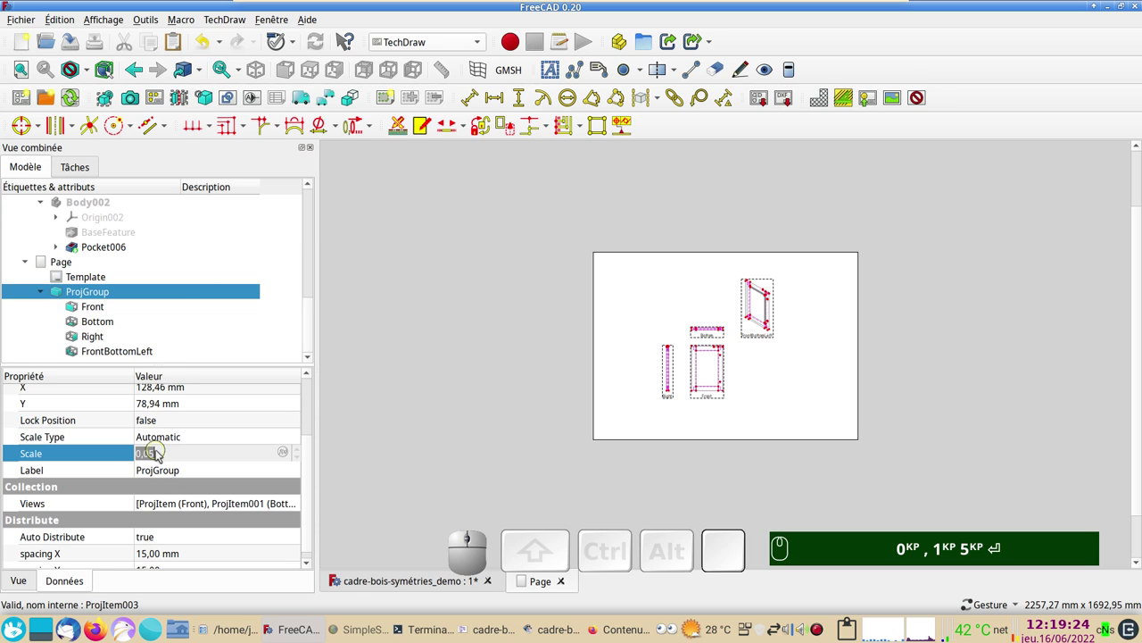
click(172, 459)
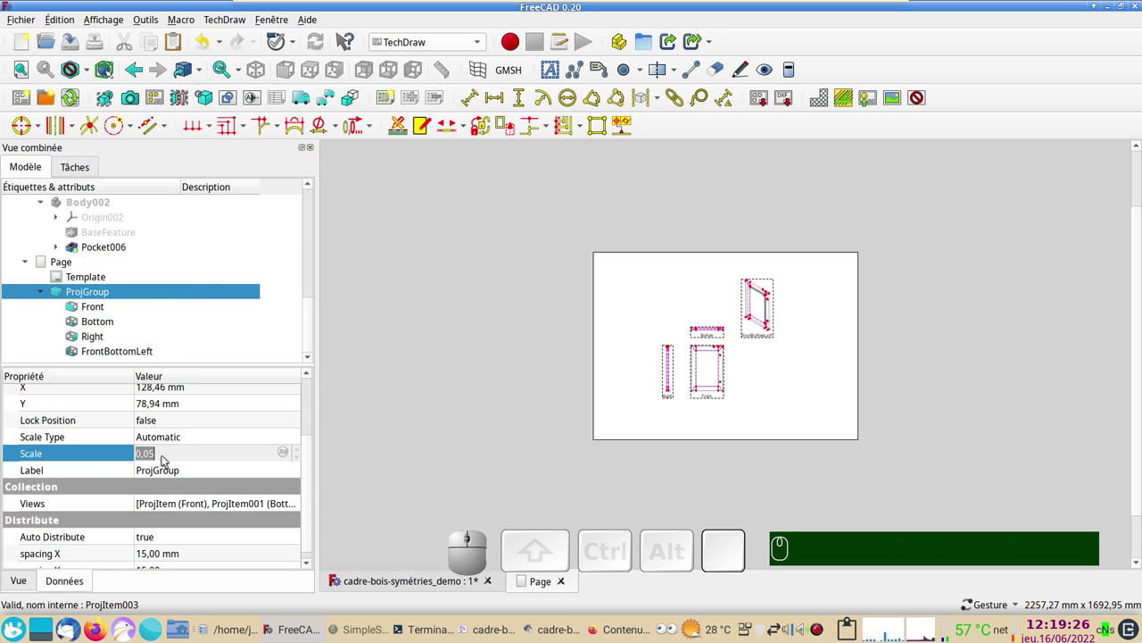
key(,)
click(172, 444)
click(172, 445)
click(171, 458)
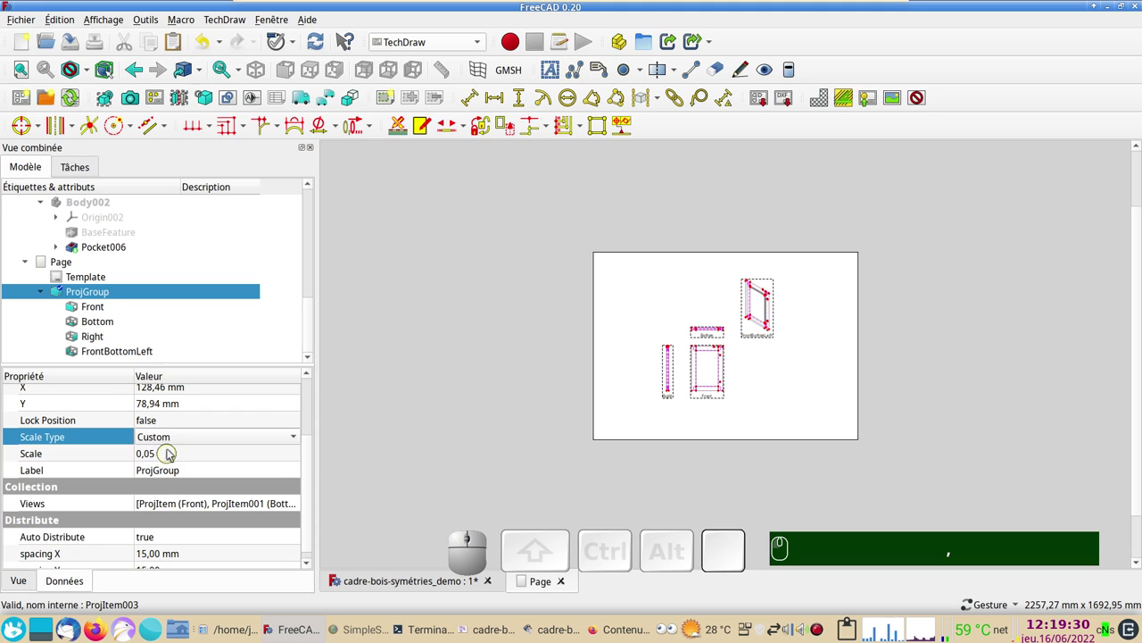
Step: Set the projection group's custom scale to 0,15
click(159, 453)
key(KP_0)
key(,)
key(KP_1)
key(KP_5)
key(KP_Enter)
text(,)
key(KP_0)
key(KP_1)
key(KP_5)
key(Return)
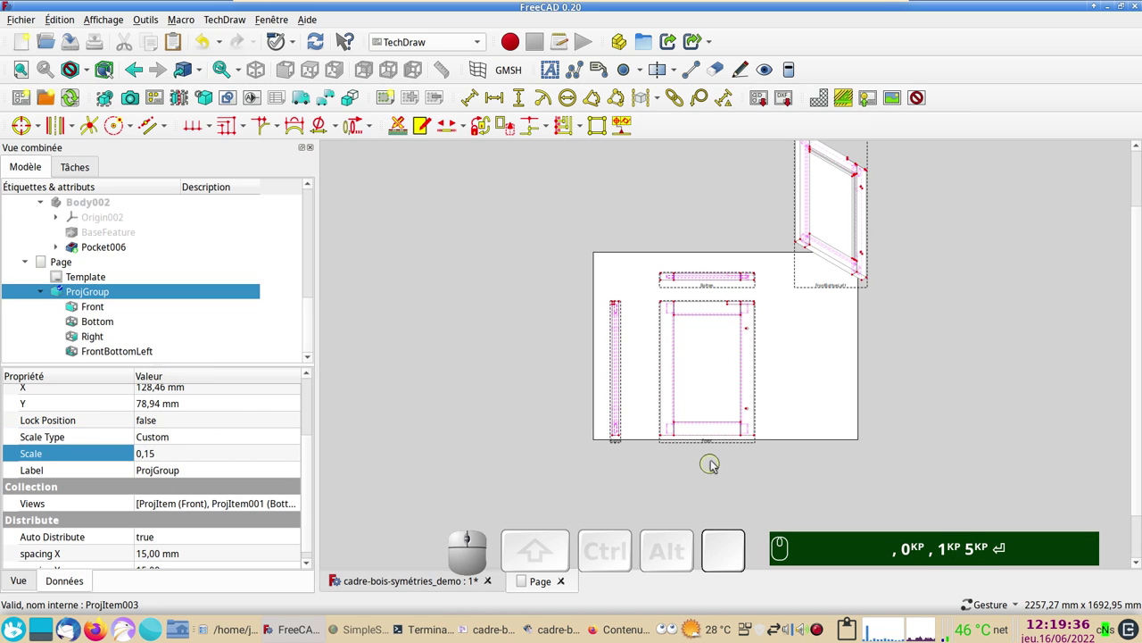
Step: Rearrange the views on the page and lock the isometric view's position right of the front view
drag(712, 445, 311, 380)
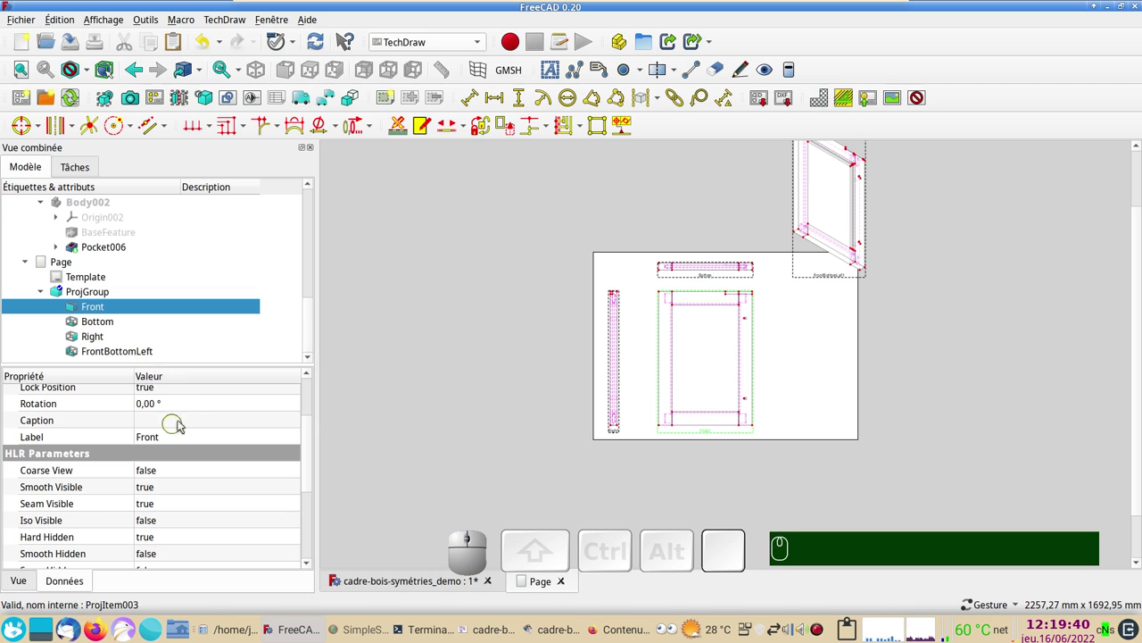
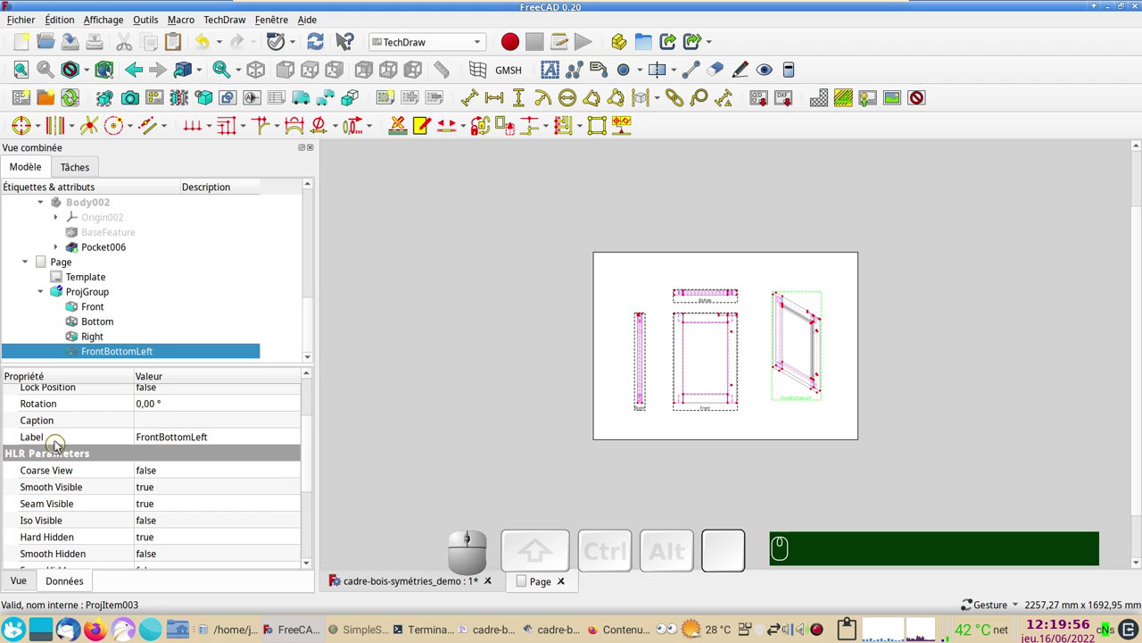
drag(313, 433, 162, 431)
click(178, 423)
click(178, 428)
click(164, 440)
click(406, 413)
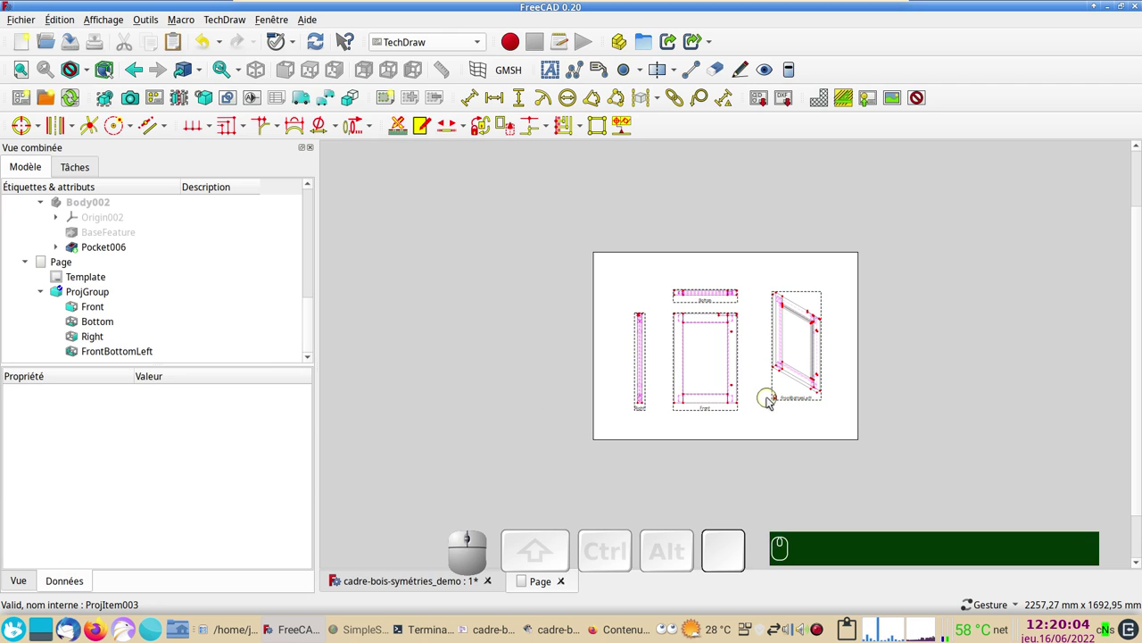
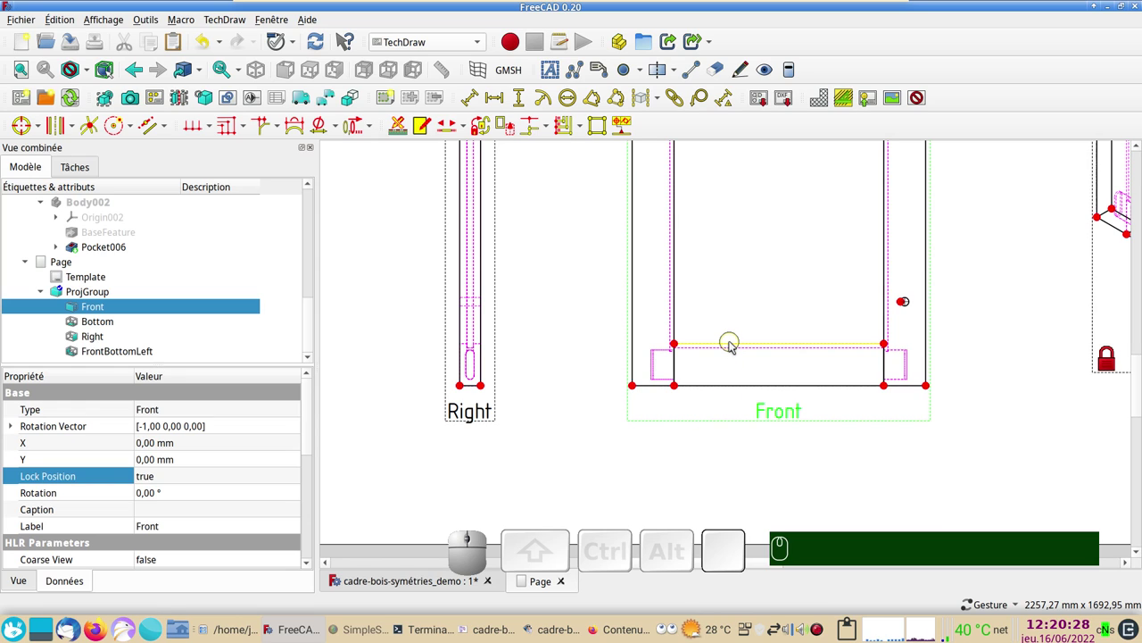
Step: Add a 500 mm horizontal dimension to the inner edge of the frame's bottom rail
click(736, 346)
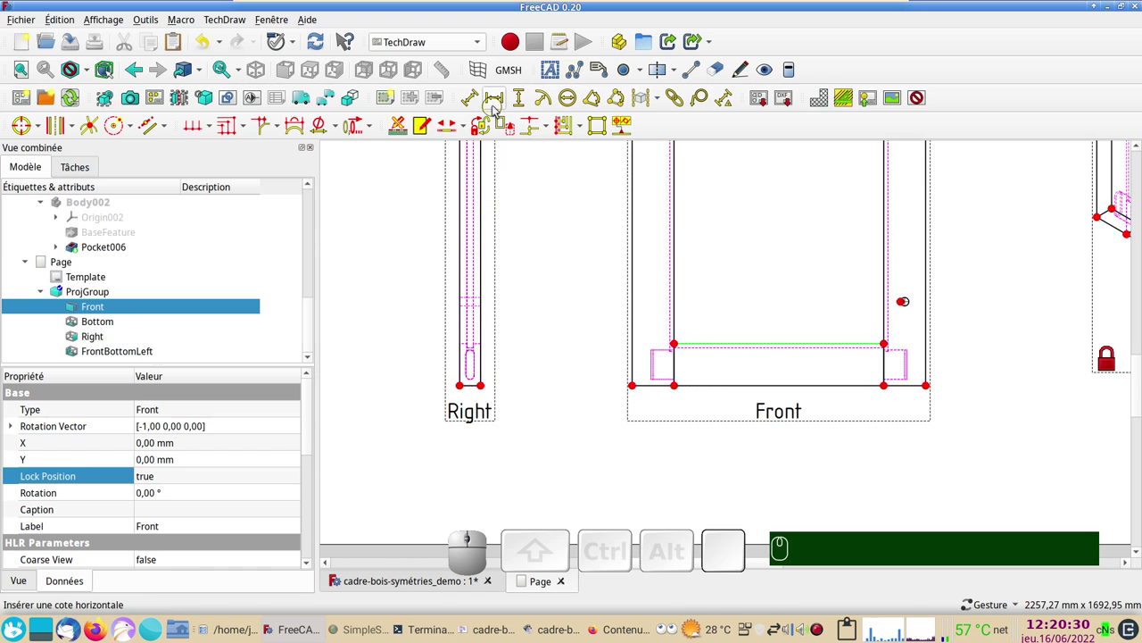
click(497, 104)
drag(783, 346, 650, 433)
scroll(down, 3)
scroll(up, 3)
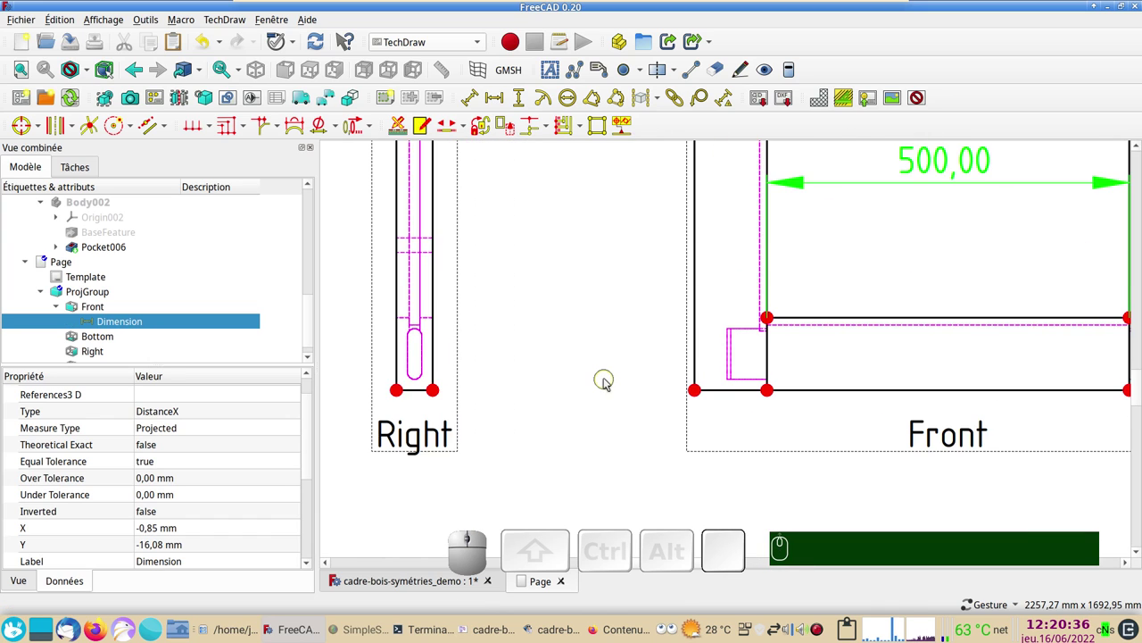
scroll(up, 3)
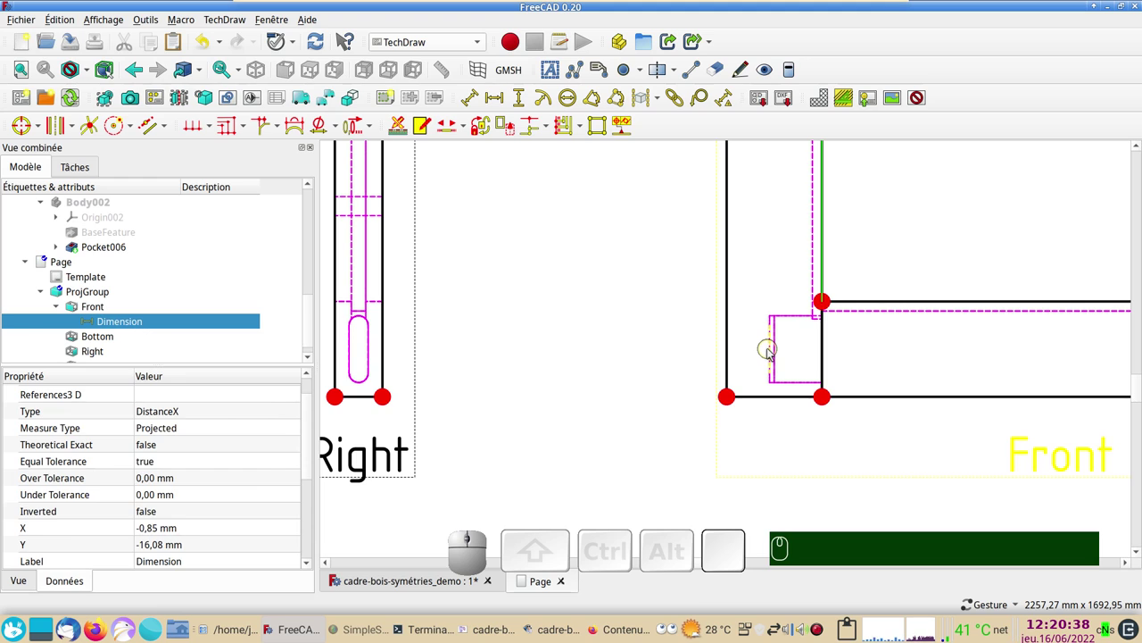
Step: Add a 55 mm horizontal dimension for the side rail width on the front view
click(772, 351)
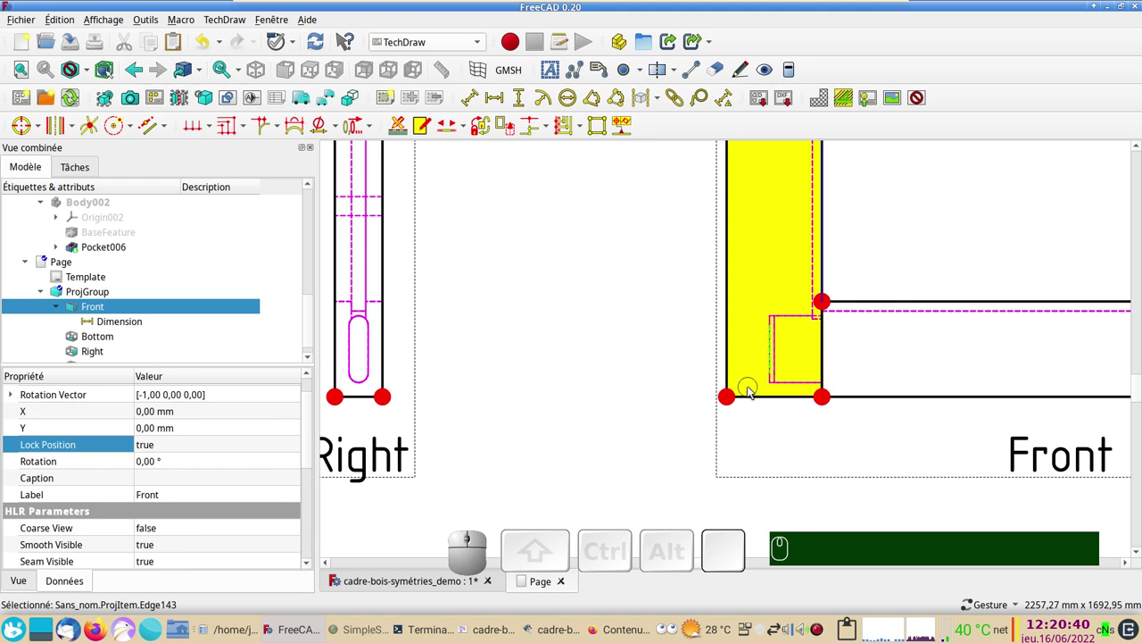
click(828, 358)
click(507, 99)
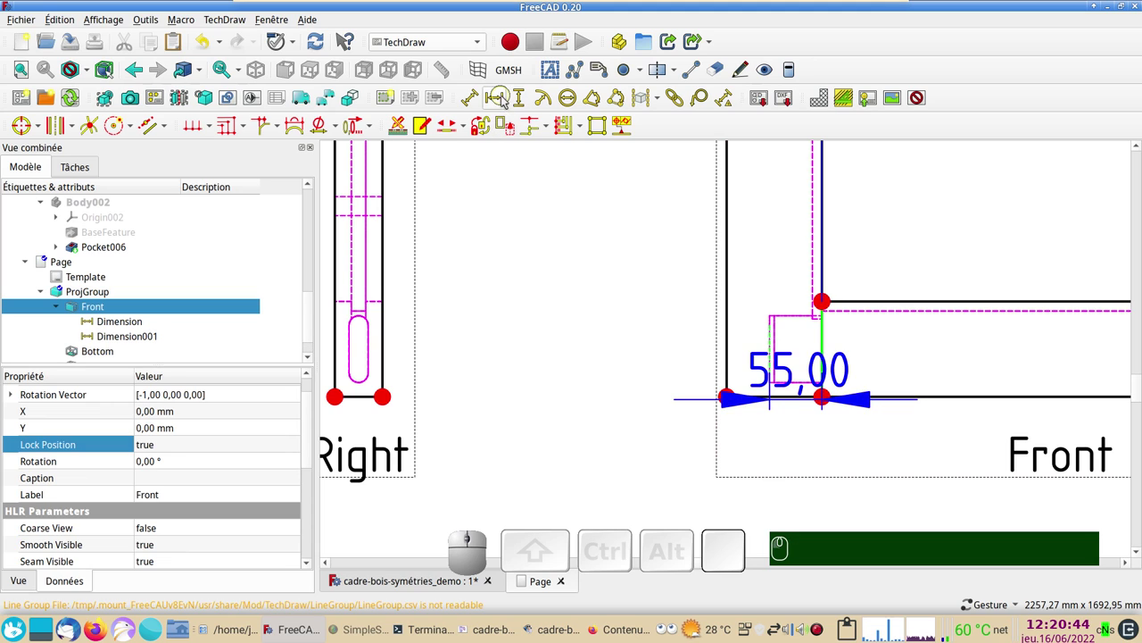
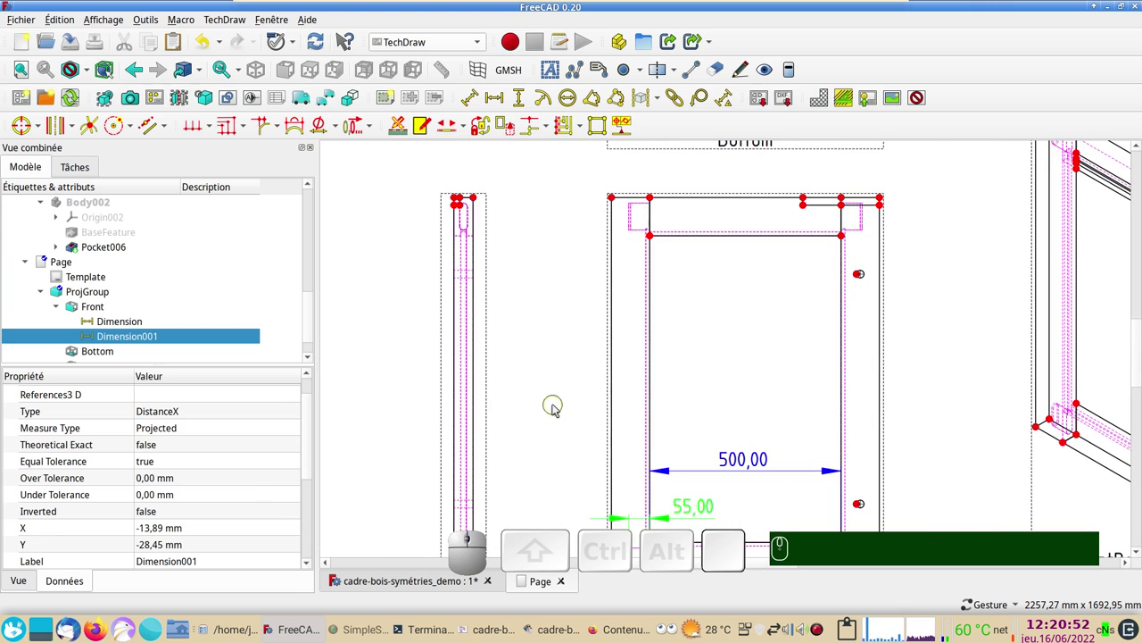
drag(564, 405, 540, 367)
scroll(up, 3)
scroll(down, 3)
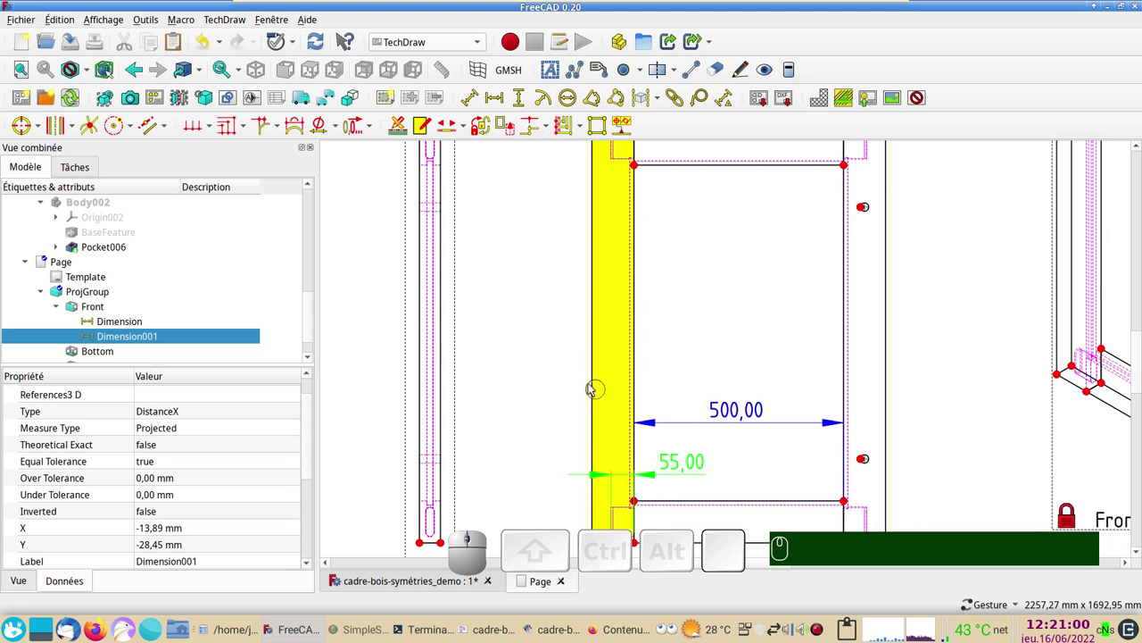
scroll(down, 3)
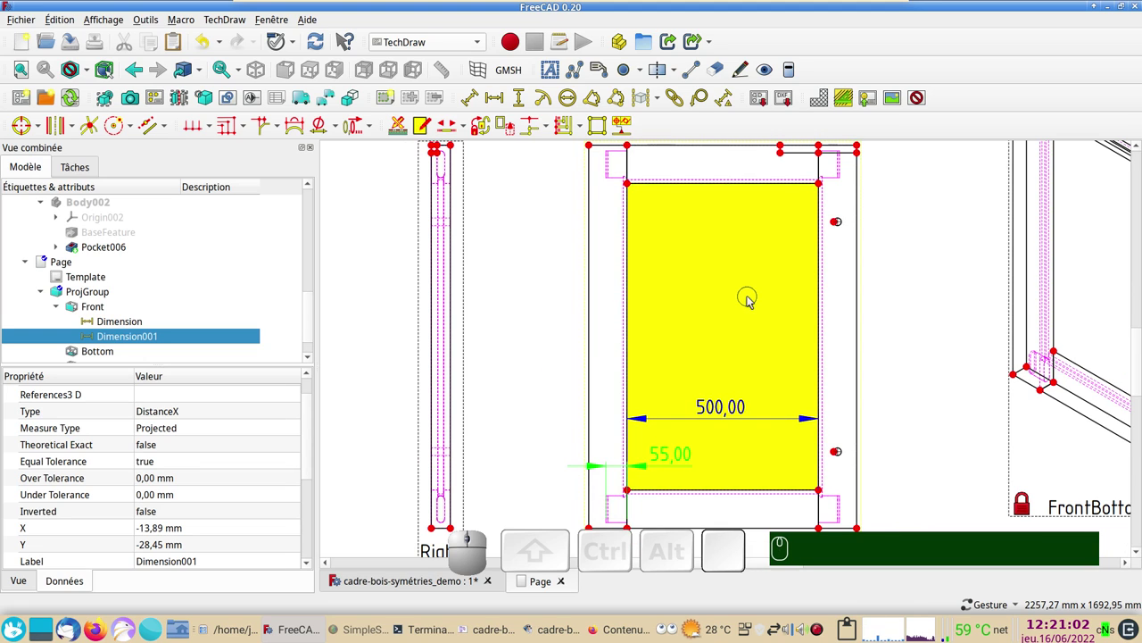
drag(913, 307, 788, 310)
scroll(up, 3)
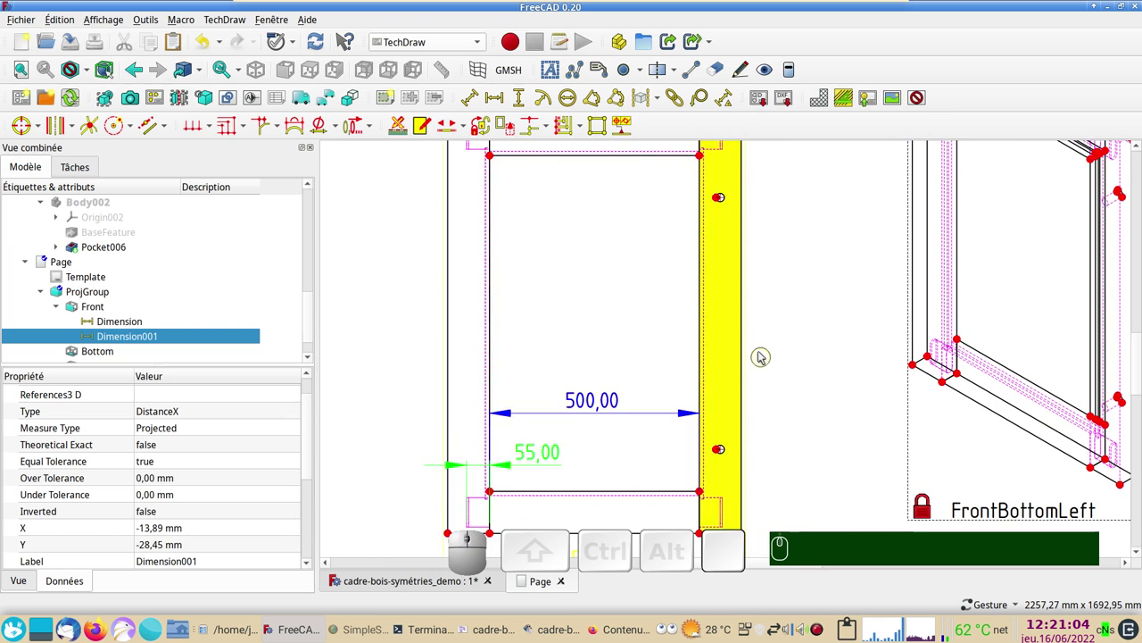
scroll(down, 3)
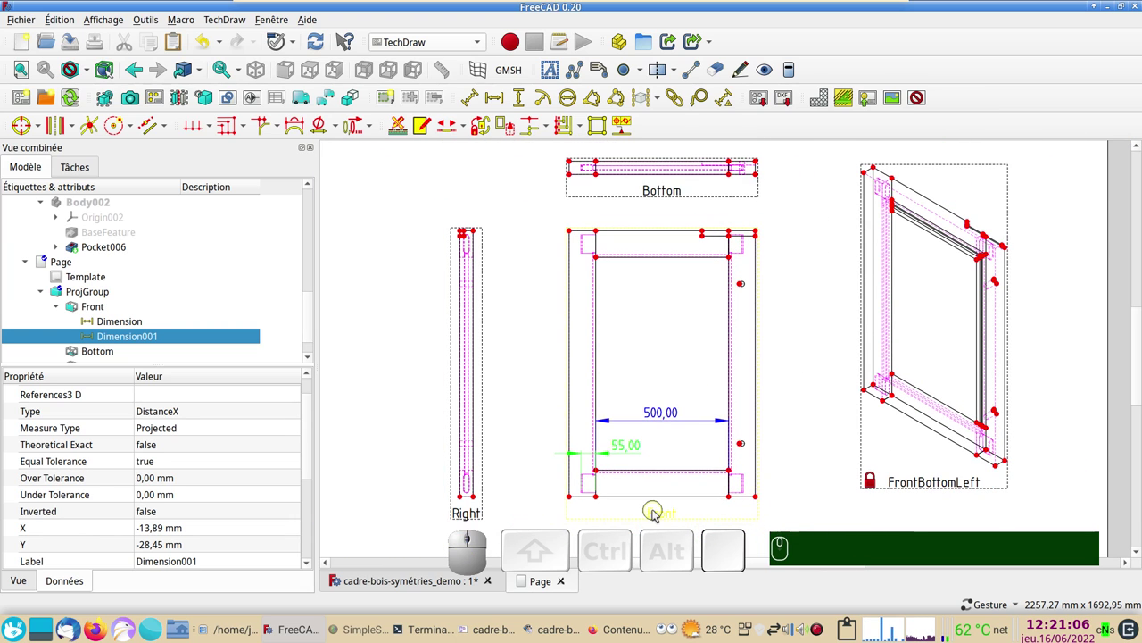
Step: Set the Front view's Rotation property to 180°
click(663, 517)
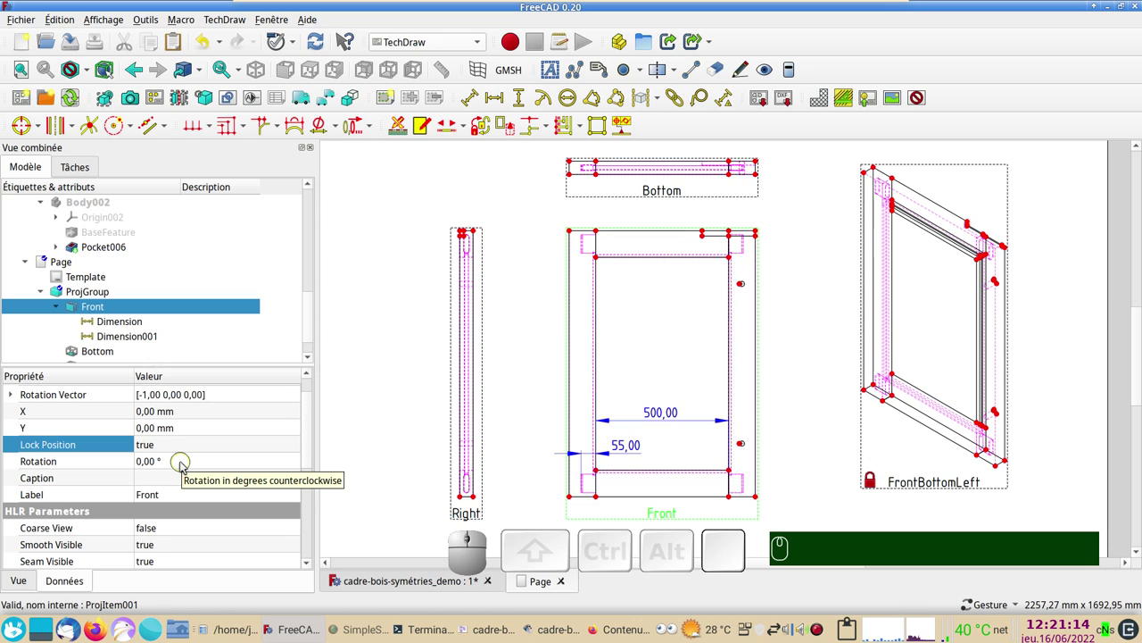
click(186, 466)
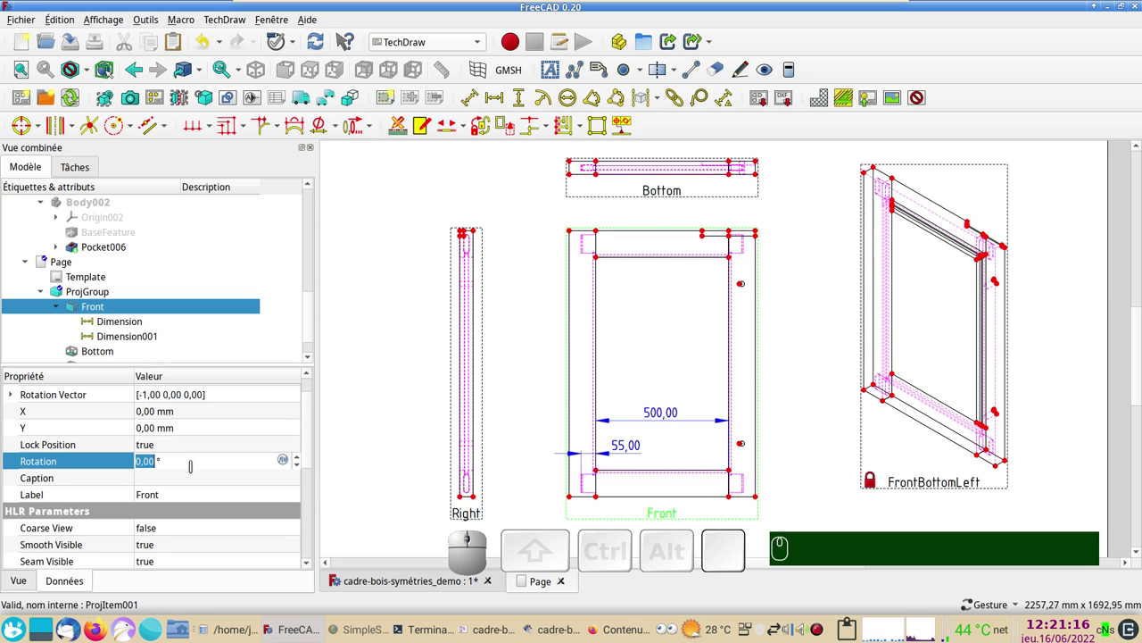
key(KP_1)
key(KP_8)
key(KP_0)
key(Return)
key(KP_Enter)
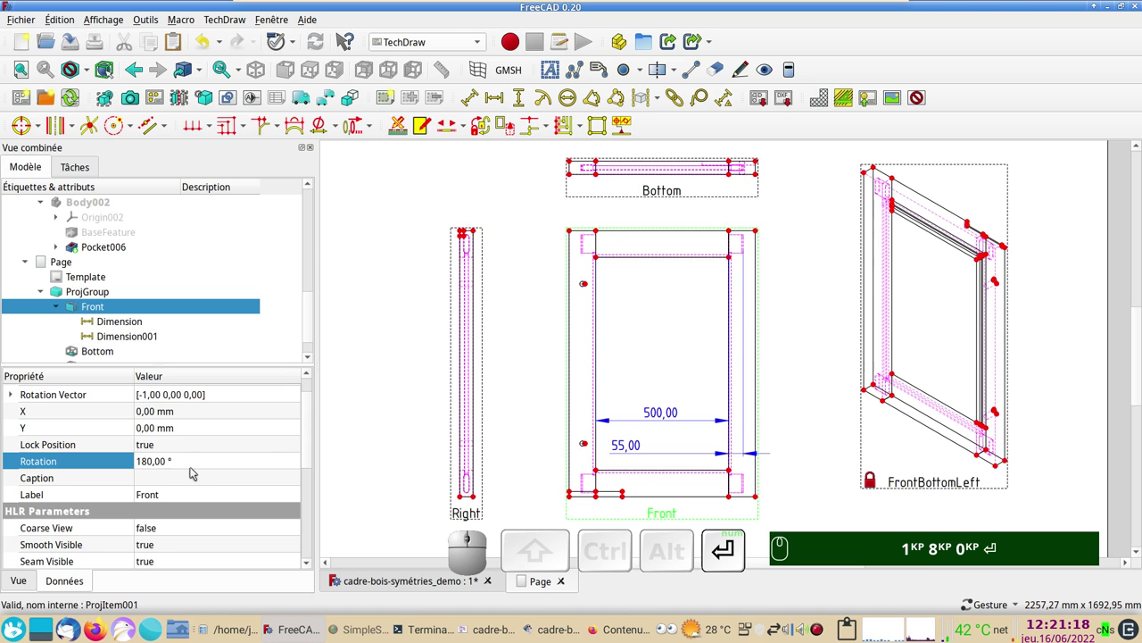
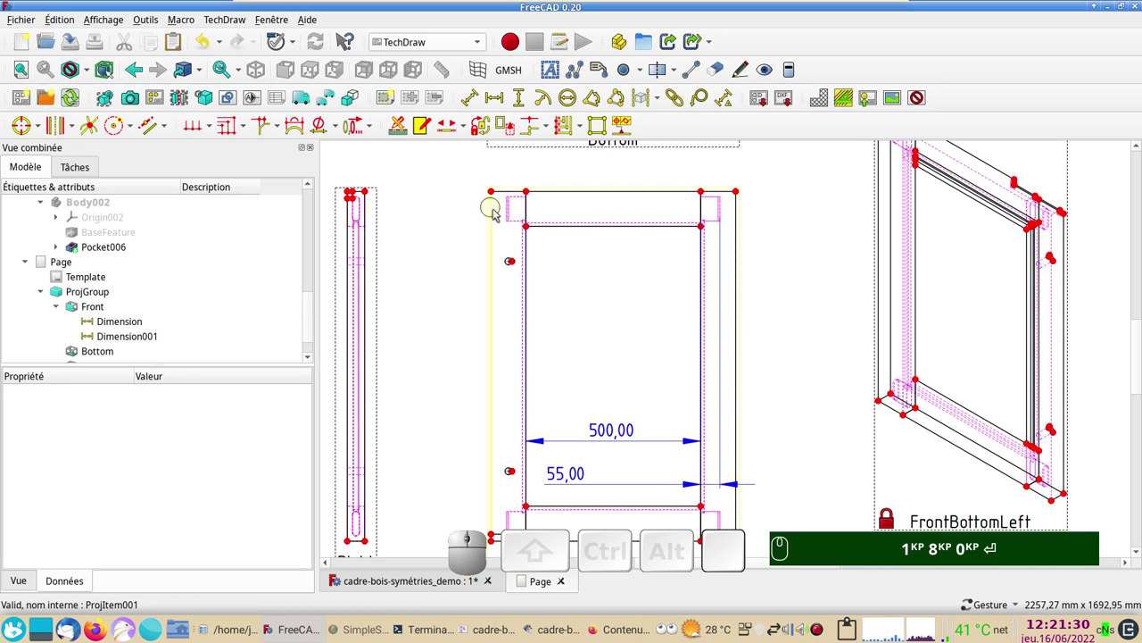
Step: Add cascaded vertical 200 and 800 mm dimensions from the top-left corner and hole points, moved left of the frame
click(501, 195)
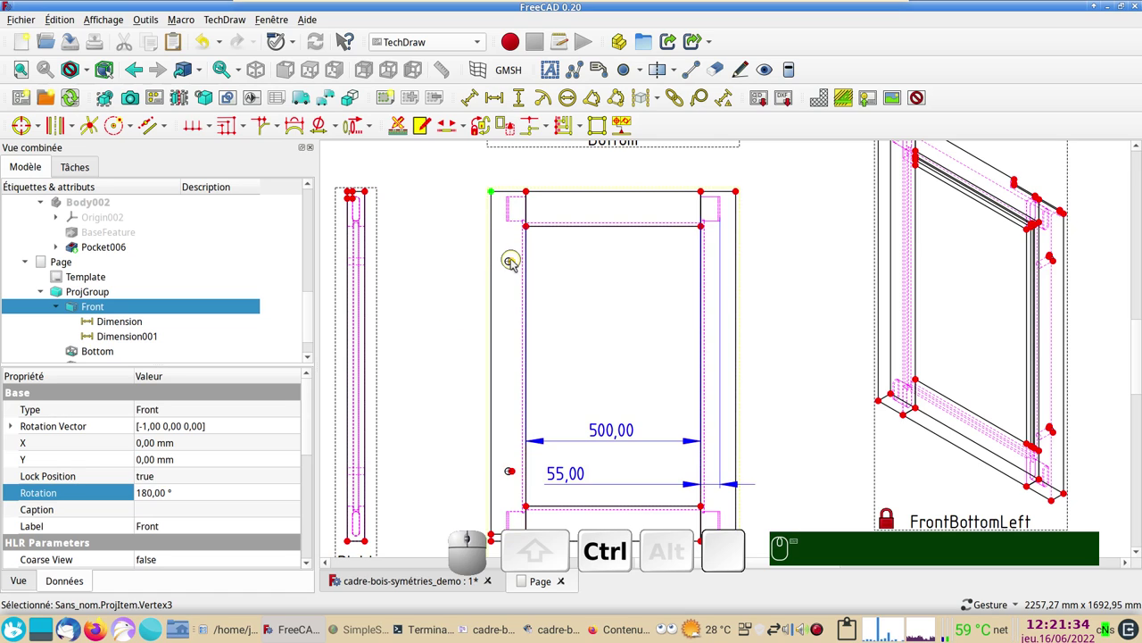
click(516, 262)
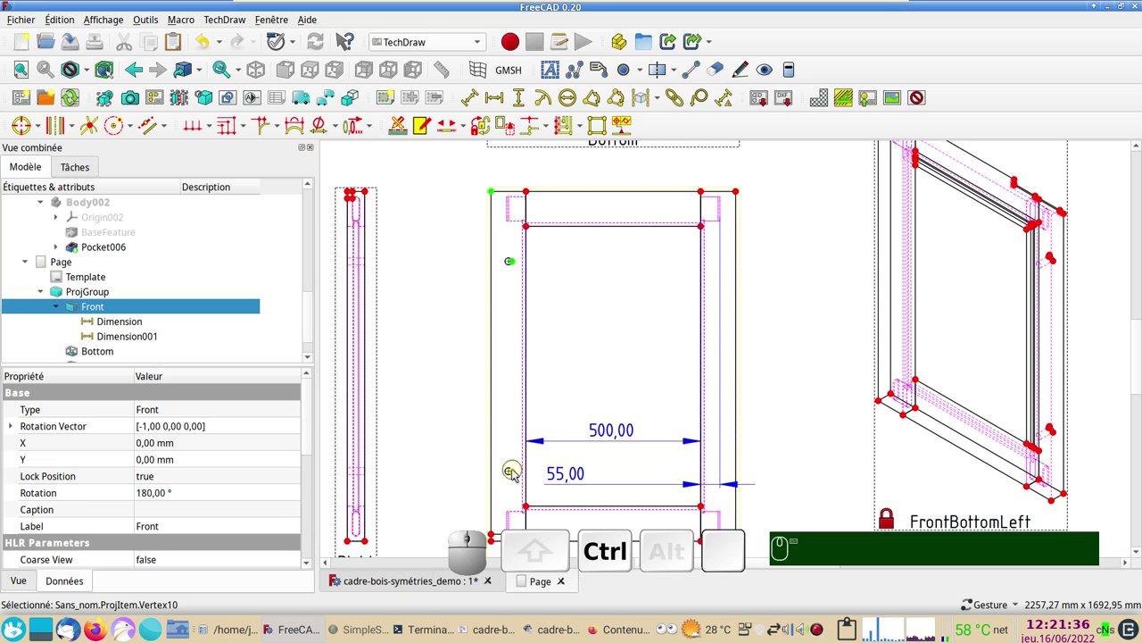
click(519, 474)
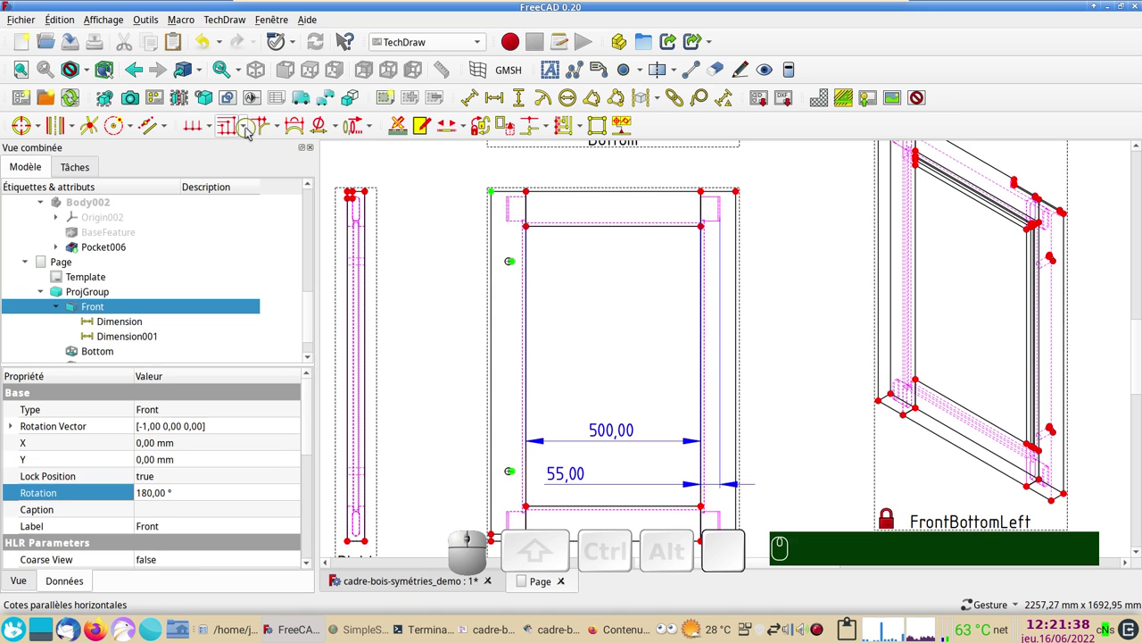
click(253, 132)
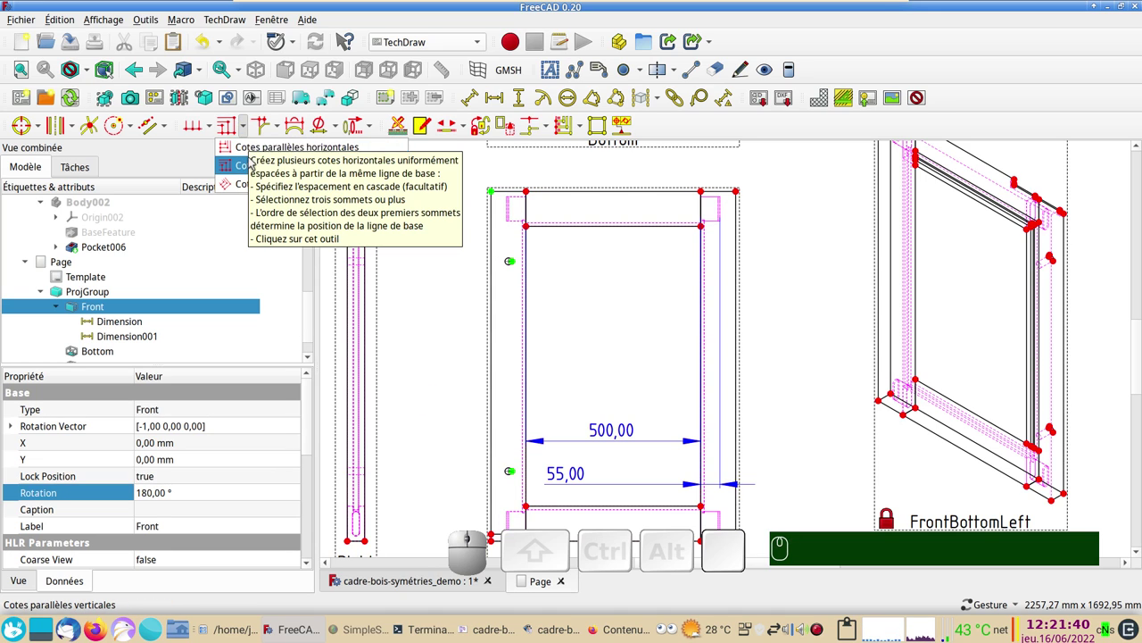
click(255, 161)
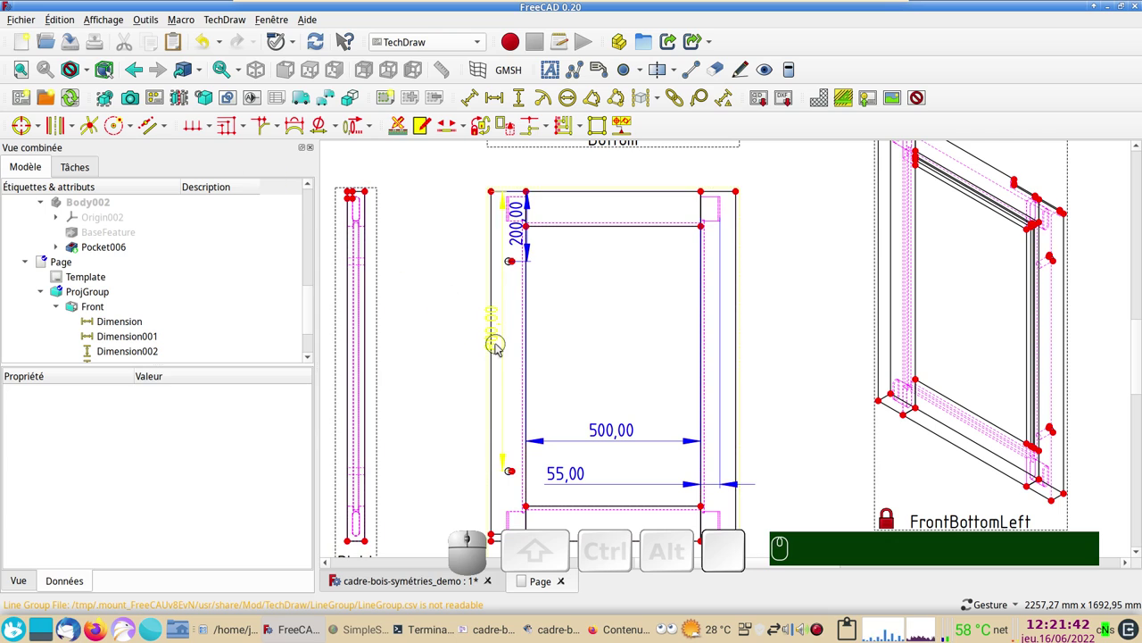
drag(502, 348, 517, 250)
drag(520, 243, 461, 290)
drag(467, 336, 475, 231)
Step: Hide the view frames and vertex markers on the drawing page
scroll(down, 3)
click(758, 414)
scroll(up, 3)
scroll(down, 3)
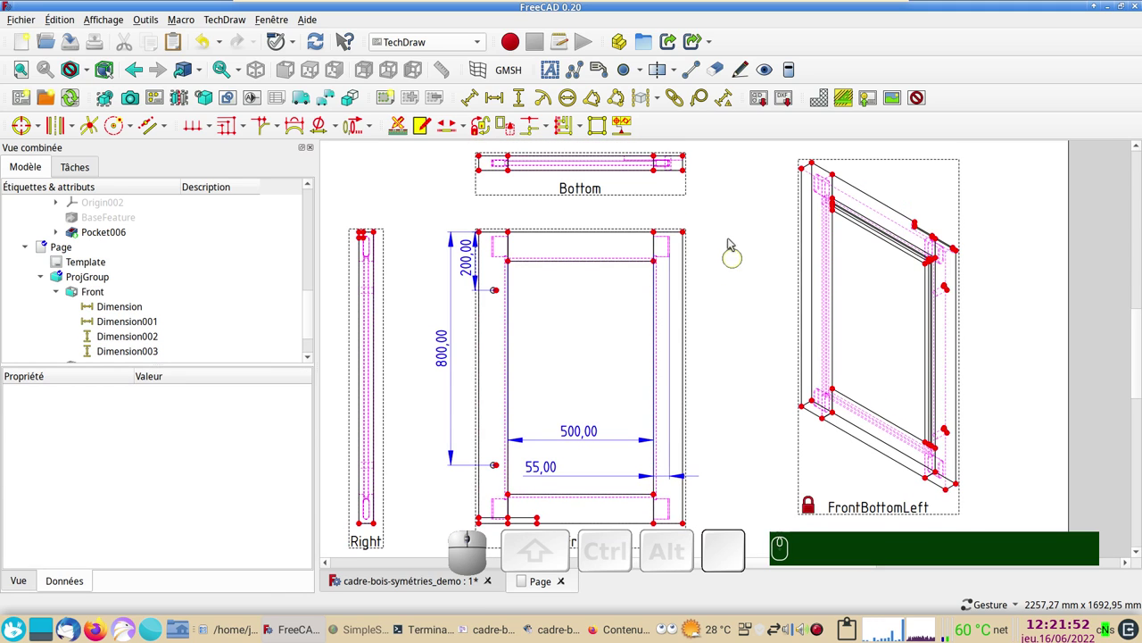
click(926, 103)
click(927, 102)
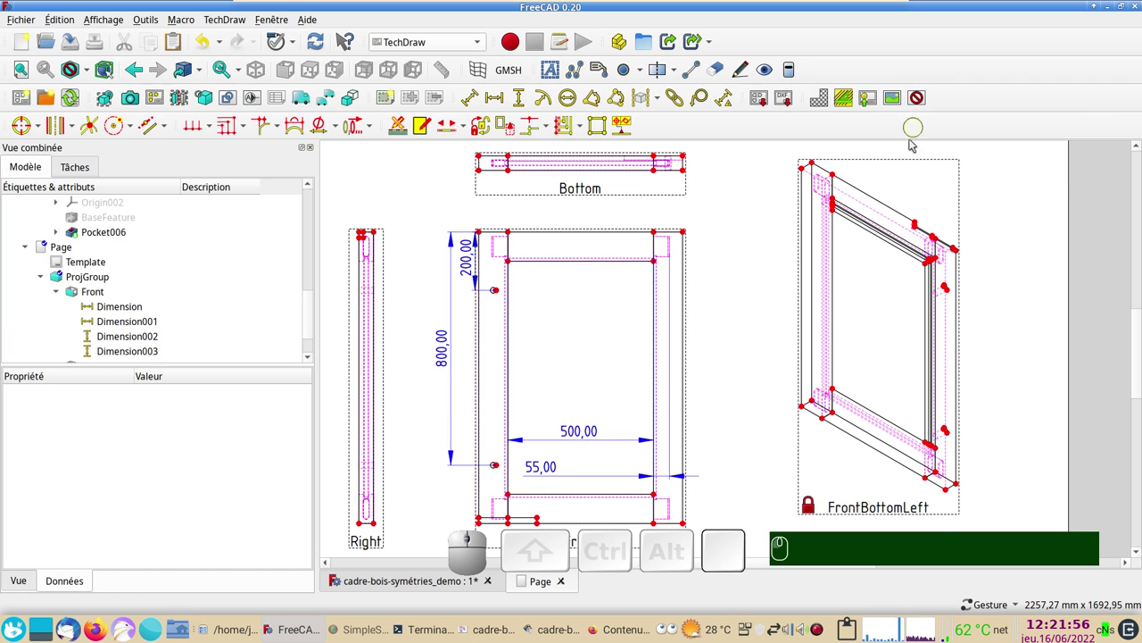
click(925, 102)
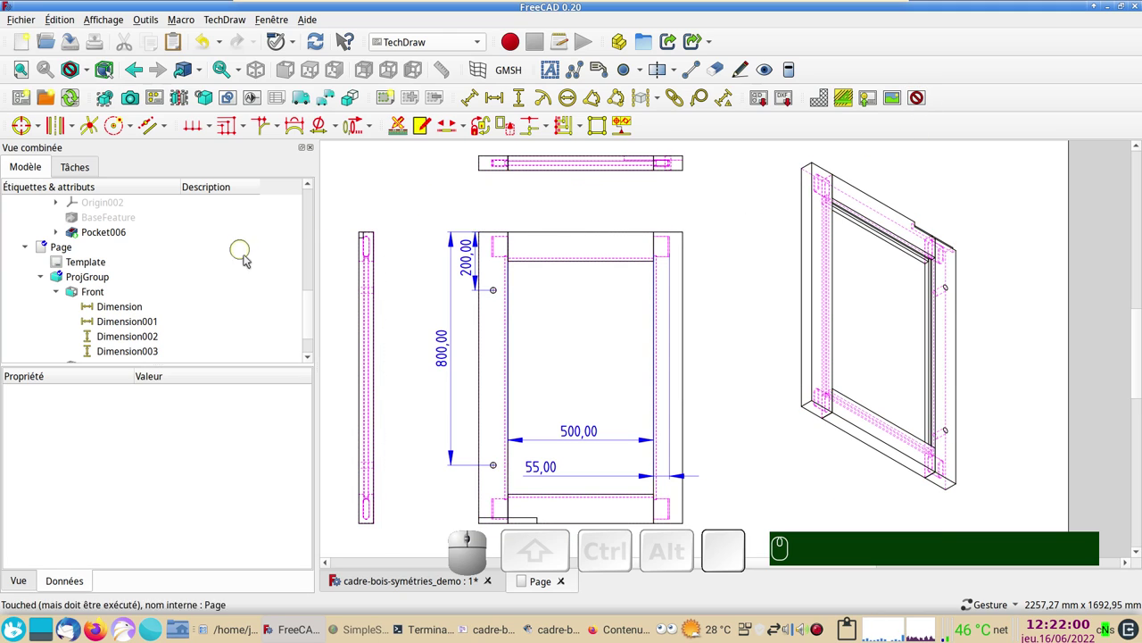
drag(312, 315, 66, 308)
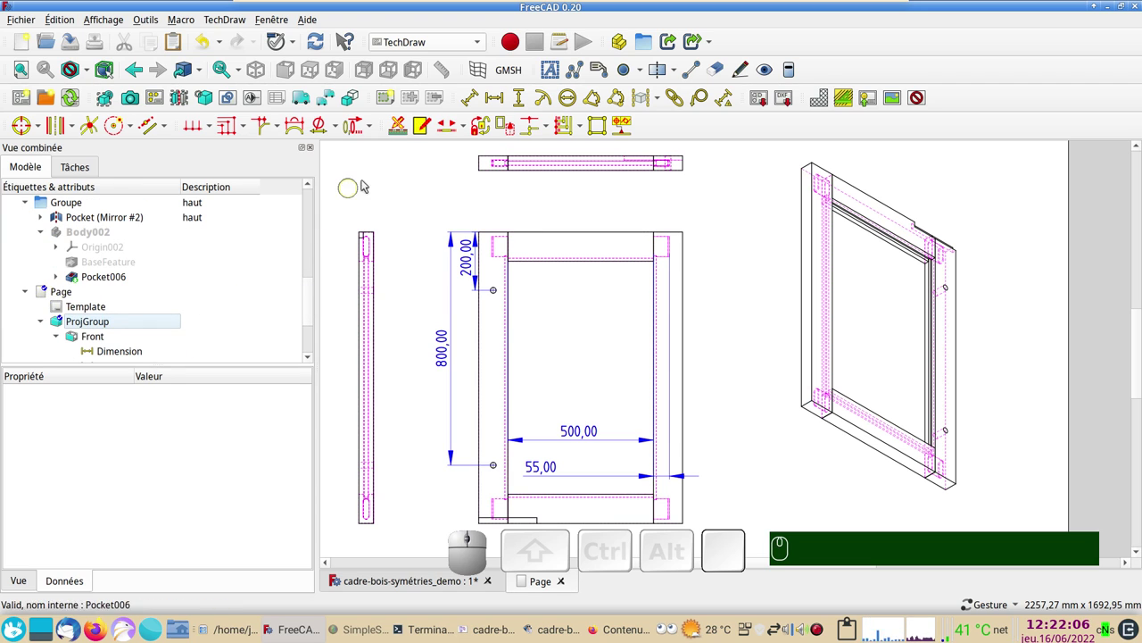
Step: Add a 500 mm horizontal dimension on the frame's top rail, pausing page updates while doing so
right_click(374, 177)
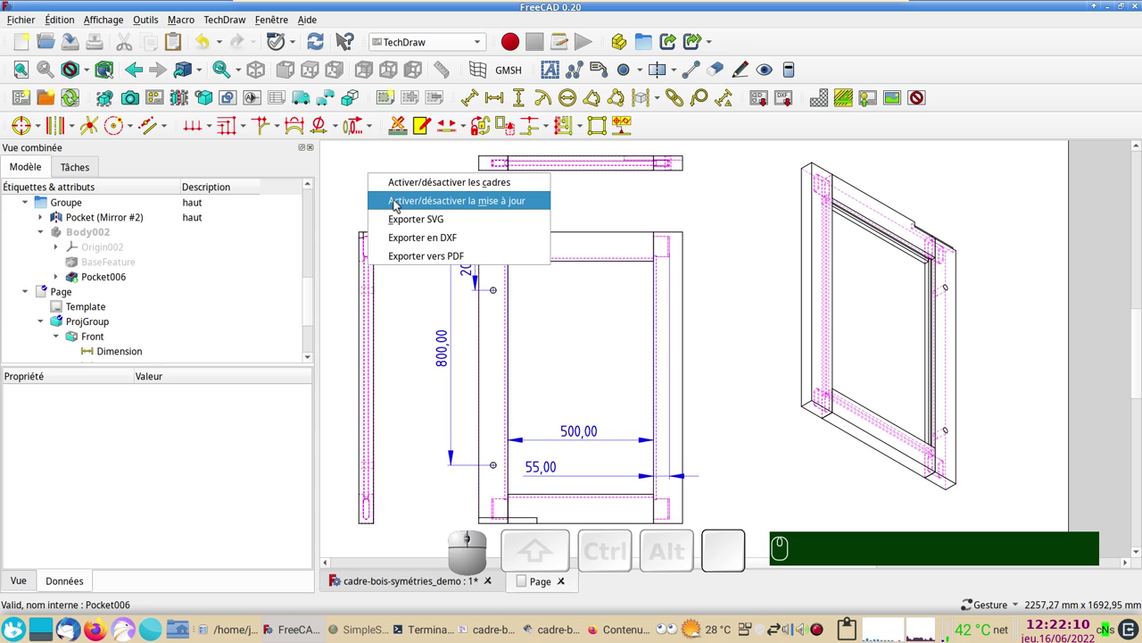
click(401, 206)
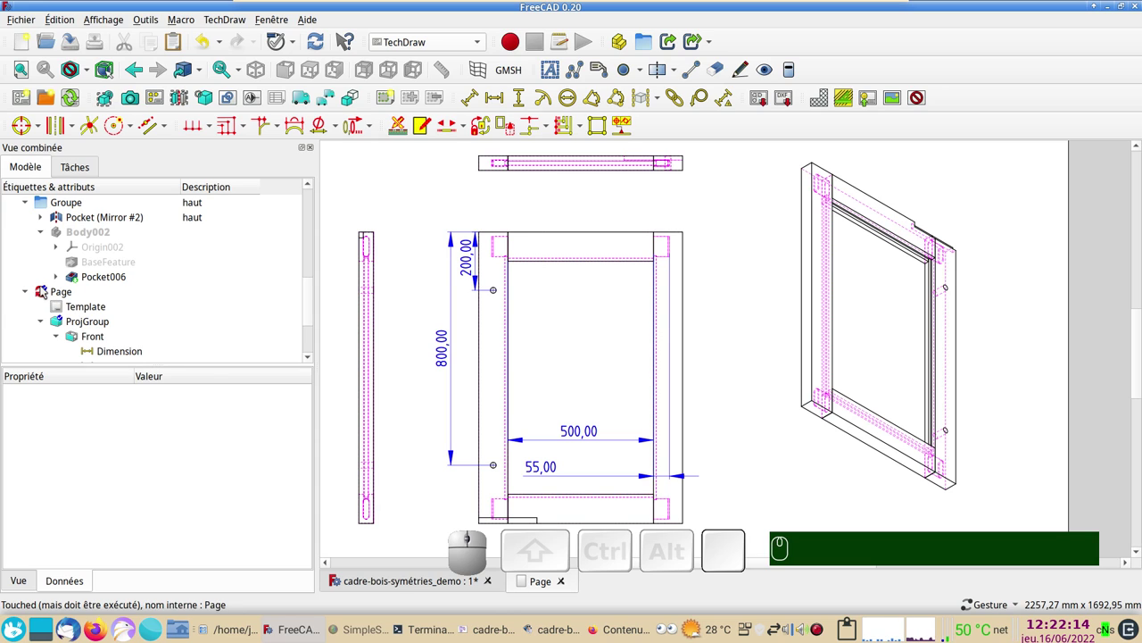
click(573, 235)
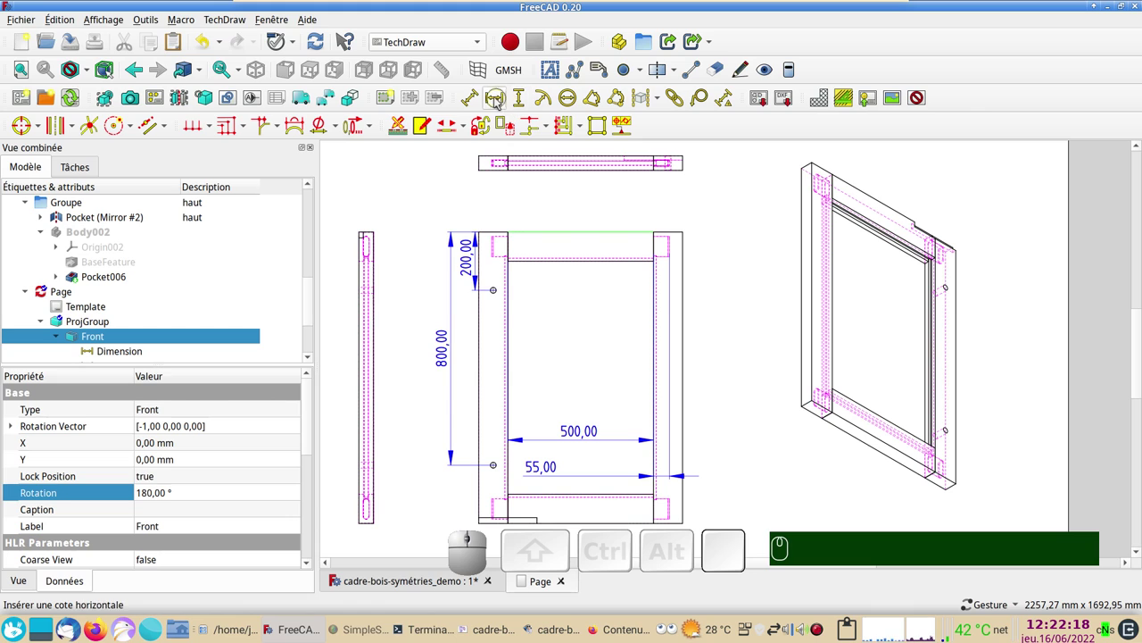
click(498, 100)
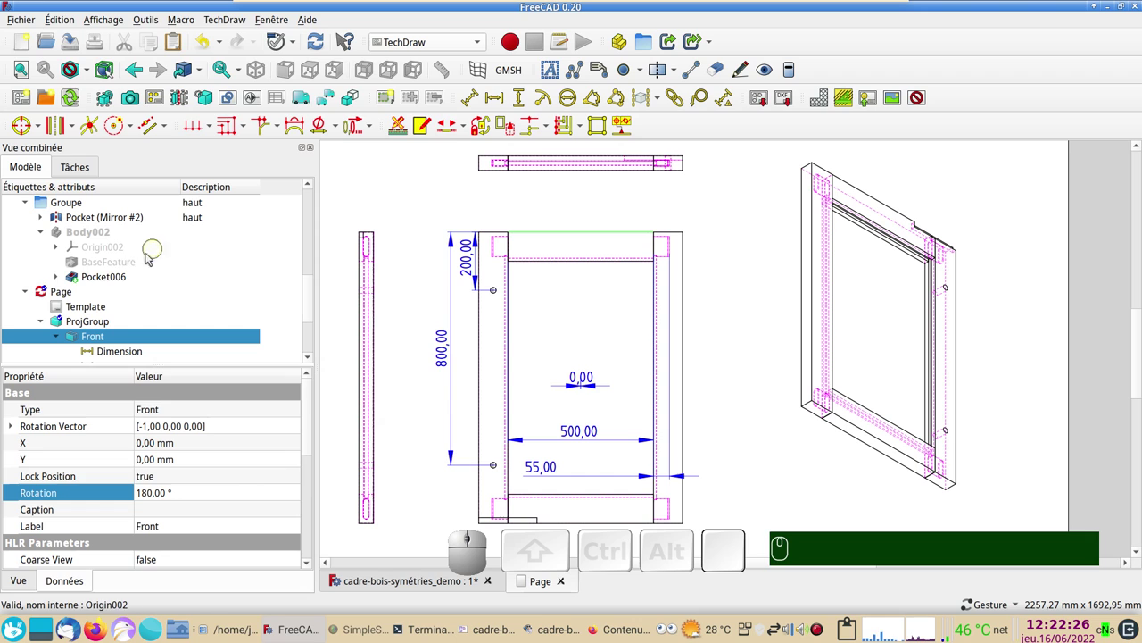
right_click(50, 292)
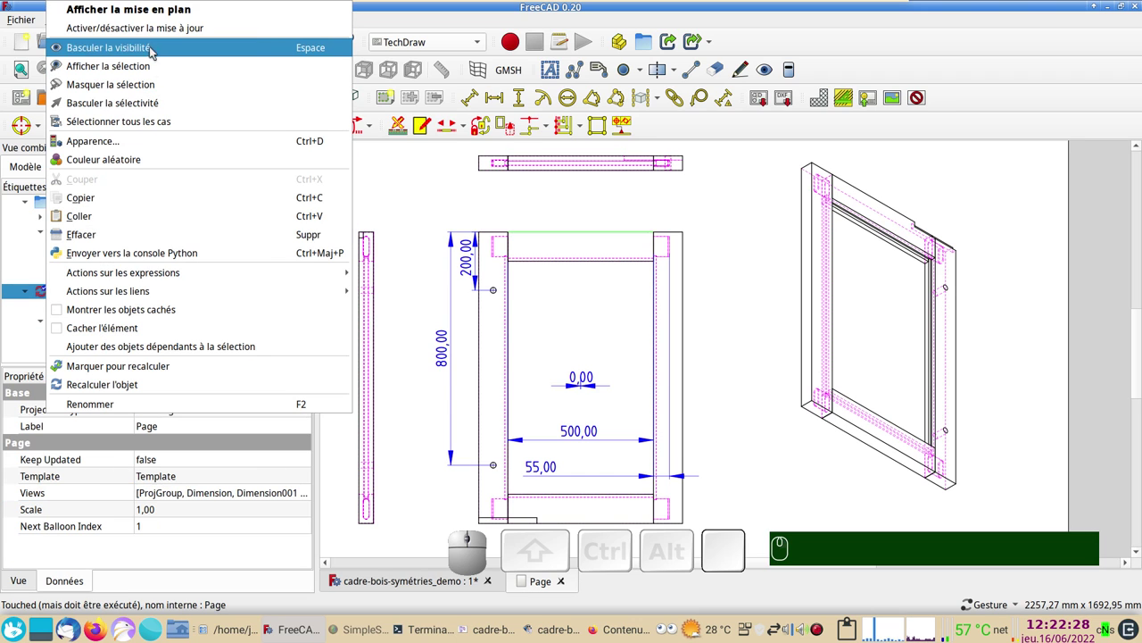
click(158, 37)
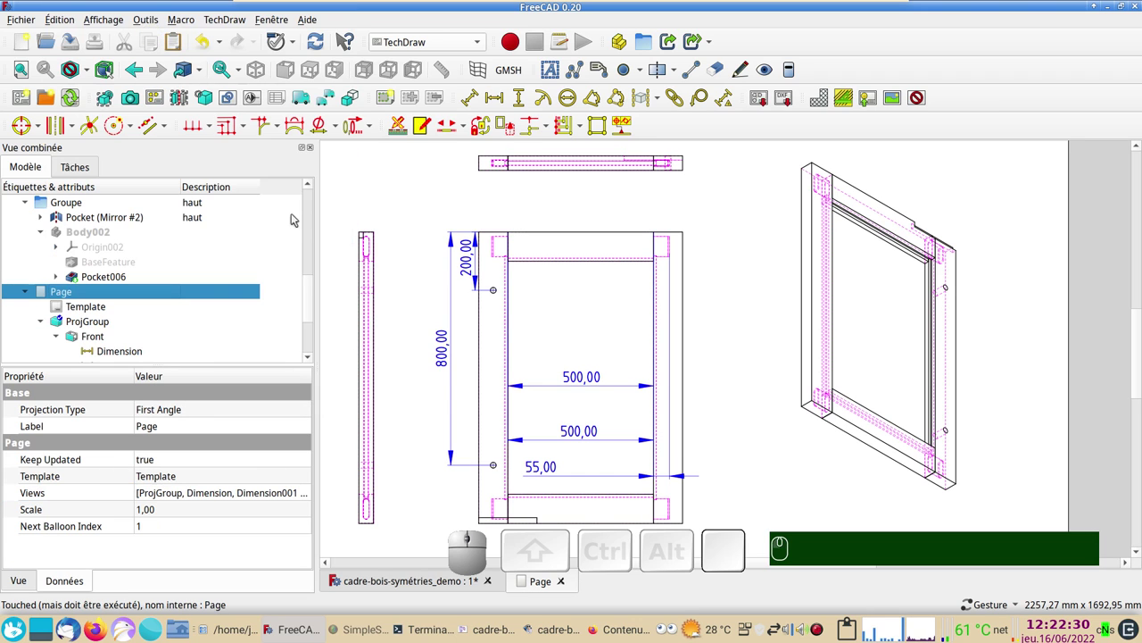
Step: Move the 500 mm dimension above the front view's top rail, ready to export via Fichier
drag(587, 380, 643, 338)
scroll(down, 3)
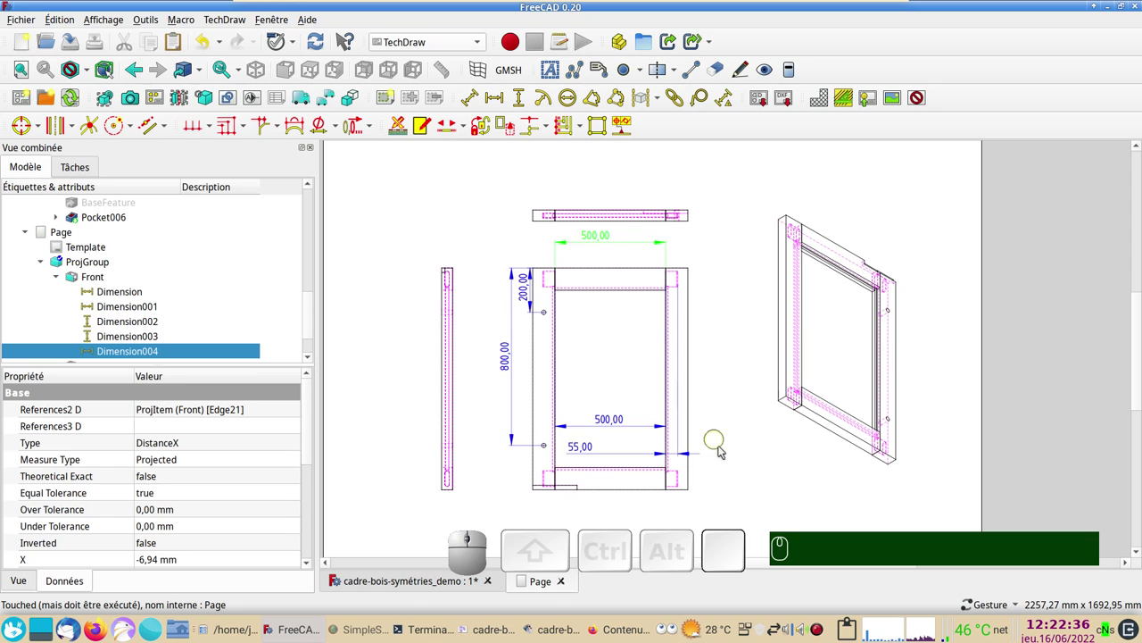
scroll(up, 3)
scroll(up, 3)
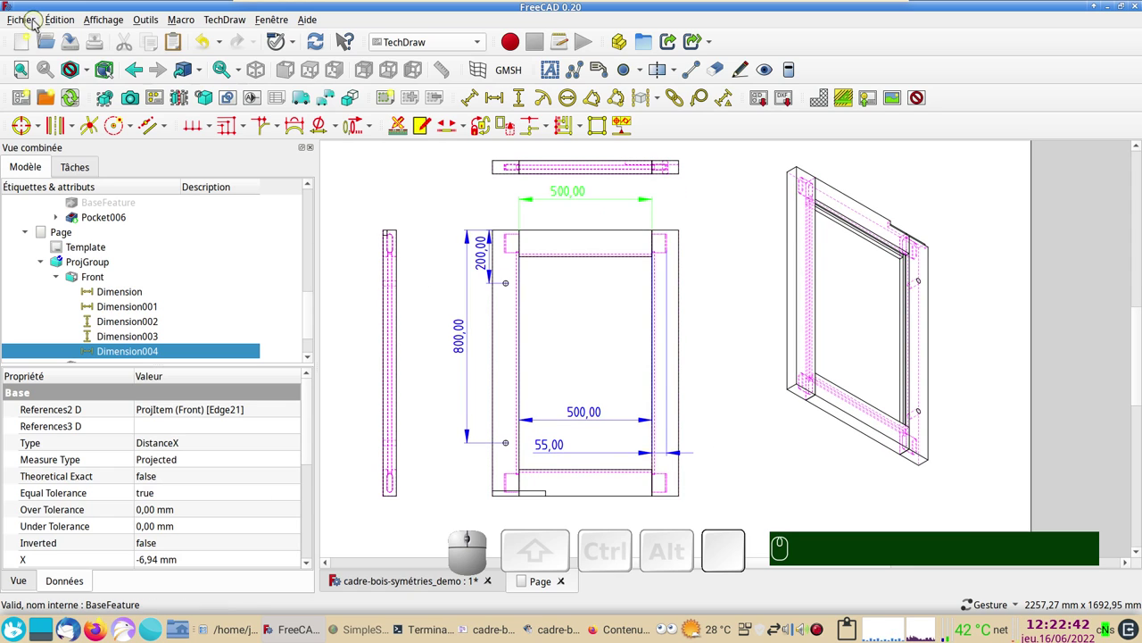
click(36, 24)
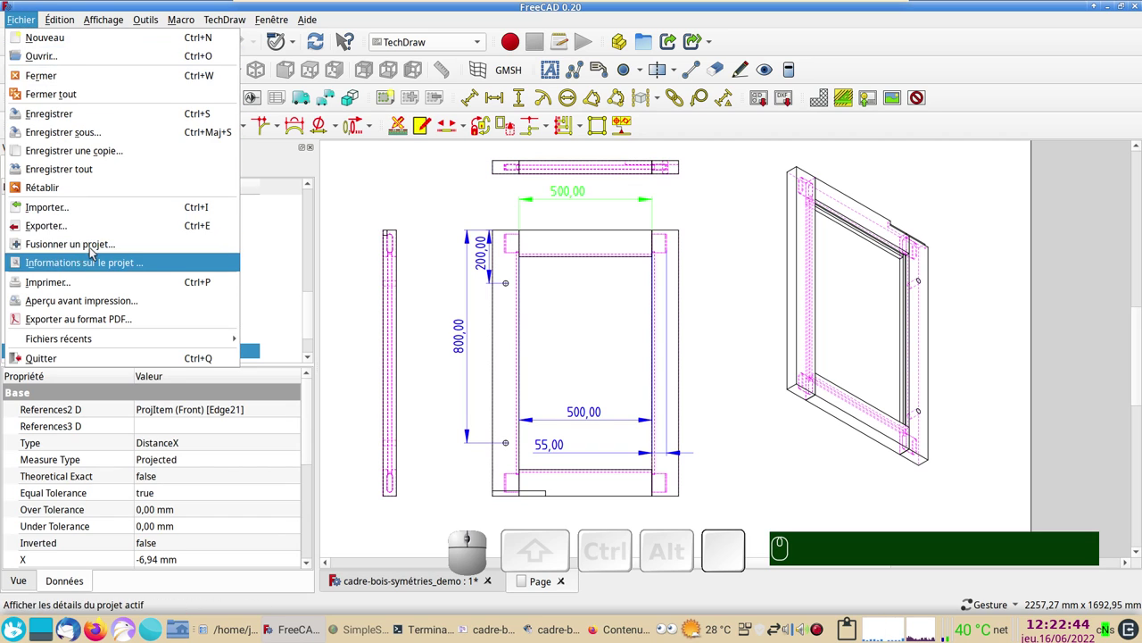